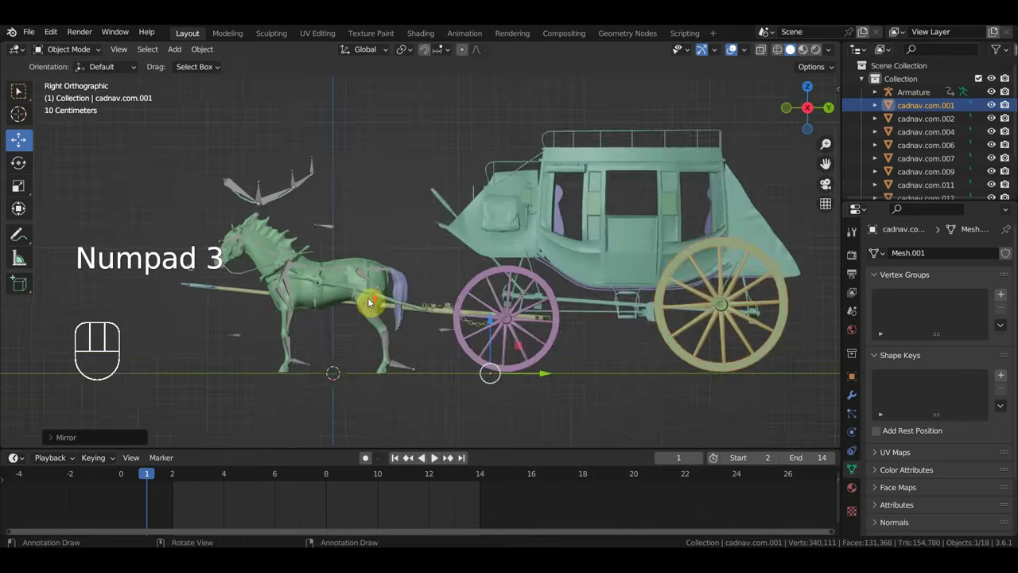
# Step: Frame the whole stagecoach and its armature in the side view
pyautogui.moveTo(373, 306); pyautogui.dragTo(433, 297)
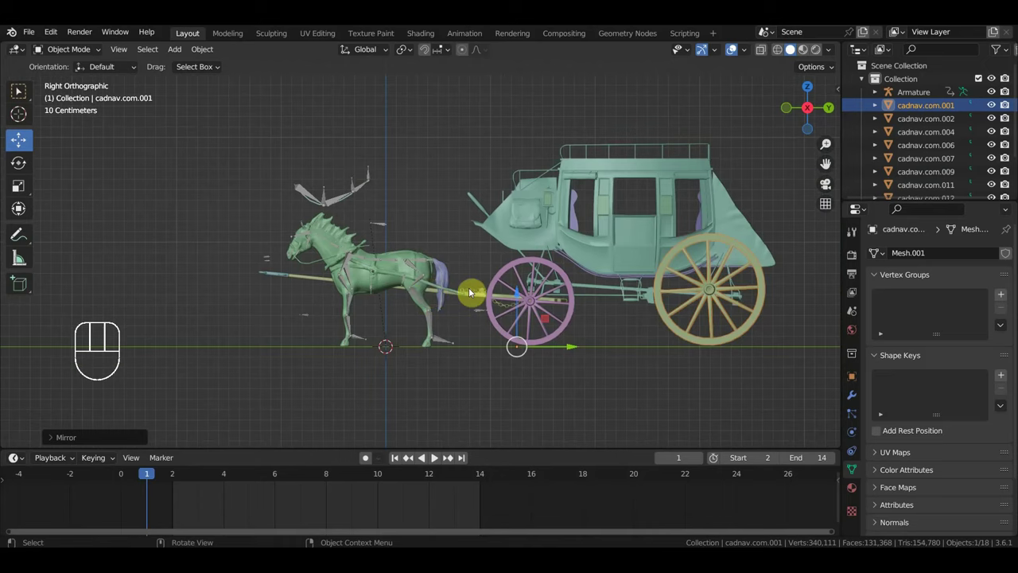
pyautogui.moveTo(474, 293); pyautogui.dragTo(458, 296)
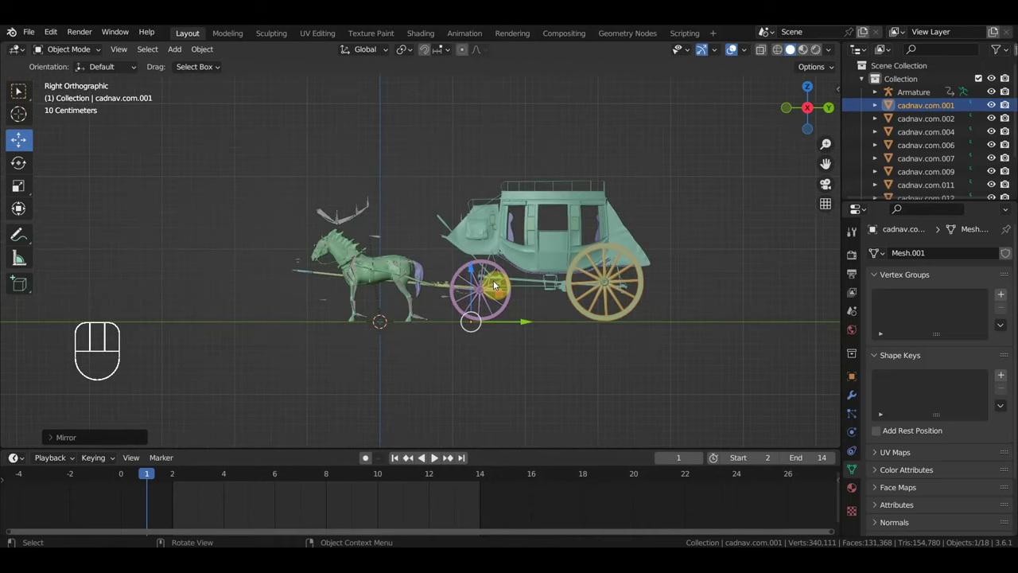
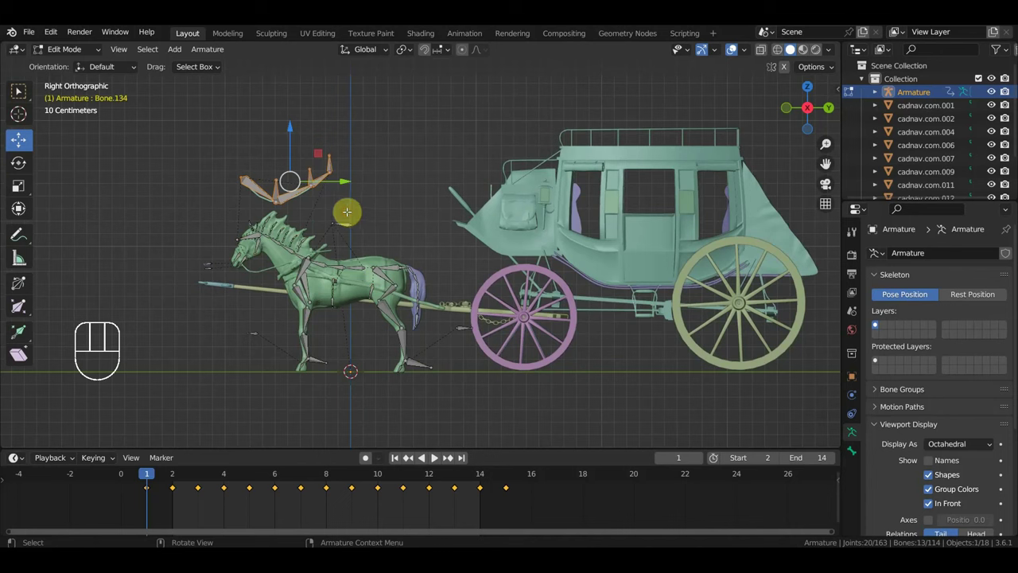
# Step: Delete two groups of unneeded bones from the horse armature in Edit Mode
pyautogui.press('Delete')
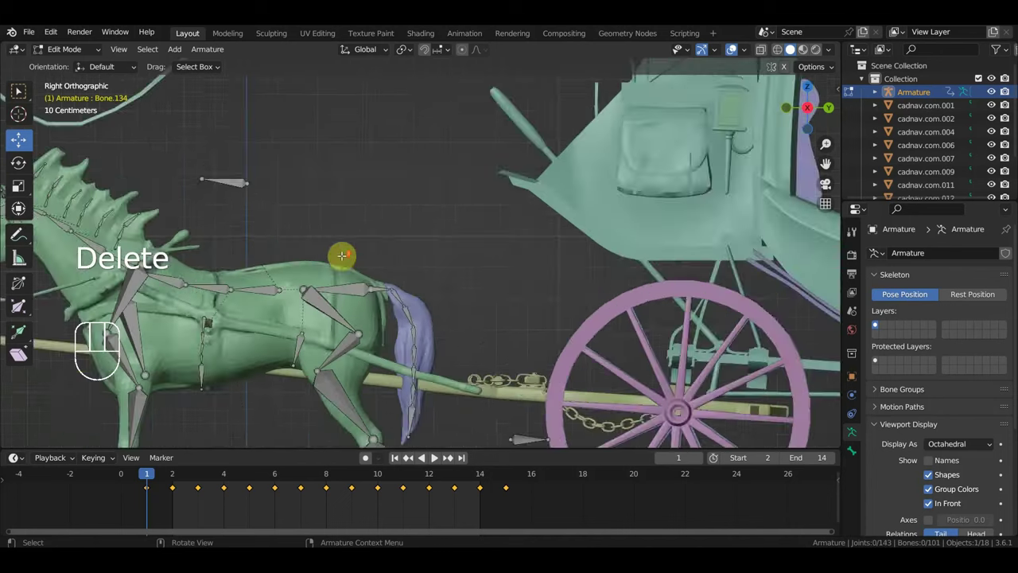
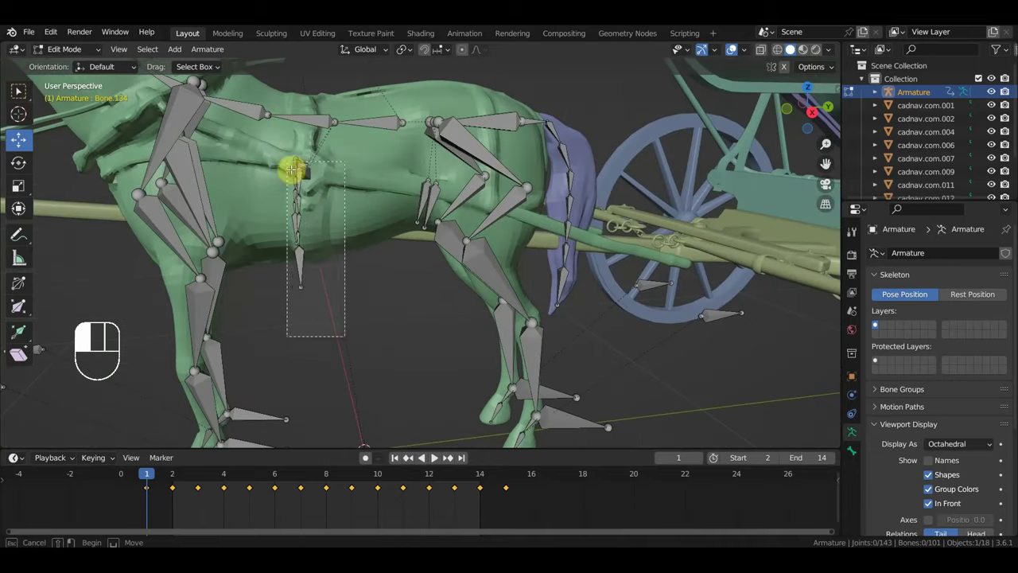
pyautogui.press('Delete')
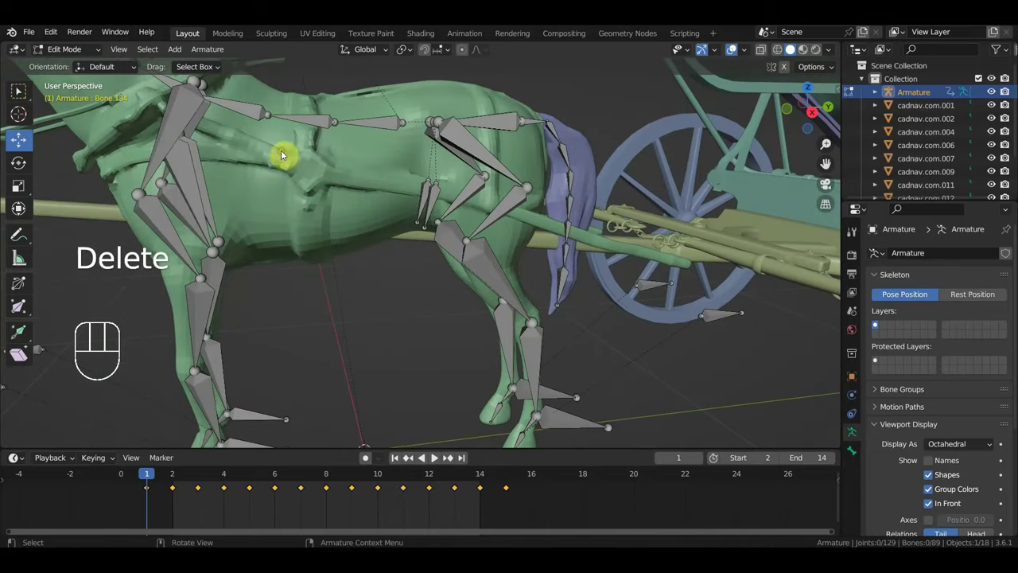
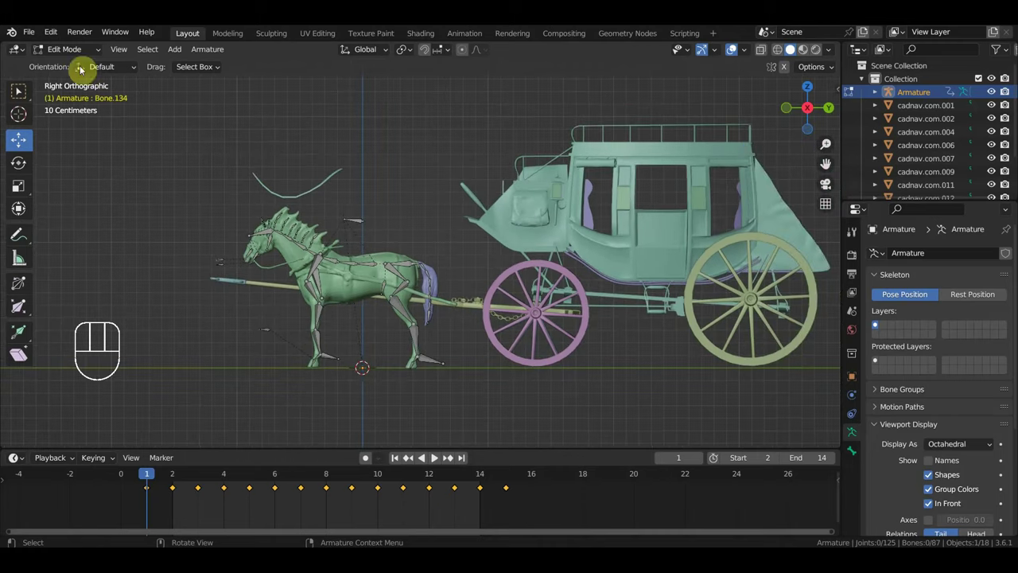
# Step: Remove one small coach part from view and reframe the coach from the right side
pyautogui.moveTo(71, 52); pyautogui.dragTo(112, 105)
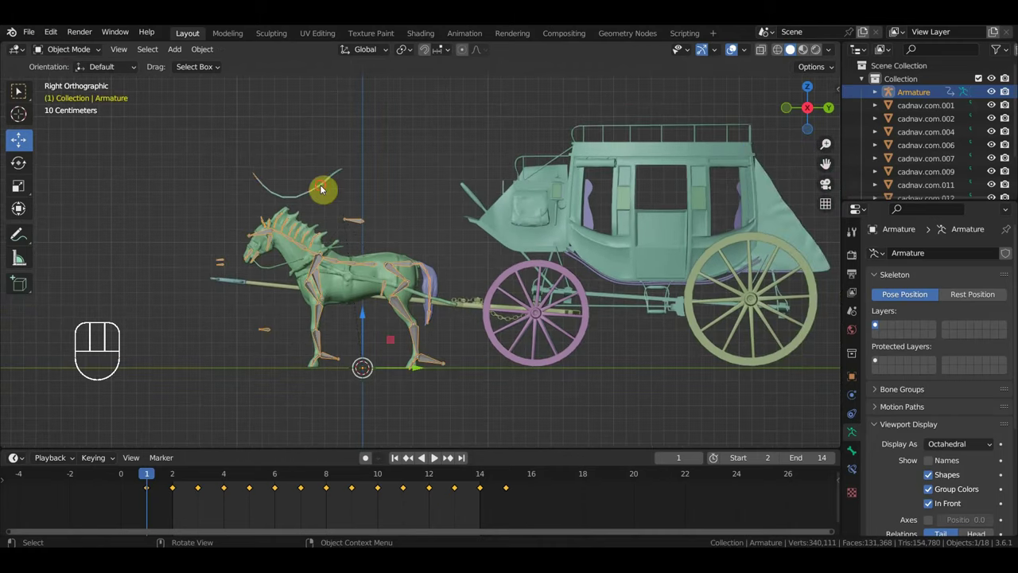
pyautogui.press('Delete')
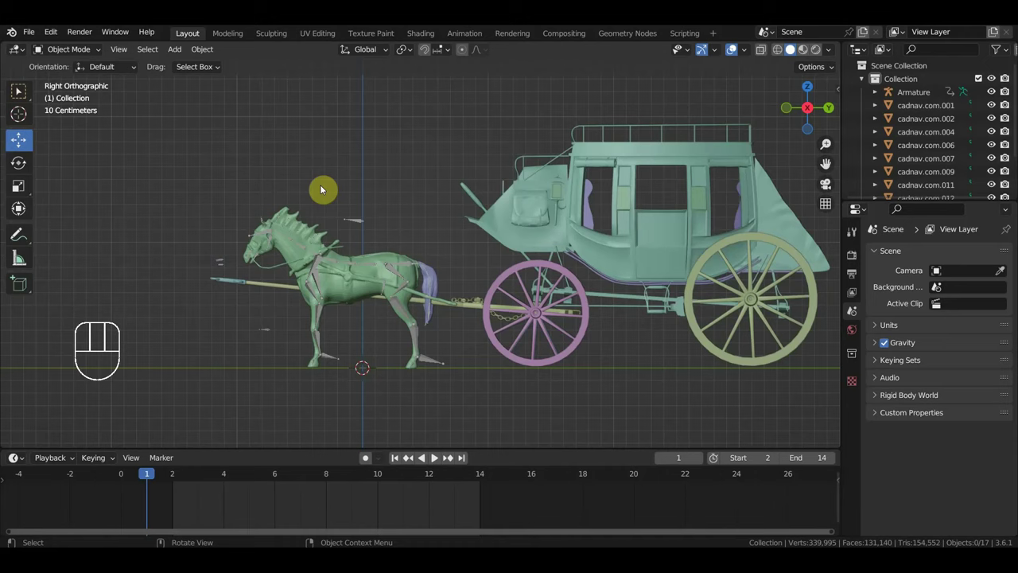
pyautogui.moveTo(449, 325); pyautogui.dragTo(466, 364)
pyautogui.moveTo(529, 324); pyautogui.dragTo(501, 285)
pyautogui.press('KP_3')
pyautogui.moveTo(510, 313); pyautogui.dragTo(471, 327)
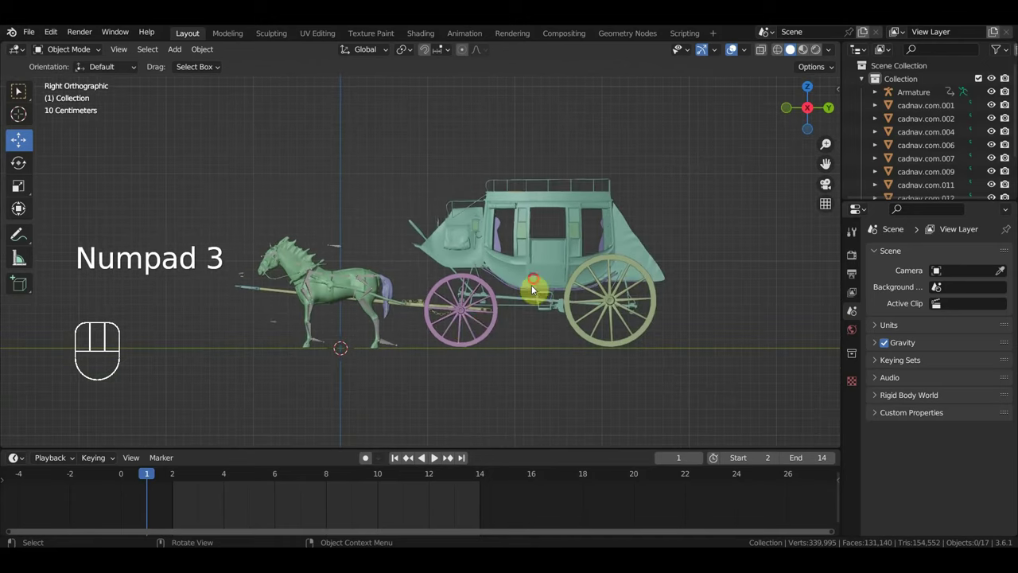
pyautogui.moveTo(537, 286); pyautogui.dragTo(502, 265)
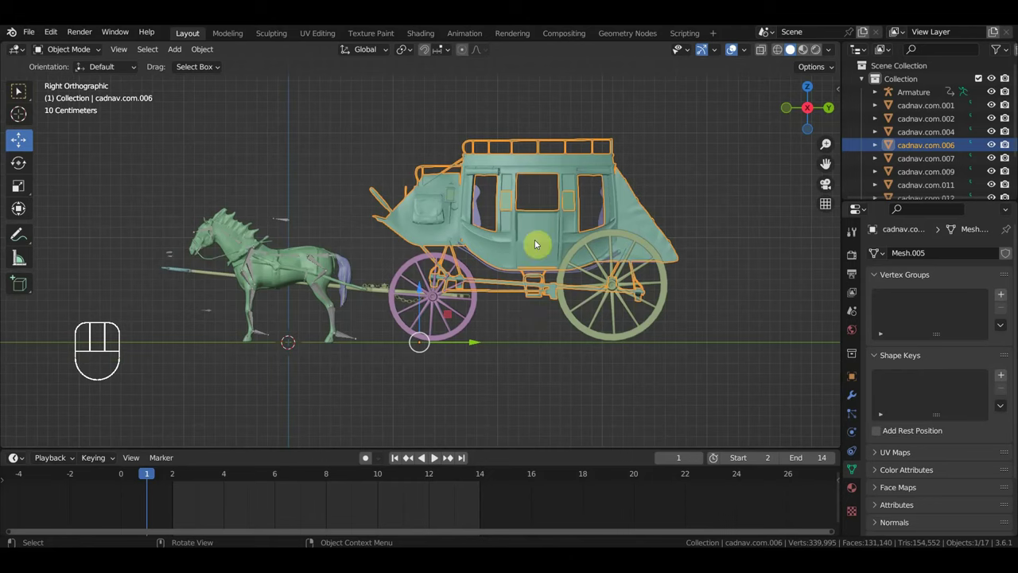
# Step: Hide the coach body and three more selected body parts
pyautogui.press('h')
pyautogui.click(486, 257)
pyautogui.click(495, 242)
pyautogui.click(513, 212)
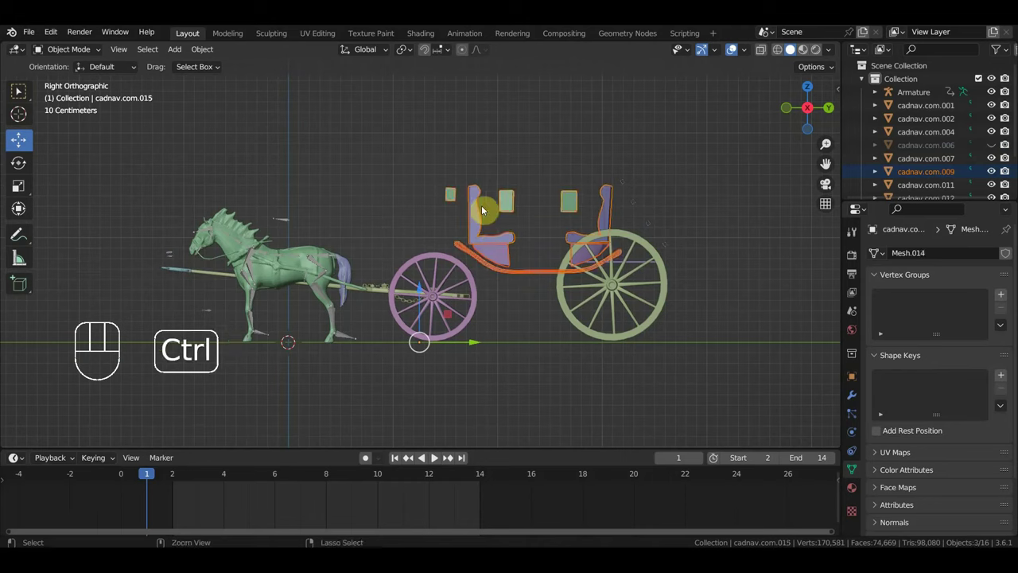
pyautogui.press('ctrl+j')
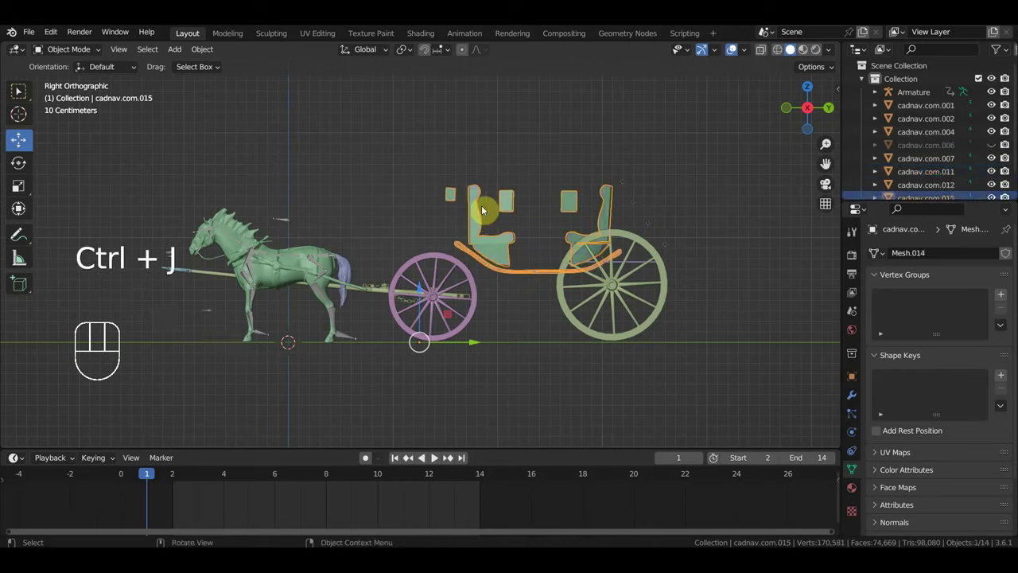
pyautogui.press('h')
# Step: Hide two more coach fittings found by orbiting around the wheels
pyautogui.moveTo(497, 239); pyautogui.dragTo(592, 219)
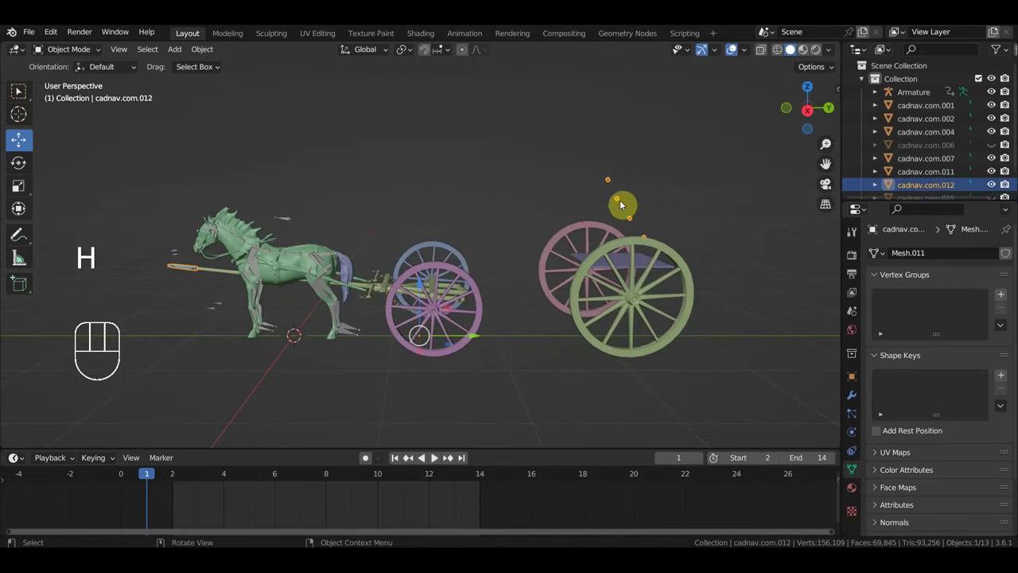
pyautogui.middleClick(553, 242)
pyautogui.moveTo(566, 296); pyautogui.dragTo(586, 331)
pyautogui.moveTo(578, 302); pyautogui.dragTo(574, 270)
pyautogui.click(608, 270)
pyautogui.moveTo(596, 282); pyautogui.dragTo(602, 269)
pyautogui.press('h')
pyautogui.click(646, 216)
pyautogui.press('h')
# Step: Select the chained front shaft, inspect it with the wheels and end in top view
pyautogui.moveTo(567, 319); pyautogui.dragTo(578, 366)
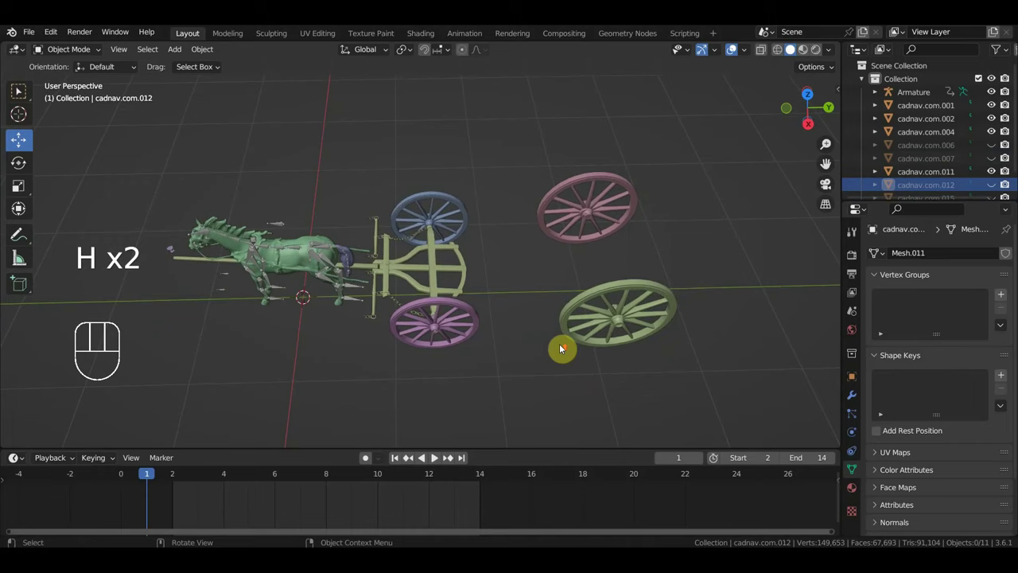
pyautogui.click(479, 272)
pyautogui.moveTo(478, 282); pyautogui.dragTo(464, 288)
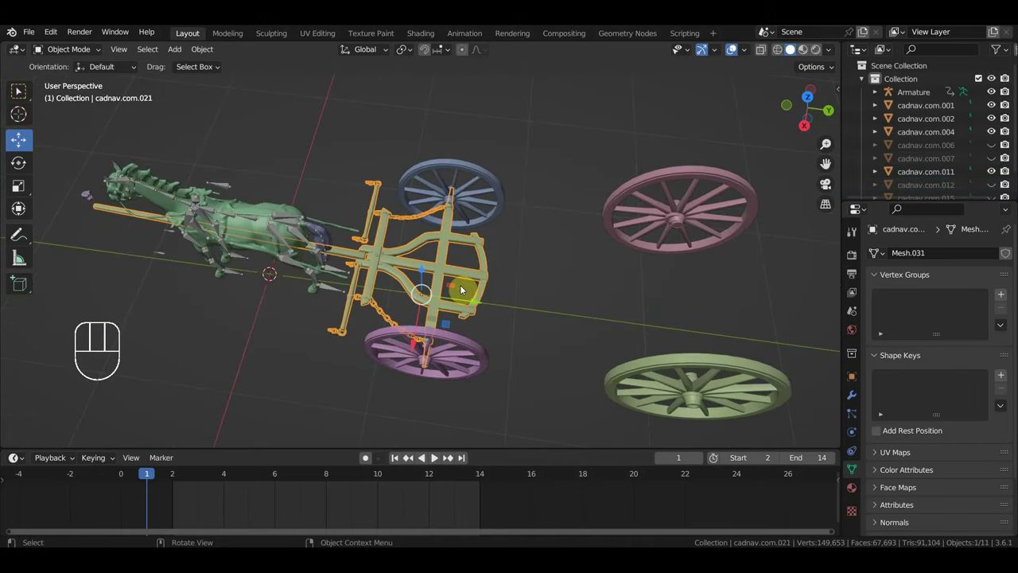
pyautogui.moveTo(509, 291); pyautogui.dragTo(520, 250)
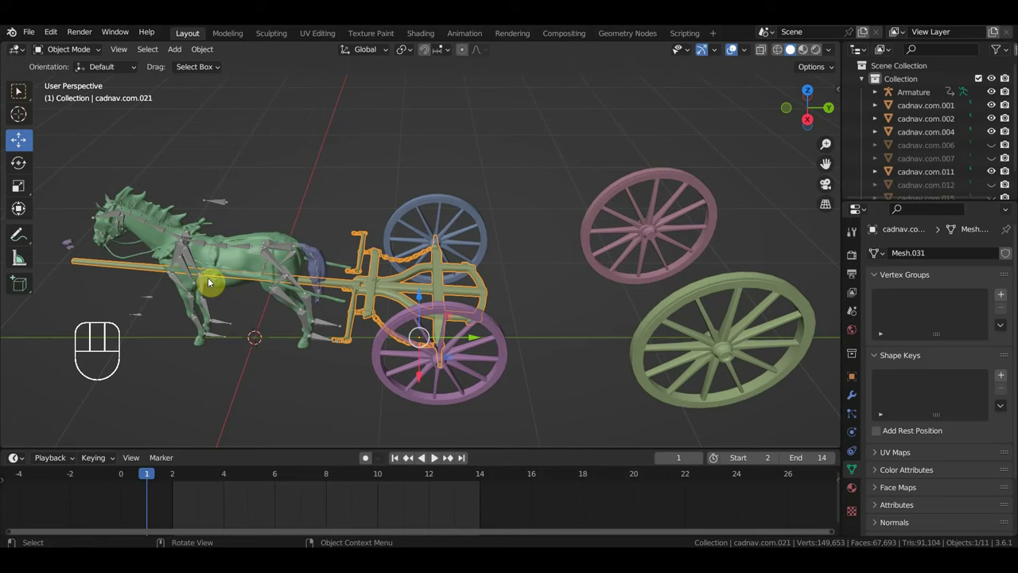
pyautogui.moveTo(260, 276); pyautogui.dragTo(265, 260)
pyautogui.moveTo(264, 260); pyautogui.dragTo(449, 240)
pyautogui.moveTo(445, 245); pyautogui.dragTo(455, 234)
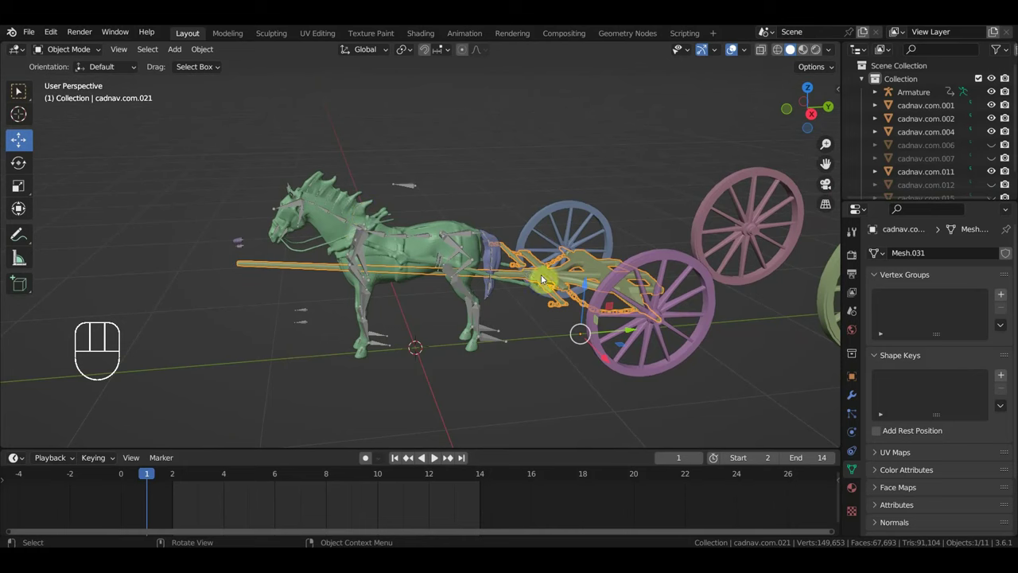
pyautogui.moveTo(530, 274); pyautogui.dragTo(531, 298)
pyautogui.moveTo(577, 296); pyautogui.dragTo(460, 300)
pyautogui.moveTo(474, 300); pyautogui.dragTo(470, 338)
pyautogui.press('KP_8')
pyautogui.press('KP_7')
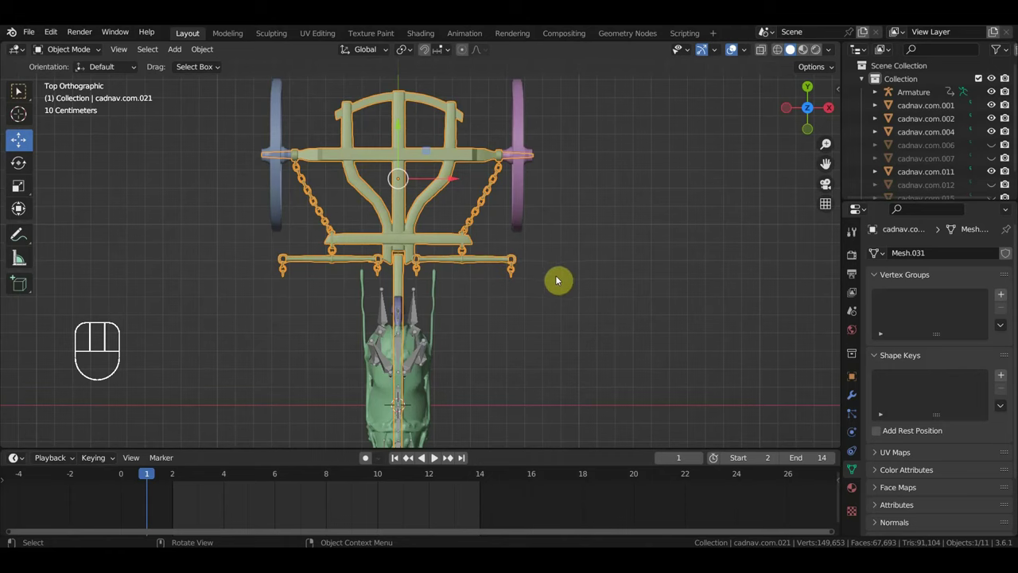
# Step: From the side view of the wheels, bring up the Add menu for a new armature
pyautogui.press('KP_3')
pyautogui.moveTo(542, 289); pyautogui.dragTo(519, 284)
pyautogui.press('shift+a')
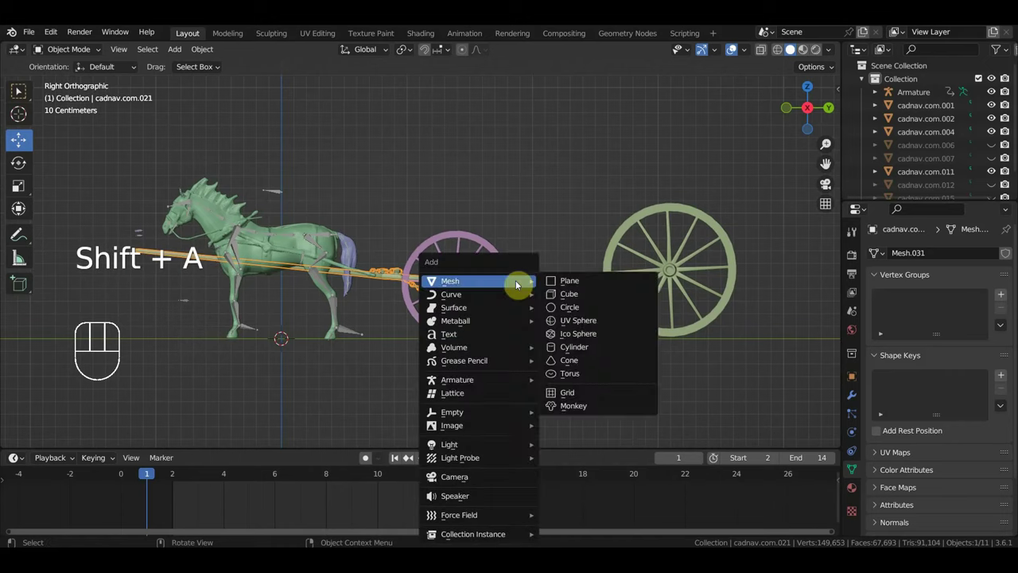
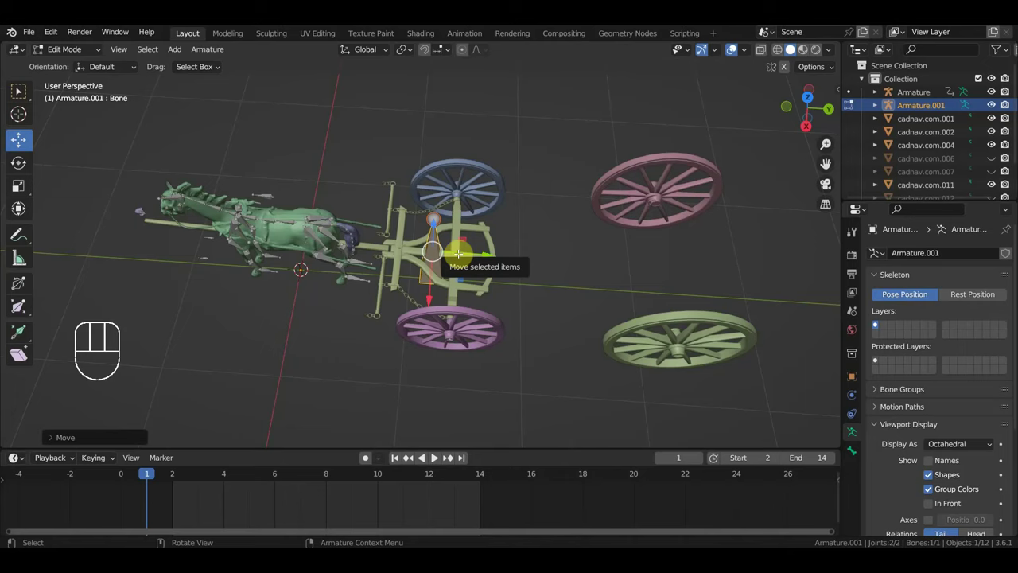
# Step: Rotate the new bone about 90° and move it to the front axle in top view
pyautogui.press('KP_3')
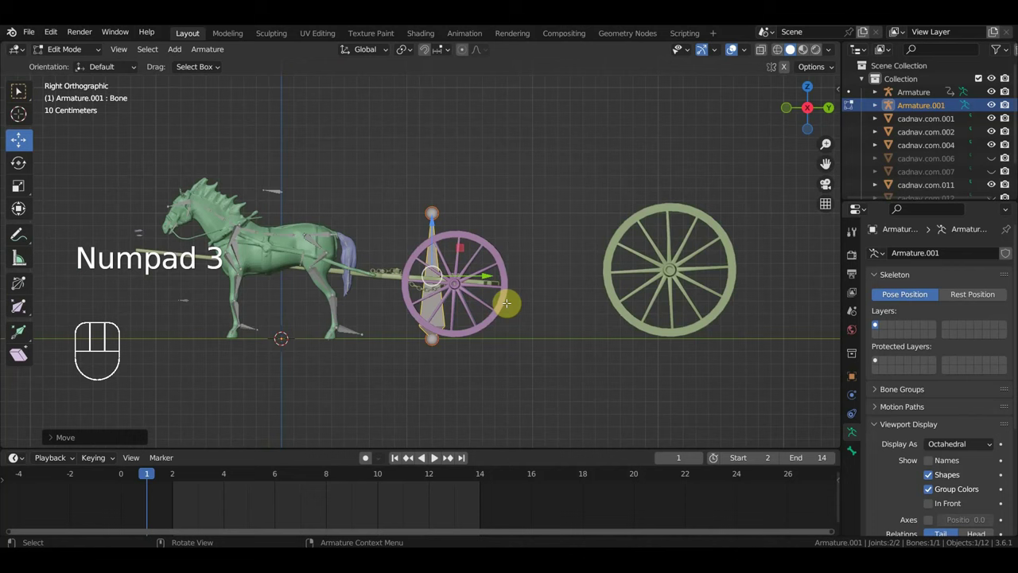
pyautogui.press('r')
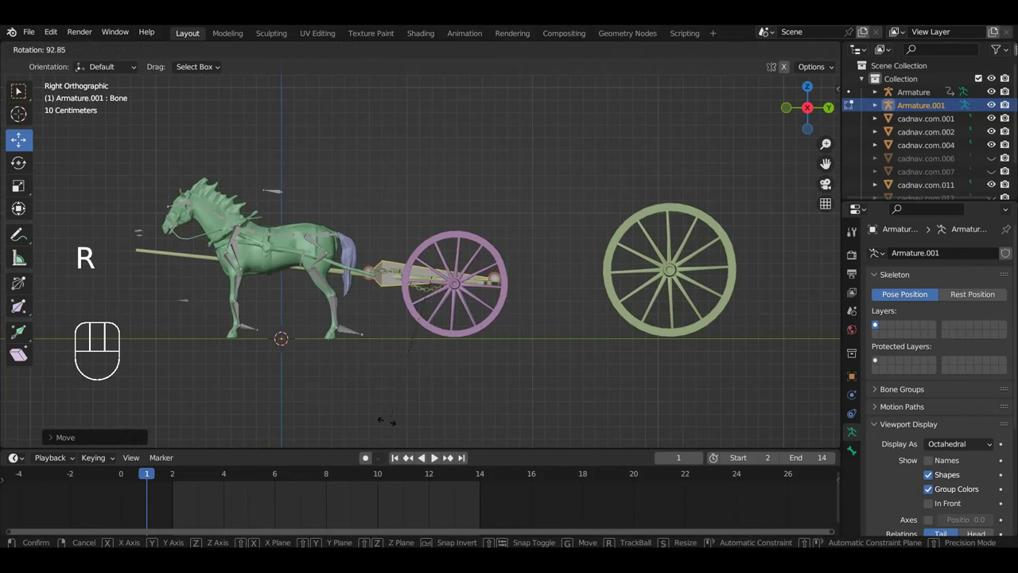
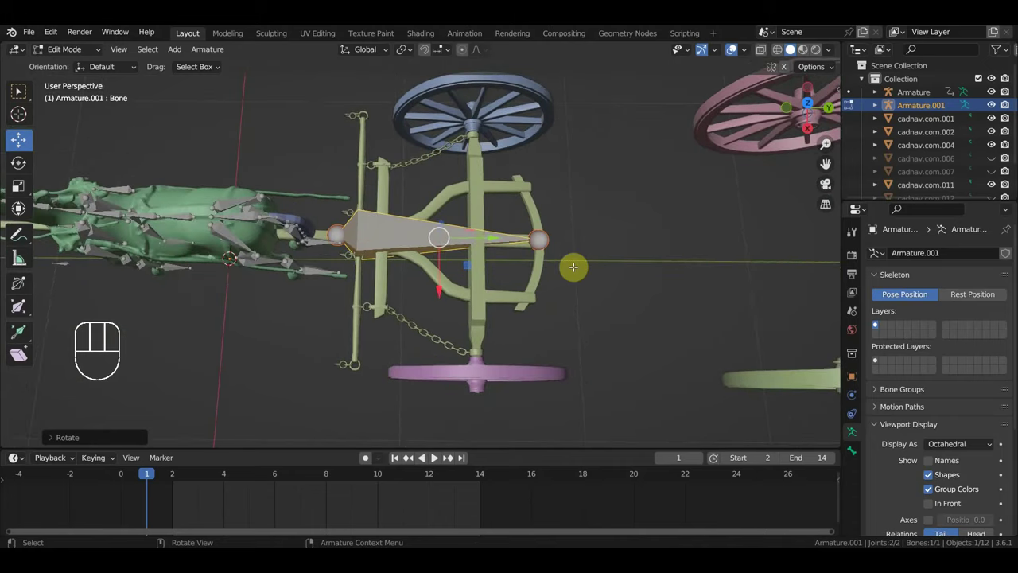
pyautogui.press('KP_7')
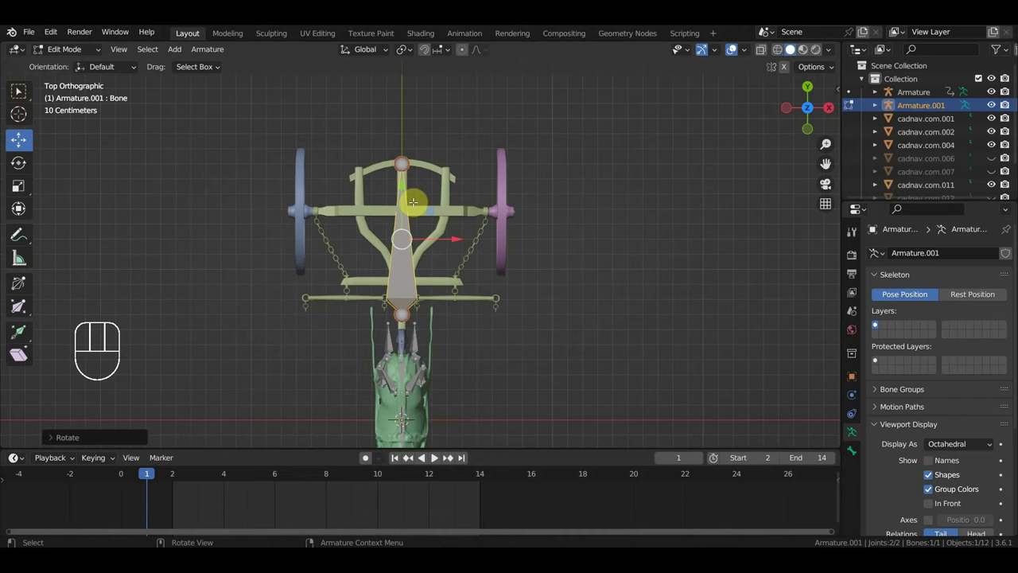
pyautogui.press('g')
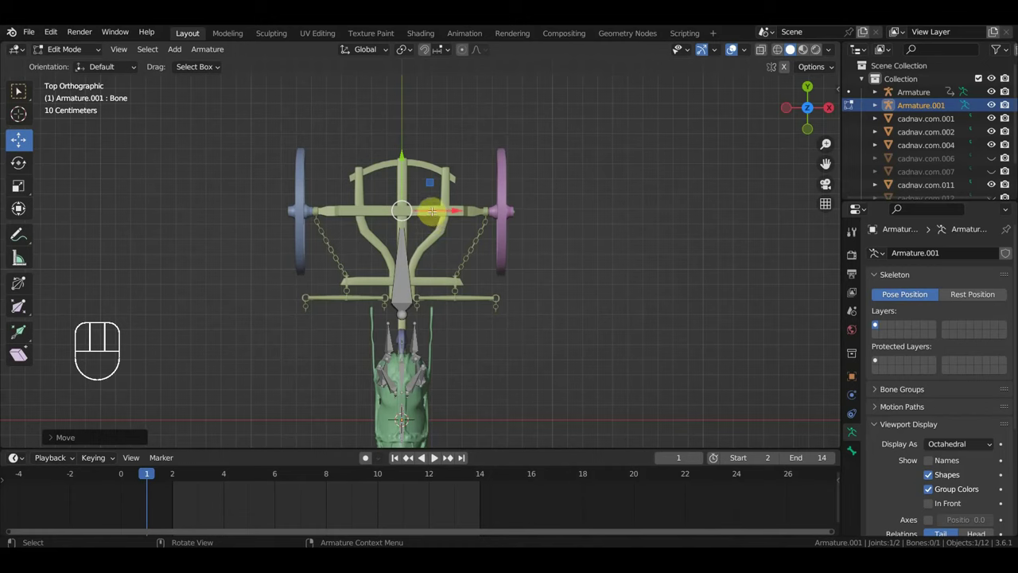
# Step: Extrude a second bone from the first, clear its parent and rotate it about 88°
pyautogui.press('e')
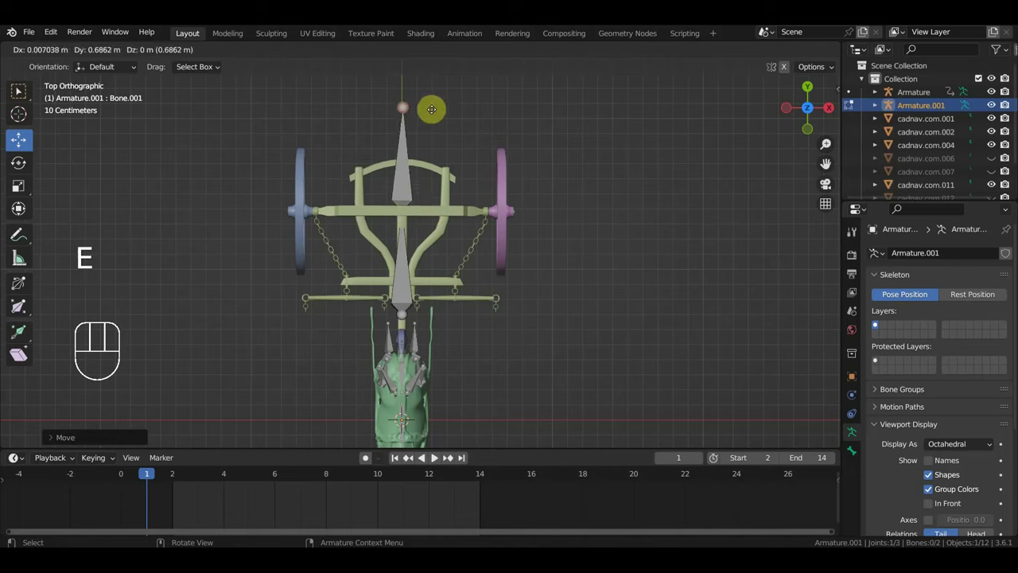
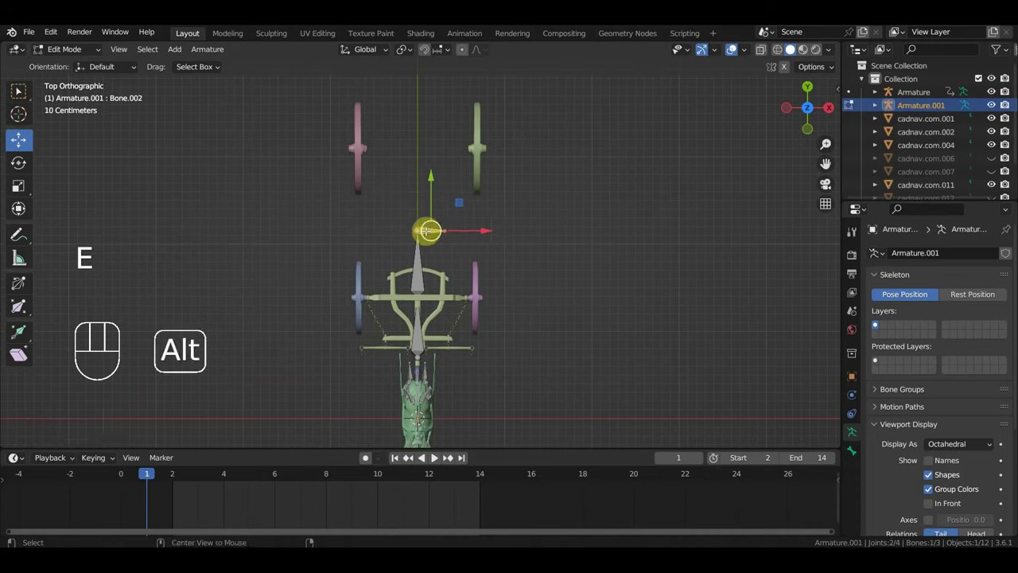
pyautogui.press('alt+p')
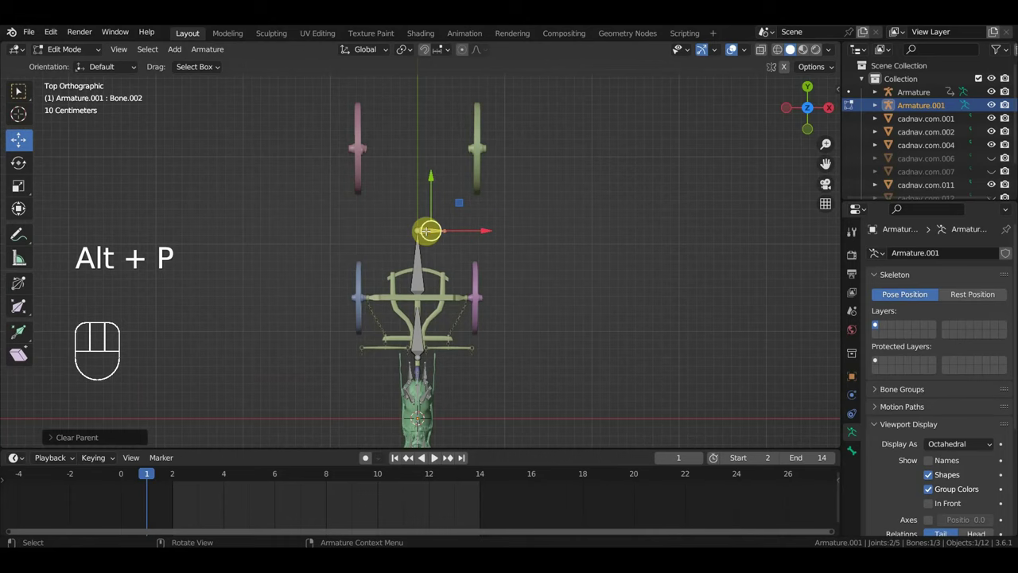
pyautogui.press('r')
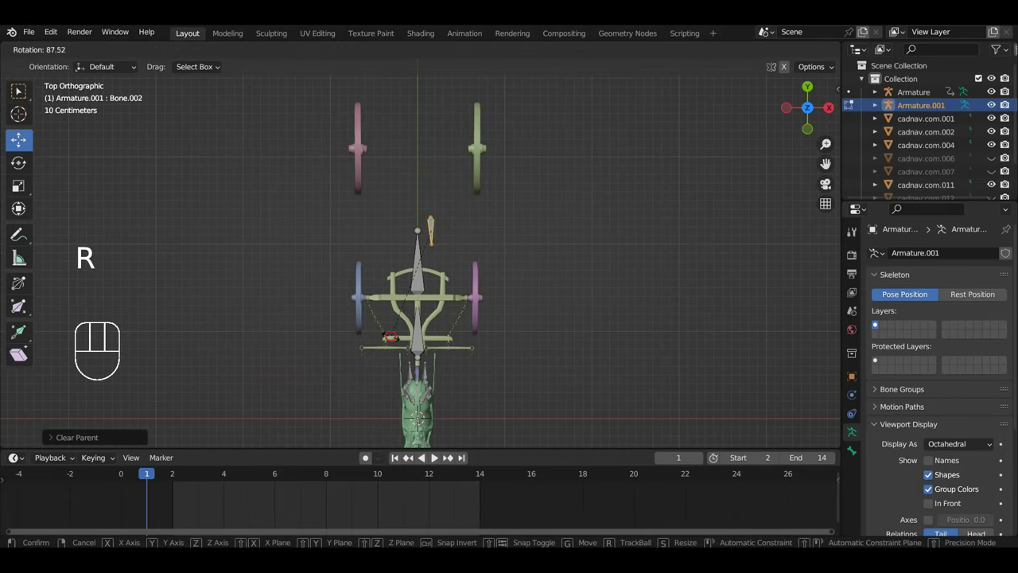
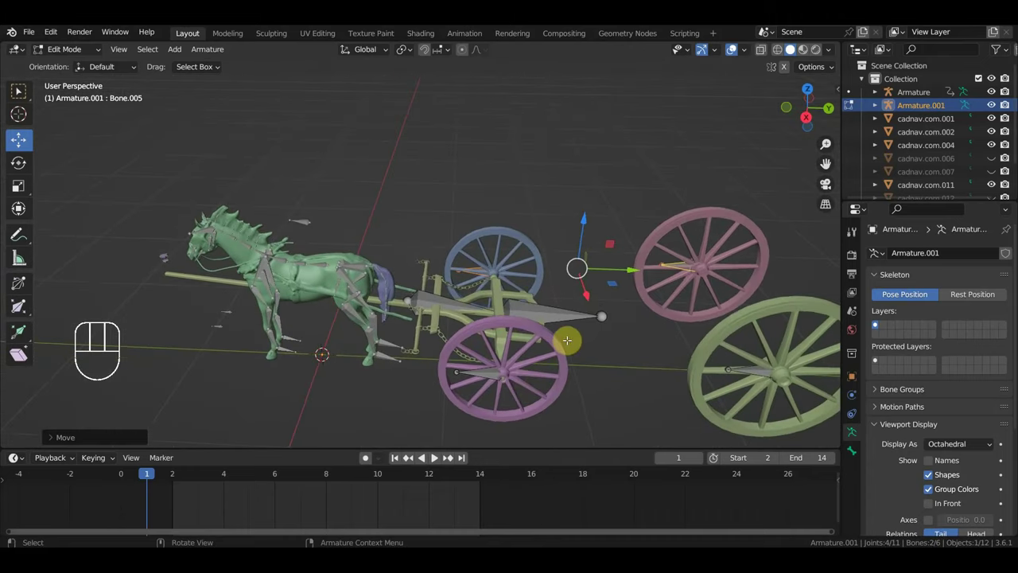
# Step: Extrude an upright bone about 1.05 m from the front joint in side view
pyautogui.press('KP_3')
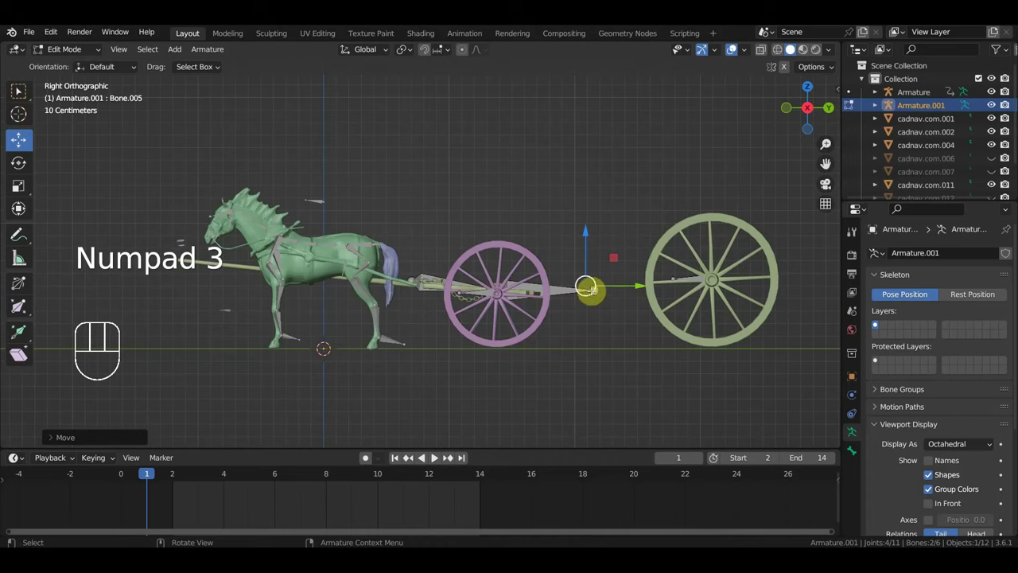
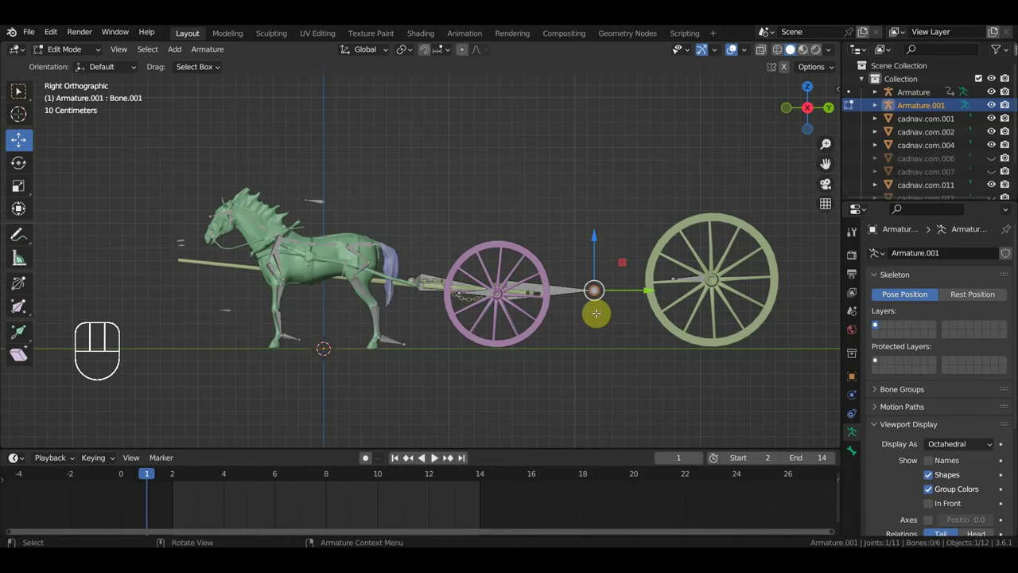
pyautogui.press('e')
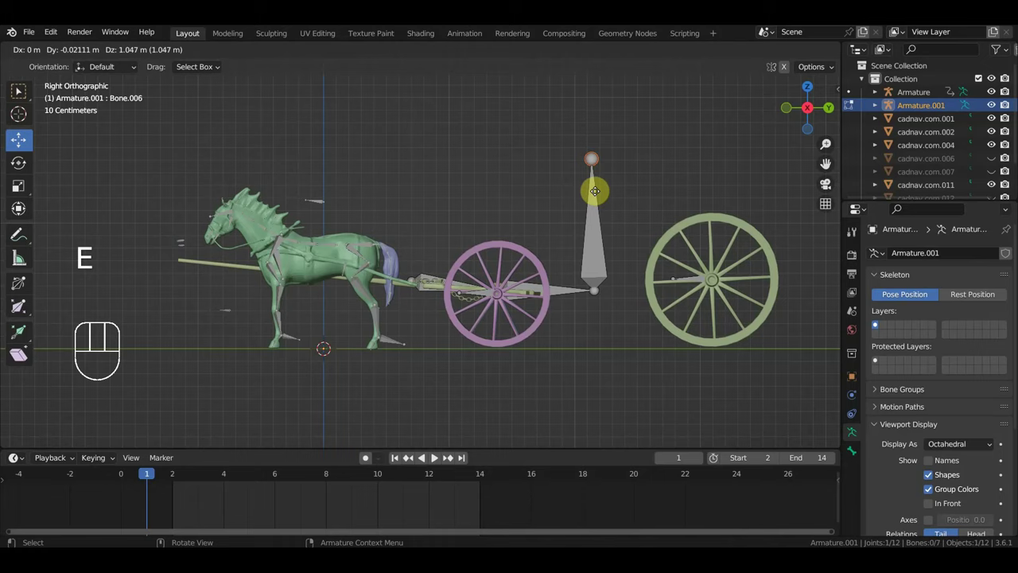
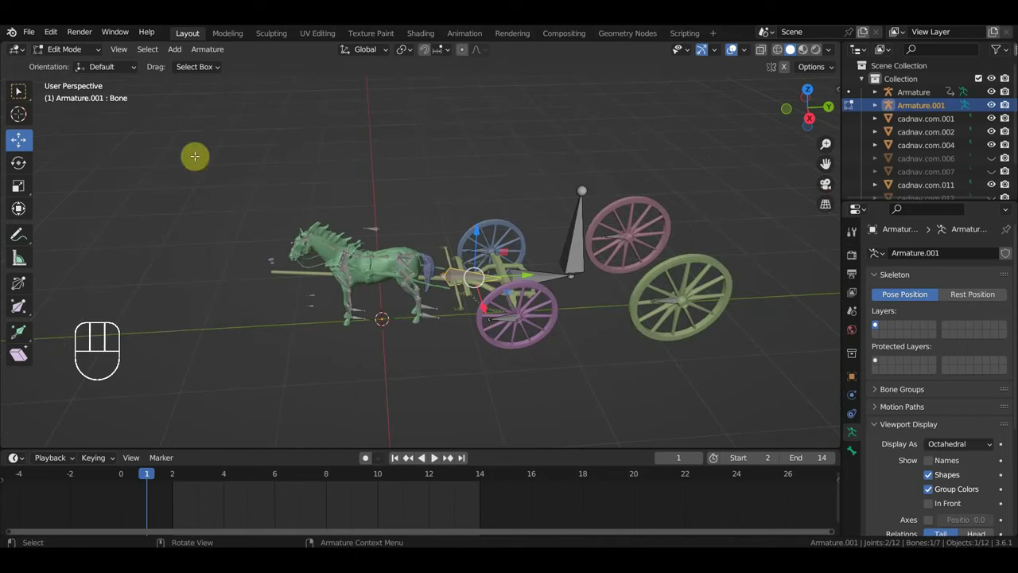
# Step: Select the horse team's Armature in the Outliner for editing
pyautogui.moveTo(69, 51); pyautogui.dragTo(70, 70)
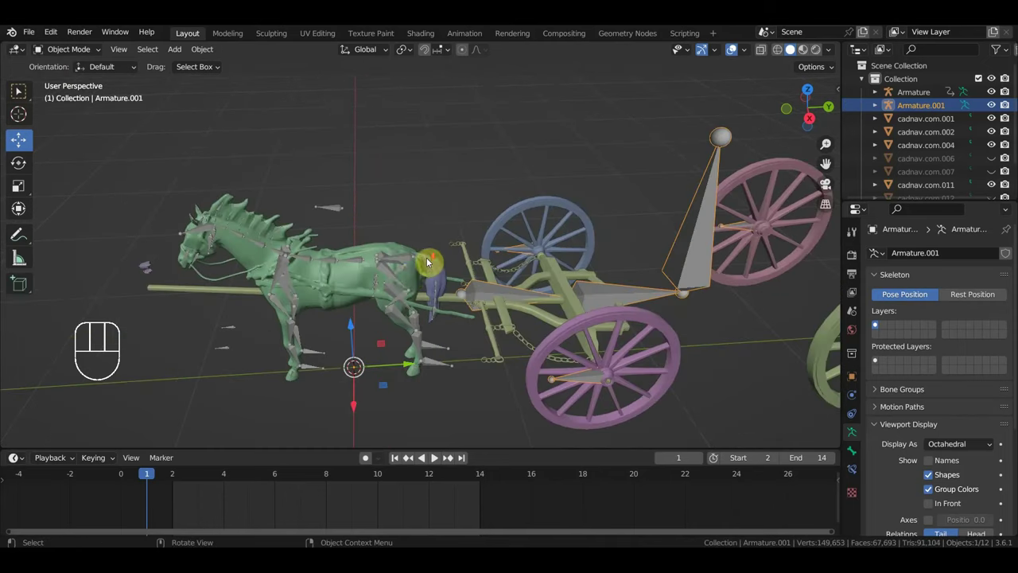
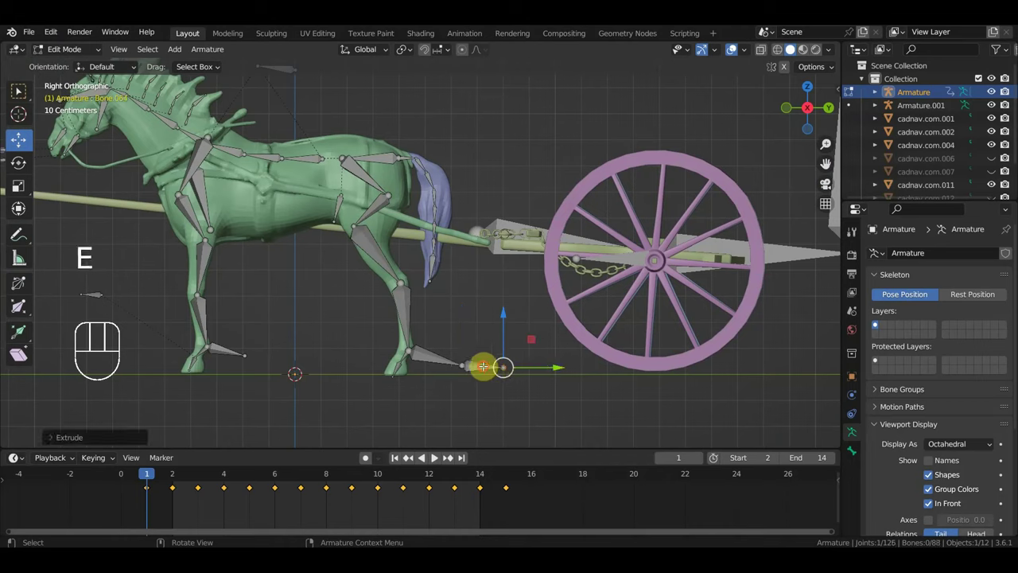
# Step: Remove the extra bone, then extrude Bone.047 from the hip, unparent and rotate it toward the shaft
pyautogui.press('Delete')
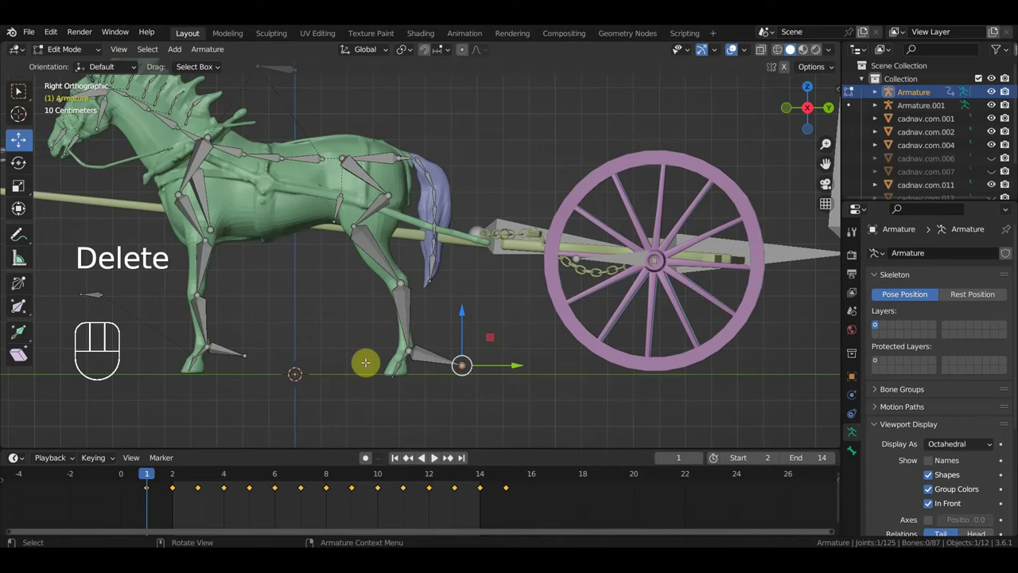
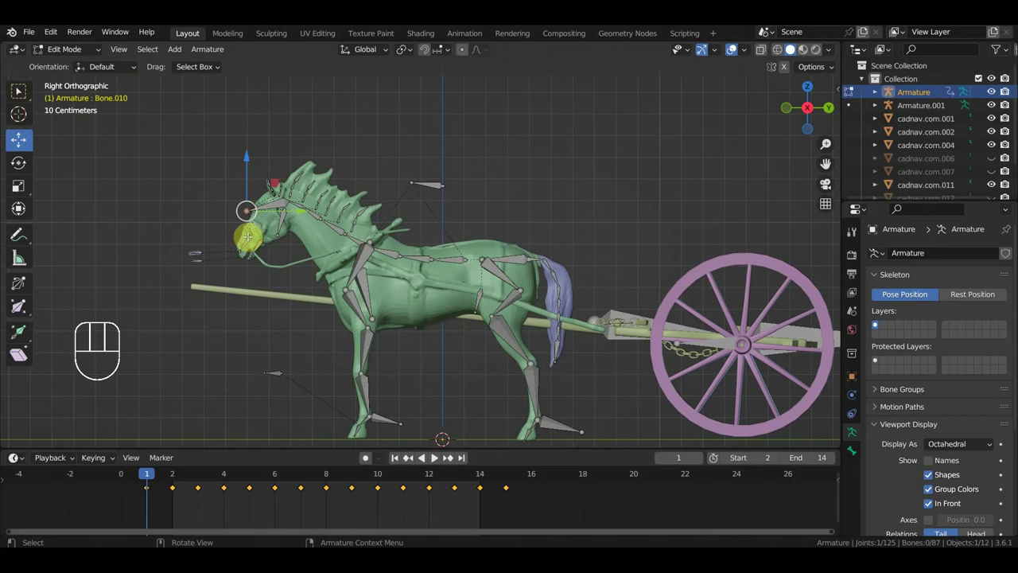
pyautogui.press('e')
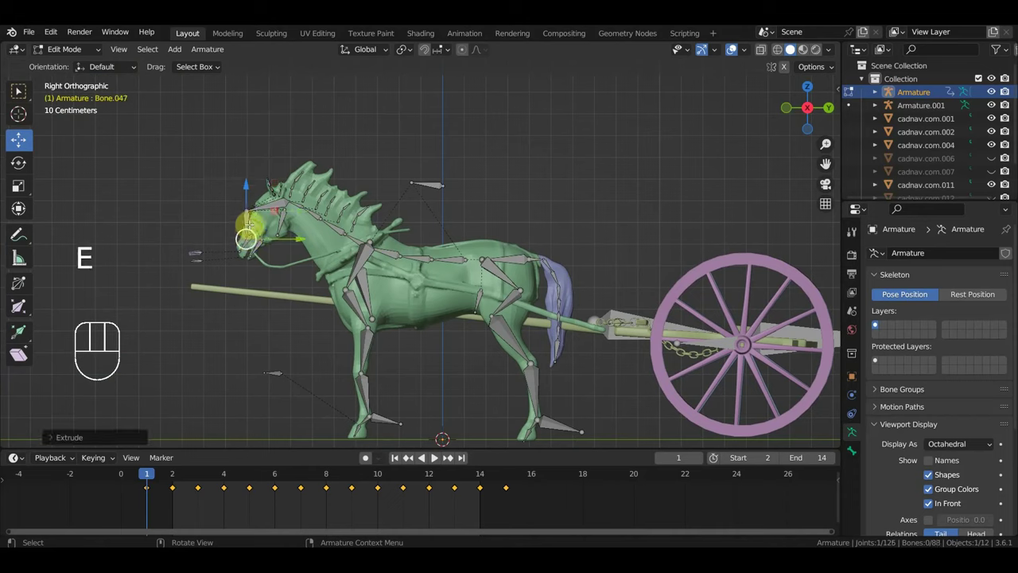
pyautogui.press('alt+p')
pyautogui.press('r')
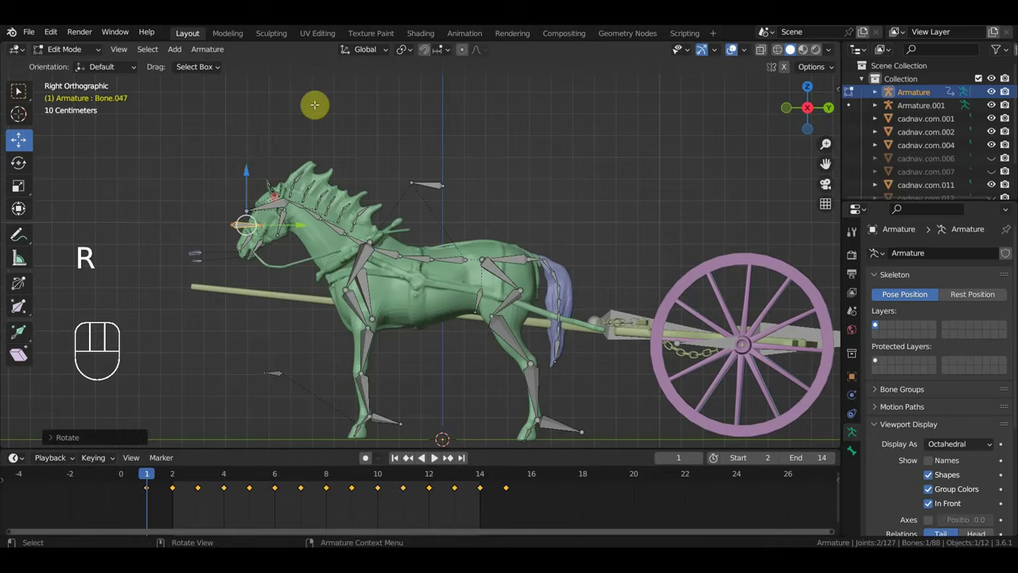
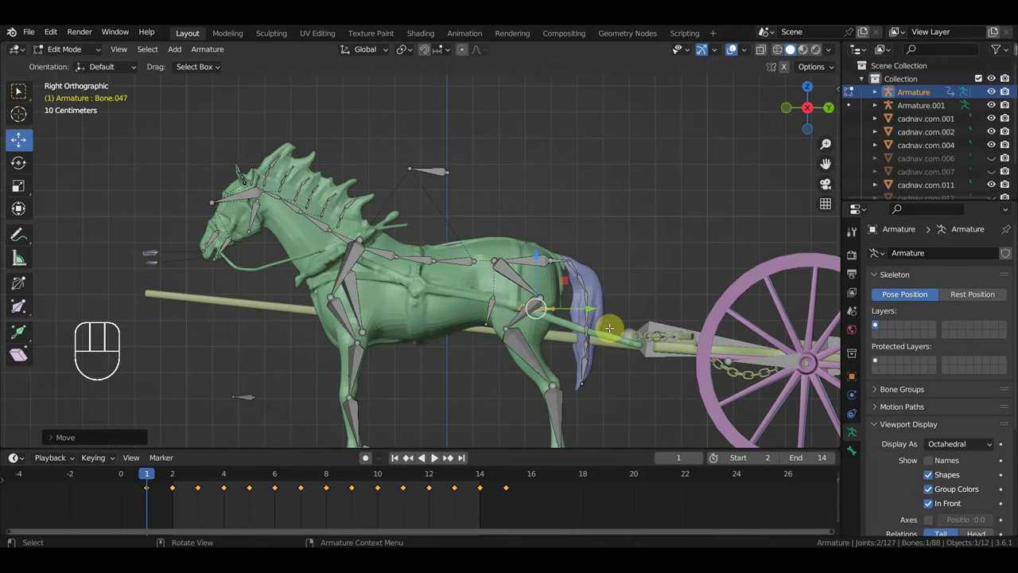
# Step: Rotate and move the bone end onto the carriage shaft, then duplicate the bones and parent them
pyautogui.press('r')
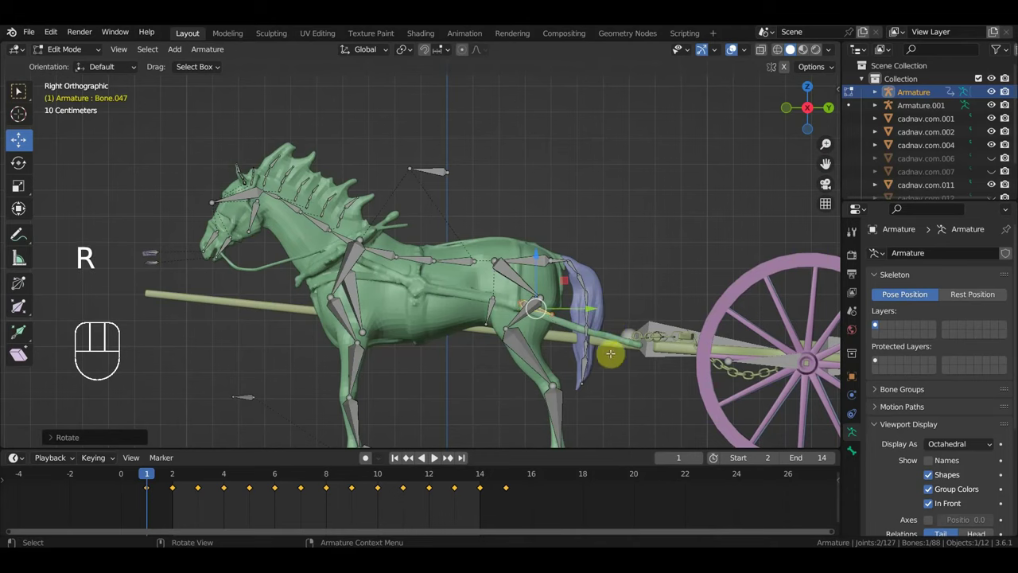
pyautogui.press('g')
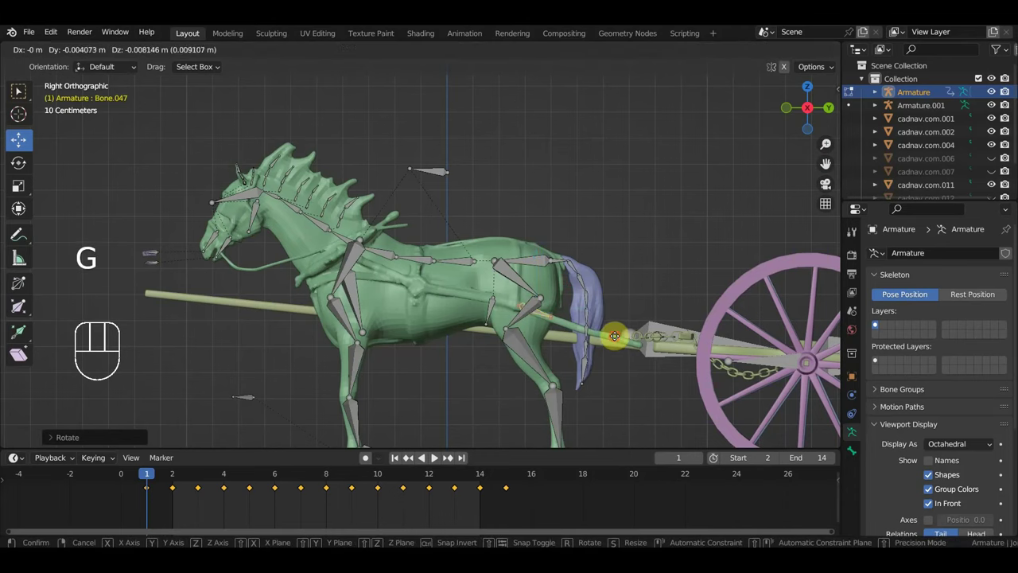
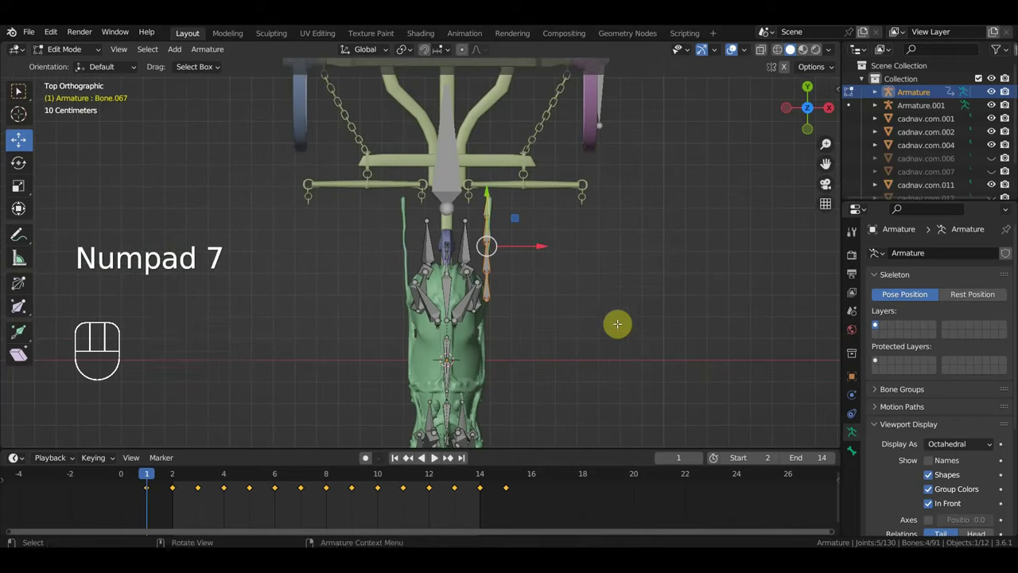
pyautogui.press('shift+d')
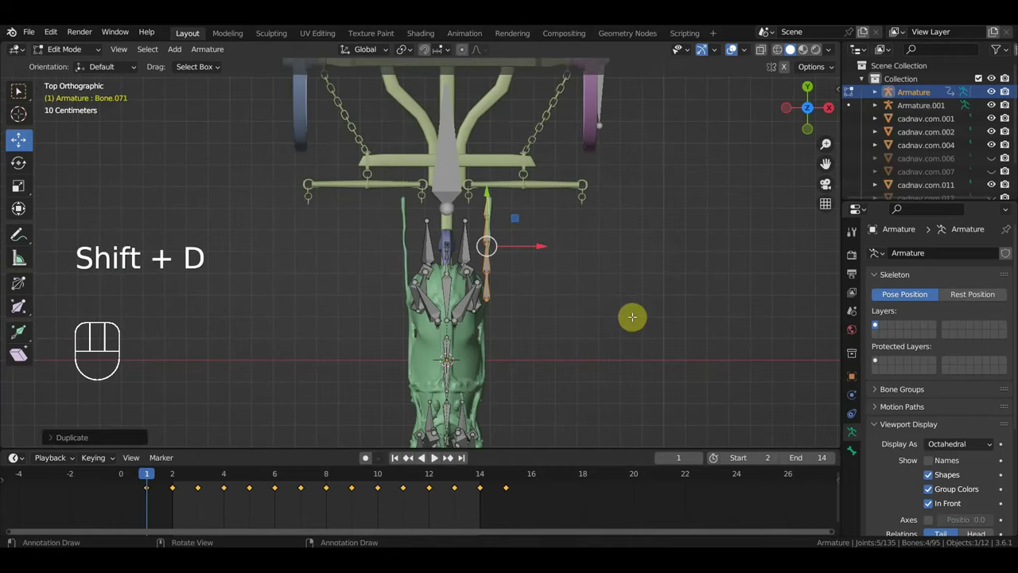
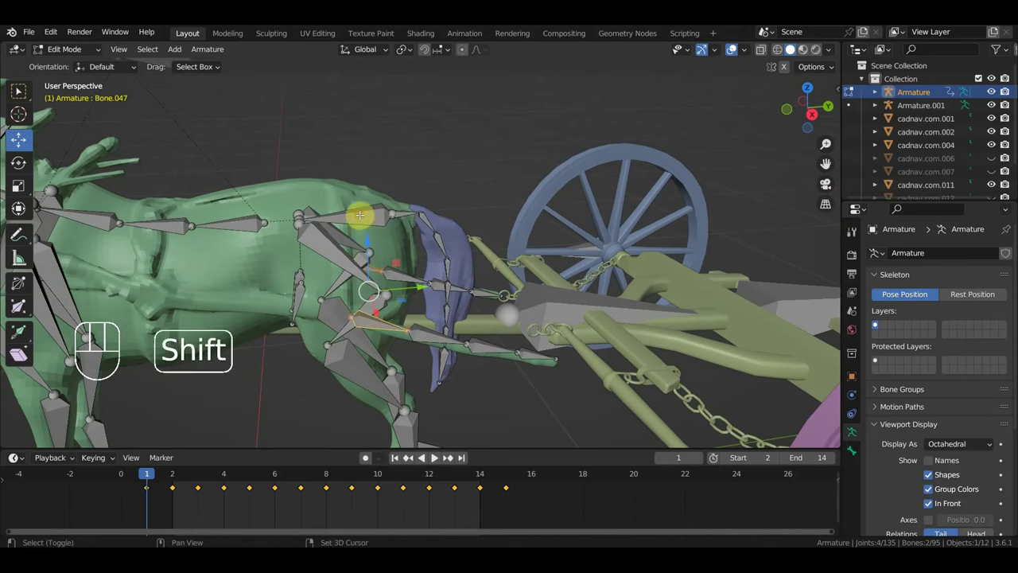
pyautogui.press('ctrl+p')
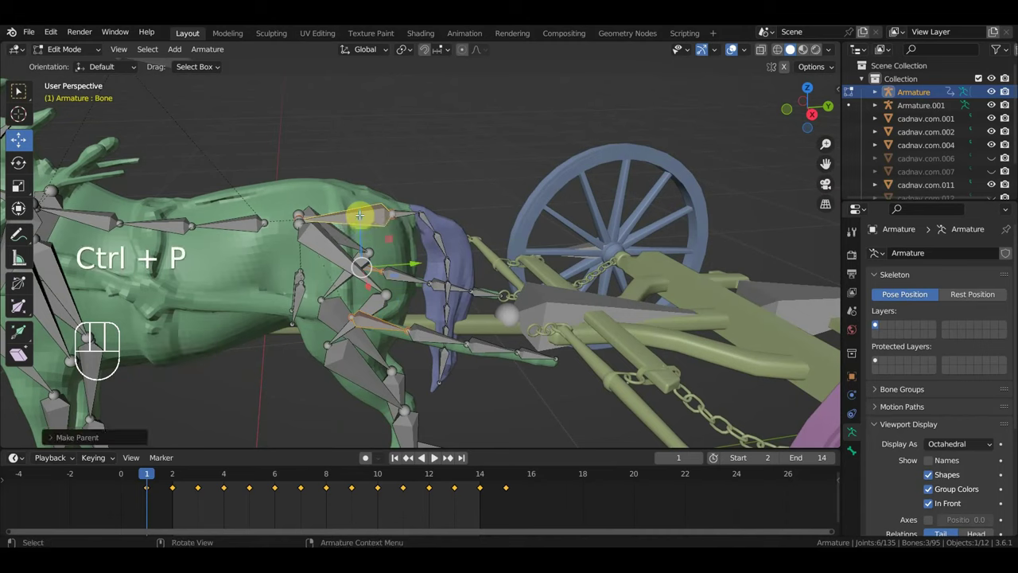
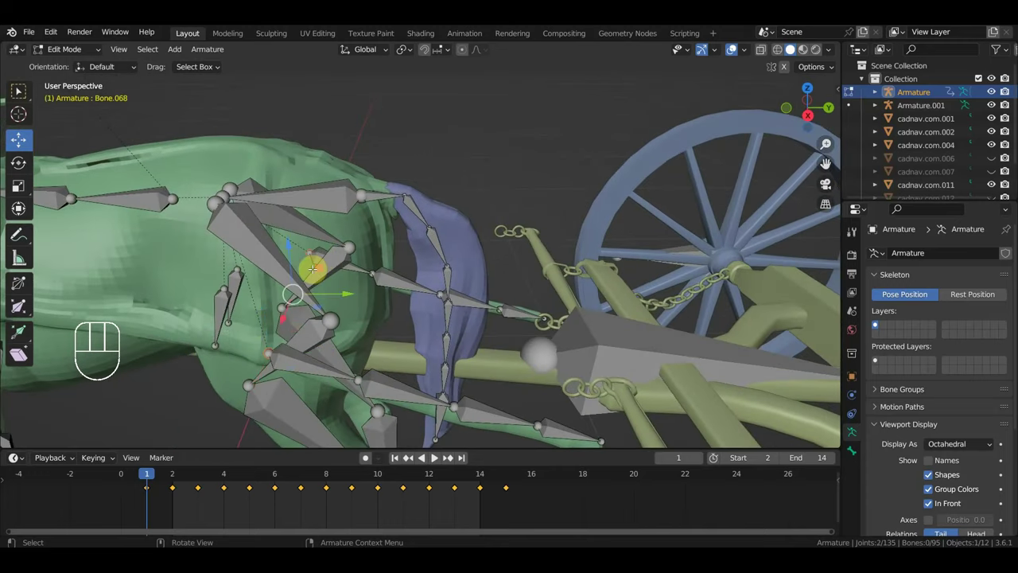
# Step: From the side view, slide the new joint along the shaft into its final spot
pyautogui.press('KP_3')
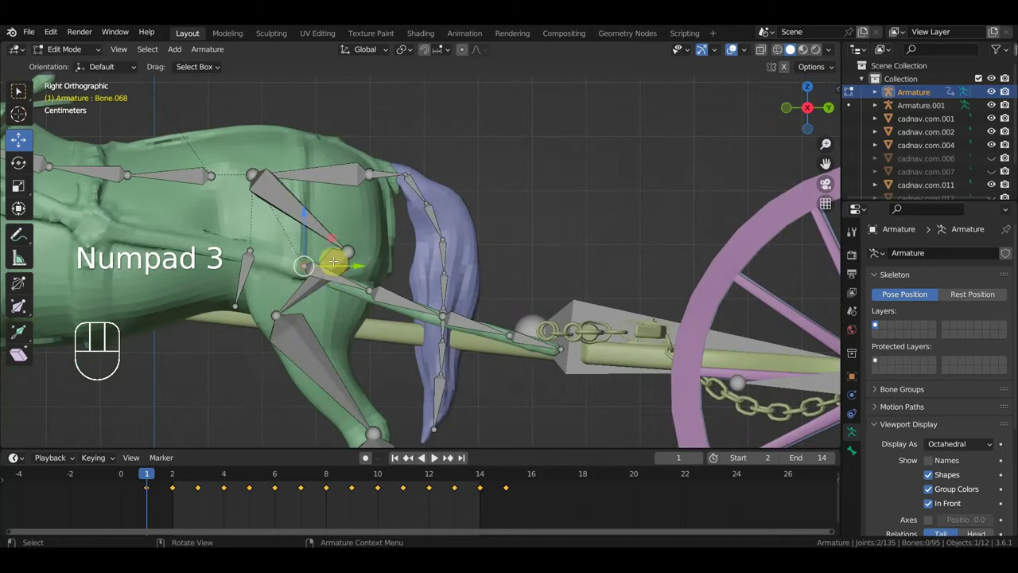
pyautogui.press('g')
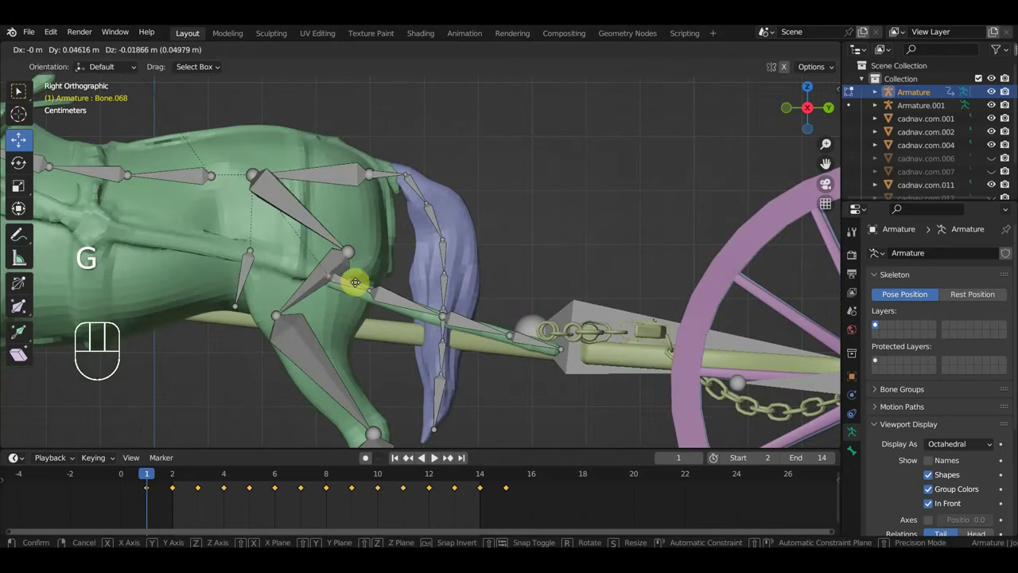
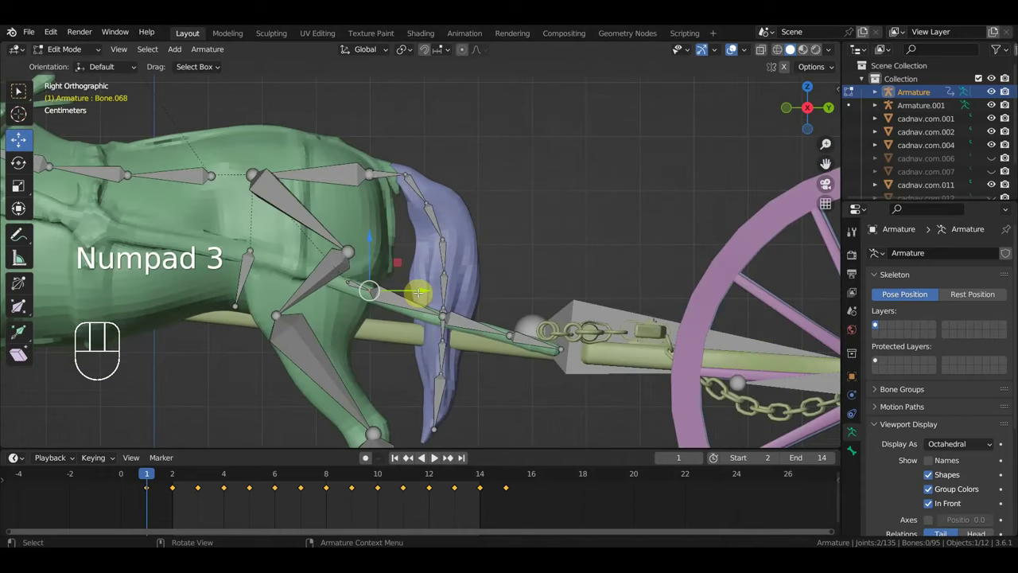
pyautogui.press('g')
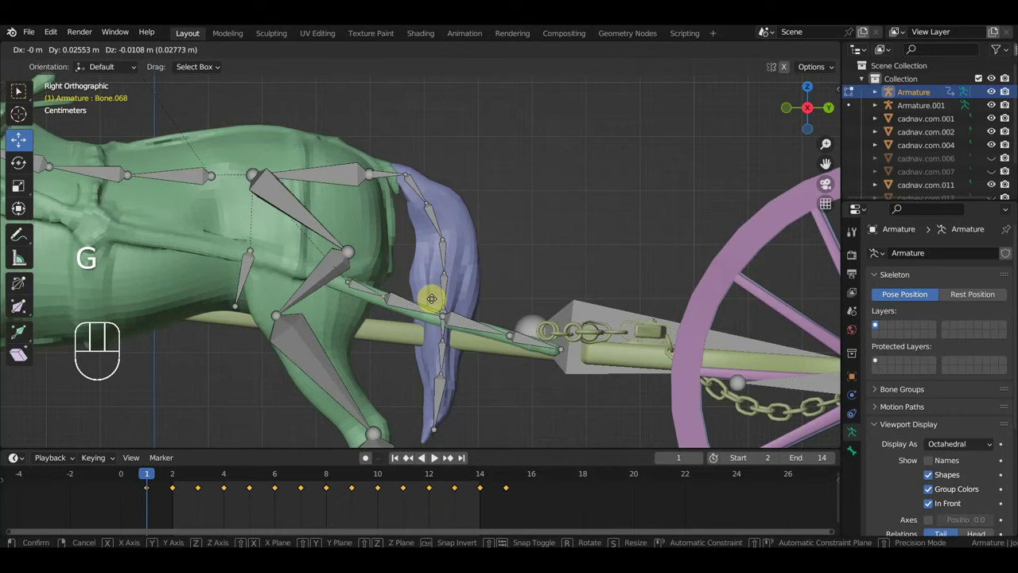
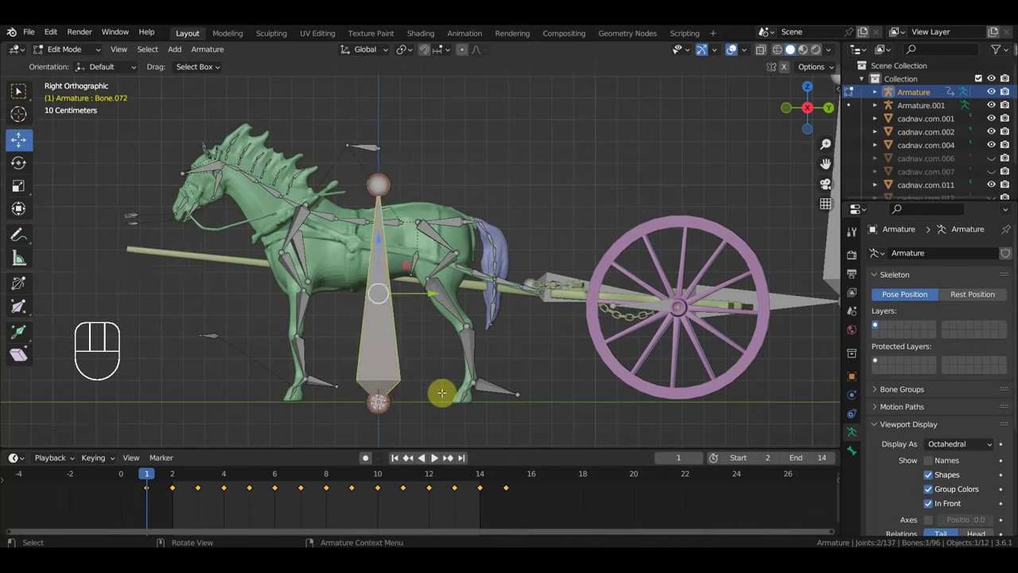
# Step: Scale, rotate and move the selected harness bones up and back into position
pyautogui.press('s')
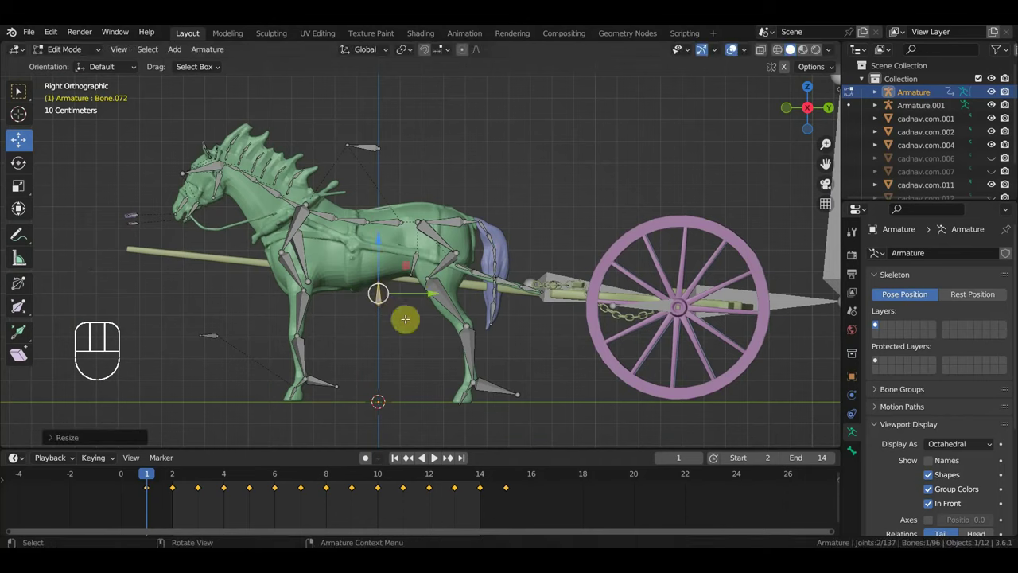
pyautogui.press('r')
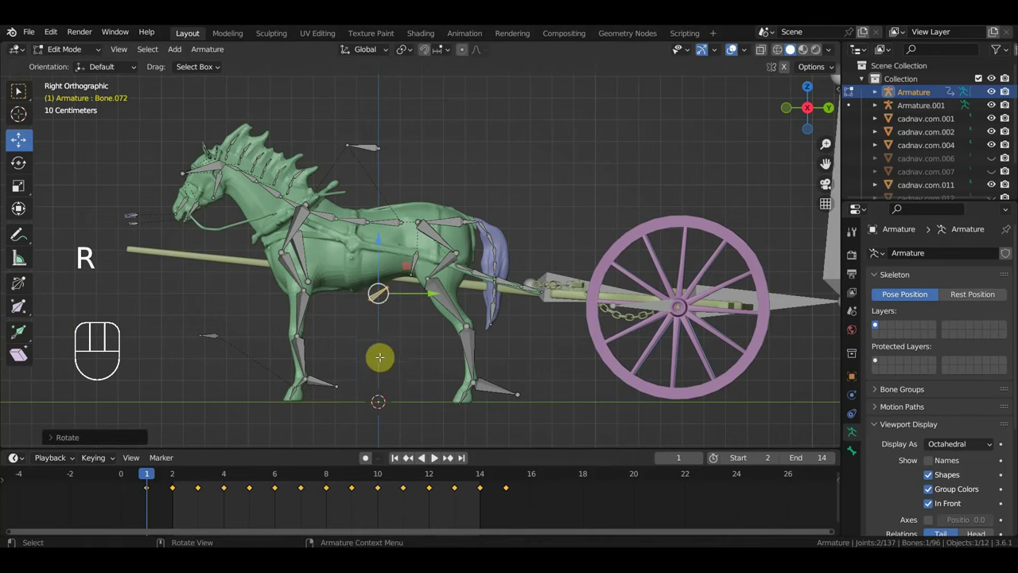
pyautogui.press('g')
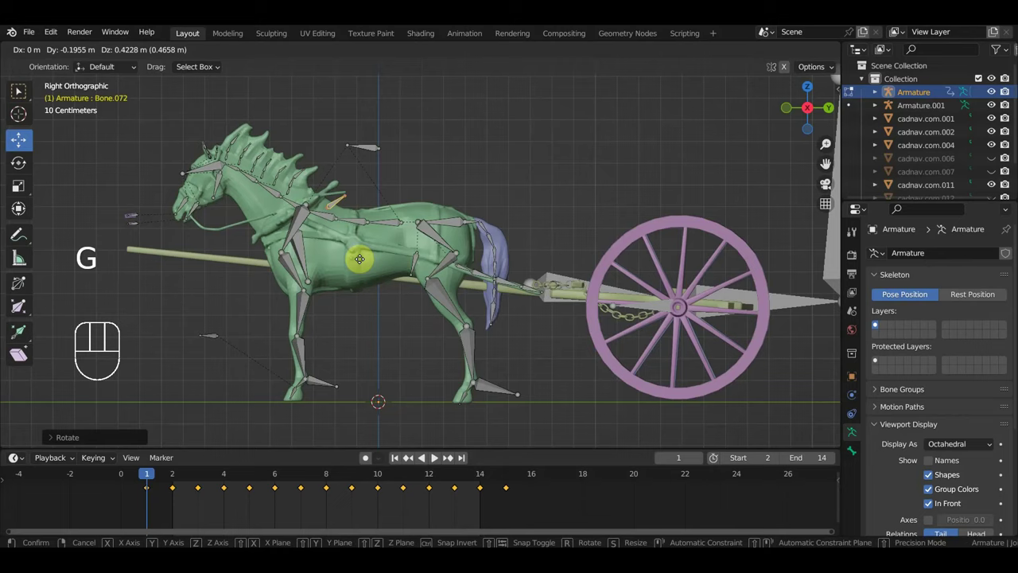
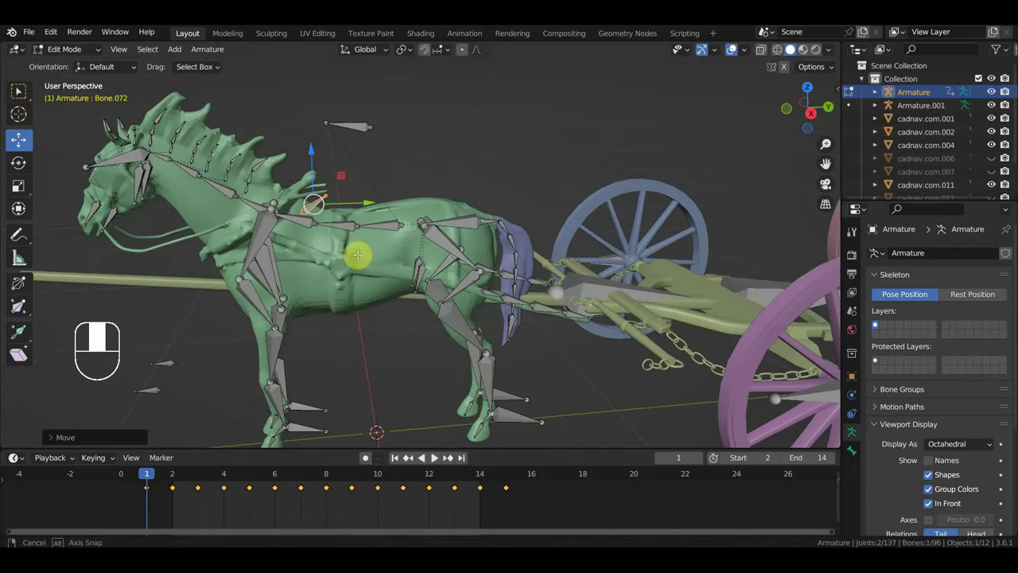
pyautogui.press('g')
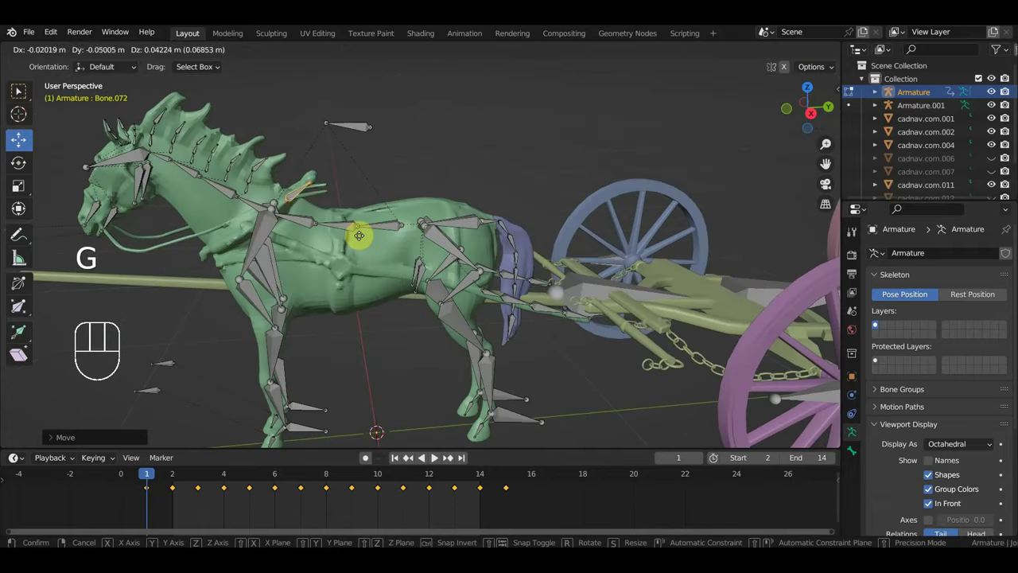
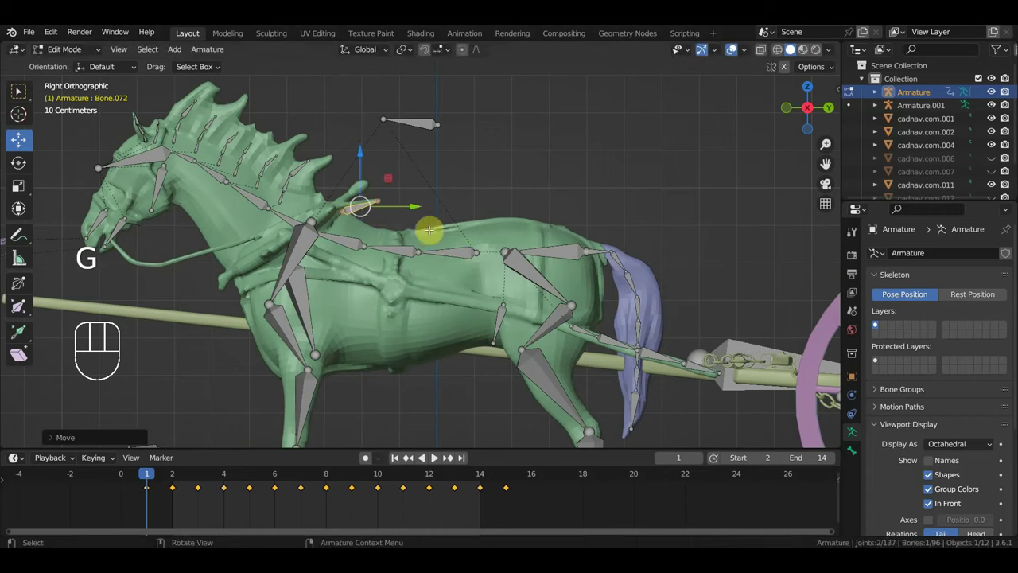
pyautogui.press('r')
pyautogui.press('g')
# Step: Check the armature from above, parent the bones, and return to the right side view
pyautogui.press('KP_7')
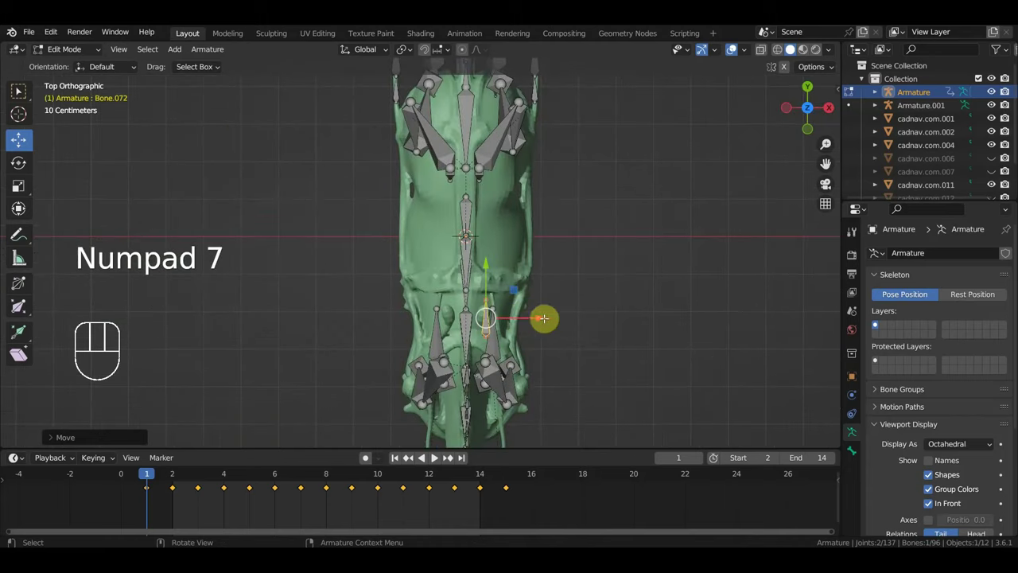
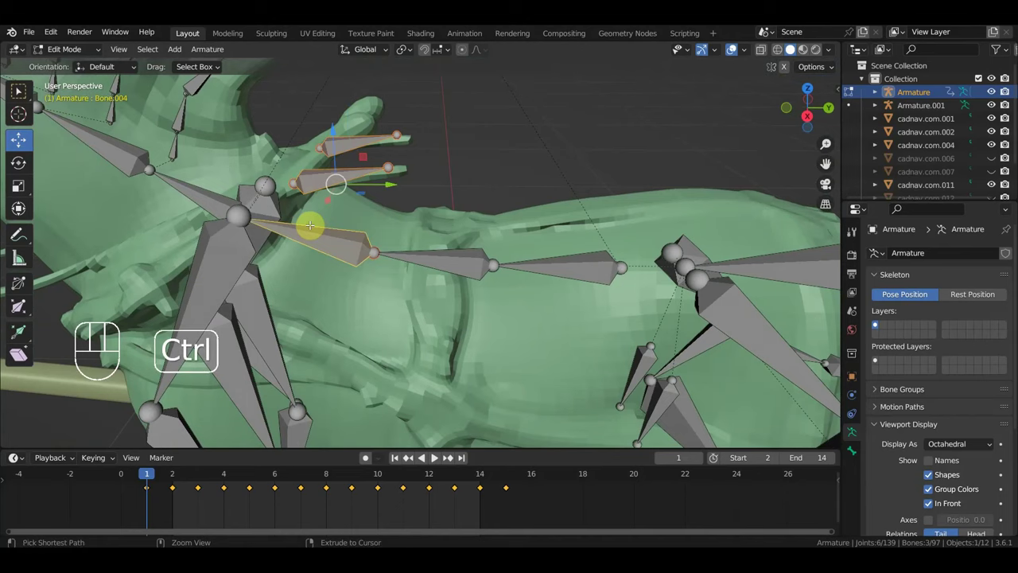
pyautogui.press('ctrl+p')
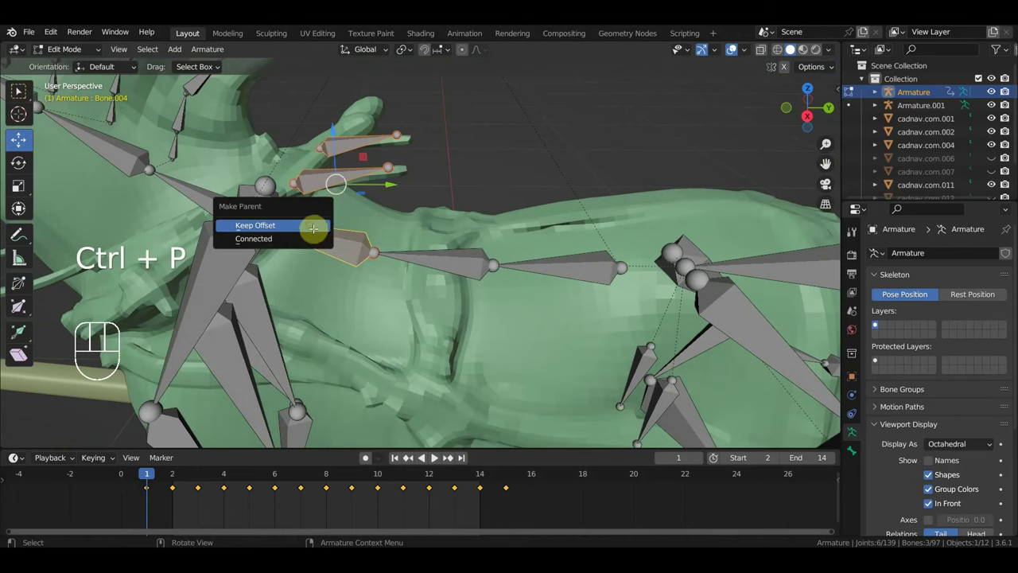
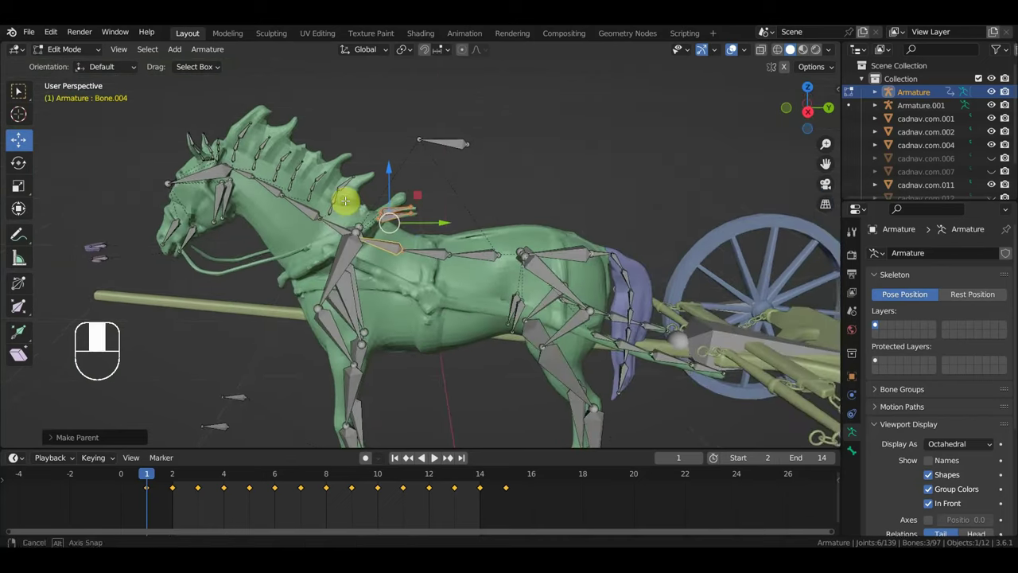
pyautogui.press('KP_3')
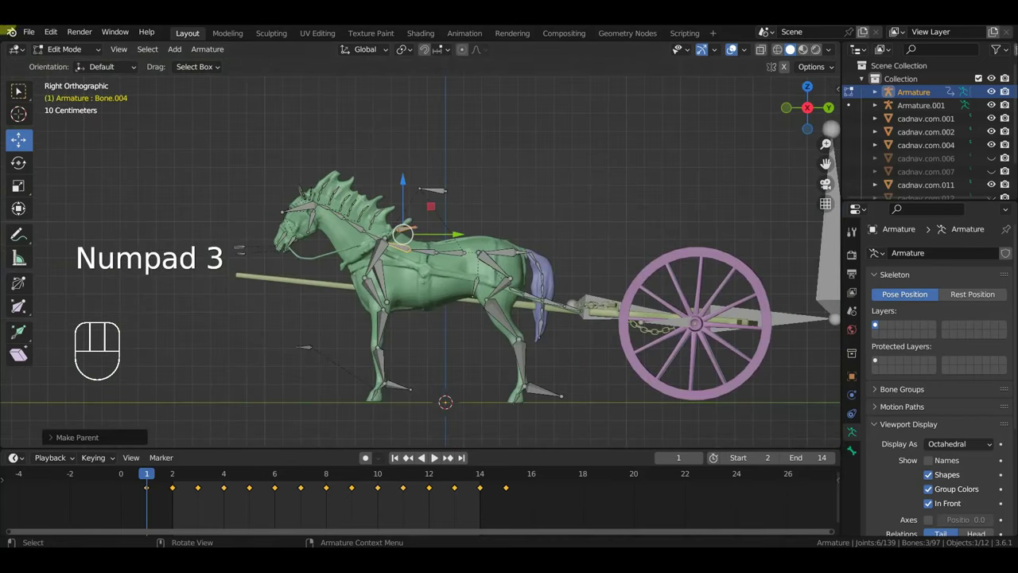
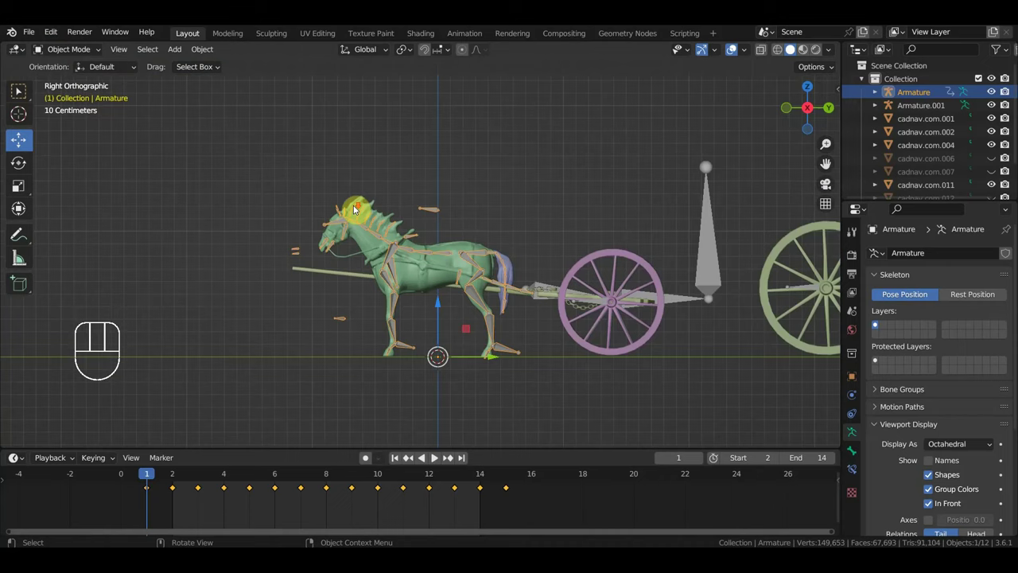
# Step: Bring the long curved reins object into the scene and orbit to inspect it in 3D
pyautogui.moveTo(38, 38); pyautogui.dragTo(58, 120)
pyautogui.moveTo(38, 33); pyautogui.dragTo(241, 374)
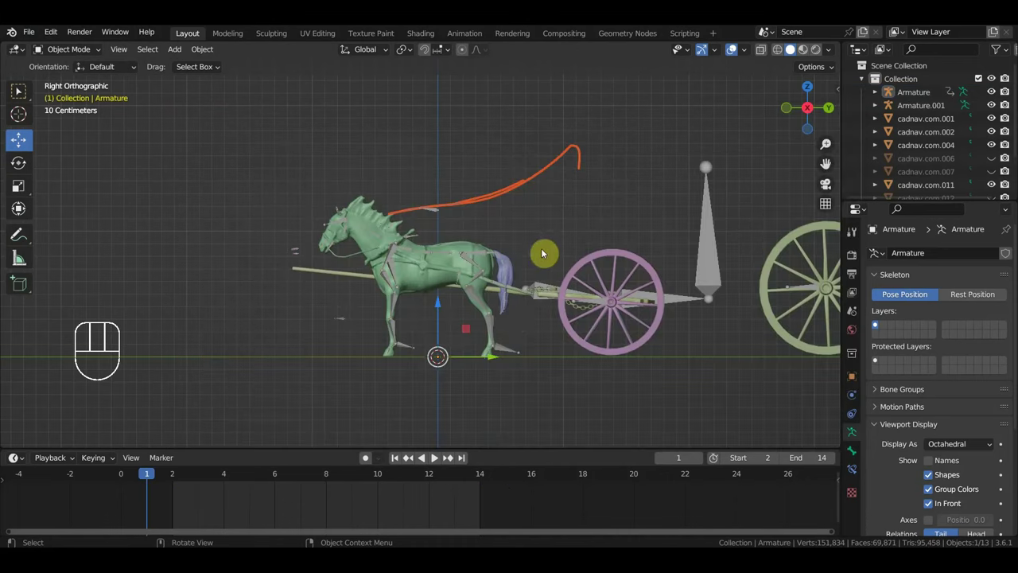
pyautogui.moveTo(549, 259); pyautogui.dragTo(553, 314)
pyautogui.moveTo(529, 300); pyautogui.dragTo(553, 300)
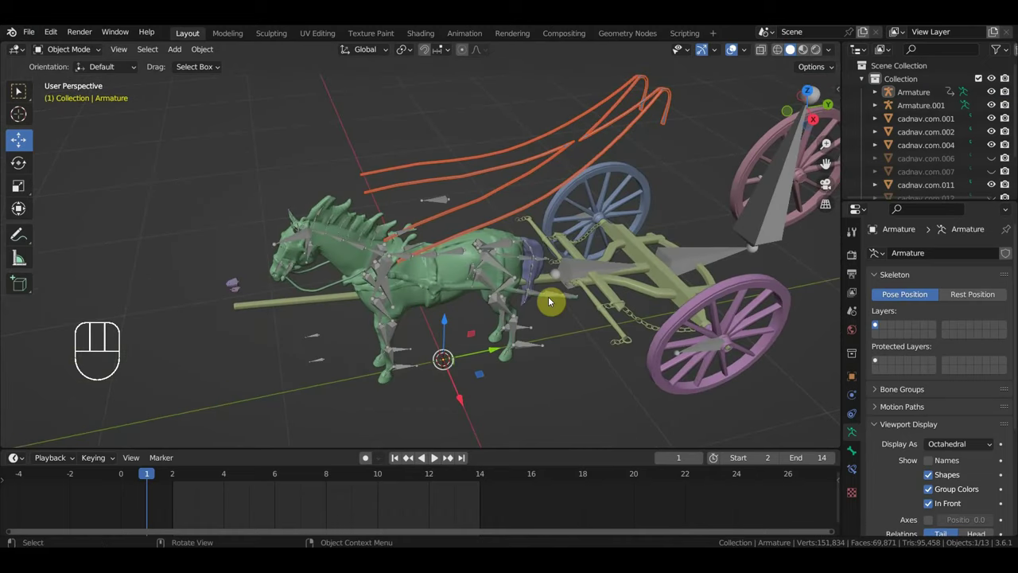
# Step: Select the horse-team armature and check the team from top and right views
pyautogui.click(457, 255)
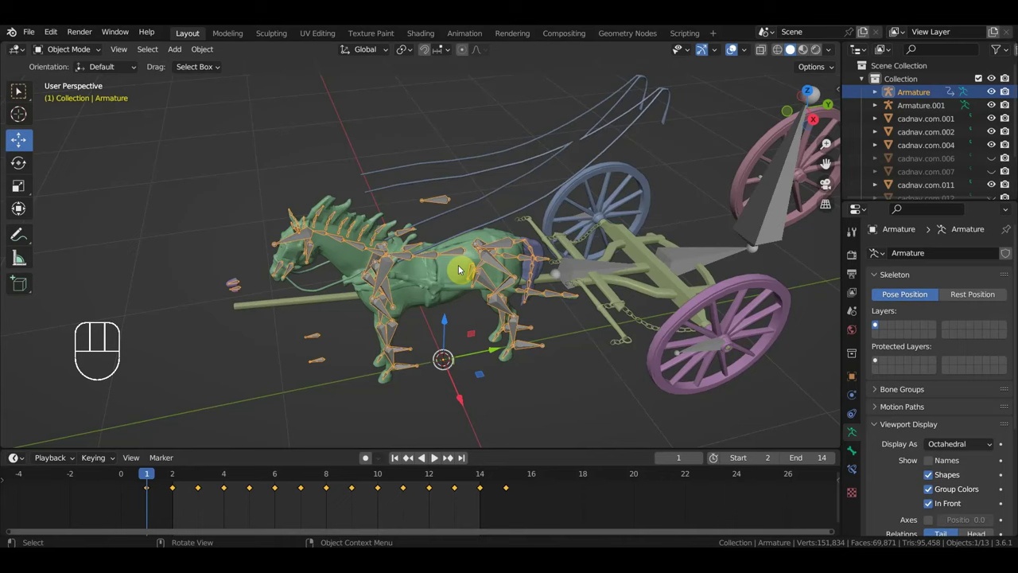
pyautogui.press('KP_7')
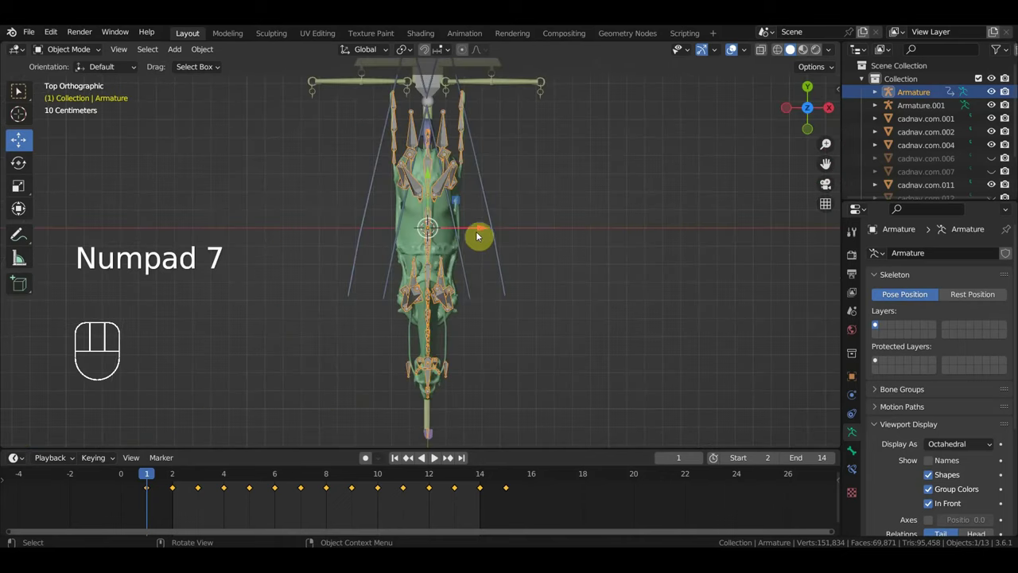
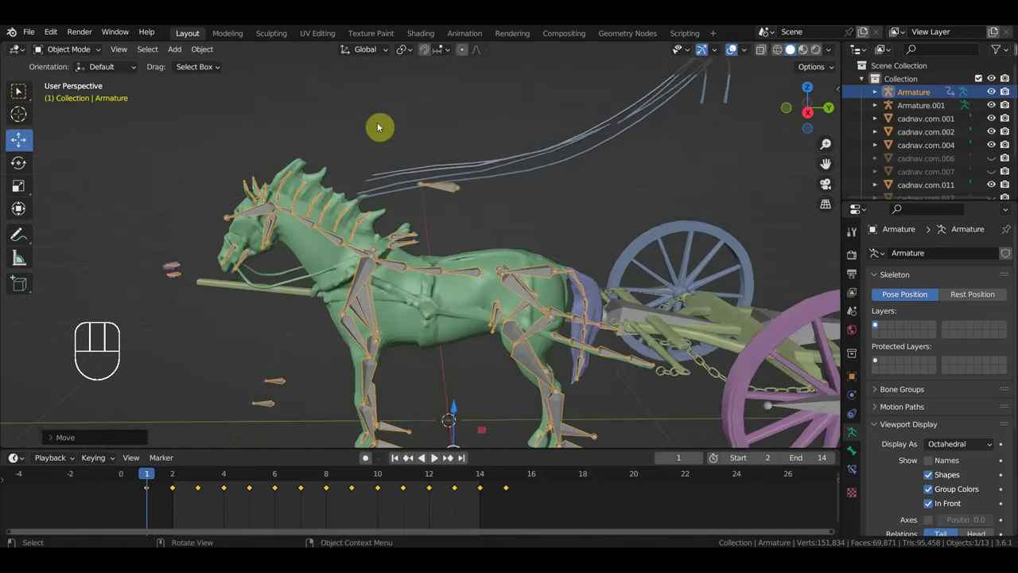
pyautogui.press('KP_3')
# Step: Select the ремни reins and move them into place over the horse team
pyautogui.click(515, 187)
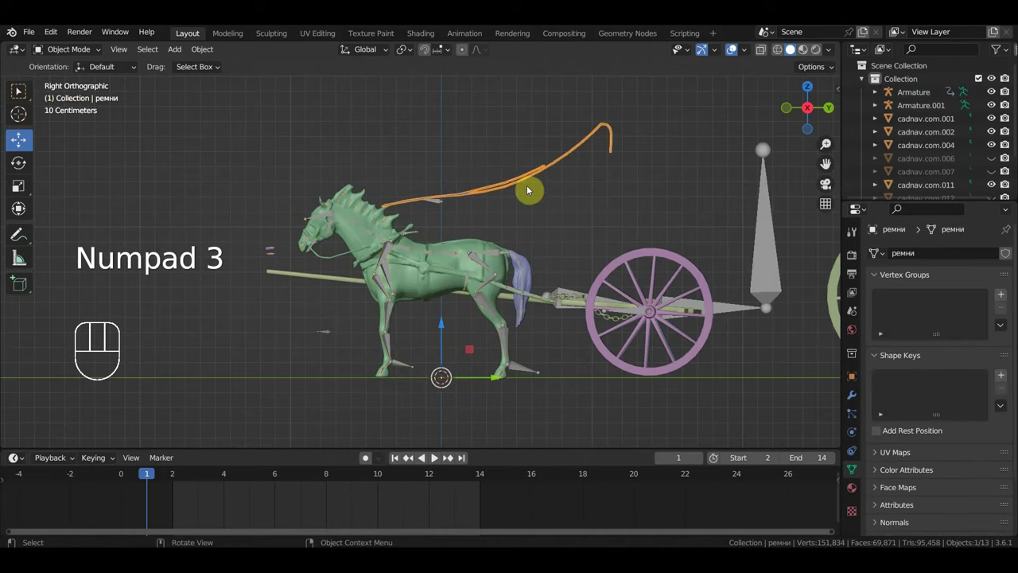
pyautogui.press('r')
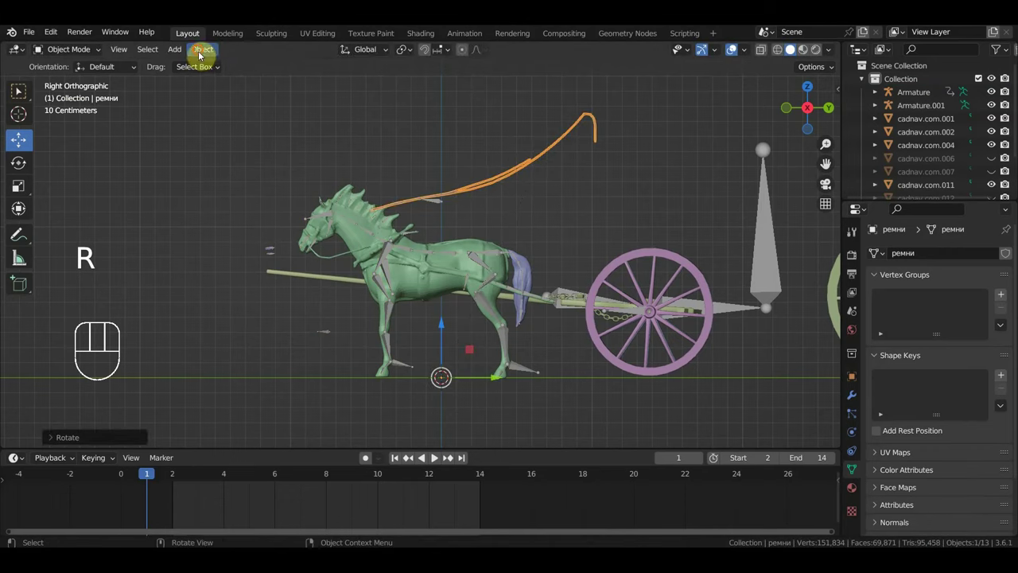
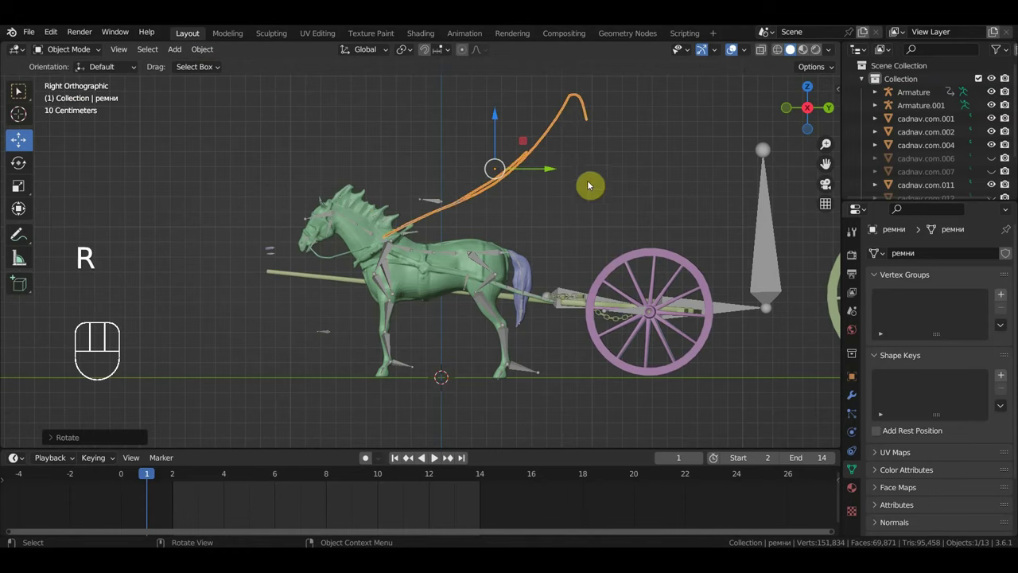
pyautogui.press('g')
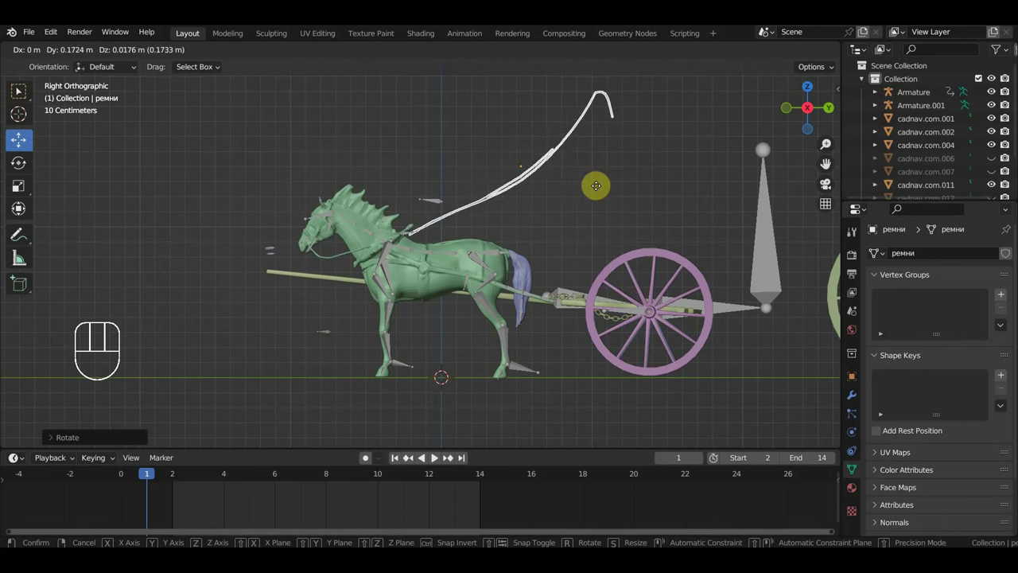
pyautogui.moveTo(579, 205); pyautogui.dragTo(644, 315)
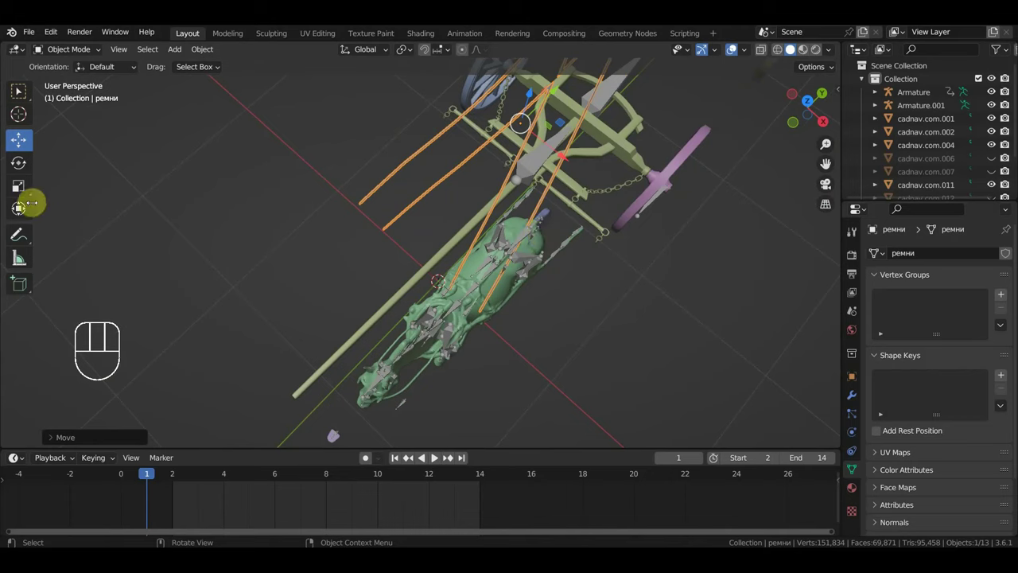
# Step: Rotate and tilt the reins to line up with the team, then select the armature
pyautogui.click(25, 212)
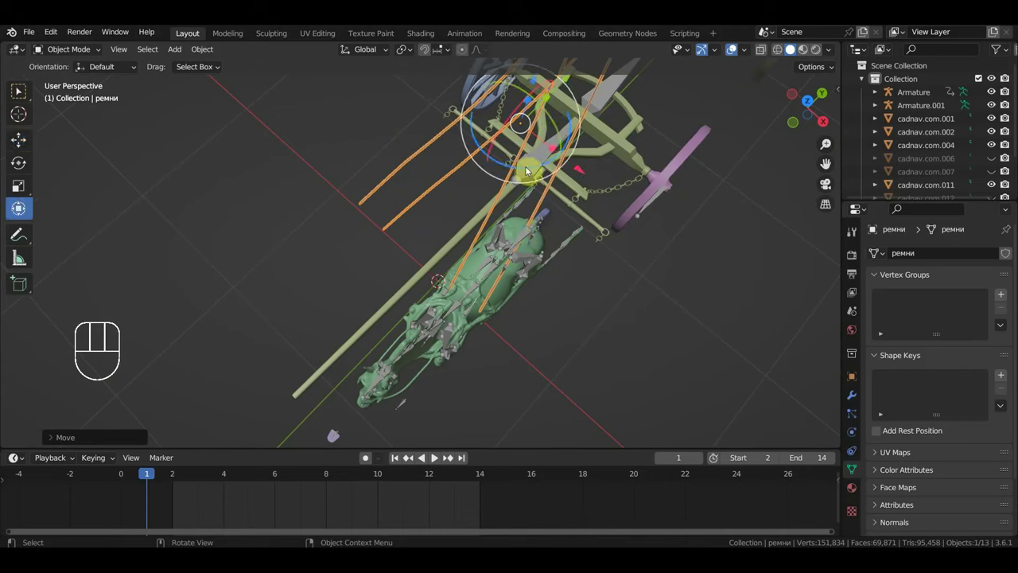
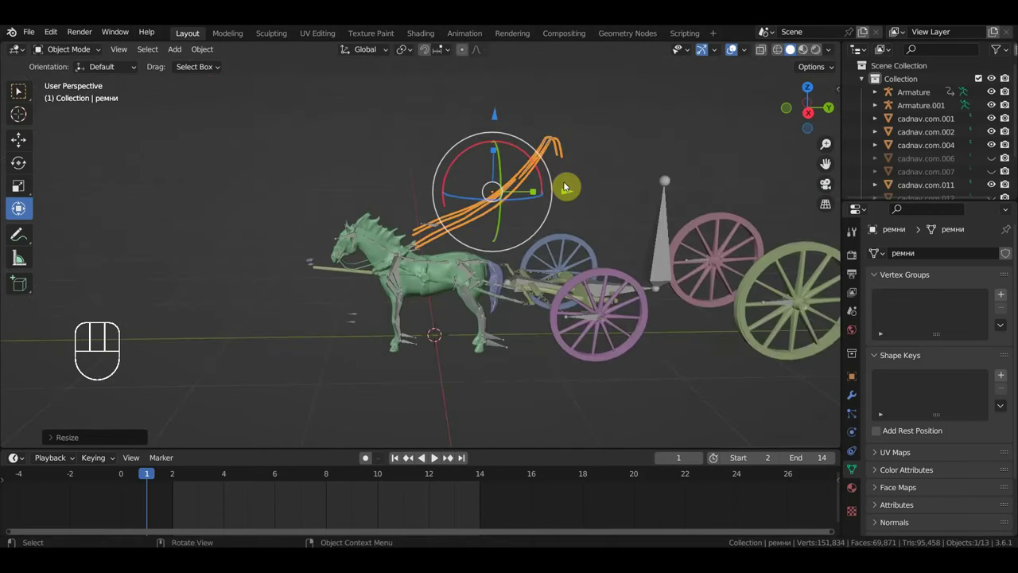
pyautogui.moveTo(562, 188); pyautogui.dragTo(504, 256)
pyautogui.moveTo(500, 254); pyautogui.dragTo(498, 228)
pyautogui.press('KP_3')
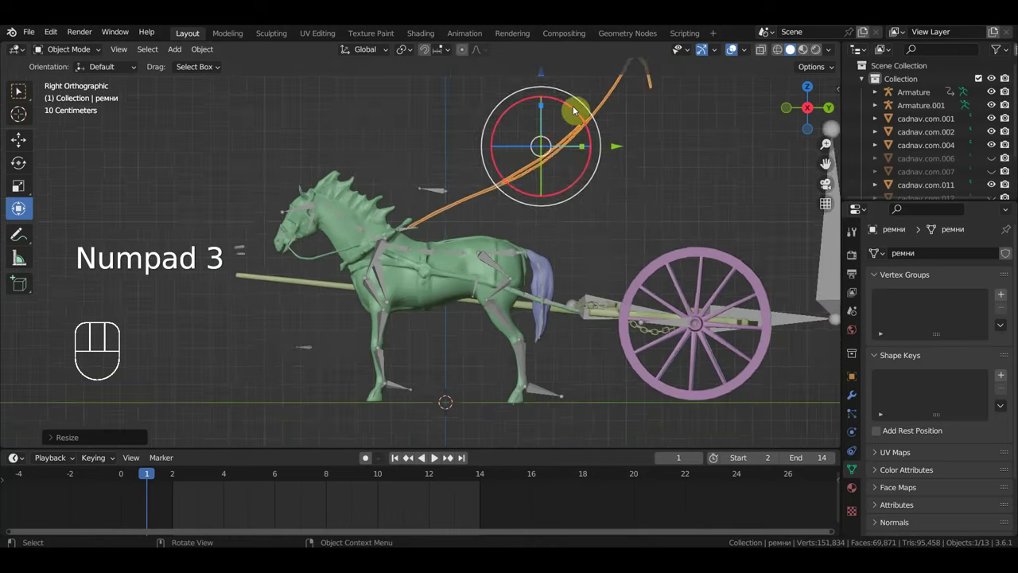
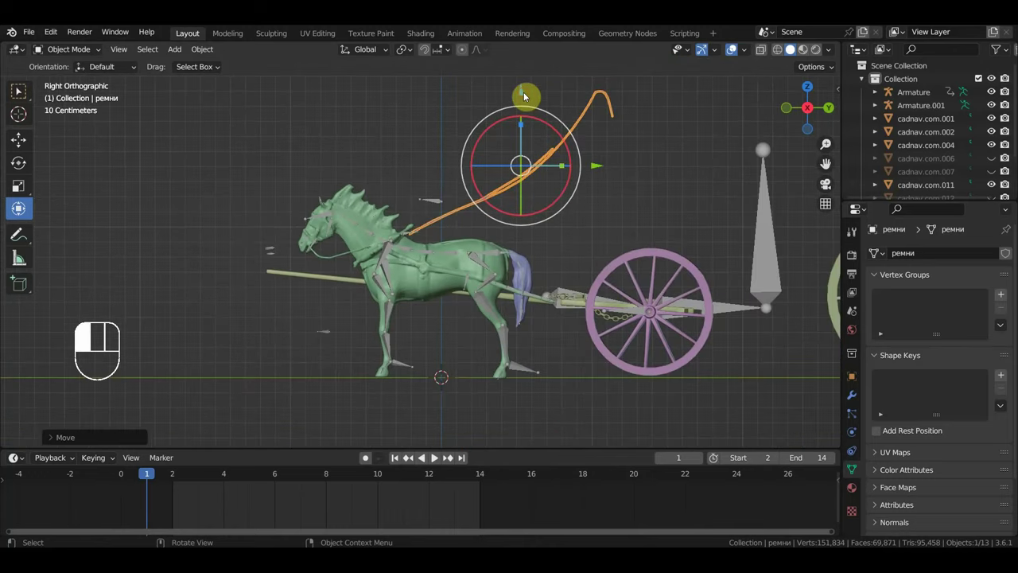
pyautogui.moveTo(524, 181); pyautogui.dragTo(551, 244)
pyautogui.click(467, 325)
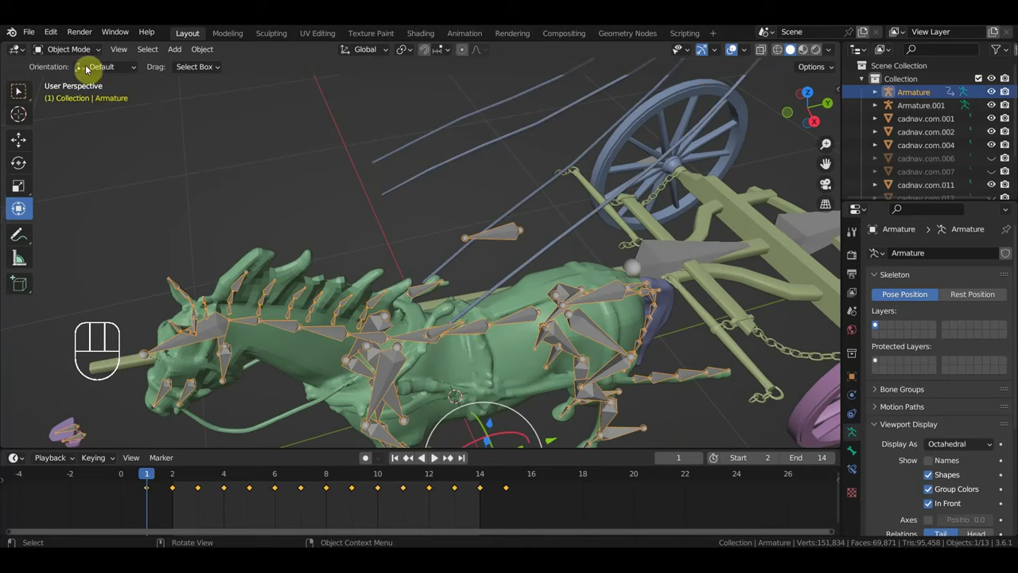
# Step: Enter armature Edit Mode, reframe the side view and duplicate a bone near the shaft
pyautogui.moveTo(74, 54); pyautogui.dragTo(77, 83)
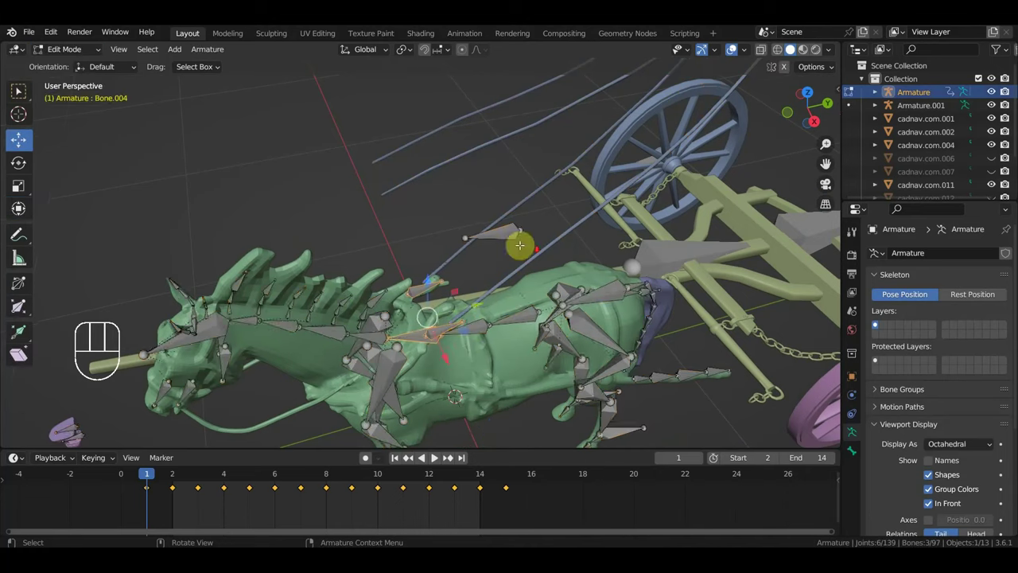
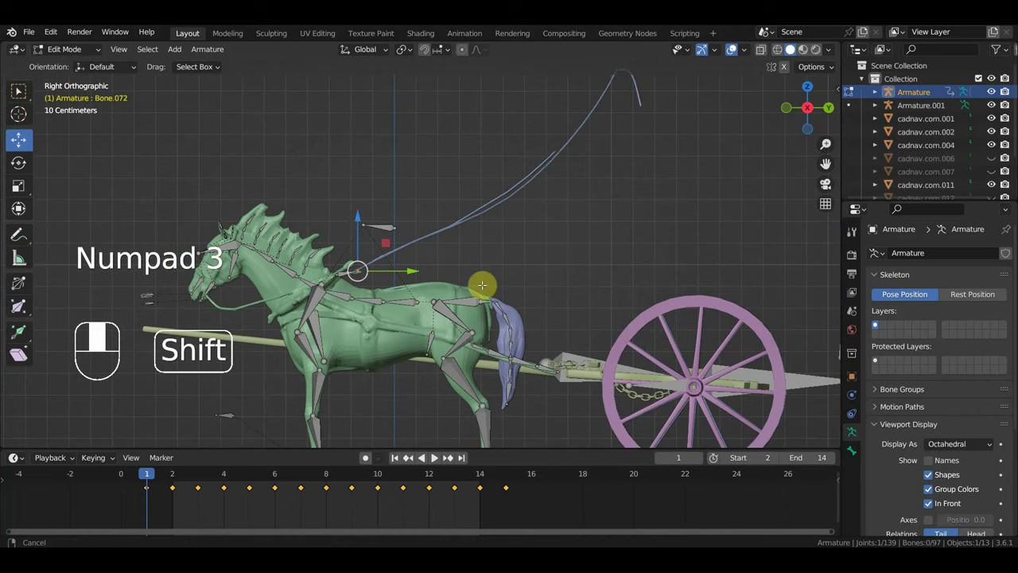
pyautogui.press('g')
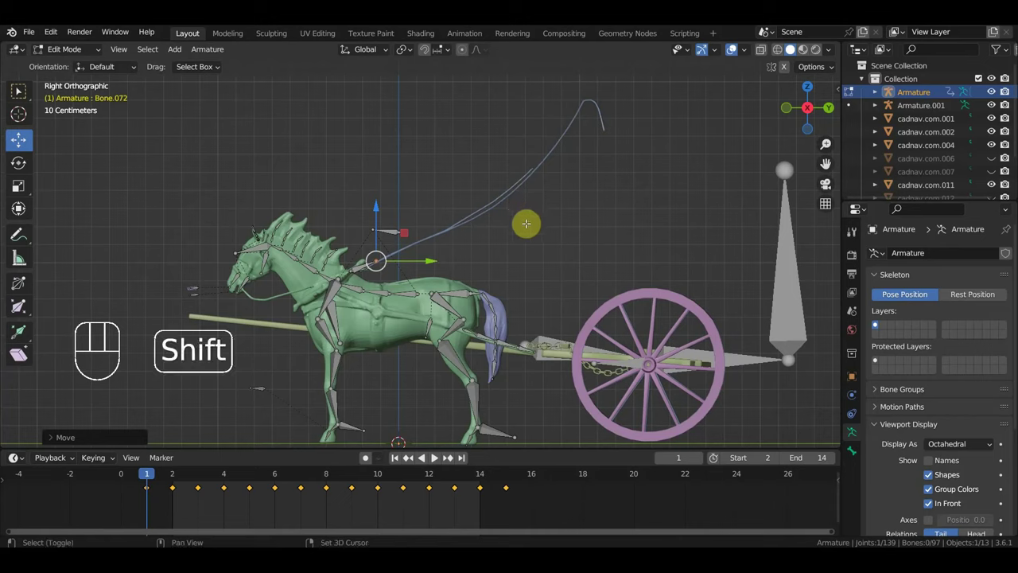
pyautogui.press('shift+d')
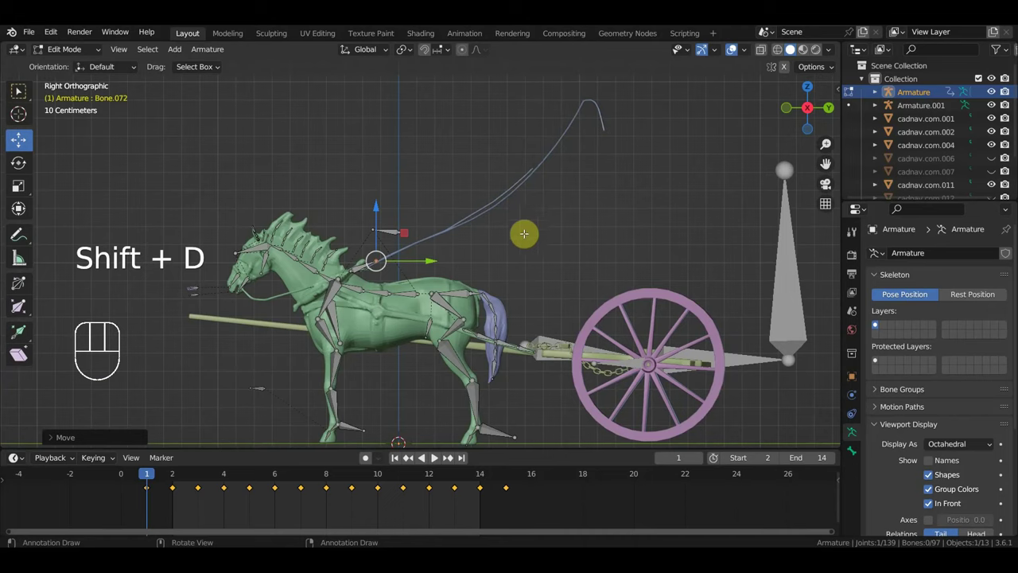
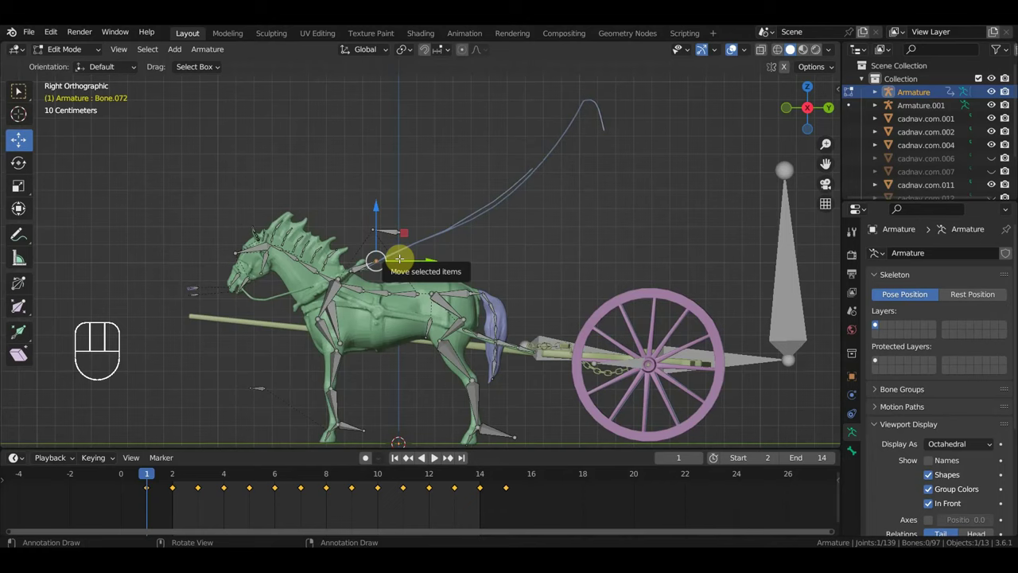
# Step: Extrude a bone up toward the reins and parent the chain bones pairwise with Ctrl+P
pyautogui.press('e')
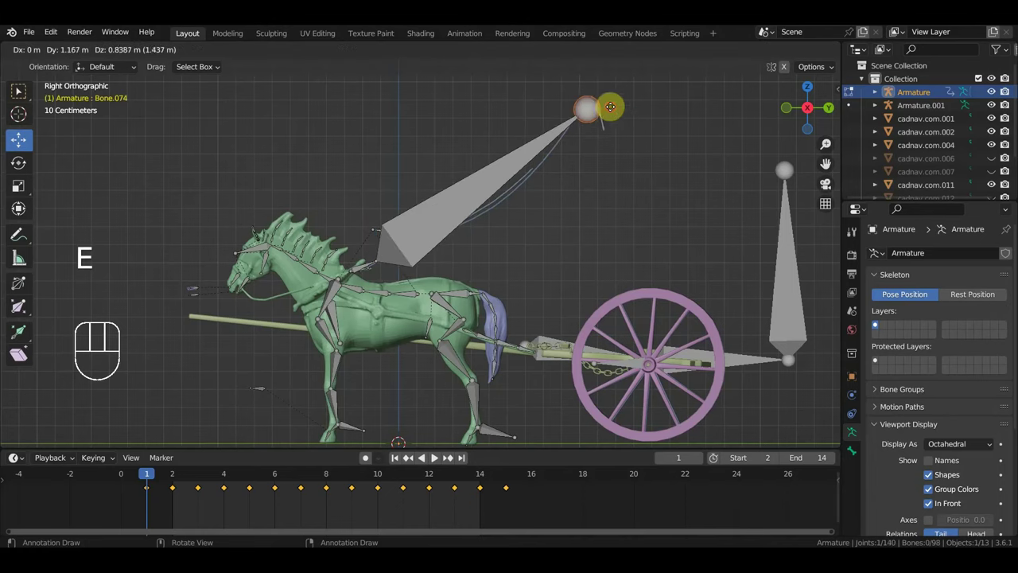
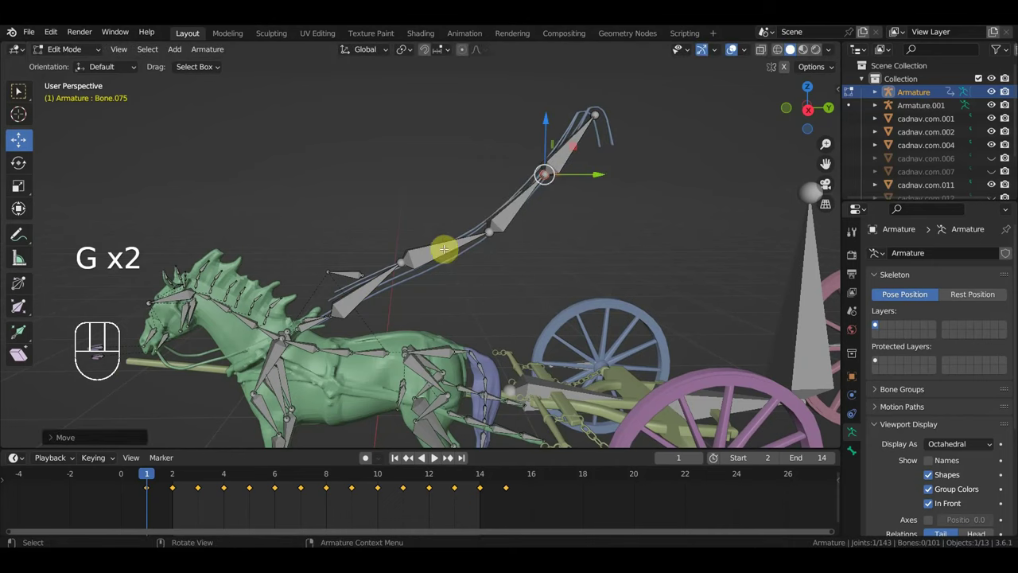
pyautogui.press('g')
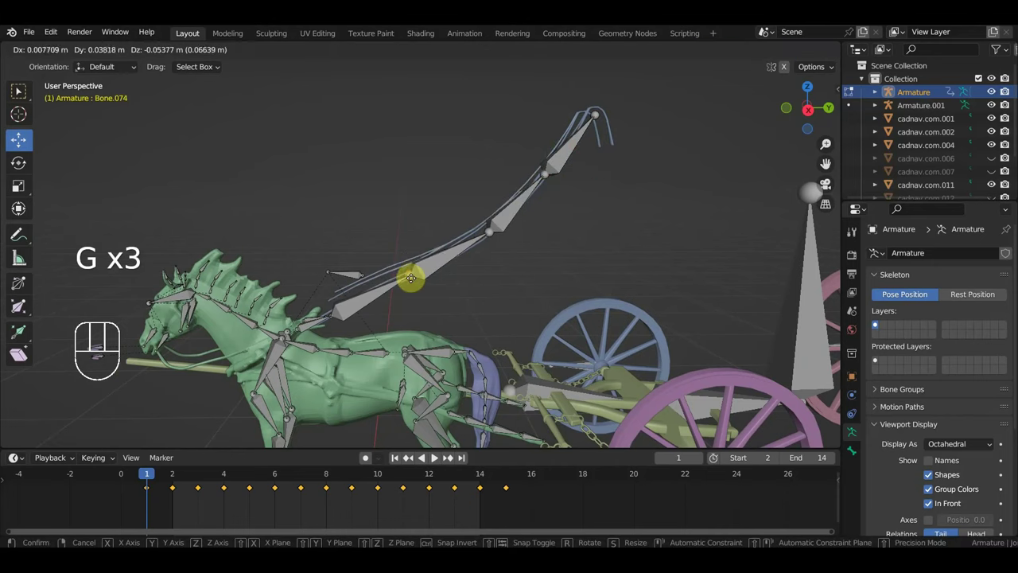
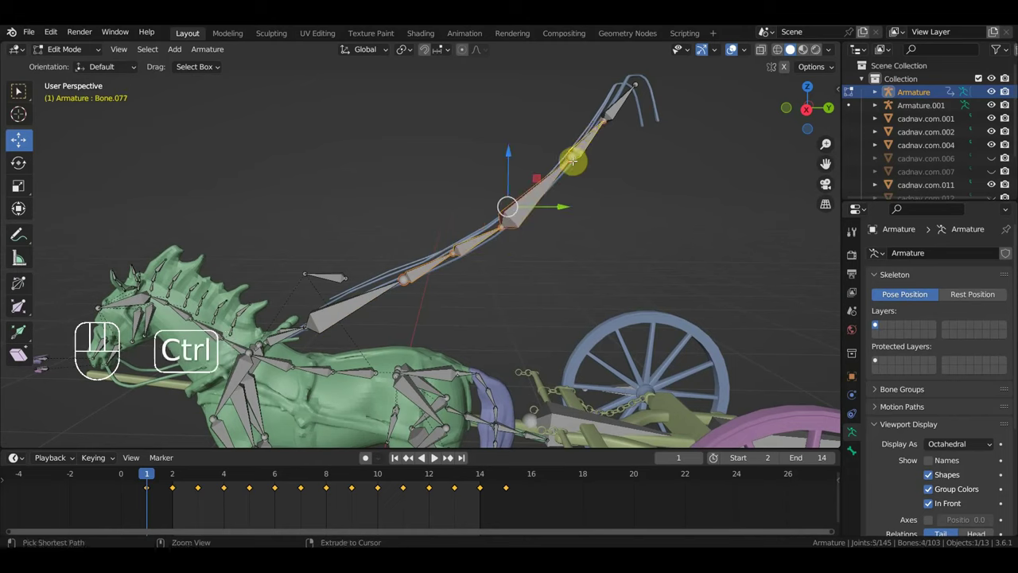
pyautogui.press('ctrl+p')
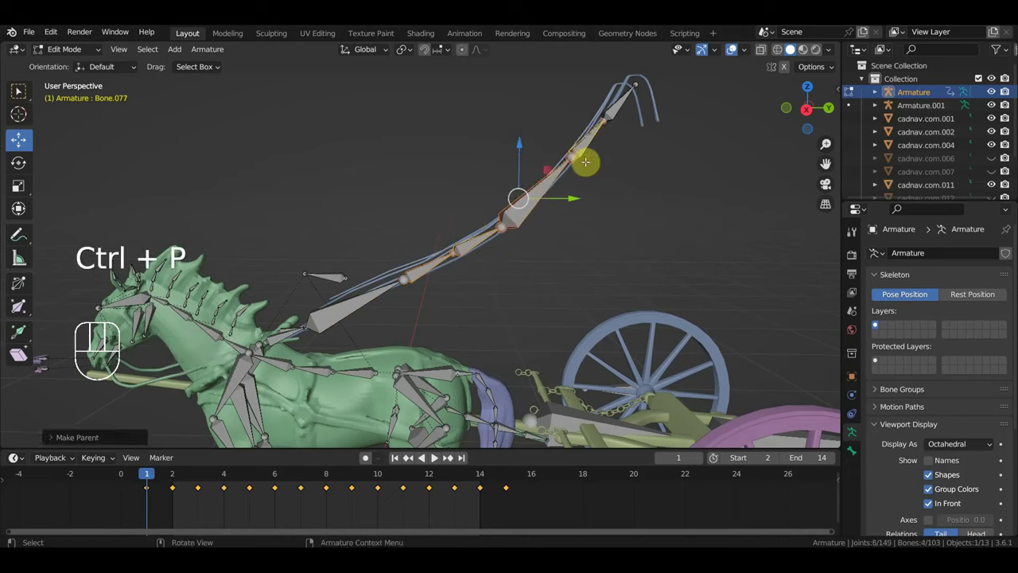
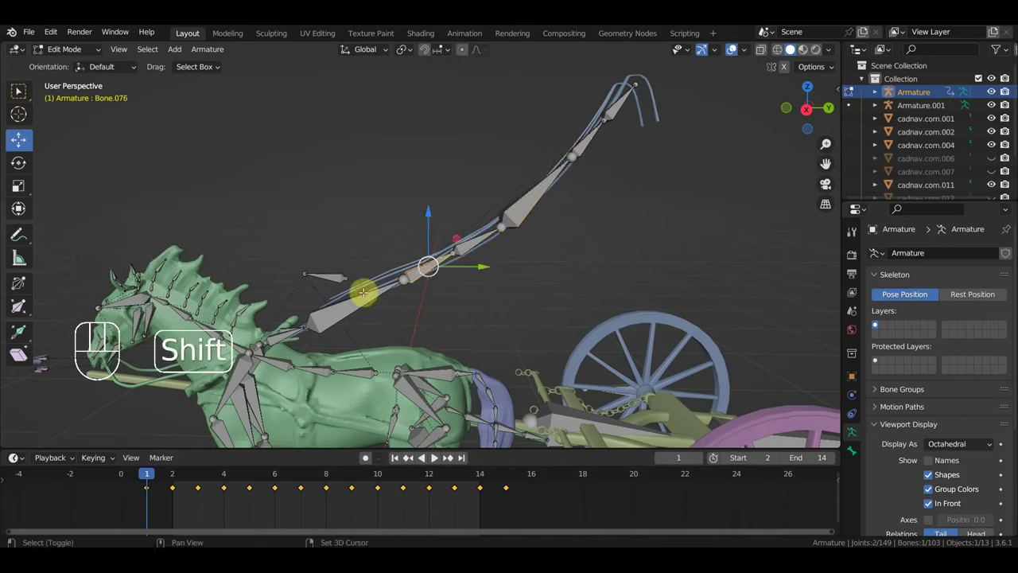
pyautogui.press('ctrl+p')
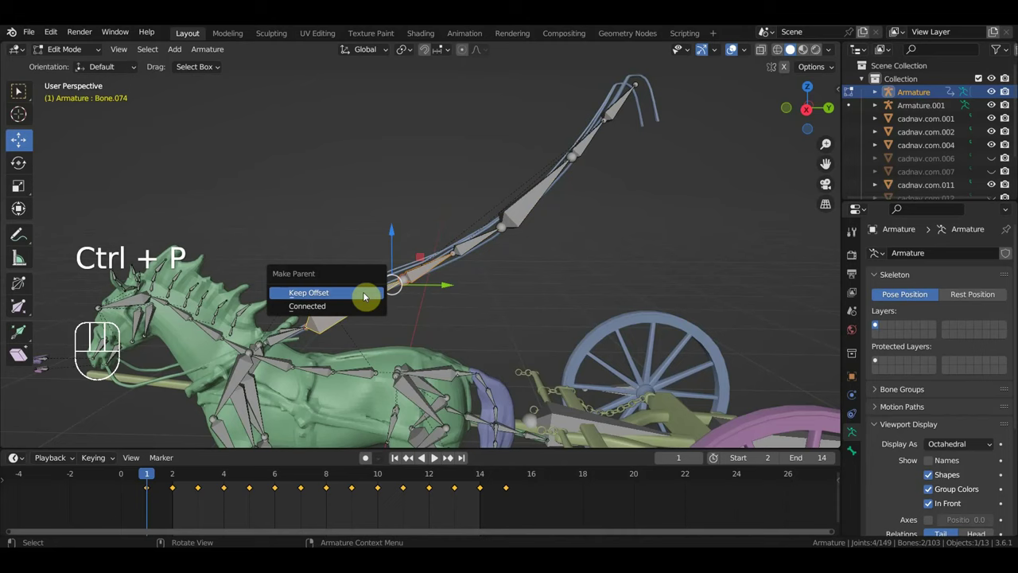
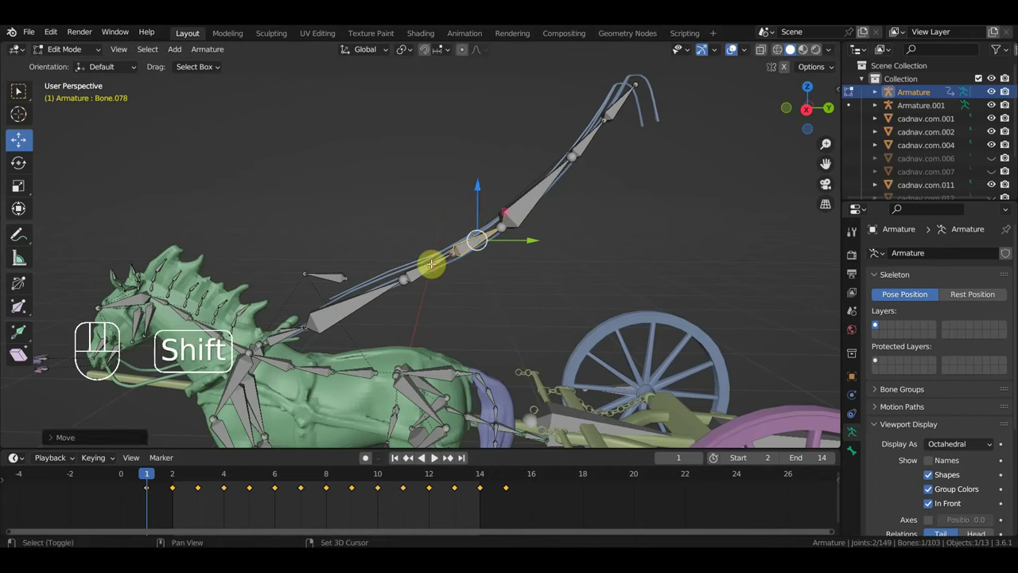
pyautogui.press('ctrl+p')
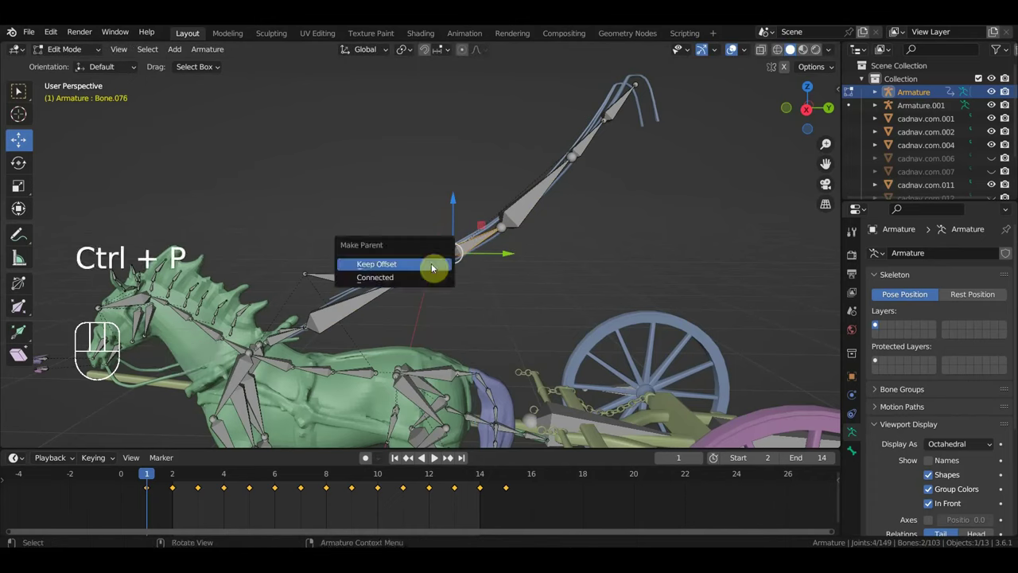
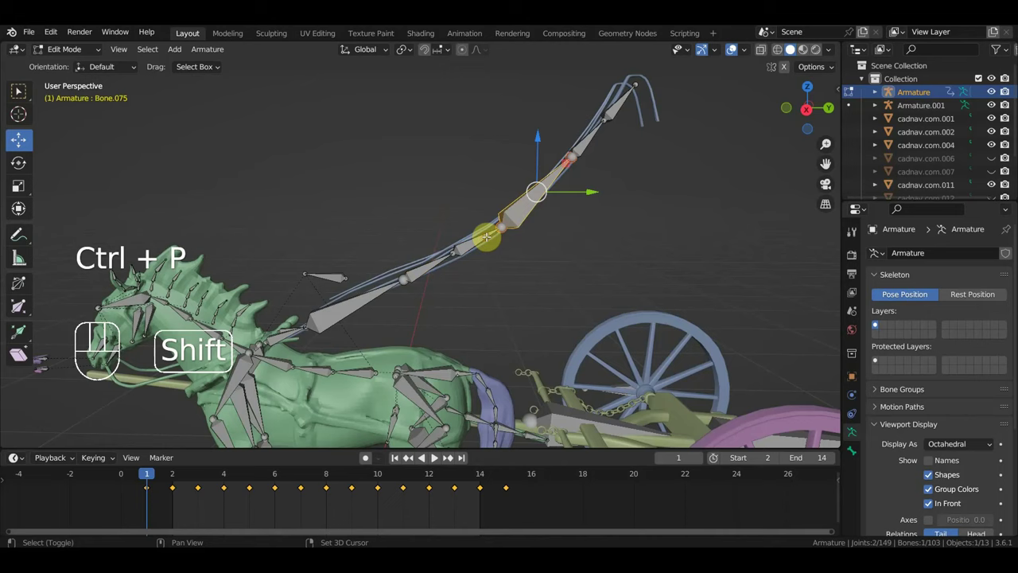
pyautogui.press('ctrl+p')
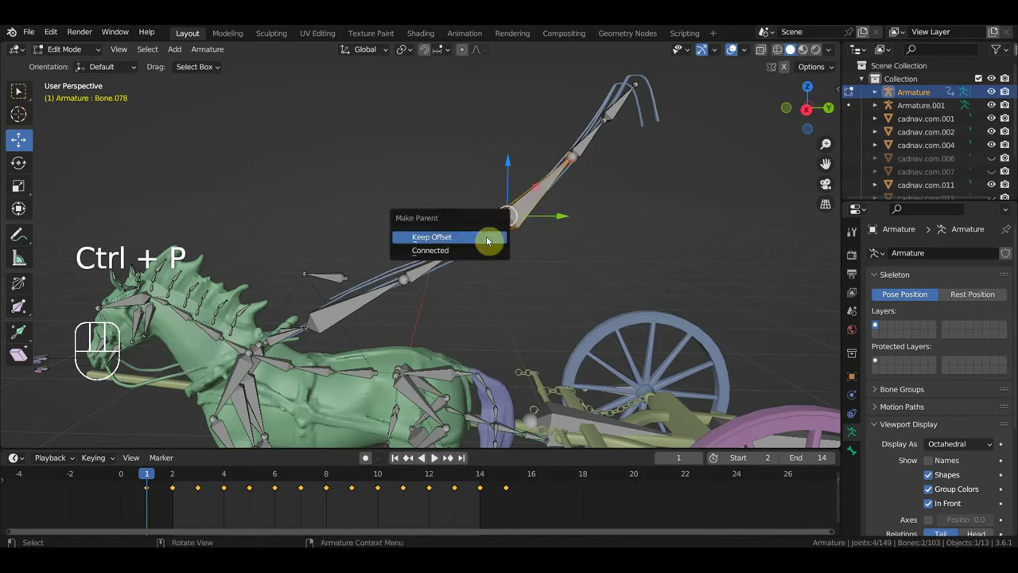
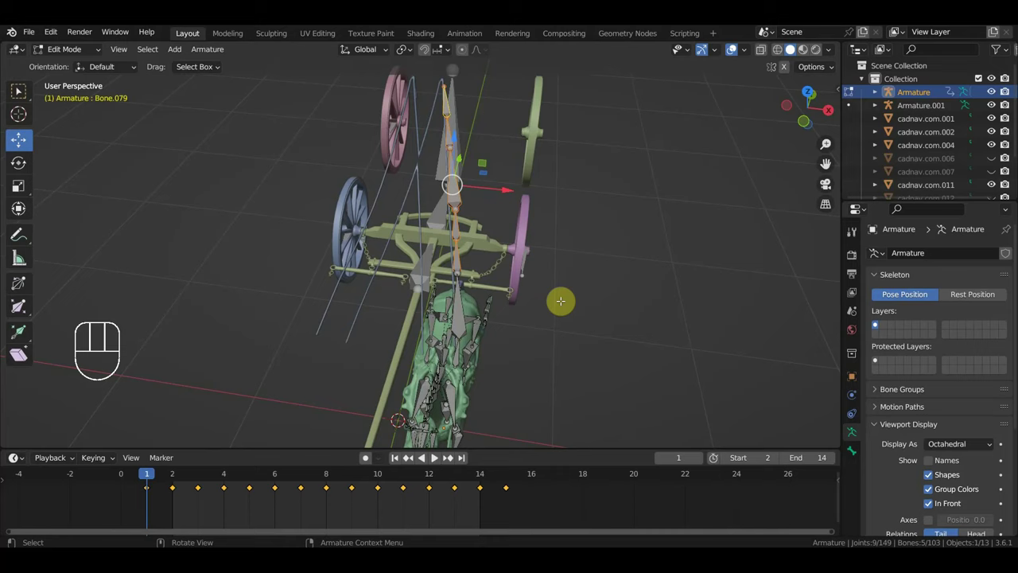
# Step: From top view, duplicate the five chain bones and offset the copy sideways
pyautogui.press('KP_7')
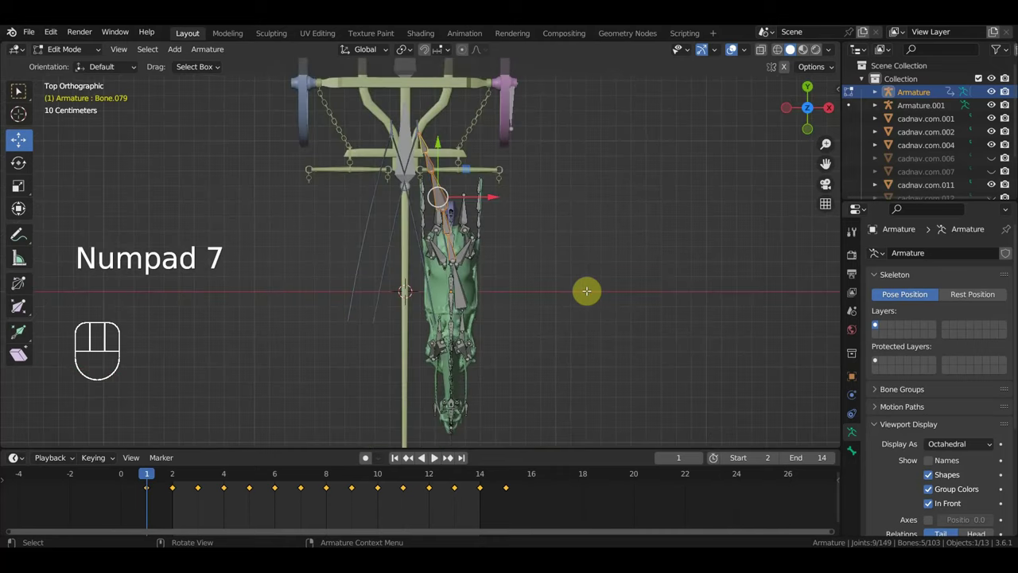
pyautogui.press('shift+d')
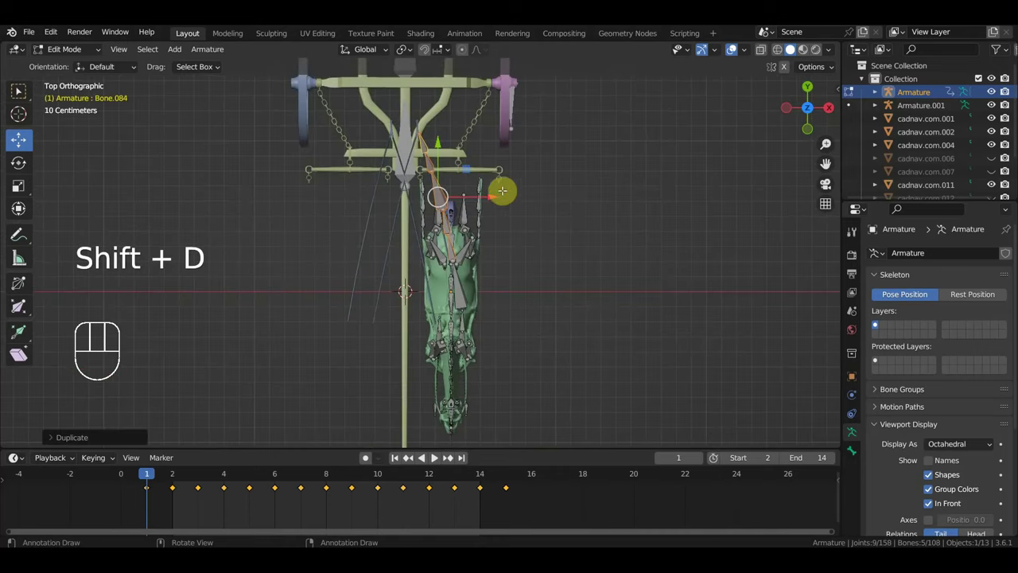
pyautogui.press('g')
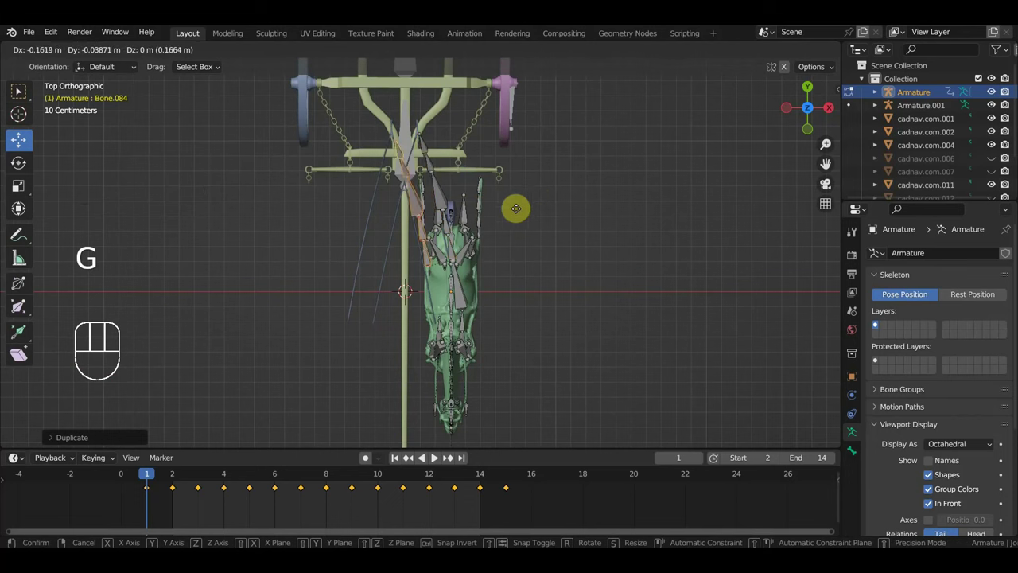
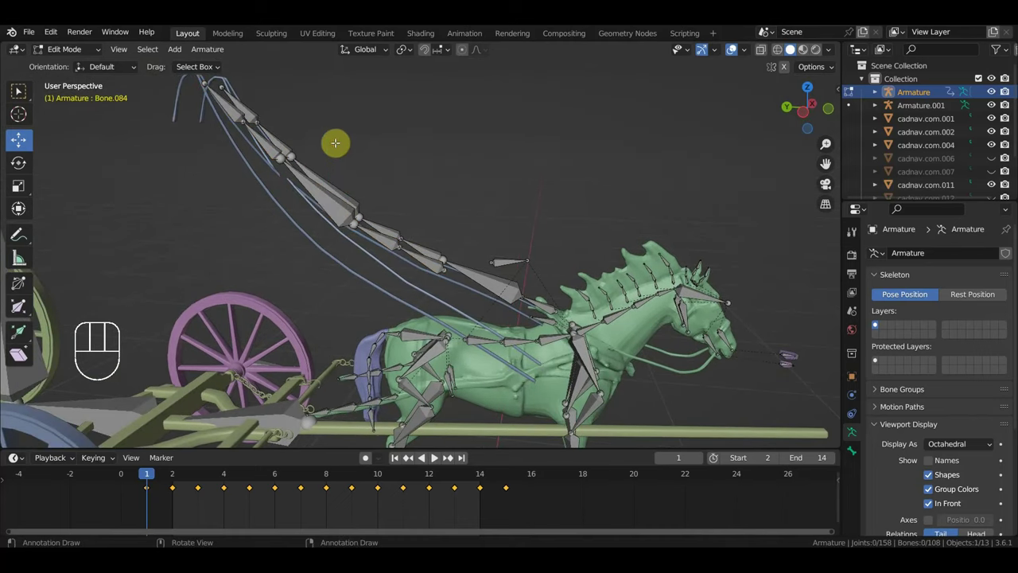
pyautogui.press('ctrl+z')
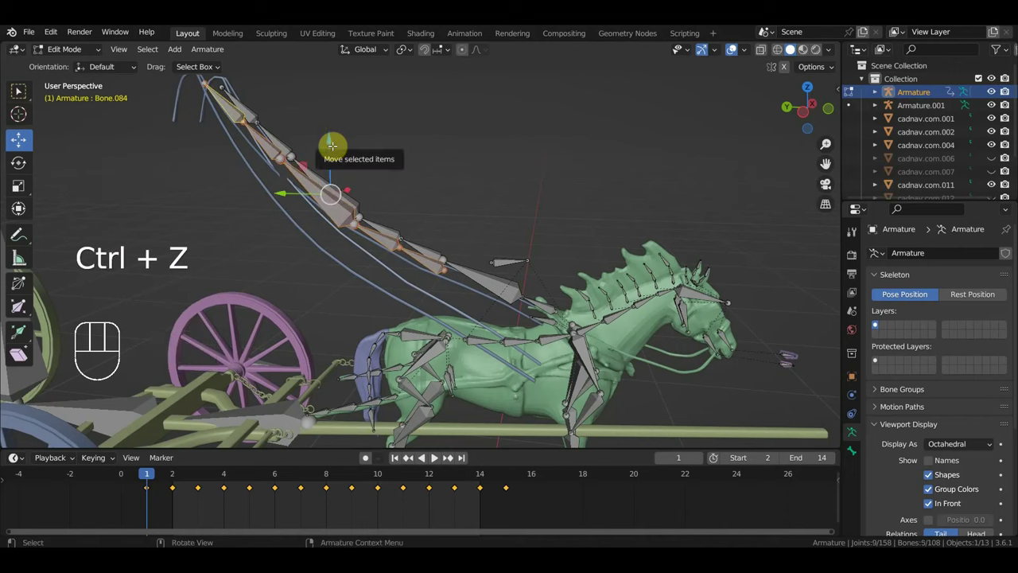
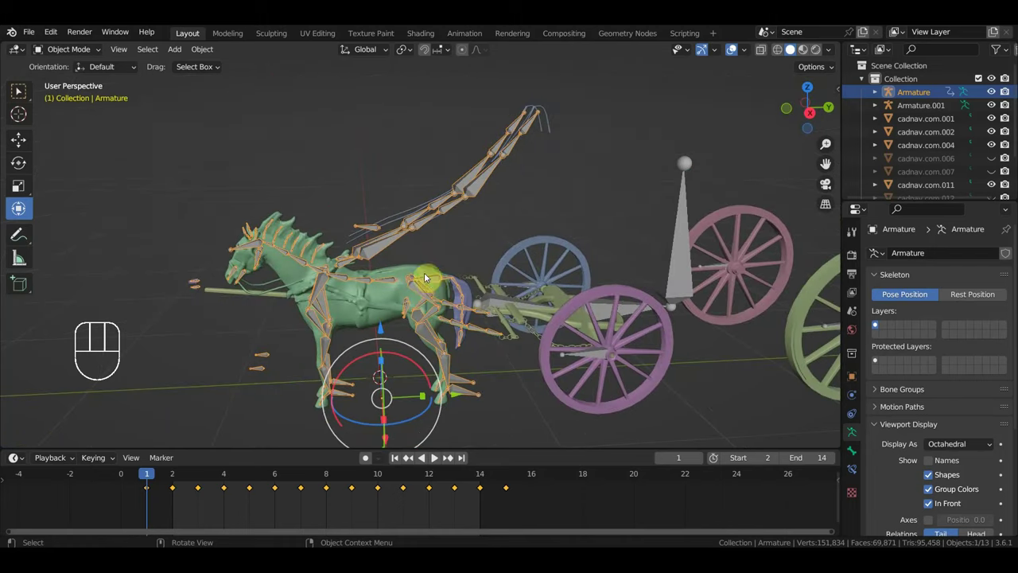
# Step: Orbit around the carriage to inspect the rig from several angles
pyautogui.moveTo(434, 276); pyautogui.dragTo(455, 276)
pyautogui.middleClick(399, 240)
pyautogui.moveTo(30, 38); pyautogui.dragTo(78, 130)
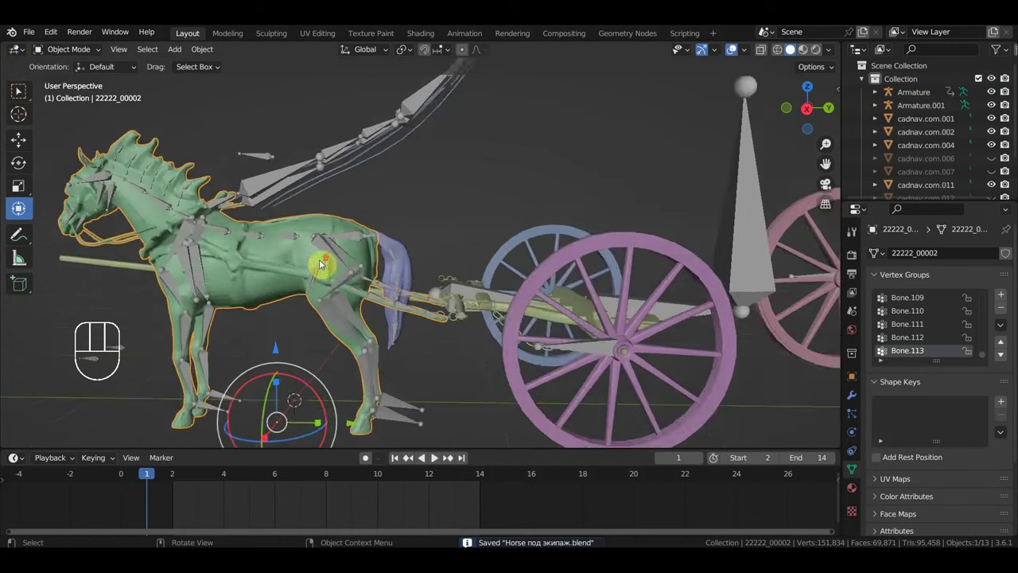
pyautogui.middleClick(362, 275)
pyautogui.moveTo(362, 276); pyautogui.dragTo(367, 258)
pyautogui.moveTo(365, 263); pyautogui.dragTo(351, 317)
pyautogui.moveTo(361, 311); pyautogui.dragTo(358, 288)
pyautogui.moveTo(358, 291); pyautogui.dragTo(369, 255)
pyautogui.middleClick(373, 241)
# Step: Play the animation briefly, step to frame 4, and return to frame 1
pyautogui.press('space')
pyautogui.press('space')
pyautogui.moveTo(412, 244); pyautogui.dragTo(431, 261)
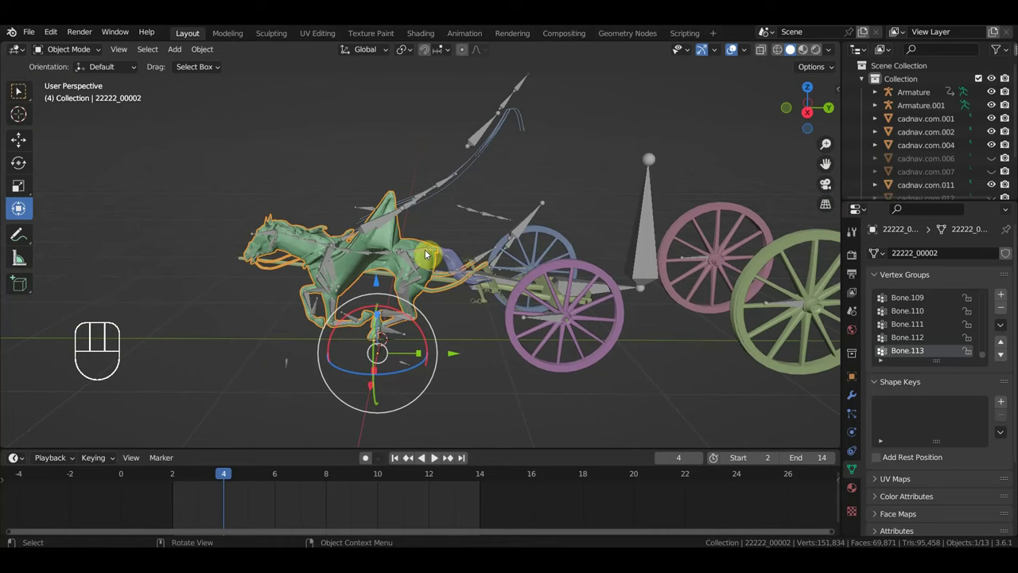
pyautogui.press('ctrl+z')
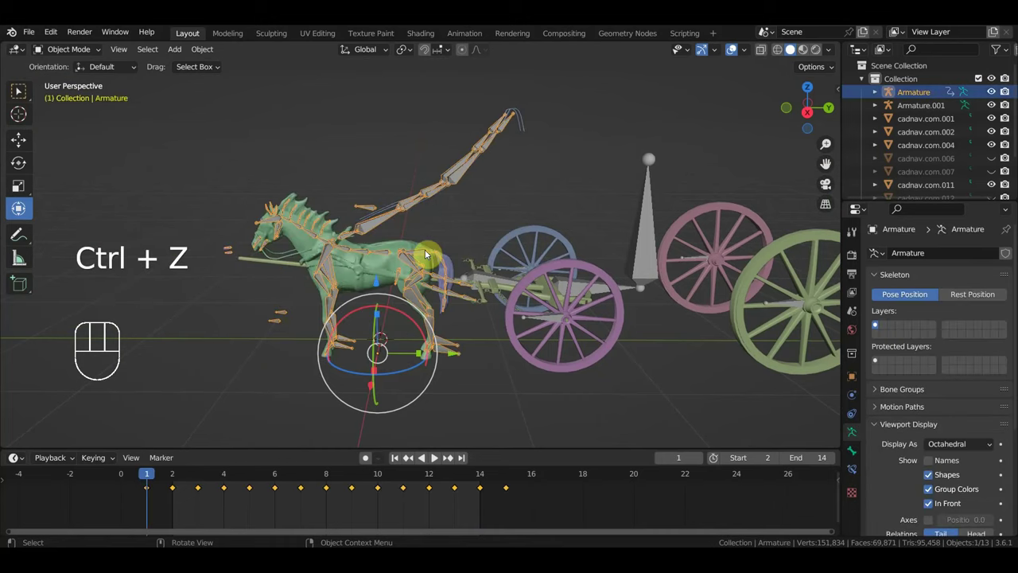
# Step: Select the strap mesh ремни and enter Edit Mode on its 2,181 vertices
pyautogui.click(392, 252)
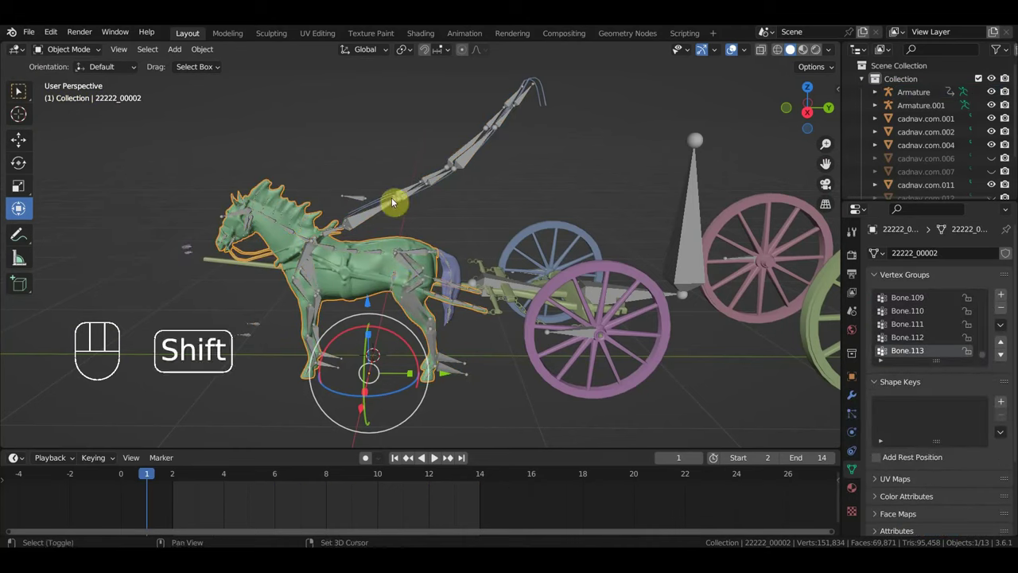
pyautogui.click(410, 202)
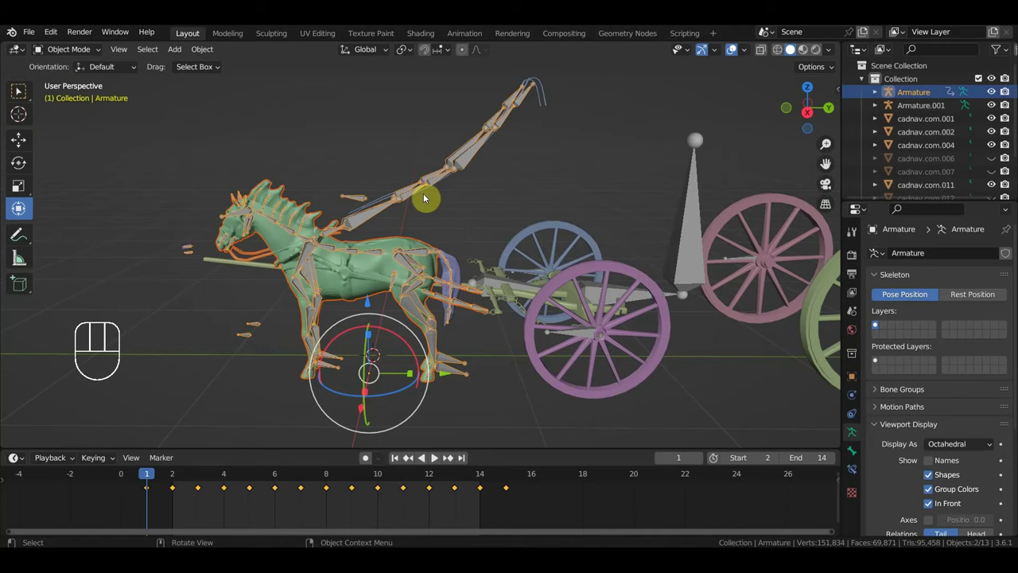
pyautogui.moveTo(466, 205); pyautogui.dragTo(532, 235)
pyautogui.moveTo(535, 194); pyautogui.dragTo(547, 191)
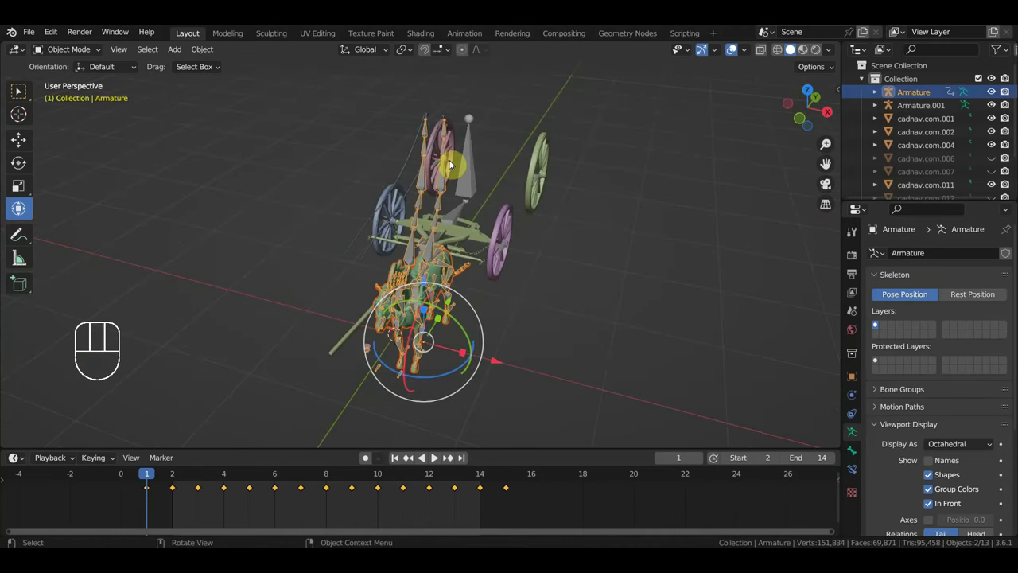
pyautogui.moveTo(421, 198); pyautogui.dragTo(421, 267)
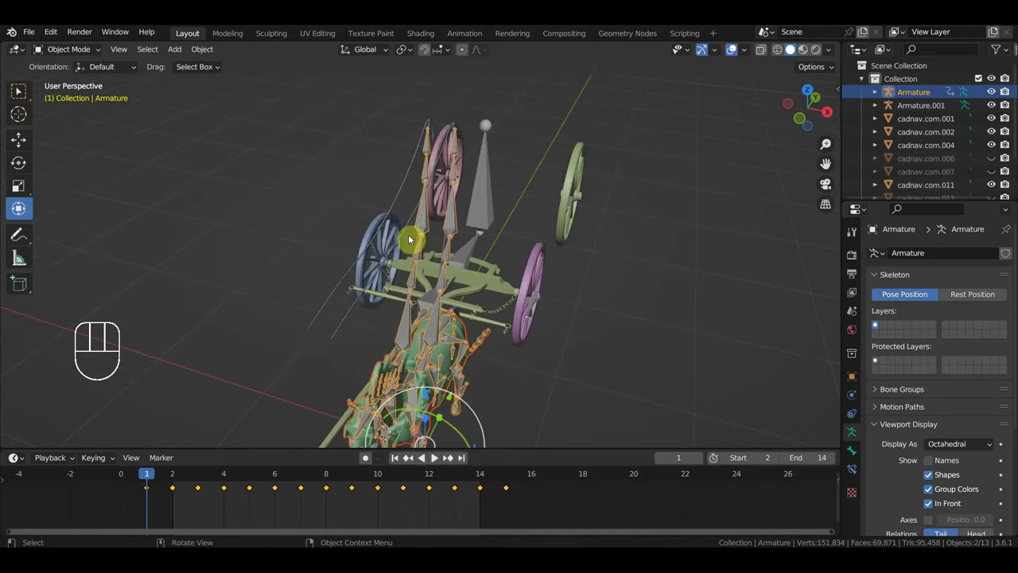
pyautogui.moveTo(414, 238); pyautogui.dragTo(398, 226)
pyautogui.moveTo(74, 54); pyautogui.dragTo(20, 94)
pyautogui.click(21, 93)
# Step: Circle-select the unwanted strap vertices and delete them
pyautogui.press('l')
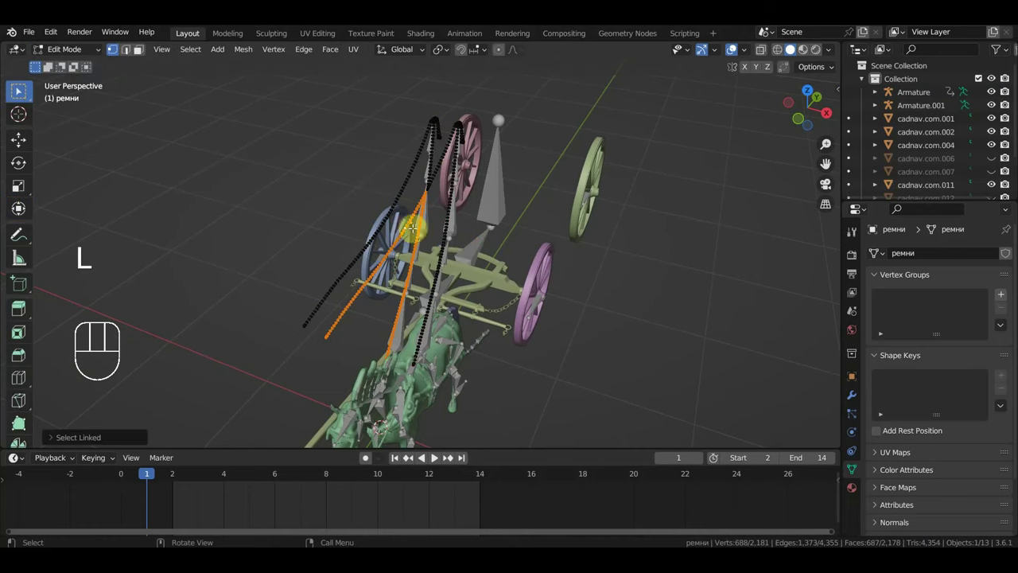
pyautogui.moveTo(21, 94); pyautogui.dragTo(20, 95)
pyautogui.click(21, 94)
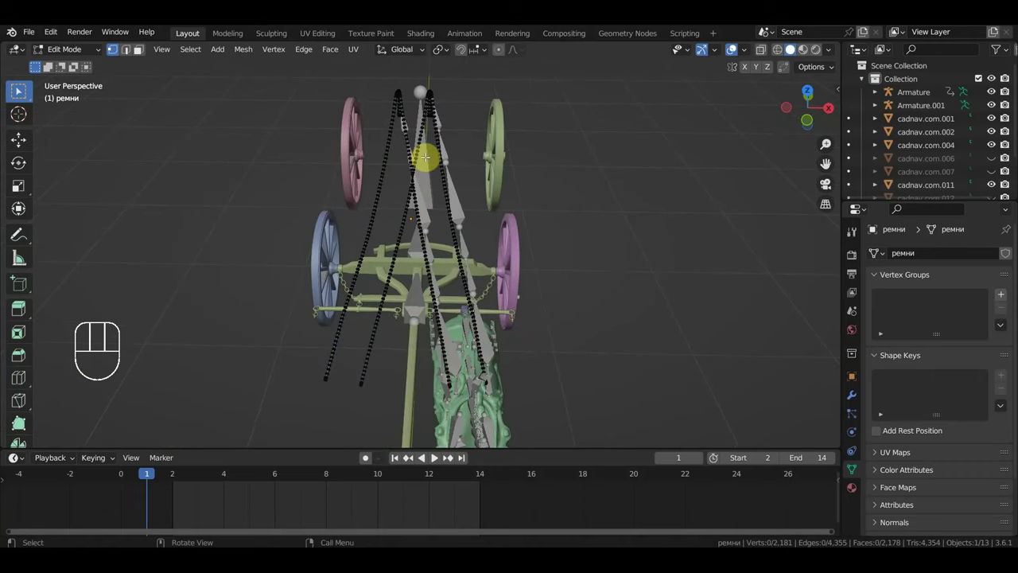
pyautogui.press('c')
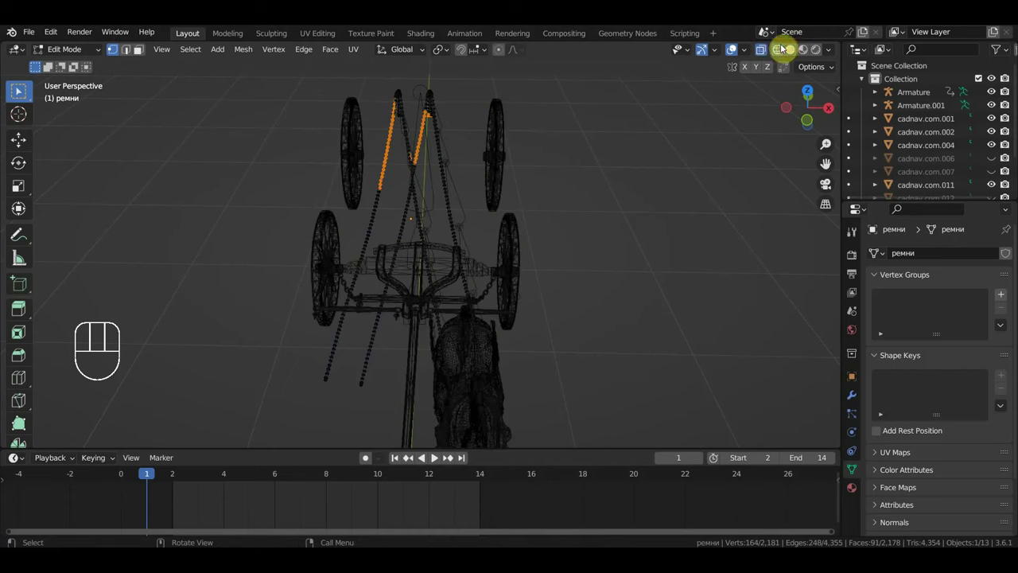
pyautogui.press('c')
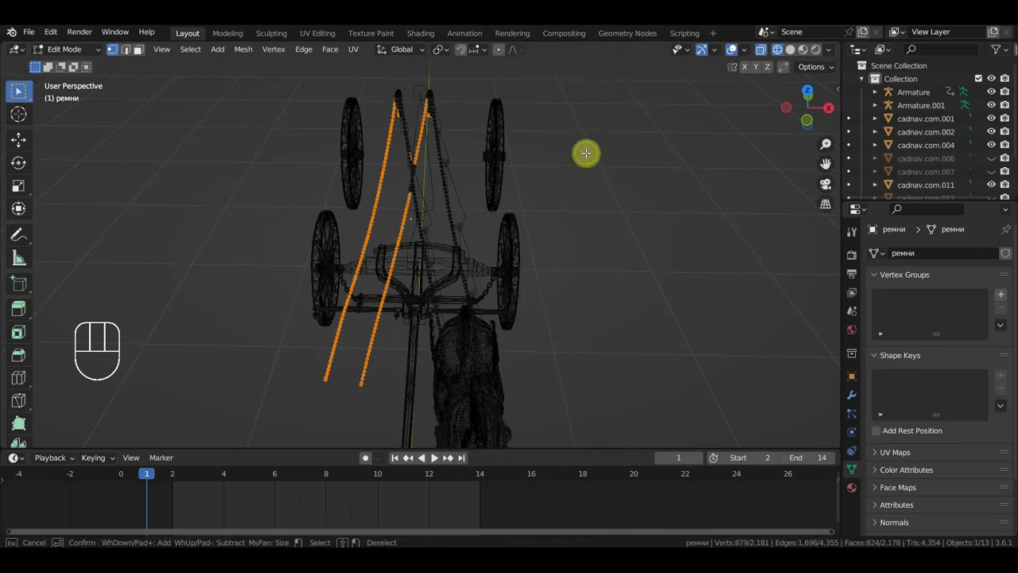
pyautogui.press('Delete')
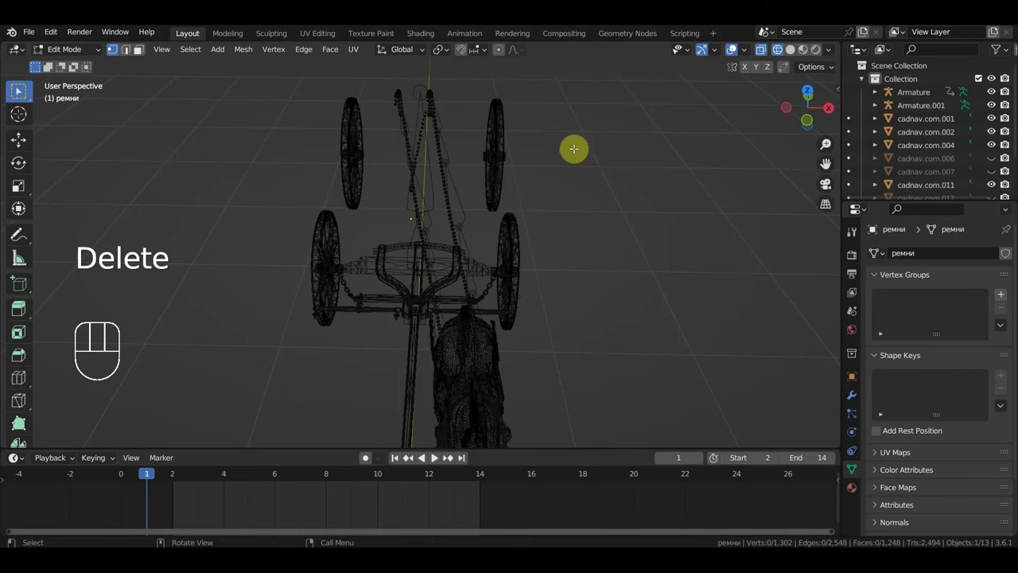
# Step: Select and delete a further part of the strap, leaving 1,302 vertices
pyautogui.press('a')
pyautogui.press('f')
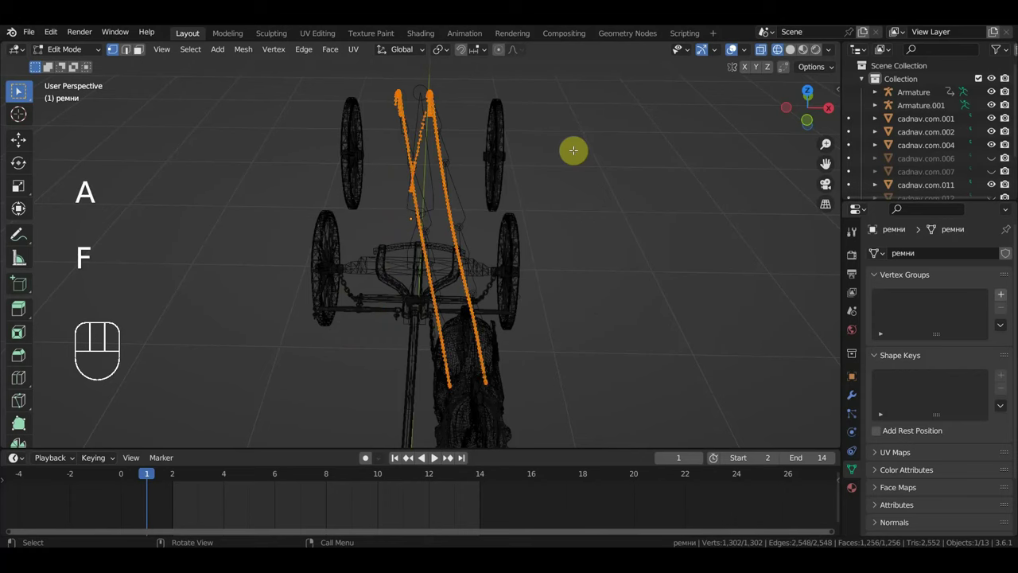
pyautogui.middleClick(20, 95)
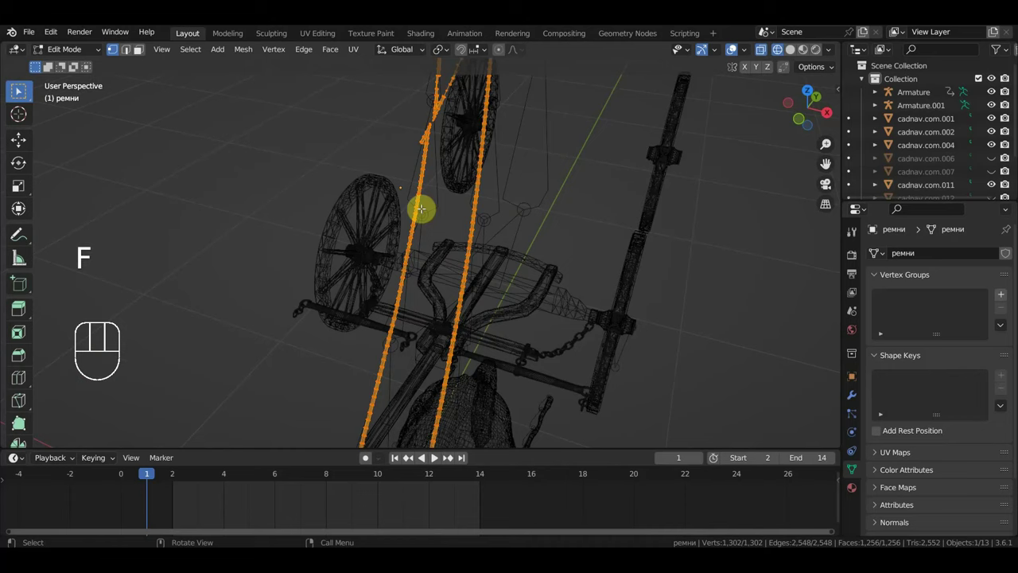
pyautogui.click(21, 95)
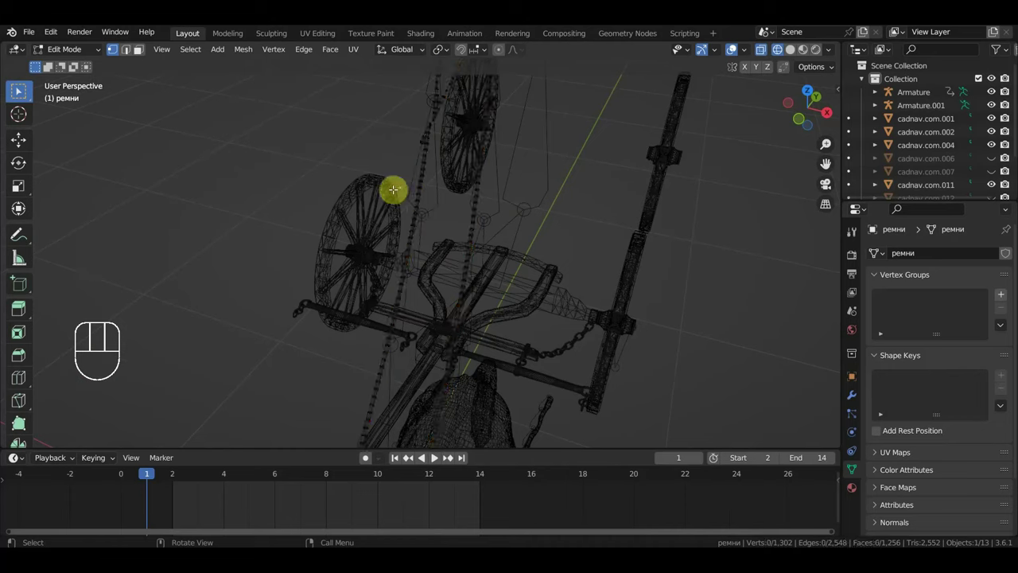
pyautogui.press('Delete')
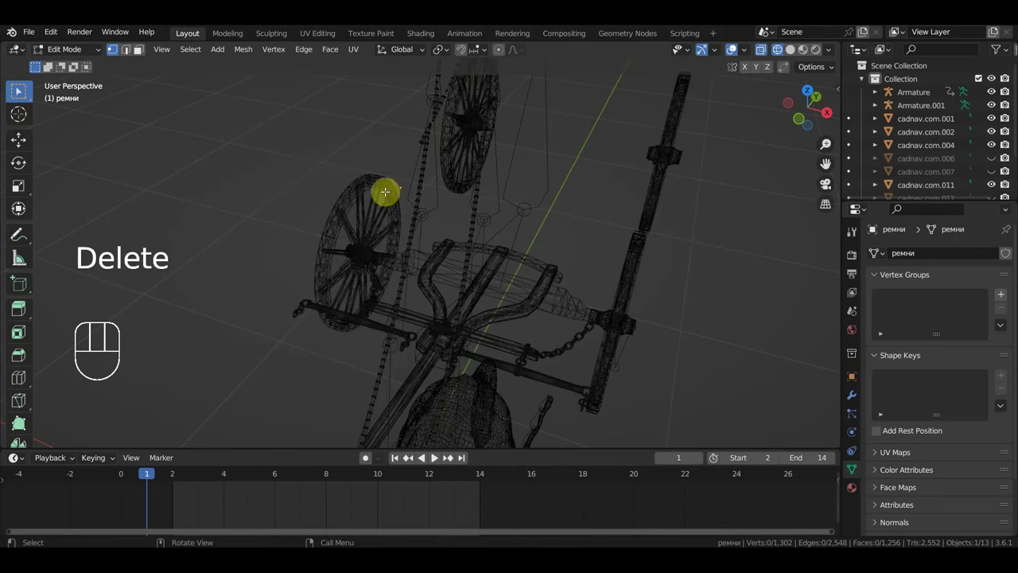
pyautogui.click(21, 95)
# Step: Leave Edit Mode and select the main horse-team Armature
pyautogui.middleClick(21, 94)
pyautogui.moveTo(73, 53); pyautogui.dragTo(82, 76)
pyautogui.moveTo(465, 248); pyautogui.dragTo(368, 222)
pyautogui.moveTo(397, 241); pyautogui.dragTo(453, 245)
pyautogui.click(369, 271)
pyautogui.click(267, 346)
pyautogui.moveTo(268, 341); pyautogui.dragTo(344, 300)
pyautogui.click(366, 249)
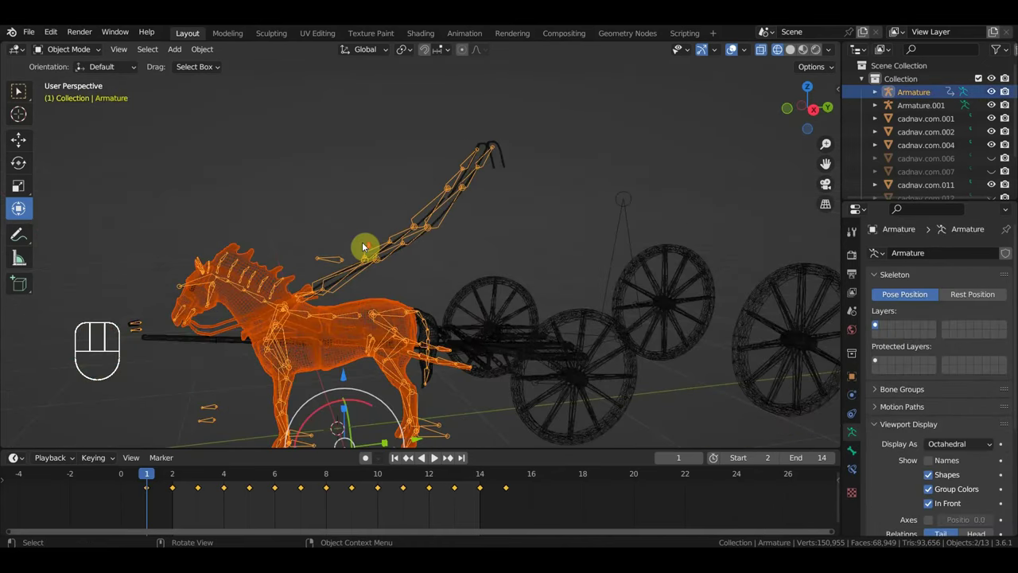
# Step: Orbit around the coach wheels while stepping the animation forward frame by frame
pyautogui.press('ctrl+p')
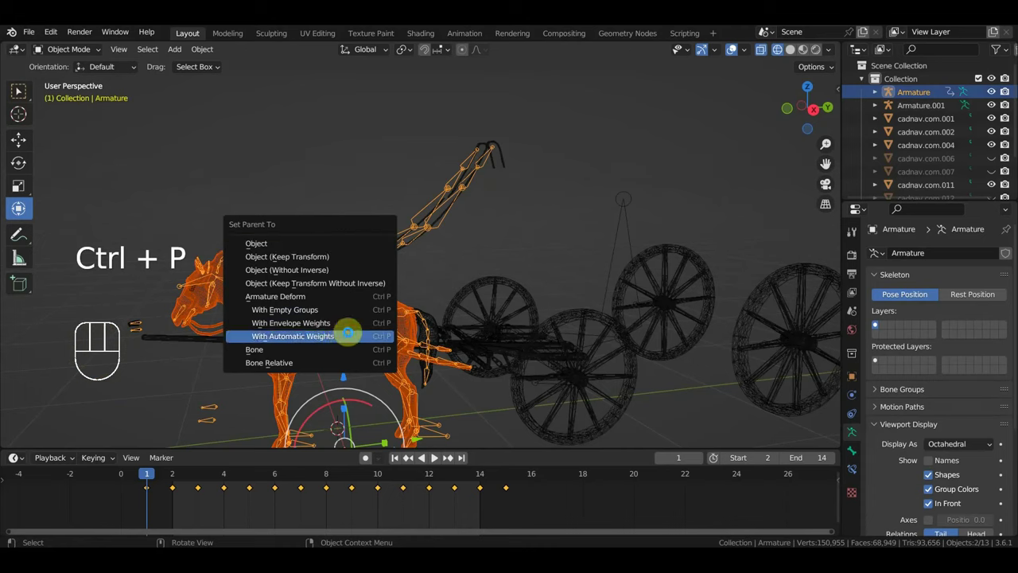
pyautogui.moveTo(398, 338); pyautogui.dragTo(247, 356)
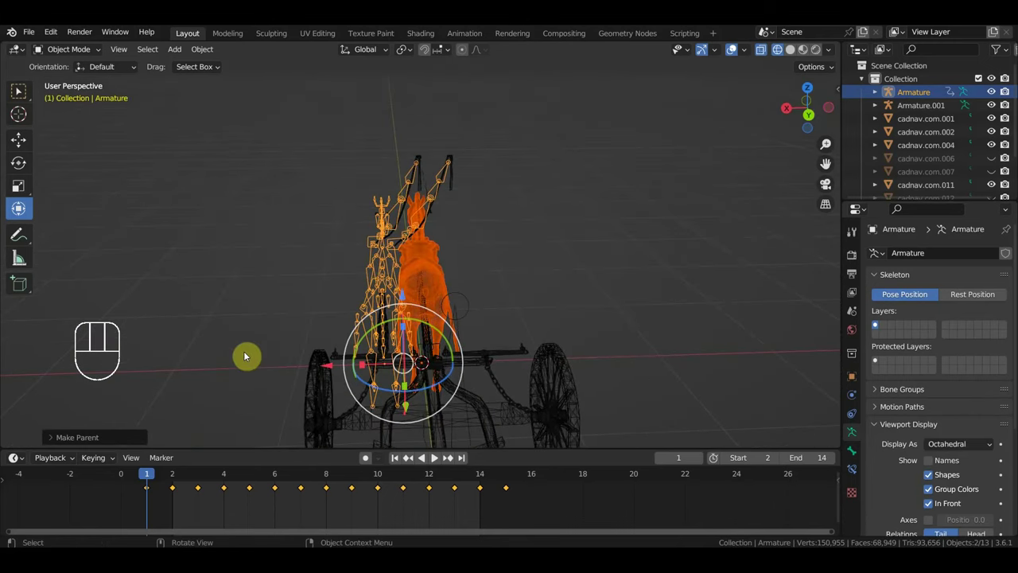
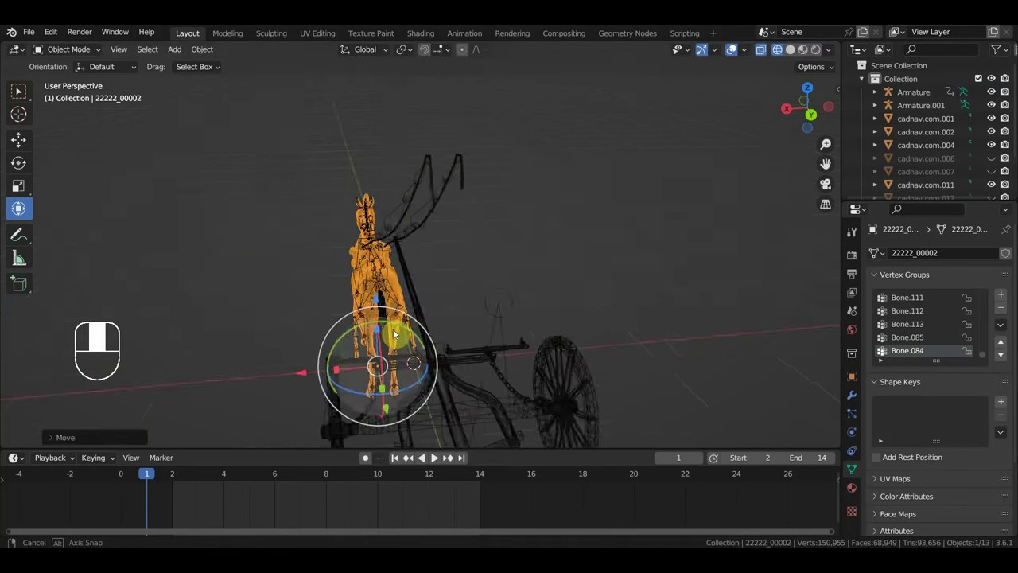
pyautogui.moveTo(685, 298); pyautogui.dragTo(607, 231)
pyautogui.press('space')
pyautogui.moveTo(584, 244); pyautogui.dragTo(433, 270)
pyautogui.press('space')
pyautogui.moveTo(449, 237); pyautogui.dragTo(457, 254)
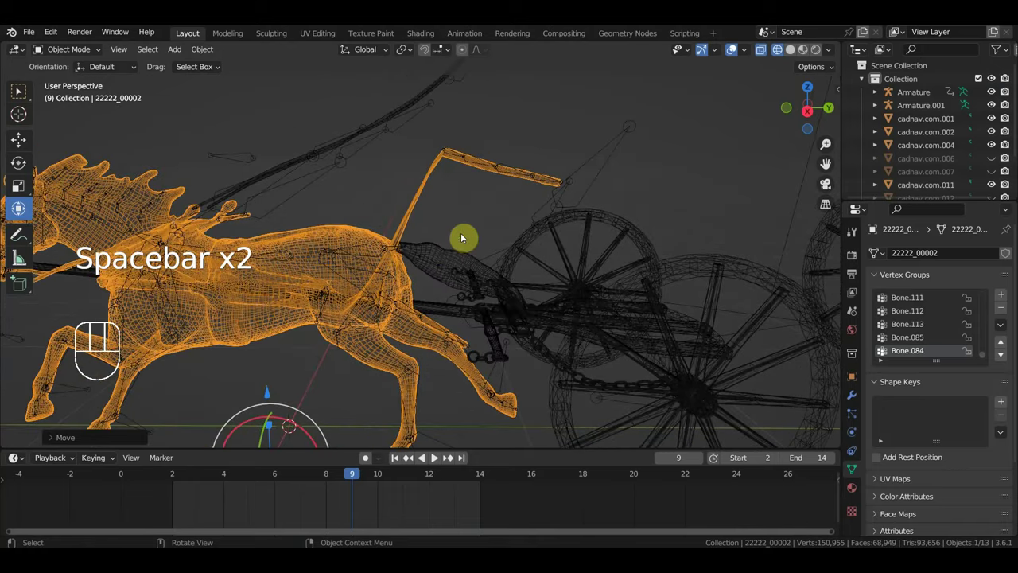
pyautogui.moveTo(488, 213); pyautogui.dragTo(469, 214)
# Step: Play and stop the animation to watch the wheels turn, then put the Armature into Pose Mode
pyautogui.press('space')
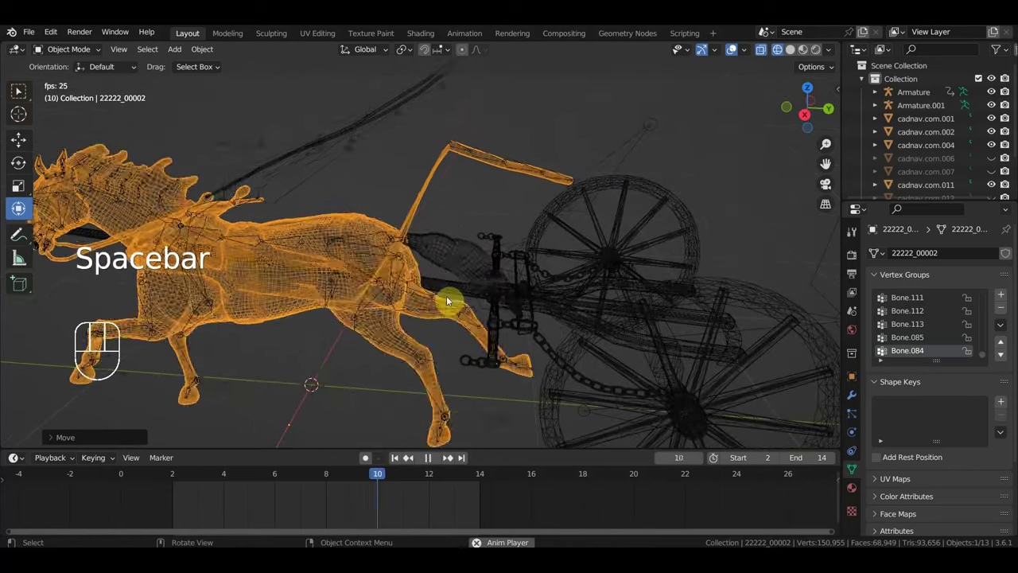
pyautogui.press('space')
pyautogui.middleClick(474, 247)
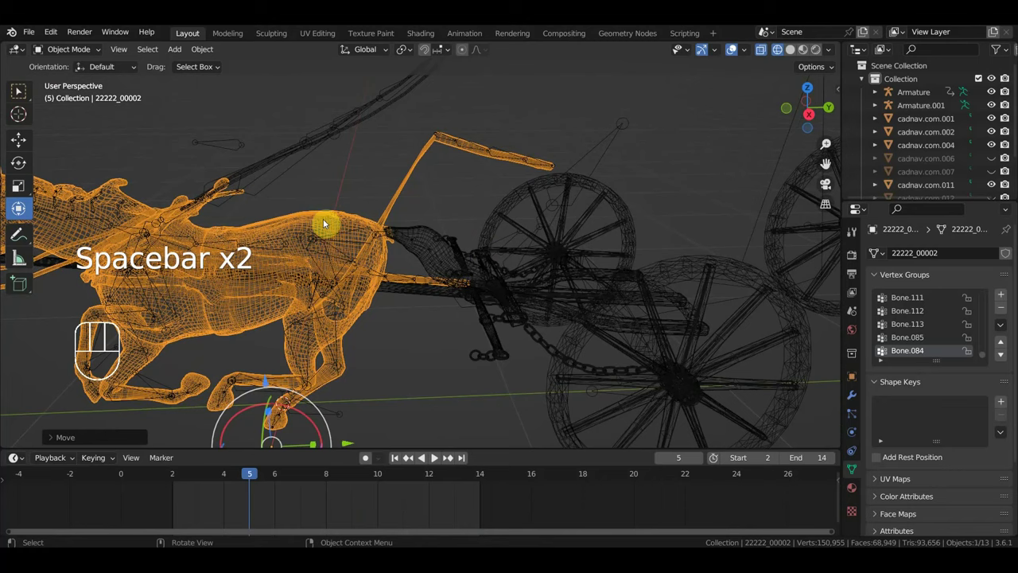
pyautogui.moveTo(281, 158); pyautogui.dragTo(317, 179)
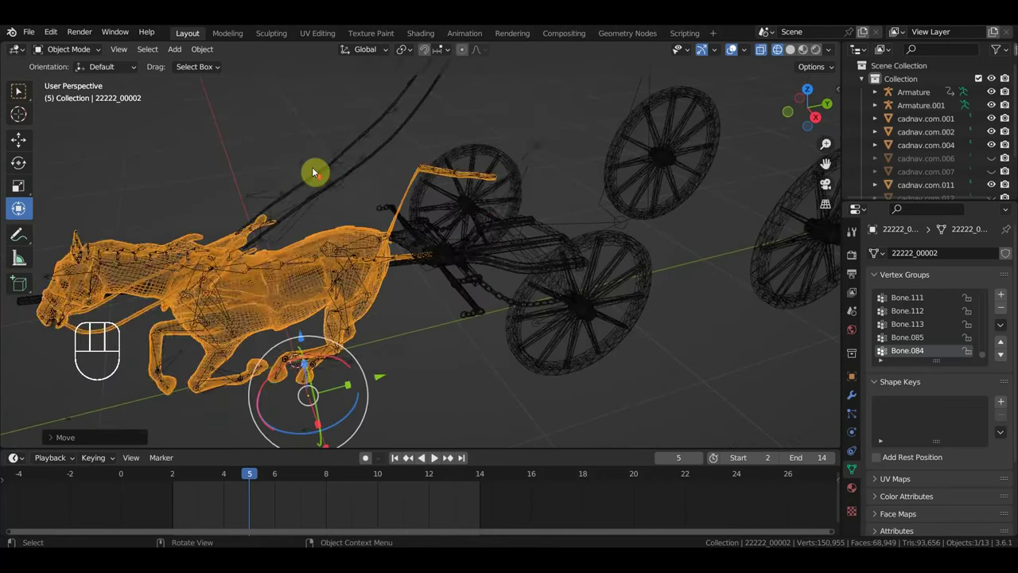
pyautogui.click(350, 172)
pyautogui.moveTo(384, 192); pyautogui.dragTo(378, 160)
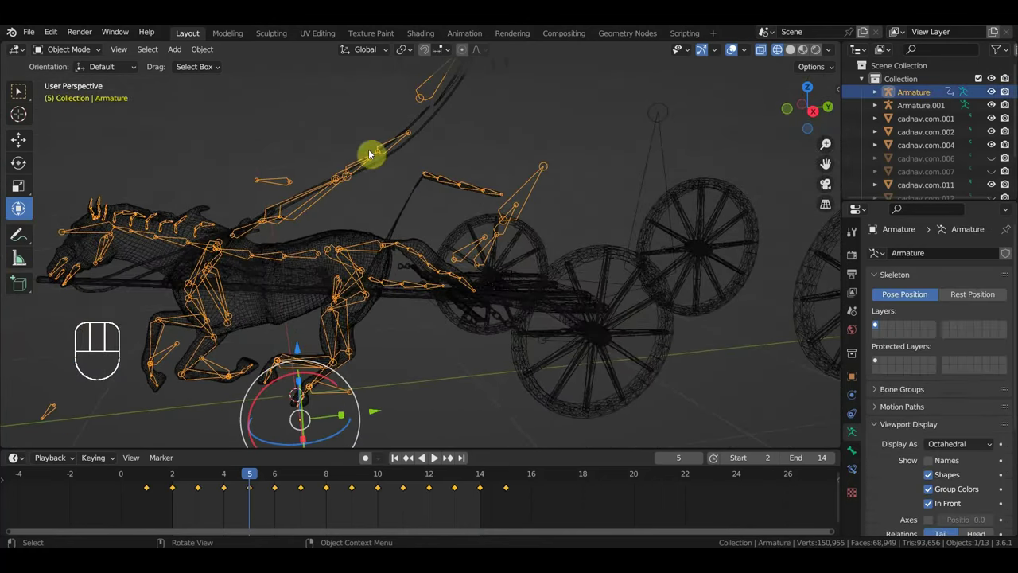
pyautogui.moveTo(82, 55); pyautogui.dragTo(85, 97)
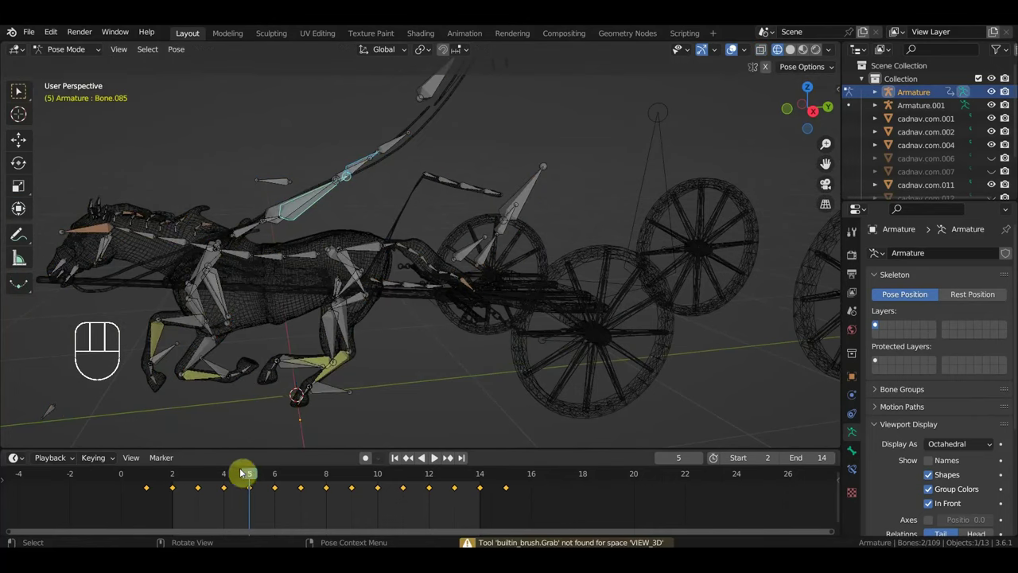
# Step: Jump back to frame 1 and orbit out to see the whole coach, briefly selecting mesh 22222_00002
pyautogui.click(152, 473)
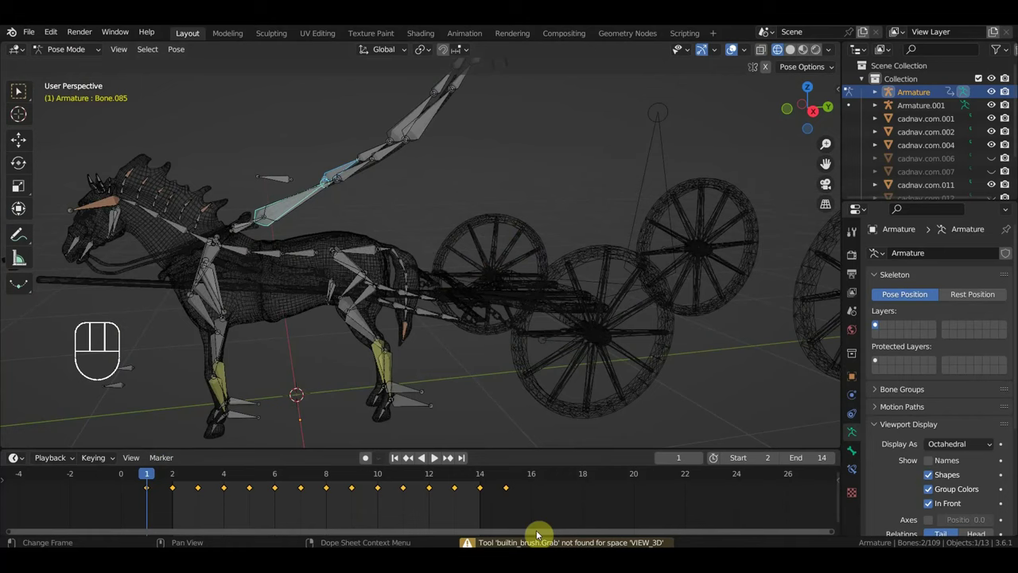
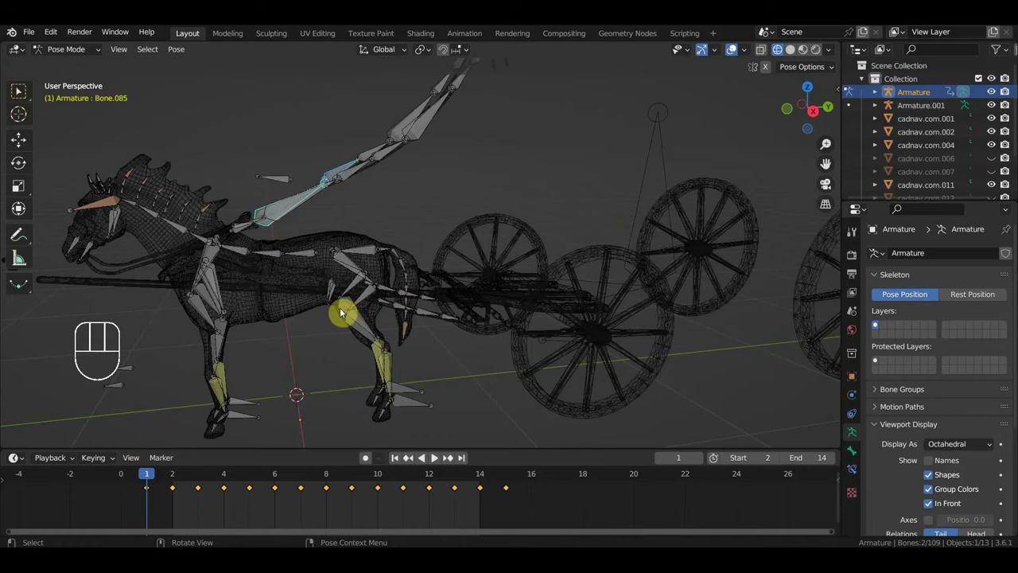
pyautogui.moveTo(344, 314); pyautogui.dragTo(334, 303)
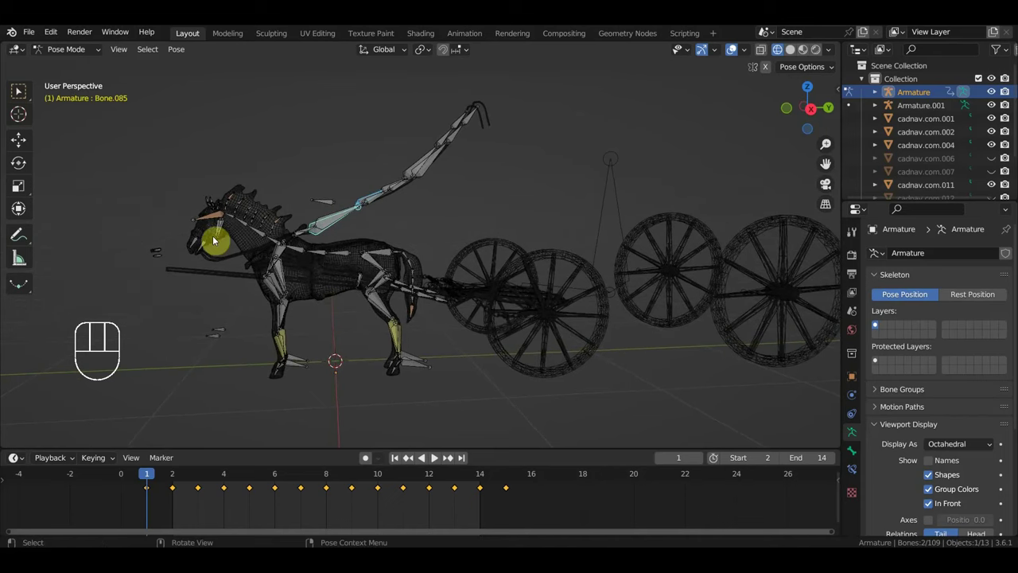
pyautogui.click(216, 241)
# Step: Undo repeatedly until the horse-team Armature is back in Object Mode
pyautogui.press('ctrl+z')
pyautogui.press('ctrl+z')
pyautogui.press('ctrl+z')
pyautogui.press('ctrl+z')
pyautogui.press('ctrl+z')
pyautogui.press('ctrl+z')
pyautogui.press('ctrl+z')
pyautogui.press('ctrl+z')
pyautogui.press('ctrl+z')
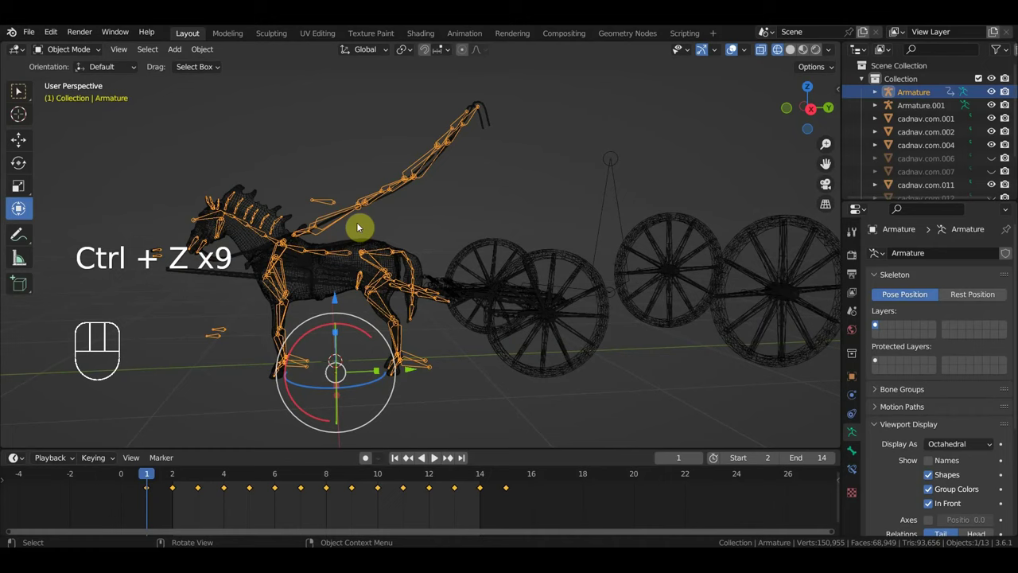
# Step: Switch to solid shading, delete mesh 22222_00002 and start moving the replacement horse 22222_00002.001 in Right view
pyautogui.click(358, 247)
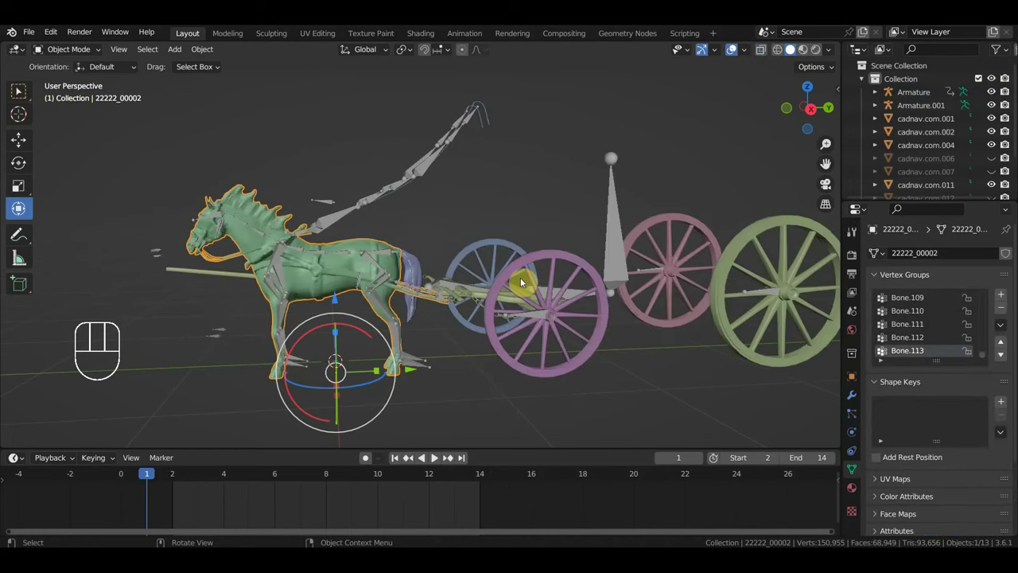
pyautogui.press('Delete')
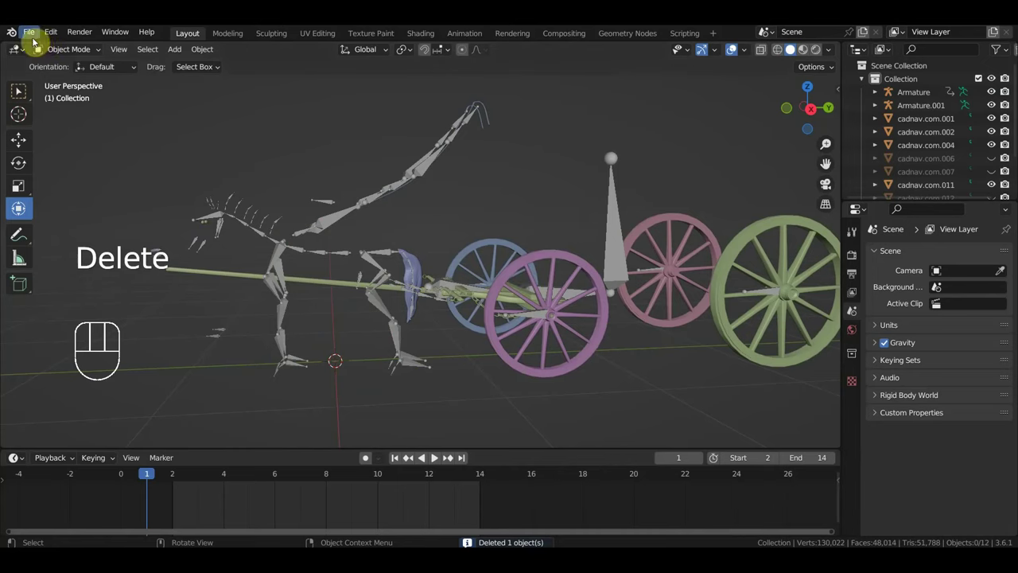
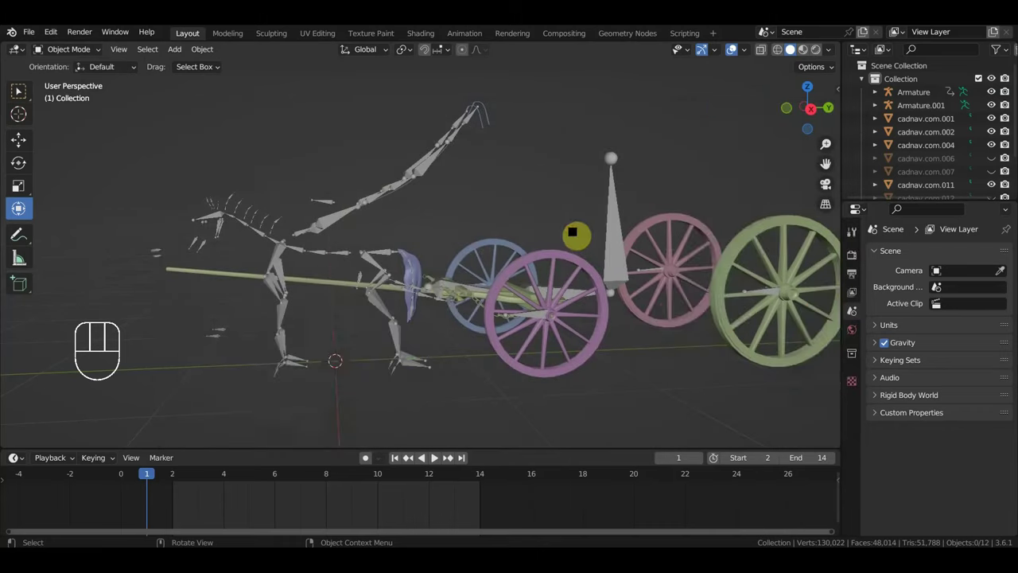
pyautogui.press('KP_3')
# Step: Scale up the replacement horse in front of the coach and check its legs against the rig's bones
pyautogui.press('s')
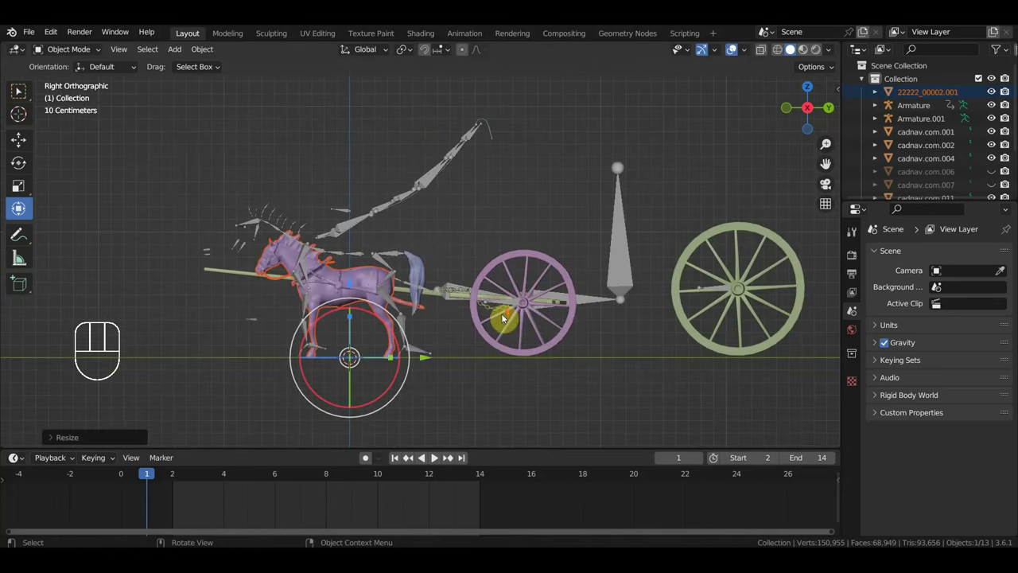
pyautogui.press('s')
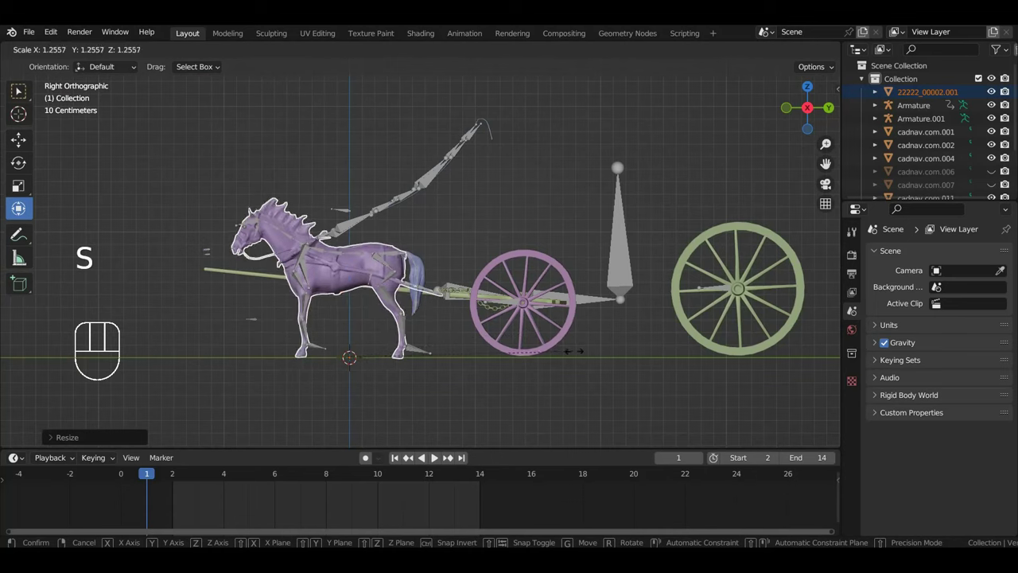
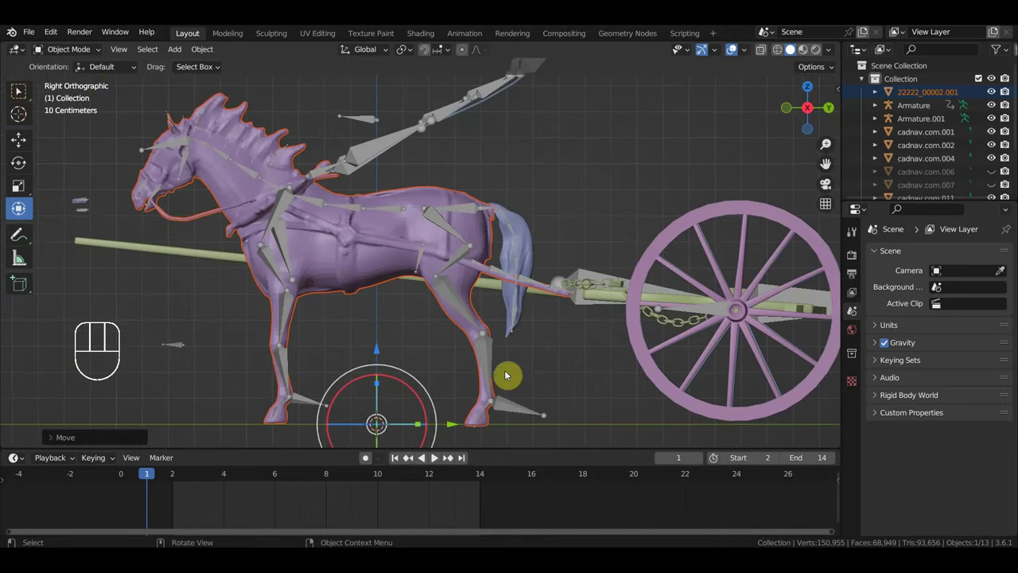
pyautogui.moveTo(583, 358); pyautogui.dragTo(600, 352)
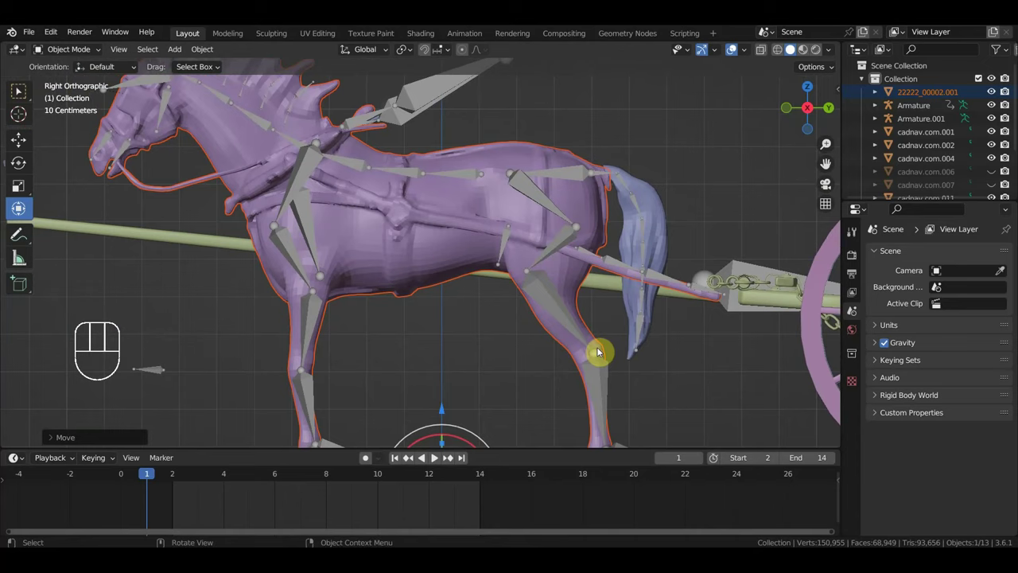
pyautogui.moveTo(615, 354); pyautogui.dragTo(655, 364)
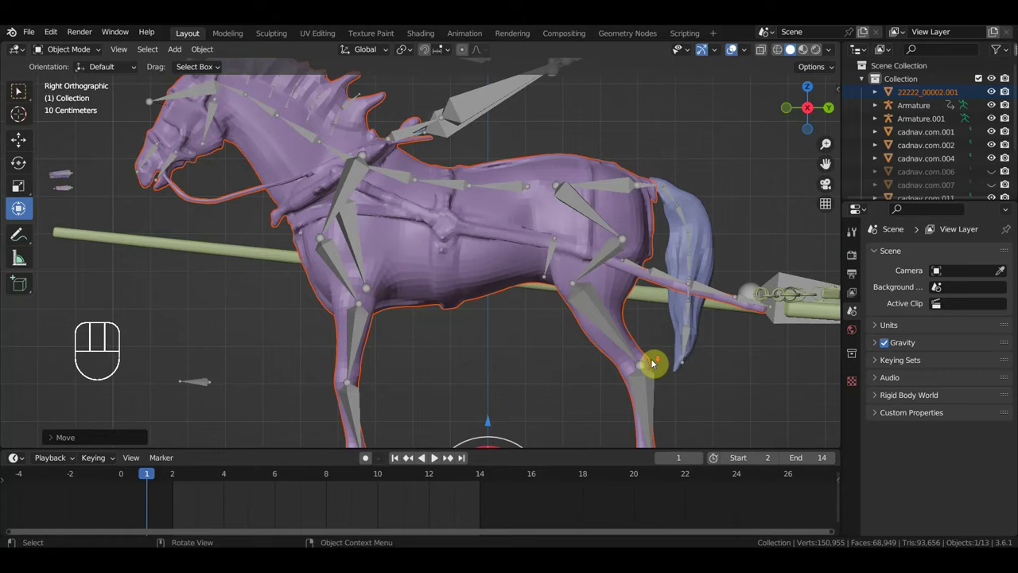
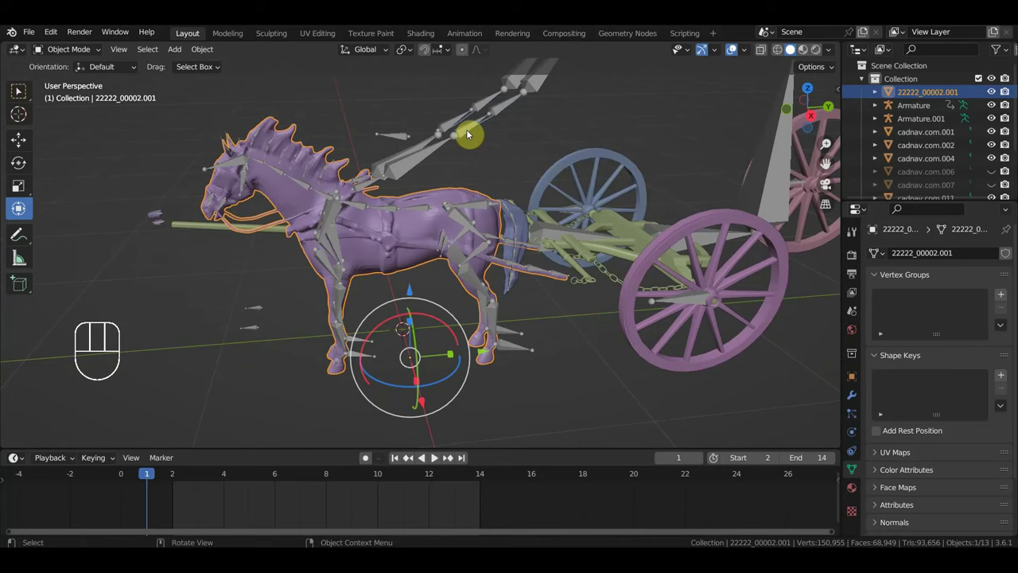
# Step: Select horse mesh 22222_00002.001 plus the Armature and parent it with automatic weights
pyautogui.click(474, 119)
pyautogui.moveTo(478, 124); pyautogui.dragTo(471, 94)
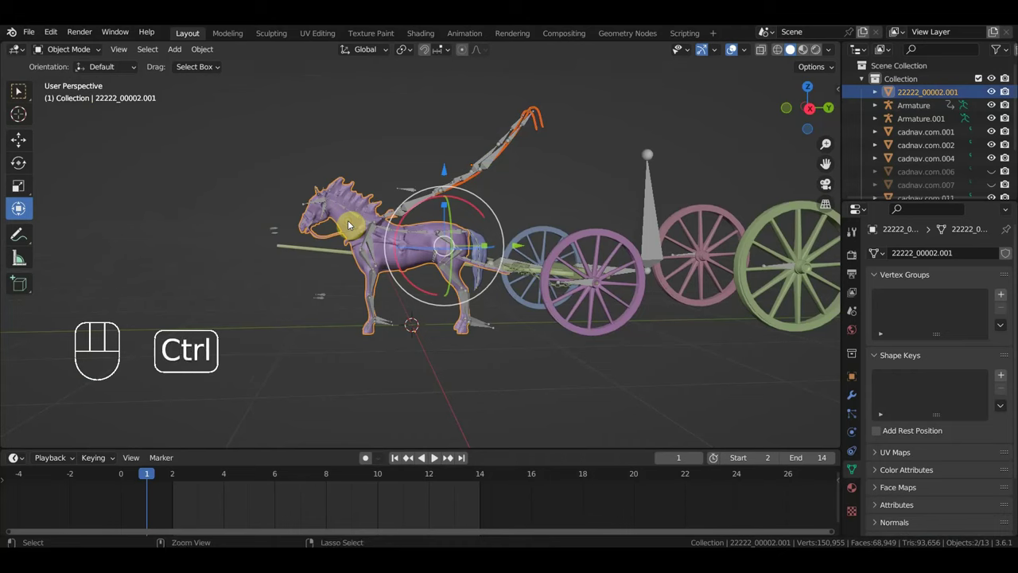
pyautogui.press('ctrl+p')
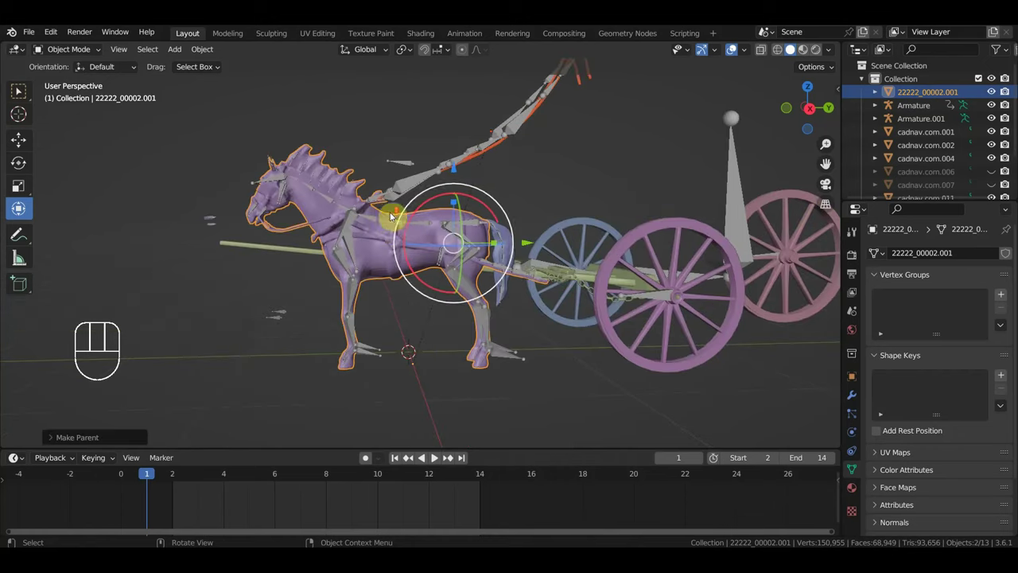
pyautogui.middleClick(388, 232)
pyautogui.click(415, 188)
pyautogui.press('ctrl+p')
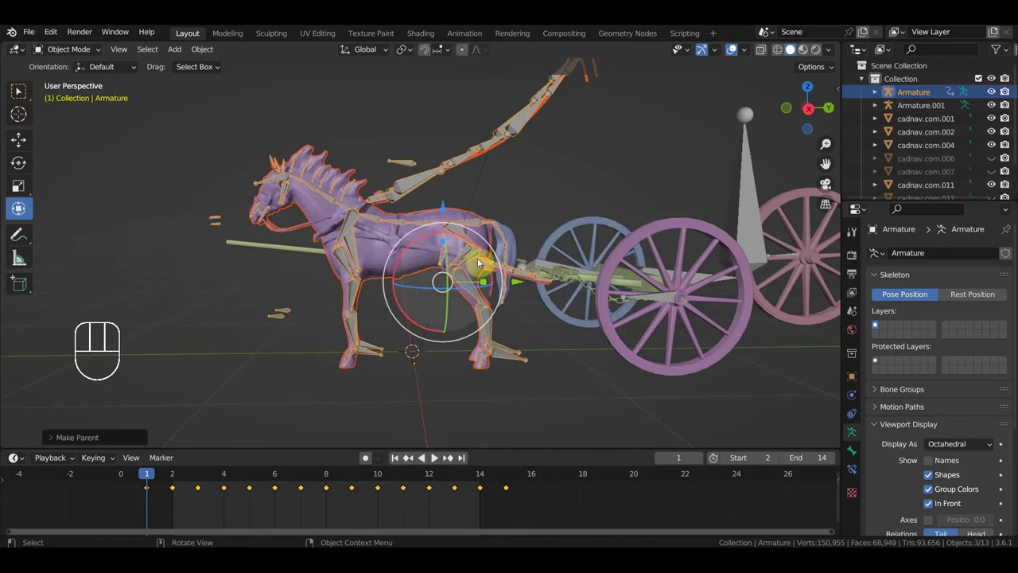
# Step: Play and stop the animation to test the horse, orbiting to look down on the coach
pyautogui.press('space')
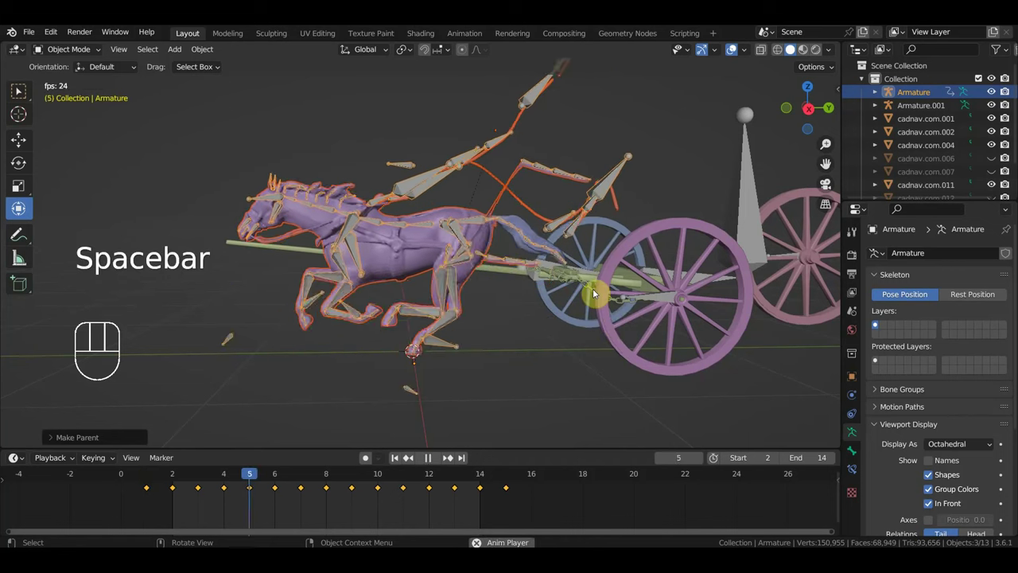
pyautogui.press('space')
pyautogui.moveTo(595, 298); pyautogui.dragTo(585, 312)
pyautogui.moveTo(610, 286); pyautogui.dragTo(621, 324)
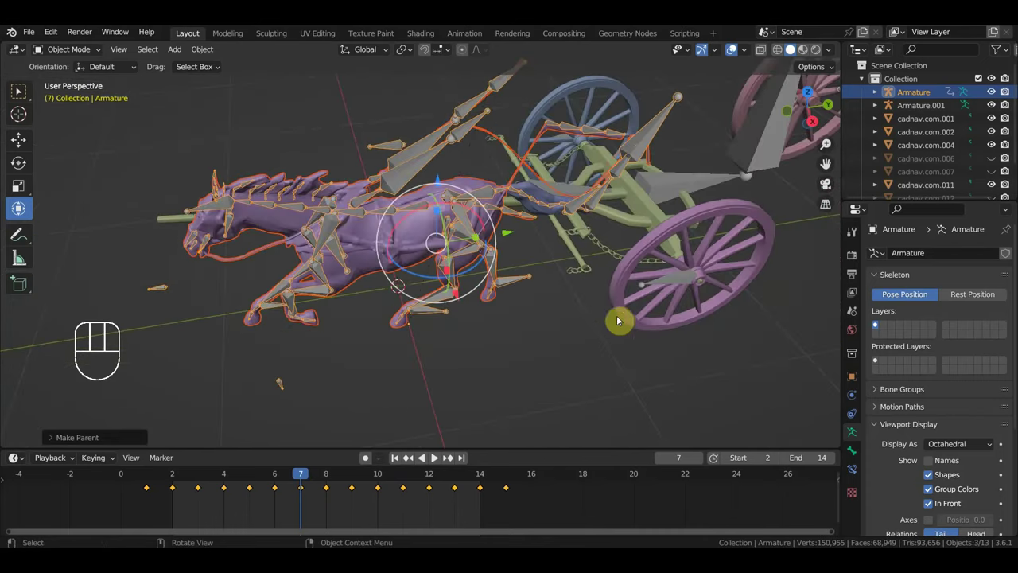
# Step: Select only the Armature and inspect the deformed horse from a straight side view
pyautogui.click(597, 208)
pyautogui.moveTo(608, 282); pyautogui.dragTo(330, 238)
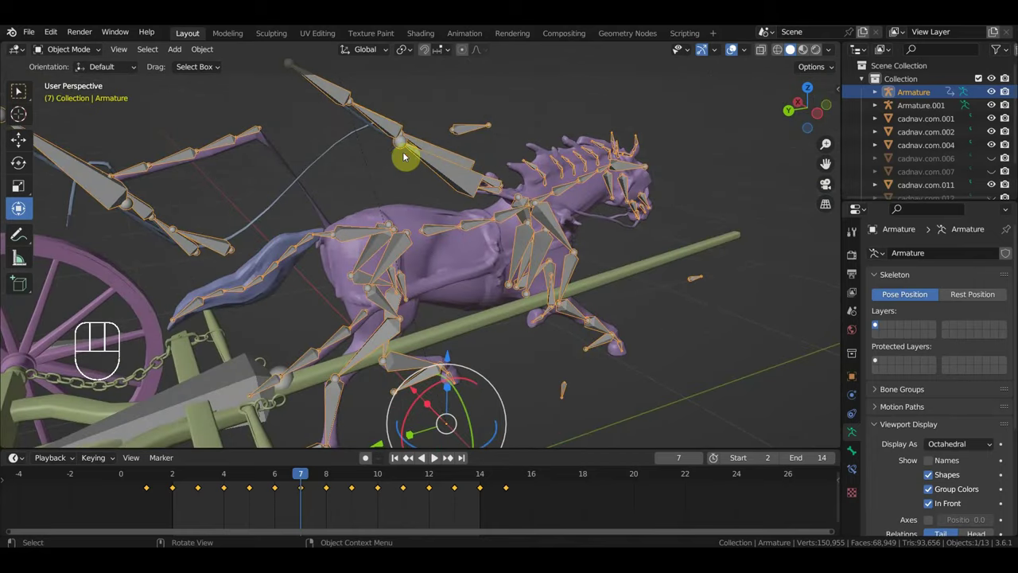
pyautogui.moveTo(401, 190); pyautogui.dragTo(640, 178)
pyautogui.press('KP_3')
pyautogui.moveTo(619, 222); pyautogui.dragTo(620, 260)
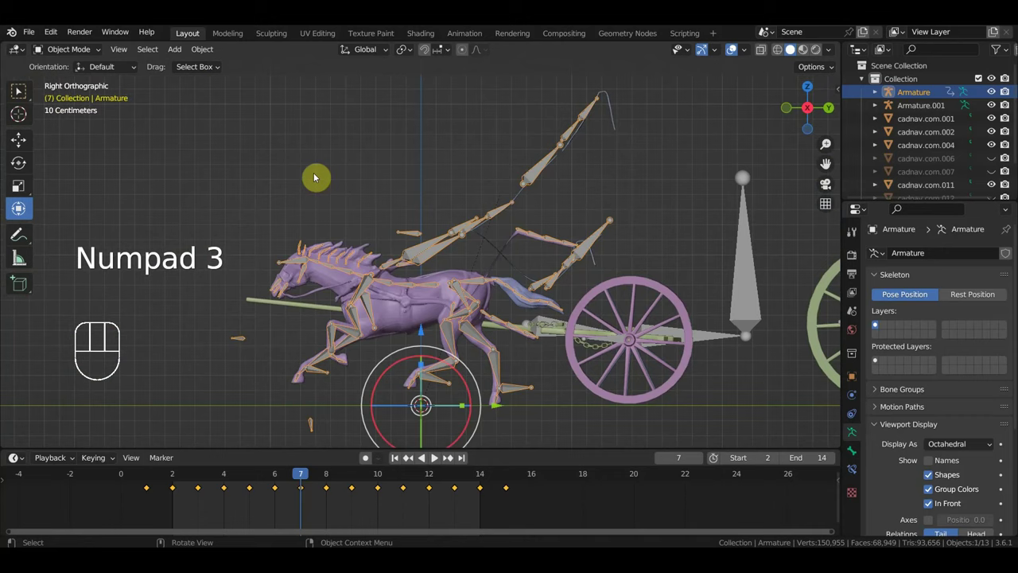
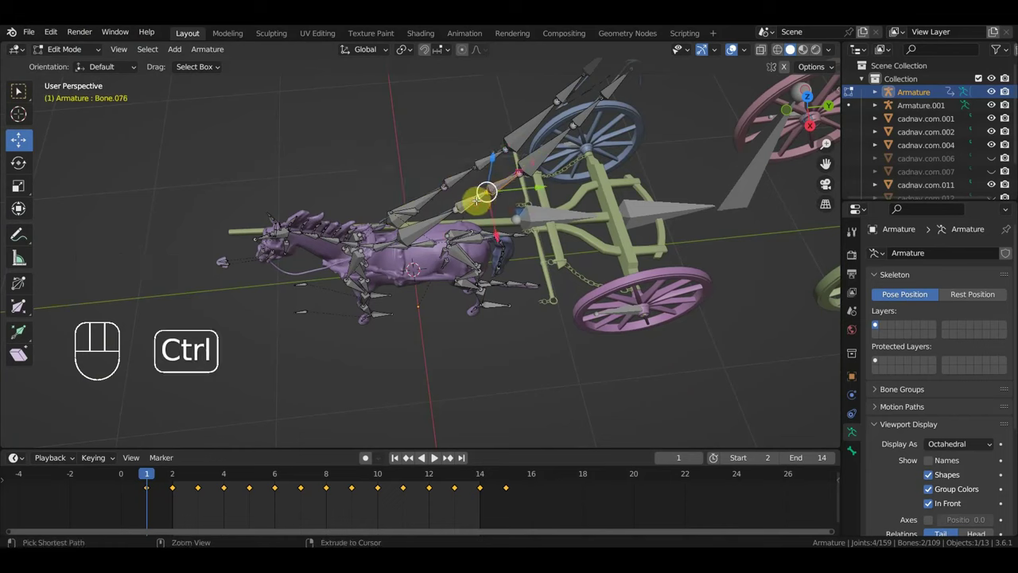
pyautogui.press('ctrl+p')
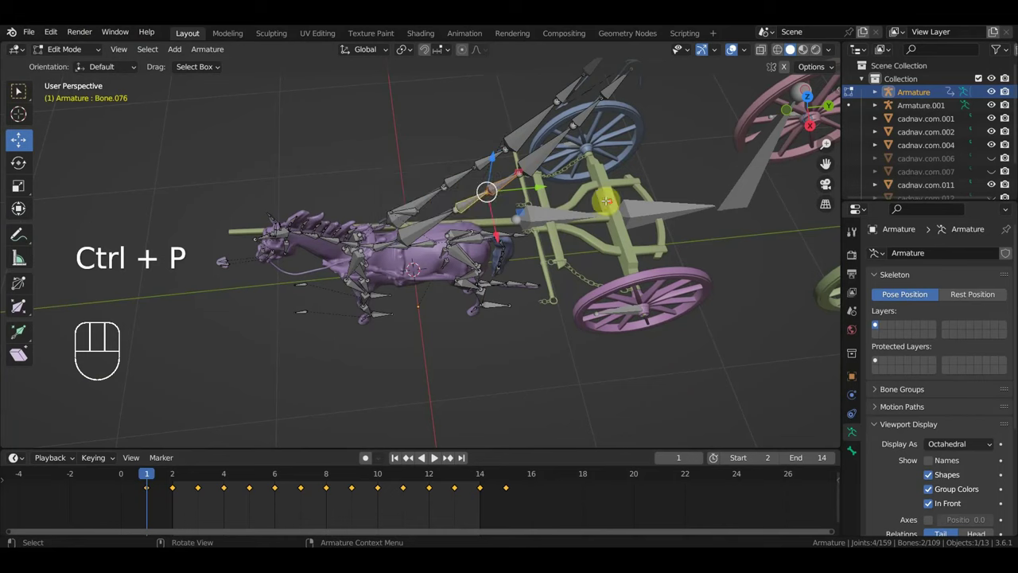
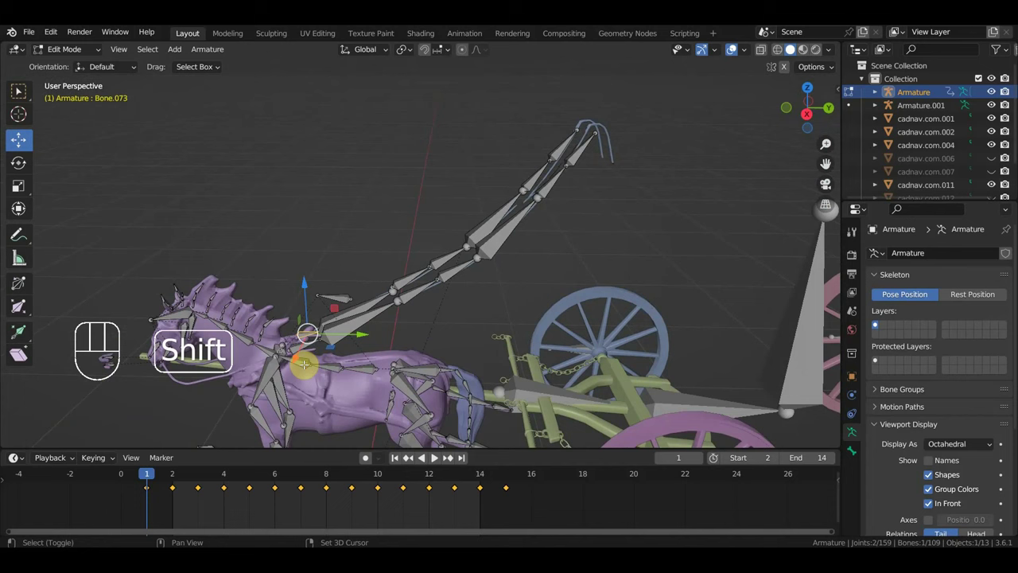
pyautogui.press('ctrl+p')
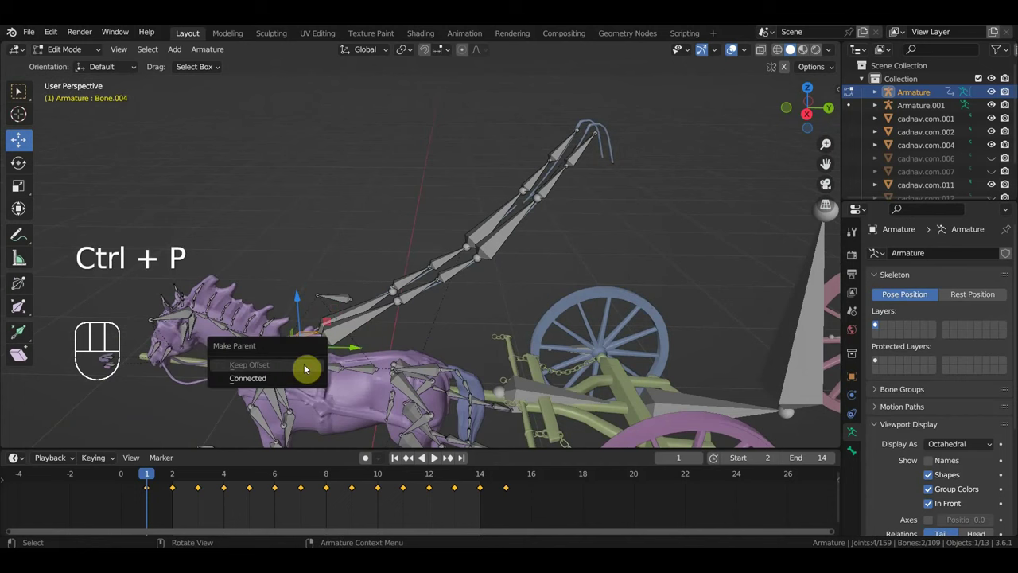
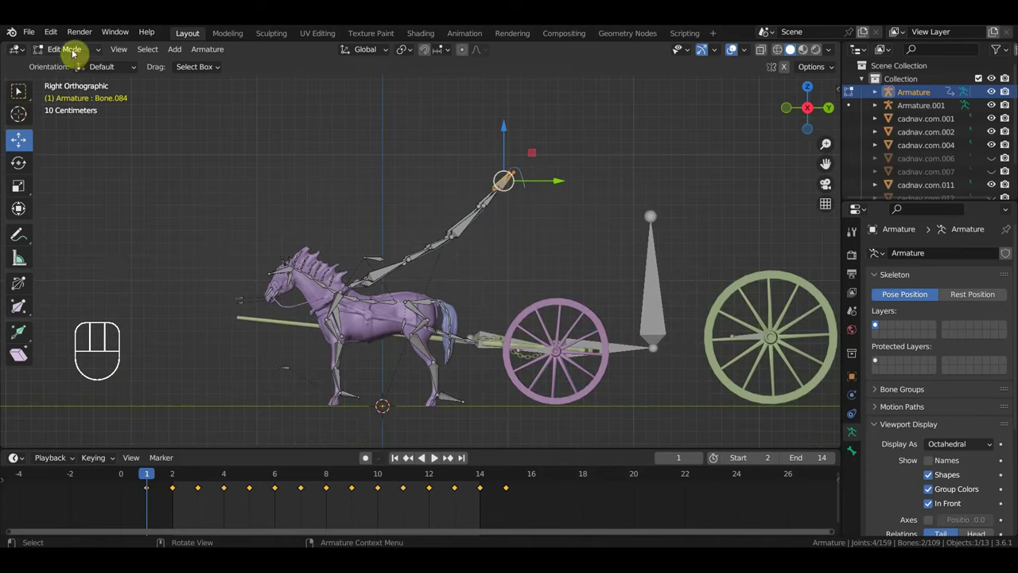
# Step: Switch the Armature into Pose Mode, play back briefly and orbit to inspect the bones
pyautogui.moveTo(75, 54); pyautogui.dragTo(91, 105)
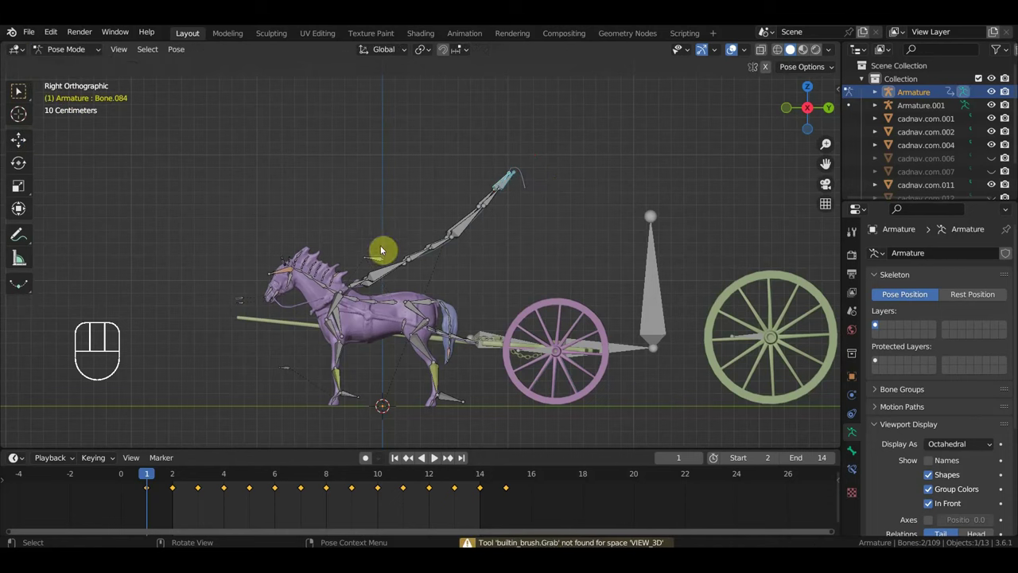
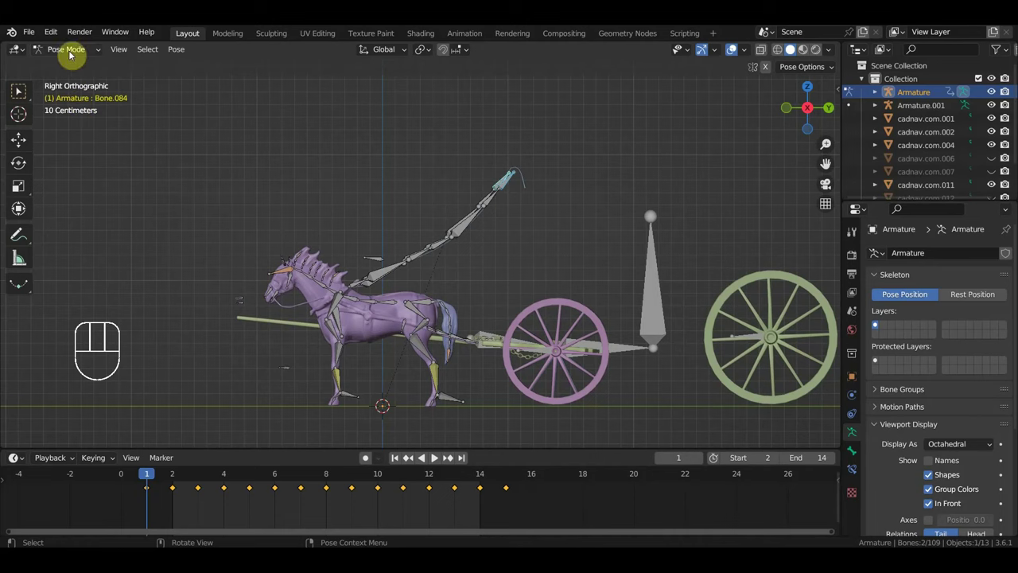
pyautogui.press('space')
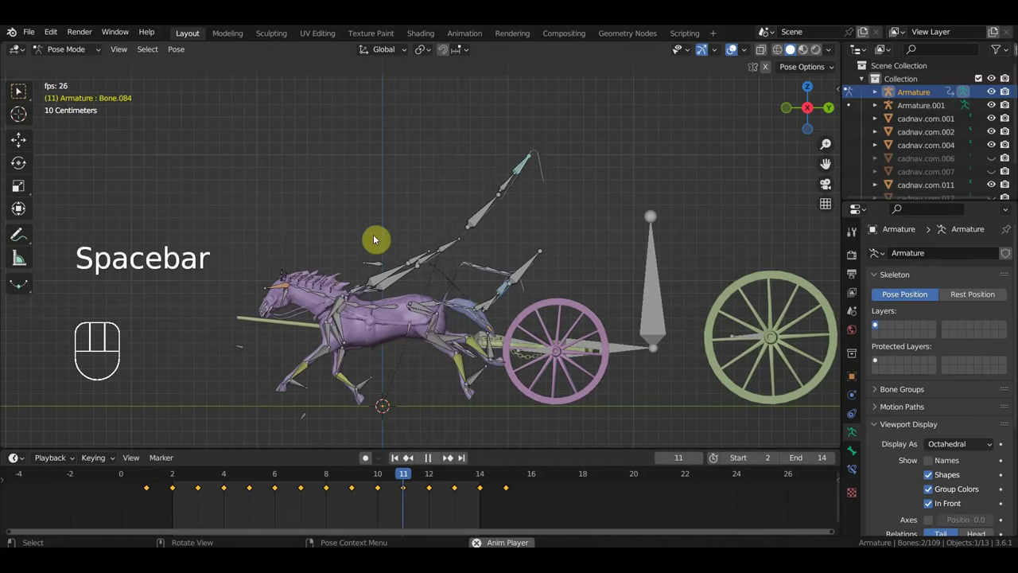
pyautogui.press('space')
pyautogui.moveTo(482, 220); pyautogui.dragTo(478, 222)
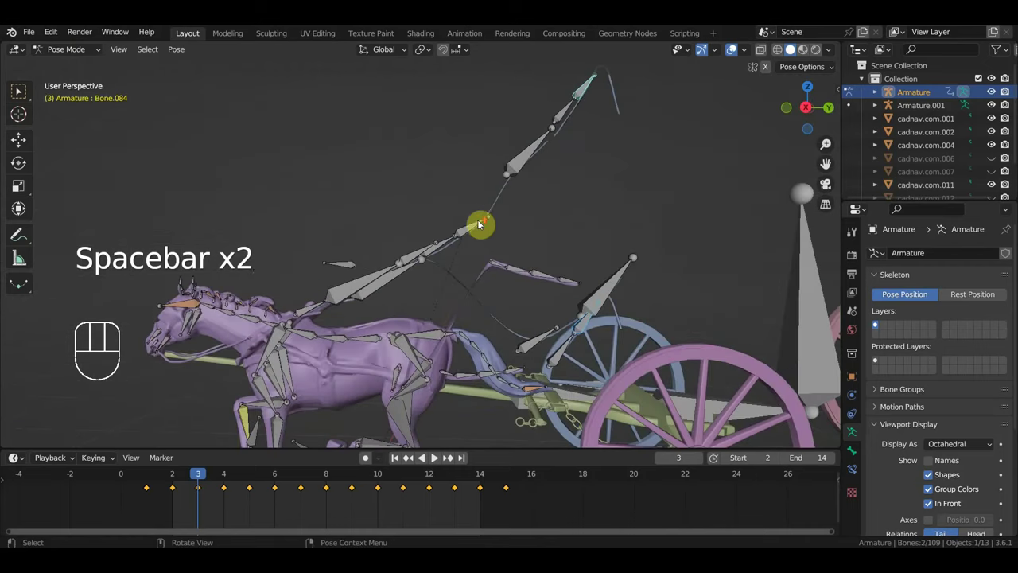
pyautogui.moveTo(492, 236); pyautogui.dragTo(522, 252)
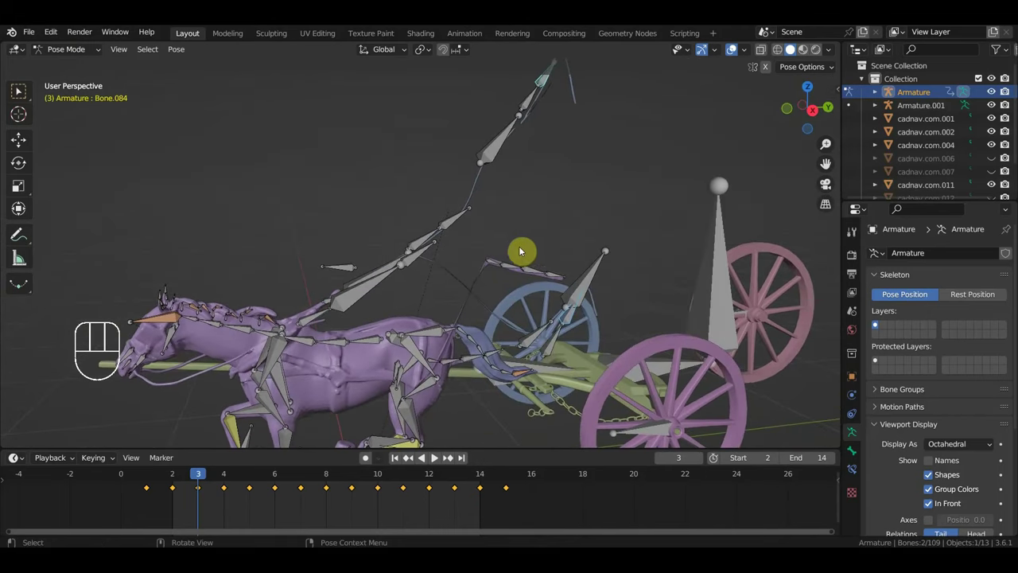
pyautogui.moveTo(516, 298); pyautogui.dragTo(512, 271)
pyautogui.moveTo(502, 270); pyautogui.dragTo(489, 250)
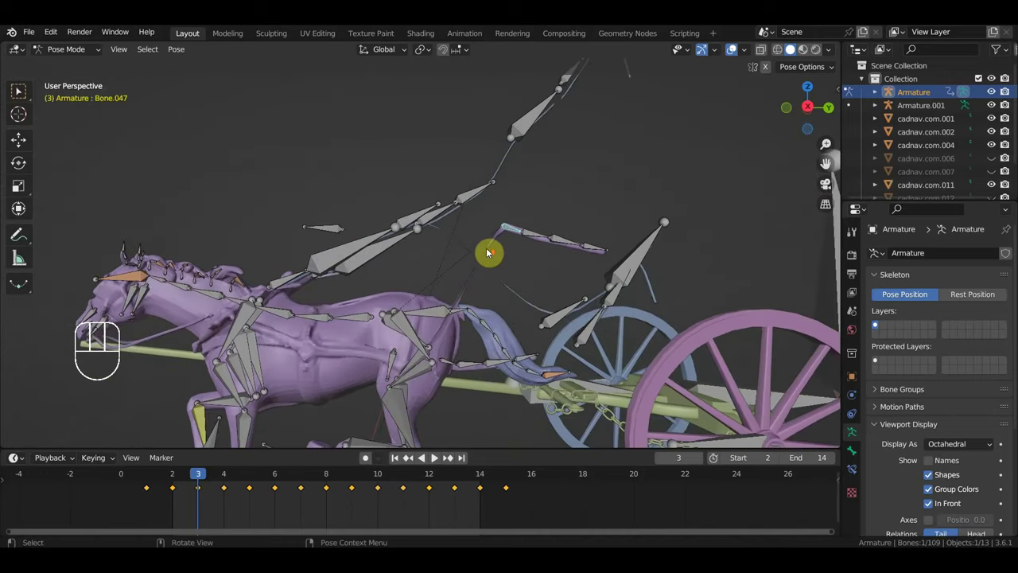
pyautogui.moveTo(501, 286); pyautogui.dragTo(504, 343)
# Step: Select a first bone and Shift-add four more shaft and rein bones to the selection
pyautogui.click(534, 311)
pyautogui.moveTo(539, 313); pyautogui.dragTo(529, 288)
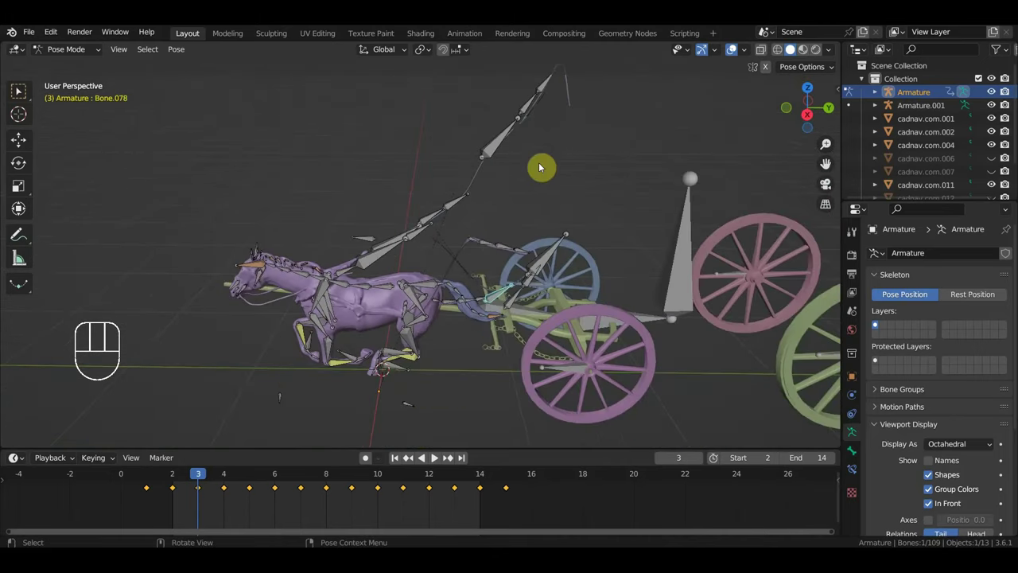
pyautogui.moveTo(540, 174); pyautogui.dragTo(530, 180)
pyautogui.moveTo(530, 180); pyautogui.dragTo(530, 216)
pyautogui.moveTo(530, 215); pyautogui.dragTo(566, 224)
pyautogui.moveTo(570, 249); pyautogui.dragTo(552, 233)
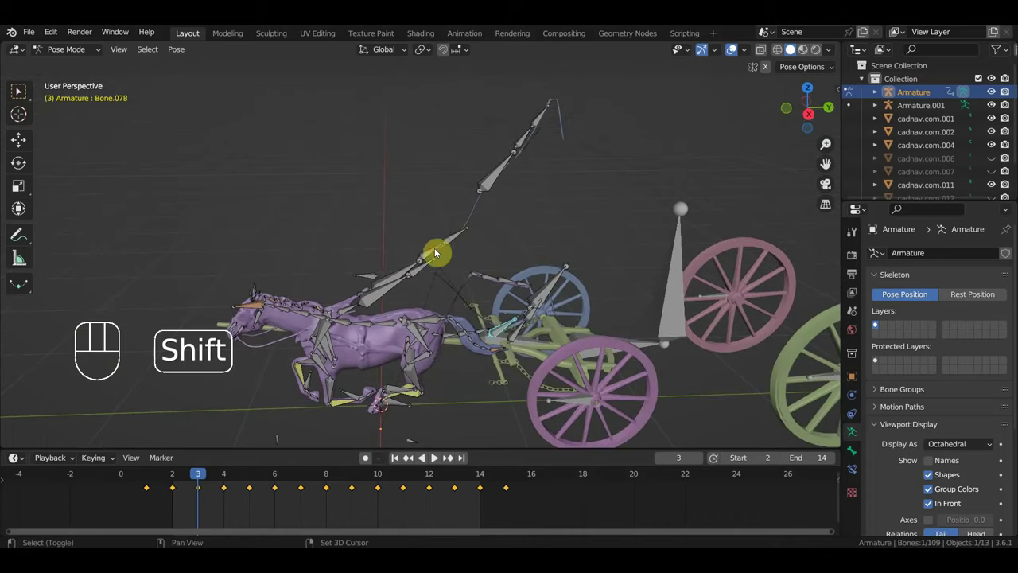
pyautogui.click(456, 244)
pyautogui.click(526, 144)
pyautogui.click(507, 178)
pyautogui.click(541, 120)
# Step: Add the remaining bones up to twelve with Bone.083 active, then return to frame 1
pyautogui.click(413, 274)
pyautogui.click(425, 278)
pyautogui.click(406, 289)
pyautogui.click(547, 299)
pyautogui.moveTo(584, 317); pyautogui.dragTo(559, 291)
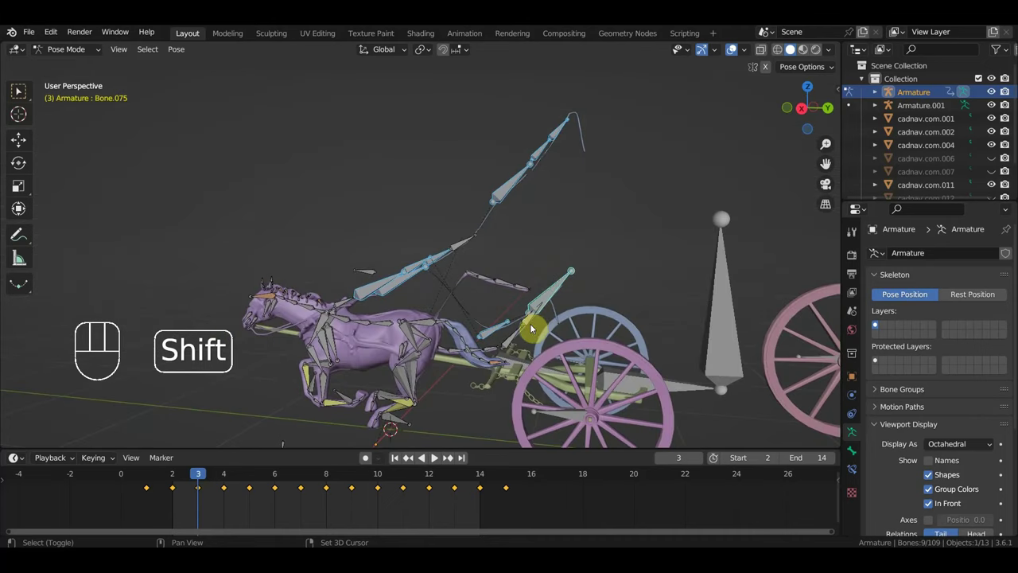
pyautogui.click(533, 326)
pyautogui.click(515, 346)
pyautogui.middleClick(529, 299)
pyautogui.click(466, 242)
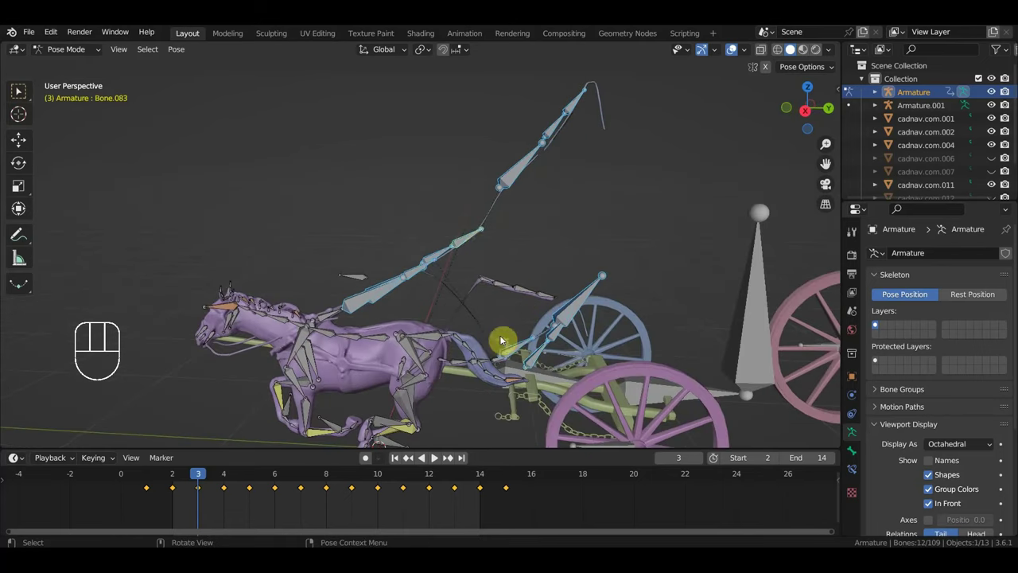
pyautogui.click(147, 476)
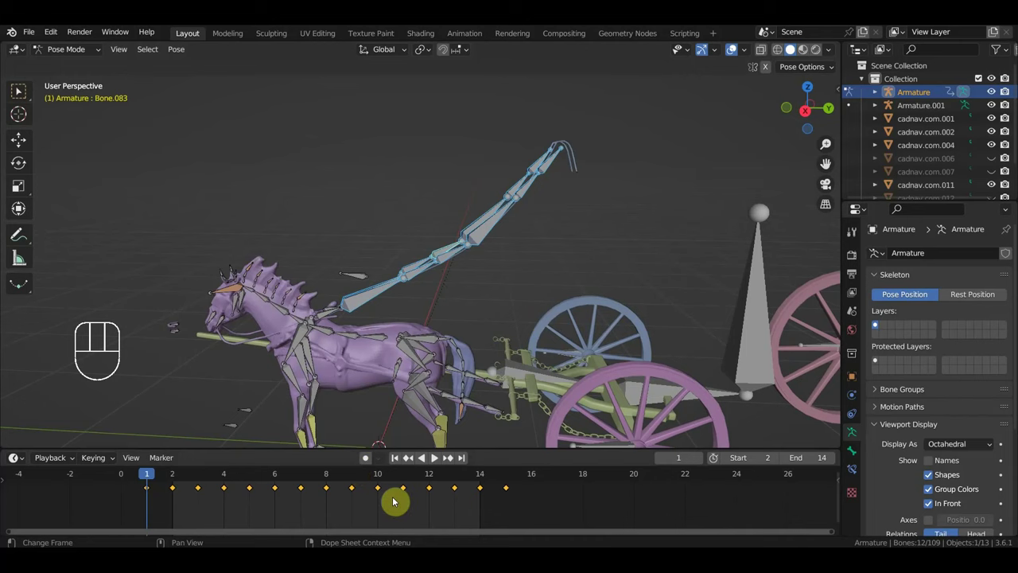
# Step: Delete keyframes of selected bones and replay the animation twice to check the motion
pyautogui.press('Delete')
pyautogui.press('space')
pyautogui.moveTo(579, 319); pyautogui.dragTo(644, 329)
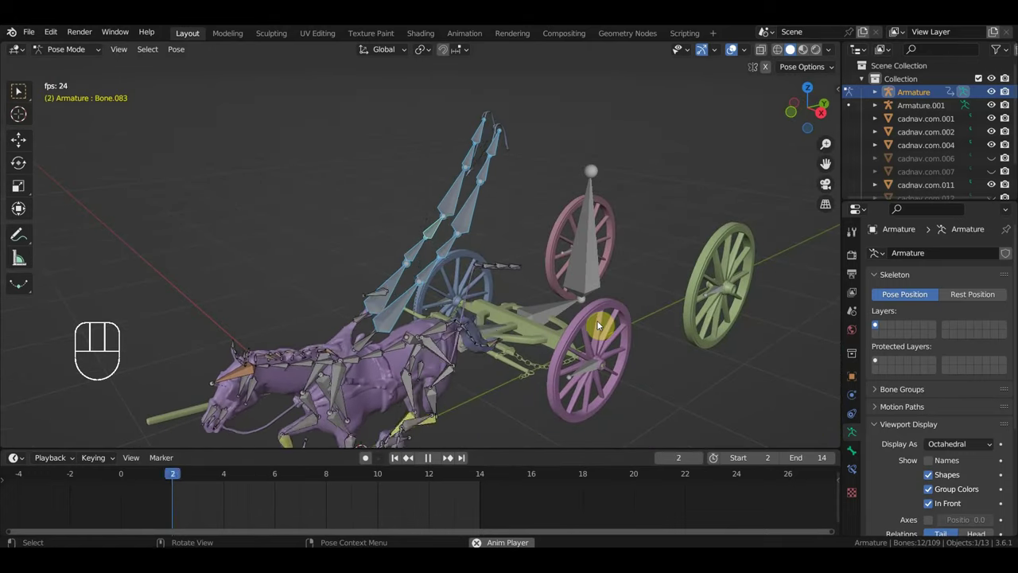
pyautogui.press('space')
pyautogui.click(367, 336)
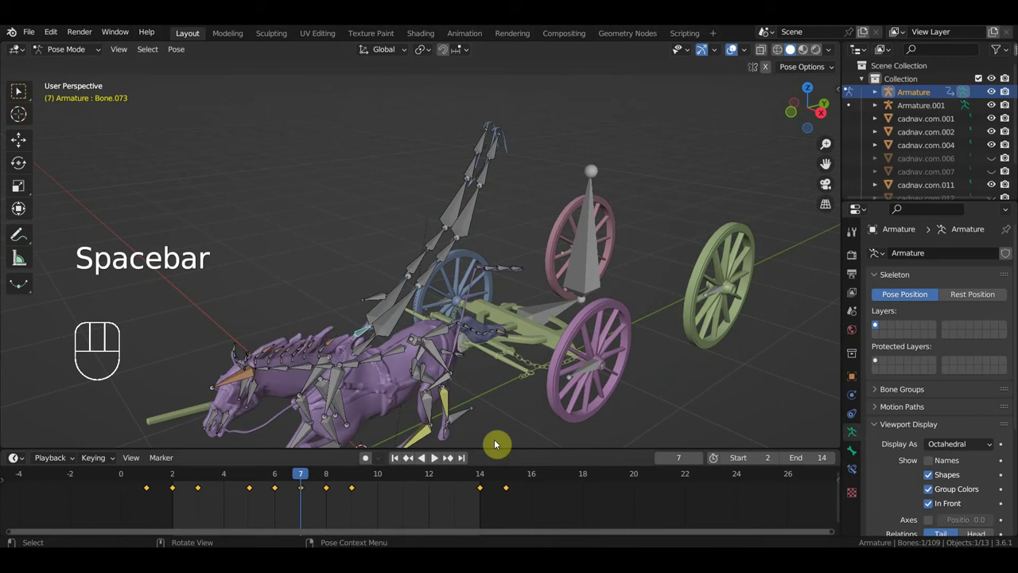
pyautogui.moveTo(558, 523); pyautogui.dragTo(146, 482)
pyautogui.press('Delete')
pyautogui.press('space')
pyautogui.moveTo(387, 336); pyautogui.dragTo(383, 323)
pyautogui.press('space')
# Step: Delete another bone's keyframes, undo twice, delete again at frame 1 and replay
pyautogui.middleClick(485, 315)
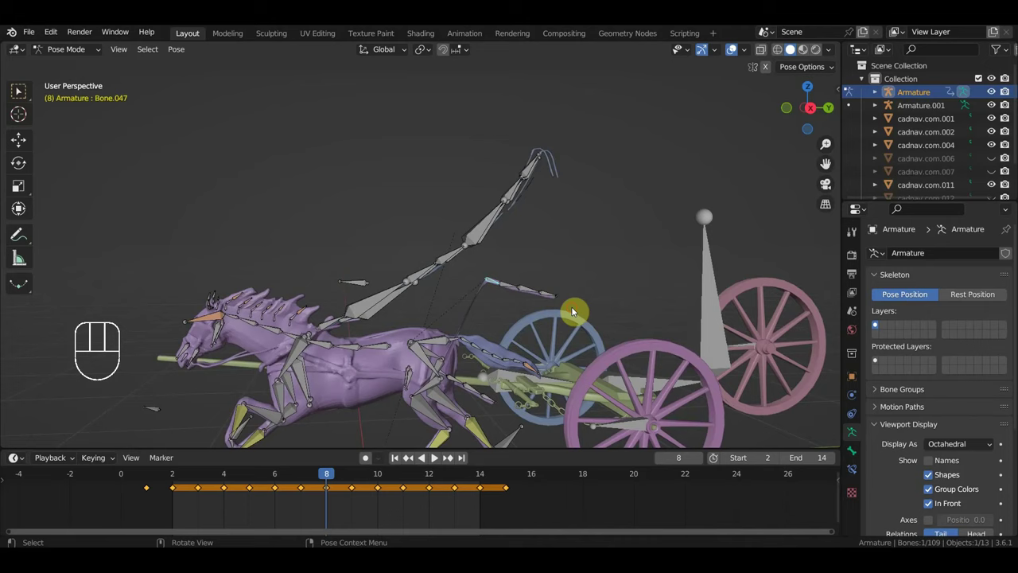
pyautogui.moveTo(553, 301); pyautogui.dragTo(522, 300)
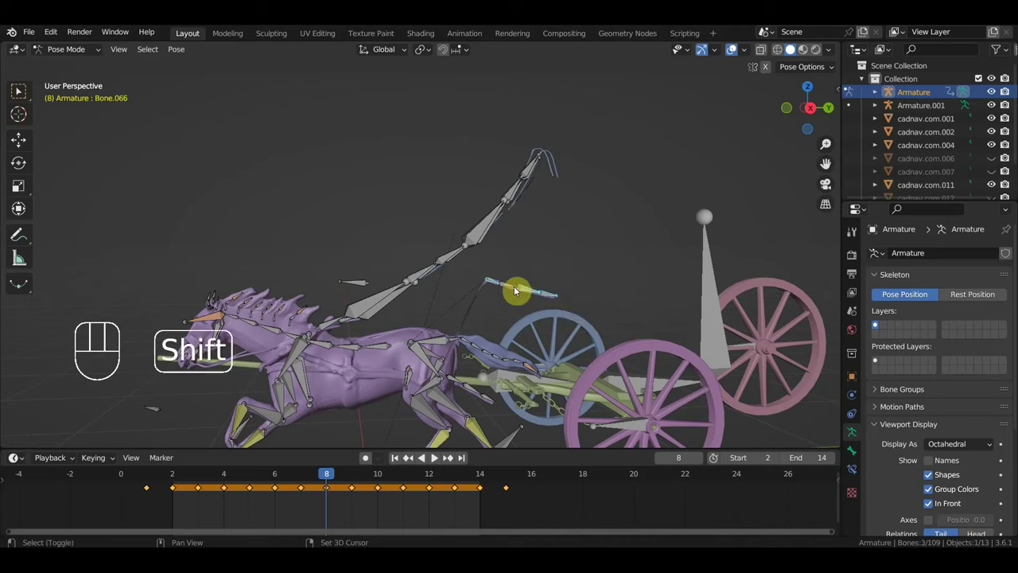
pyautogui.click(512, 325)
pyautogui.press('Delete')
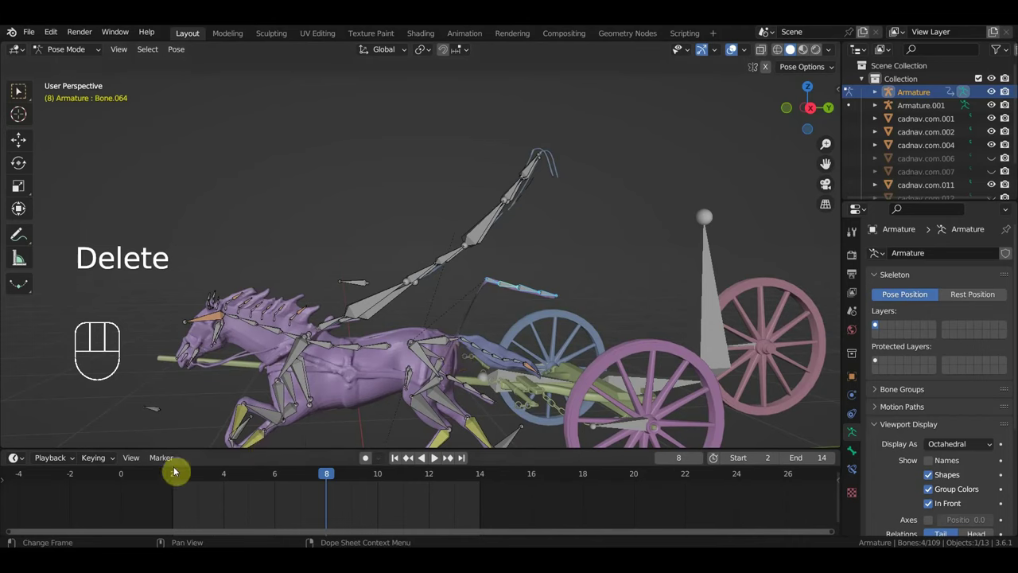
pyautogui.click(156, 477)
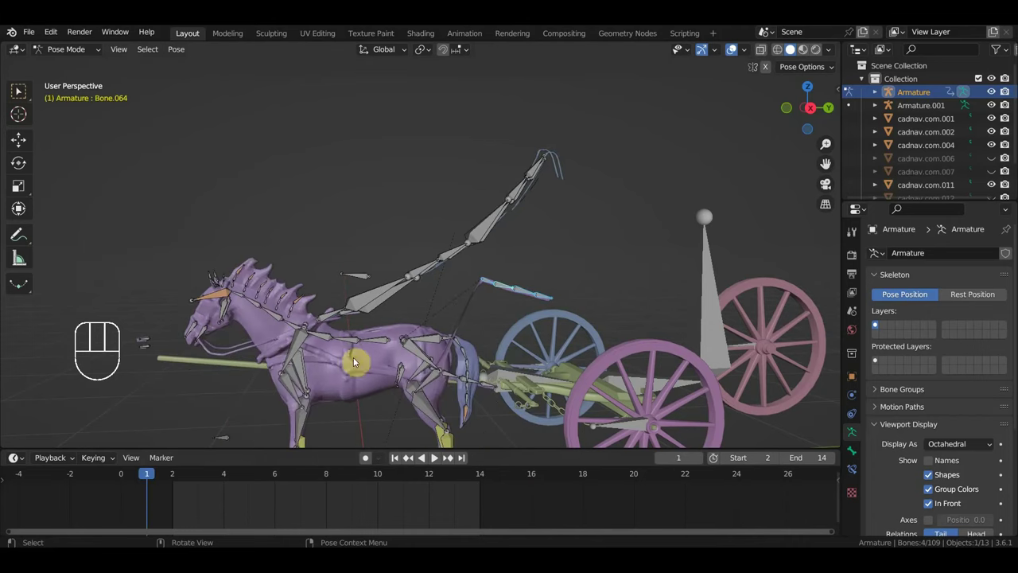
pyautogui.press('ctrl+z')
pyautogui.press('ctrl+z')
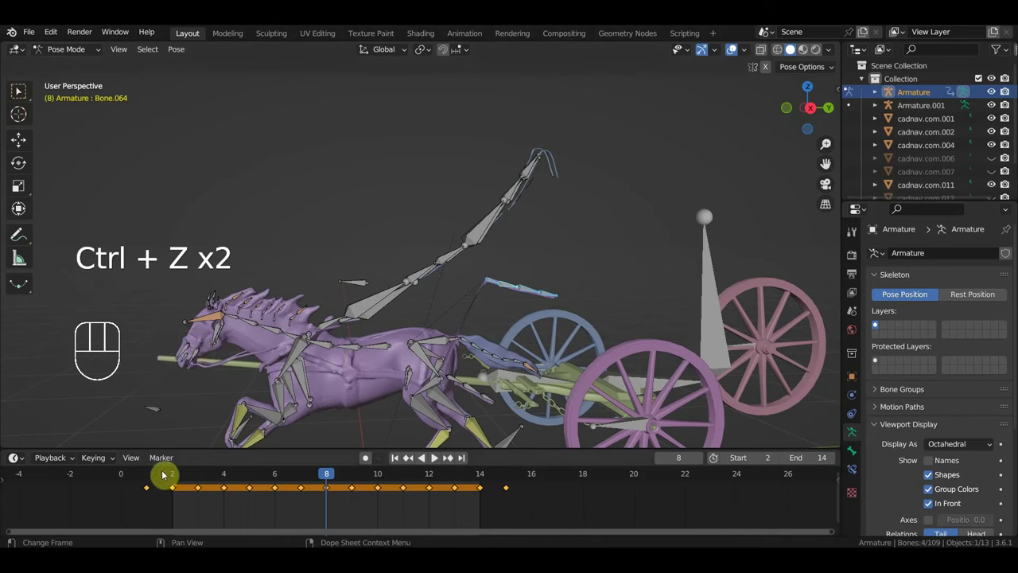
pyautogui.click(153, 475)
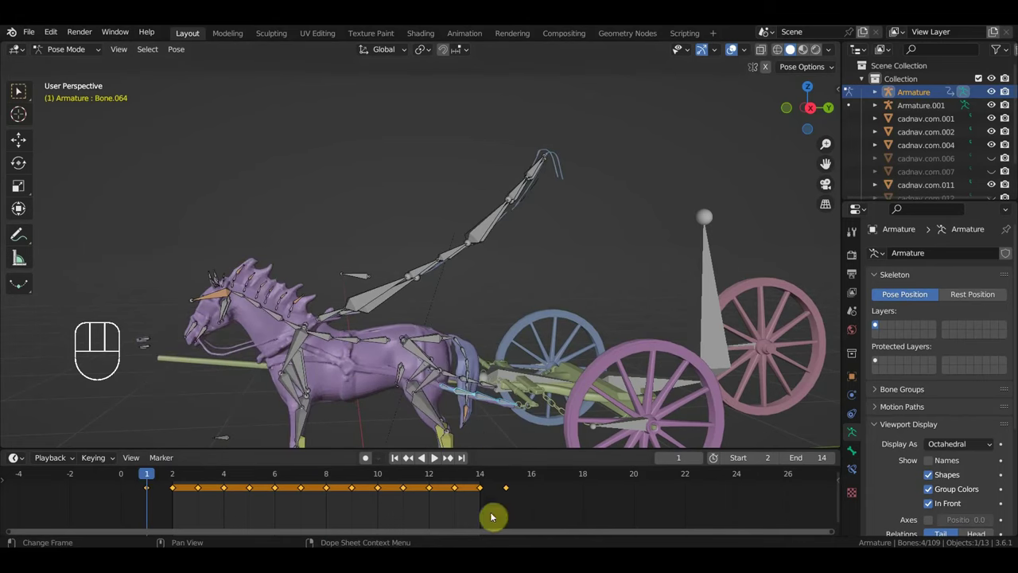
pyautogui.press('Delete')
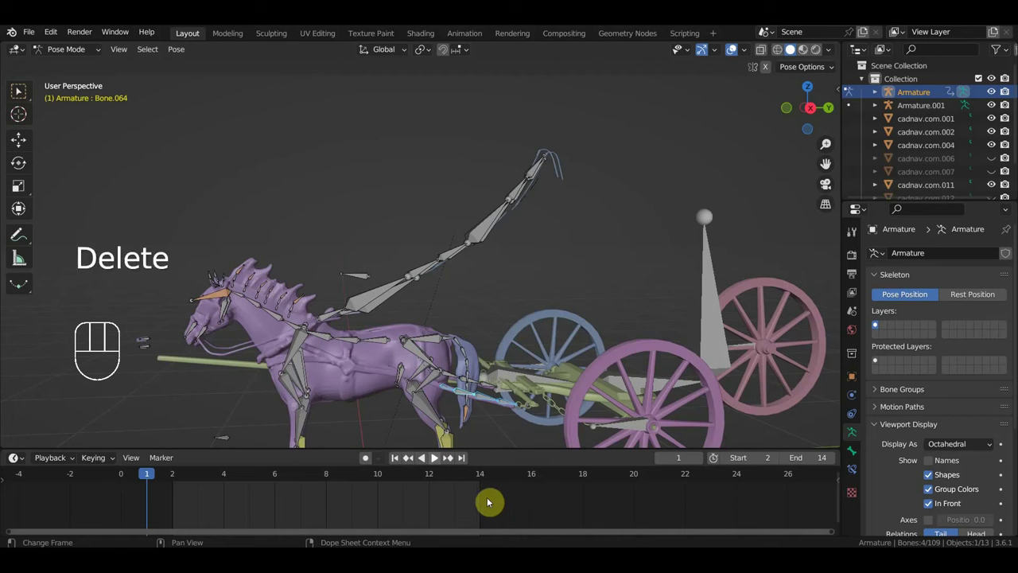
pyautogui.press('space')
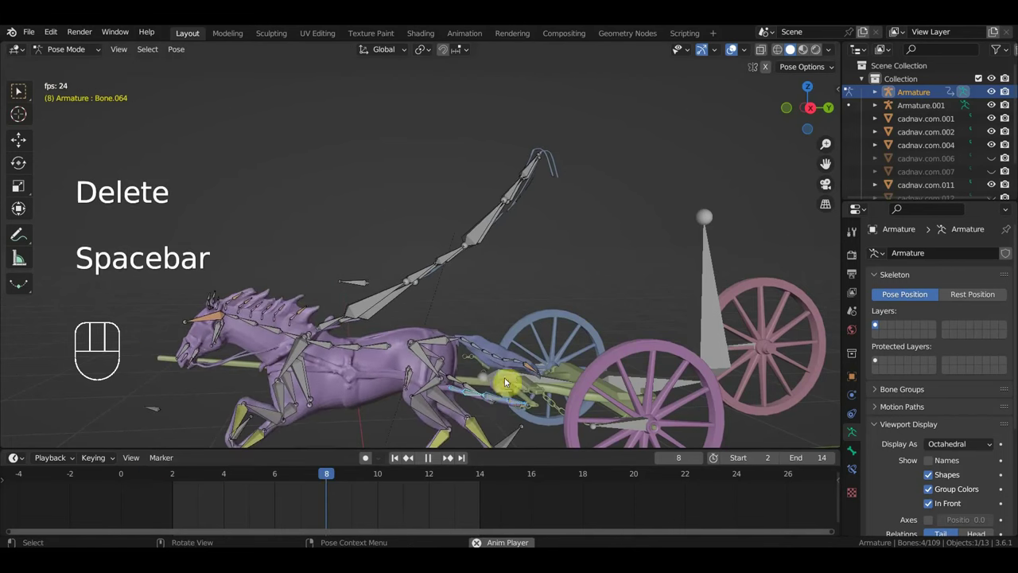
pyautogui.press('space')
# Step: Select Bone.047 near the harness, play the gallop while orbiting, then stop at frame 2
pyautogui.moveTo(502, 370); pyautogui.dragTo(493, 293)
pyautogui.moveTo(486, 291); pyautogui.dragTo(465, 304)
pyautogui.click(446, 322)
pyautogui.click(447, 322)
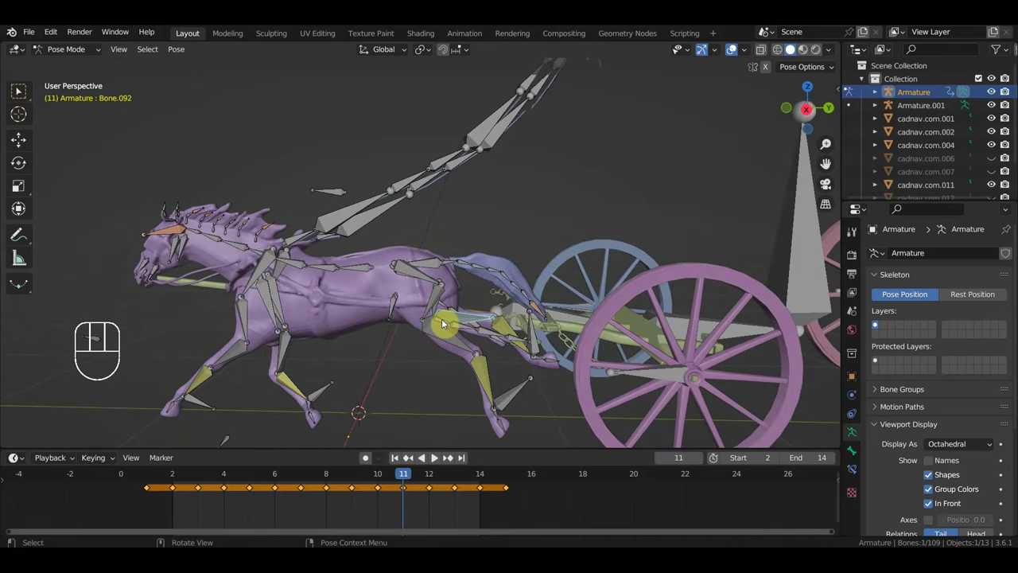
pyautogui.click(442, 322)
pyautogui.moveTo(494, 368); pyautogui.dragTo(473, 413)
pyautogui.middleClick(510, 392)
pyautogui.press('space')
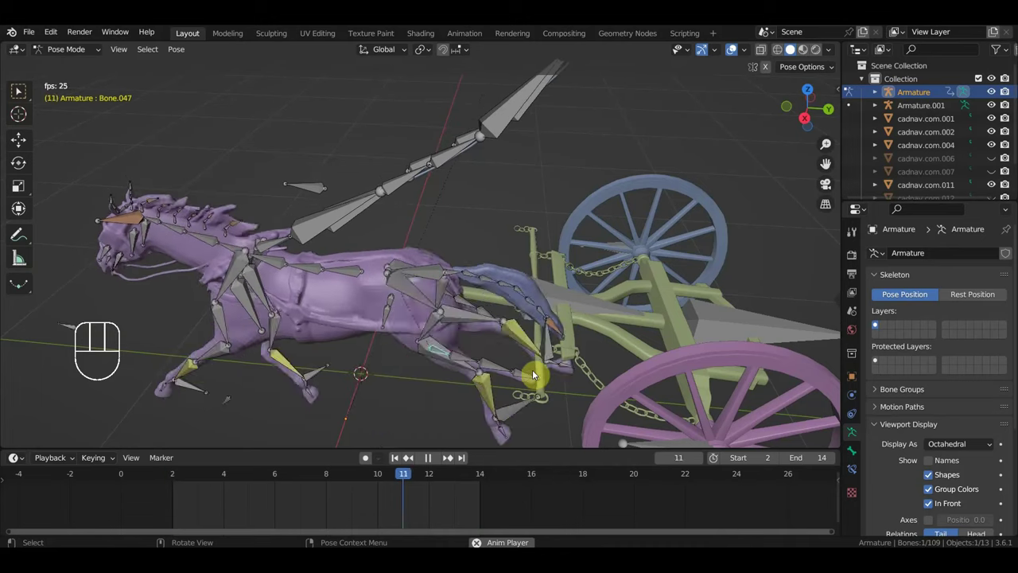
pyautogui.moveTo(538, 377); pyautogui.dragTo(439, 362)
pyautogui.moveTo(471, 360); pyautogui.dragTo(560, 341)
pyautogui.press('space')
pyautogui.moveTo(603, 334); pyautogui.dragTo(586, 353)
pyautogui.click(438, 333)
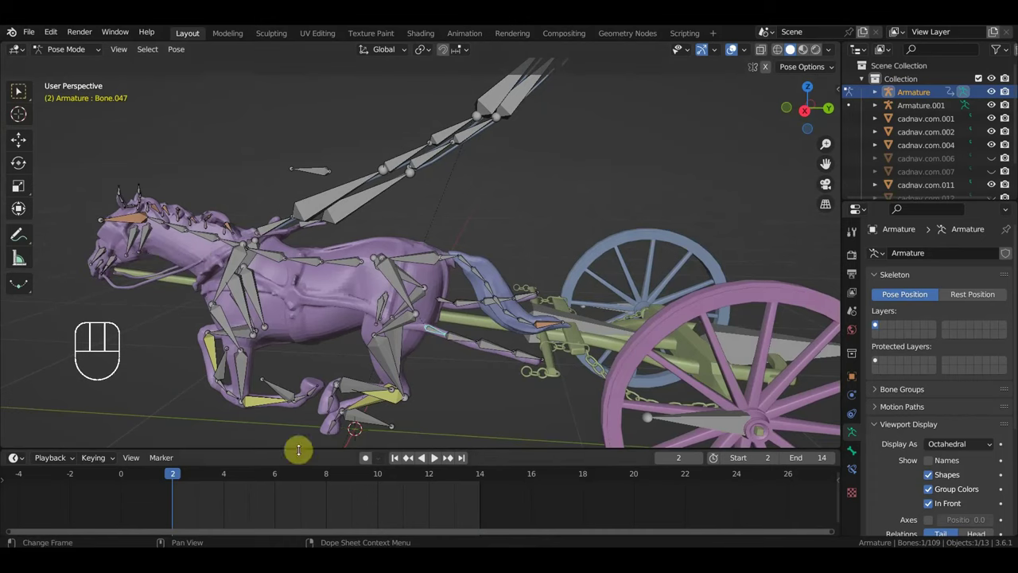
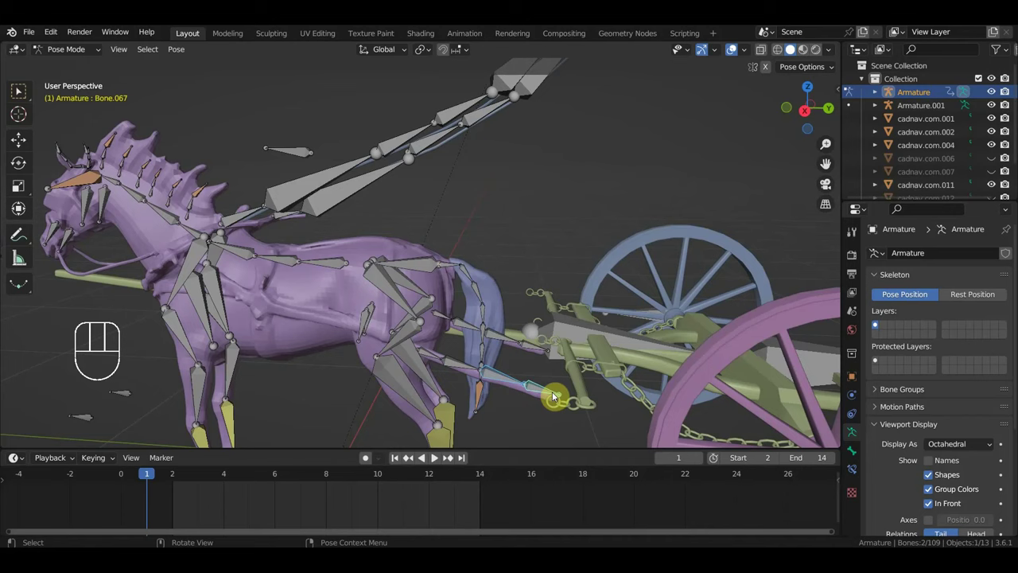
# Step: Add an IK constraint to a leg bone, clear its location and rotation, and start one on the next bone
pyautogui.press('ctrl+shift+c')
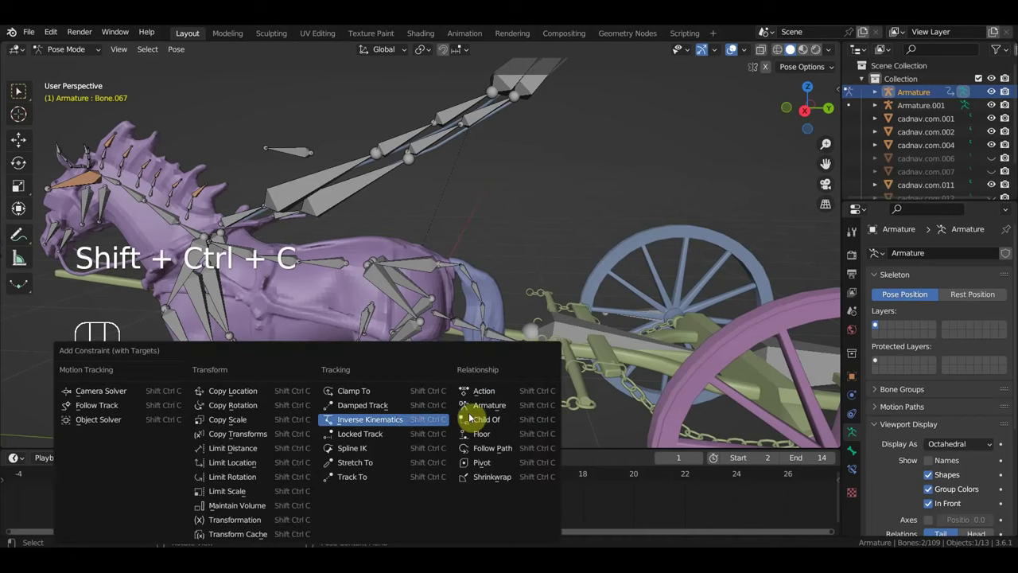
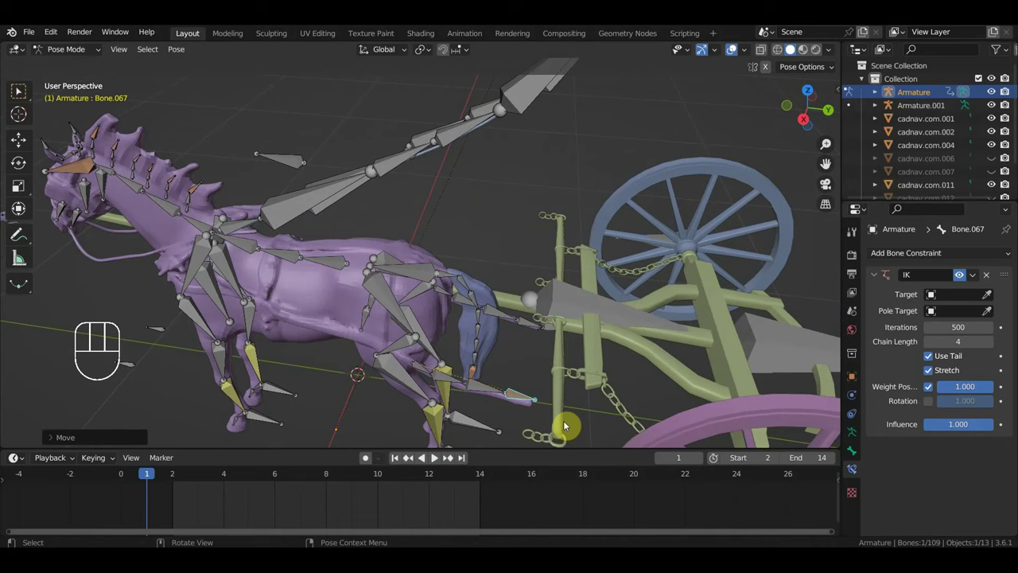
pyautogui.press('g')
pyautogui.moveTo(556, 434); pyautogui.dragTo(575, 390)
pyautogui.middleClick(565, 393)
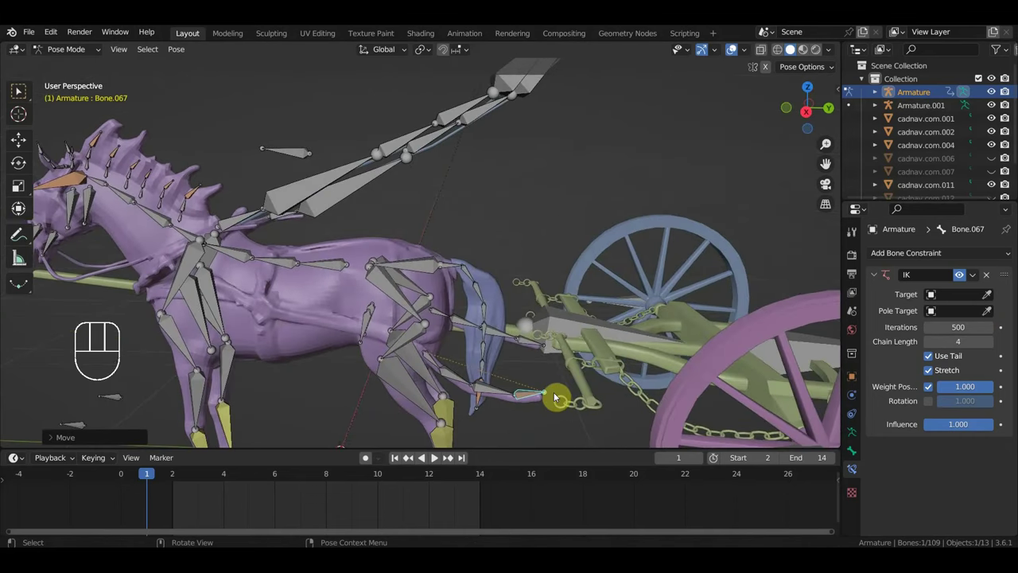
pyautogui.press('alt+g')
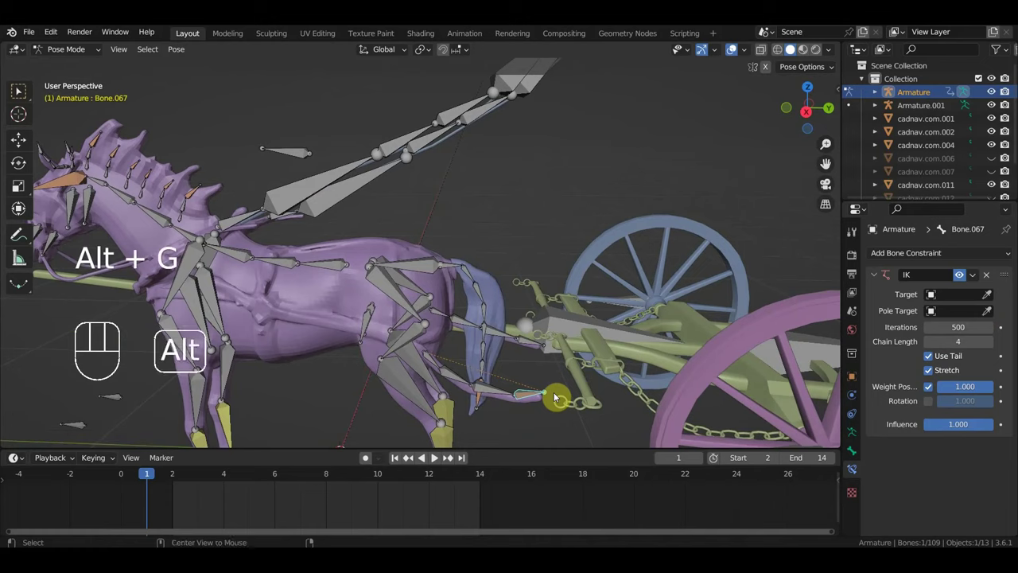
pyautogui.press('alt+r')
pyautogui.middleClick(513, 411)
pyautogui.click(508, 327)
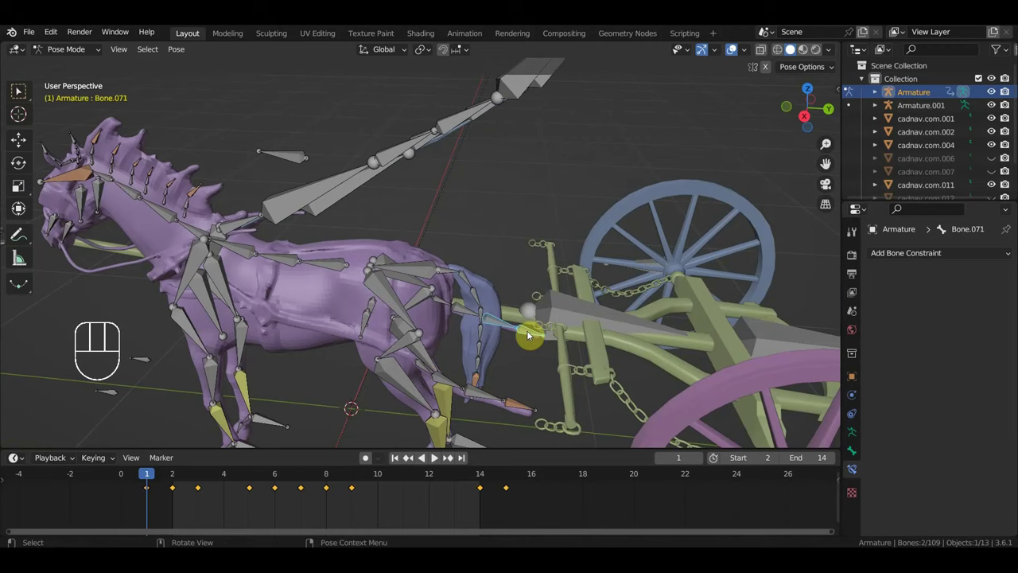
pyautogui.press('ctrl+shift+c')
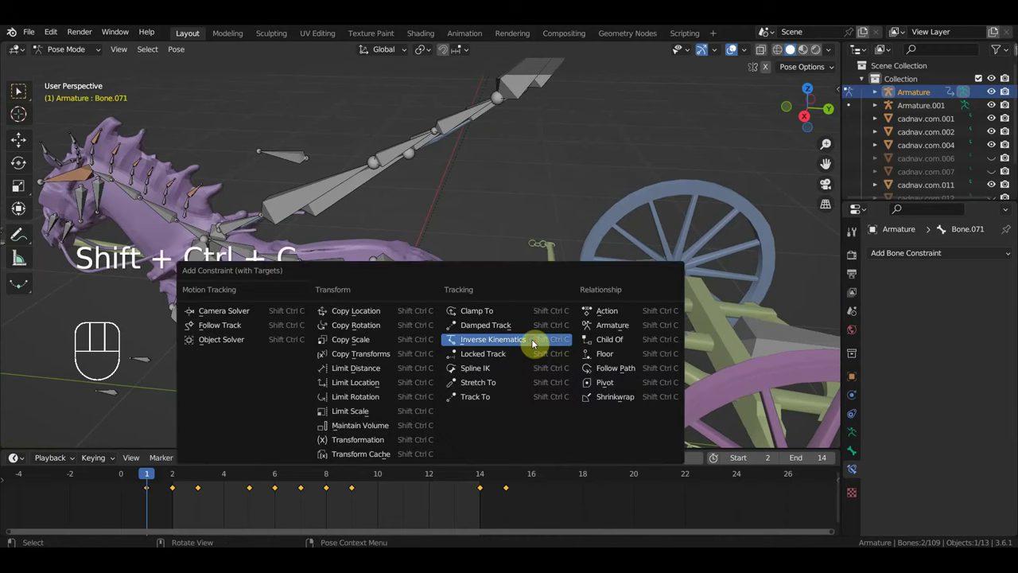
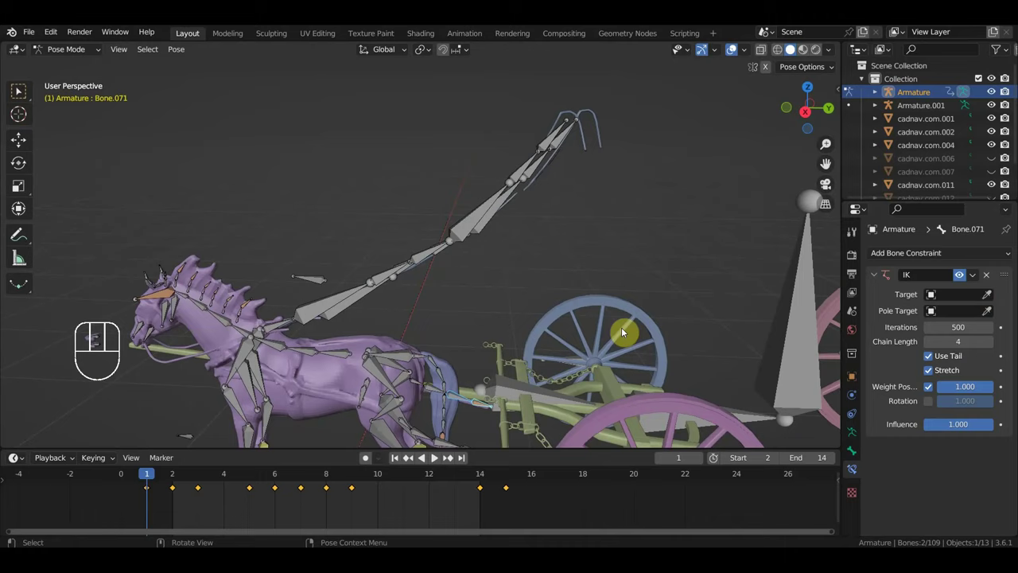
# Step: Give the next leg bone an IK constraint with no target and chain length 4
pyautogui.moveTo(623, 288); pyautogui.dragTo(643, 312)
pyautogui.moveTo(534, 169); pyautogui.dragTo(551, 158)
pyautogui.moveTo(555, 142); pyautogui.dragTo(607, 168)
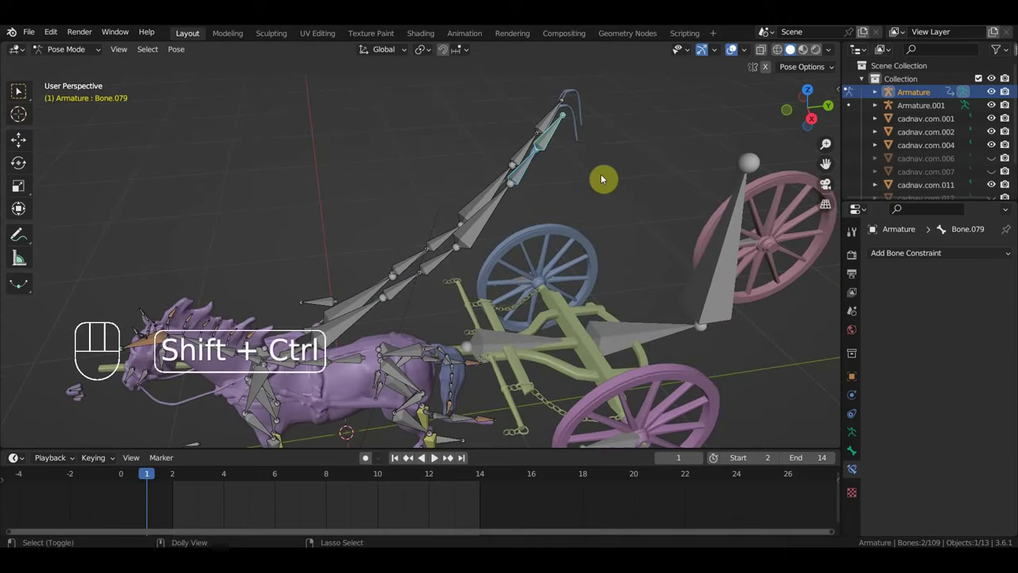
pyautogui.press('ctrl+shift+c')
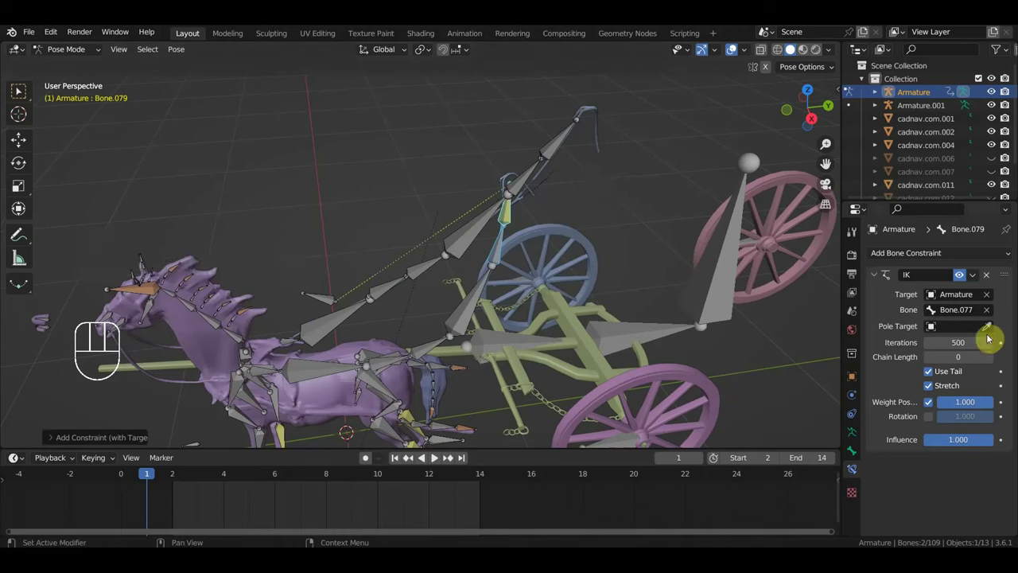
pyautogui.click(994, 318)
pyautogui.click(994, 299)
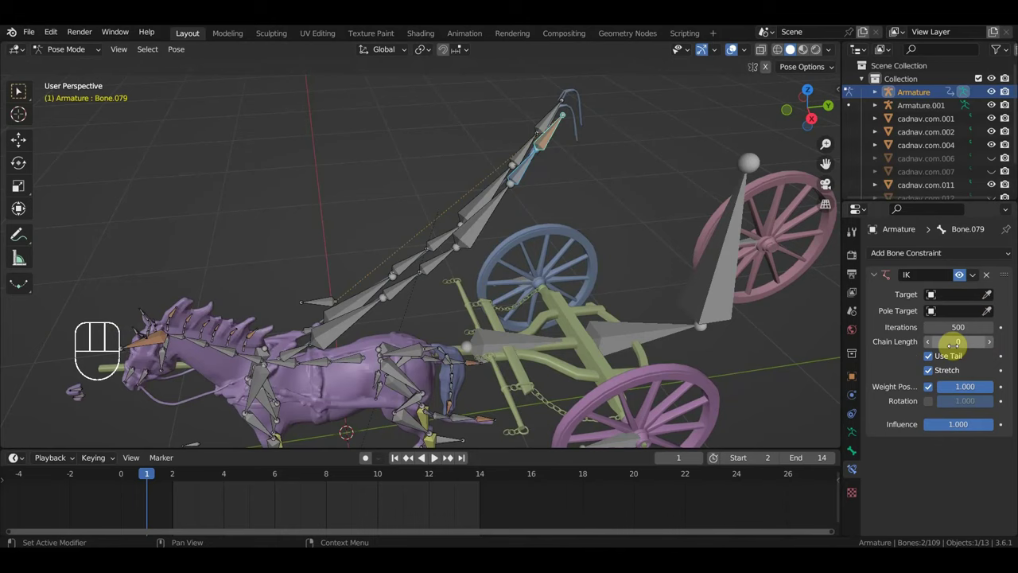
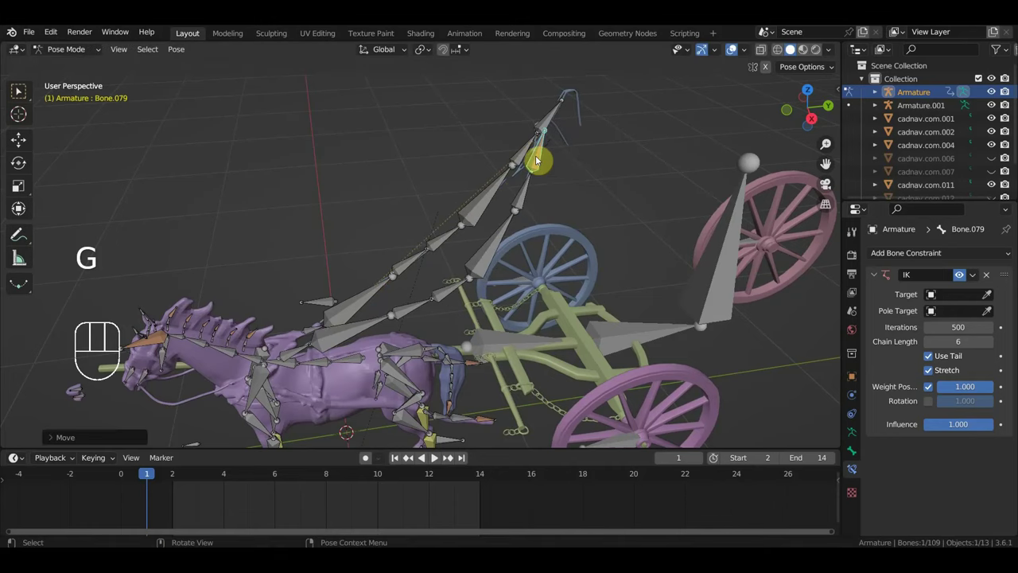
pyautogui.press('ctrl+z')
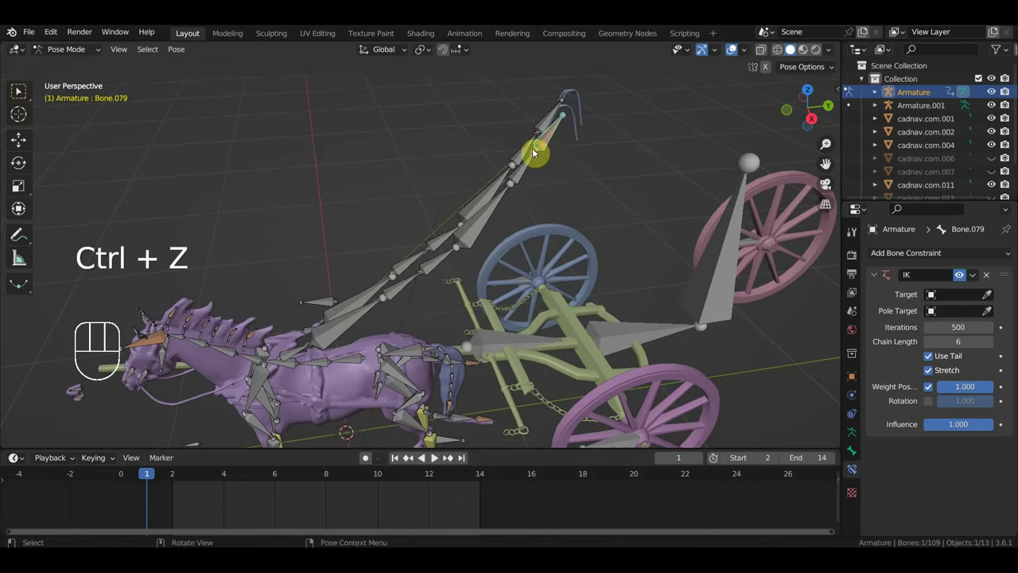
# Step: Give Bone.084 an IK constraint with chain length 6, matching Bone.079
pyautogui.click(529, 156)
pyautogui.middleClick(571, 166)
pyautogui.click(508, 151)
pyautogui.moveTo(531, 114); pyautogui.dragTo(556, 143)
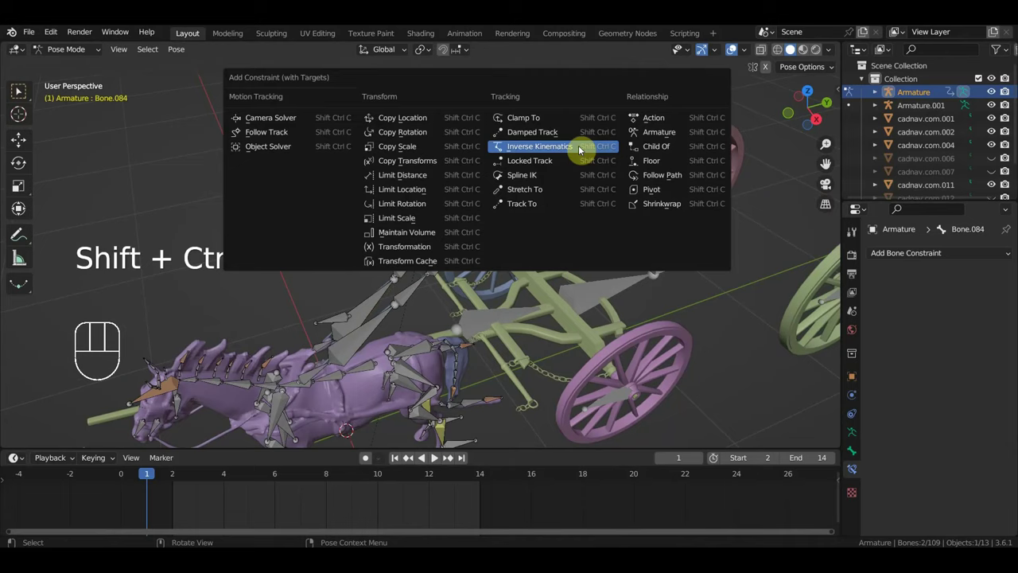
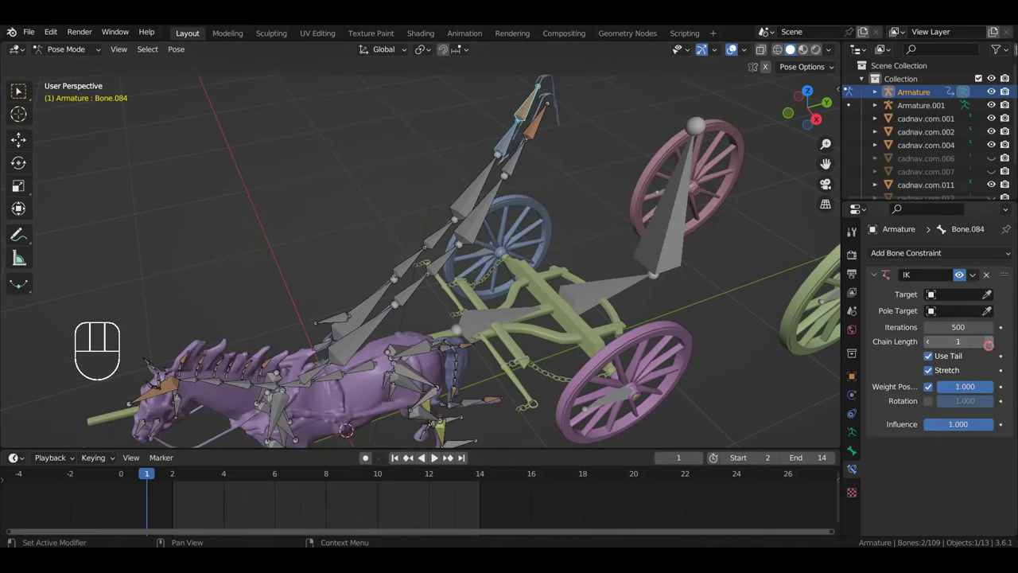
pyautogui.click(994, 353)
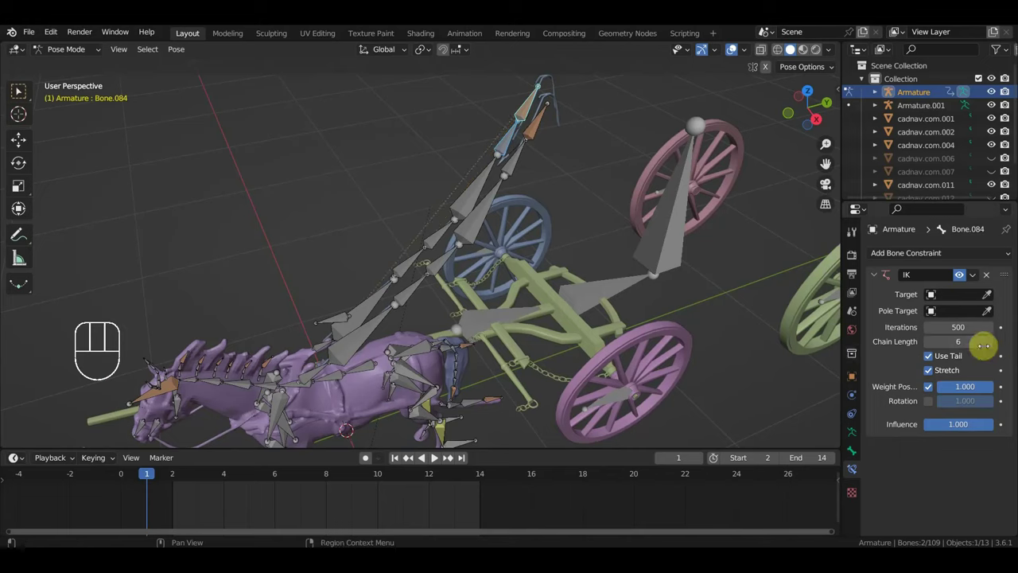
pyautogui.moveTo(614, 326); pyautogui.dragTo(581, 281)
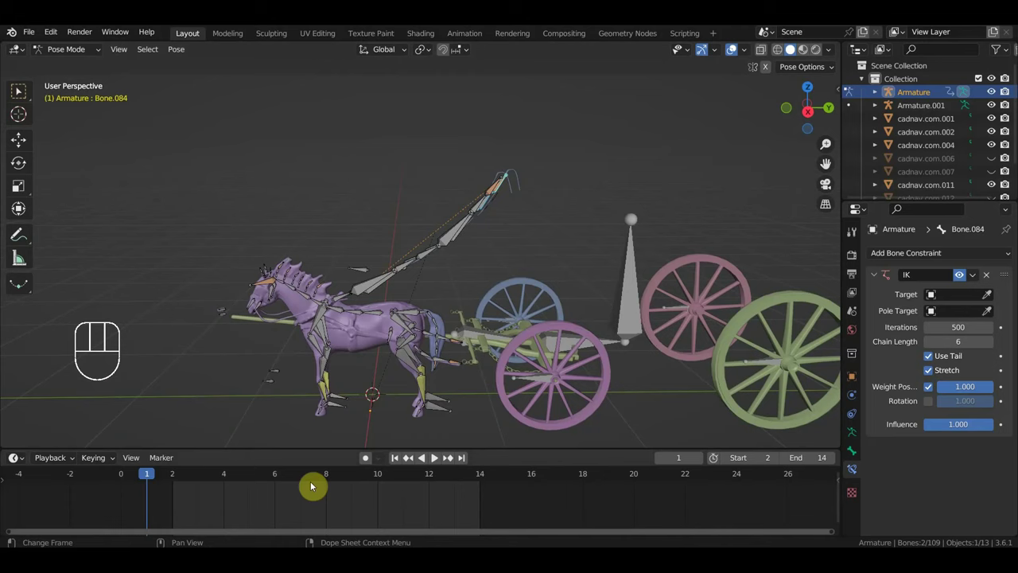
# Step: Scrub to frame 13 and start moving the front leg IK bone Bone.067
pyautogui.moveTo(152, 475); pyautogui.dragTo(467, 455)
pyautogui.moveTo(437, 421); pyautogui.dragTo(324, 73)
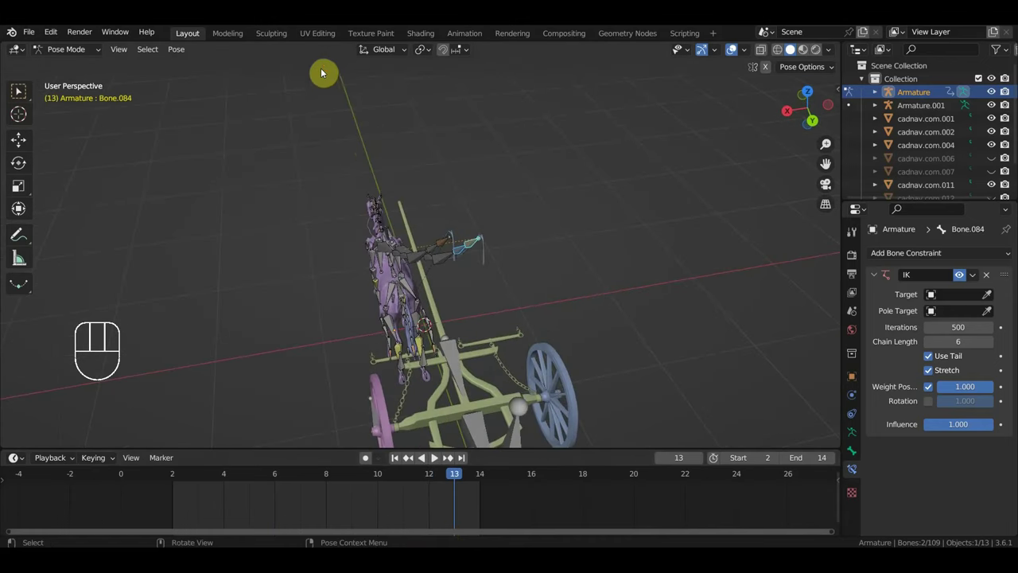
pyautogui.moveTo(418, 336); pyautogui.dragTo(483, 181)
pyautogui.click(447, 245)
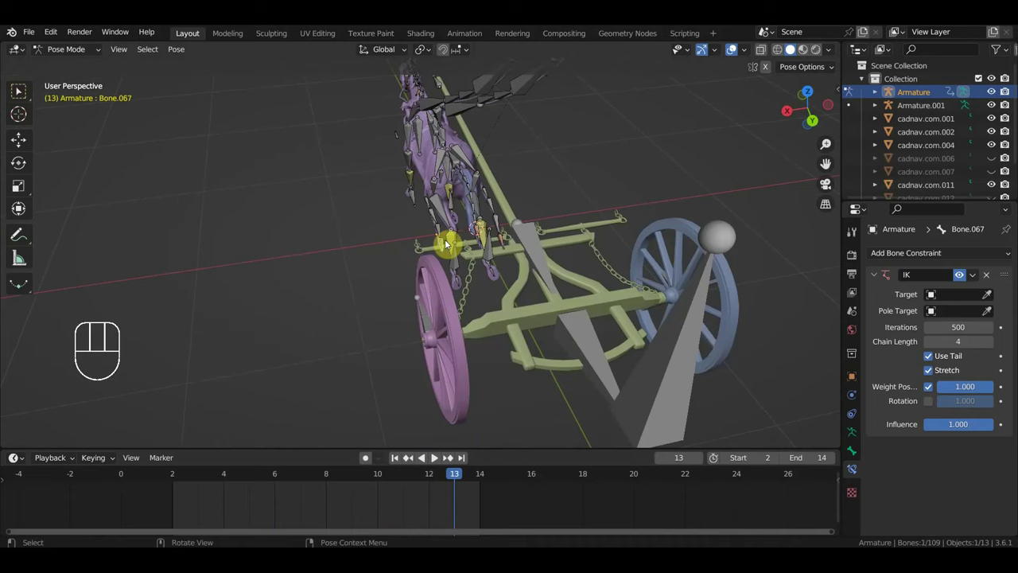
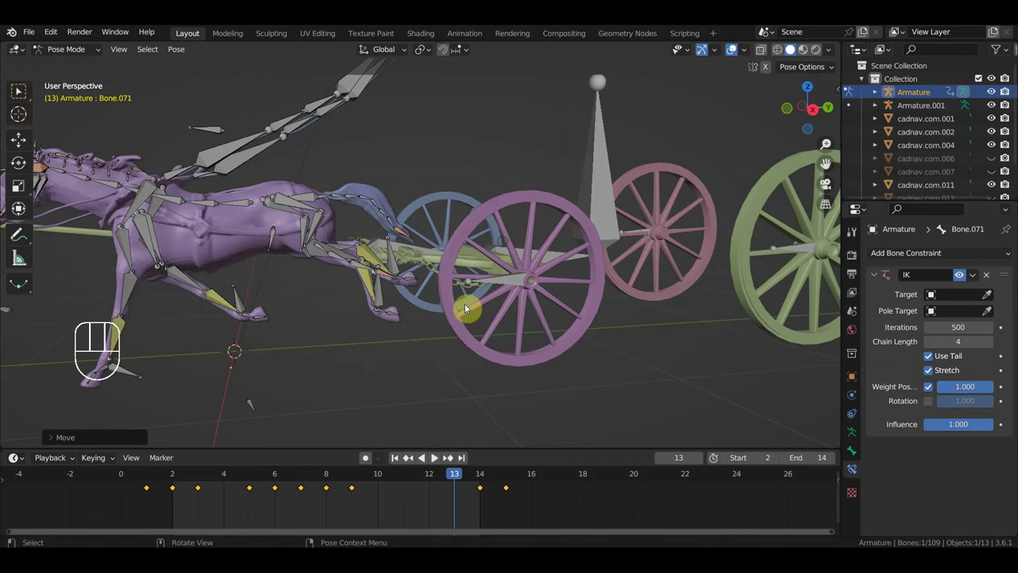
pyautogui.click(393, 279)
pyautogui.press('g')
# Step: Orbit close to the horse's legs and start moving leg bone Bone.071
pyautogui.moveTo(463, 302); pyautogui.dragTo(432, 368)
pyautogui.moveTo(458, 308); pyautogui.dragTo(399, 280)
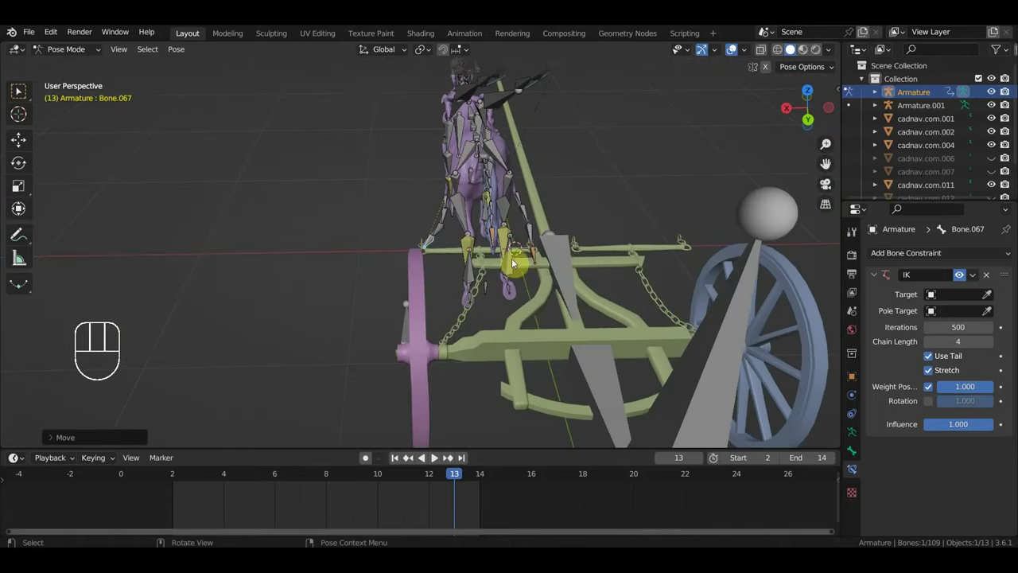
pyautogui.click(547, 262)
pyautogui.moveTo(583, 279); pyautogui.dragTo(425, 291)
pyautogui.press('g')
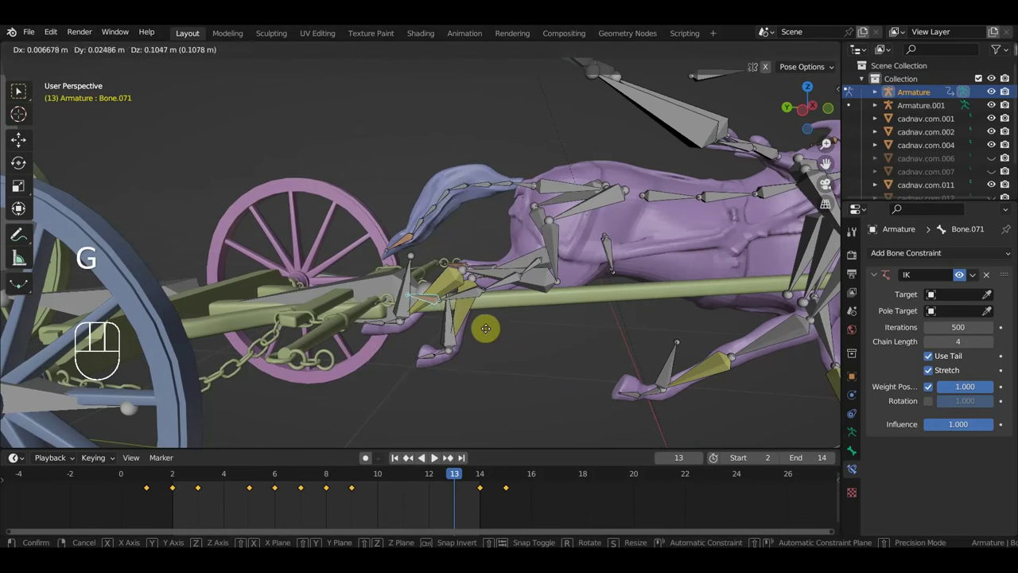
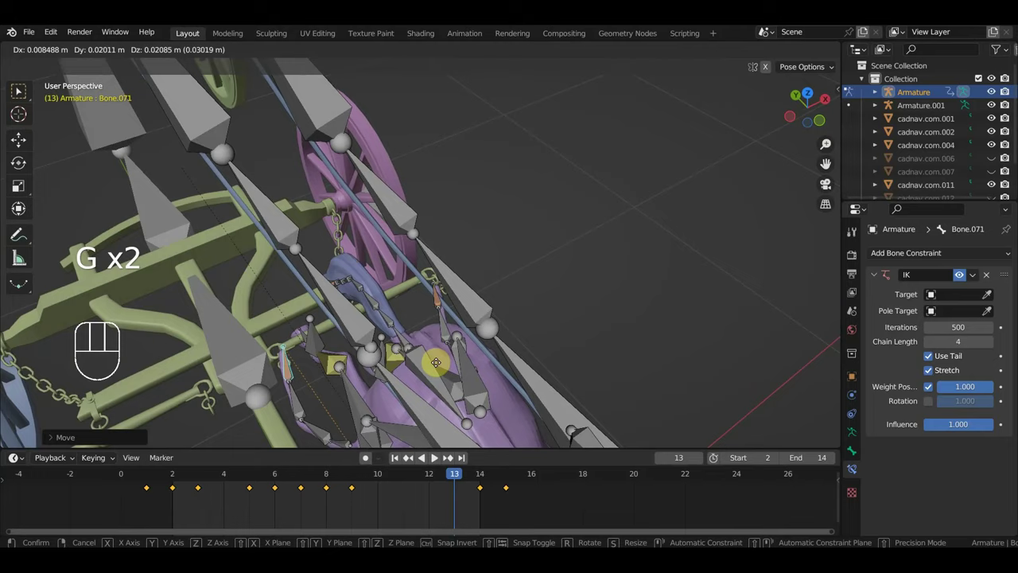
# Step: Reposition the leg bone under the horse, select all bones and keyframe the pose at frame 13
pyautogui.moveTo(438, 368); pyautogui.dragTo(261, 309)
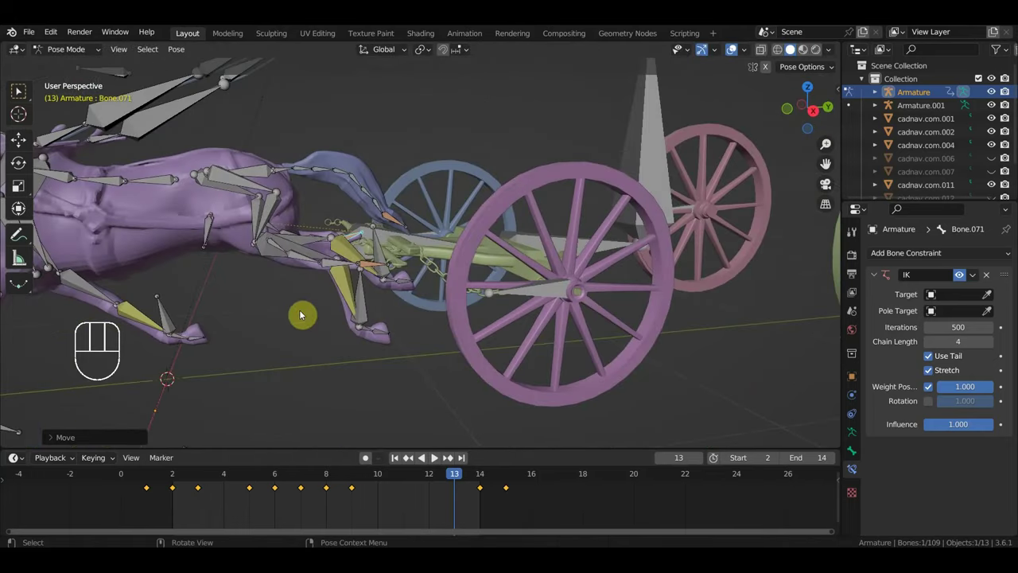
pyautogui.moveTo(335, 370); pyautogui.dragTo(336, 367)
pyautogui.press('a')
pyautogui.press('i')
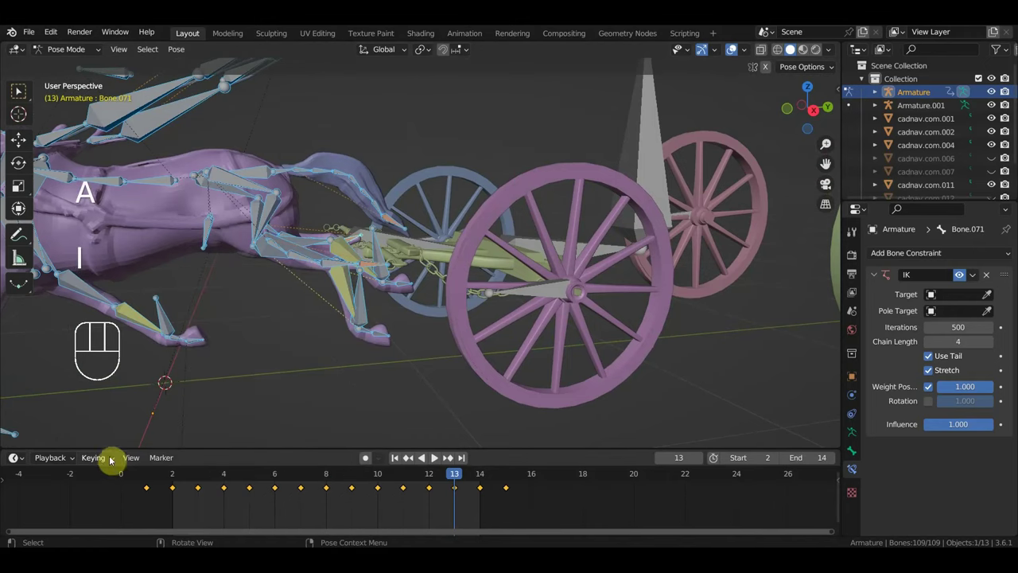
# Step: Scrub the timeline back to frame 6 and select leg bone Bone.067 alone
pyautogui.moveTo(113, 461); pyautogui.dragTo(255, 402)
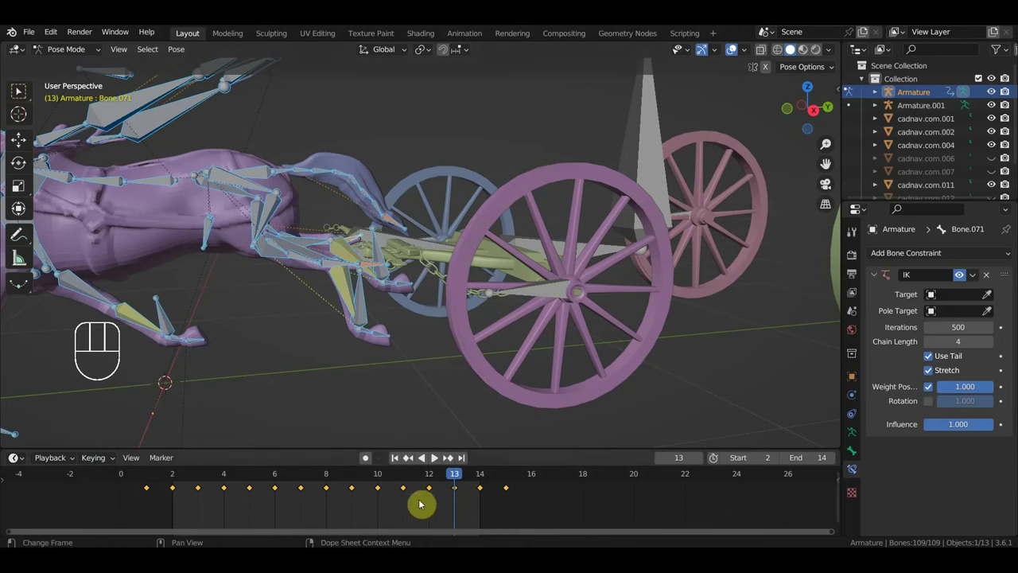
pyautogui.moveTo(453, 484); pyautogui.dragTo(282, 483)
pyautogui.middleClick(311, 359)
pyautogui.click(382, 260)
pyautogui.moveTo(386, 286); pyautogui.dragTo(377, 280)
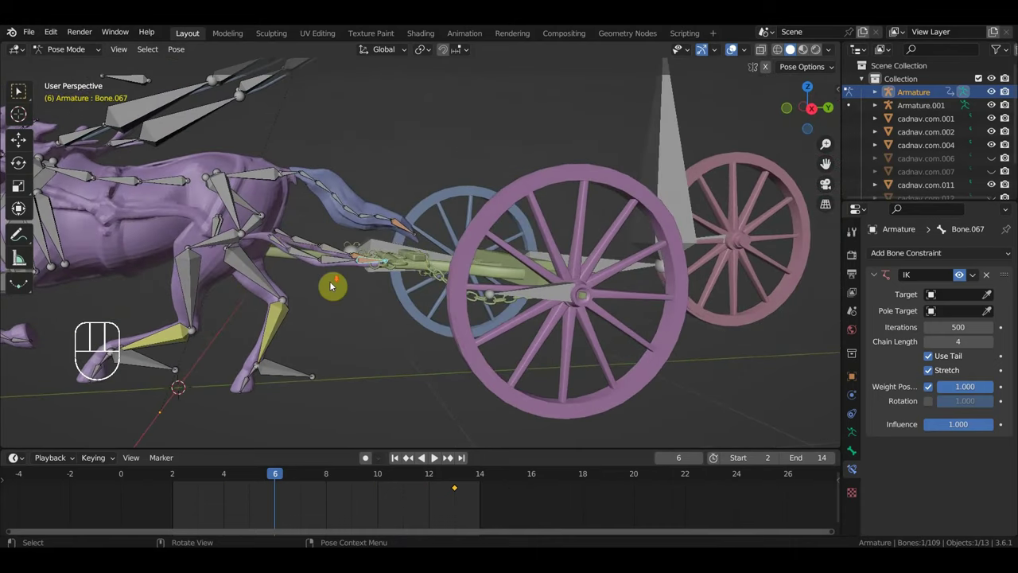
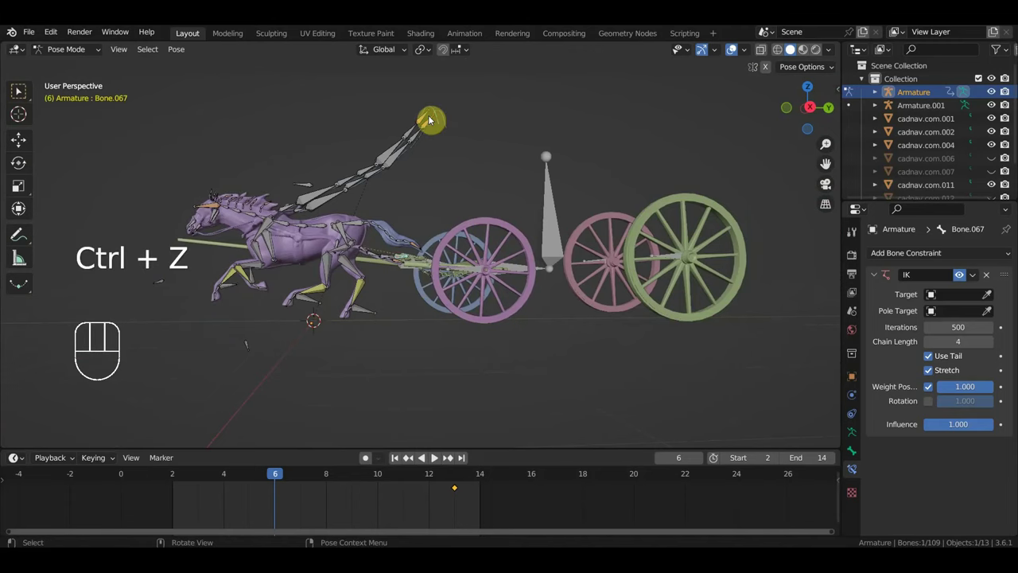
# Step: In side view at frame 8, move the selected bone to adjust the pose and keyframe it
pyautogui.middleClick(446, 208)
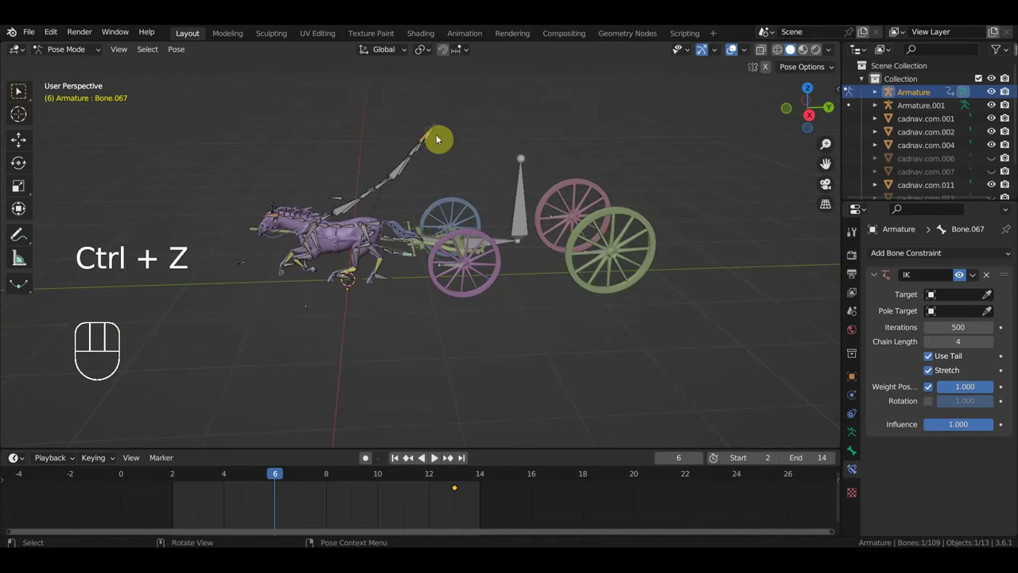
pyautogui.click(431, 136)
pyautogui.middleClick(449, 140)
pyautogui.moveTo(431, 139); pyautogui.dragTo(456, 154)
pyautogui.moveTo(447, 143); pyautogui.dragTo(436, 116)
pyautogui.press('KP_3')
pyautogui.moveTo(466, 167); pyautogui.dragTo(464, 246)
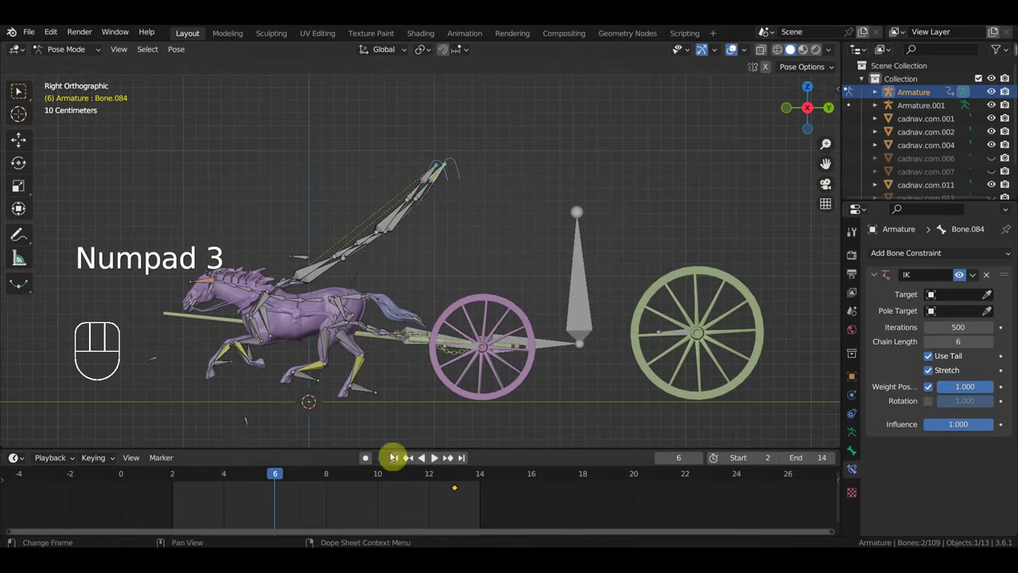
pyautogui.moveTo(299, 478); pyautogui.dragTo(334, 486)
pyautogui.press('g')
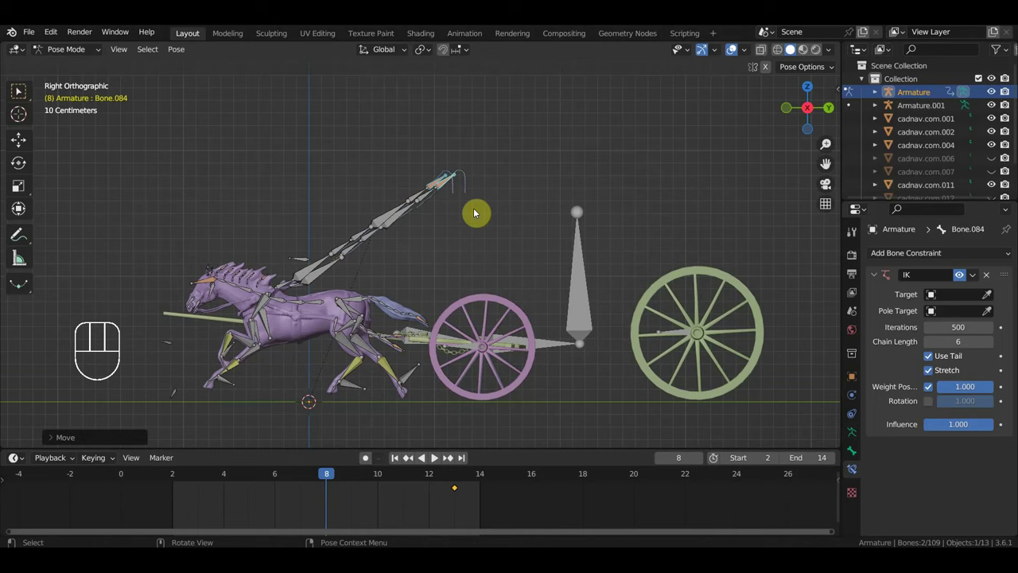
pyautogui.press('i')
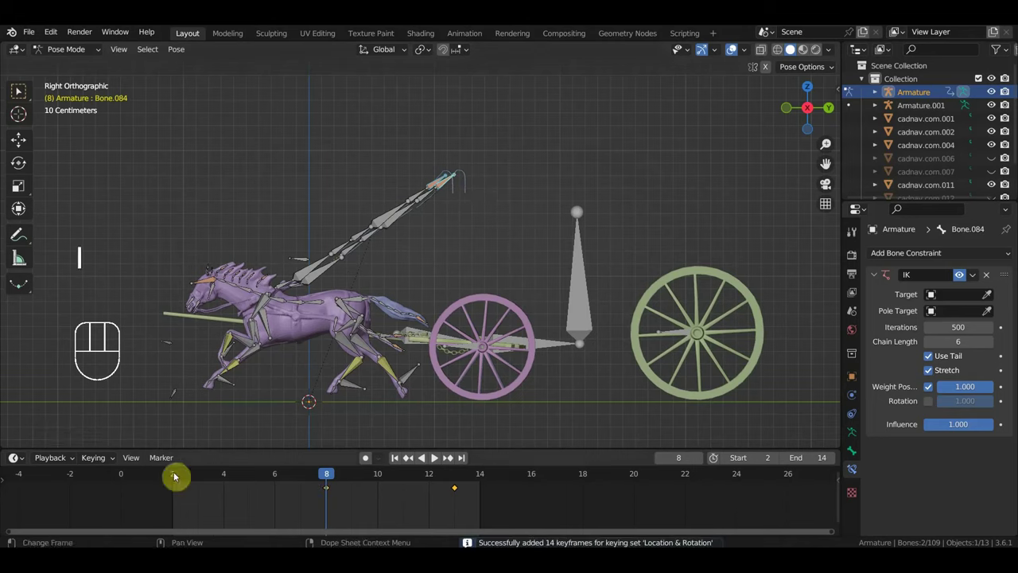
# Step: At frame 2, nudge the bone, then select every bone and keyframe the full pose
pyautogui.click(186, 490)
pyautogui.click(179, 483)
pyautogui.press('g')
pyautogui.press('i')
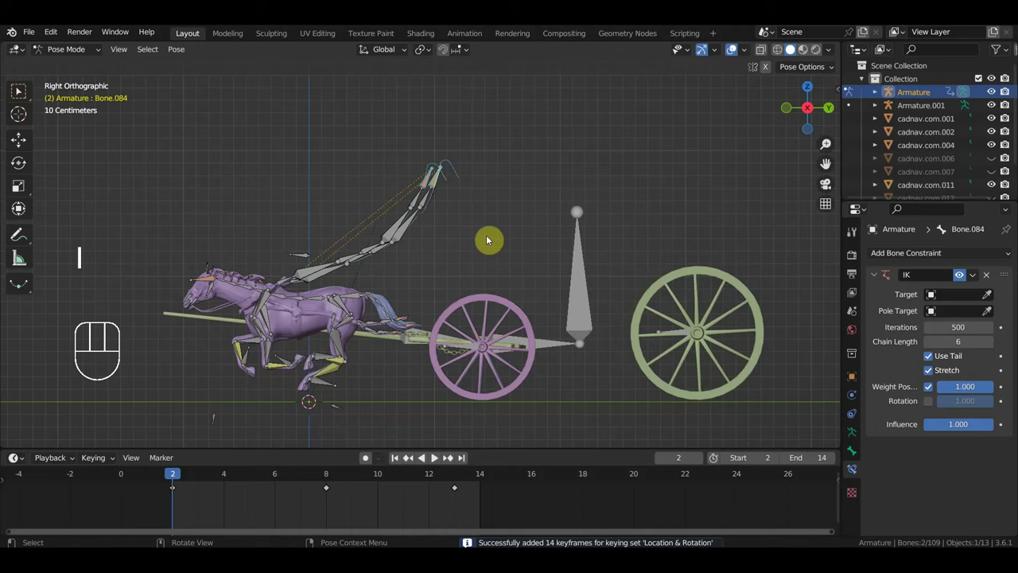
pyautogui.press('a')
pyautogui.press('i')
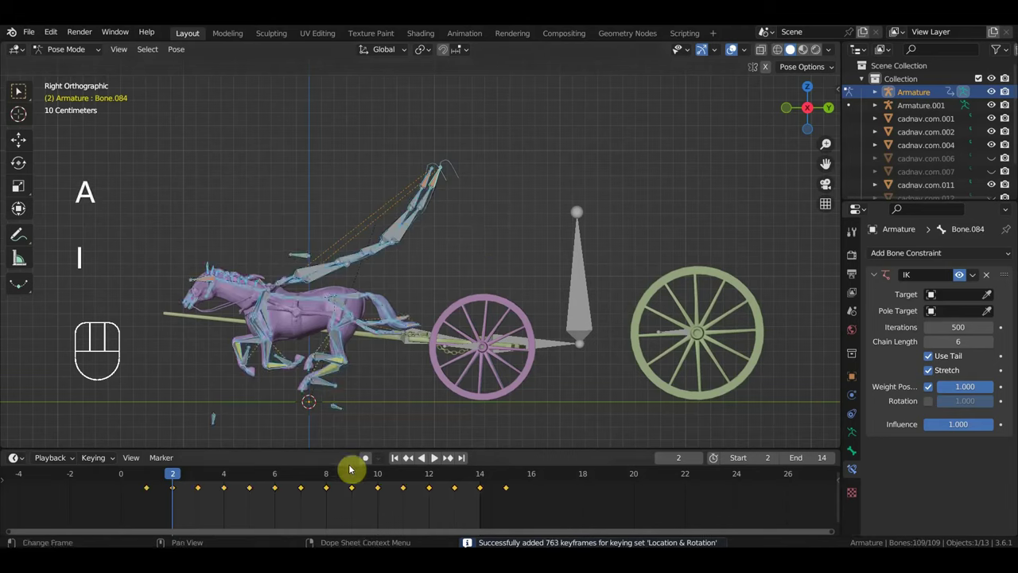
# Step: Repose the leg bones at frame 8, keyframe Location & Rotation on all 109 bones, and play the animation
pyautogui.click(499, 213)
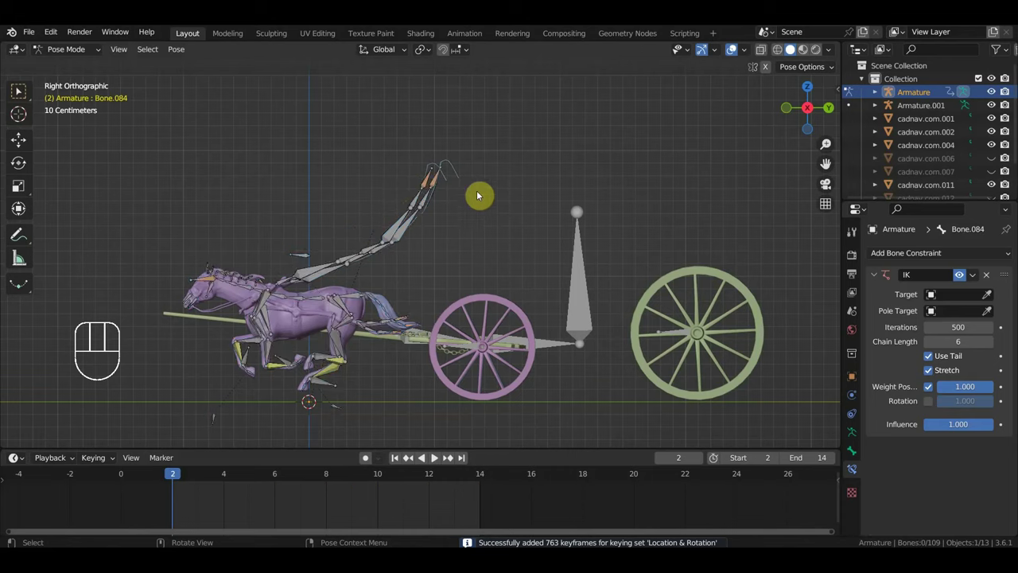
pyautogui.moveTo(23, 100); pyautogui.dragTo(81, 128)
pyautogui.moveTo(446, 193); pyautogui.dragTo(468, 202)
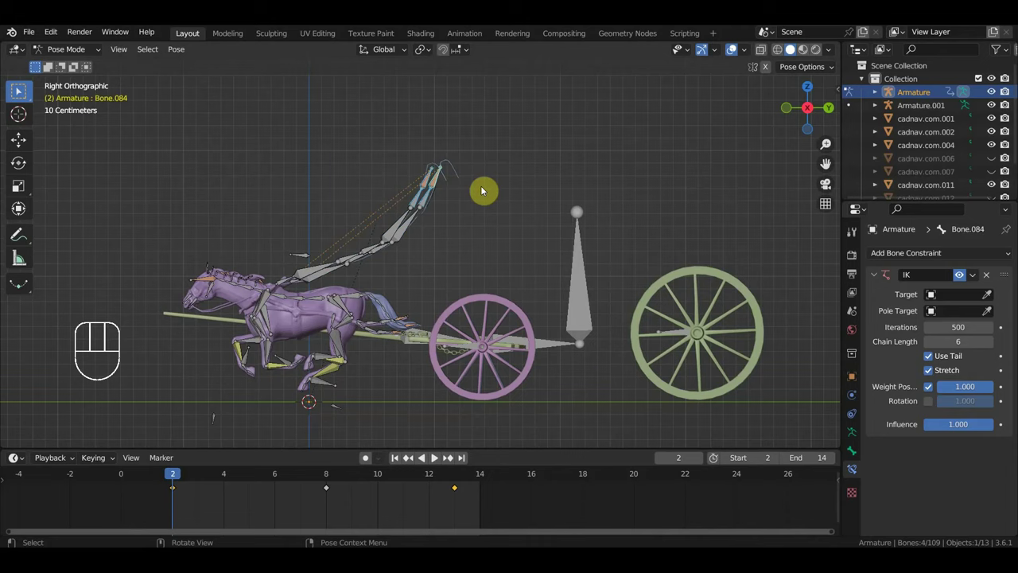
pyautogui.click(328, 479)
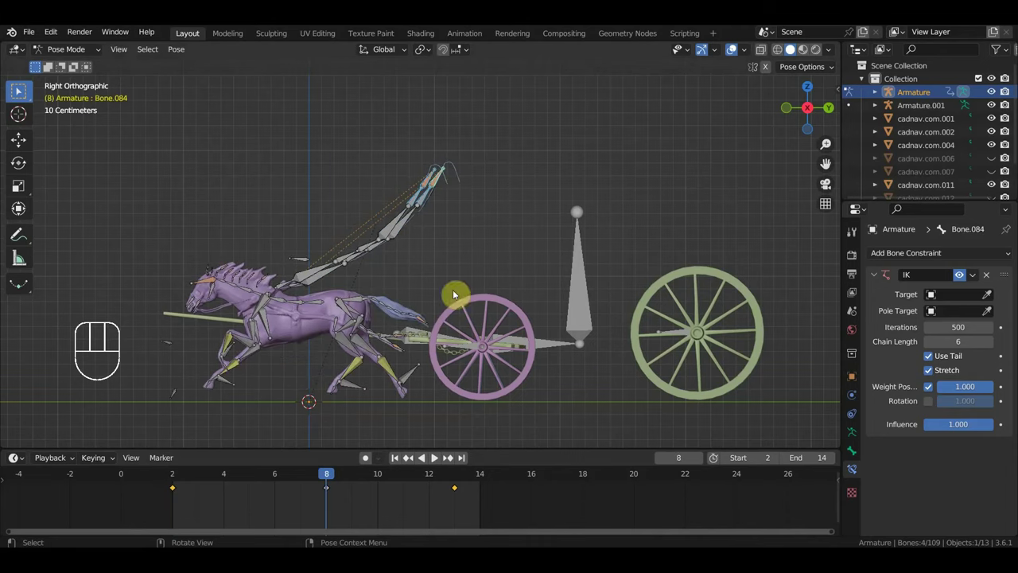
pyautogui.press('g')
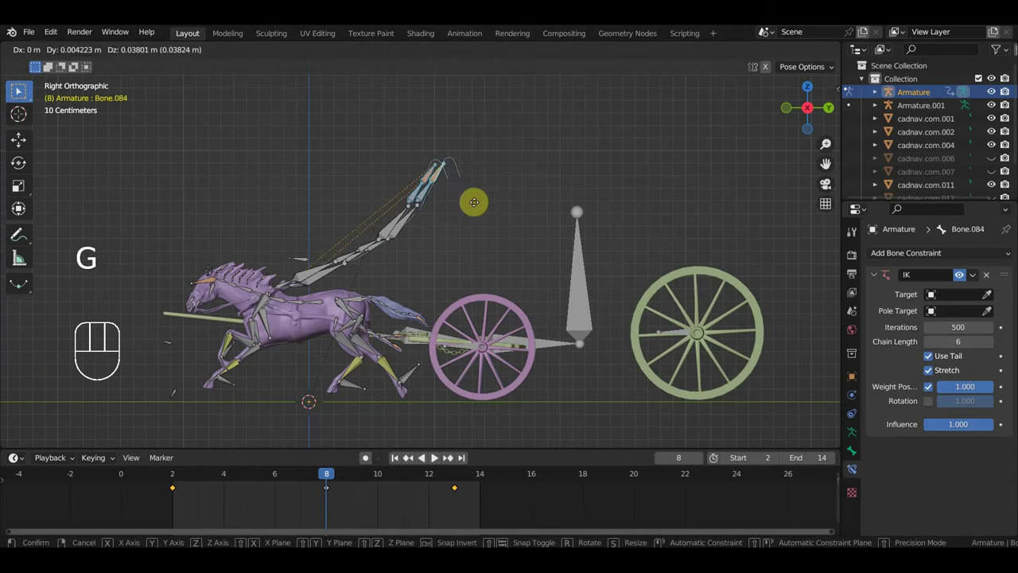
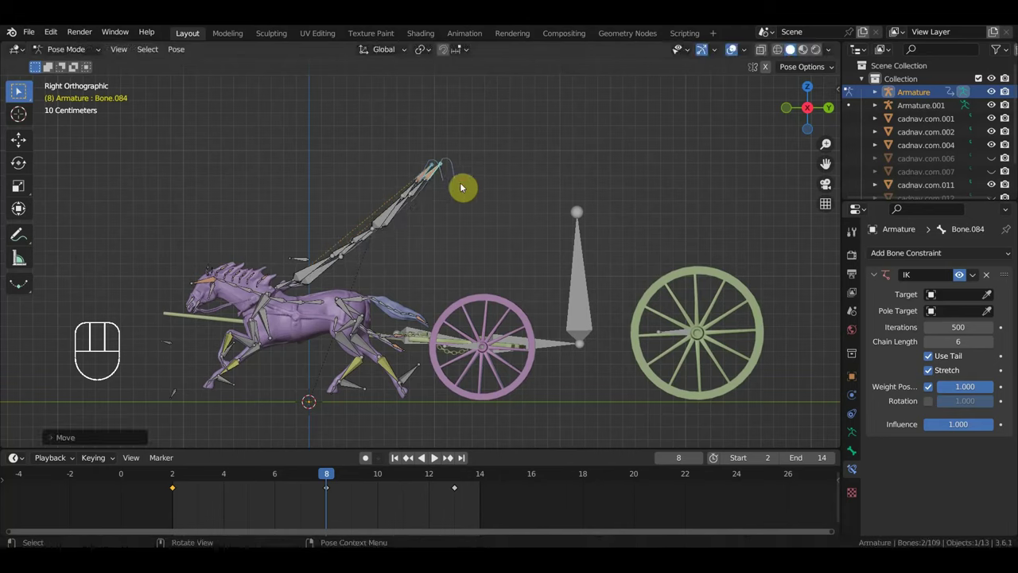
pyautogui.press('a')
pyautogui.press('i')
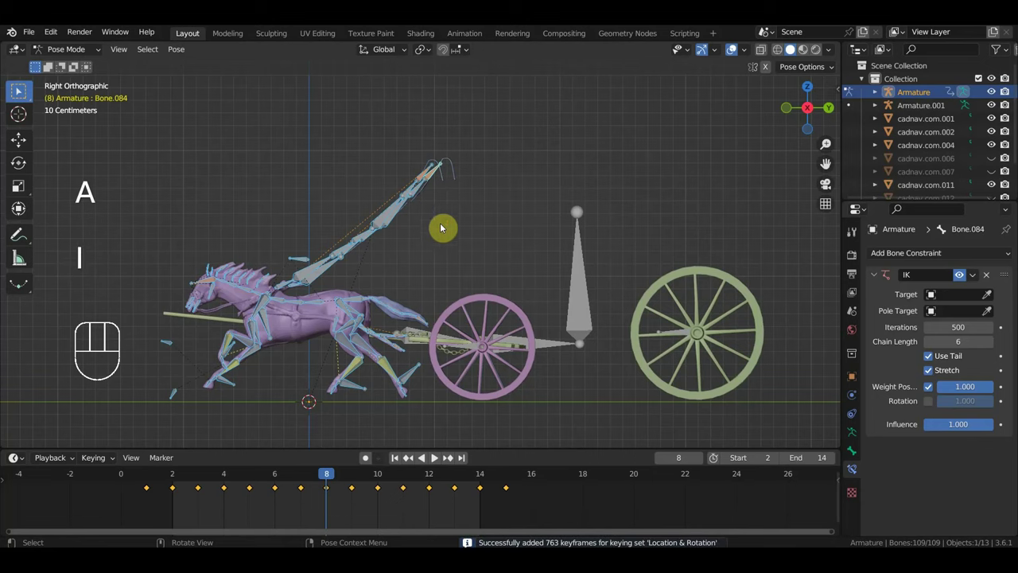
pyautogui.press('space')
# Step: Stop playback at frame 12 and orbit around the wheel rig and scene
pyautogui.moveTo(468, 240); pyautogui.dragTo(496, 242)
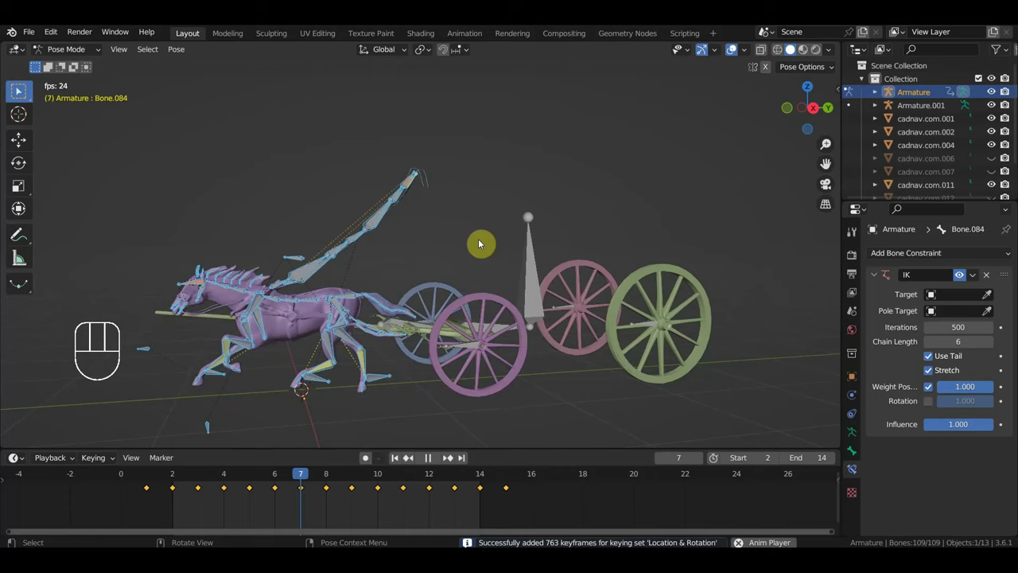
pyautogui.moveTo(496, 252); pyautogui.dragTo(616, 284)
pyautogui.middleClick(530, 320)
pyautogui.press('space')
pyautogui.moveTo(505, 344); pyautogui.dragTo(362, 299)
pyautogui.moveTo(400, 339); pyautogui.dragTo(405, 397)
pyautogui.moveTo(436, 346); pyautogui.dragTo(576, 308)
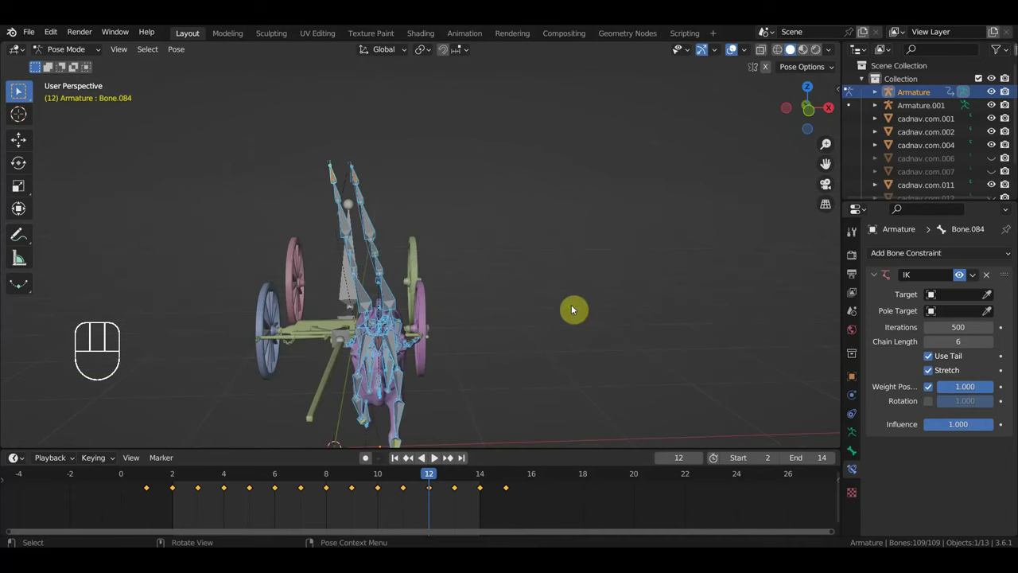
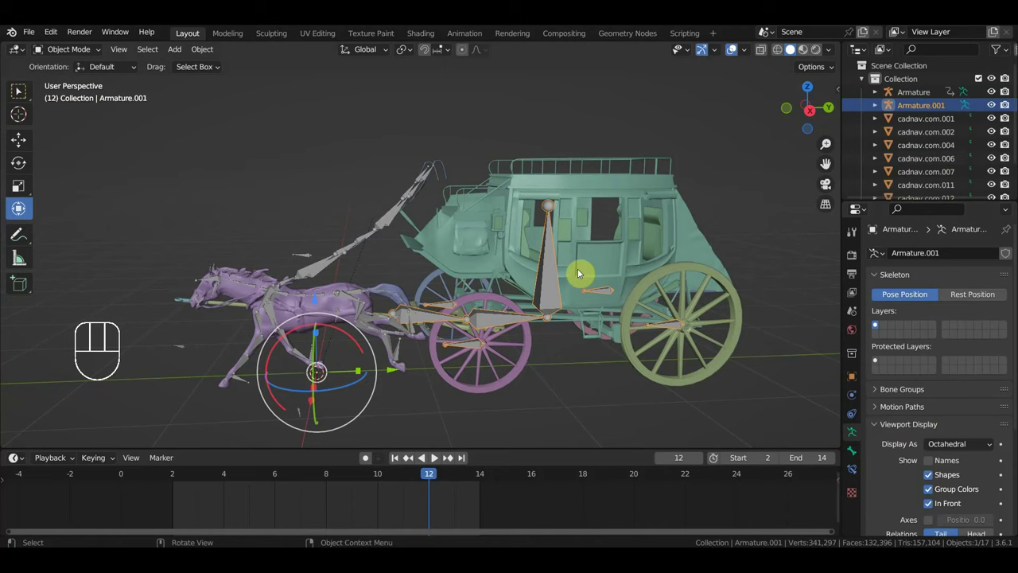
# Step: Select the stagecoach body cadnav.com.006 with Armature.001 and attach them (Ctrl+J), checking from rear and side
pyautogui.click(553, 275)
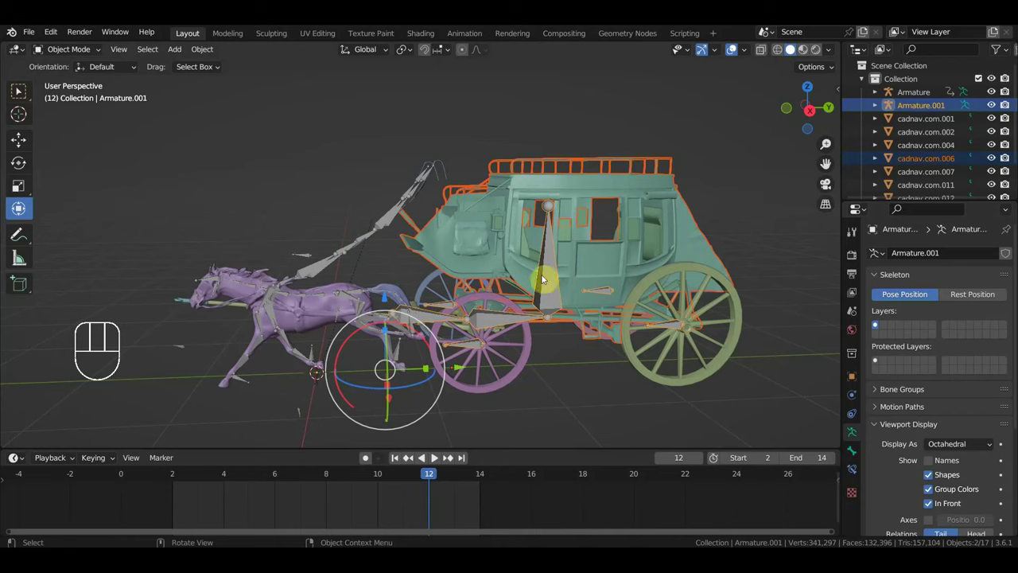
pyautogui.click(658, 241)
pyautogui.click(683, 242)
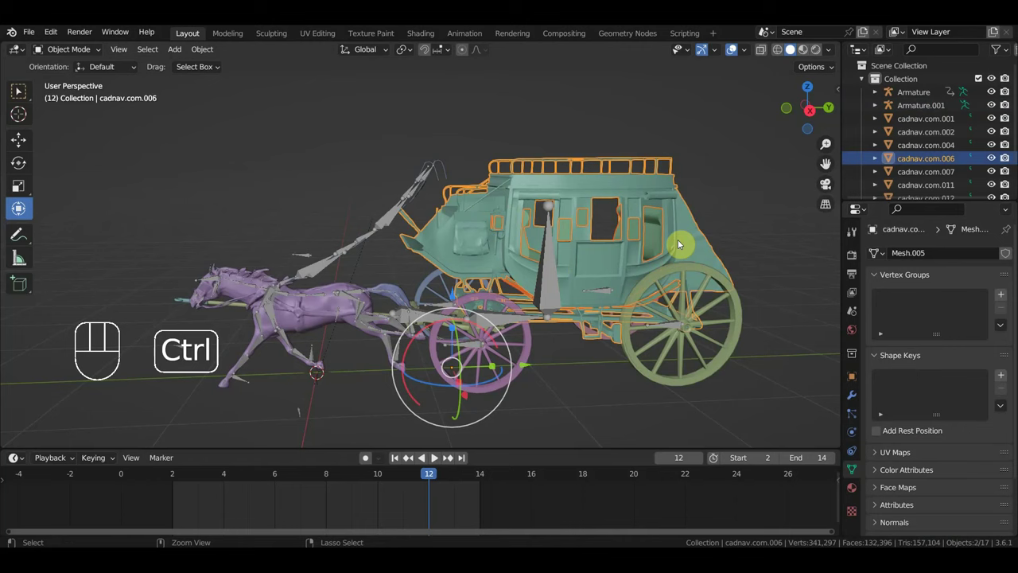
pyautogui.press('ctrl+j')
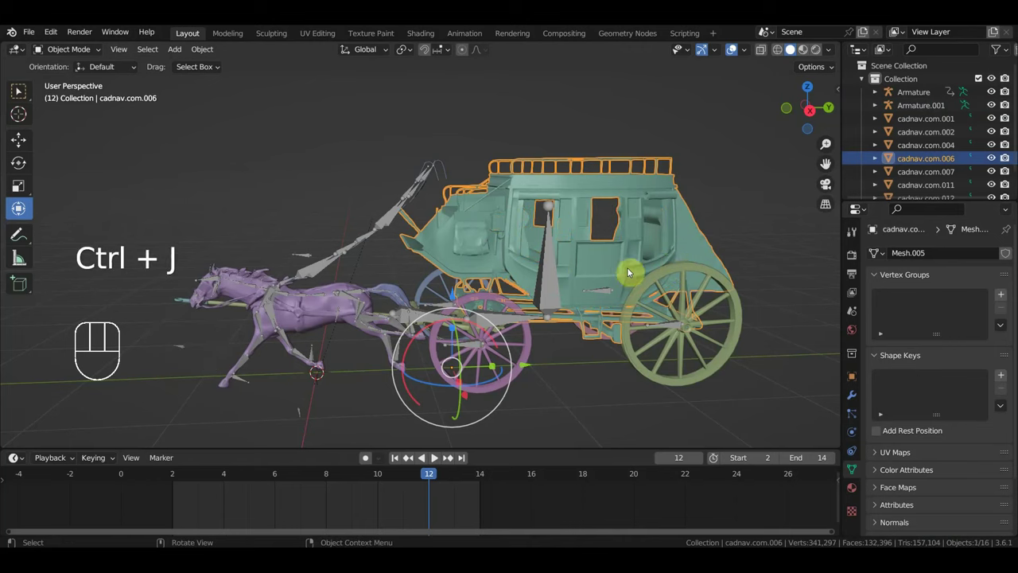
pyautogui.moveTo(666, 269); pyautogui.dragTo(640, 280)
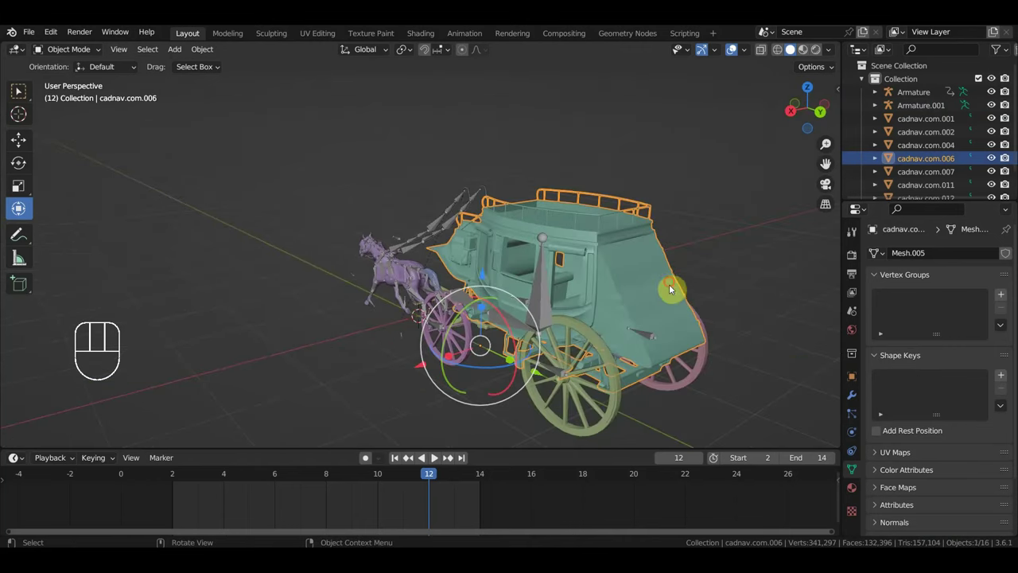
pyautogui.click(669, 295)
pyautogui.moveTo(671, 296); pyautogui.dragTo(683, 285)
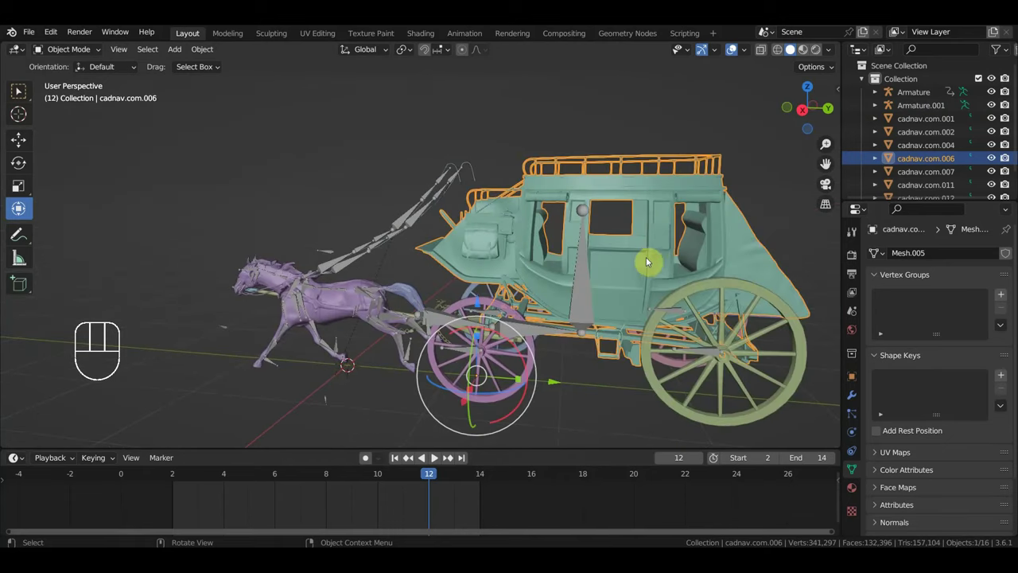
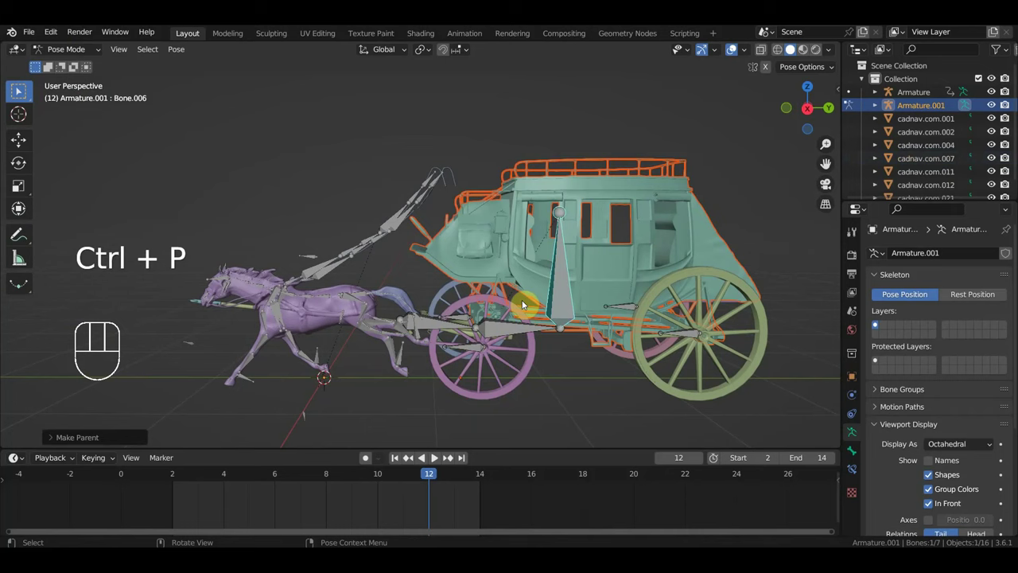
pyautogui.middleClick(551, 319)
pyautogui.moveTo(609, 324); pyautogui.dragTo(550, 309)
pyautogui.moveTo(574, 331); pyautogui.dragTo(629, 344)
pyautogui.moveTo(600, 347); pyautogui.dragTo(606, 353)
pyautogui.moveTo(598, 357); pyautogui.dragTo(596, 376)
pyautogui.moveTo(558, 361); pyautogui.dragTo(525, 360)
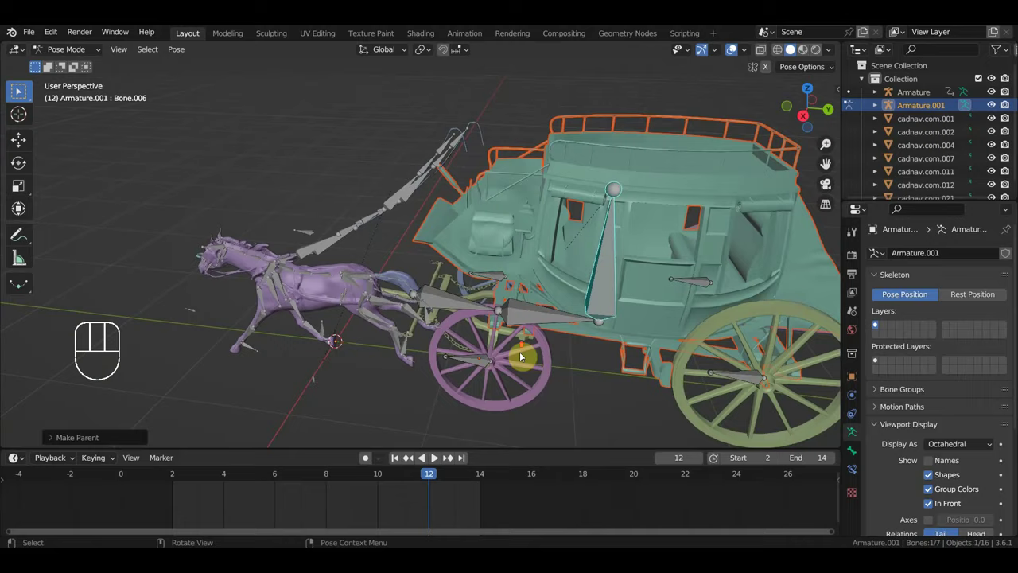
pyautogui.moveTo(544, 365); pyautogui.dragTo(559, 385)
pyautogui.moveTo(488, 292); pyautogui.dragTo(510, 276)
pyautogui.click(443, 304)
pyautogui.moveTo(444, 303); pyautogui.dragTo(435, 305)
pyautogui.moveTo(451, 298); pyautogui.dragTo(456, 298)
pyautogui.click(428, 312)
pyautogui.click(428, 317)
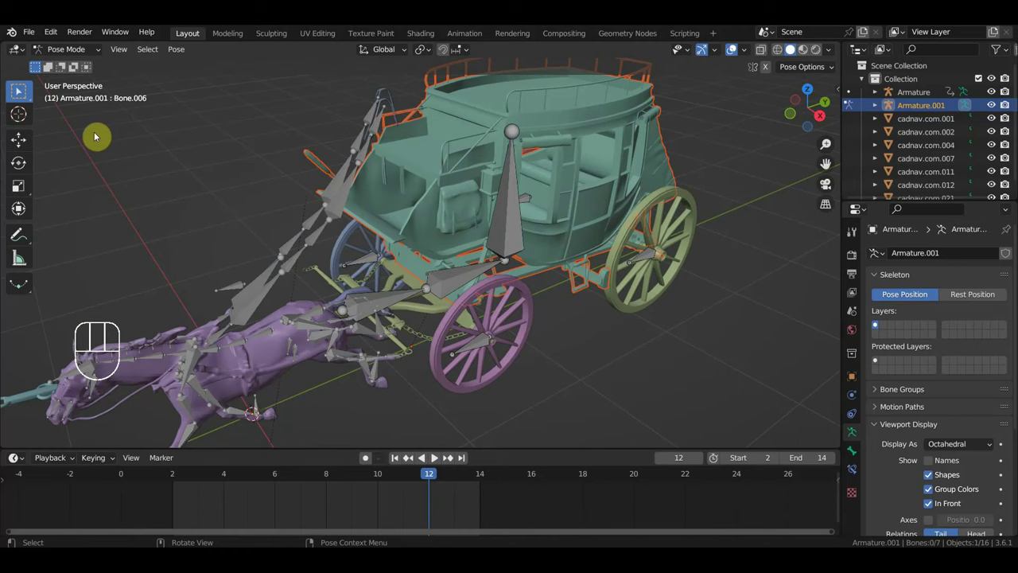
pyautogui.moveTo(78, 54); pyautogui.dragTo(21, 95)
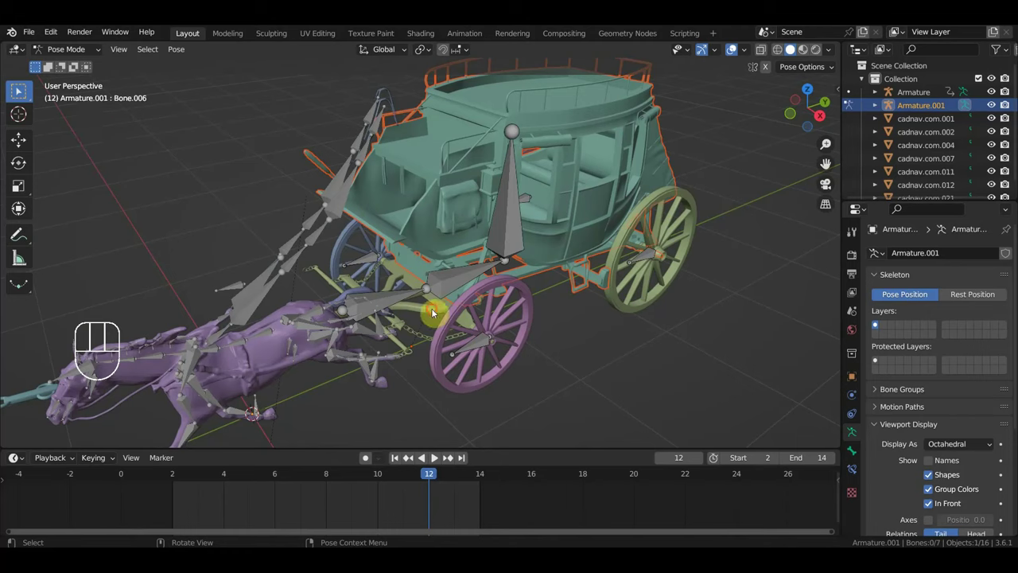
pyautogui.click(85, 63)
pyautogui.moveTo(82, 57); pyautogui.dragTo(108, 91)
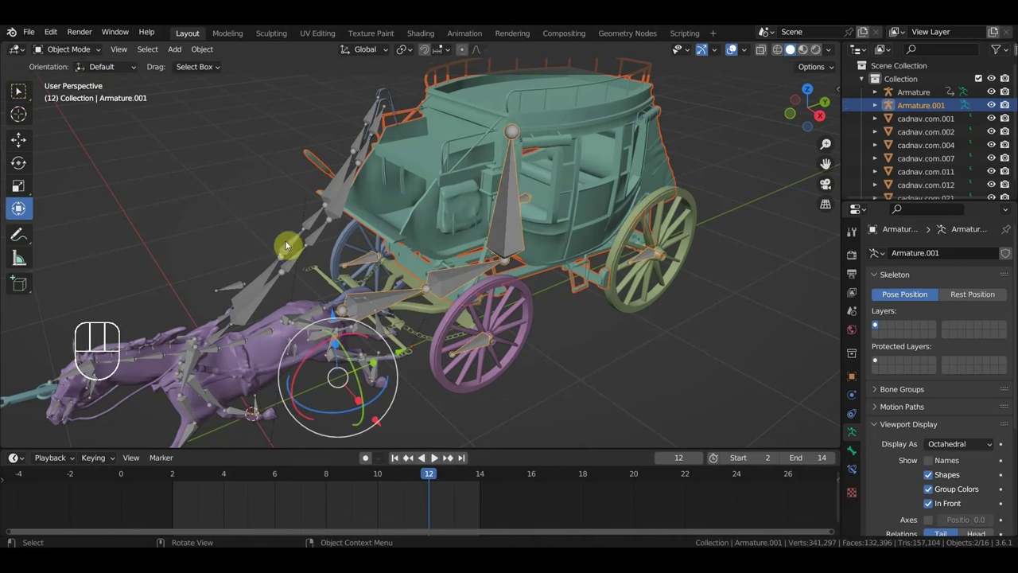
pyautogui.click(423, 312)
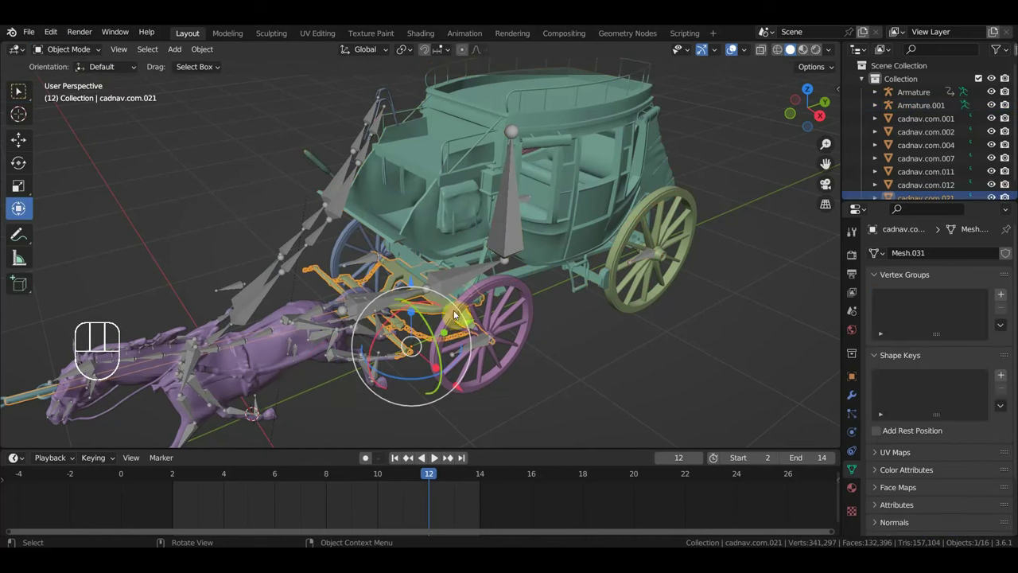
pyautogui.moveTo(463, 327); pyautogui.dragTo(450, 335)
pyautogui.moveTo(421, 346); pyautogui.dragTo(415, 378)
pyautogui.moveTo(424, 347); pyautogui.dragTo(430, 285)
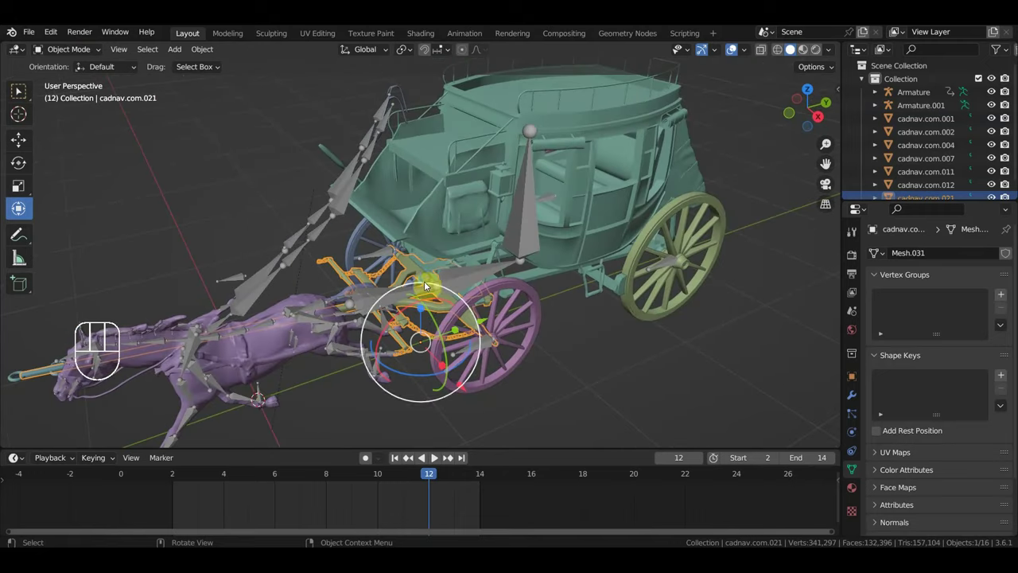
pyautogui.click(378, 306)
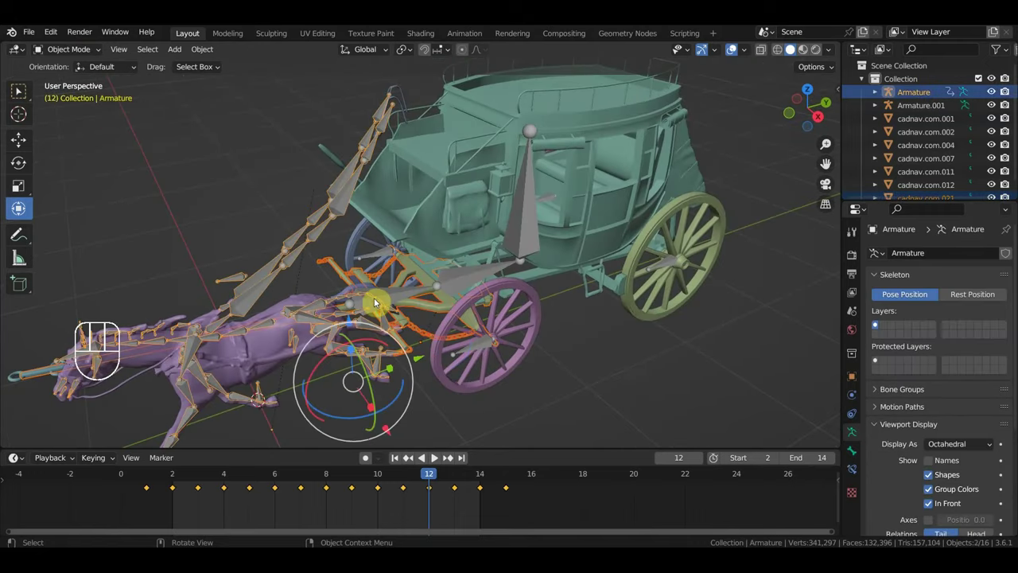
pyautogui.press('ctrl+z')
pyautogui.moveTo(461, 356); pyautogui.dragTo(464, 389)
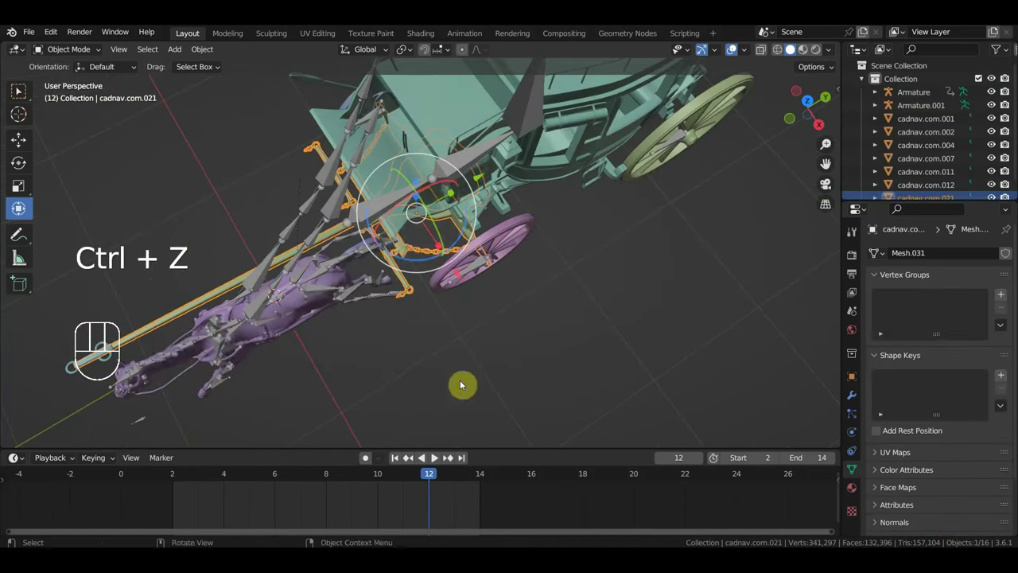
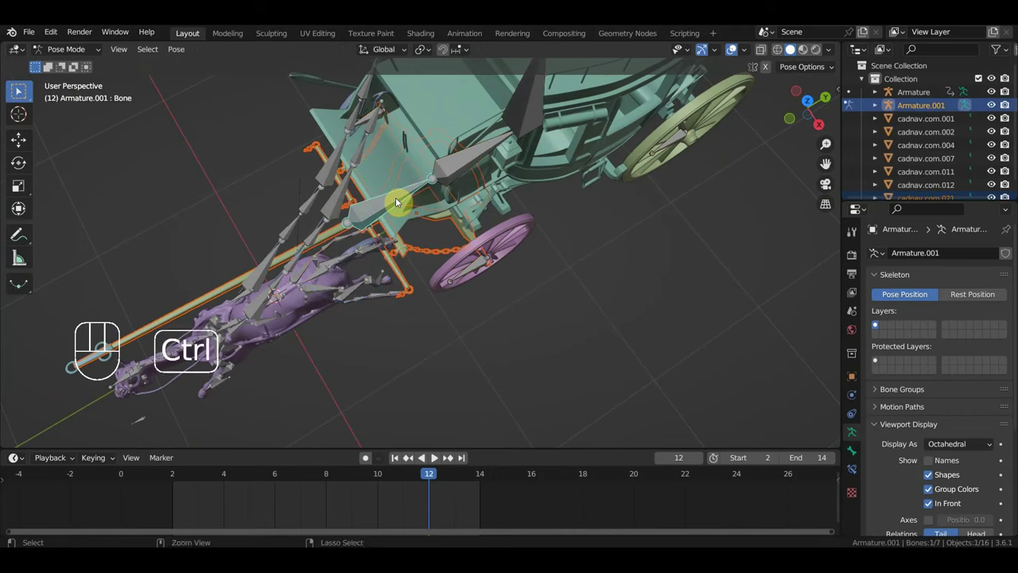
pyautogui.press('ctrl+p')
pyautogui.middleClick(447, 236)
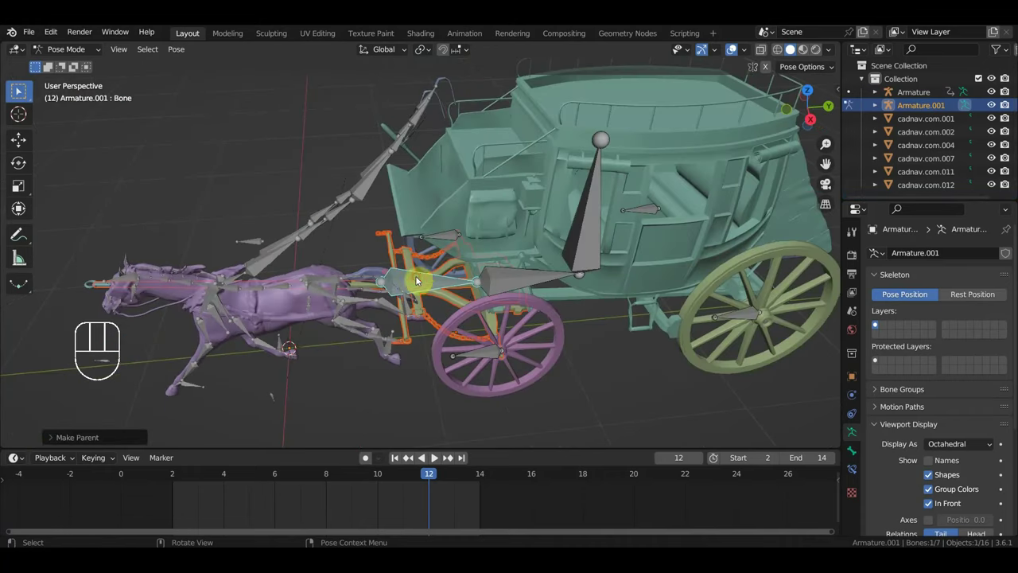
pyautogui.moveTo(74, 52); pyautogui.dragTo(101, 115)
pyautogui.click(21, 95)
pyautogui.middleClick(21, 94)
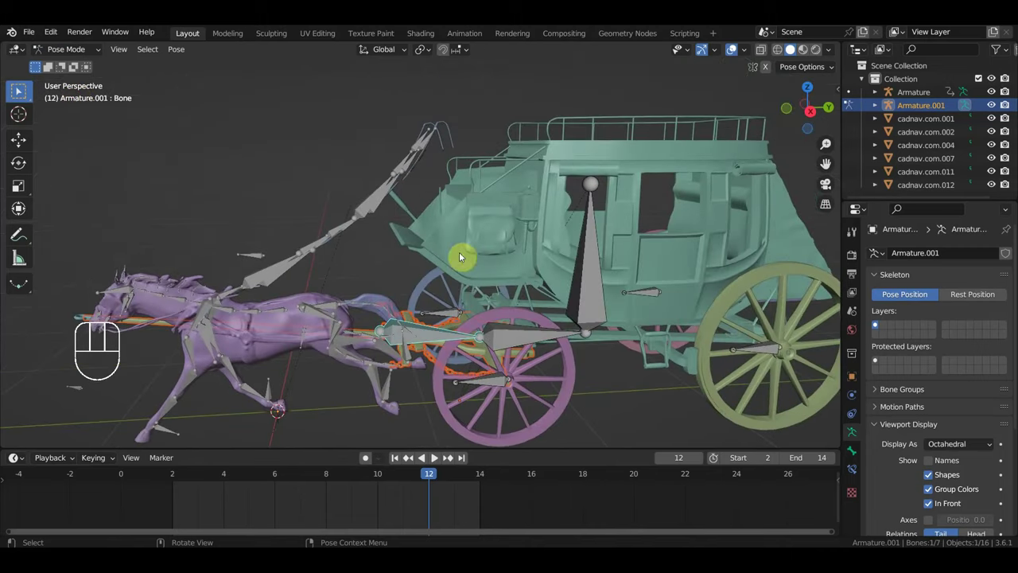
pyautogui.click(21, 152)
pyautogui.moveTo(483, 344); pyautogui.dragTo(404, 277)
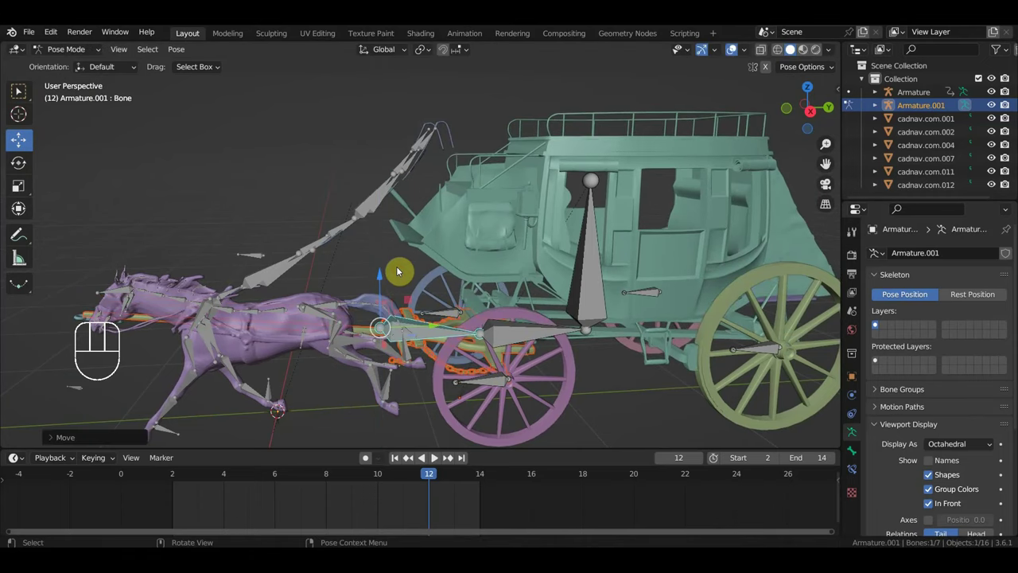
pyautogui.press('ctrl+z')
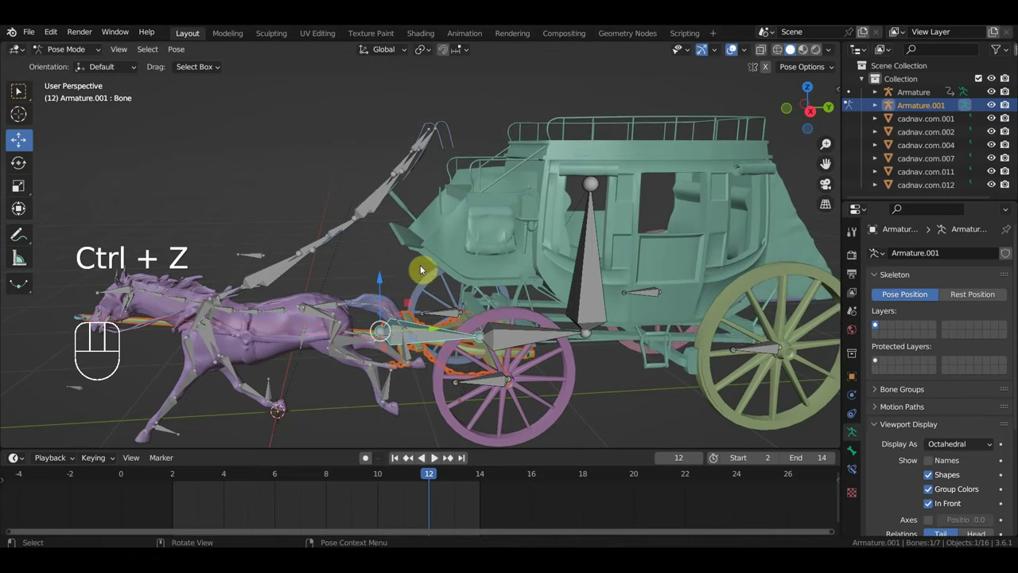
pyautogui.click(579, 271)
pyautogui.moveTo(634, 293); pyautogui.dragTo(669, 324)
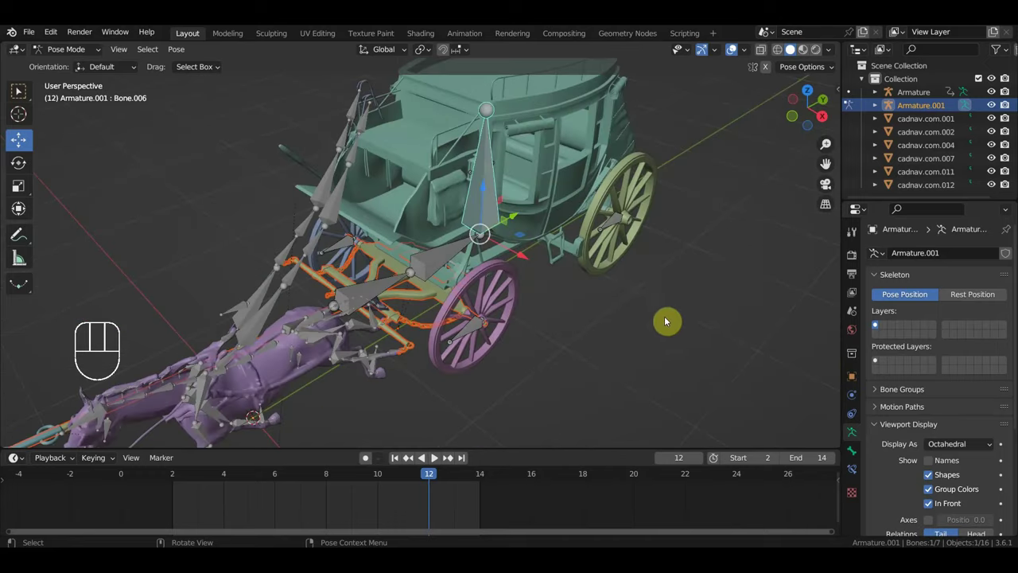
pyautogui.moveTo(648, 307); pyautogui.dragTo(454, 284)
pyautogui.moveTo(557, 312); pyautogui.dragTo(527, 303)
pyautogui.press('r')
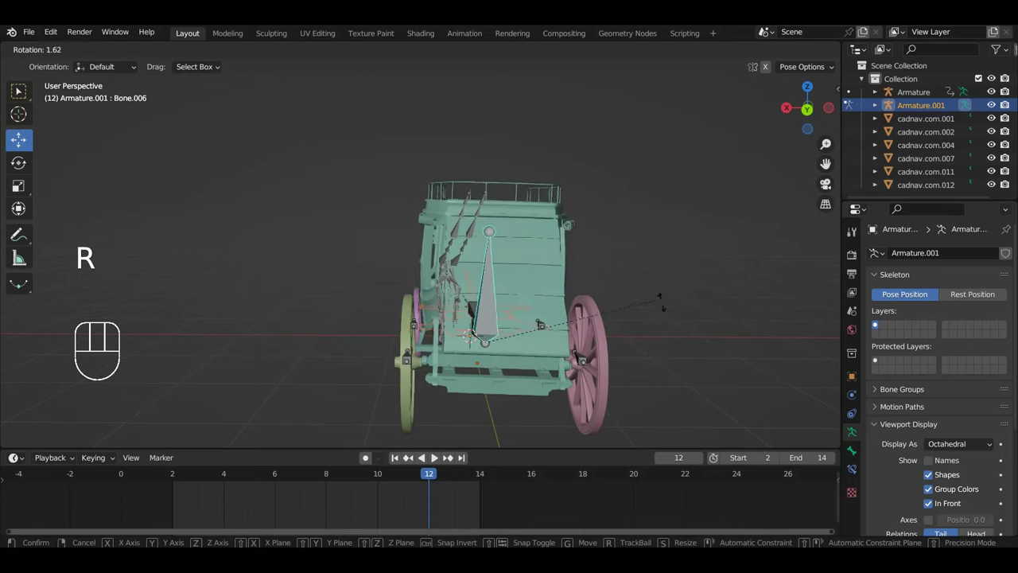
pyautogui.press('ctrl+z')
pyautogui.moveTo(579, 364); pyautogui.dragTo(664, 368)
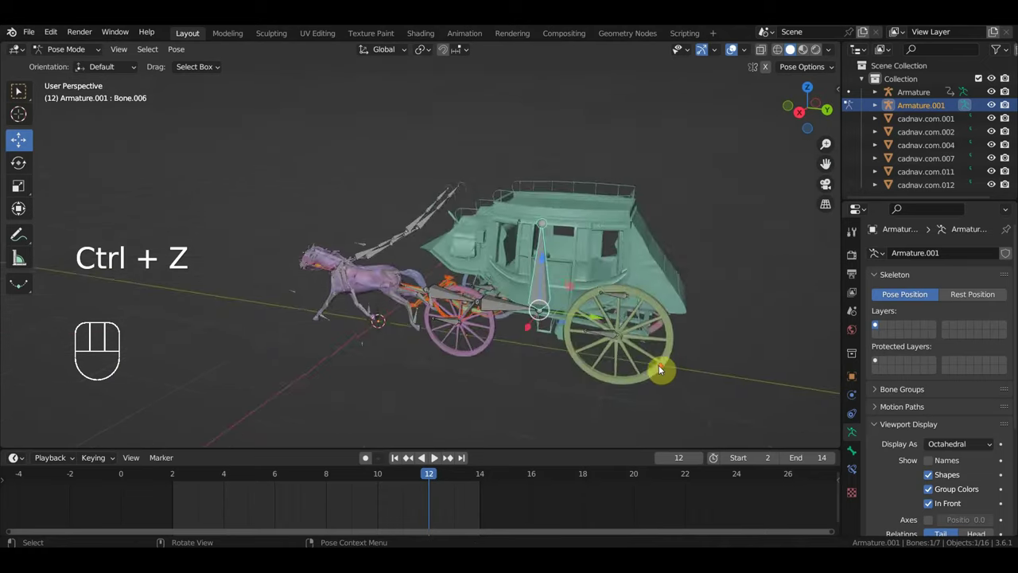
pyautogui.click(475, 377)
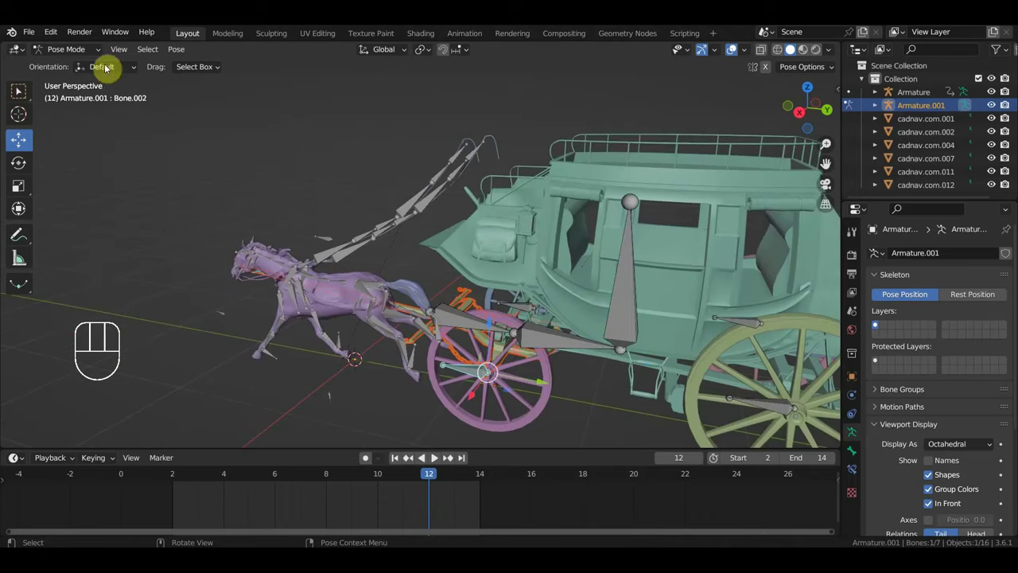
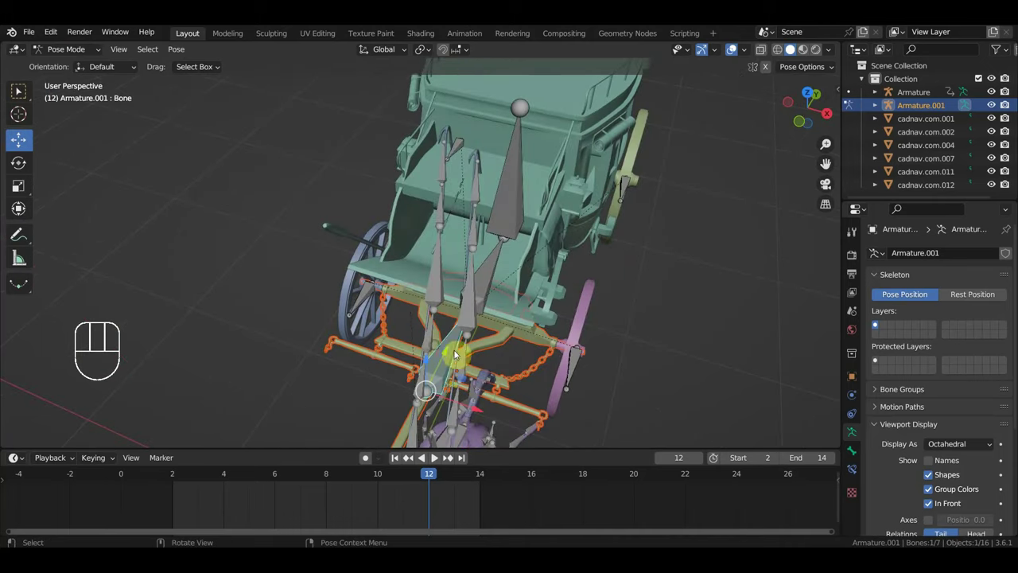
# Step: Rotate Armature.001's bone 'Bone' about 3.4 degrees at frame 12, viewed from above
pyautogui.moveTo(538, 354); pyautogui.dragTo(563, 369)
pyautogui.press('r')
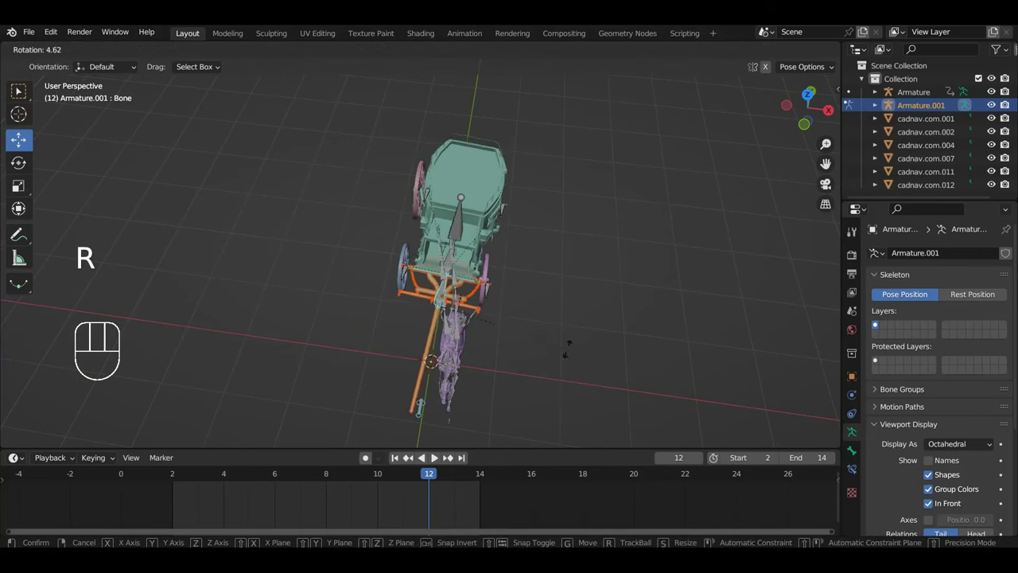
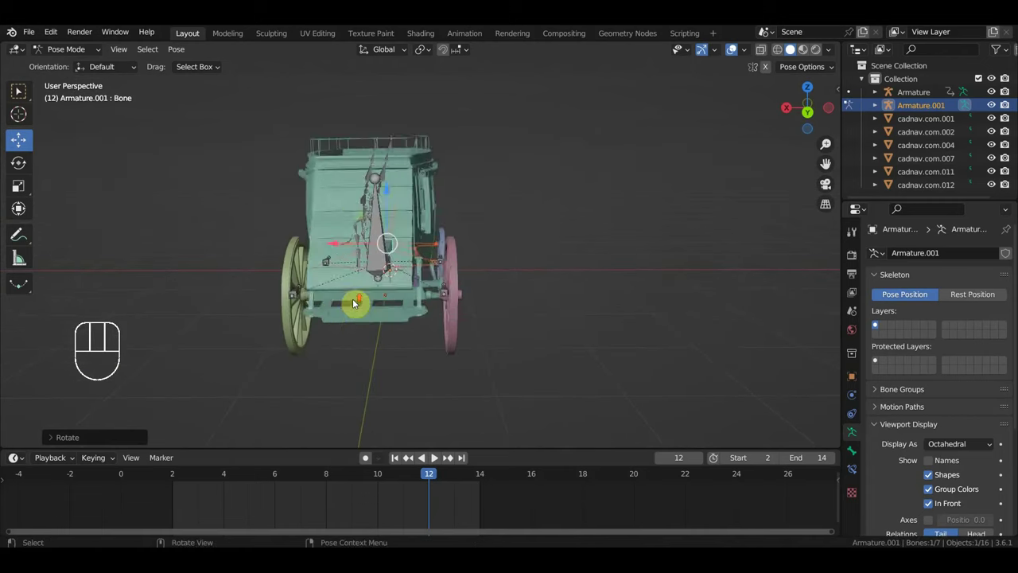
pyautogui.press('r')
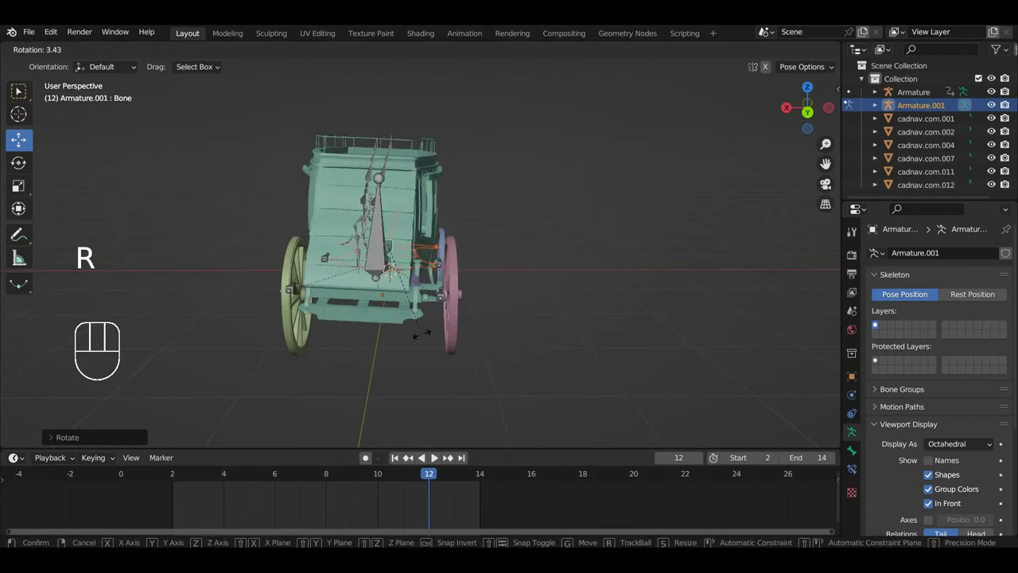
pyautogui.press('ctrl+z')
pyautogui.press('ctrl+z')
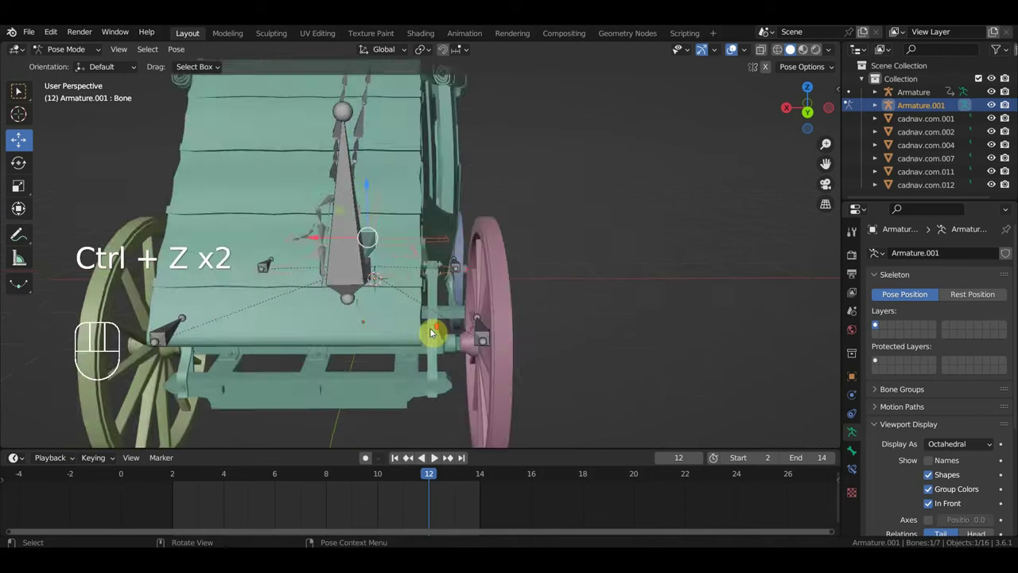
# Step: Orbit above the coach and select two bones of the rig
pyautogui.moveTo(451, 347); pyautogui.dragTo(348, 332)
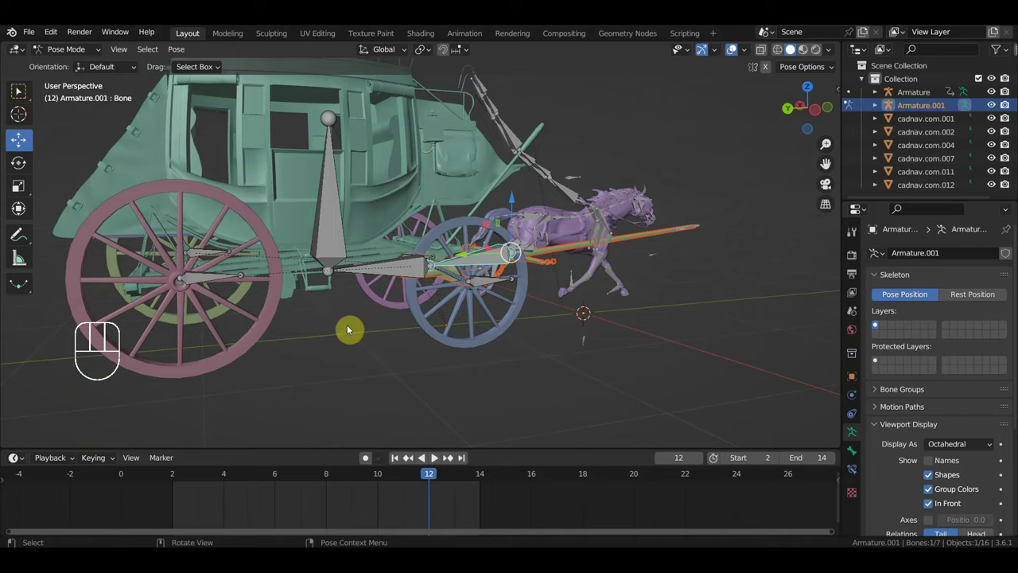
pyautogui.moveTo(241, 311); pyautogui.dragTo(263, 312)
pyautogui.click(286, 280)
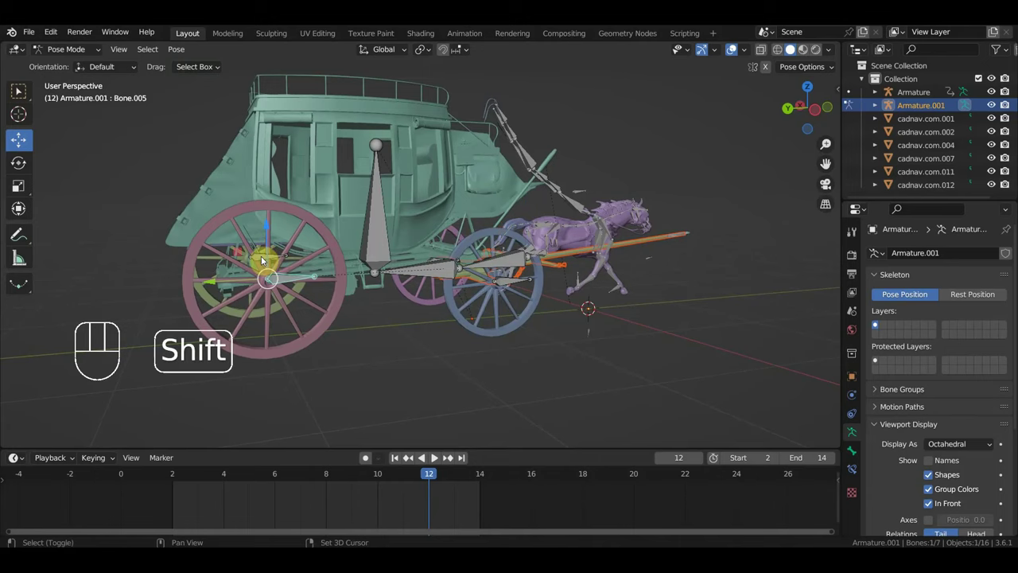
pyautogui.click(266, 259)
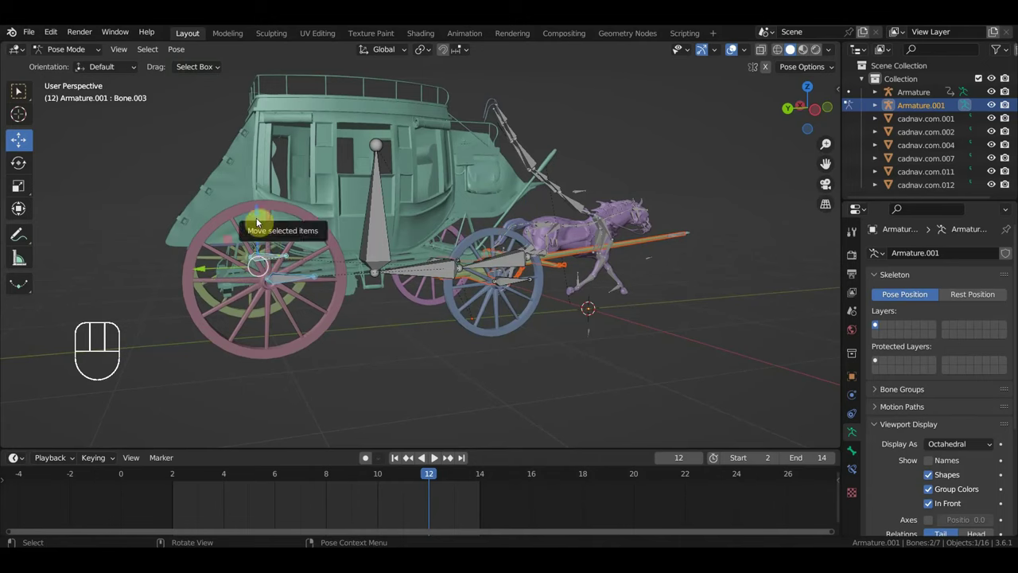
pyautogui.moveTo(280, 264); pyautogui.dragTo(549, 249)
pyautogui.click(565, 246)
pyautogui.moveTo(558, 255); pyautogui.dragTo(677, 310)
pyautogui.middleClick(556, 328)
pyautogui.moveTo(488, 307); pyautogui.dragTo(479, 296)
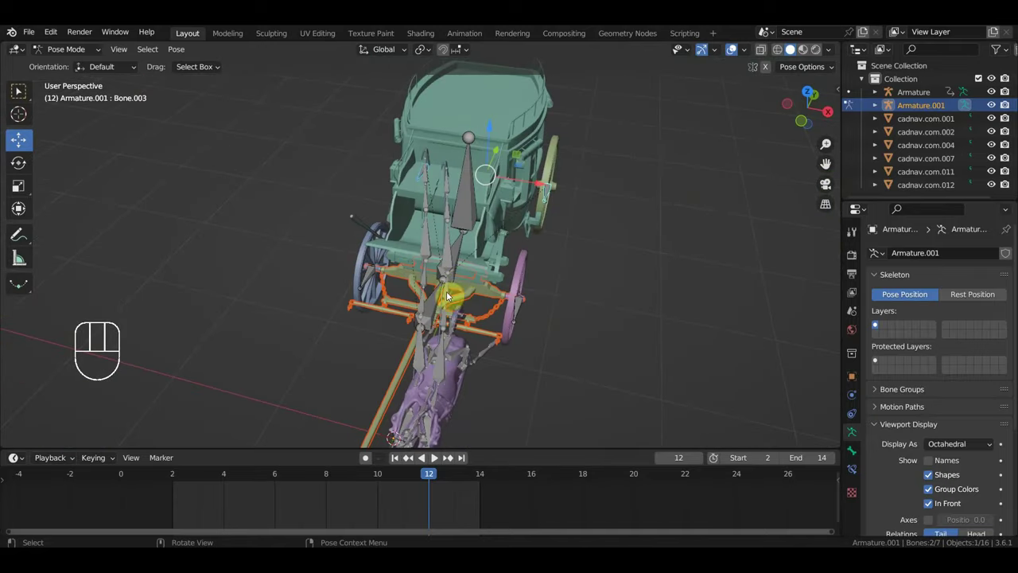
pyautogui.moveTo(78, 53); pyautogui.dragTo(76, 69)
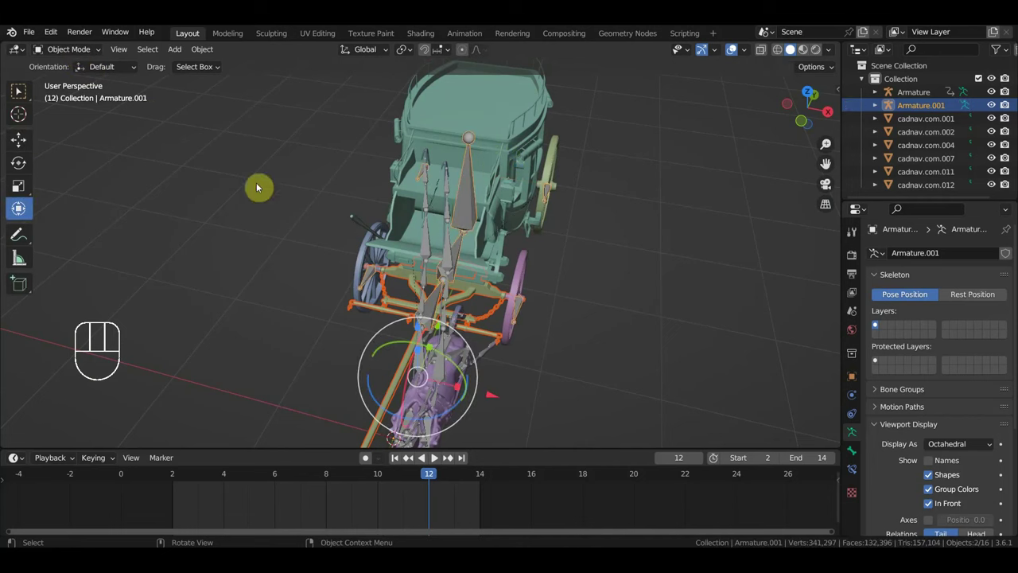
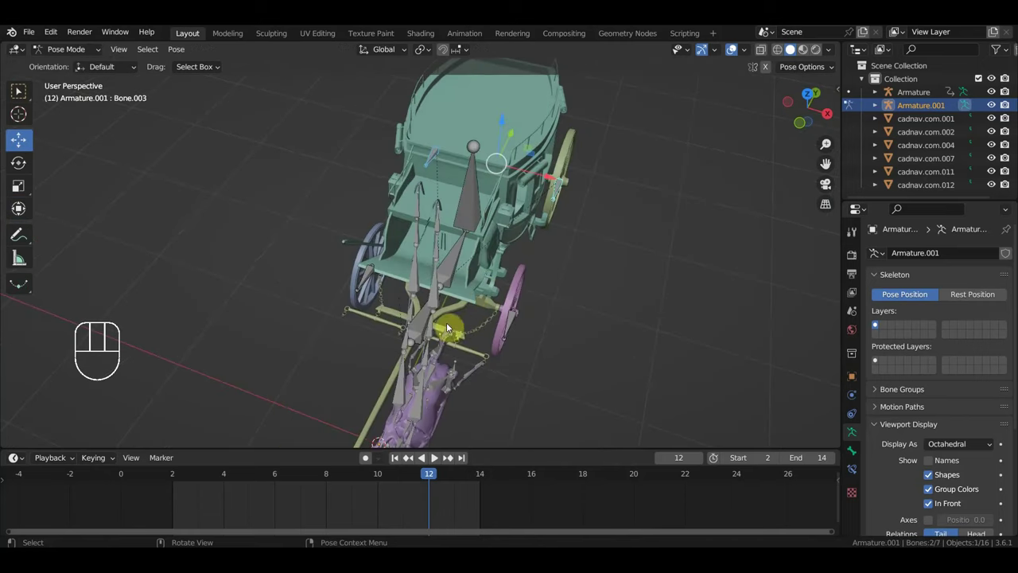
# Step: Rotate the single bone near the front axle about -8 degrees, then close in on the pink front wheel
pyautogui.click(427, 321)
pyautogui.middleClick(522, 359)
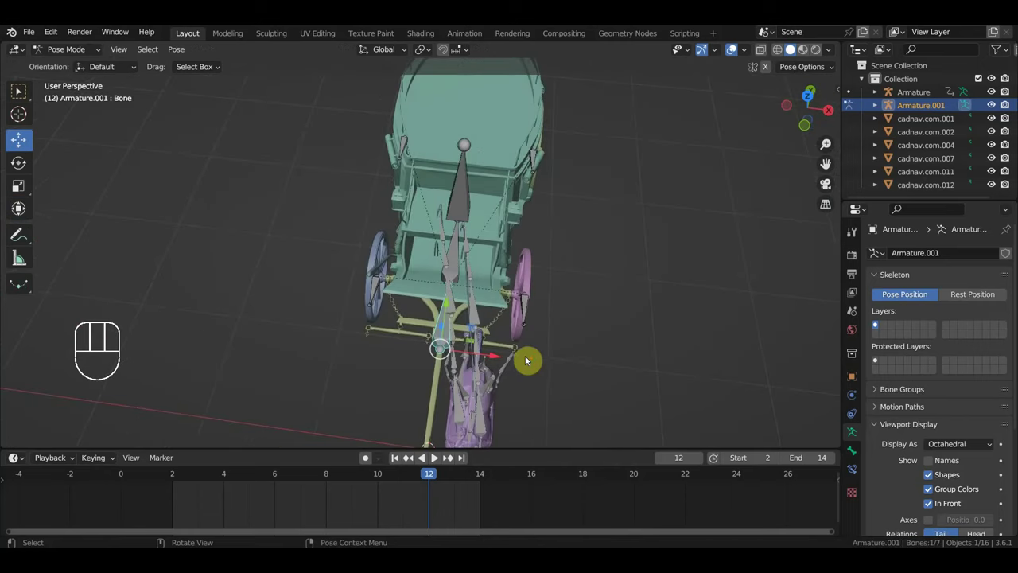
pyautogui.press('r')
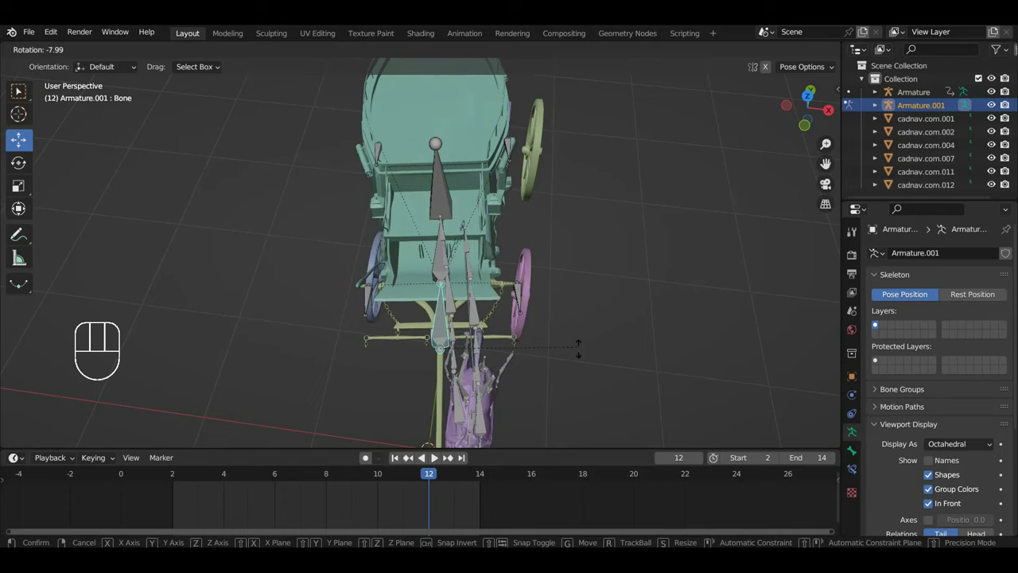
pyautogui.press('r')
pyautogui.press('ctrl+z')
pyautogui.press('ctrl+z')
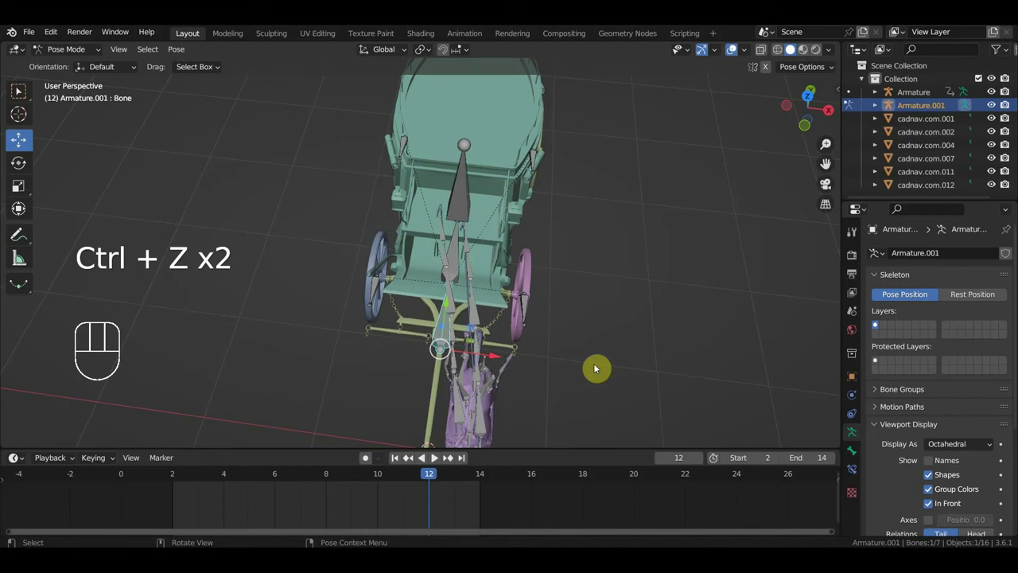
pyautogui.press('KP_3')
pyautogui.moveTo(514, 357); pyautogui.dragTo(549, 362)
pyautogui.moveTo(549, 382); pyautogui.dragTo(598, 324)
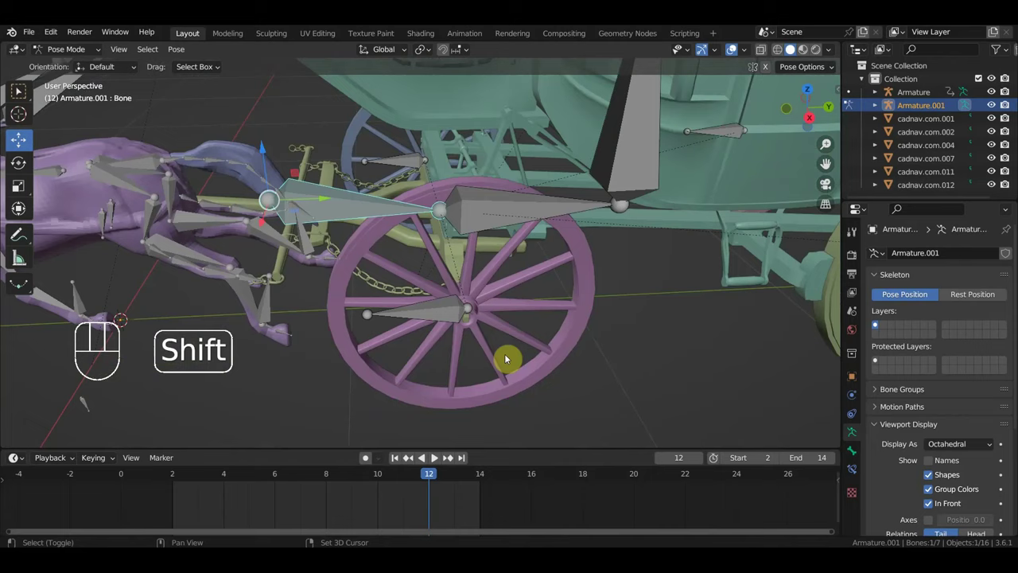
# Step: Parent the front wheel mesh to the adjacent bone via Ctrl+P > Bone, then select the rear wheel mesh
pyautogui.click(445, 320)
pyautogui.middleClick(476, 330)
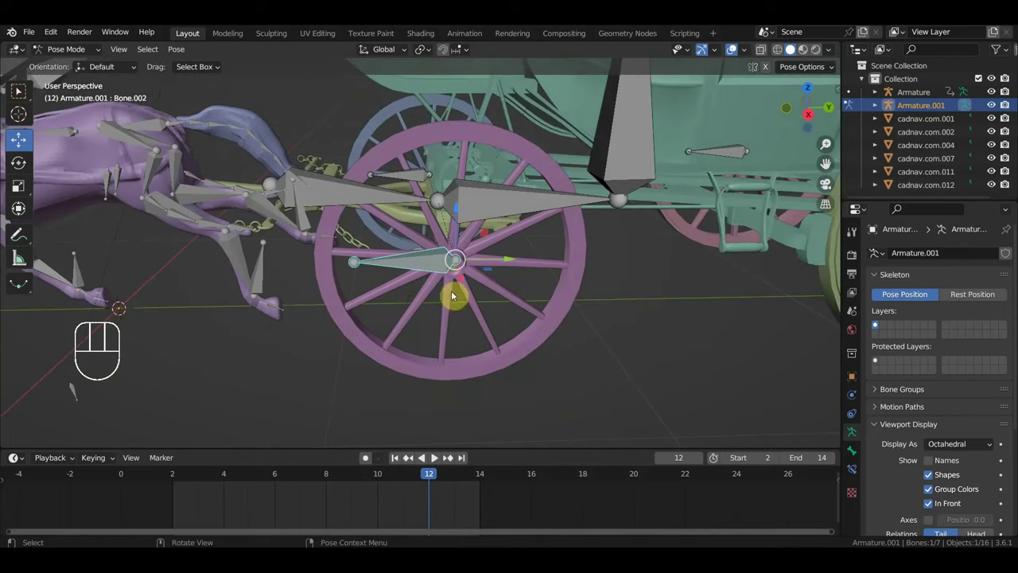
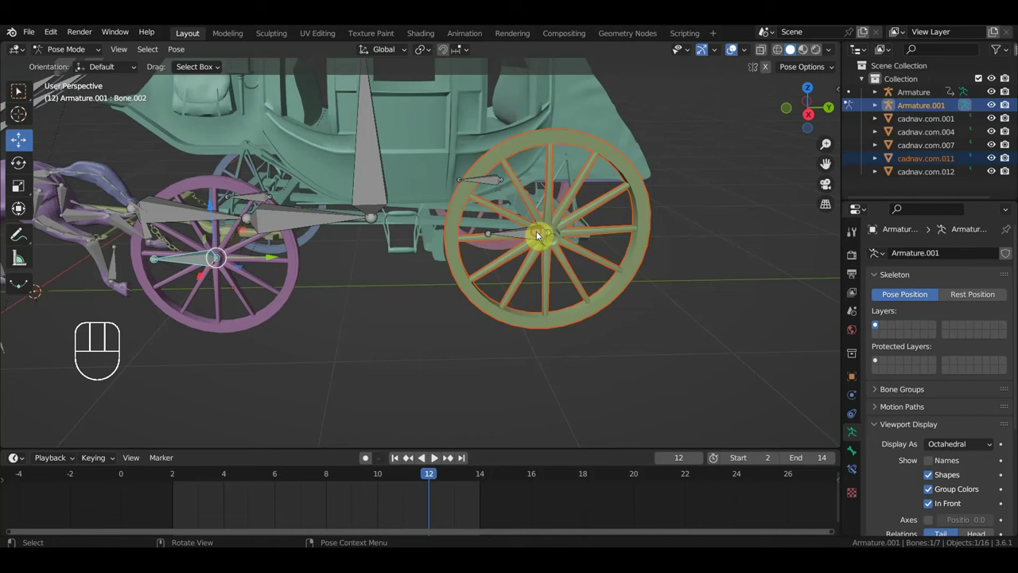
pyautogui.press('ctrl+p')
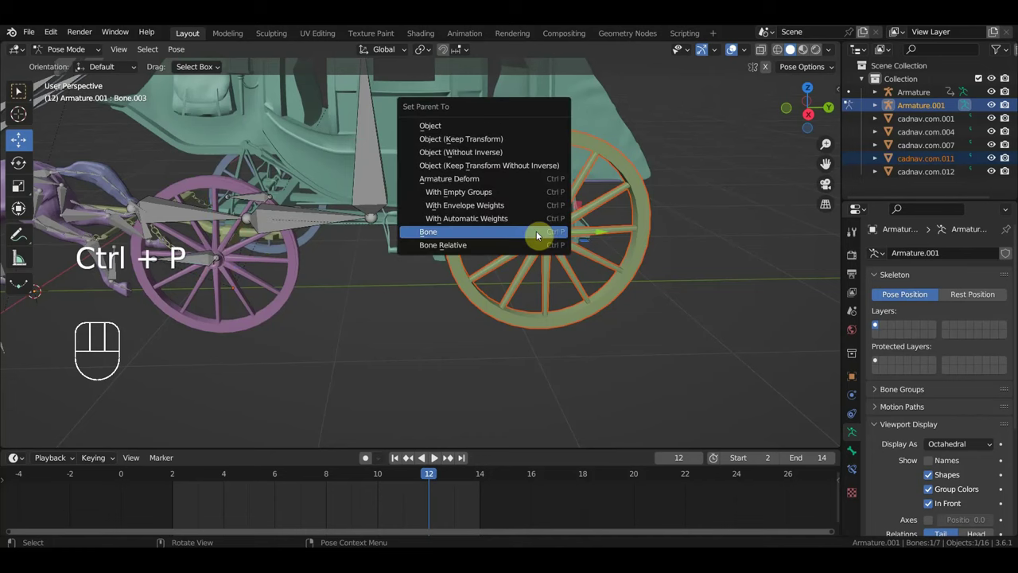
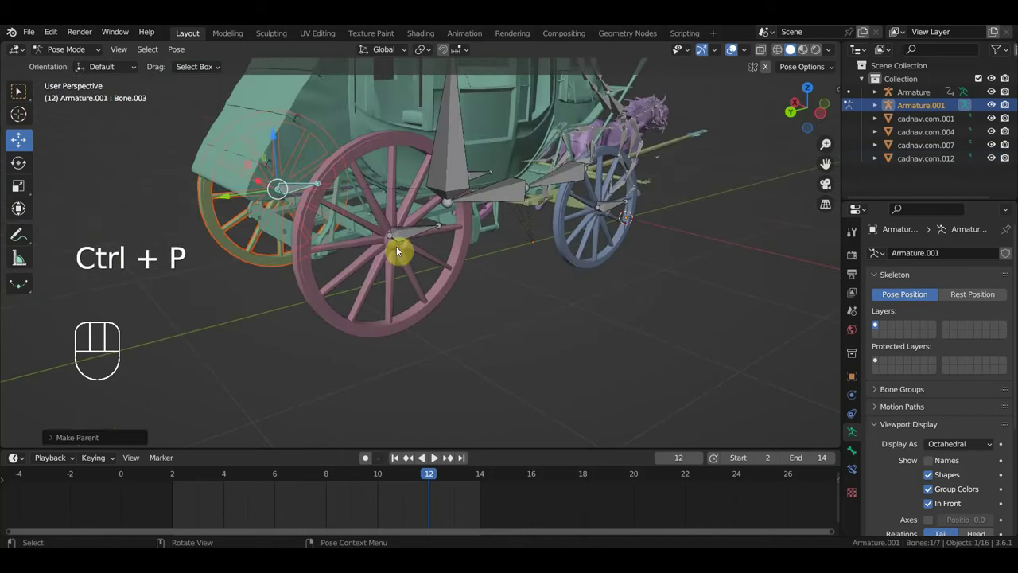
pyautogui.moveTo(82, 56); pyautogui.dragTo(170, 112)
pyautogui.moveTo(319, 195); pyautogui.dragTo(304, 194)
pyautogui.click(385, 237)
pyautogui.moveTo(72, 52); pyautogui.dragTo(80, 100)
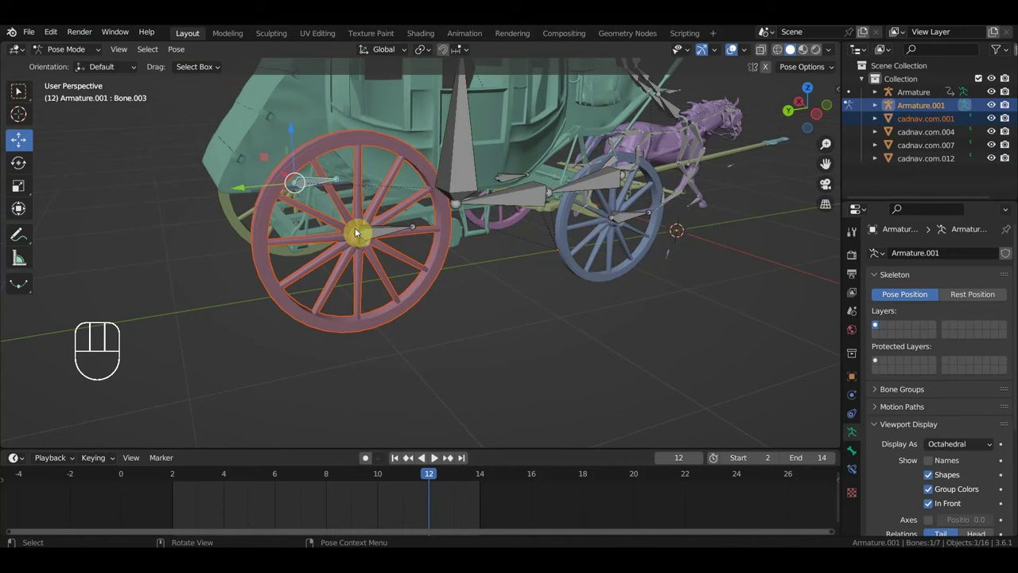
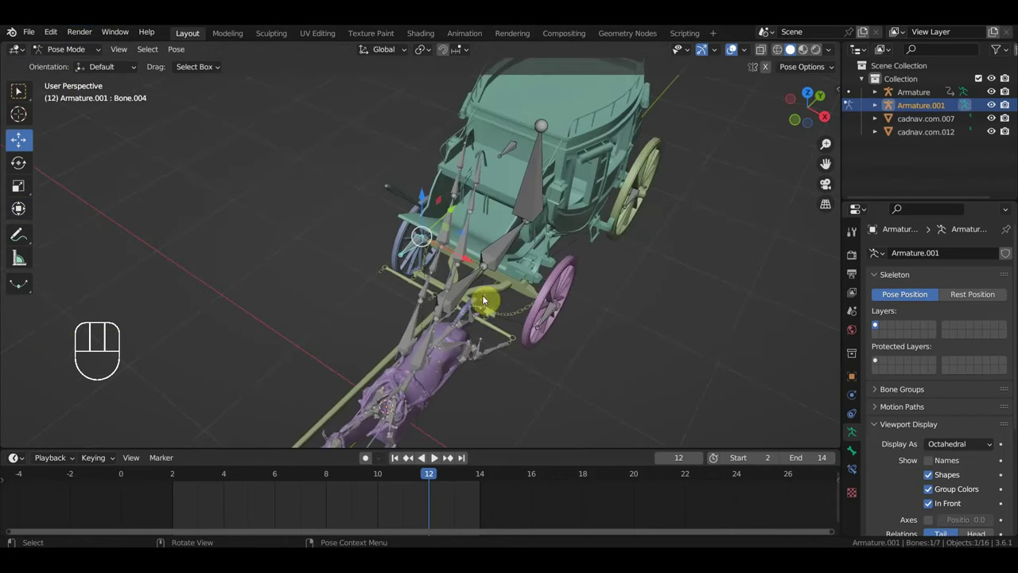
pyautogui.click(499, 262)
pyautogui.moveTo(579, 299); pyautogui.dragTo(588, 312)
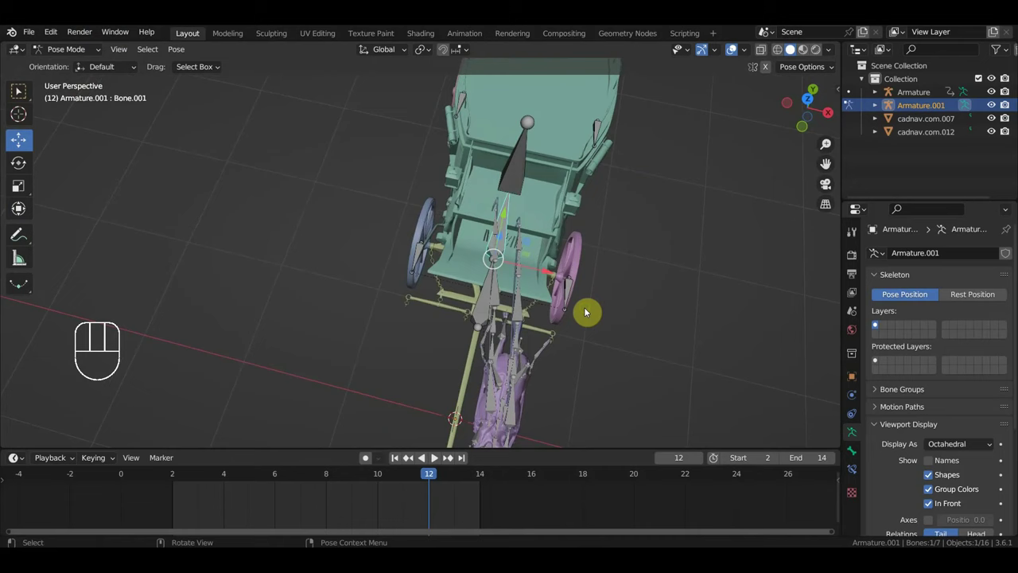
pyautogui.press('r')
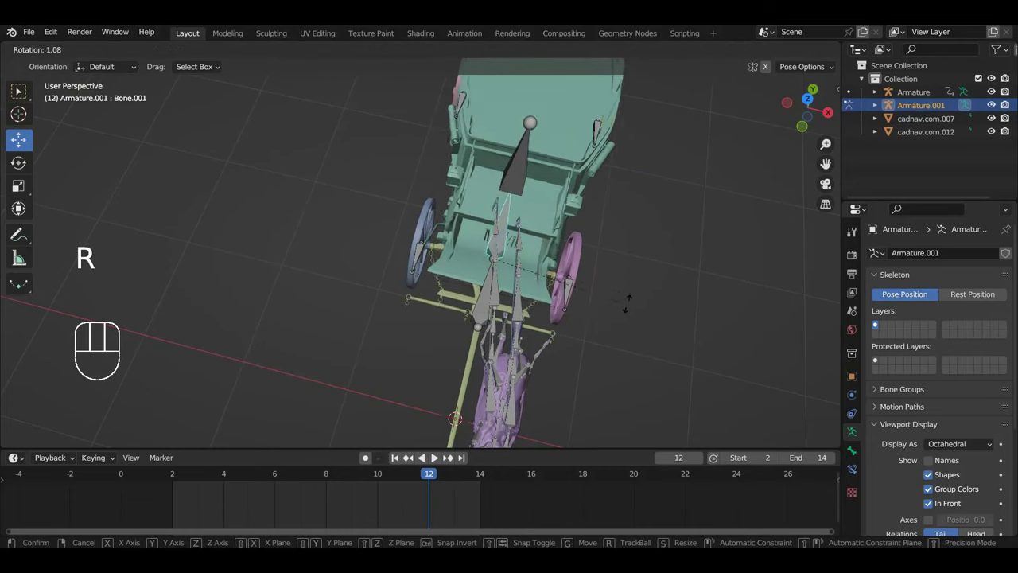
pyautogui.press('ctrl+z')
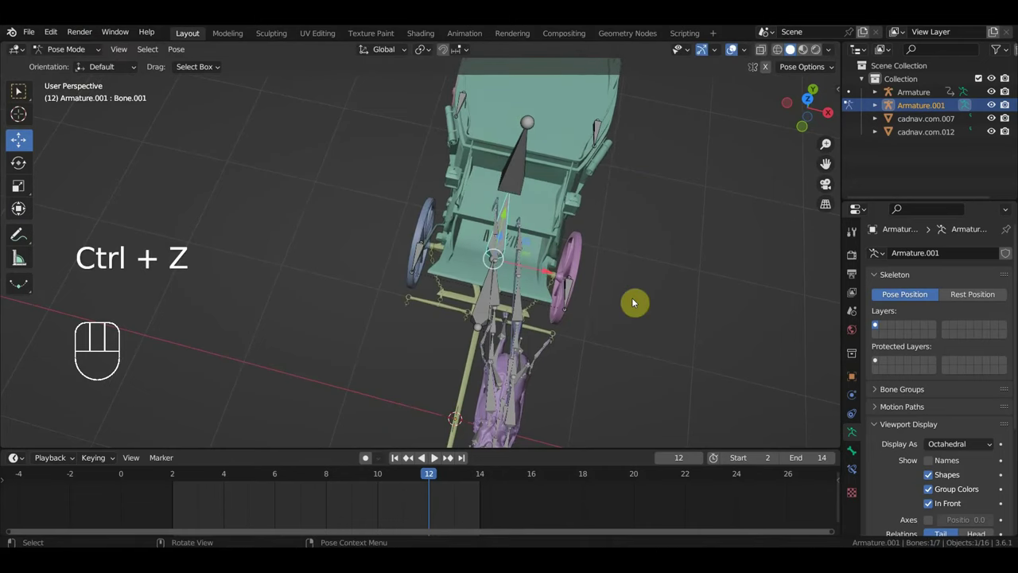
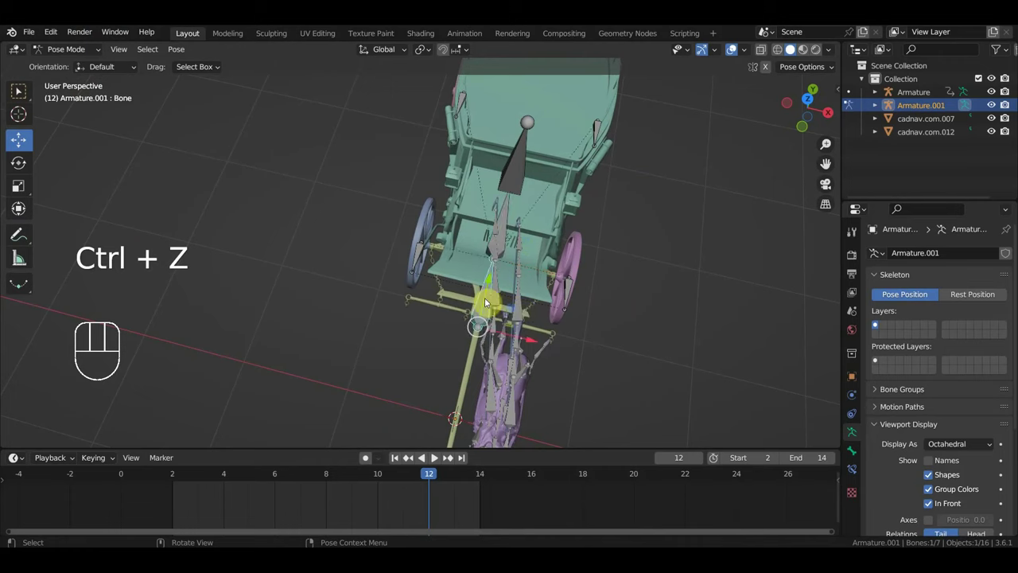
pyautogui.press('r')
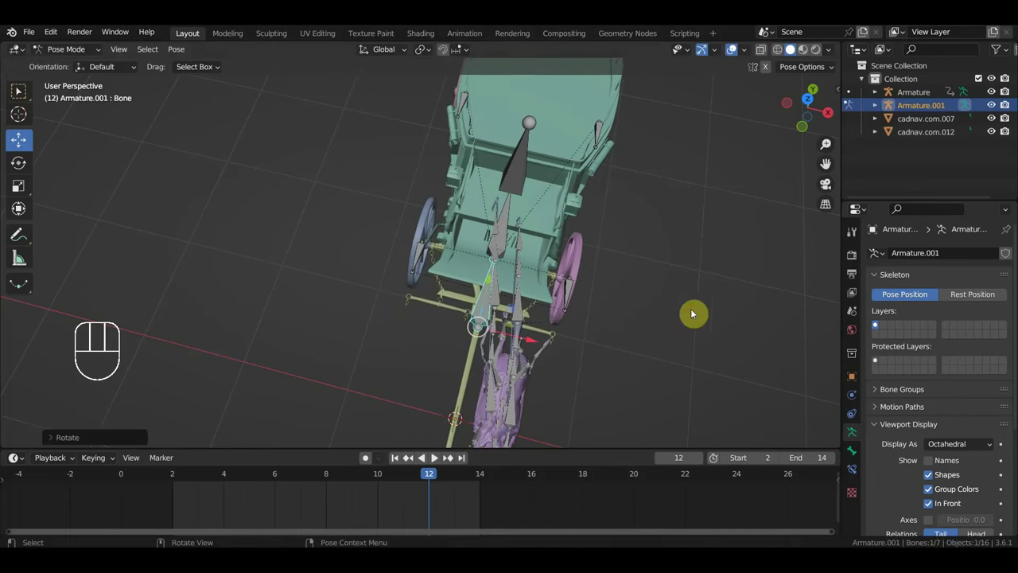
pyautogui.press('ctrl+z')
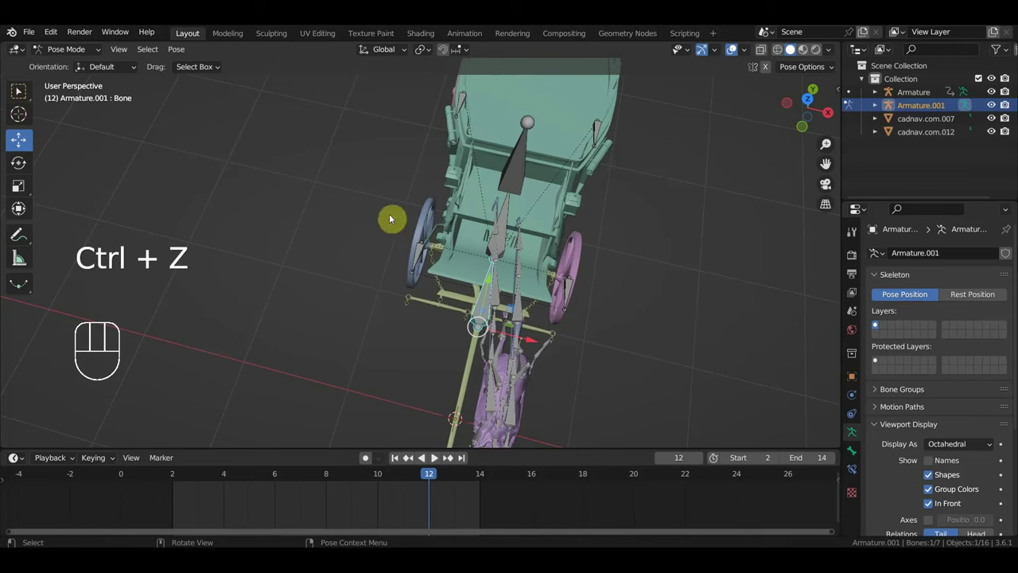
pyautogui.moveTo(76, 54); pyautogui.dragTo(71, 68)
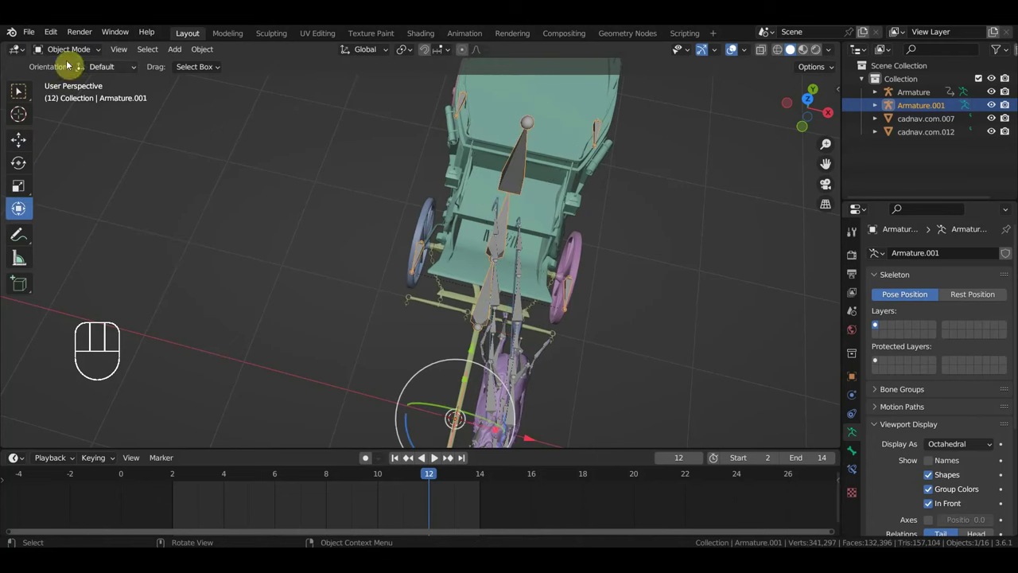
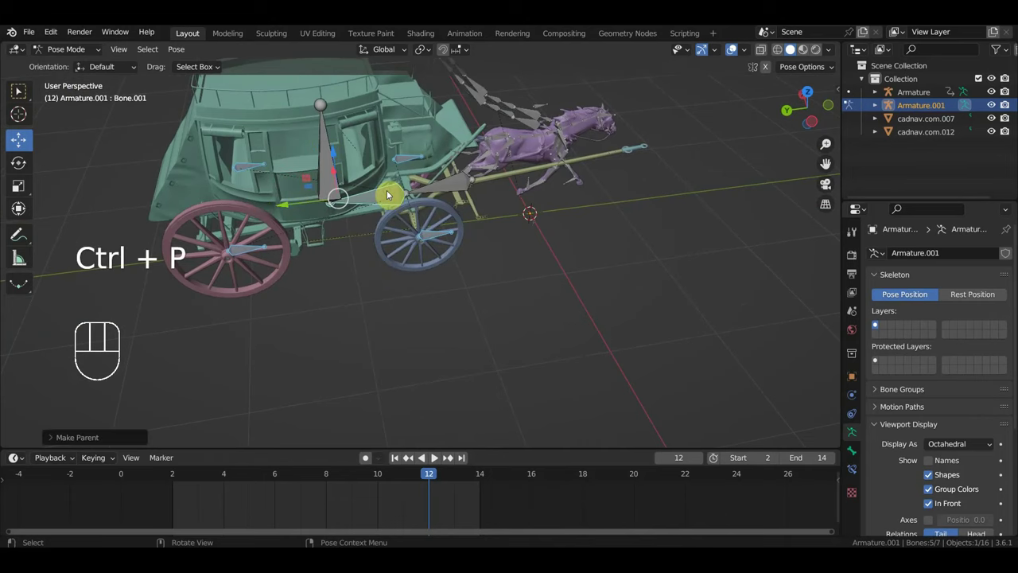
pyautogui.moveTo(542, 235); pyautogui.dragTo(425, 285)
pyautogui.moveTo(491, 263); pyautogui.dragTo(510, 255)
pyautogui.moveTo(490, 248); pyautogui.dragTo(448, 211)
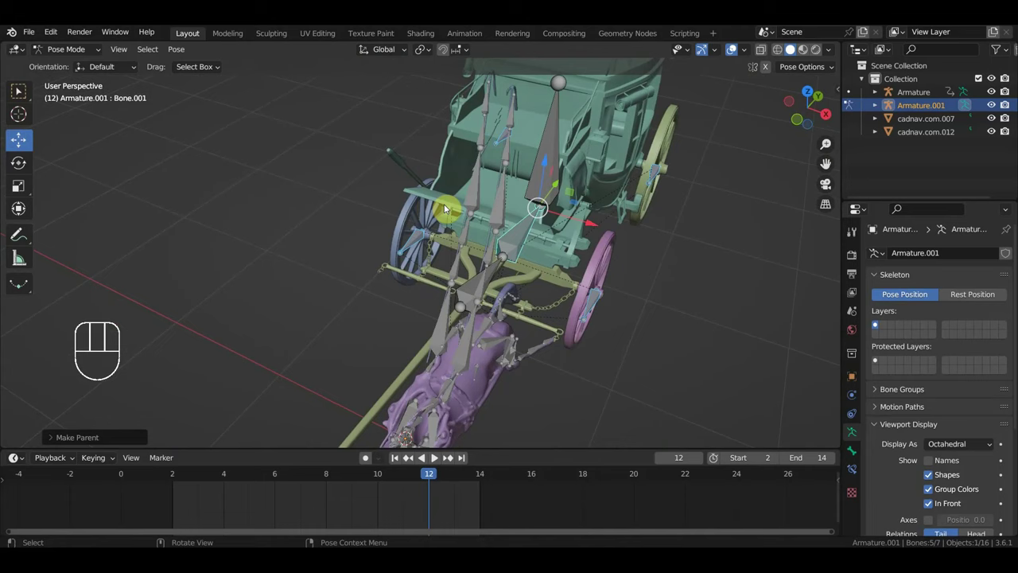
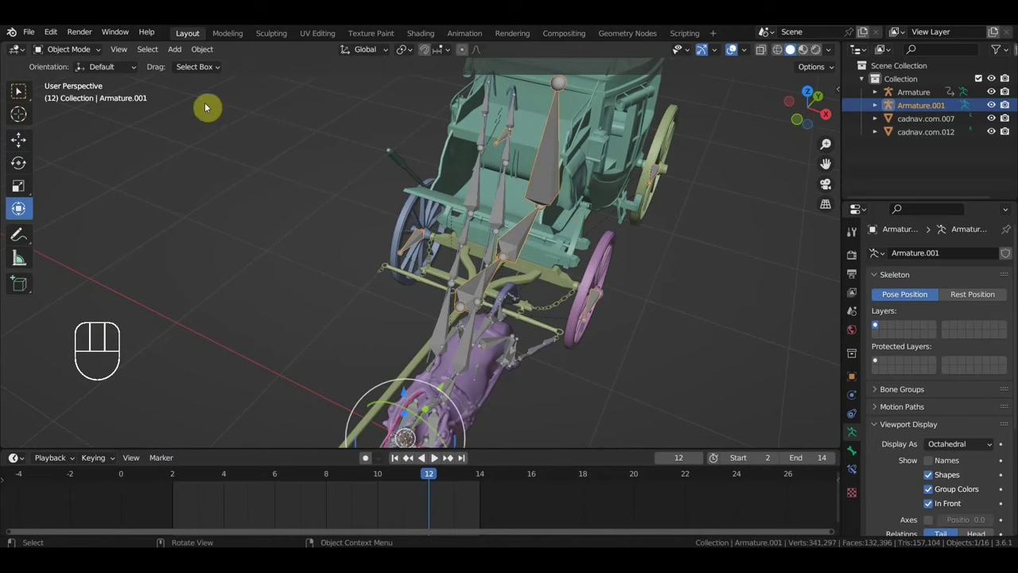
pyautogui.moveTo(78, 55); pyautogui.dragTo(102, 101)
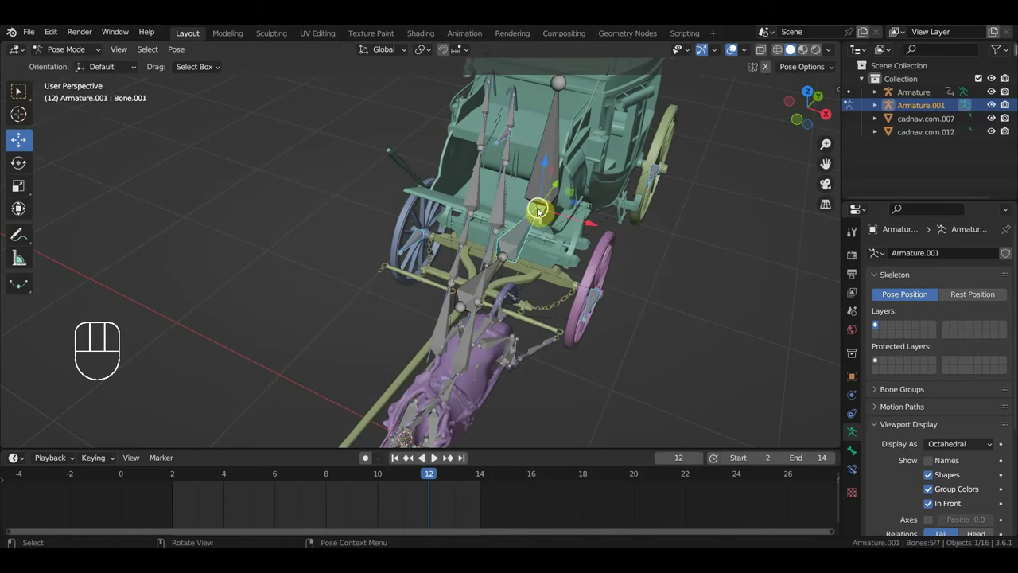
pyautogui.moveTo(600, 291); pyautogui.dragTo(615, 325)
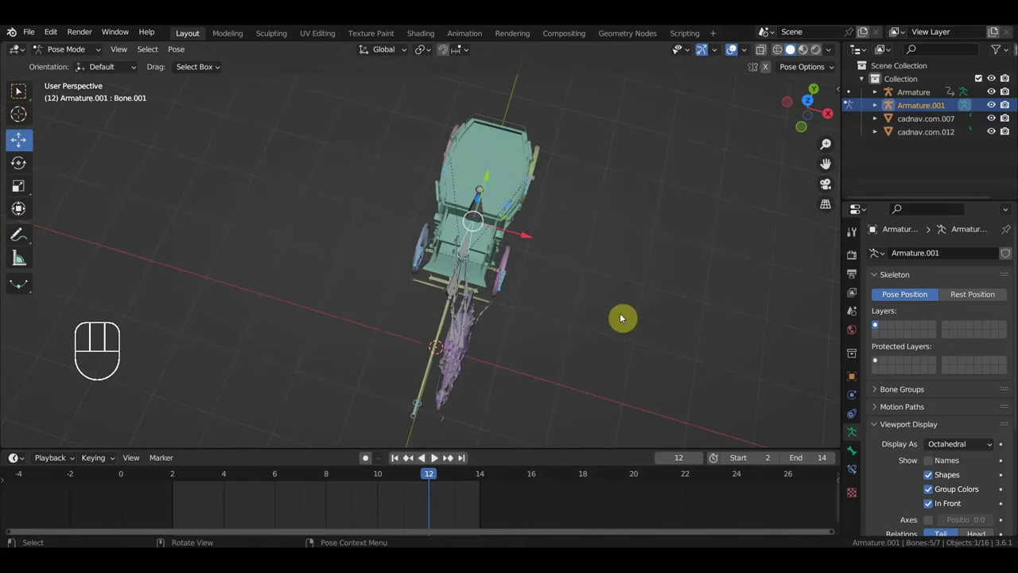
pyautogui.press('KP_7')
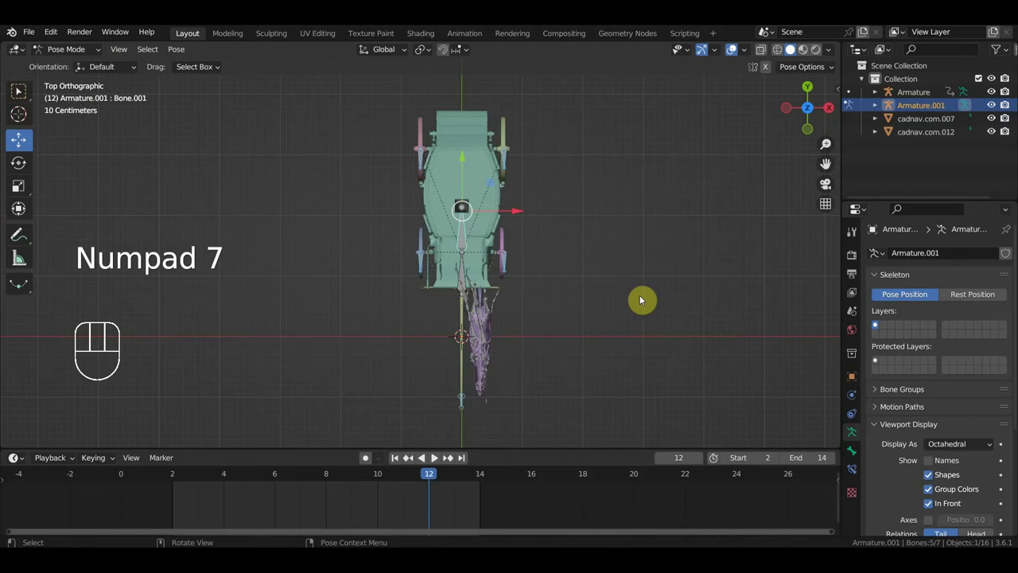
pyautogui.press('r')
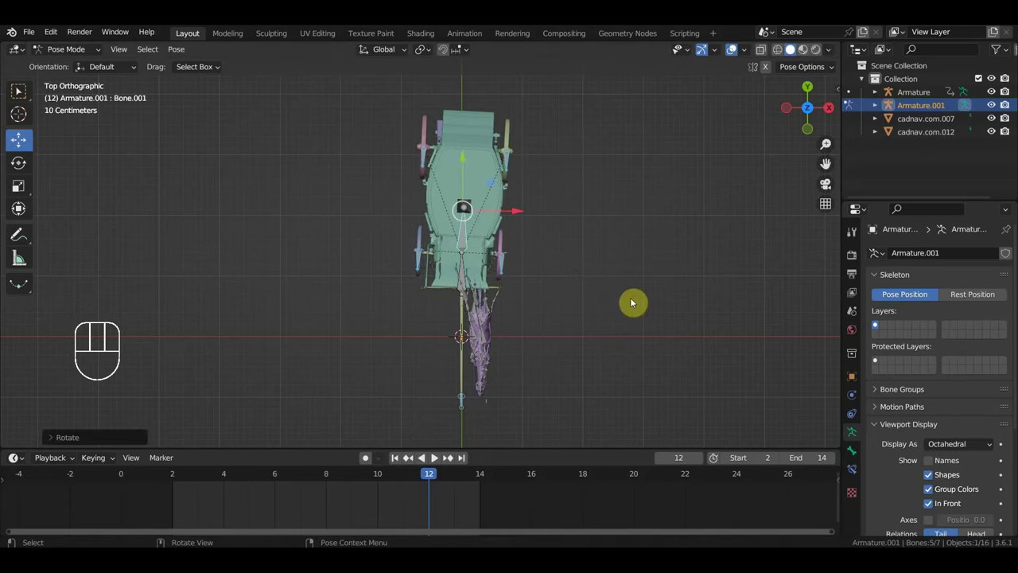
pyautogui.press('ctrl+z')
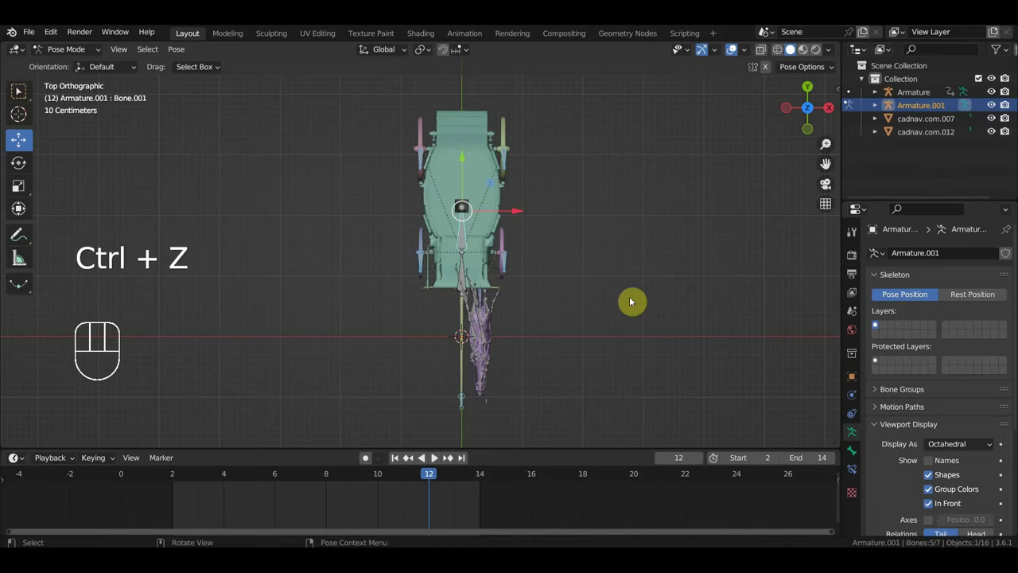
pyautogui.moveTo(510, 282); pyautogui.dragTo(441, 181)
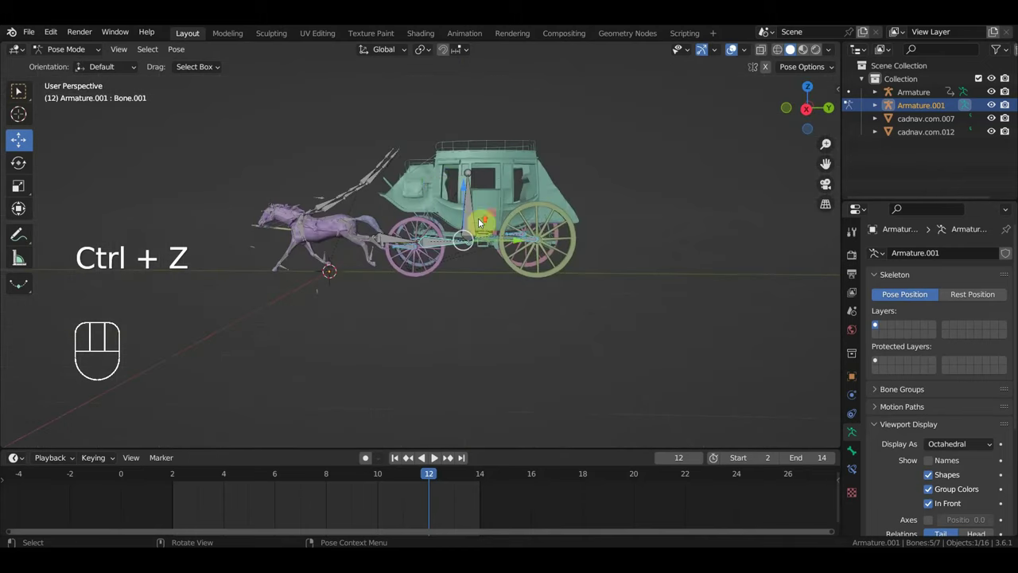
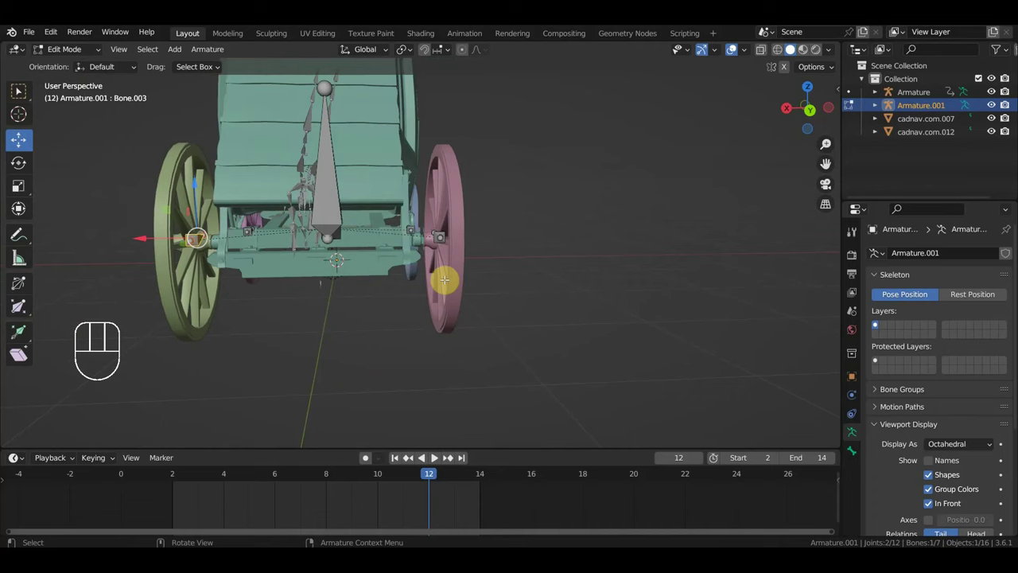
# Step: Create an eighth bone, Bone.007, from the selected bone of Armature.001 and drag it about 0.75 m
pyautogui.press('shift+d')
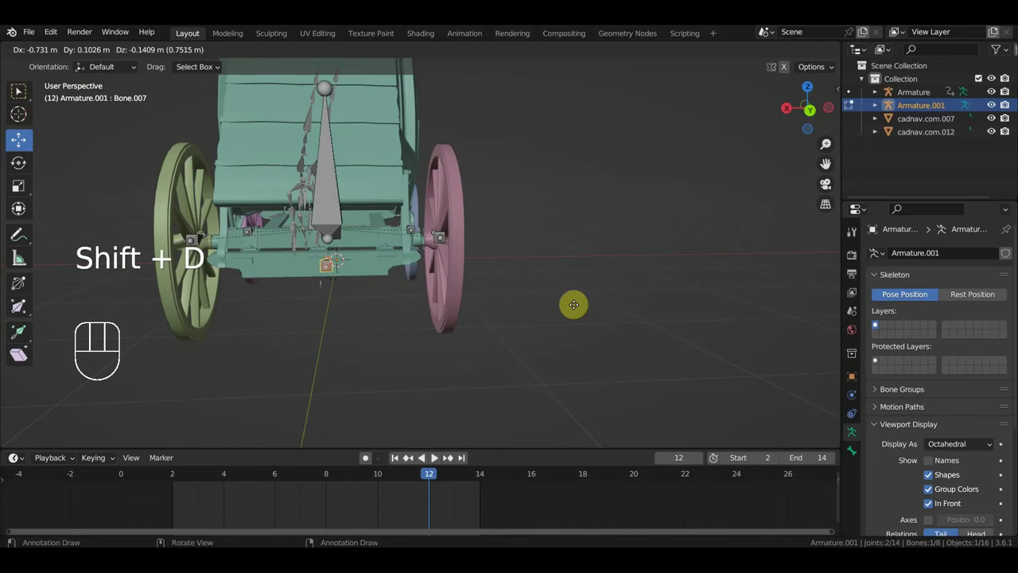
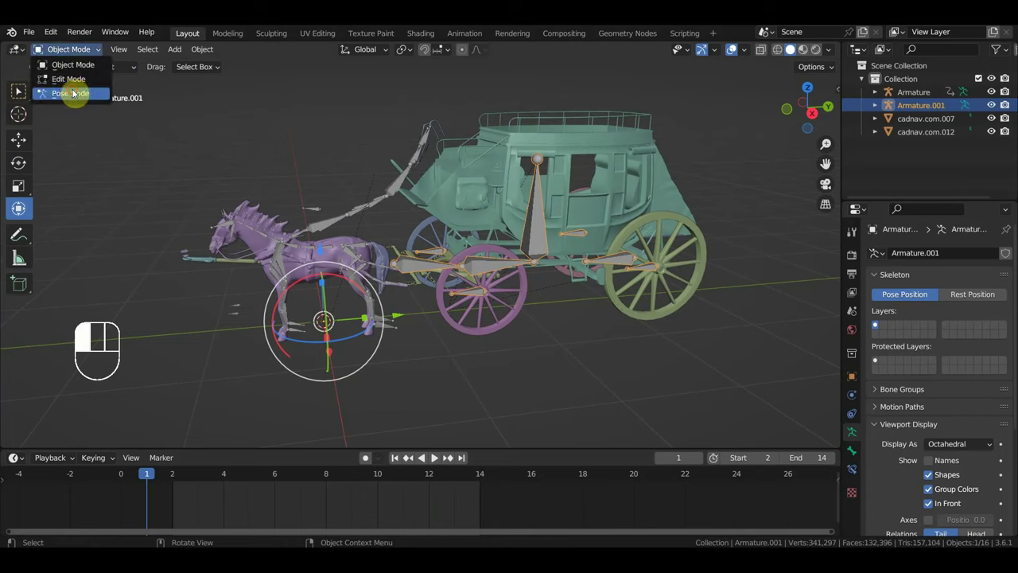
# Step: Switch Armature.001 to Pose Mode, test-rotate the coach bone from top view, and undo it
pyautogui.moveTo(353, 244); pyautogui.dragTo(362, 294)
pyautogui.press('KP_7')
pyautogui.press('r')
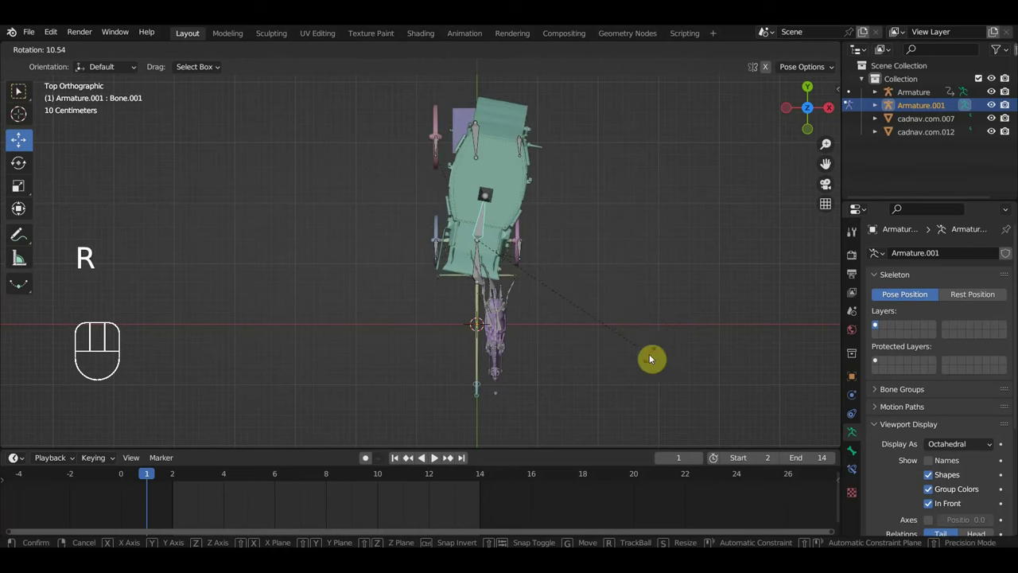
pyautogui.moveTo(653, 349); pyautogui.dragTo(374, 223)
pyautogui.press('ctrl+z')
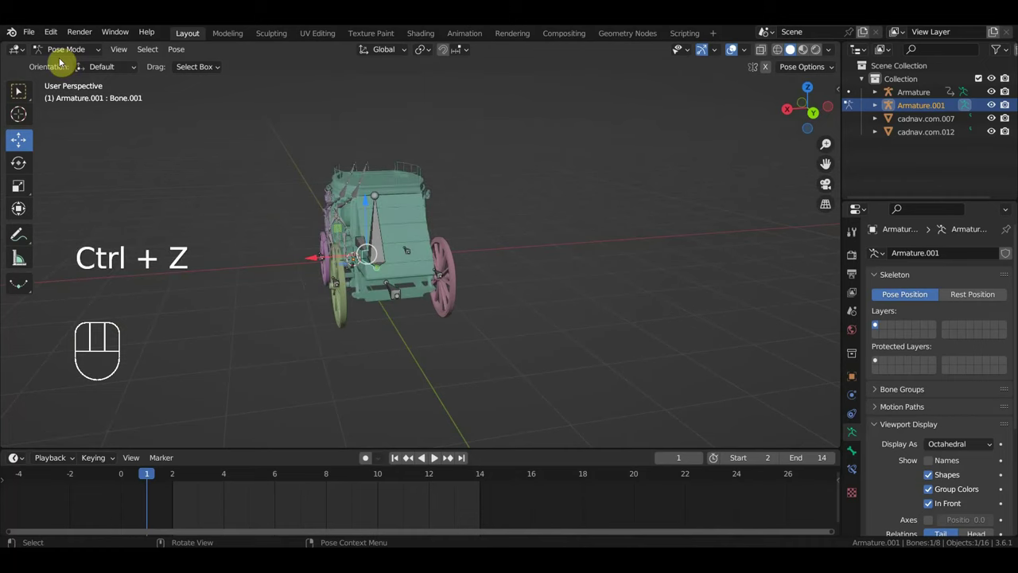
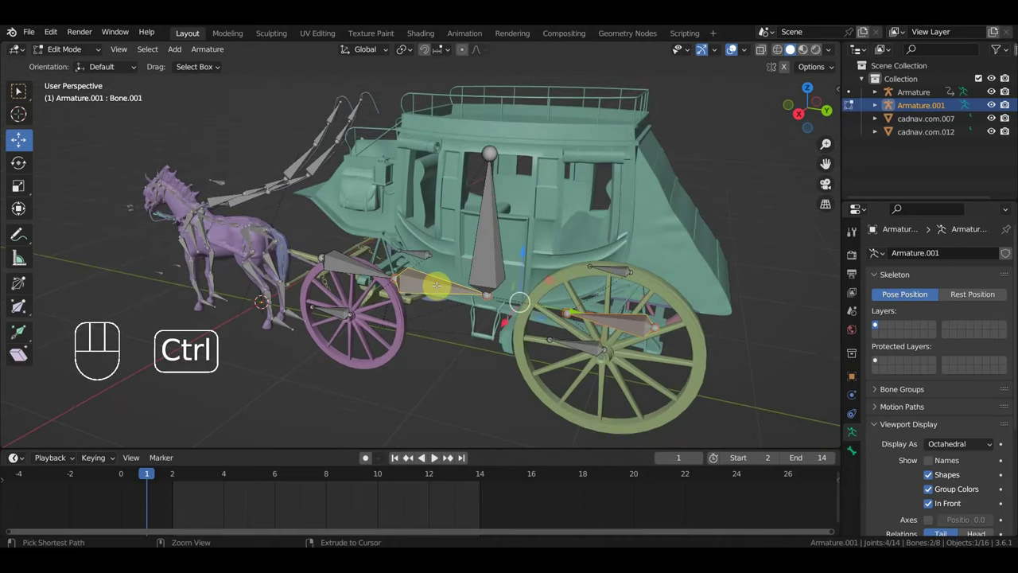
# Step: Try a rotation on the coach rig's bones in Pose Mode and undo it
pyautogui.press('ctrl+p')
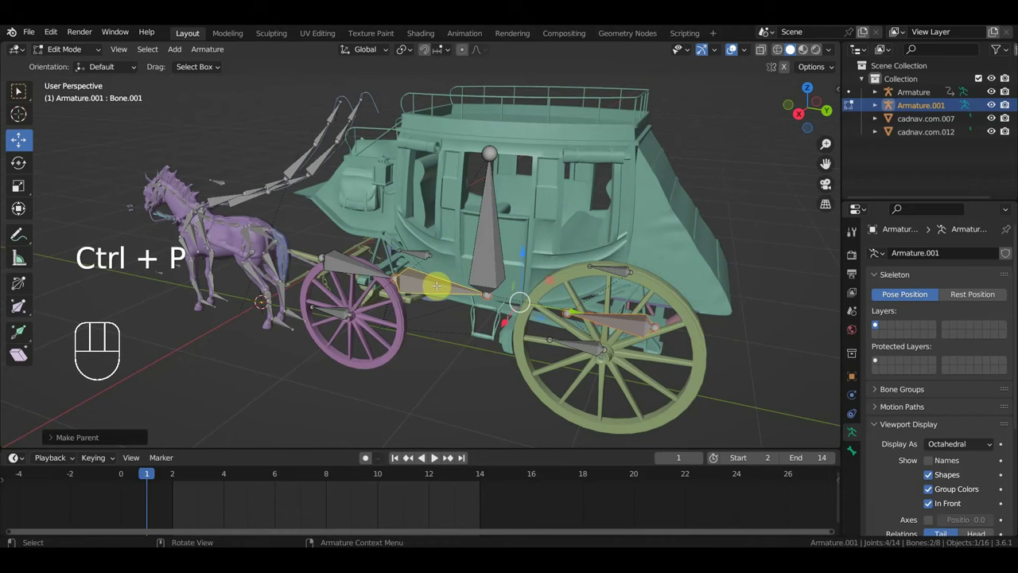
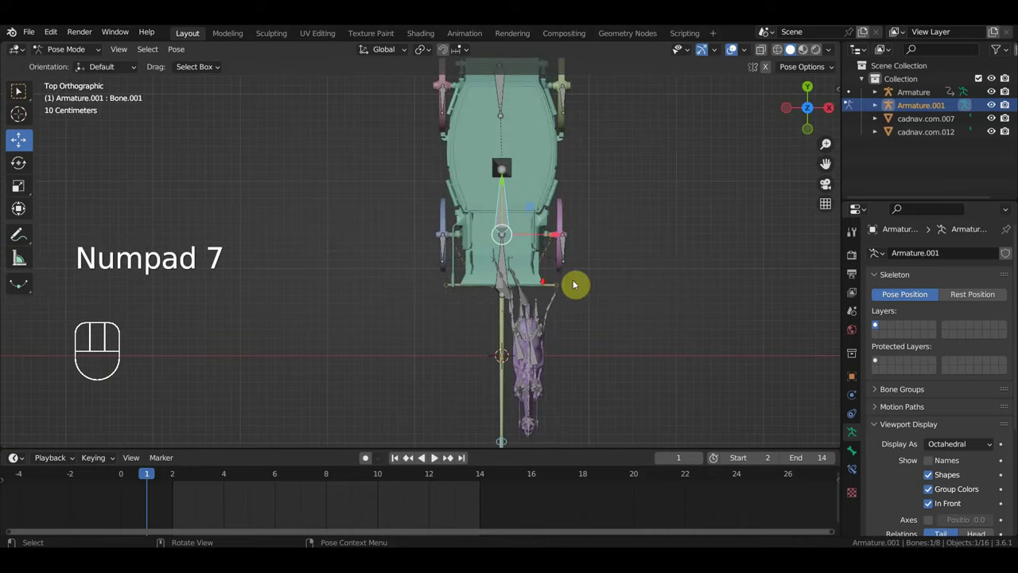
pyautogui.press('r')
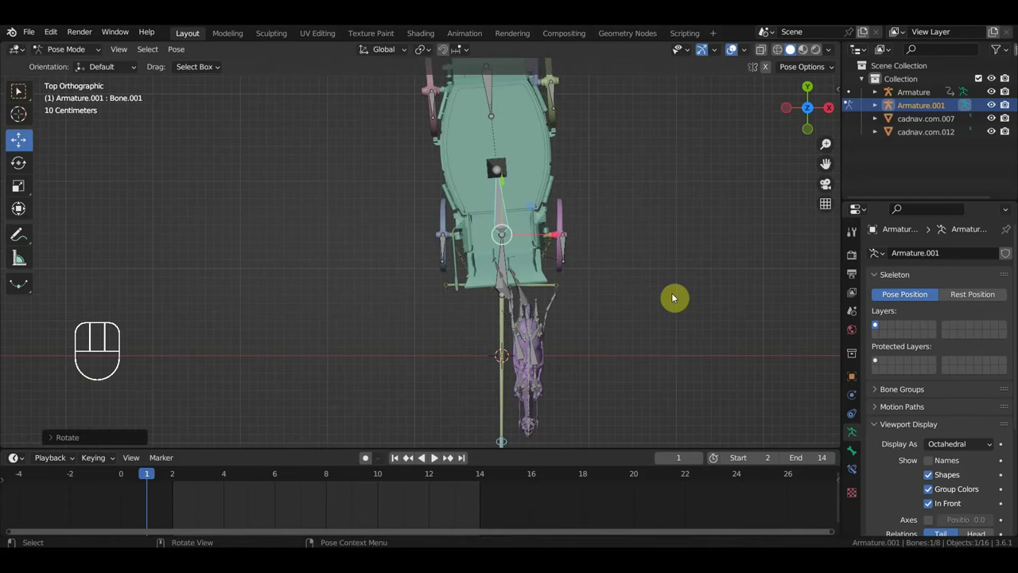
pyautogui.press('ctrl+z')
# Step: Inspect the coach around the front wheel with the horse in view, then return the rig to Object Mode
pyautogui.moveTo(693, 345); pyautogui.dragTo(501, 190)
pyautogui.moveTo(507, 207); pyautogui.dragTo(570, 245)
pyautogui.moveTo(600, 254); pyautogui.dragTo(621, 264)
pyautogui.moveTo(613, 256); pyautogui.dragTo(615, 248)
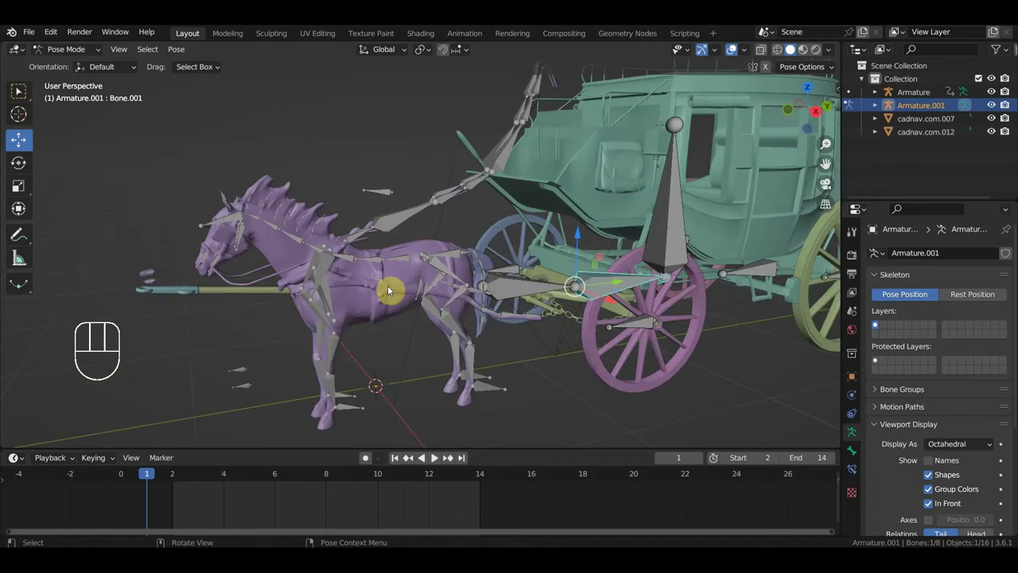
pyautogui.middleClick(382, 300)
pyautogui.moveTo(376, 304); pyautogui.dragTo(420, 295)
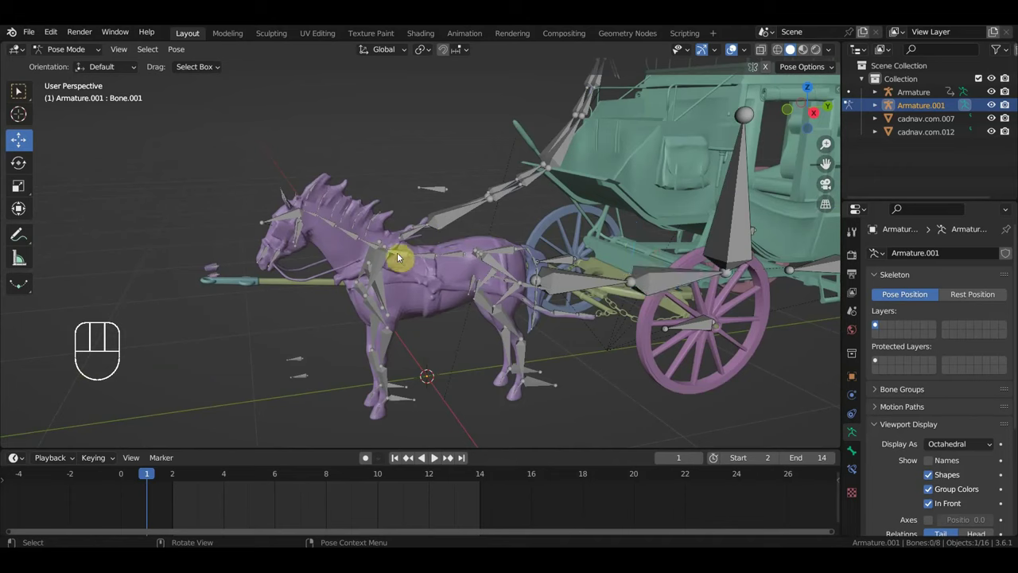
pyautogui.click(74, 60)
# Step: Select the horse Armature with its body, tail and teeth meshes and duplicate them as Armature.002 (Shift+D)
pyautogui.moveTo(338, 230); pyautogui.dragTo(325, 228)
pyautogui.click(315, 230)
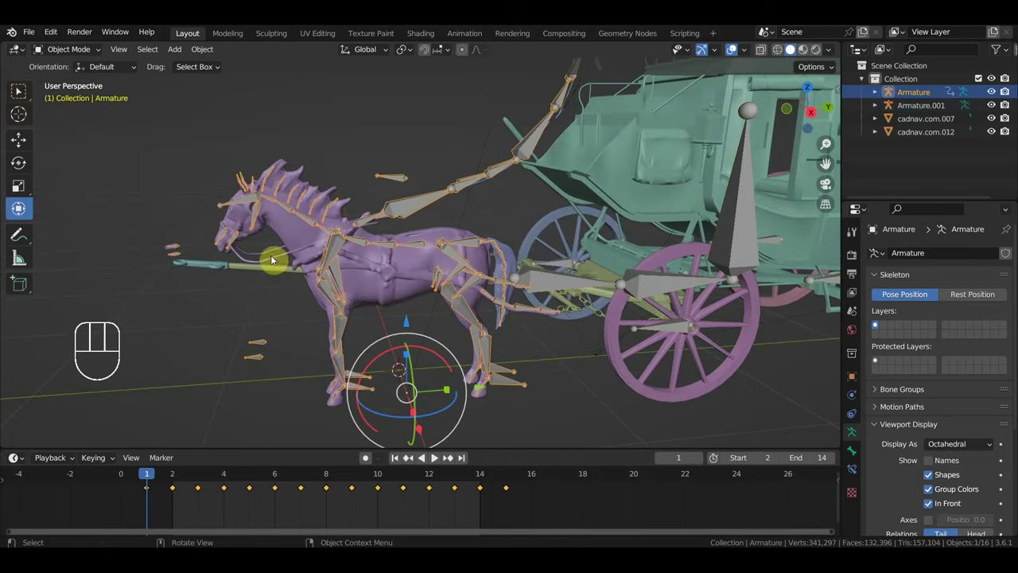
pyautogui.moveTo(225, 279); pyautogui.dragTo(300, 273)
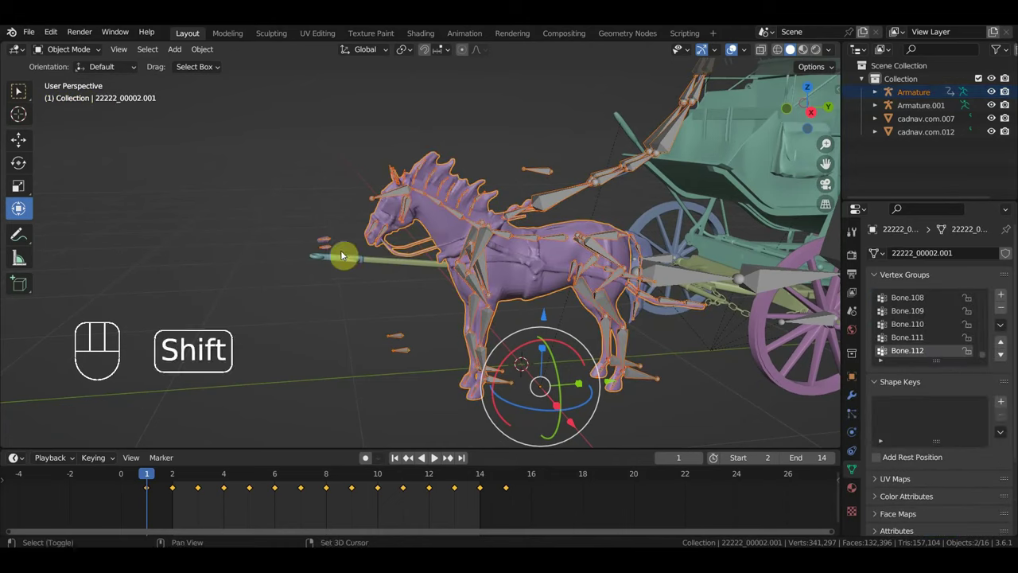
pyautogui.moveTo(484, 277); pyautogui.dragTo(348, 274)
pyautogui.click(433, 274)
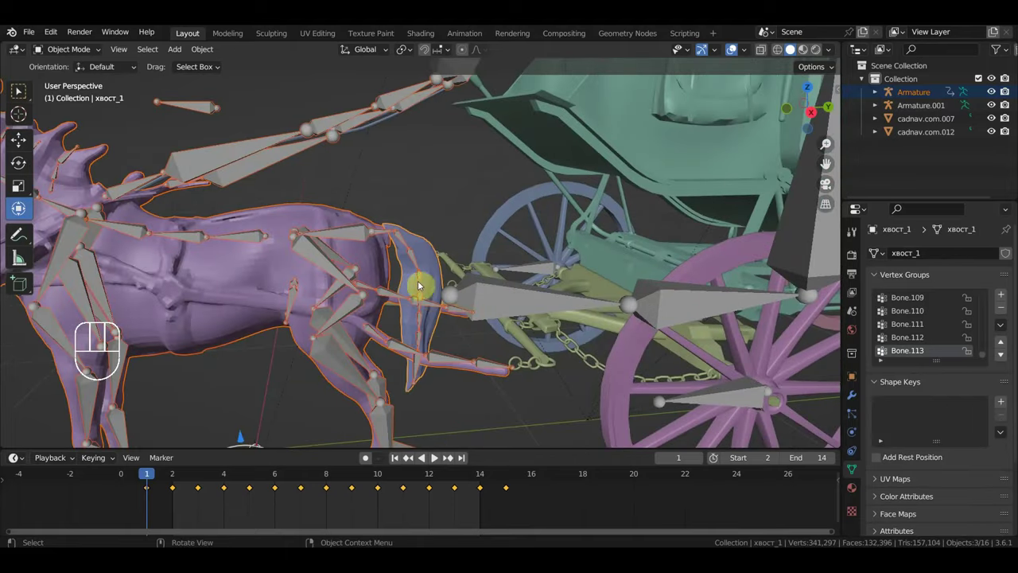
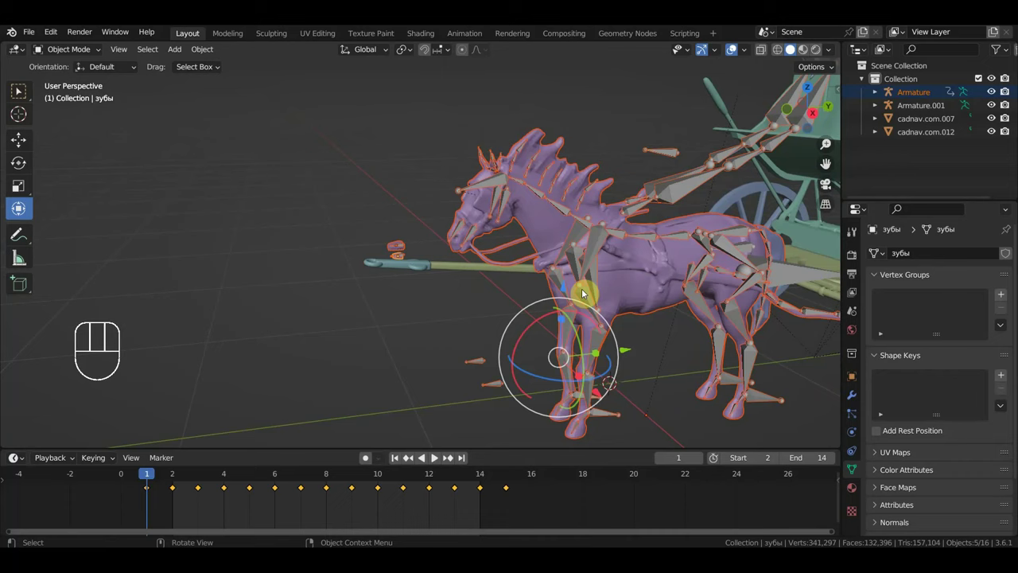
pyautogui.press('KP_7')
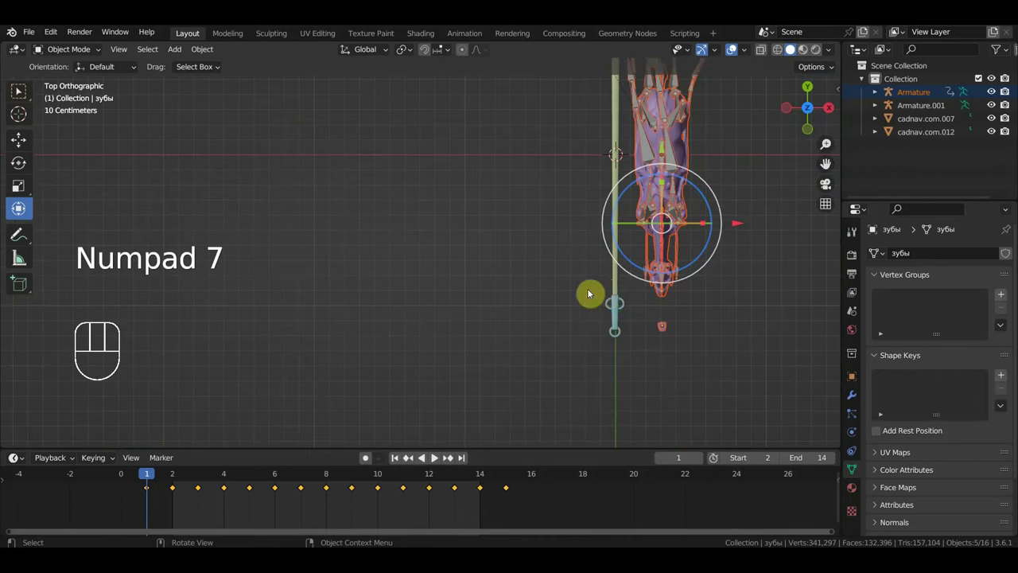
pyautogui.press('KP_3')
pyautogui.moveTo(622, 290); pyautogui.dragTo(620, 315)
pyautogui.press('shift+d')
pyautogui.press('KP_1')
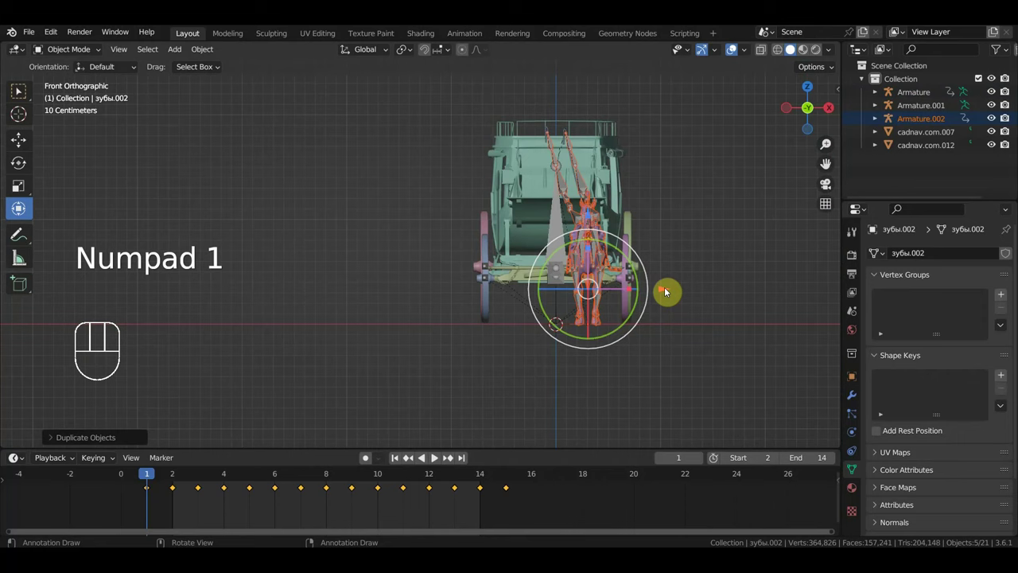
# Step: Shift the copied horse beside the original and preview the animation at frame 6
pyautogui.moveTo(669, 291); pyautogui.dragTo(608, 298)
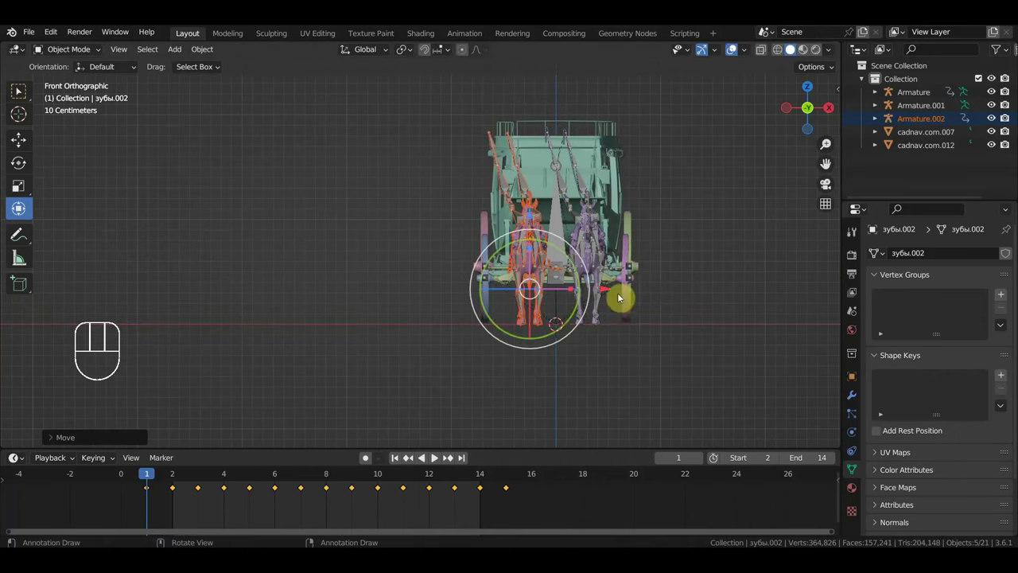
pyautogui.press('space')
pyautogui.moveTo(636, 329); pyautogui.dragTo(557, 337)
pyautogui.press('space')
pyautogui.moveTo(629, 332); pyautogui.dragTo(679, 379)
pyautogui.moveTo(672, 323); pyautogui.dragTo(657, 384)
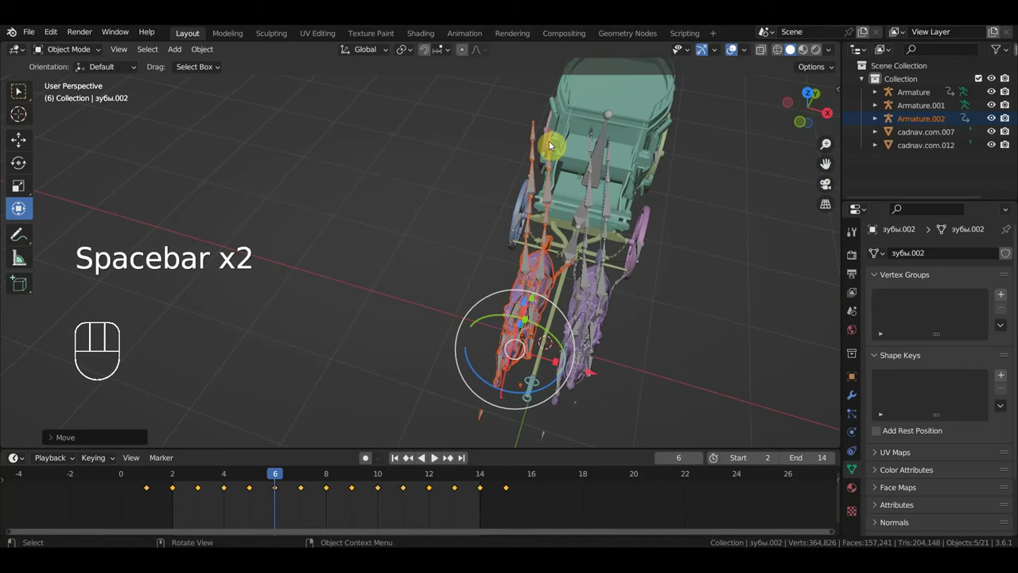
pyautogui.moveTo(654, 252); pyautogui.dragTo(585, 193)
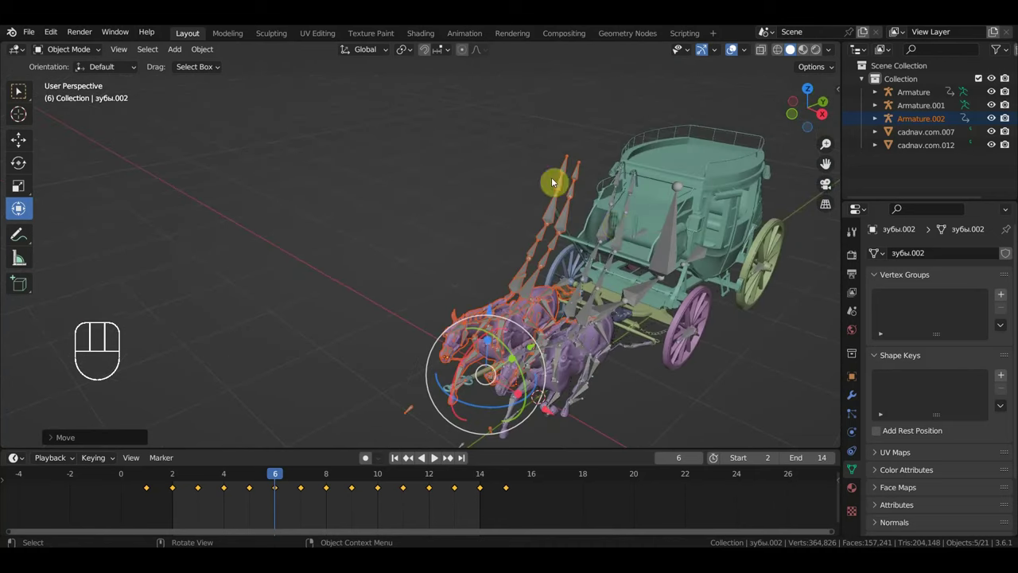
pyautogui.moveTo(689, 263); pyautogui.dragTo(631, 243)
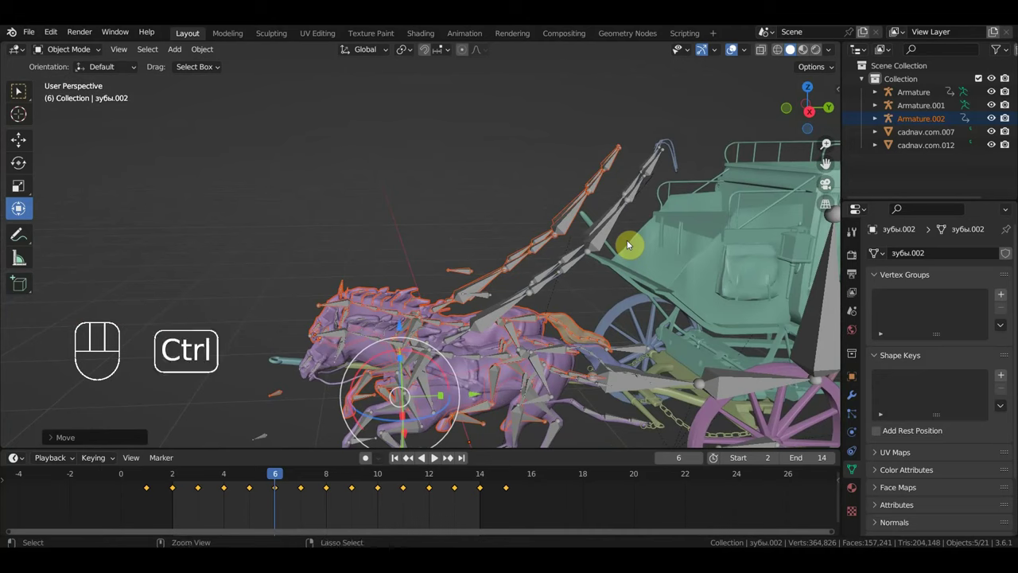
# Step: Undo the duplication until Armature.002 is gone, leaving the original horse mesh selected
pyautogui.press('ctrl+z')
pyautogui.press('ctrl+z')
pyautogui.press('ctrl+z')
pyautogui.press('ctrl+z')
pyautogui.press('ctrl+z')
pyautogui.press('ctrl+z')
pyautogui.moveTo(650, 239); pyautogui.dragTo(661, 240)
pyautogui.click(526, 340)
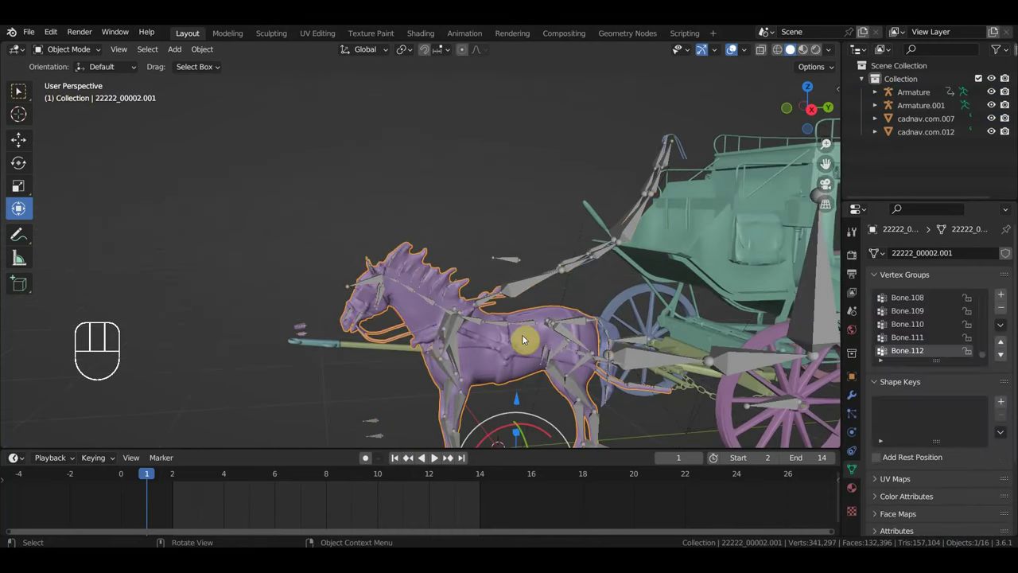
# Step: Select the horse armature and start adding horse parts to the selection
pyautogui.click(302, 326)
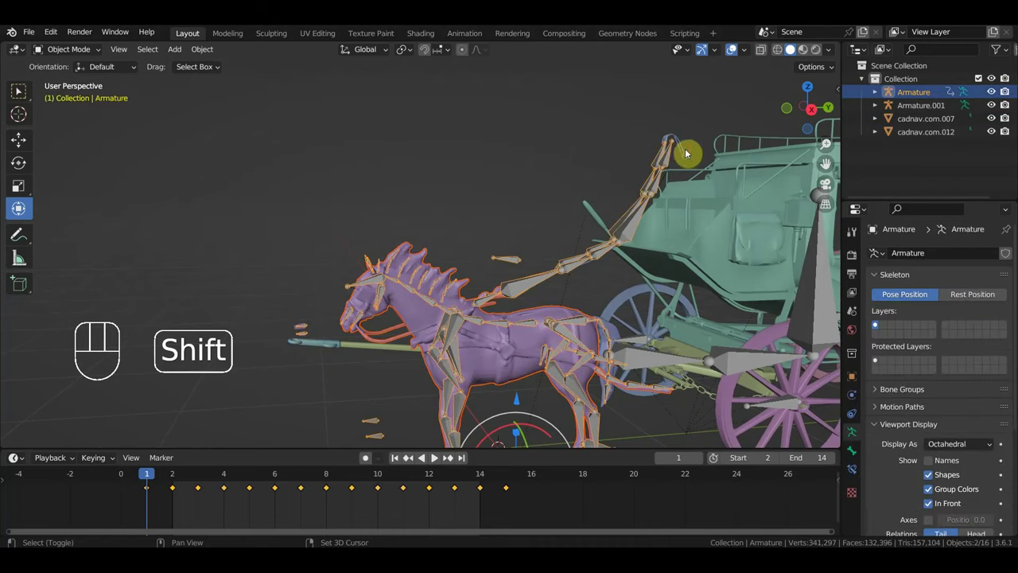
pyautogui.click(687, 155)
pyautogui.moveTo(568, 270); pyautogui.dragTo(626, 234)
pyautogui.moveTo(587, 242); pyautogui.dragTo(569, 242)
pyautogui.click(566, 230)
pyautogui.moveTo(578, 237); pyautogui.dragTo(521, 253)
# Step: Add the harness straps, tail and teeth meshes so six horse objects are selected
pyautogui.click(422, 190)
pyautogui.click(424, 192)
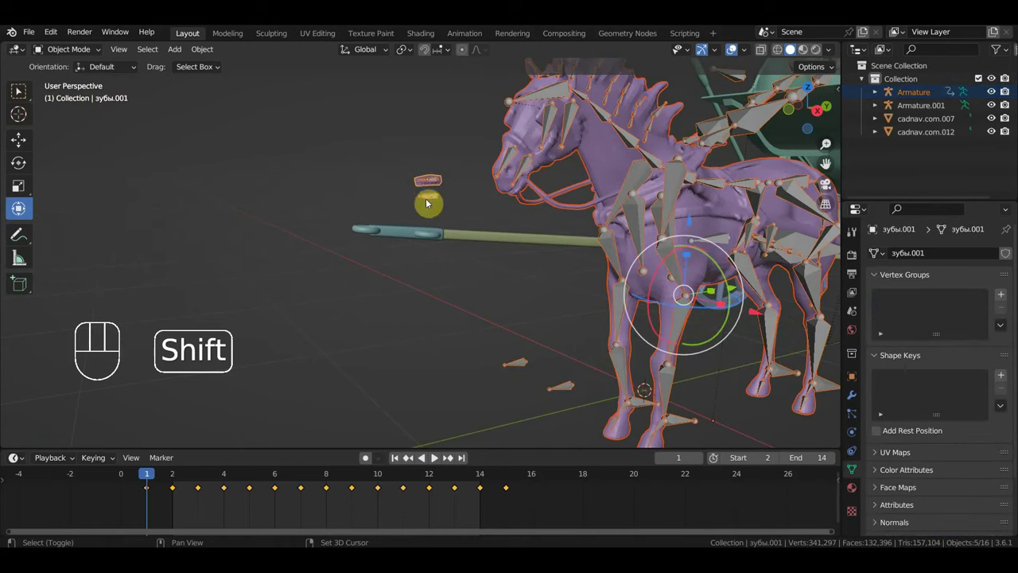
pyautogui.middleClick(437, 214)
pyautogui.click(463, 302)
pyautogui.moveTo(575, 299); pyautogui.dragTo(555, 291)
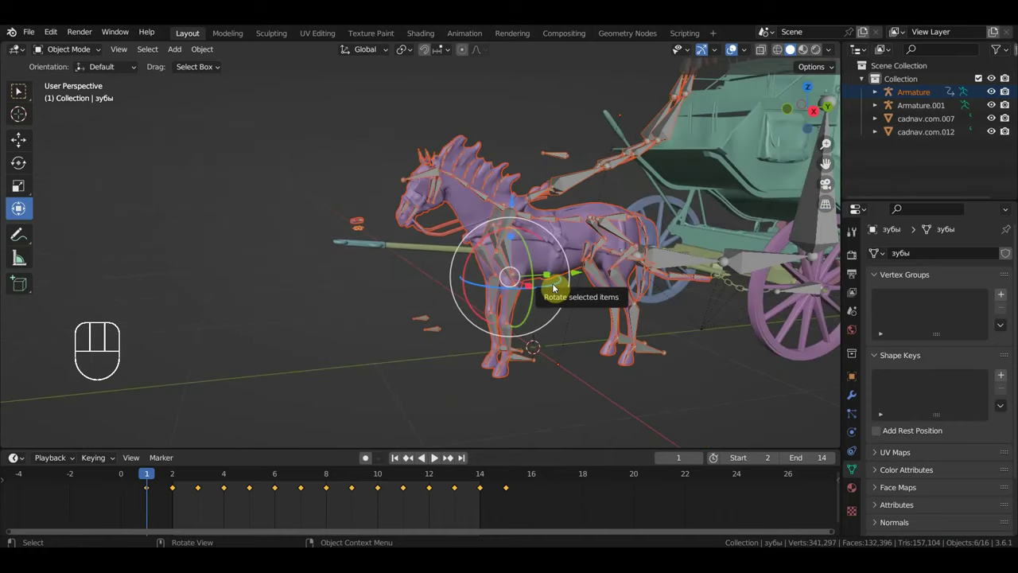
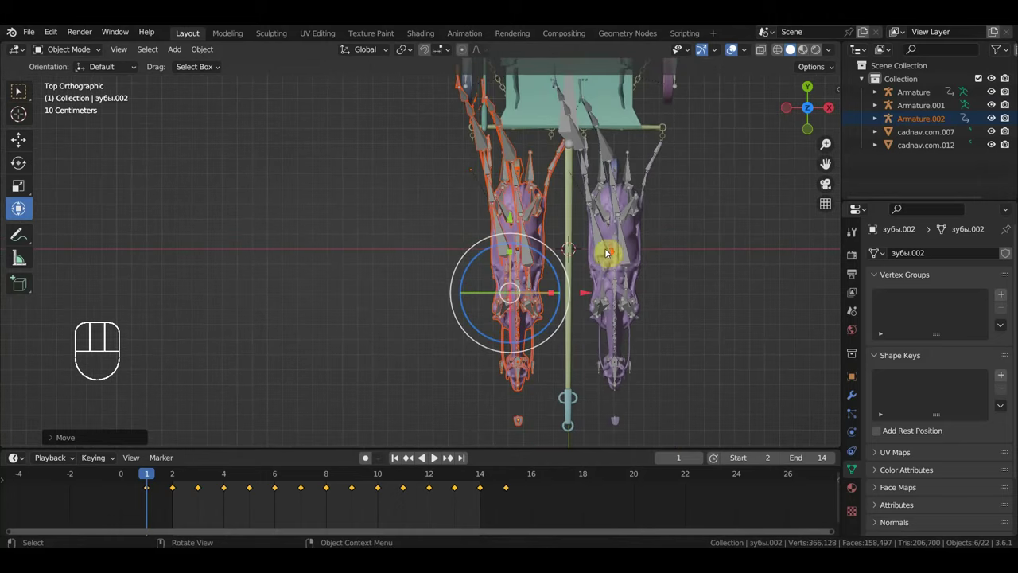
# Step: Orbit from the top view around the coach and select the horse team's rig Armature.002
pyautogui.moveTo(638, 284); pyautogui.dragTo(643, 305)
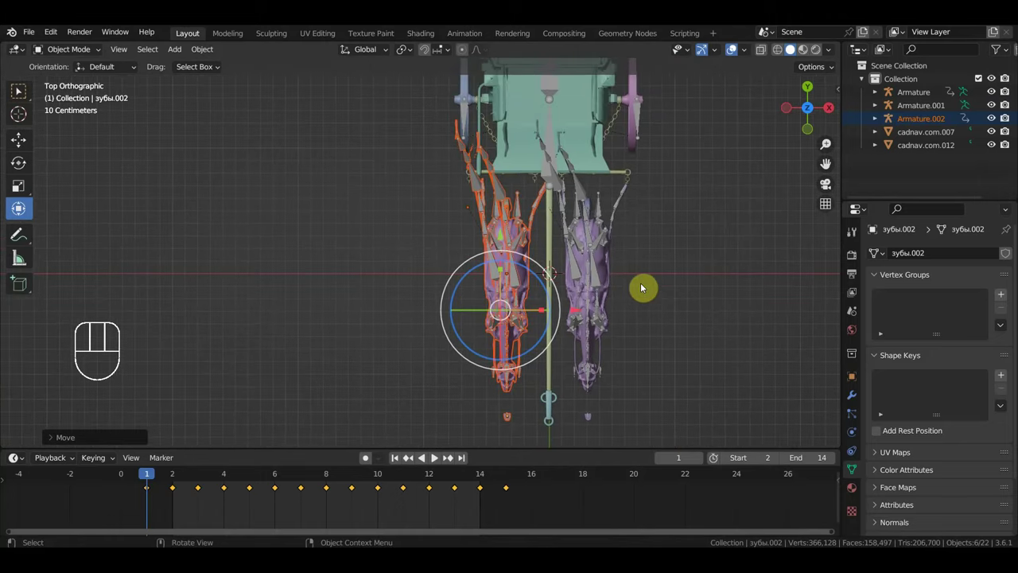
pyautogui.moveTo(626, 288); pyautogui.dragTo(607, 262)
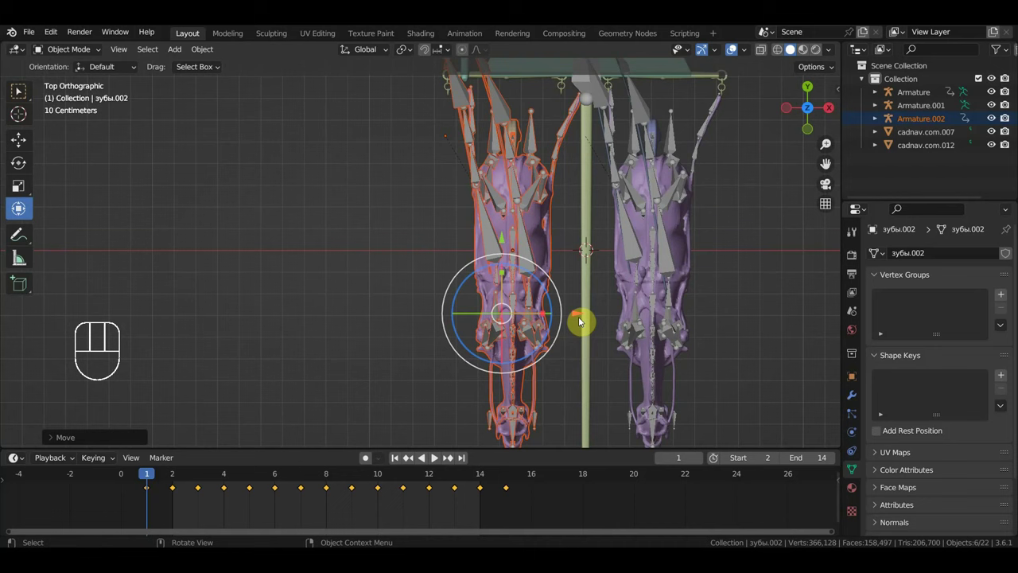
pyautogui.moveTo(581, 315); pyautogui.dragTo(607, 326)
pyautogui.moveTo(617, 329); pyautogui.dragTo(528, 255)
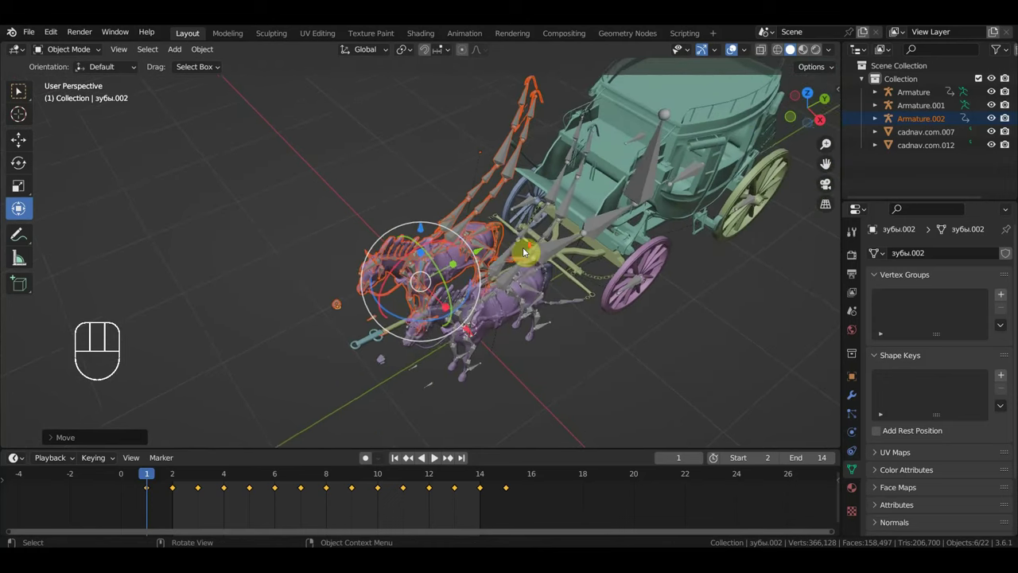
pyautogui.moveTo(540, 267); pyautogui.dragTo(534, 280)
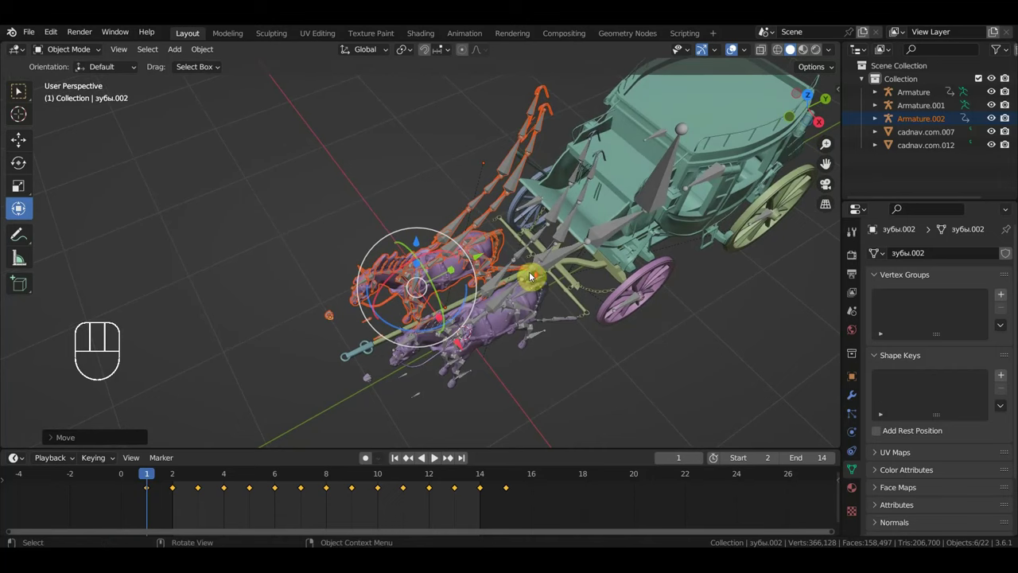
pyautogui.moveTo(529, 280); pyautogui.dragTo(518, 277)
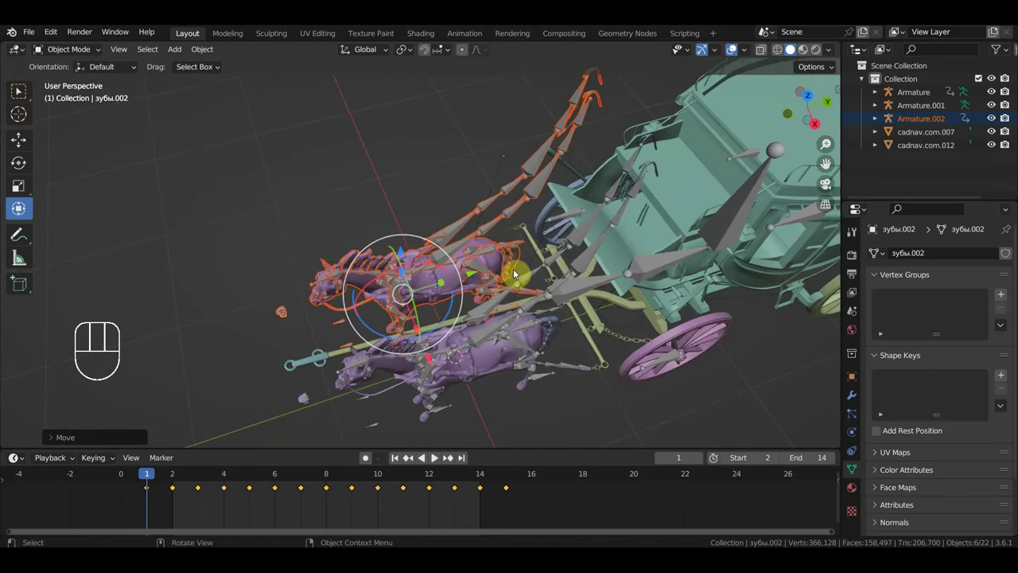
pyautogui.middleClick(522, 242)
pyautogui.click(526, 159)
pyautogui.moveTo(543, 177); pyautogui.dragTo(565, 175)
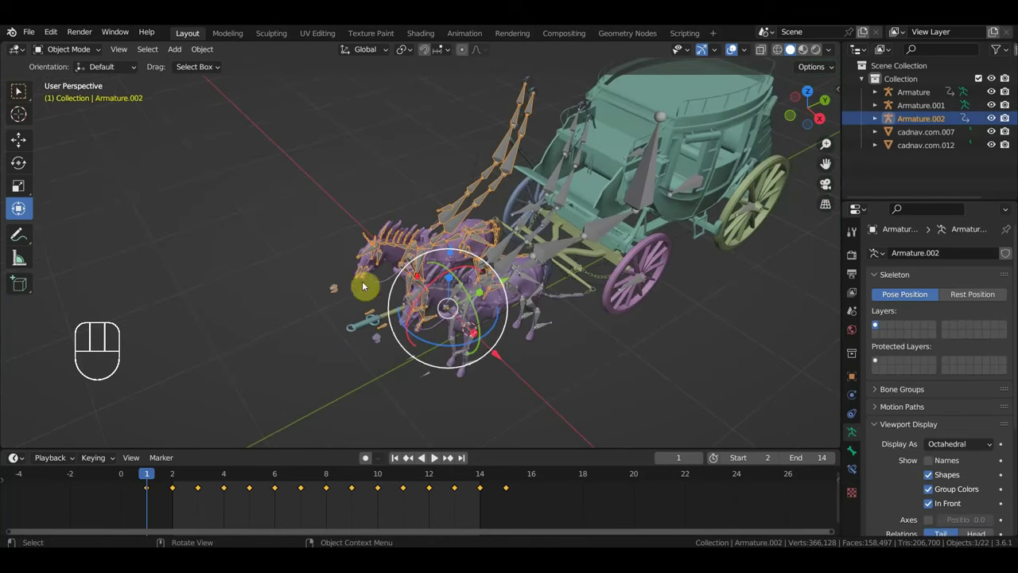
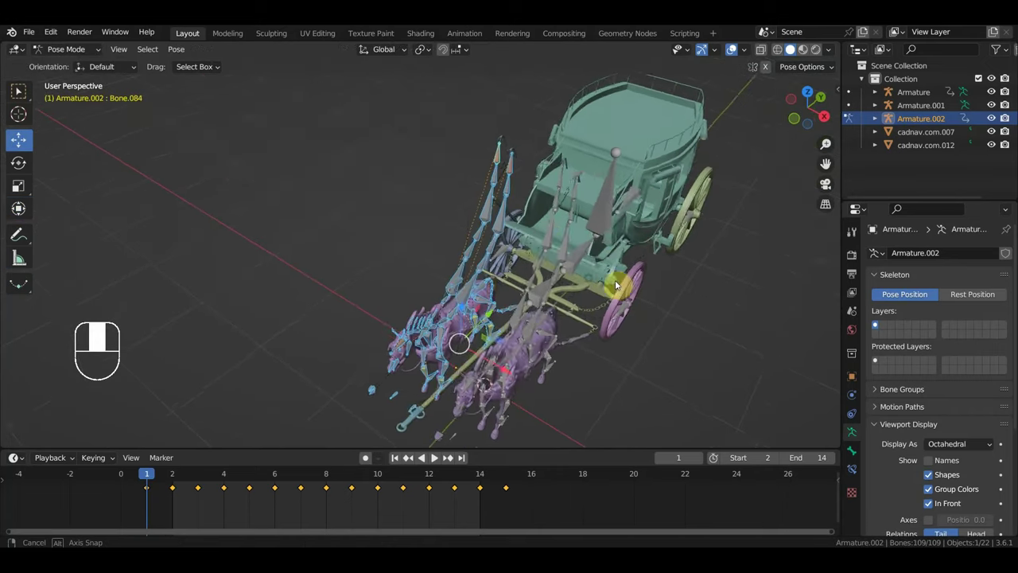
# Step: In Pose Mode select the rein bone near the seat and keyframe its location and rotation
pyautogui.moveTo(514, 157); pyautogui.dragTo(524, 166)
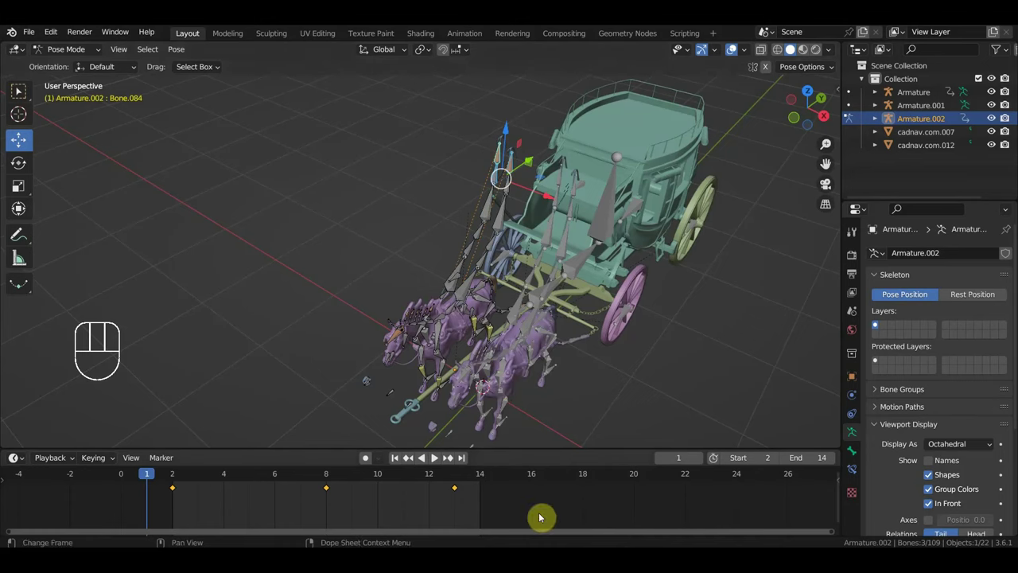
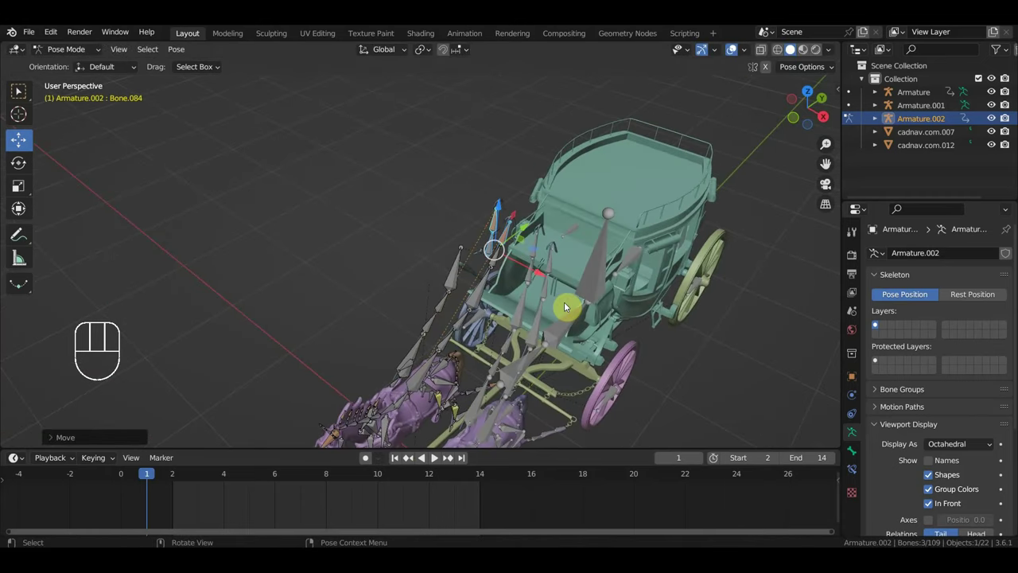
pyautogui.press('ctrl+z')
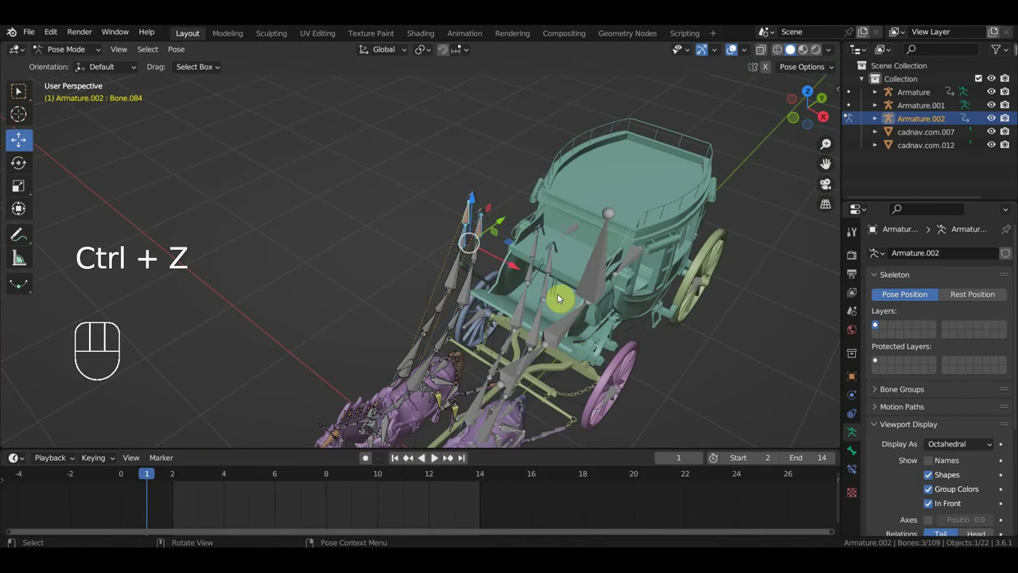
pyautogui.click(472, 215)
pyautogui.moveTo(483, 226); pyautogui.dragTo(522, 241)
pyautogui.moveTo(546, 252); pyautogui.dragTo(506, 214)
pyautogui.moveTo(516, 215); pyautogui.dragTo(595, 230)
pyautogui.press('g')
pyautogui.moveTo(652, 242); pyautogui.dragTo(551, 232)
pyautogui.moveTo(543, 223); pyautogui.dragTo(533, 218)
pyautogui.middleClick(554, 219)
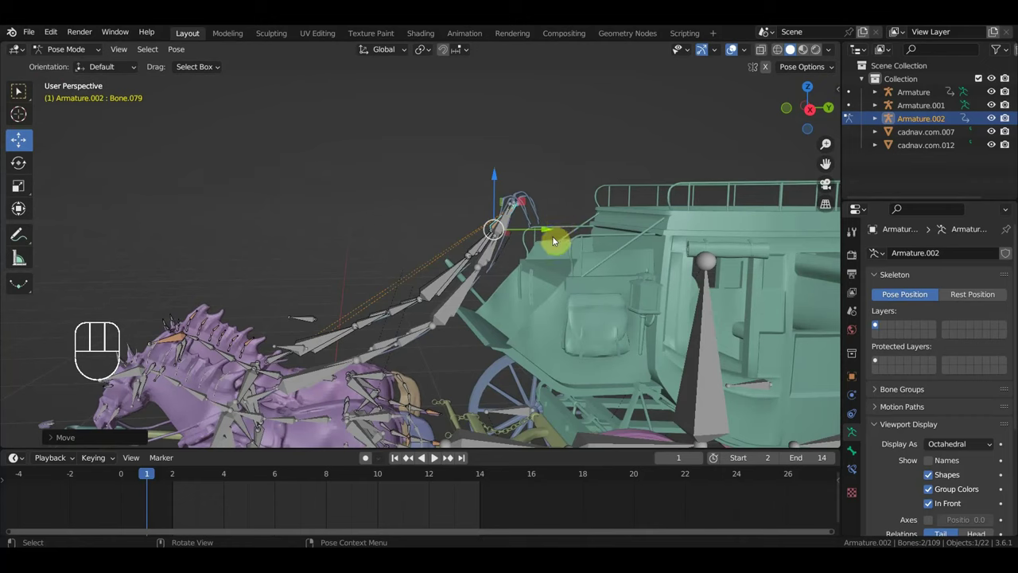
pyautogui.press('i')
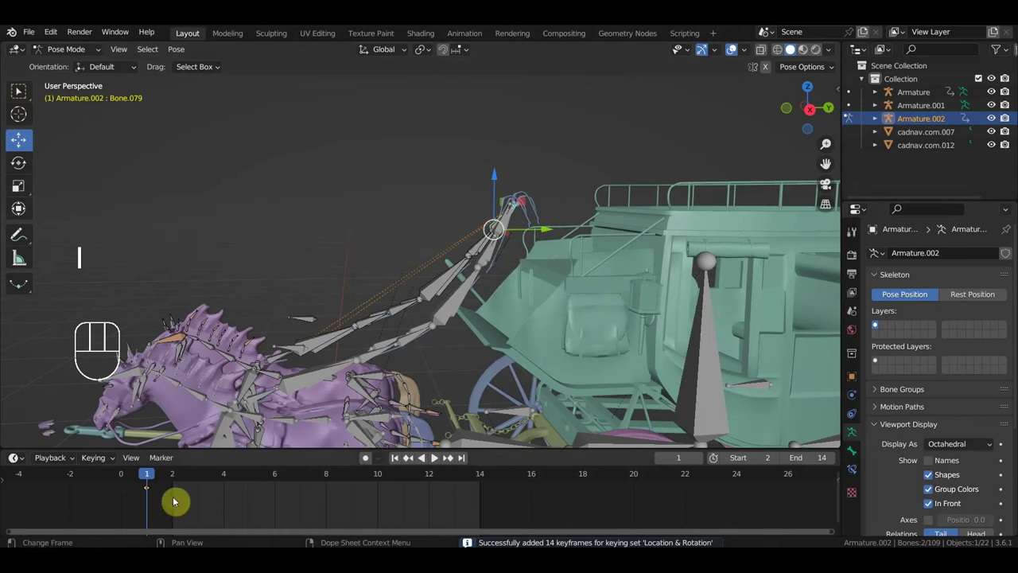
# Step: Scrub the timeline forward to frame 12
pyautogui.press('g')
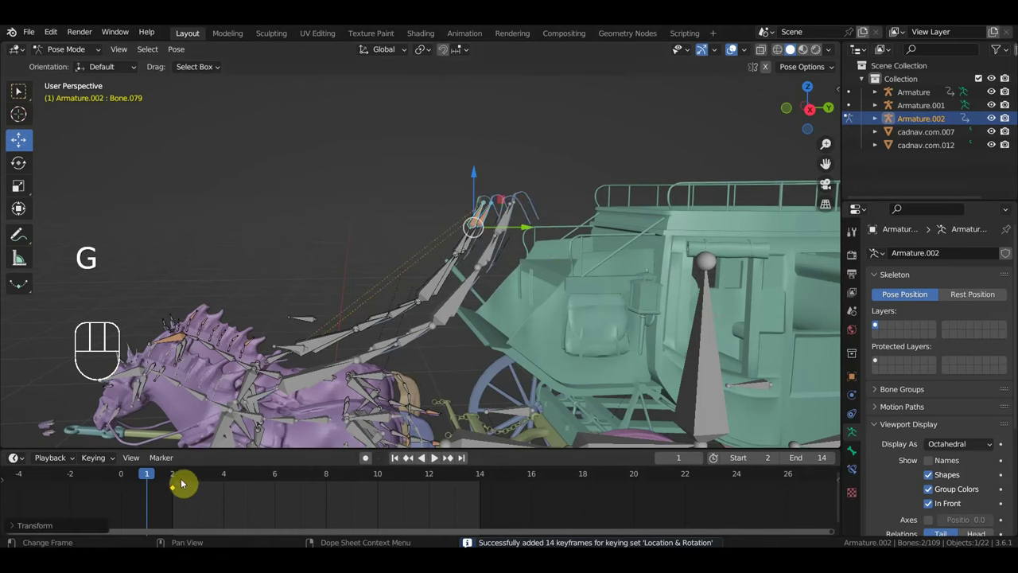
pyautogui.moveTo(154, 476); pyautogui.dragTo(432, 506)
pyautogui.moveTo(448, 329); pyautogui.dragTo(541, 330)
pyautogui.middleClick(501, 315)
pyautogui.moveTo(421, 301); pyautogui.dragTo(389, 281)
pyautogui.moveTo(302, 150); pyautogui.dragTo(469, 299)
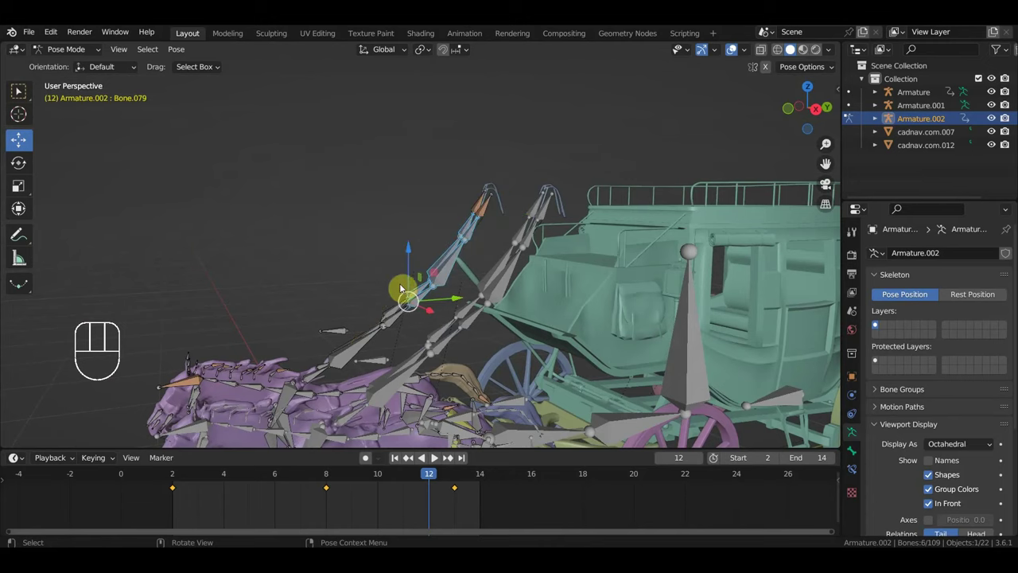
pyautogui.moveTo(378, 300); pyautogui.dragTo(430, 330)
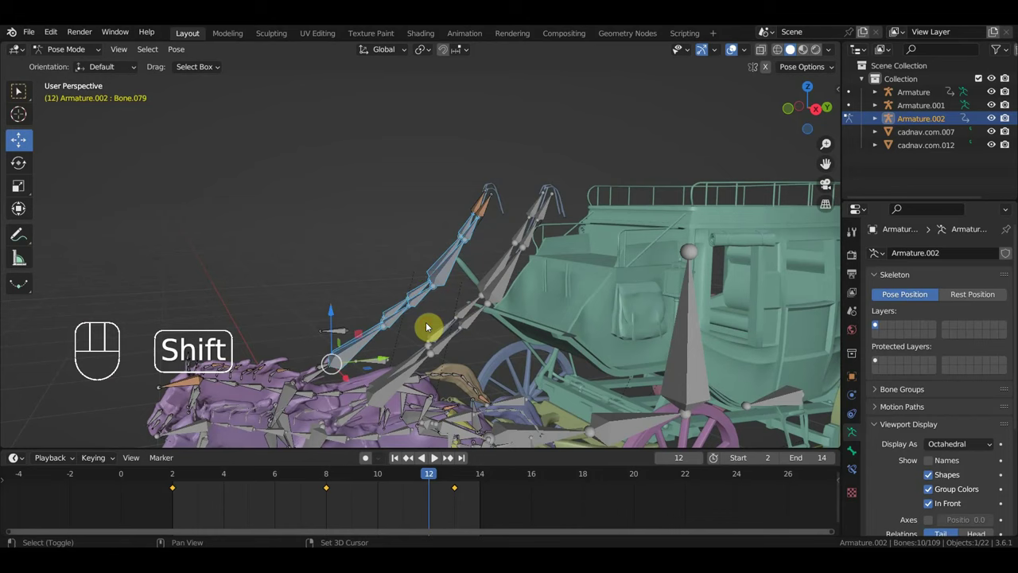
# Step: Select the two rein bones at the driver's seat with Bone.084 active
pyautogui.middleClick(338, 391)
pyautogui.click(344, 398)
pyautogui.middleClick(360, 398)
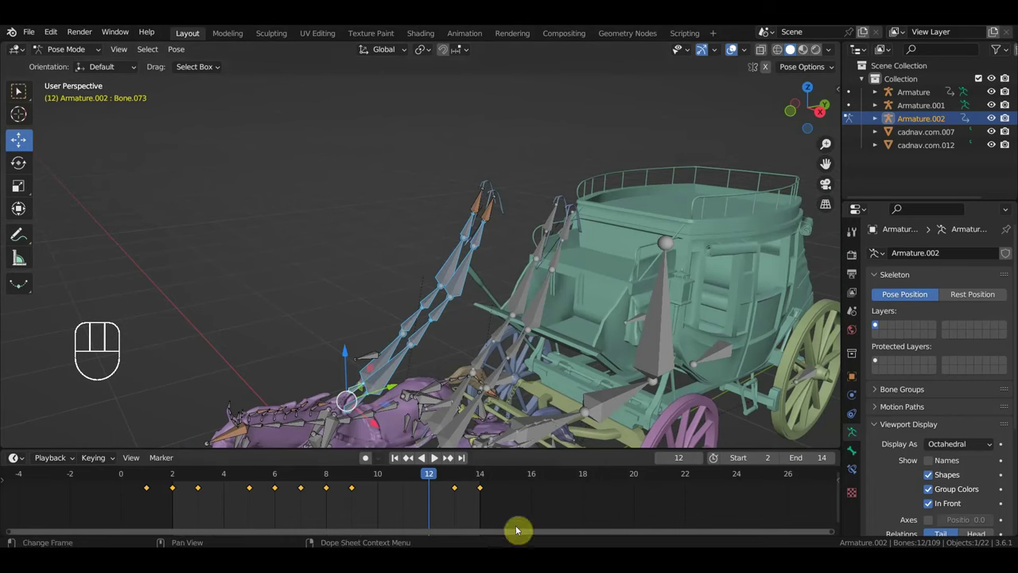
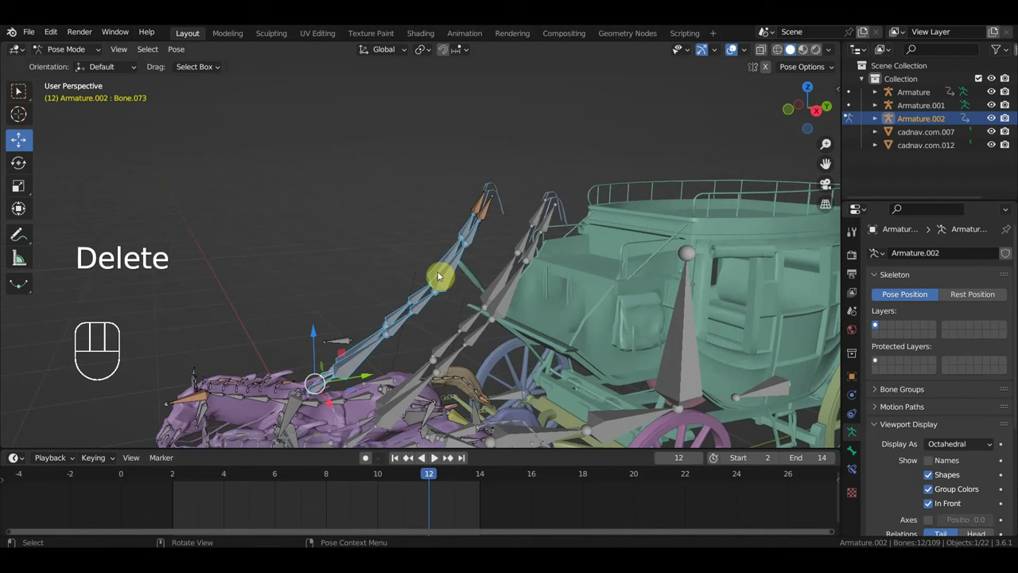
pyautogui.click(484, 206)
pyautogui.moveTo(513, 210); pyautogui.dragTo(583, 228)
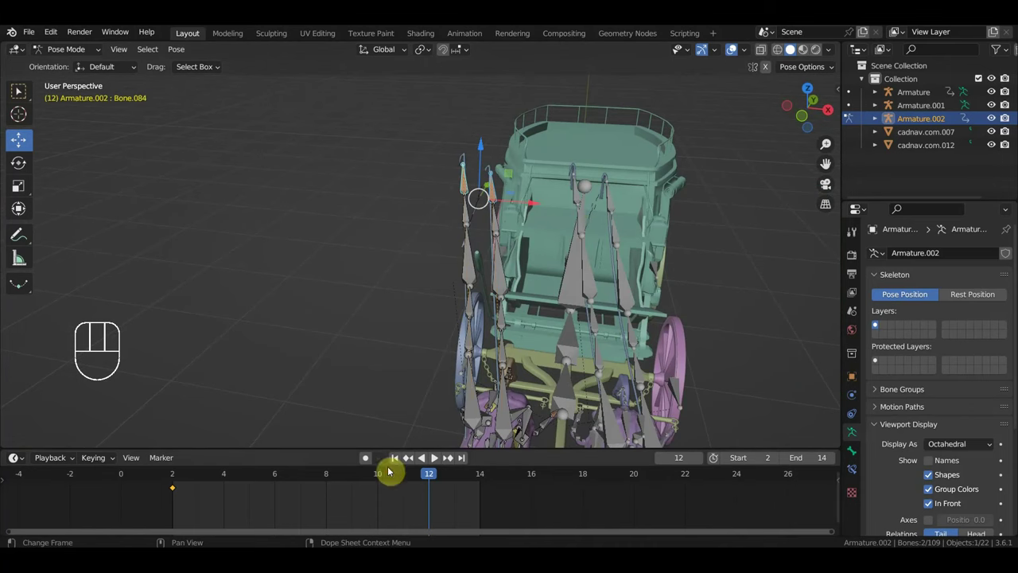
# Step: At frame 8 move and rotate the selected rein bone into a new position
pyautogui.click(374, 456)
pyautogui.press('g')
pyautogui.moveTo(640, 269); pyautogui.dragTo(533, 236)
pyautogui.press('g')
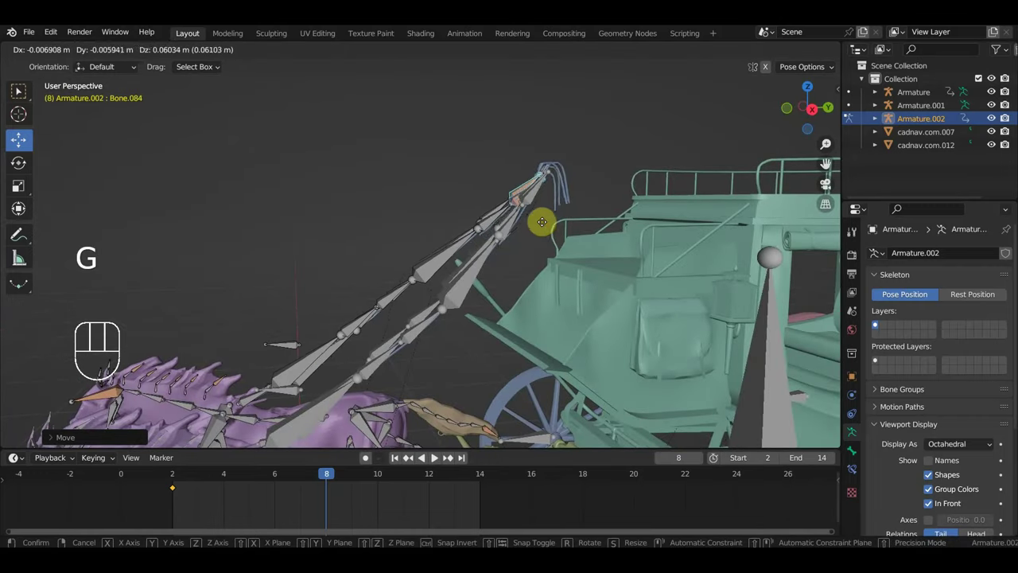
pyautogui.press('r')
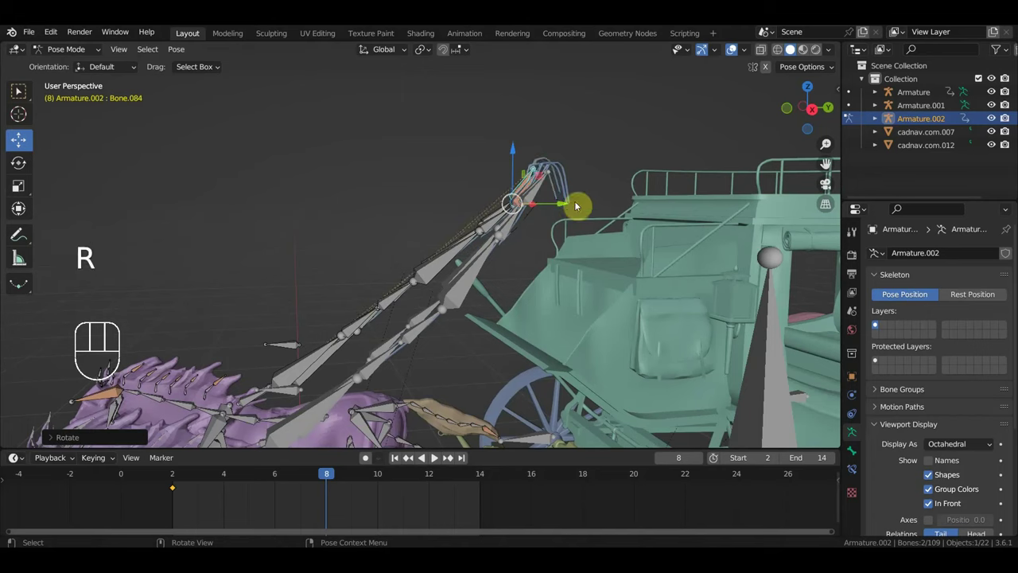
pyautogui.press('g')
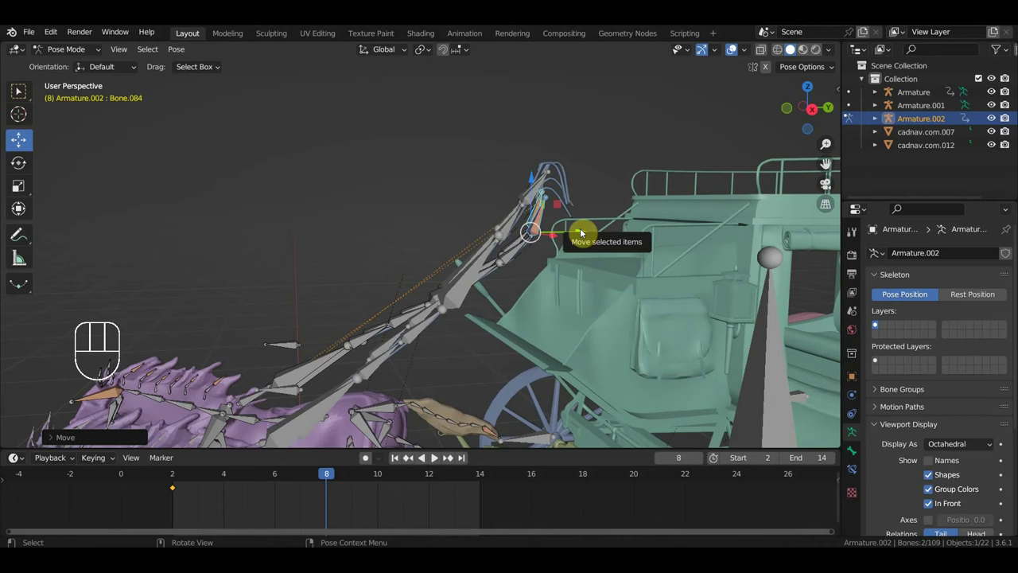
# Step: Select all bones and keyframe location and rotation for the whole armature at frame 8
pyautogui.press('a')
pyautogui.press('i')
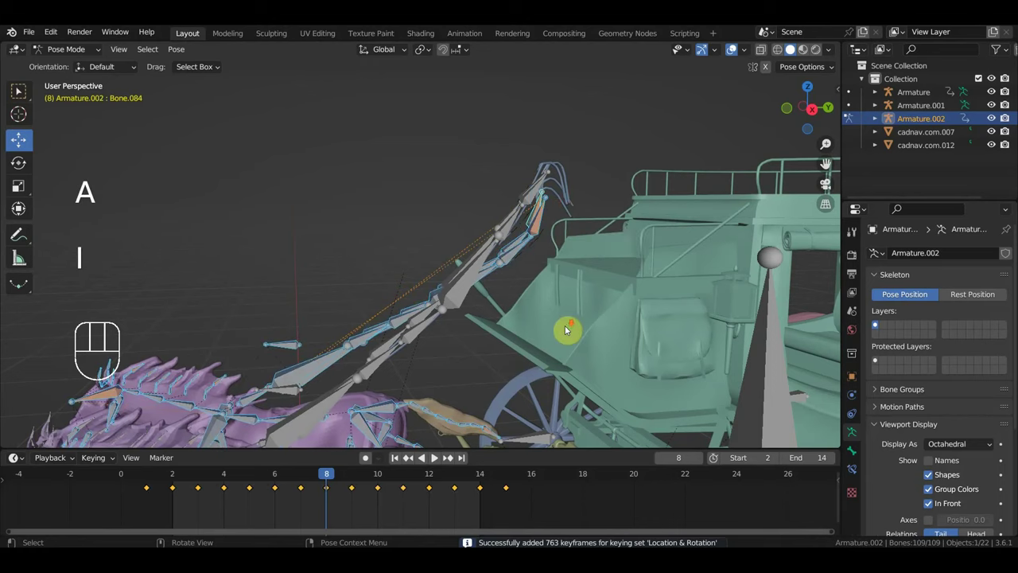
pyautogui.press('space')
pyautogui.press('space')
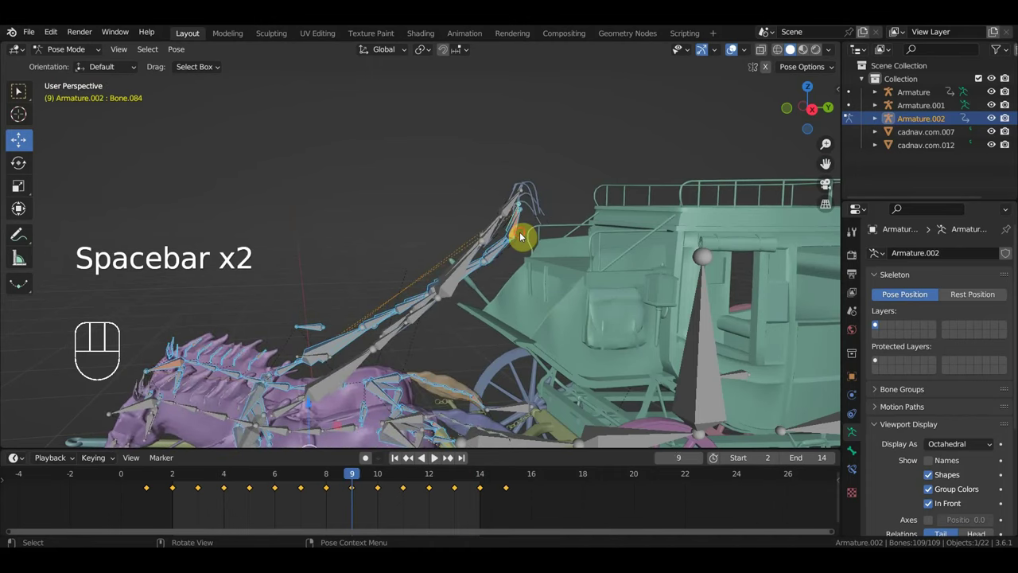
pyautogui.moveTo(531, 236); pyautogui.dragTo(549, 242)
# Step: Select a single rein bone and orbit toward the horses' heads
pyautogui.click(337, 483)
pyautogui.moveTo(435, 386); pyautogui.dragTo(619, 373)
pyautogui.moveTo(561, 370); pyautogui.dragTo(571, 385)
pyautogui.moveTo(577, 374); pyautogui.dragTo(468, 382)
pyautogui.moveTo(469, 383); pyautogui.dragTo(450, 395)
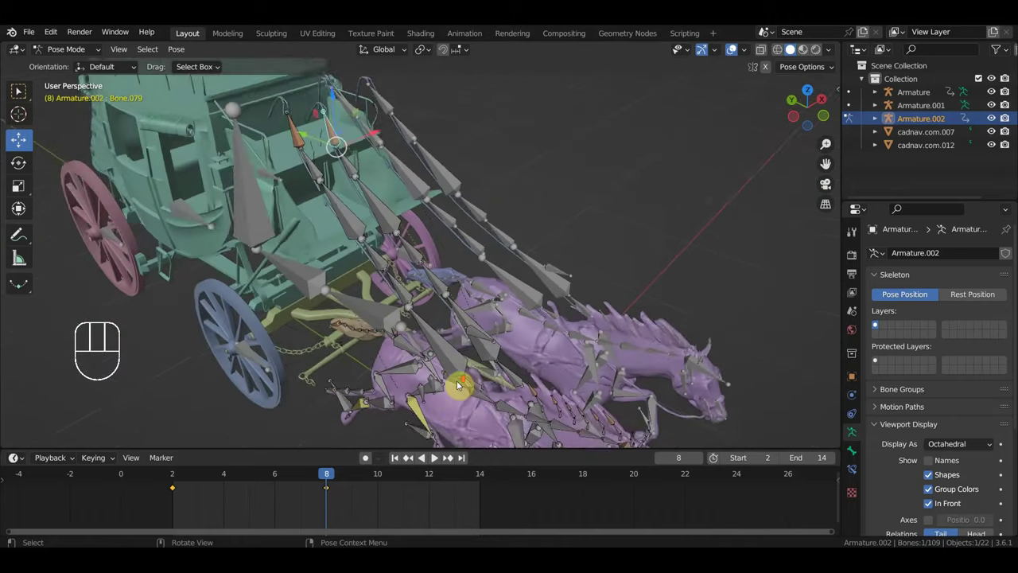
# Step: Shift-select the rein bones running up from the horse one after another
pyautogui.click(486, 407)
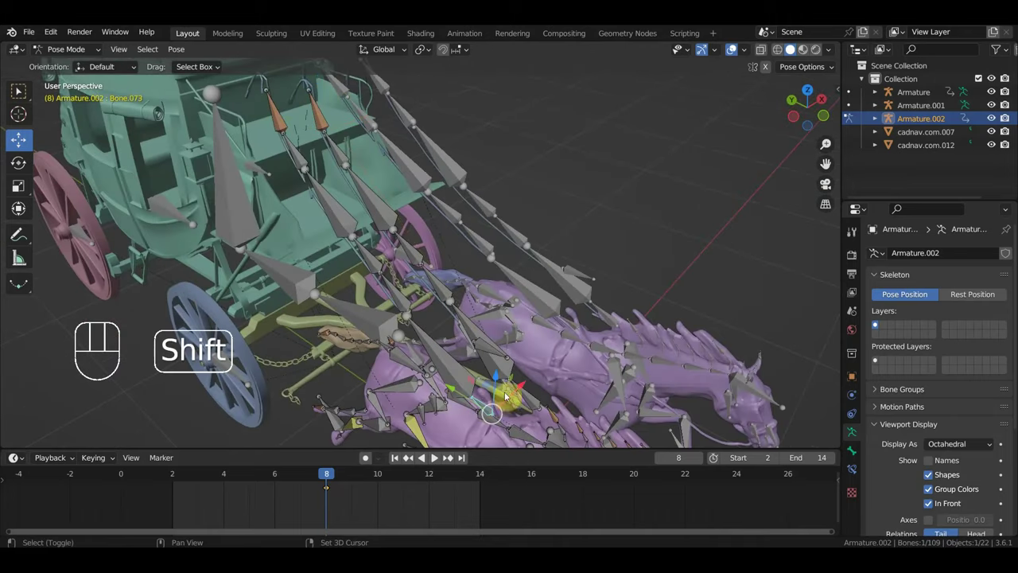
pyautogui.click(505, 372)
pyautogui.click(463, 381)
pyautogui.click(407, 308)
pyautogui.click(442, 291)
pyautogui.click(416, 261)
pyautogui.click(377, 266)
# Step: Extend the selection to the rein bones at the driver's seat, Bone.084 active
pyautogui.moveTo(374, 209); pyautogui.dragTo(350, 195)
pyautogui.click(341, 161)
pyautogui.click(301, 161)
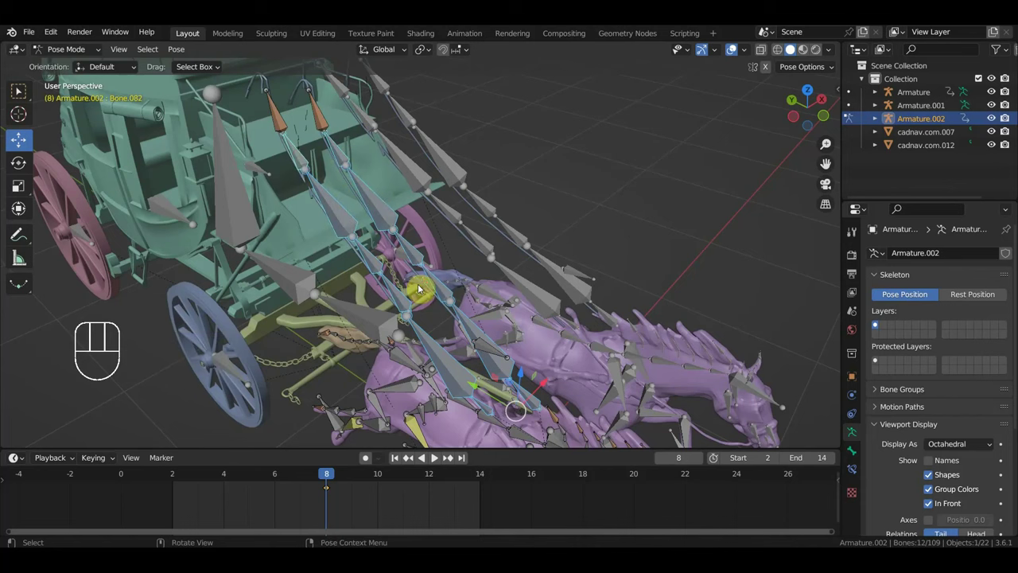
pyautogui.moveTo(413, 295); pyautogui.dragTo(265, 269)
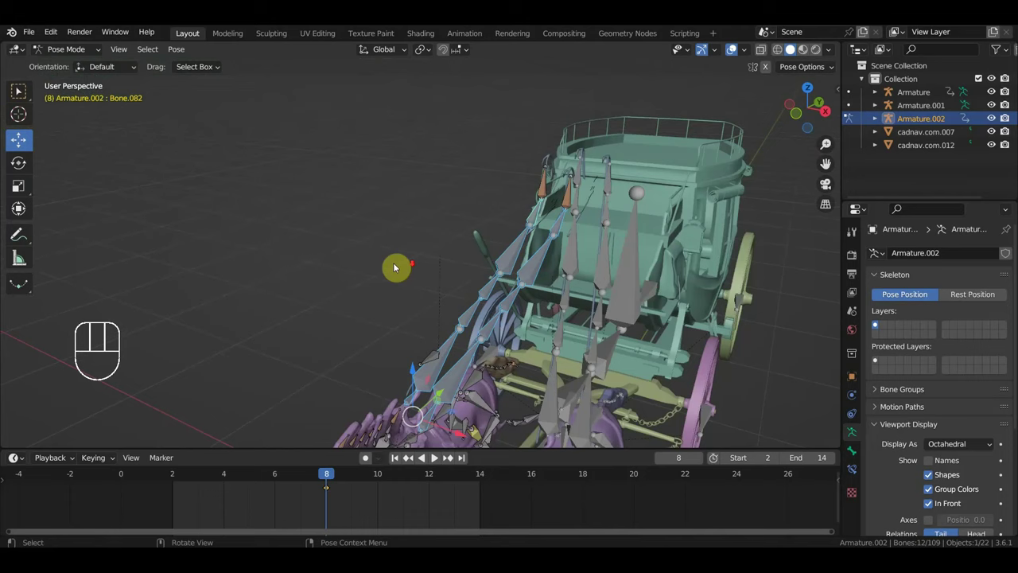
pyautogui.click(548, 189)
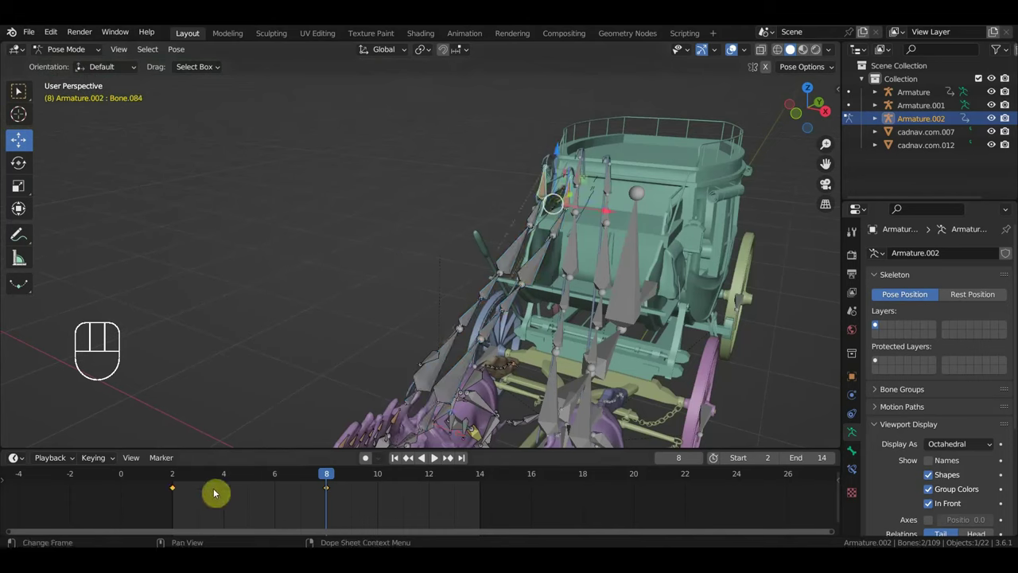
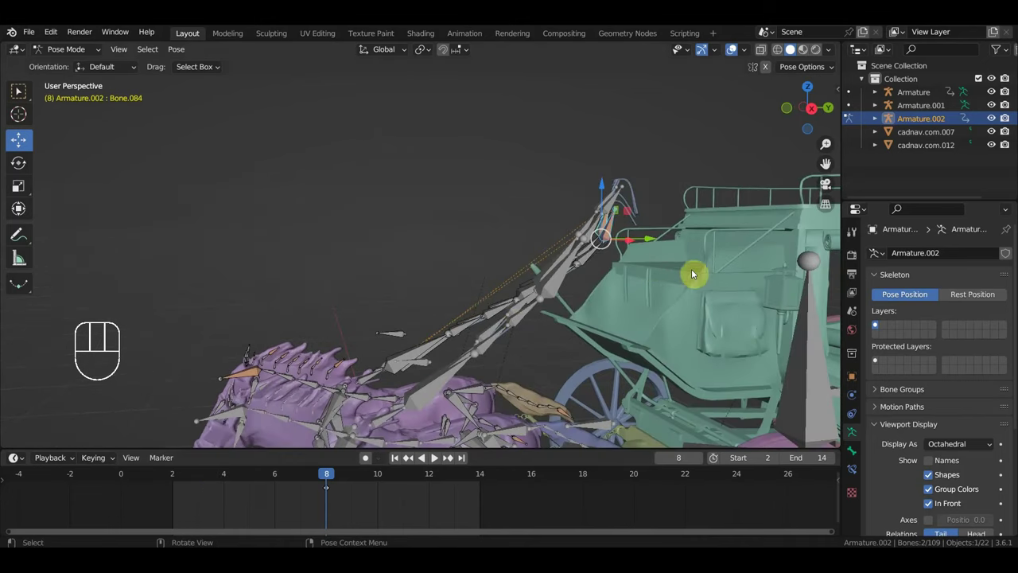
# Step: Clear the rein bones' transforms, reposition Bone.084 and key its new pose
pyautogui.press('g')
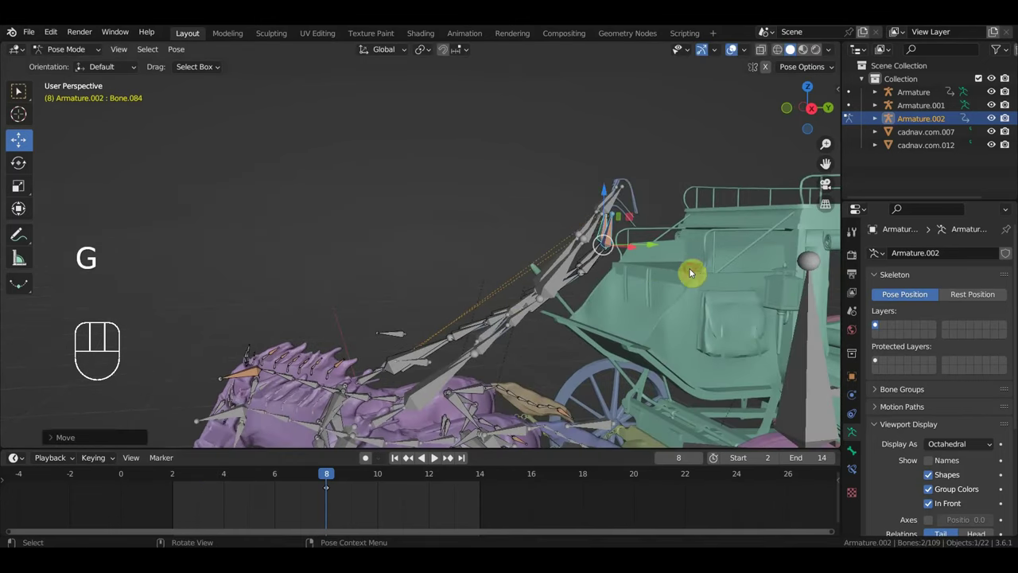
pyautogui.press('alt+g')
pyautogui.press('alt+r')
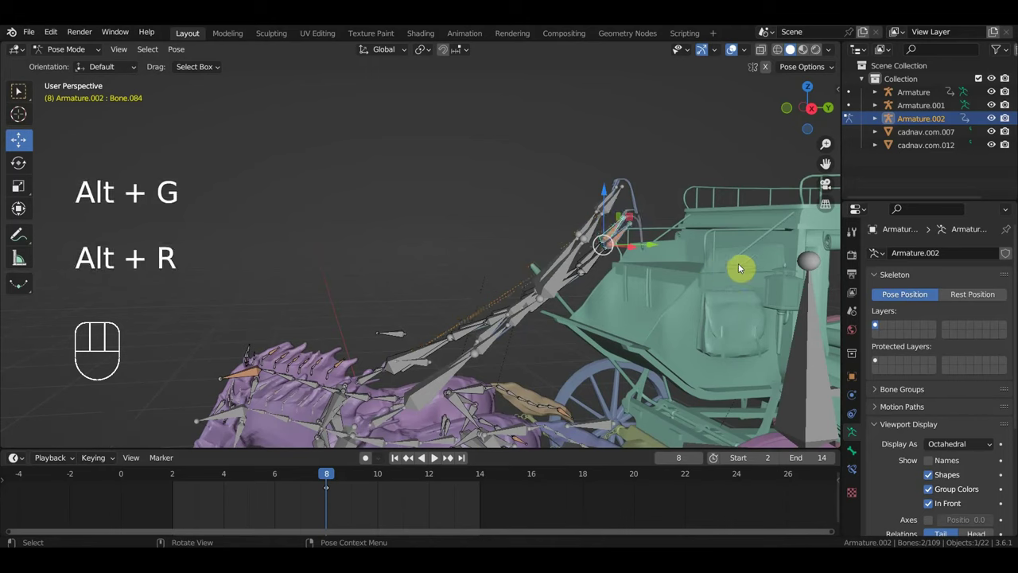
pyautogui.press('g')
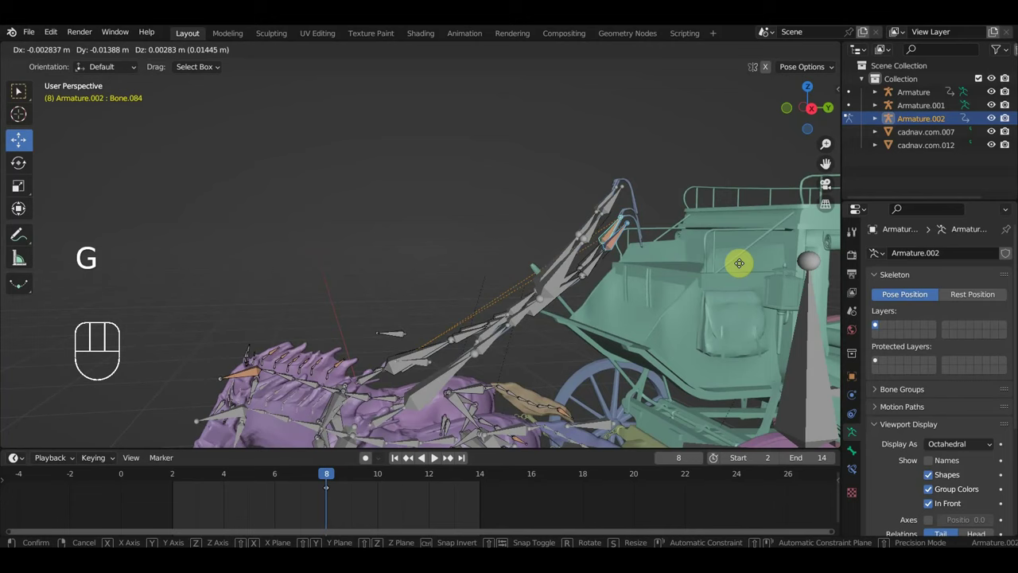
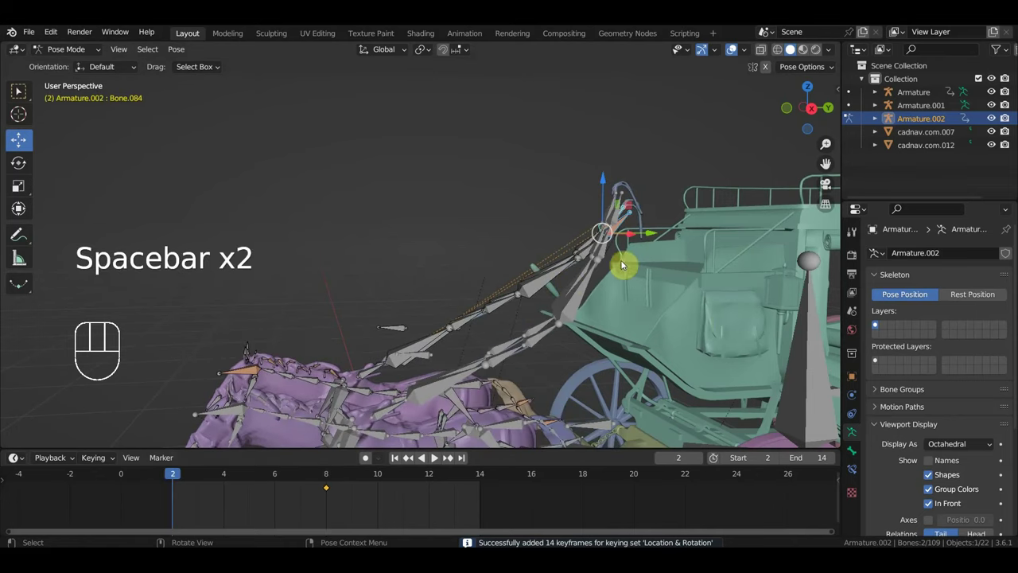
pyautogui.press('g')
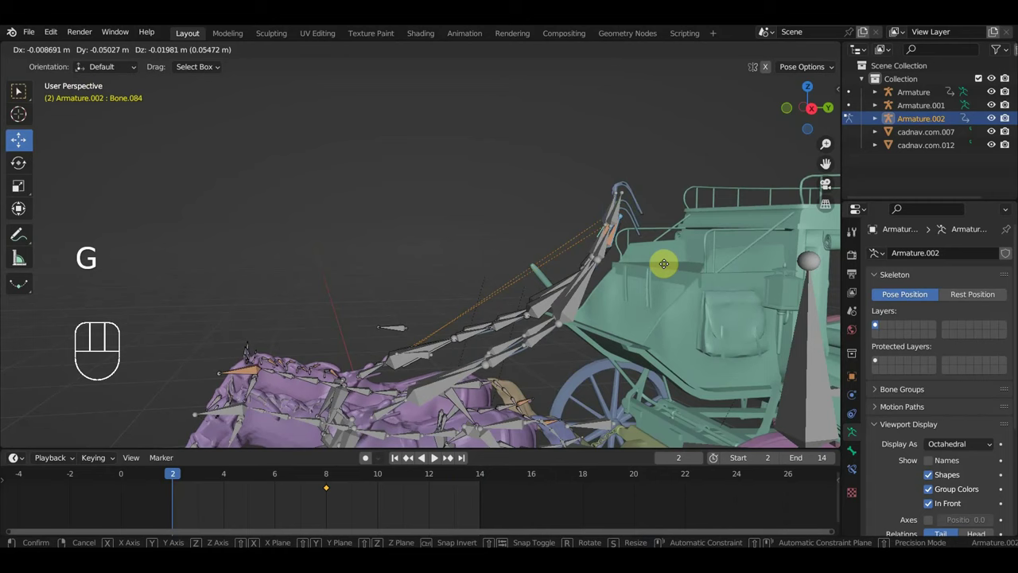
pyautogui.press('i')
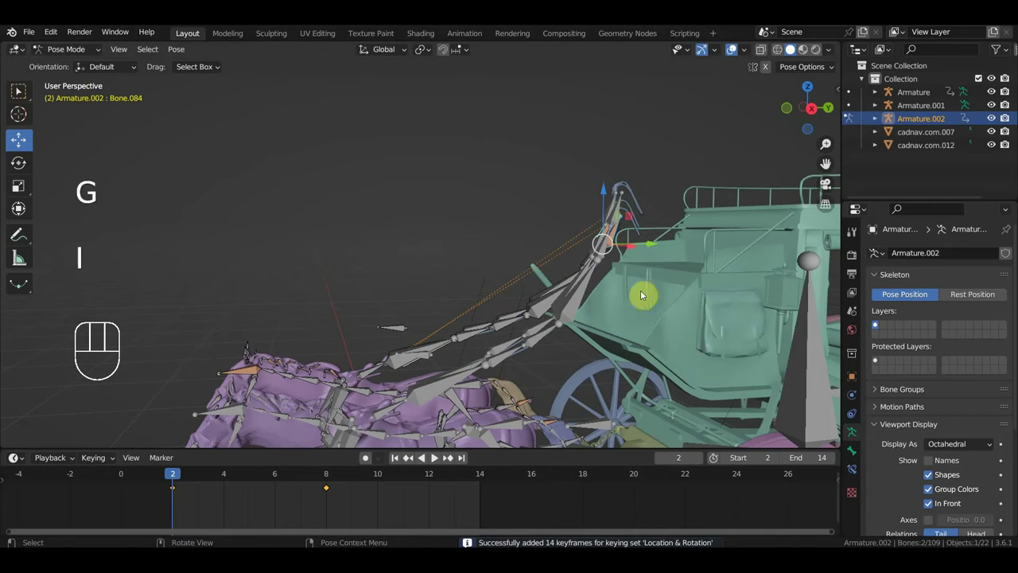
# Step: Select all 109 bones and keyframe location and rotation at frame 2
pyautogui.press('space')
pyautogui.press('space')
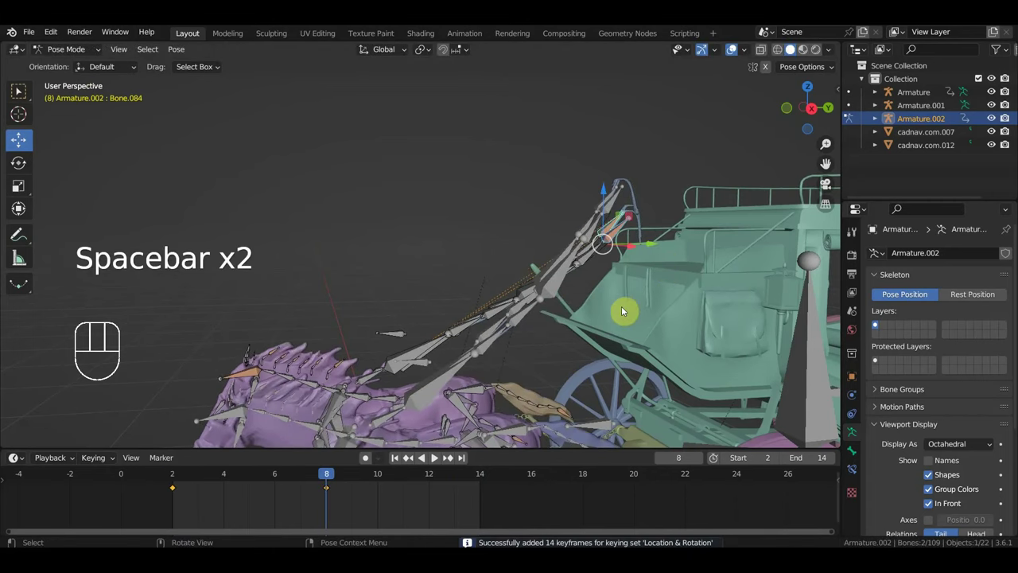
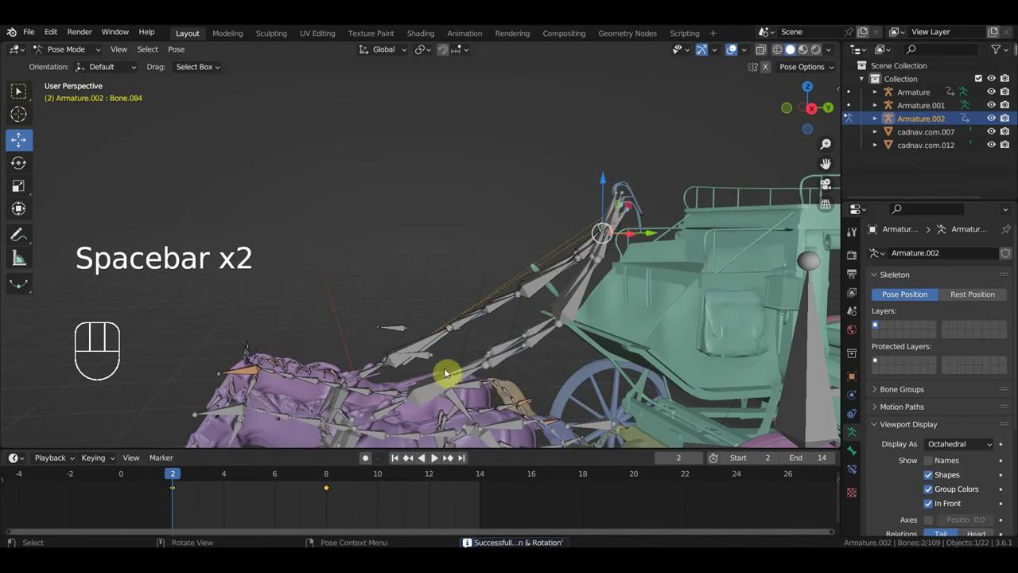
pyautogui.press('g')
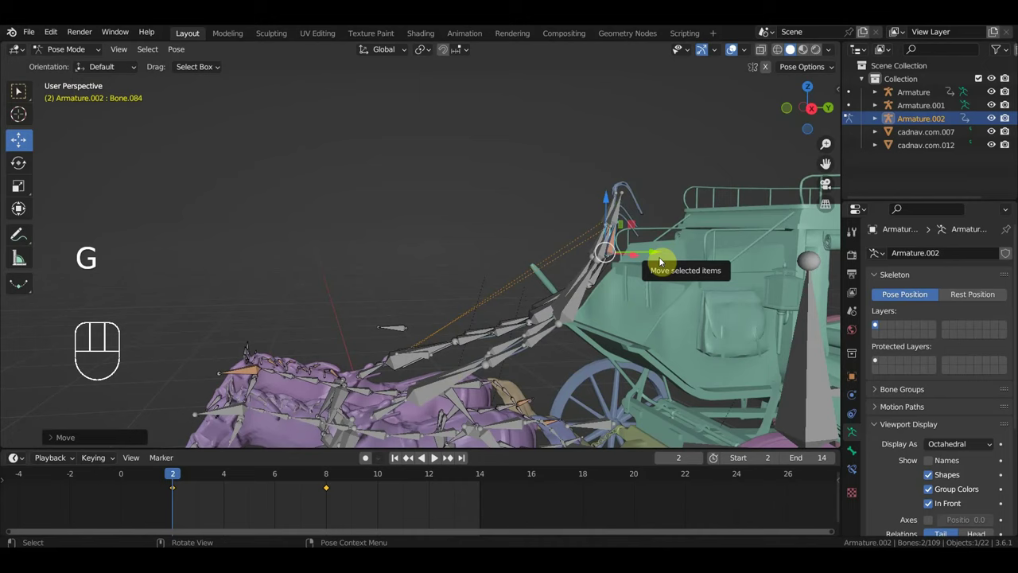
pyautogui.press('a')
pyautogui.press('i')
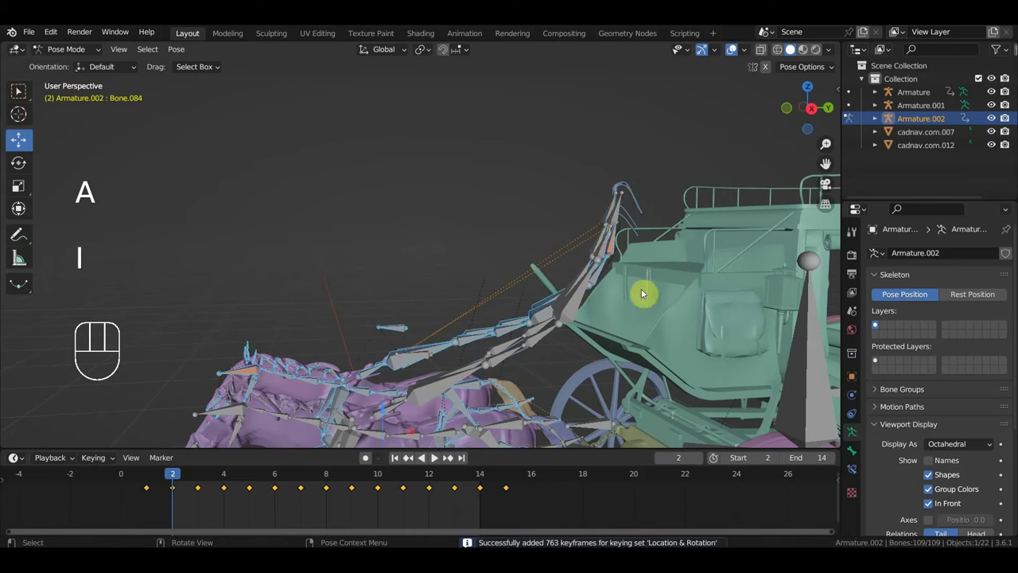
pyautogui.moveTo(624, 253); pyautogui.dragTo(688, 250)
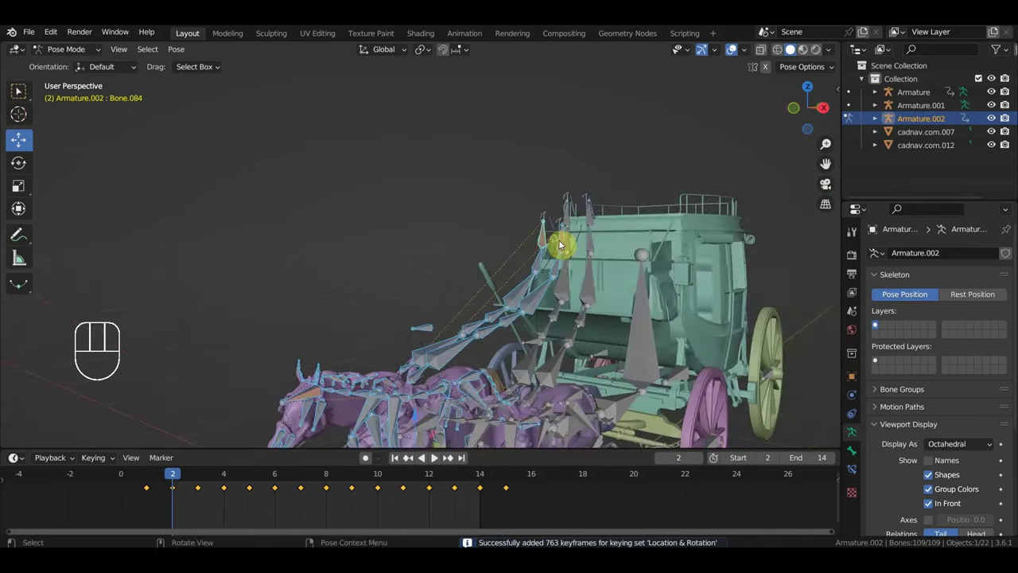
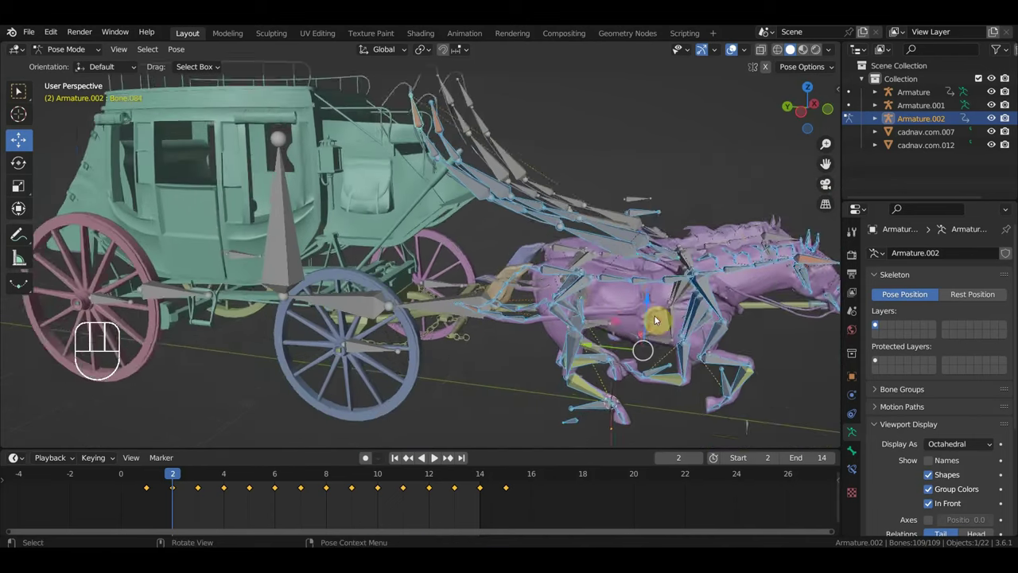
# Step: Orbit to the horse team and select the harness bones near the chains
pyautogui.middleClick(524, 391)
pyautogui.moveTo(466, 357); pyautogui.dragTo(433, 372)
pyautogui.middleClick(502, 349)
pyautogui.click(527, 320)
pyautogui.click(541, 352)
pyautogui.click(554, 374)
pyautogui.click(574, 399)
# Step: Add the remaining harness bones and delete their keyframes
pyautogui.moveTo(614, 425); pyautogui.dragTo(645, 399)
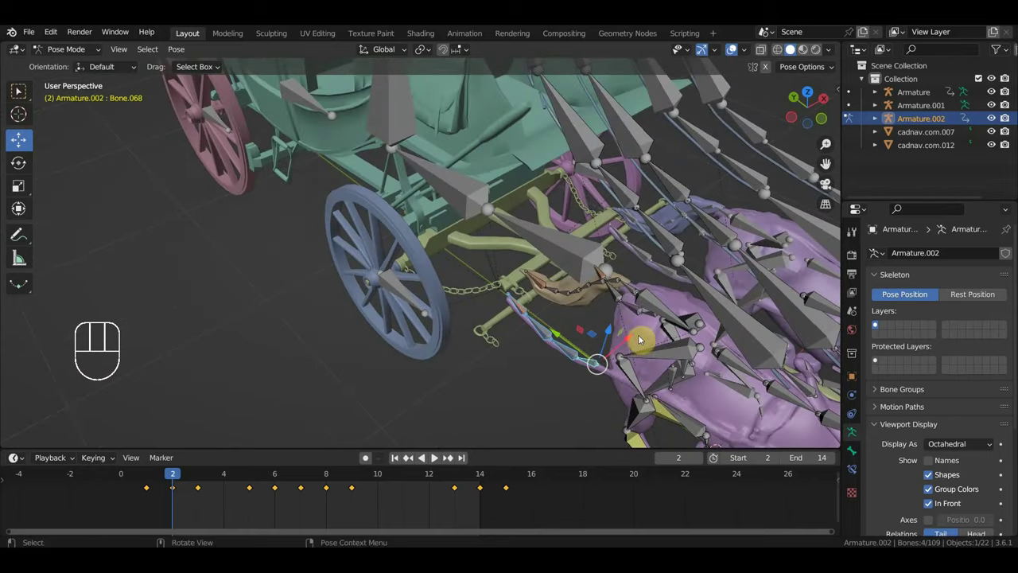
pyautogui.moveTo(632, 313); pyautogui.dragTo(639, 338)
pyautogui.moveTo(609, 315); pyautogui.dragTo(585, 327)
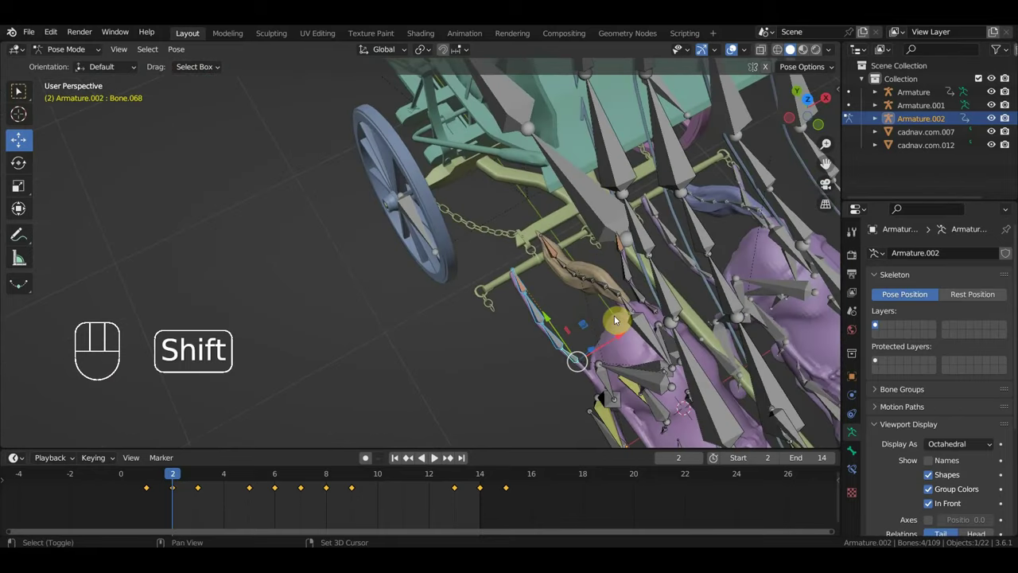
pyautogui.click(656, 309)
pyautogui.click(643, 295)
pyautogui.click(635, 280)
pyautogui.click(623, 250)
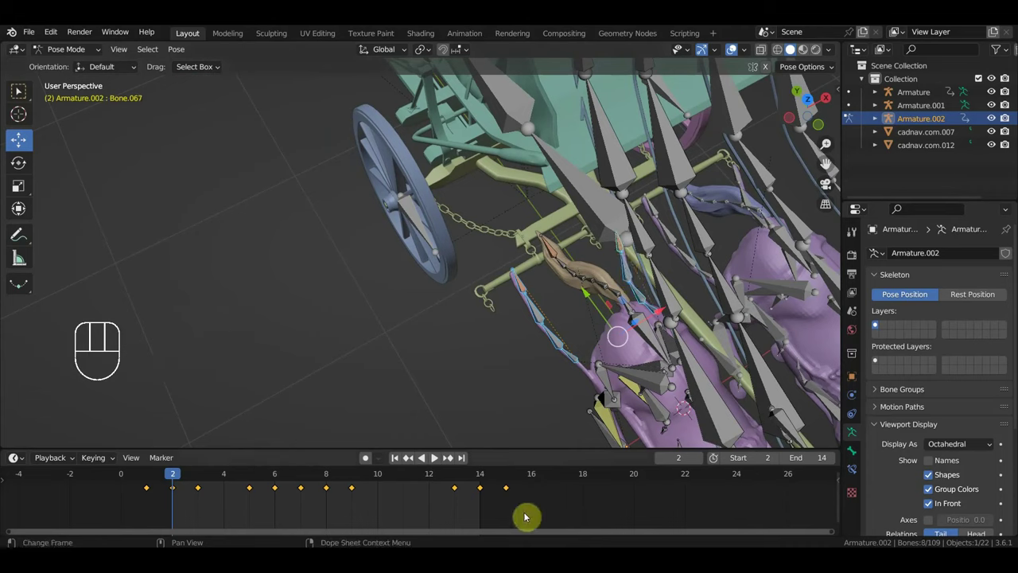
pyautogui.press('Delete')
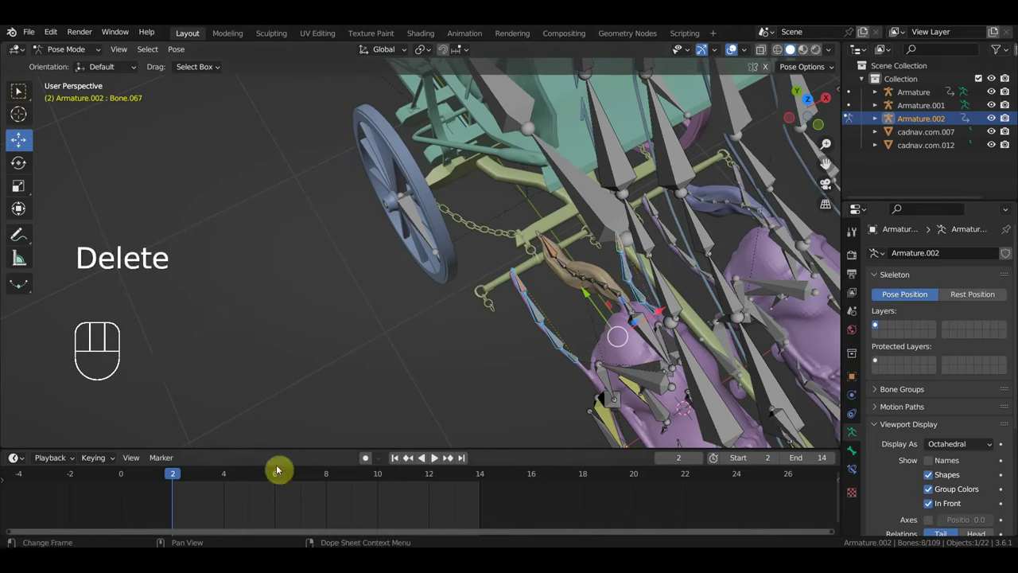
# Step: Select trace bone Bone.071 and start moving it near the front shaft
pyautogui.click(524, 288)
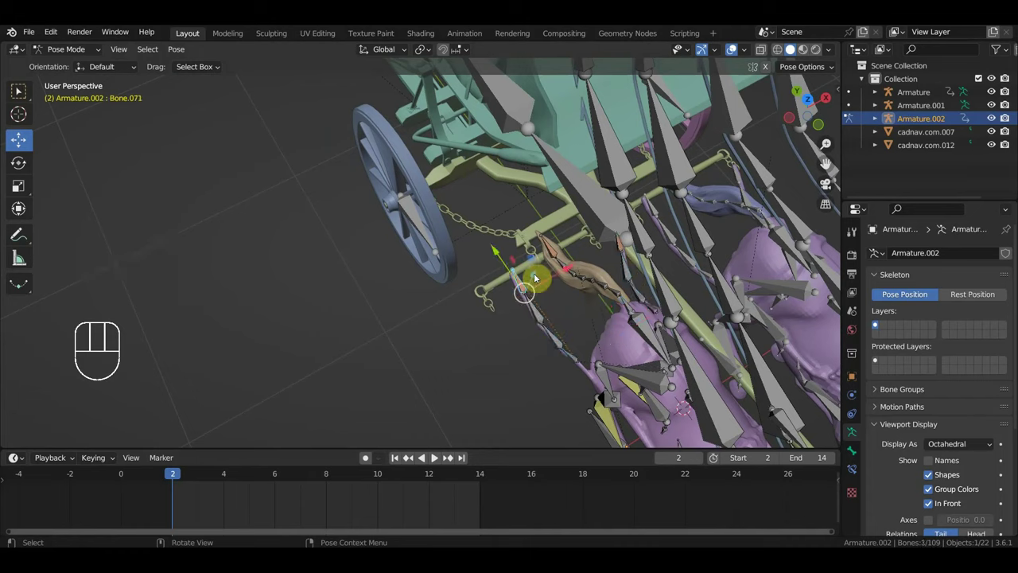
pyautogui.press('g')
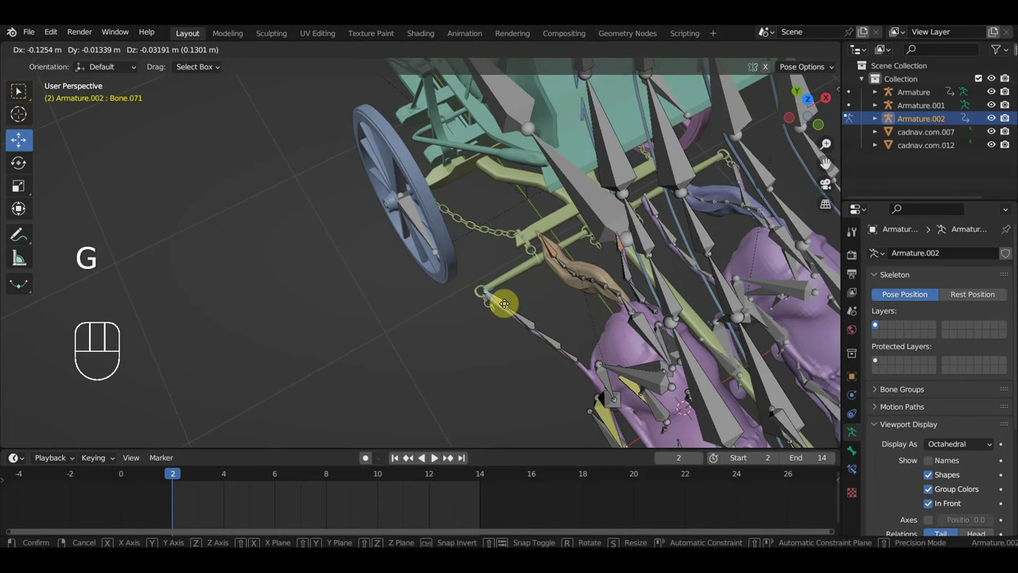
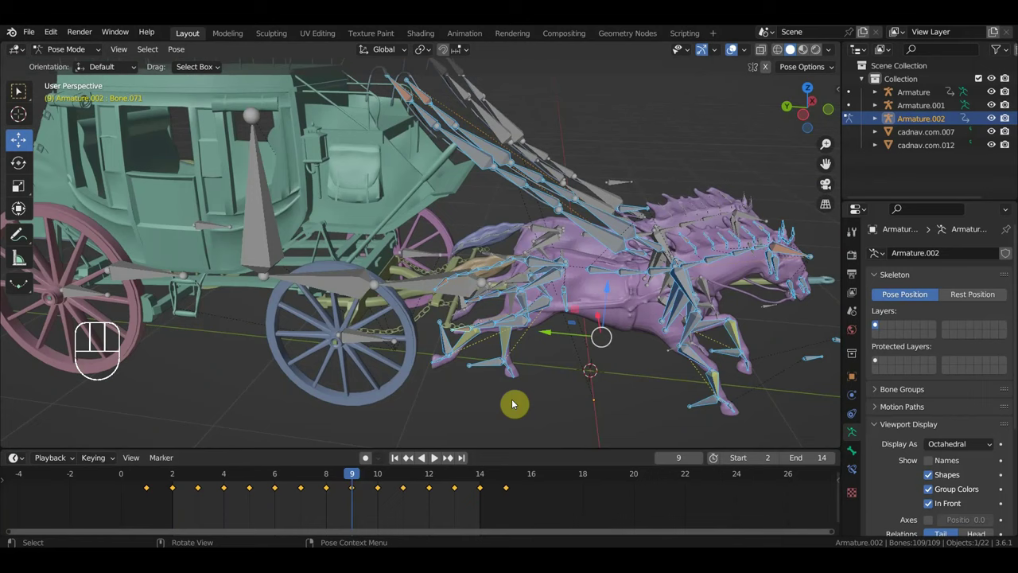
# Step: At frame 9 reposition trace bone Bone.071 to follow the galloping horses
pyautogui.middleClick(503, 383)
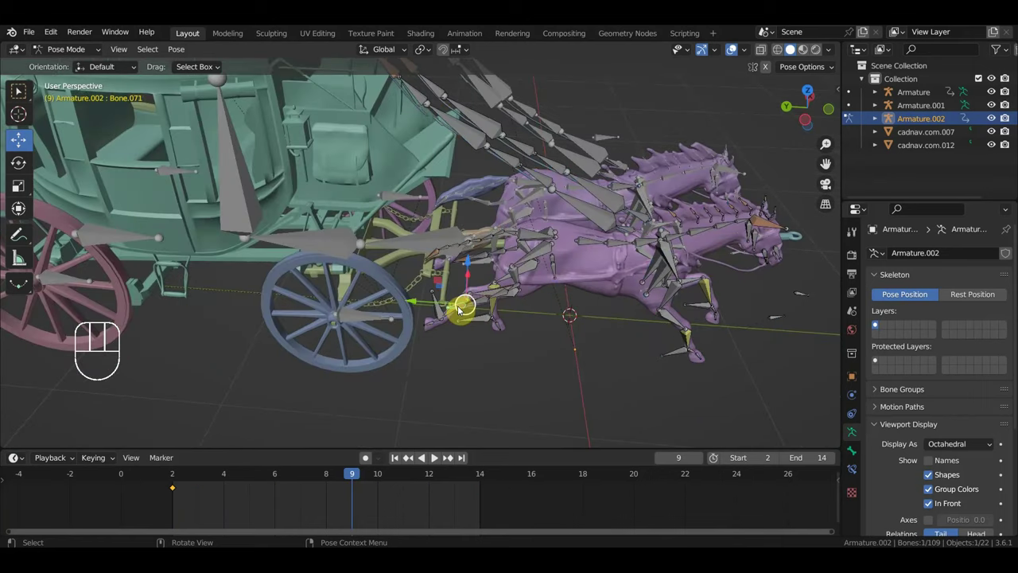
pyautogui.moveTo(463, 320); pyautogui.dragTo(439, 357)
pyautogui.moveTo(465, 330); pyautogui.dragTo(439, 337)
pyautogui.moveTo(464, 331); pyautogui.dragTo(520, 272)
pyautogui.press('g')
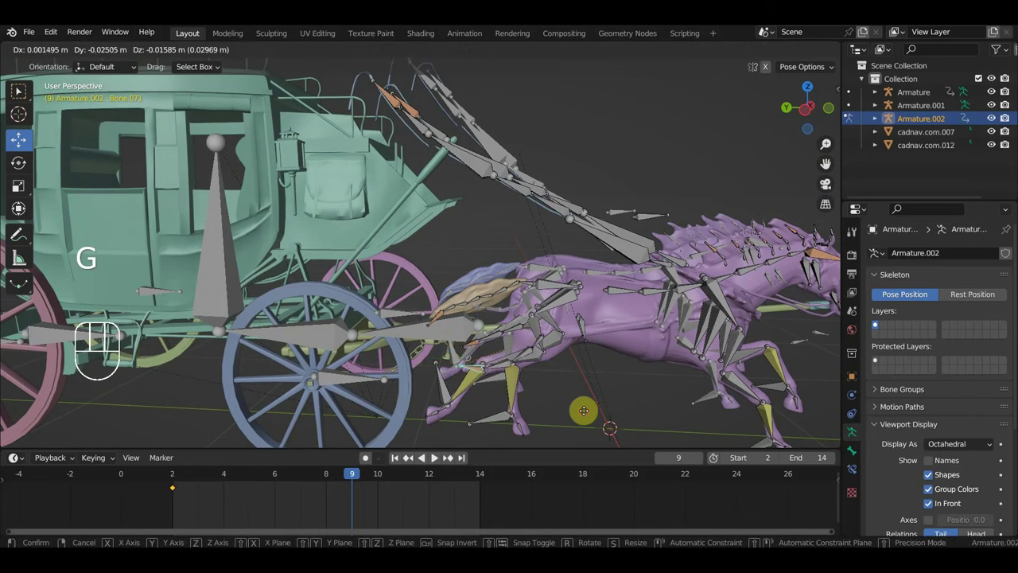
pyautogui.moveTo(562, 411); pyautogui.dragTo(538, 448)
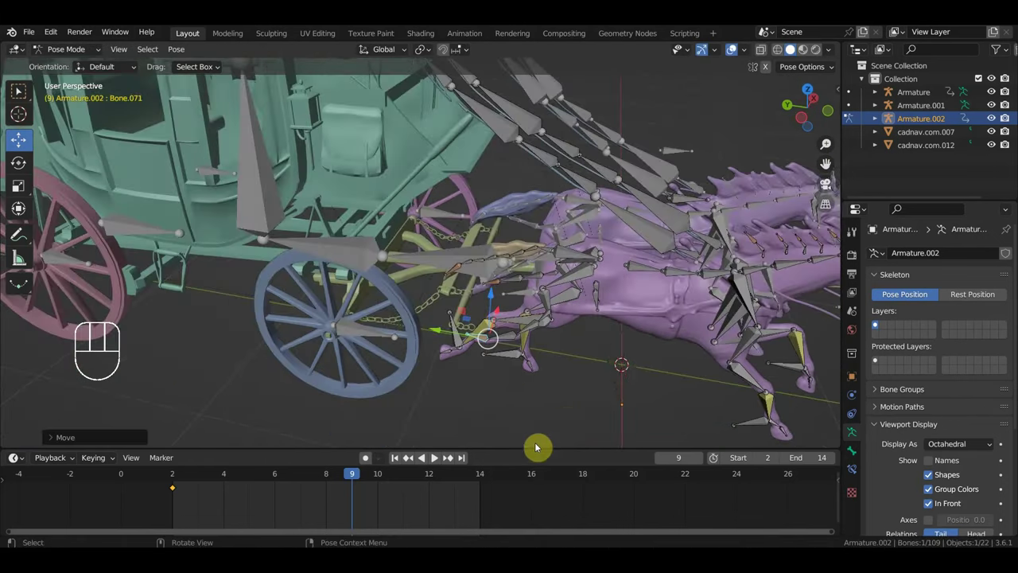
pyautogui.moveTo(486, 361); pyautogui.dragTo(453, 400)
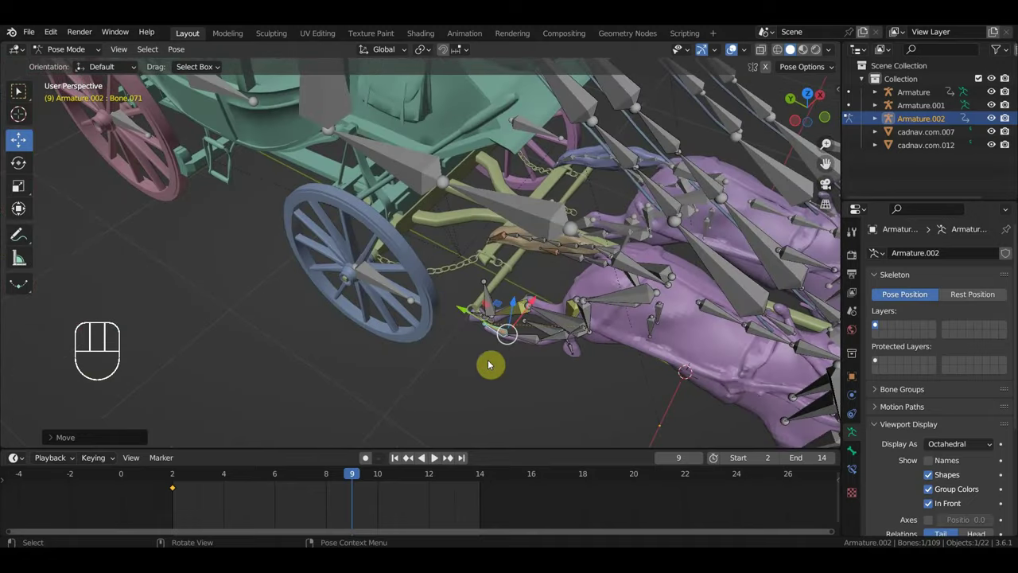
pyautogui.press('g')
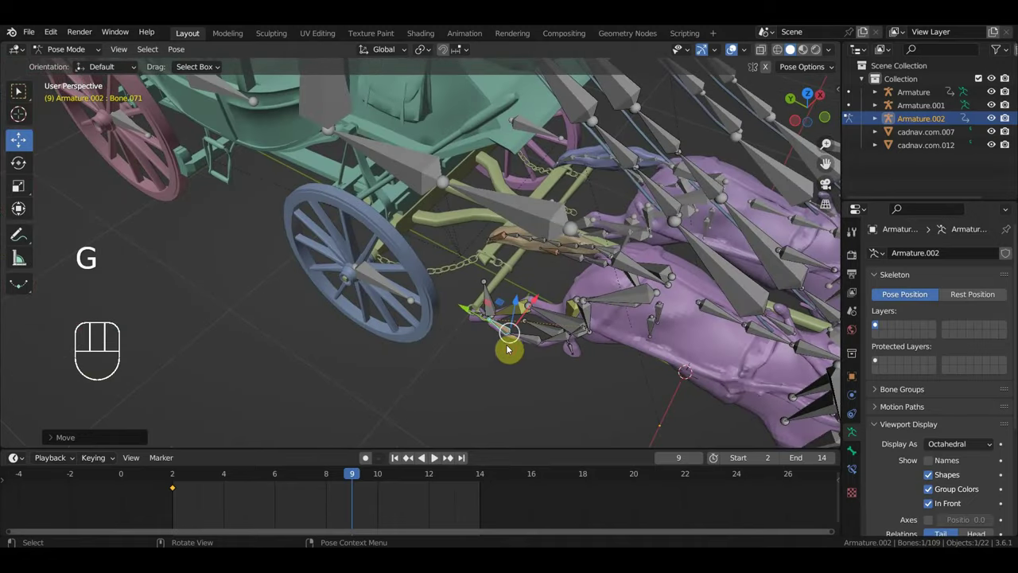
# Step: Move and rotate harness bone Bone.067 into place beside the team
pyautogui.moveTo(564, 256); pyautogui.dragTo(575, 235)
pyautogui.moveTo(538, 287); pyautogui.dragTo(542, 299)
pyautogui.moveTo(555, 312); pyautogui.dragTo(591, 273)
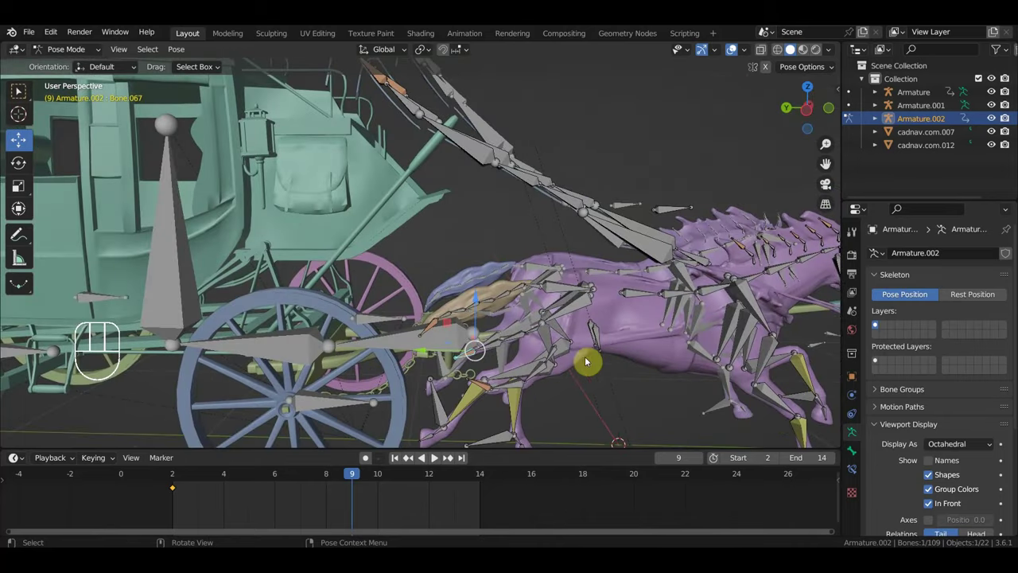
pyautogui.press('g')
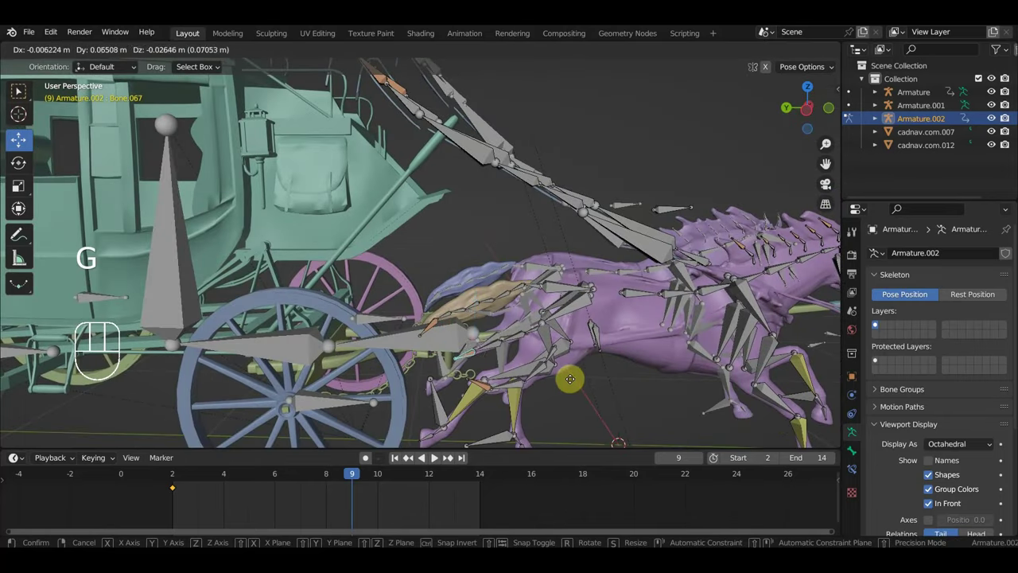
pyautogui.press('r')
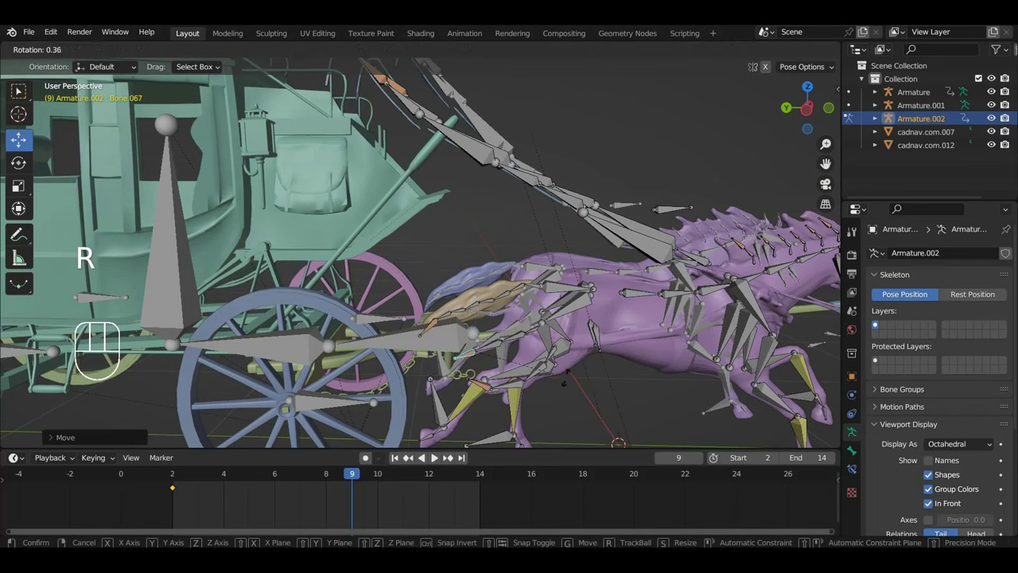
pyautogui.press('g')
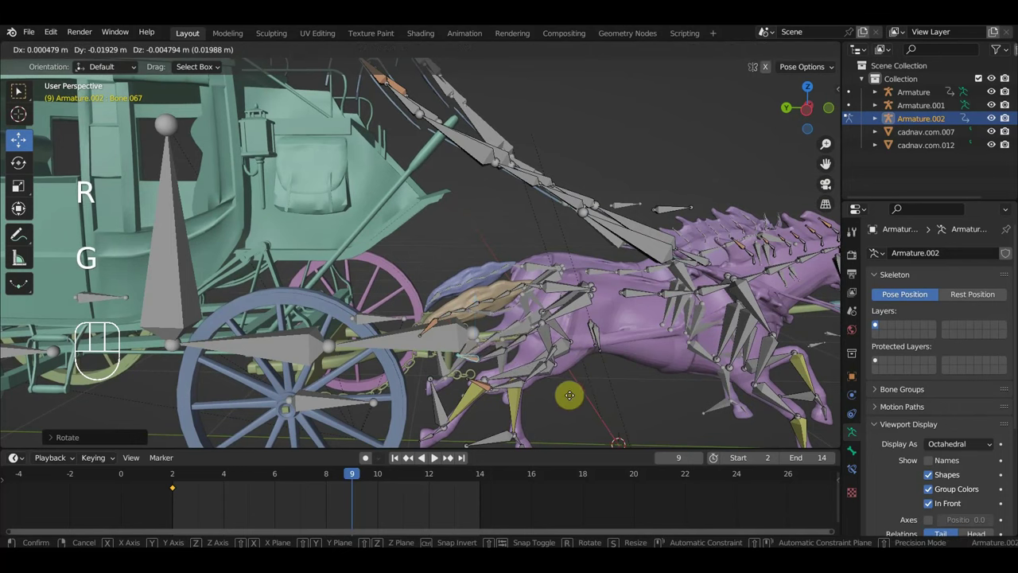
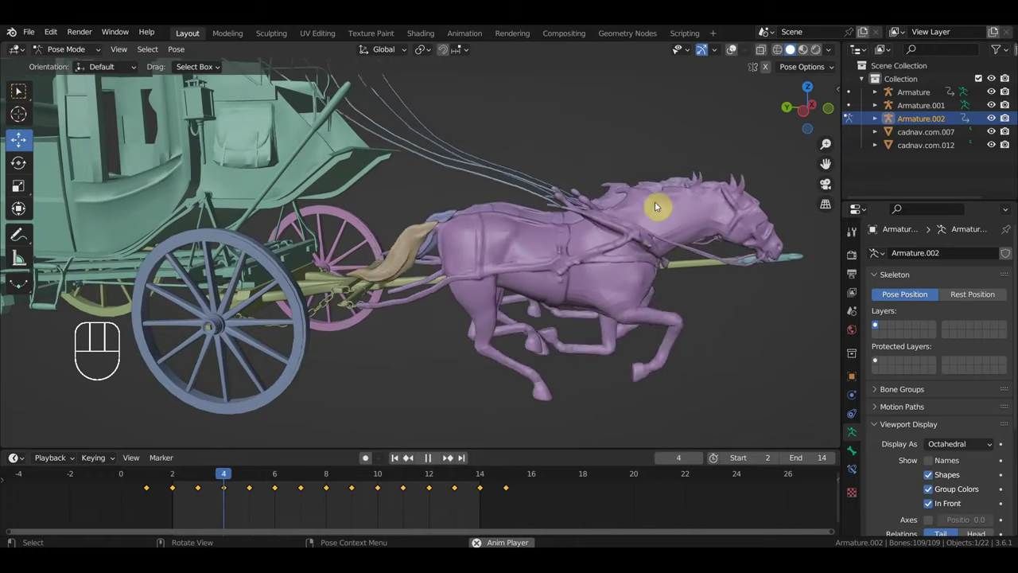
# Step: Stop playback at frame 8 and orbit to the coach's side
pyautogui.press('space')
pyautogui.moveTo(618, 232); pyautogui.dragTo(429, 239)
pyautogui.moveTo(503, 253); pyautogui.dragTo(483, 238)
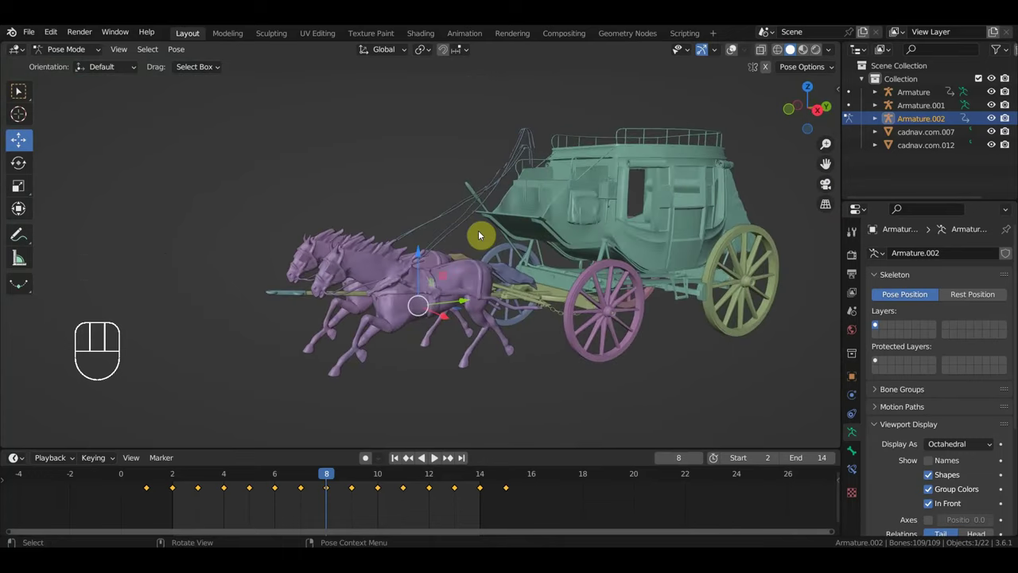
# Step: View the coach from the side and select one of its rig bones
pyautogui.press('KP_3')
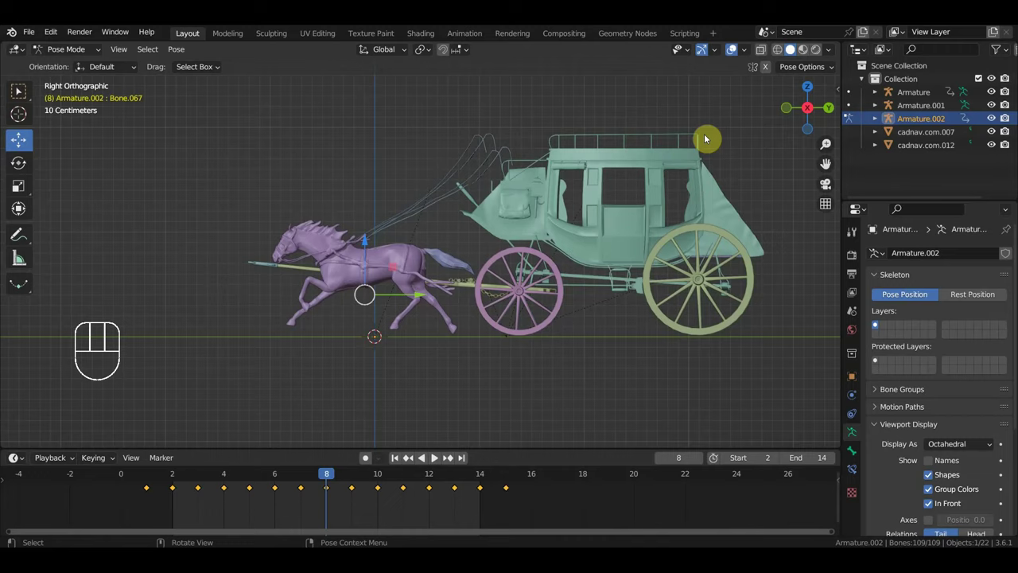
pyautogui.moveTo(646, 156); pyautogui.dragTo(661, 167)
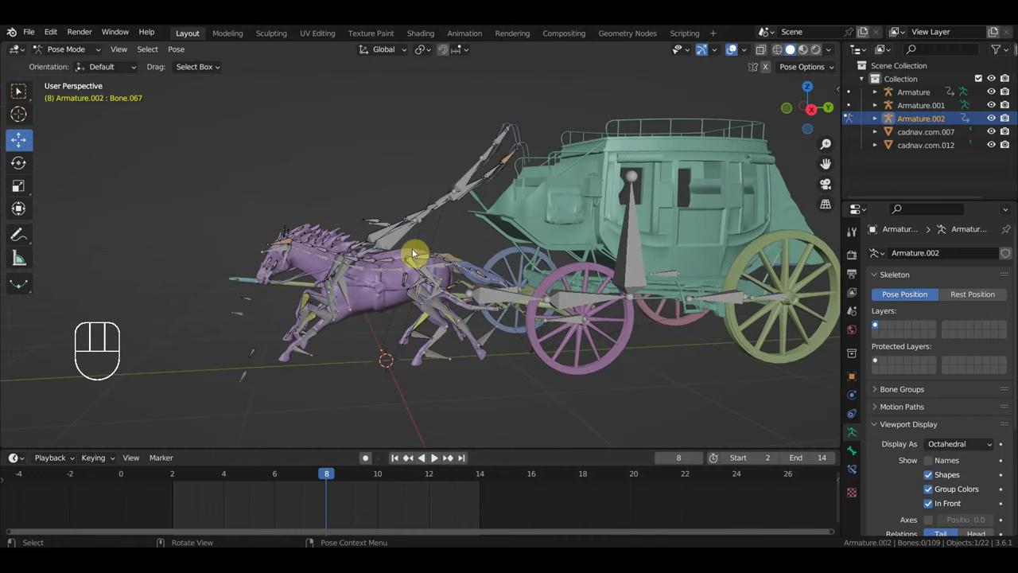
pyautogui.click(401, 240)
pyautogui.moveTo(433, 226); pyautogui.dragTo(434, 295)
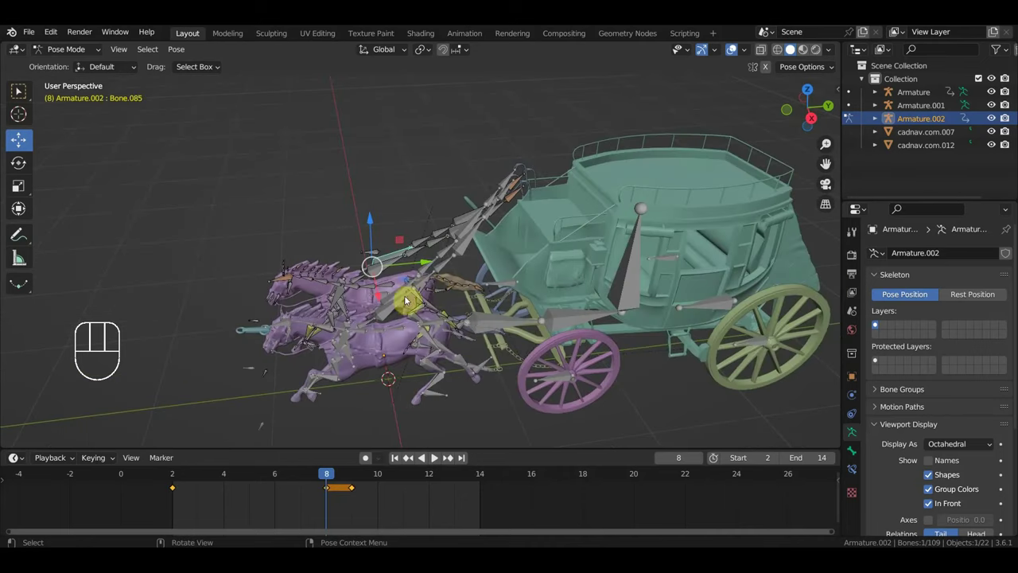
# Step: Make Armature.001 the active object and bring up the interaction mode list for Pose Mode
pyautogui.click(77, 59)
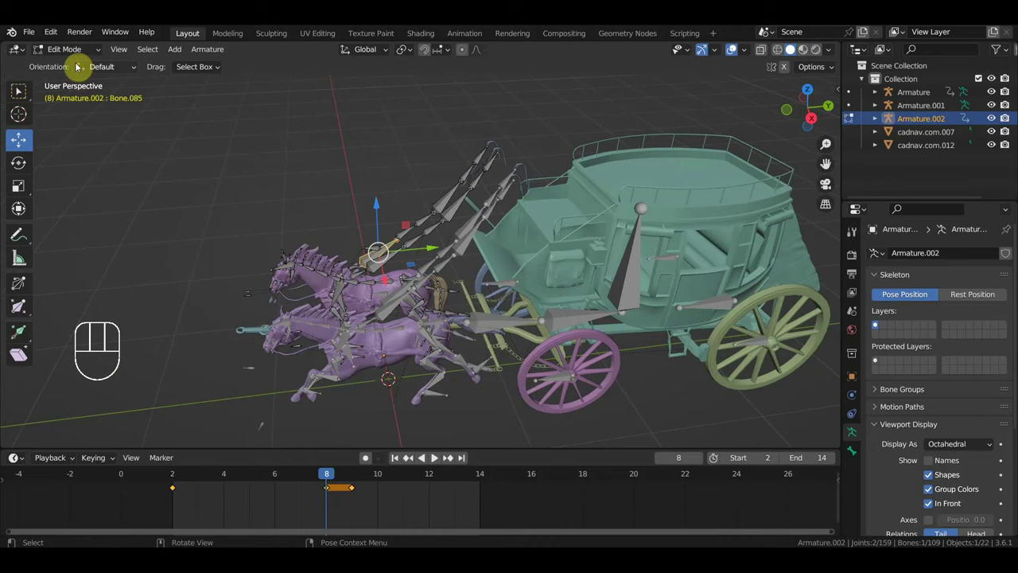
pyautogui.moveTo(78, 54); pyautogui.dragTo(80, 75)
pyautogui.middleClick(607, 234)
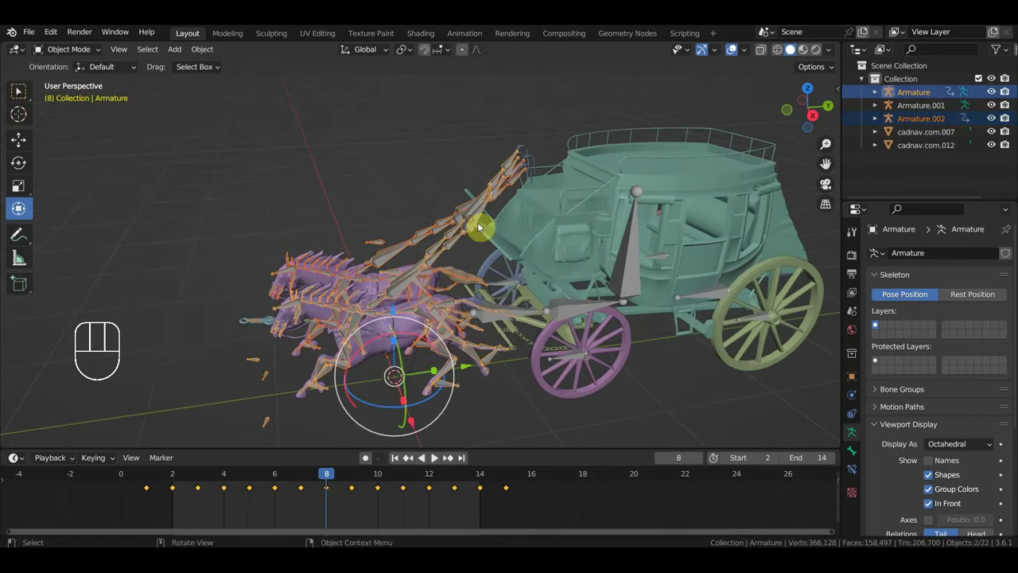
pyautogui.click(636, 275)
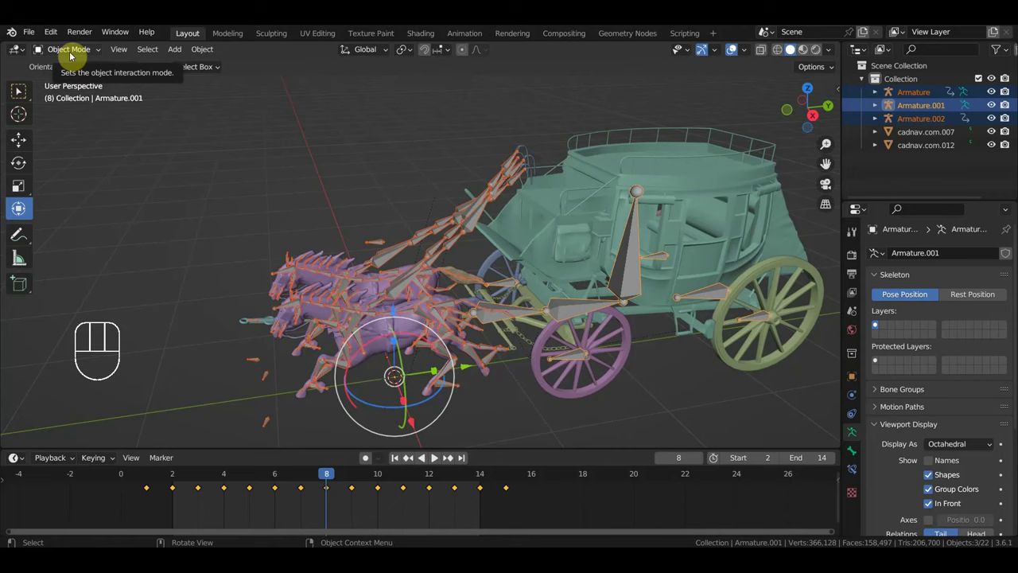
pyautogui.click(74, 60)
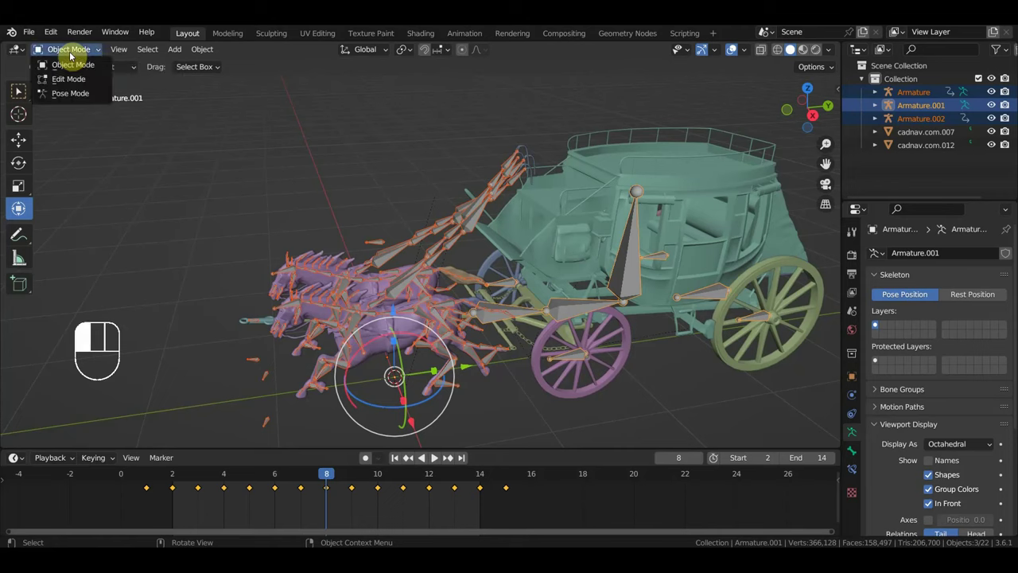
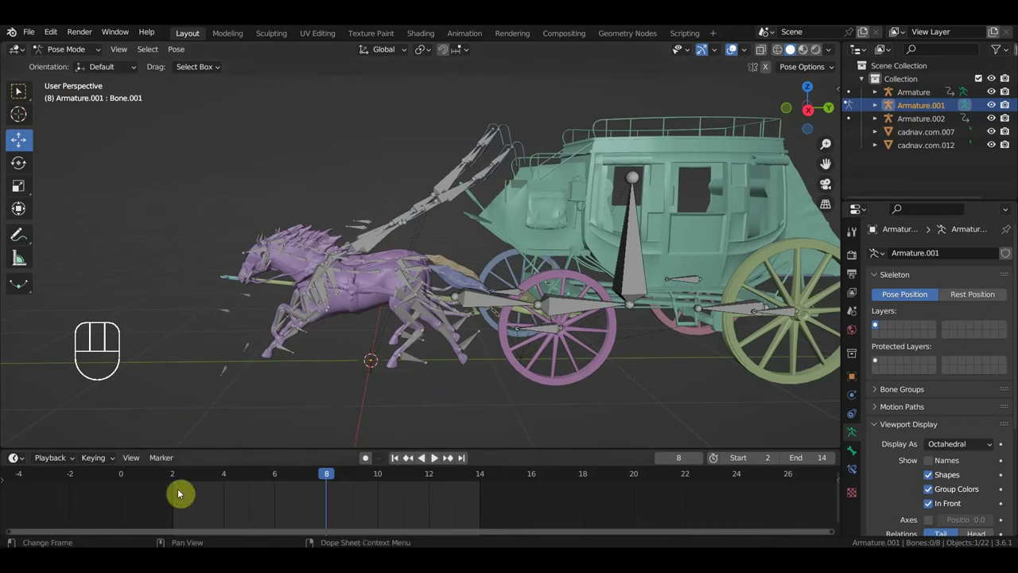
# Step: At frame 2, select all of Armature.001's bones and key their Location & Rotation
pyautogui.click(176, 483)
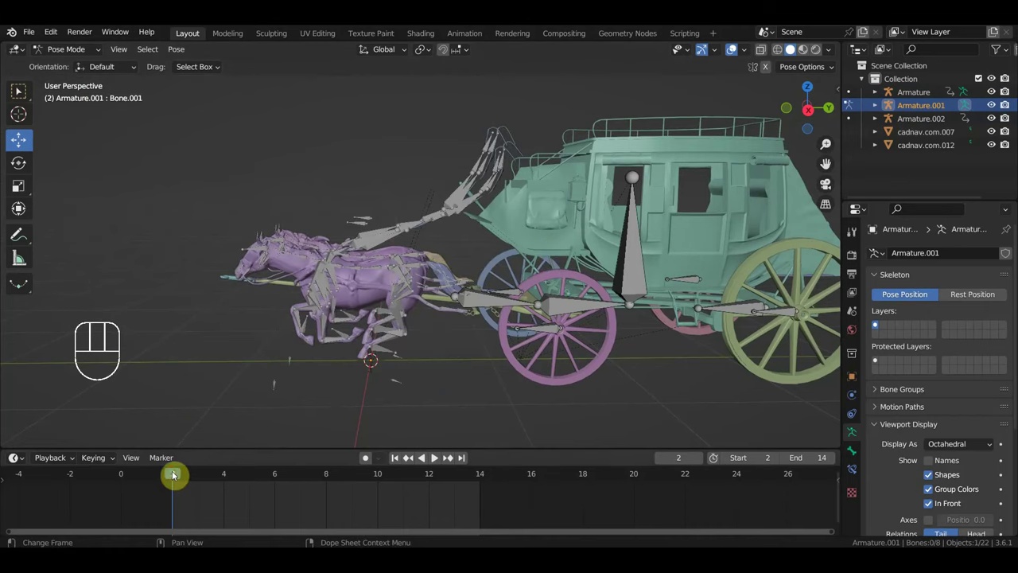
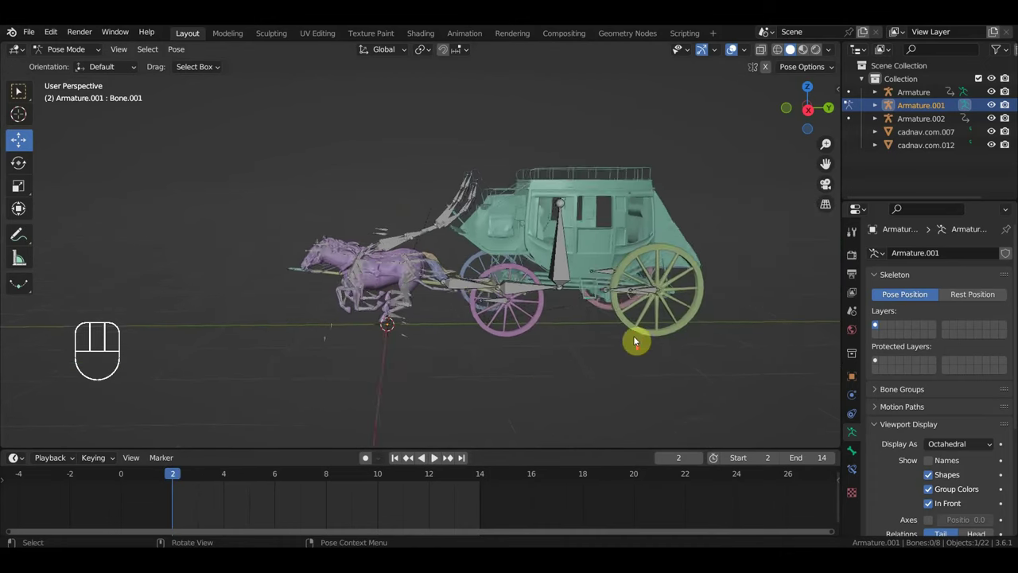
pyautogui.middleClick(596, 300)
pyautogui.press('a')
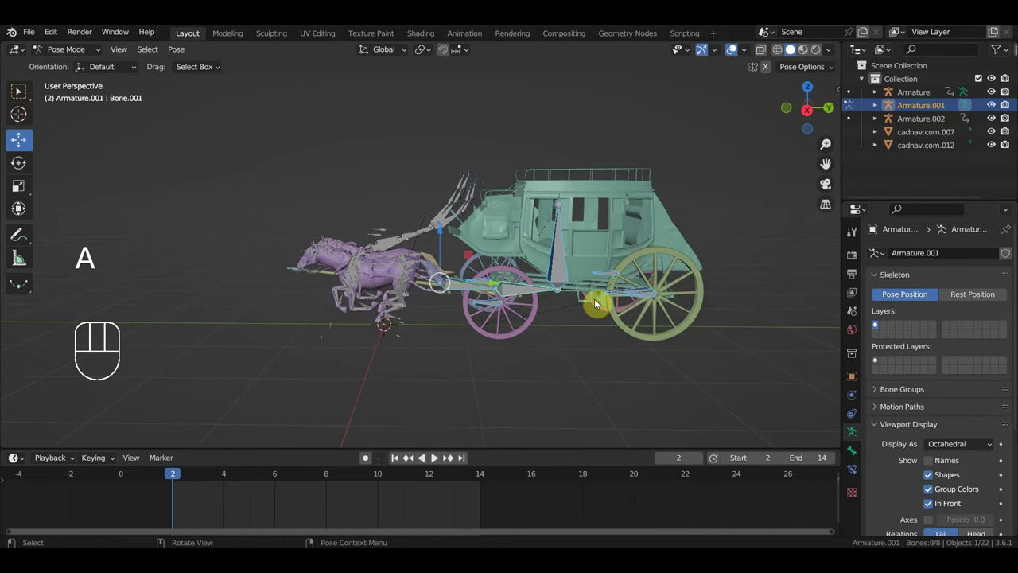
pyautogui.press('i')
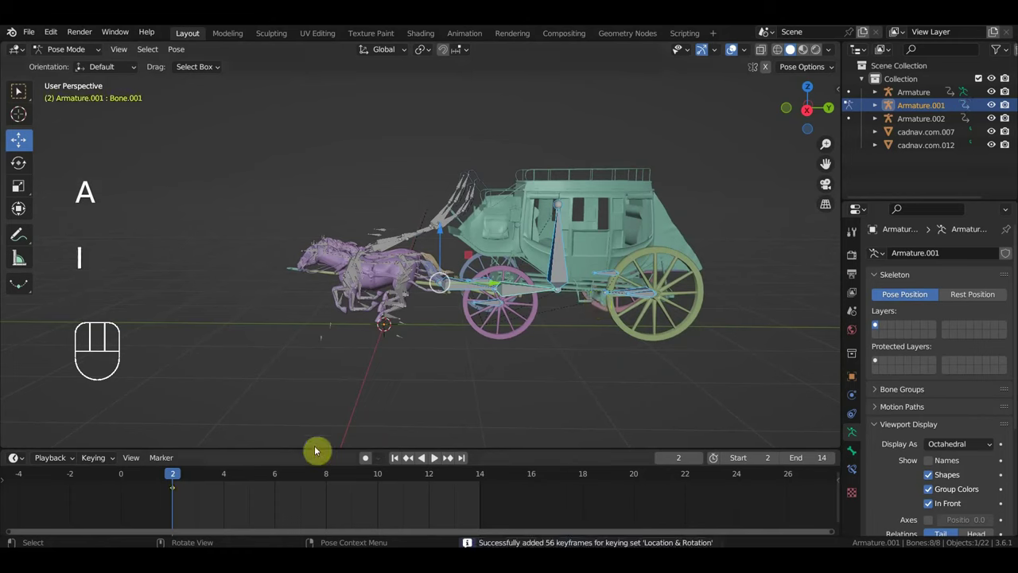
# Step: At frame 8 reposition one bone for the middle pose, then move on to frame 14
pyautogui.moveTo(179, 480); pyautogui.dragTo(317, 531)
pyautogui.middleClick(518, 339)
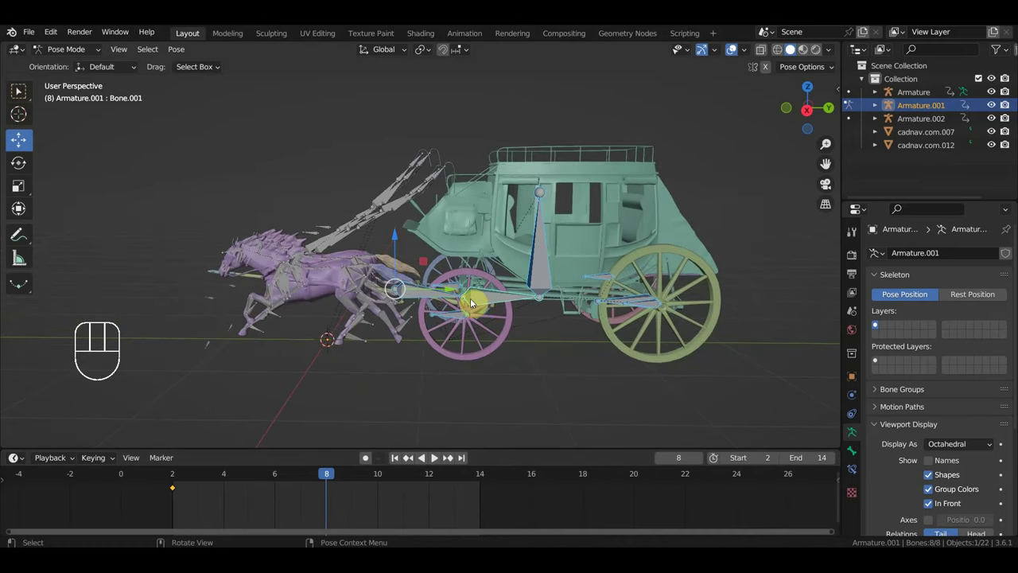
pyautogui.click(437, 300)
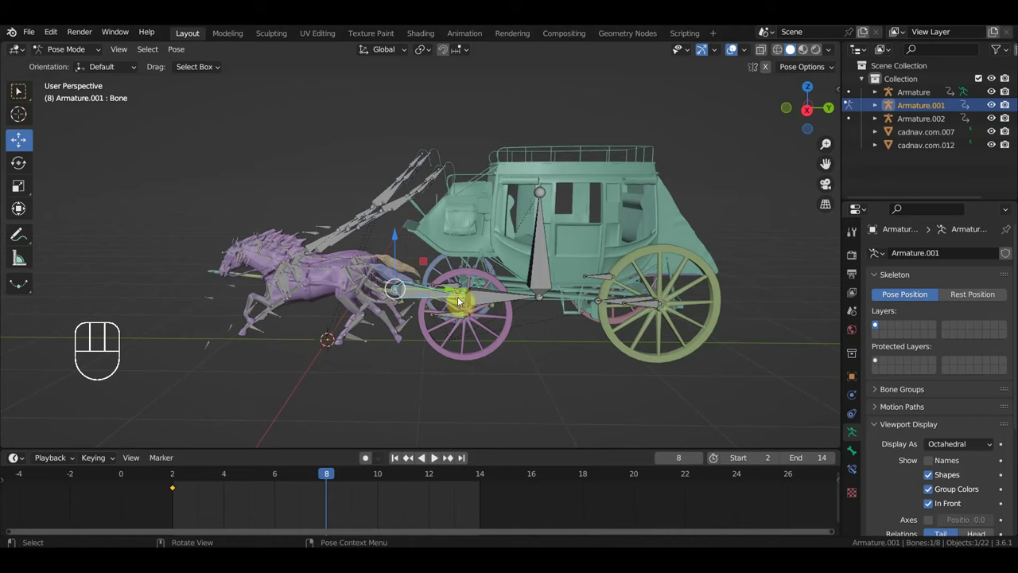
pyautogui.moveTo(458, 298); pyautogui.dragTo(463, 297)
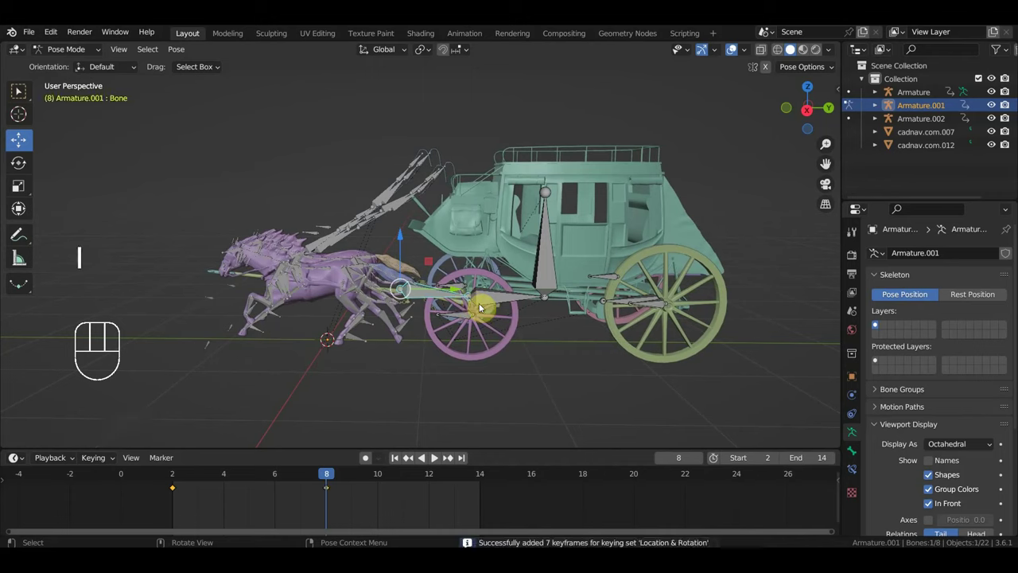
pyautogui.moveTo(323, 481); pyautogui.dragTo(476, 510)
pyautogui.moveTo(180, 490); pyautogui.dragTo(174, 490)
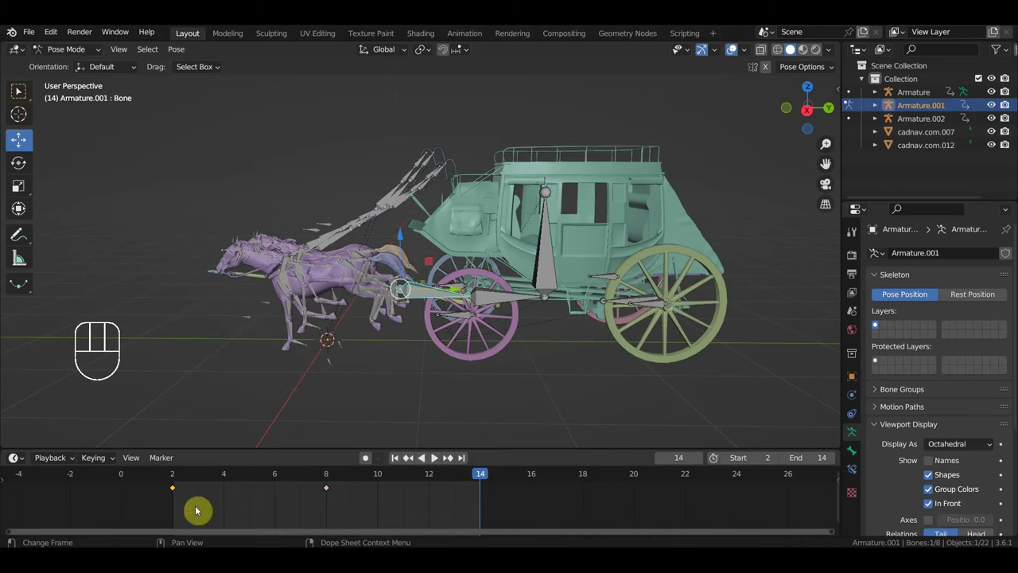
# Step: Duplicate the frame-2 keyframe to frame 14 with Shift+D and preview the loop
pyautogui.press('shift+d')
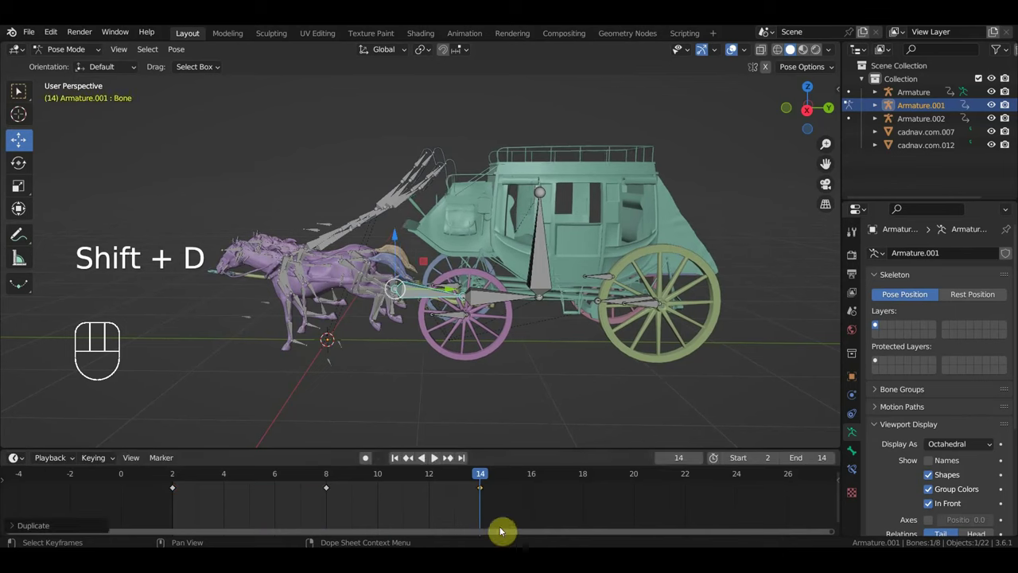
pyautogui.press('space')
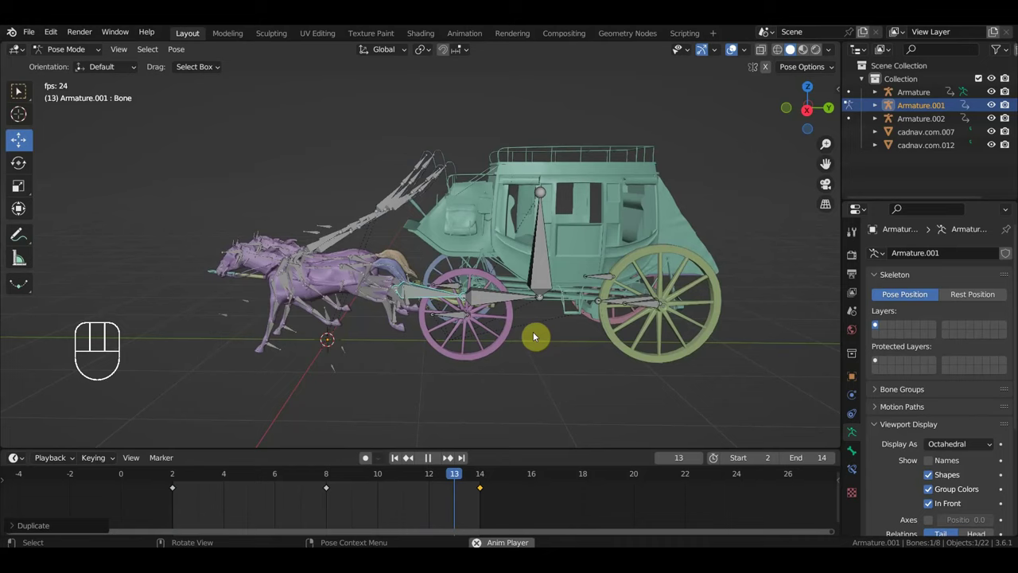
pyautogui.press('space')
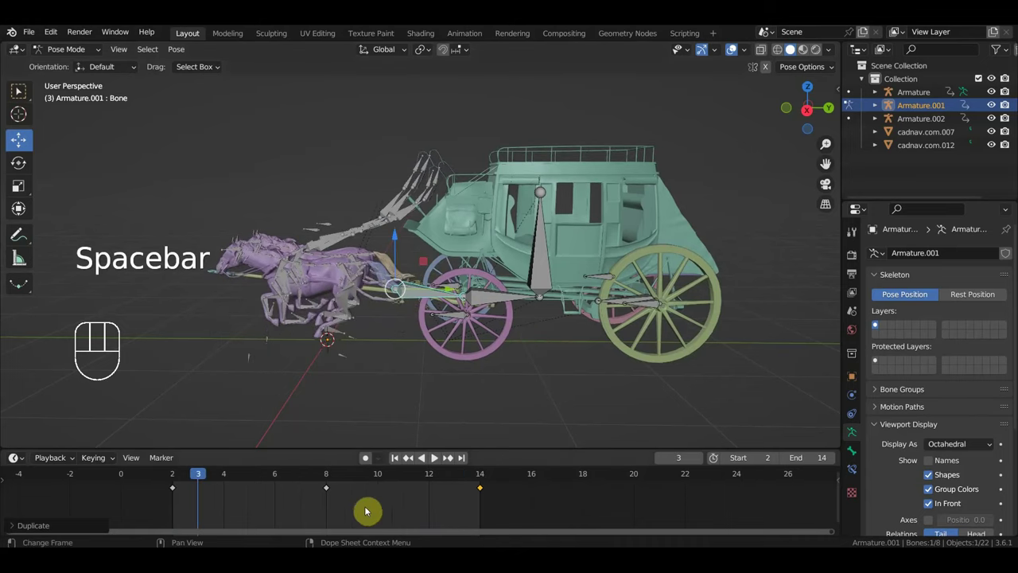
# Step: Select the frame-8 keyframe, jump to it and play the animation again
pyautogui.moveTo(353, 511); pyautogui.dragTo(323, 487)
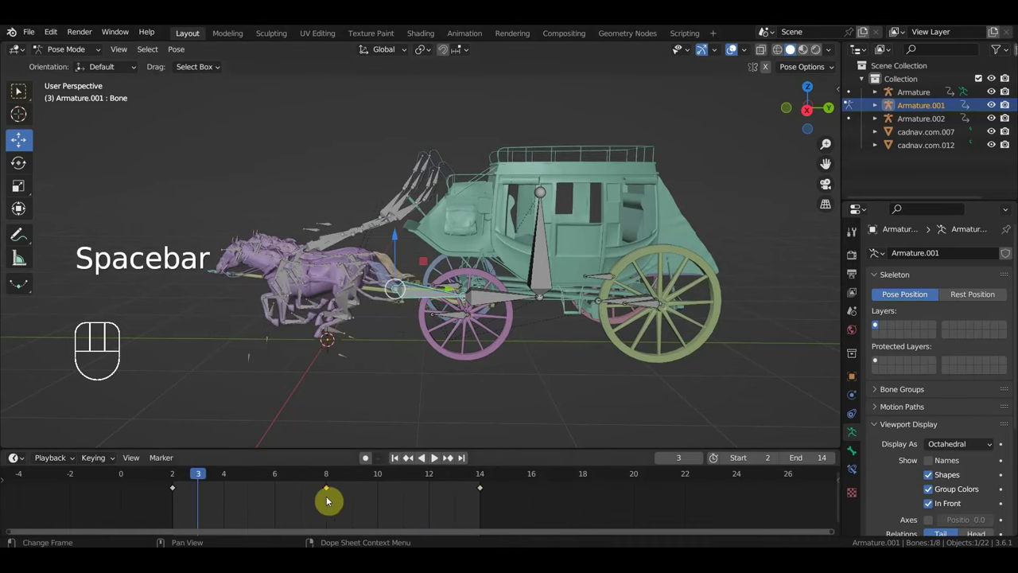
pyautogui.click(331, 479)
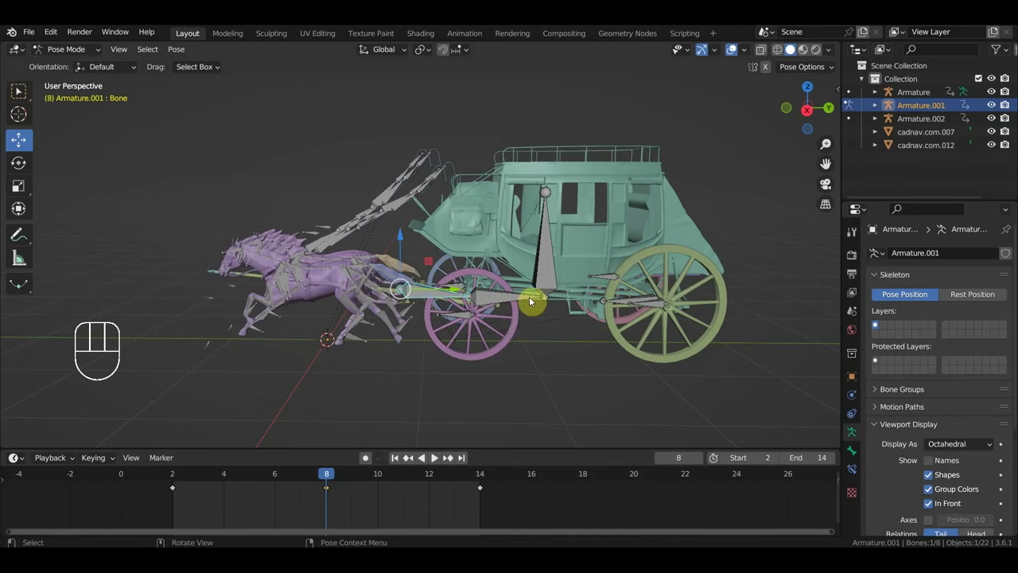
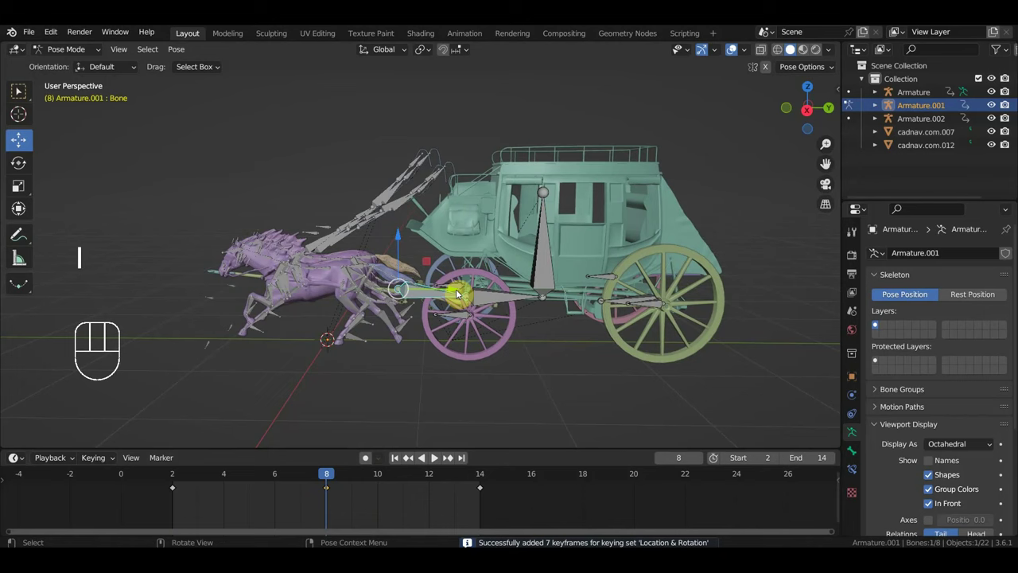
pyautogui.press('space')
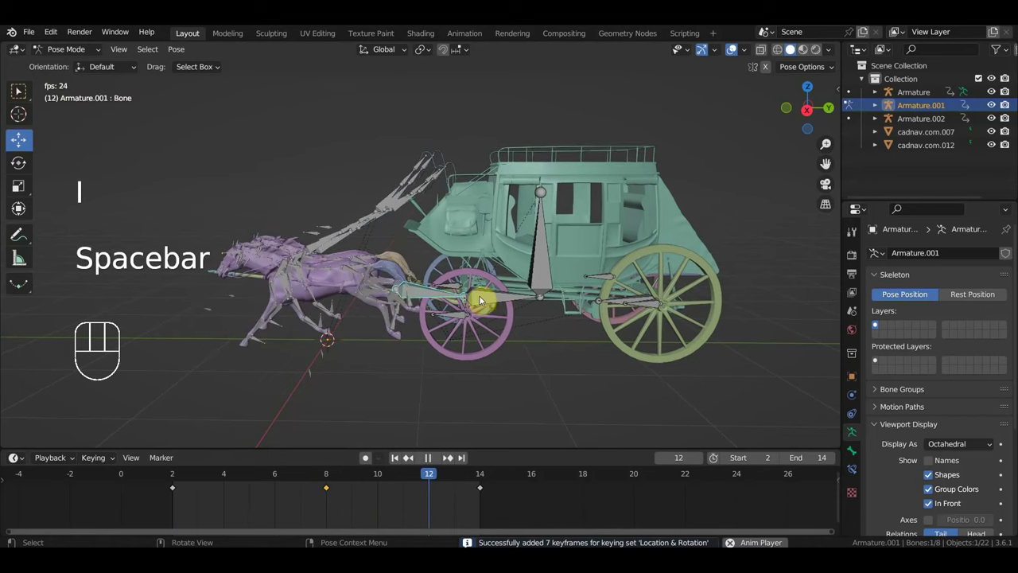
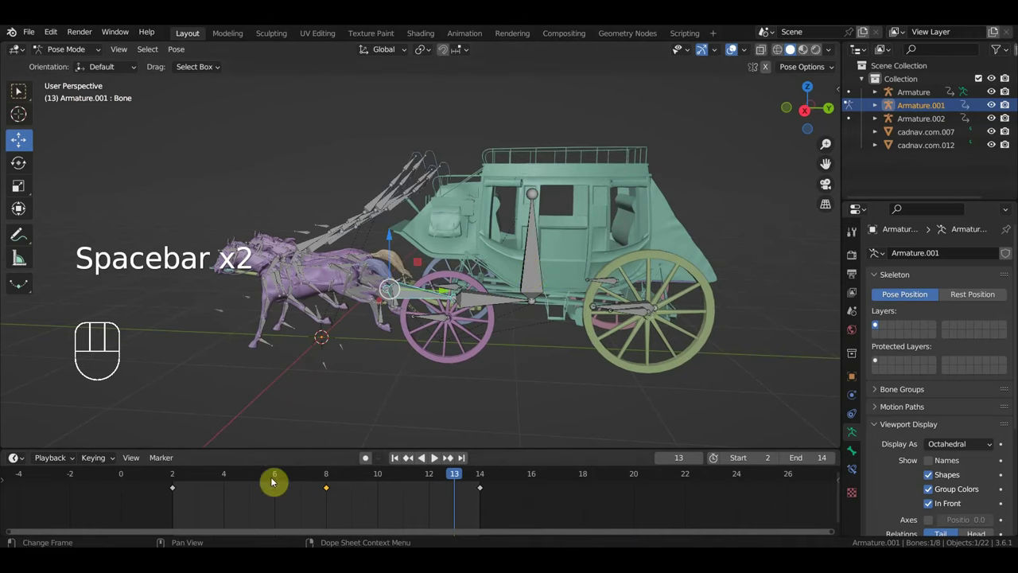
# Step: Scrub the timeline and line the coach up in a straight front view
pyautogui.click(280, 481)
pyautogui.click(177, 477)
pyautogui.moveTo(176, 477); pyautogui.dragTo(310, 510)
pyautogui.middleClick(650, 339)
pyautogui.moveTo(508, 264); pyautogui.dragTo(527, 282)
pyautogui.moveTo(527, 310); pyautogui.dragTo(486, 310)
pyautogui.press('KP_3')
pyautogui.press('KP_1')
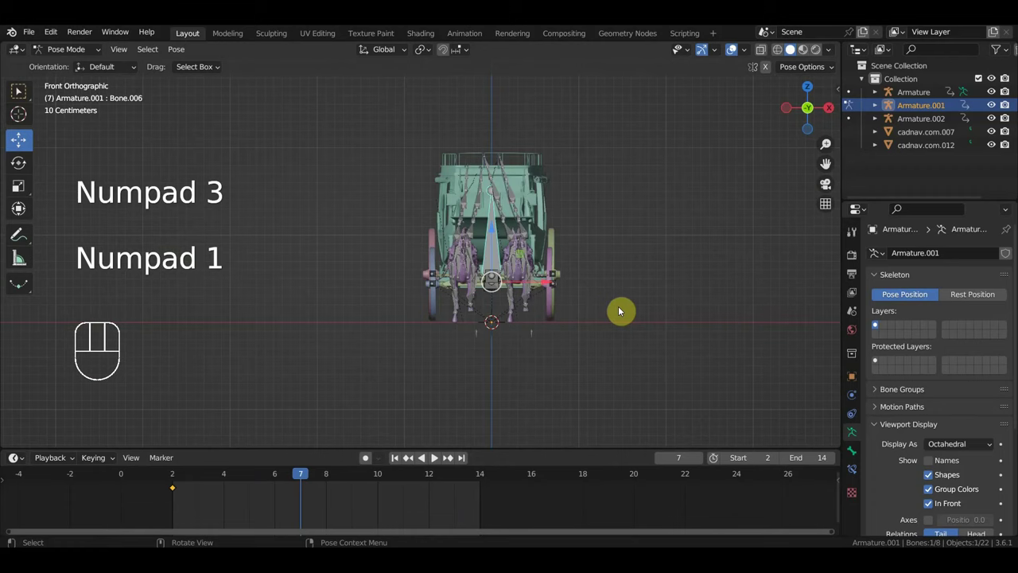
# Step: At frame 8 give Bone.006 a small rotation and key the new pose
pyautogui.press('r')
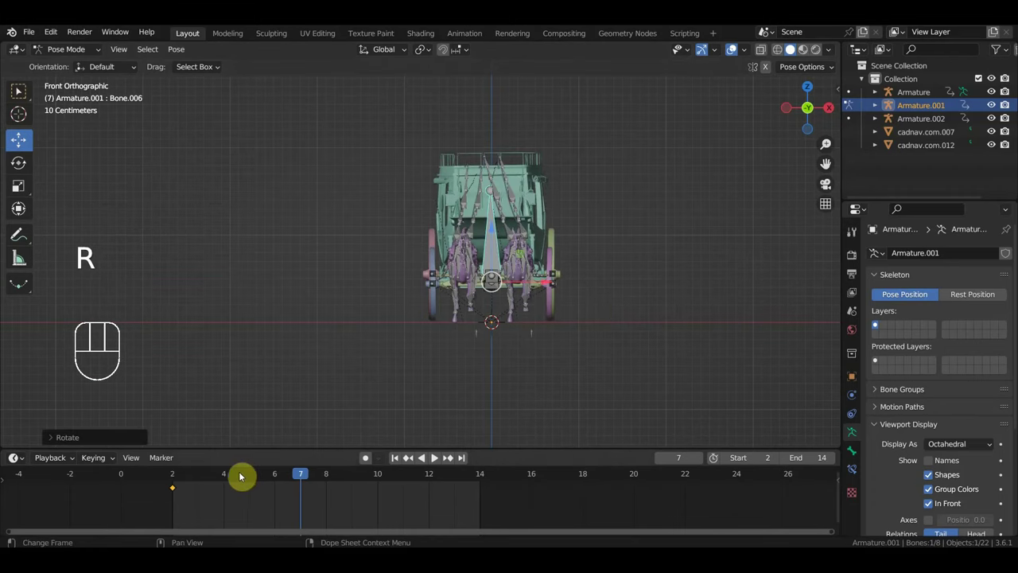
pyautogui.click(177, 475)
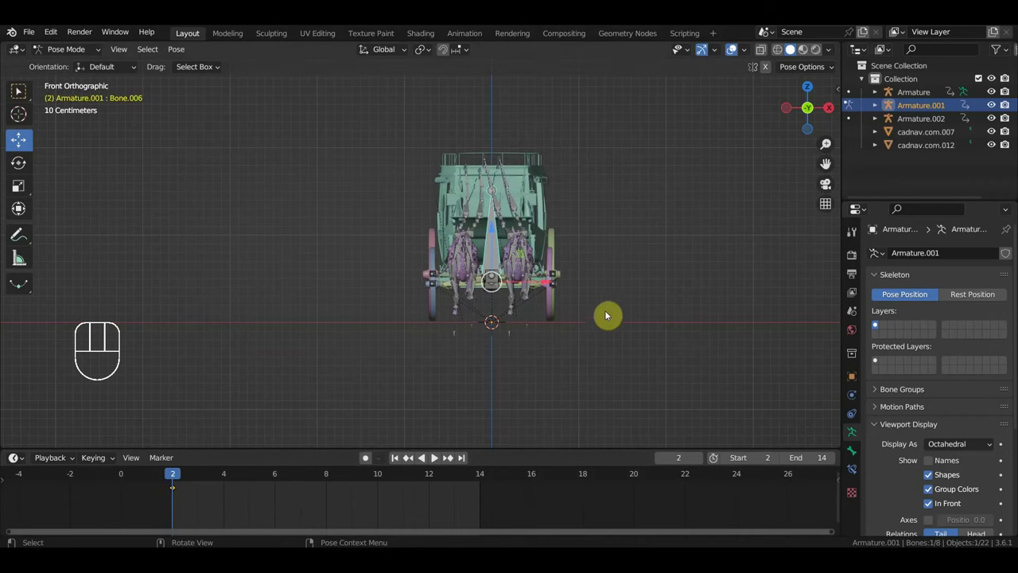
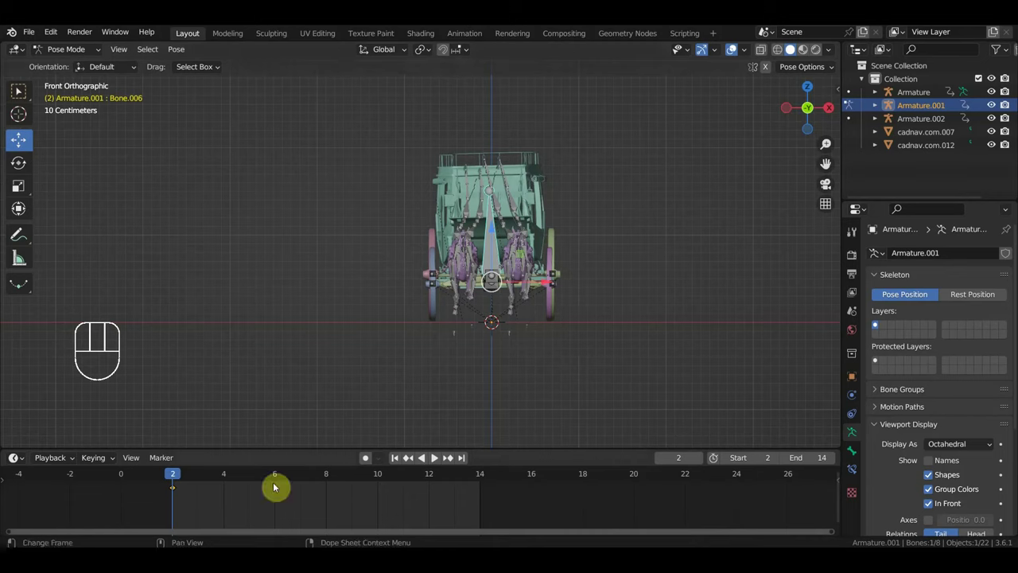
pyautogui.click(325, 478)
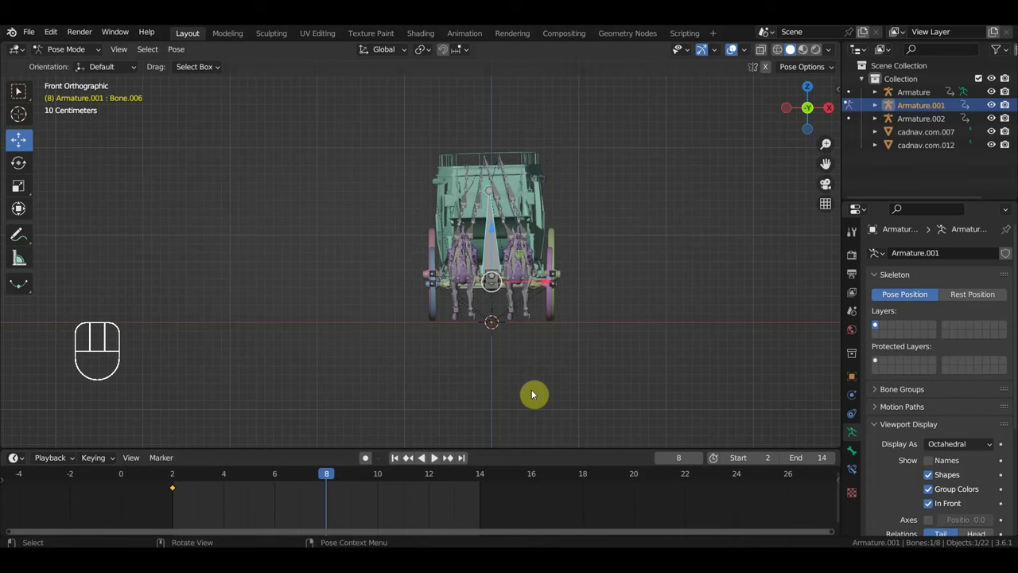
pyautogui.press('r')
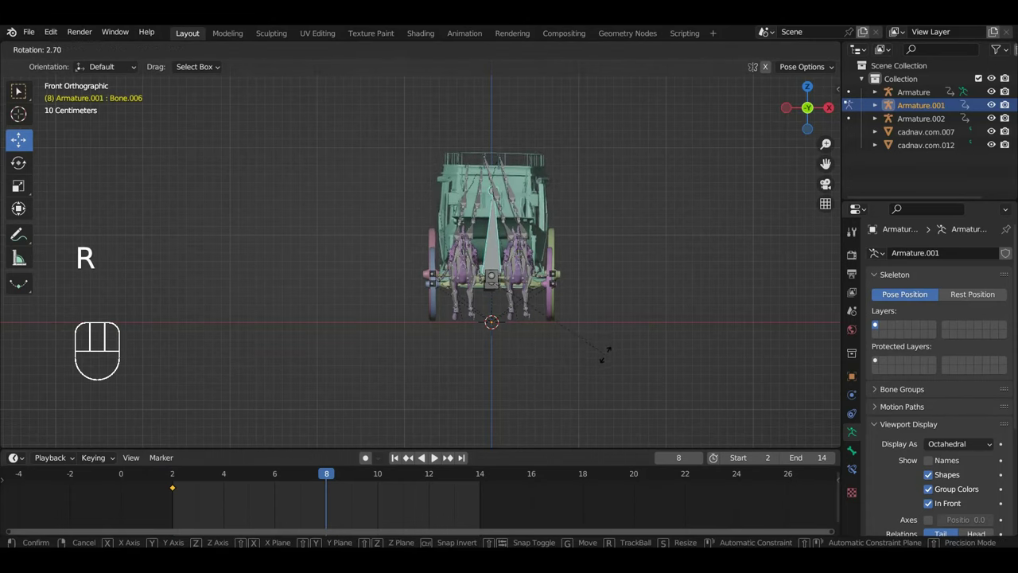
pyautogui.press('i')
# Step: Copy the first keyframe to frame 14 with Shift+D and play the animation back
pyautogui.click(484, 481)
pyautogui.moveTo(178, 495); pyautogui.dragTo(167, 487)
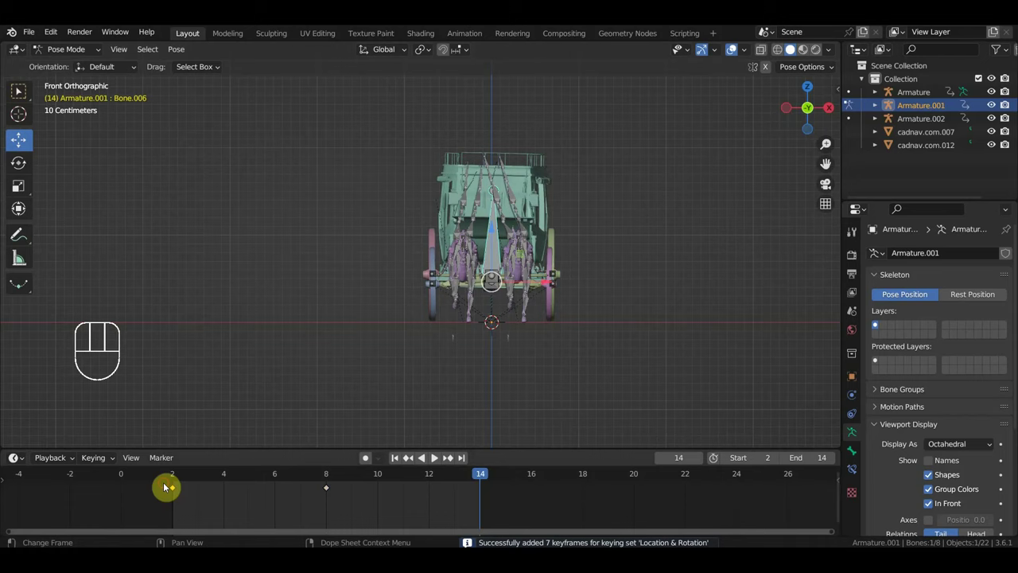
pyautogui.press('shift+d')
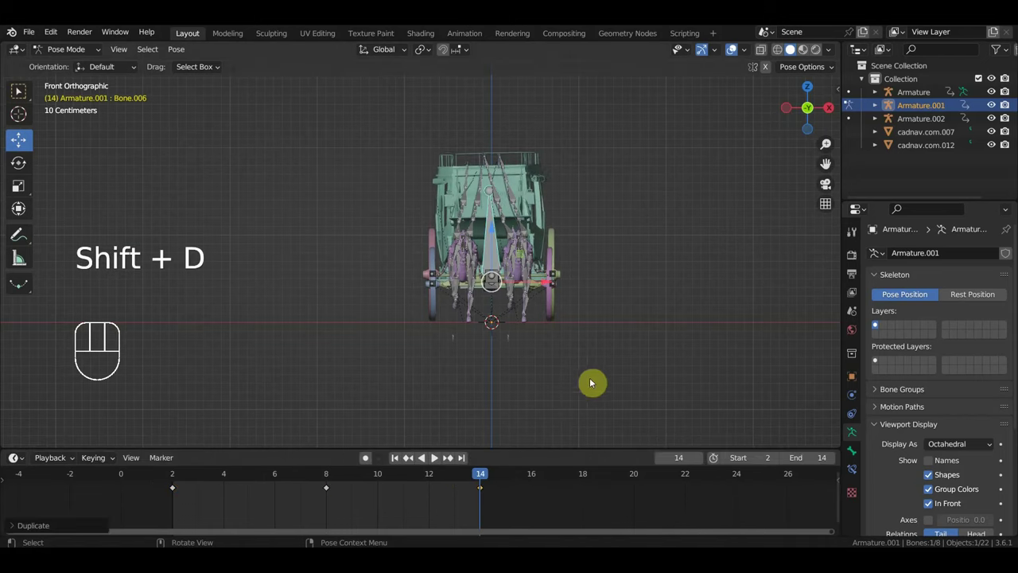
pyautogui.press('space')
pyautogui.moveTo(622, 325); pyautogui.dragTo(491, 333)
pyautogui.moveTo(556, 330); pyautogui.dragTo(530, 331)
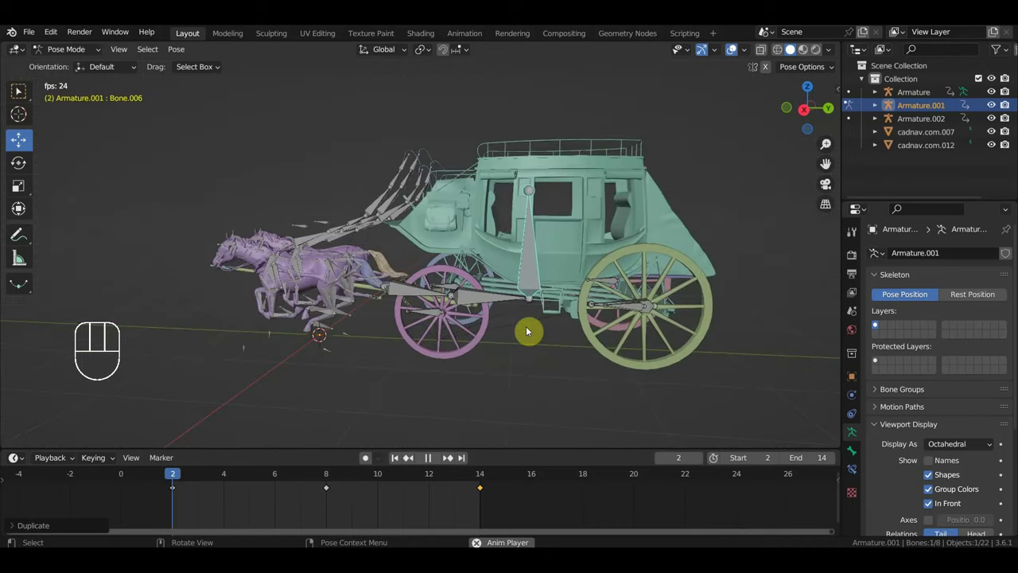
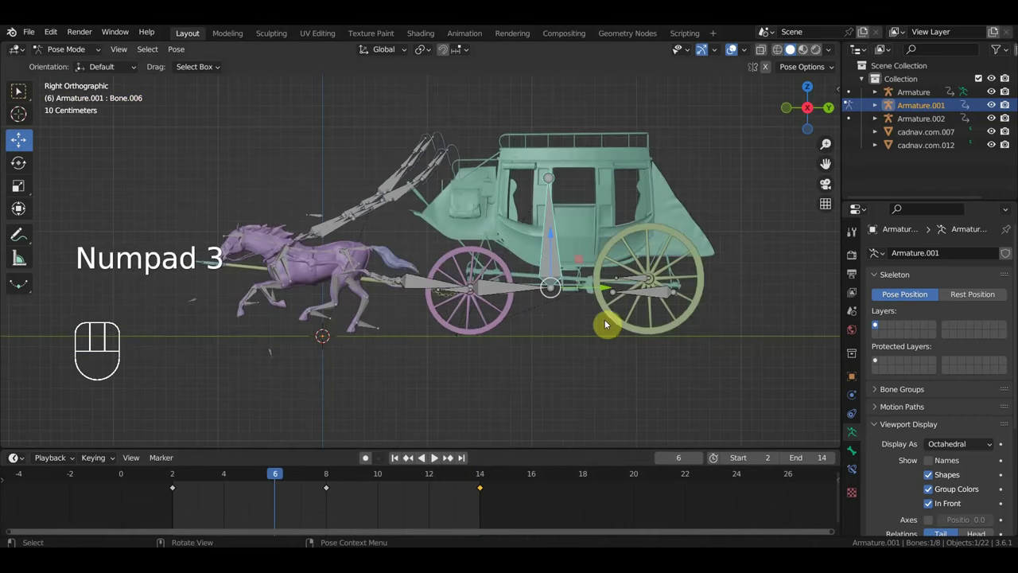
# Step: Rotate Bone.006 into a new pose keyed at frame 11, stop playback and return the rig to Object Mode
pyautogui.press('r')
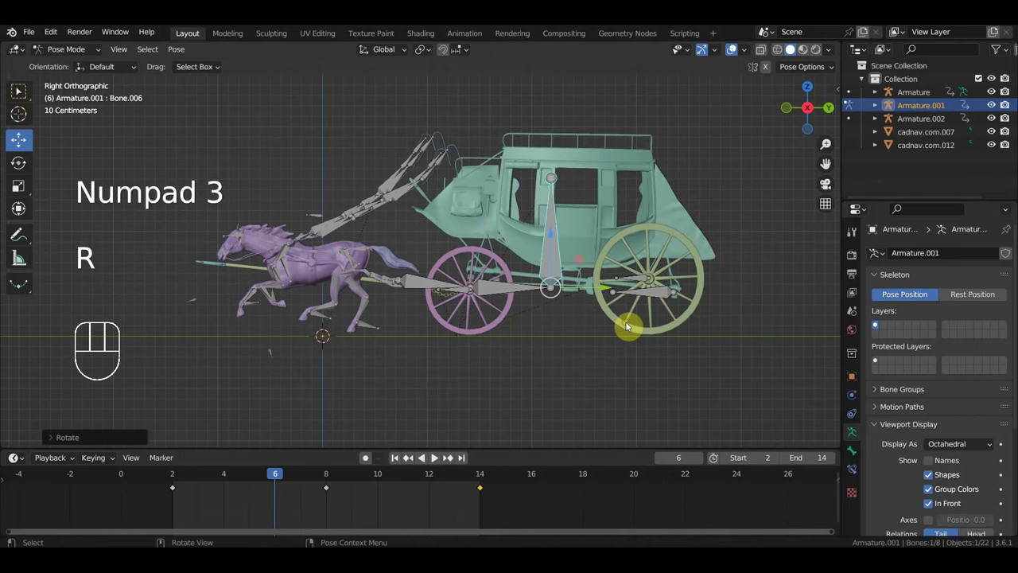
pyautogui.press('i')
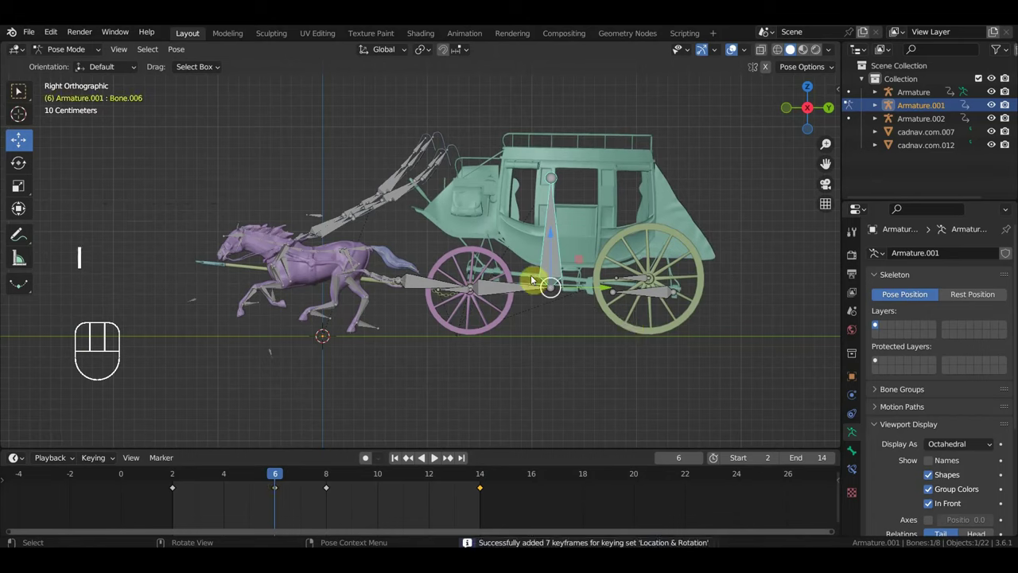
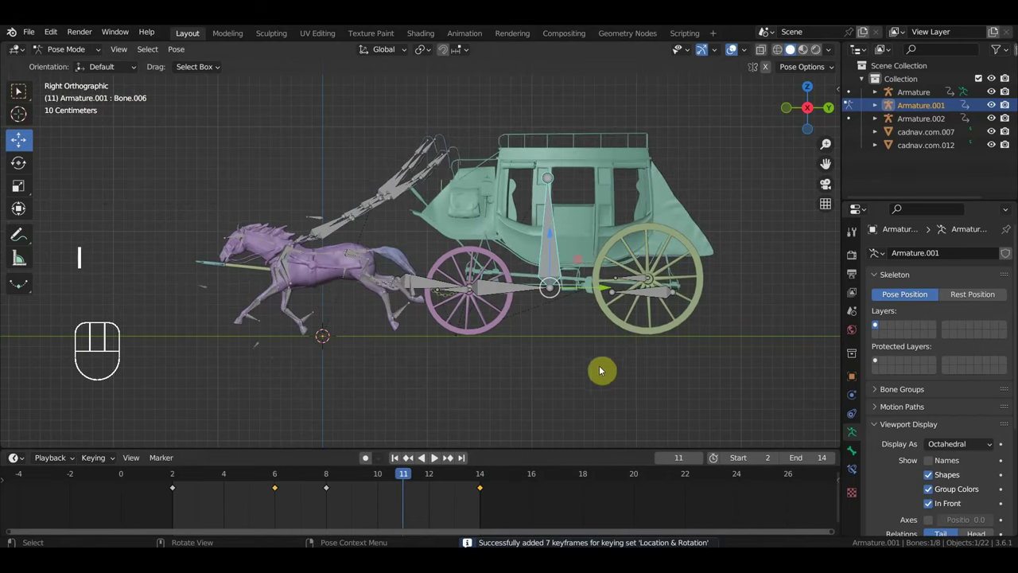
pyautogui.press('r')
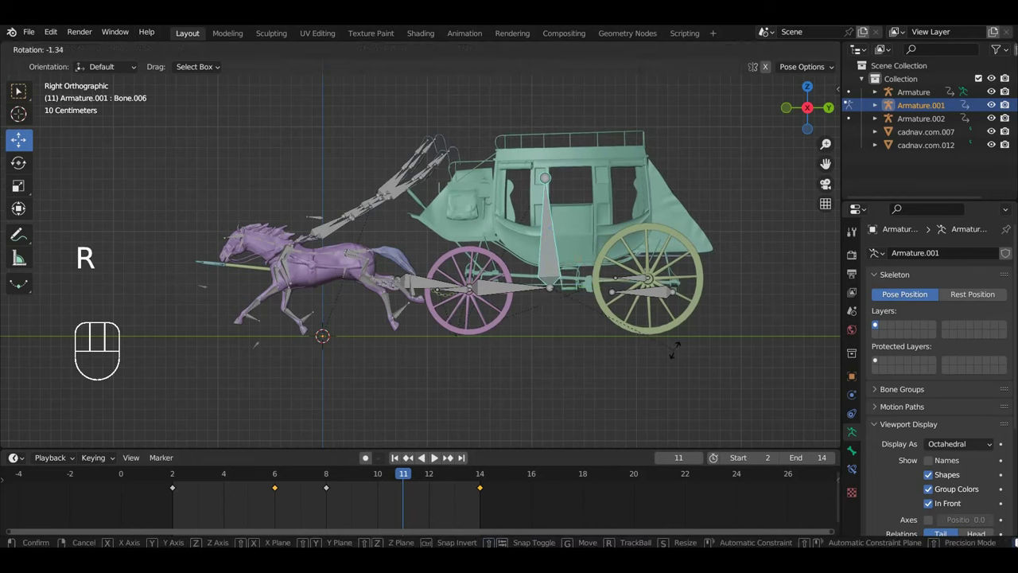
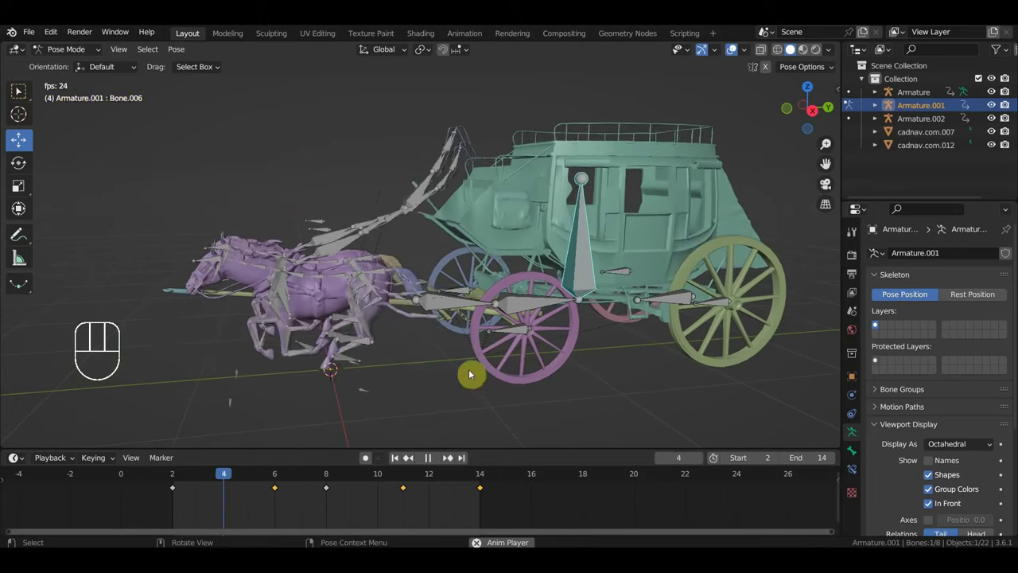
pyautogui.press('space')
pyautogui.moveTo(68, 52); pyautogui.dragTo(74, 77)
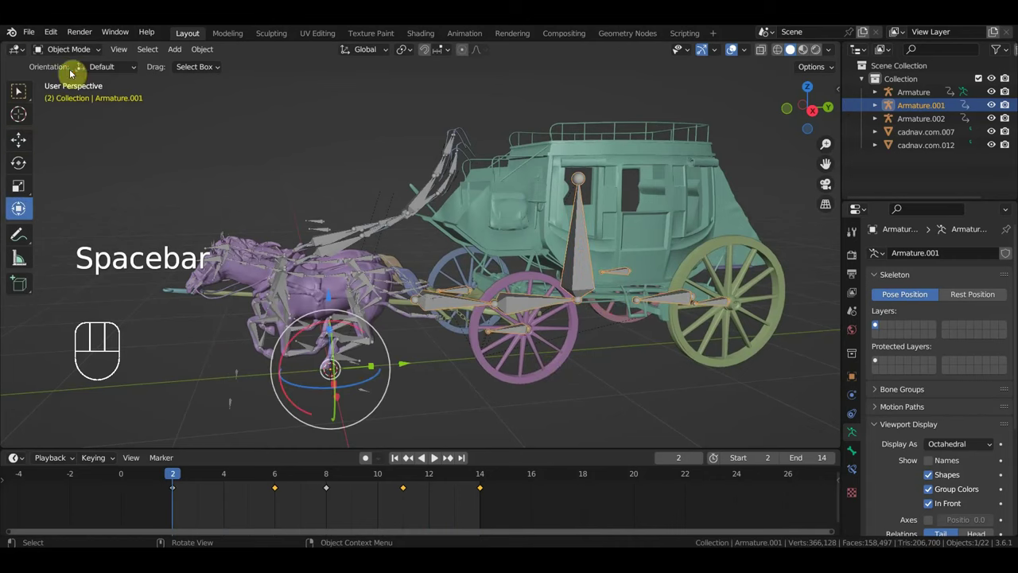
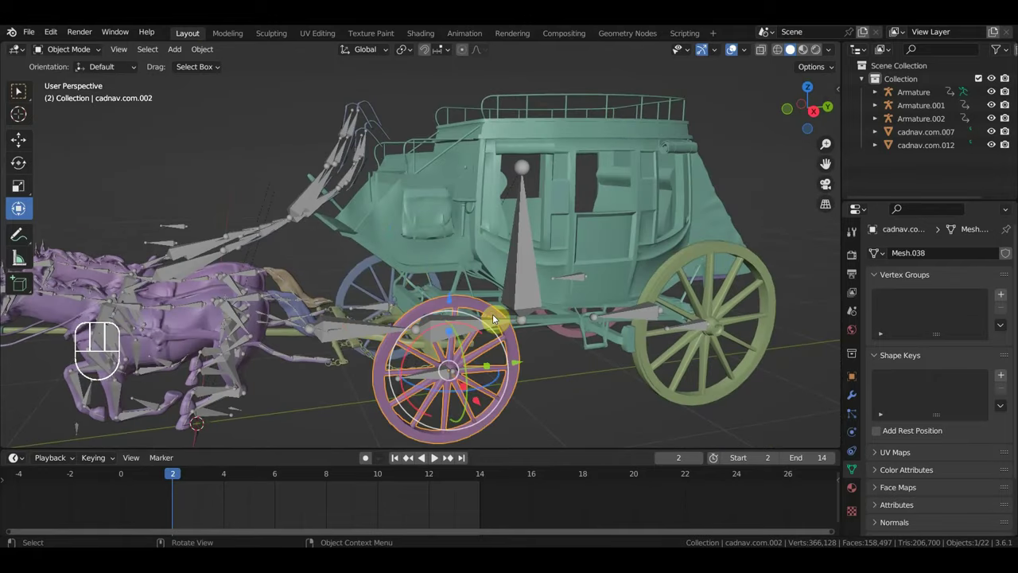
# Step: Show the wheel's transform values in the N-panel Item tab and reset its Y rotation to 0
pyautogui.press('KP_3')
pyautogui.press('n')
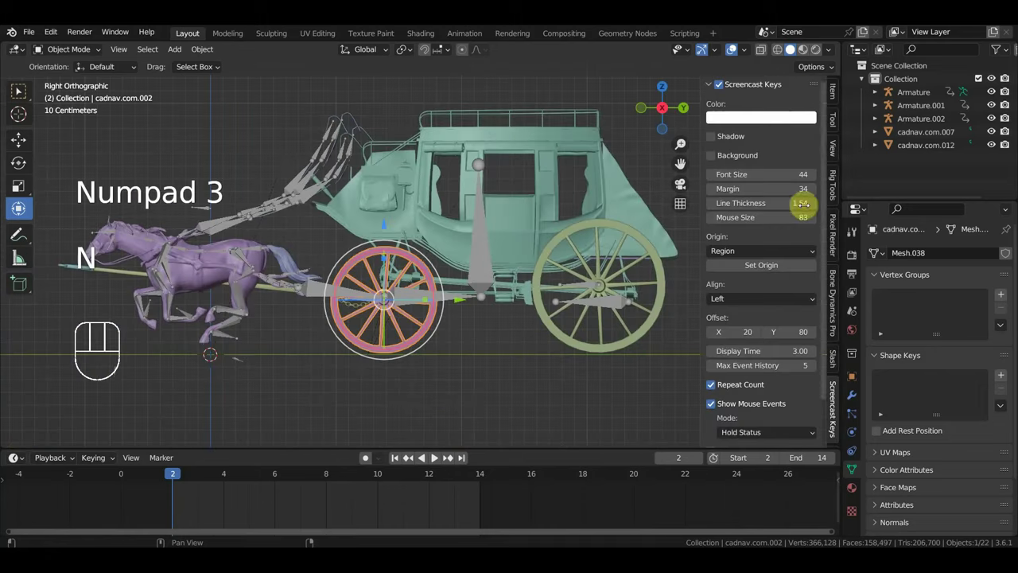
pyautogui.click(835, 97)
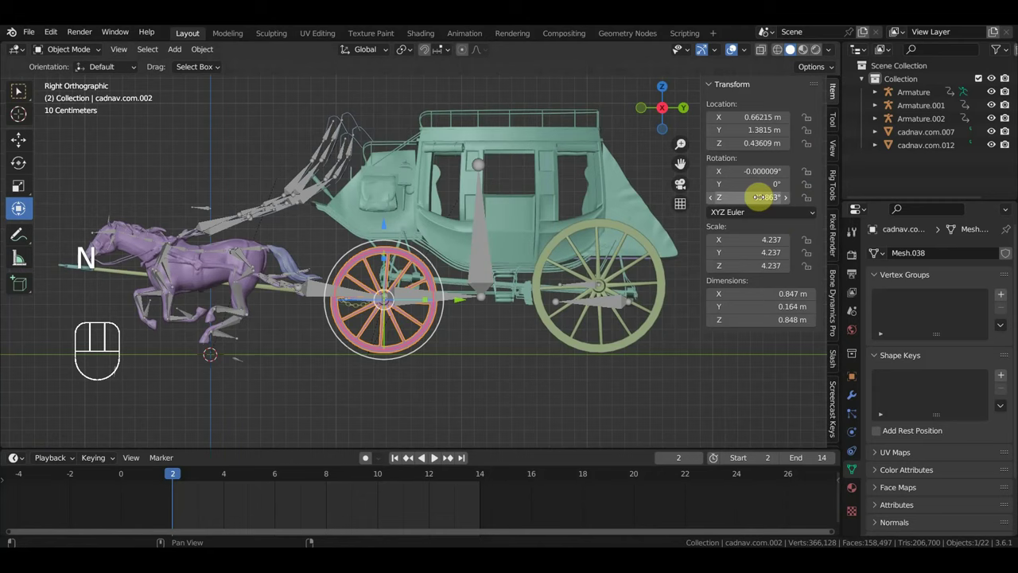
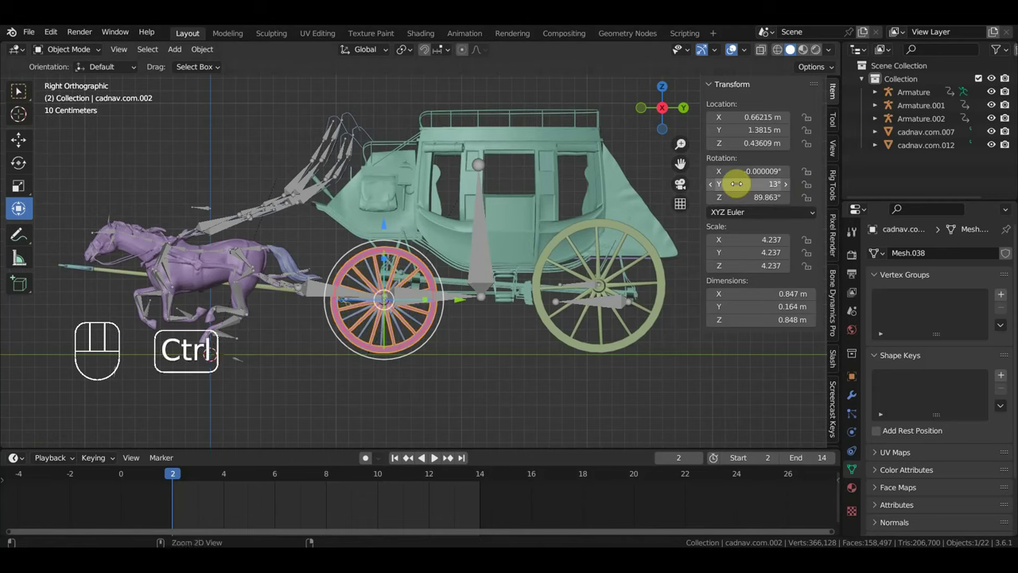
pyautogui.press('ctrl+z')
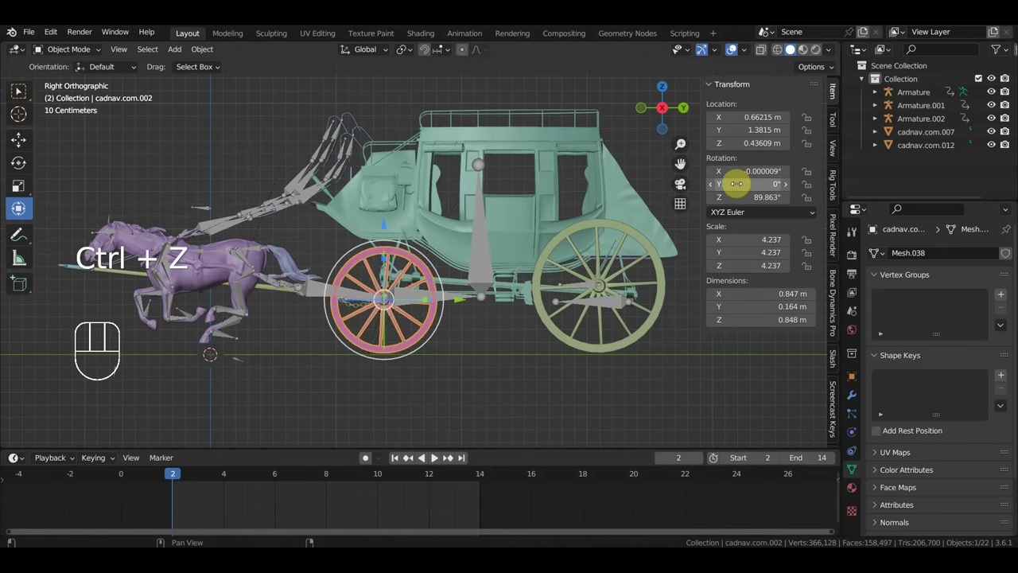
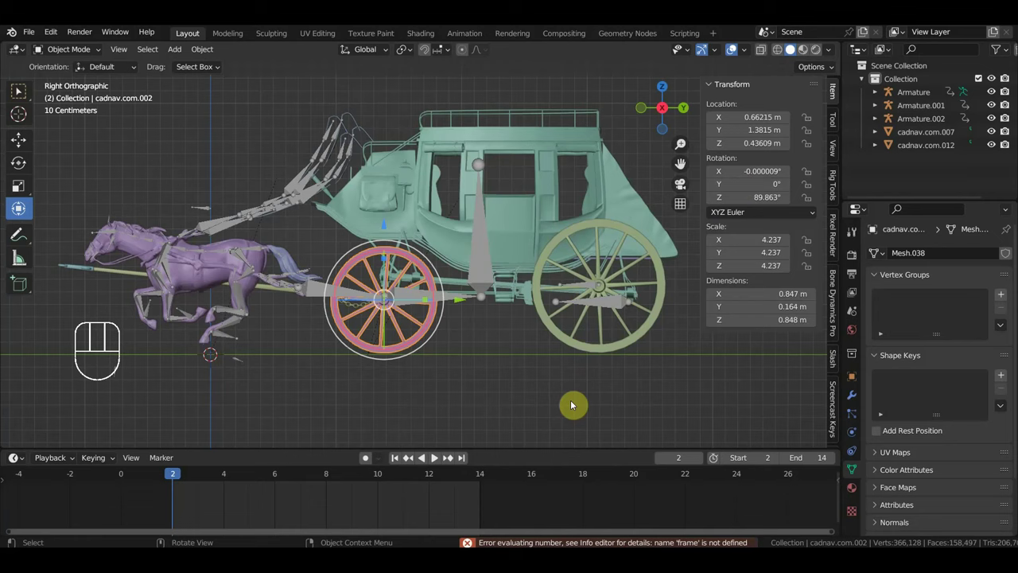
pyautogui.press('space')
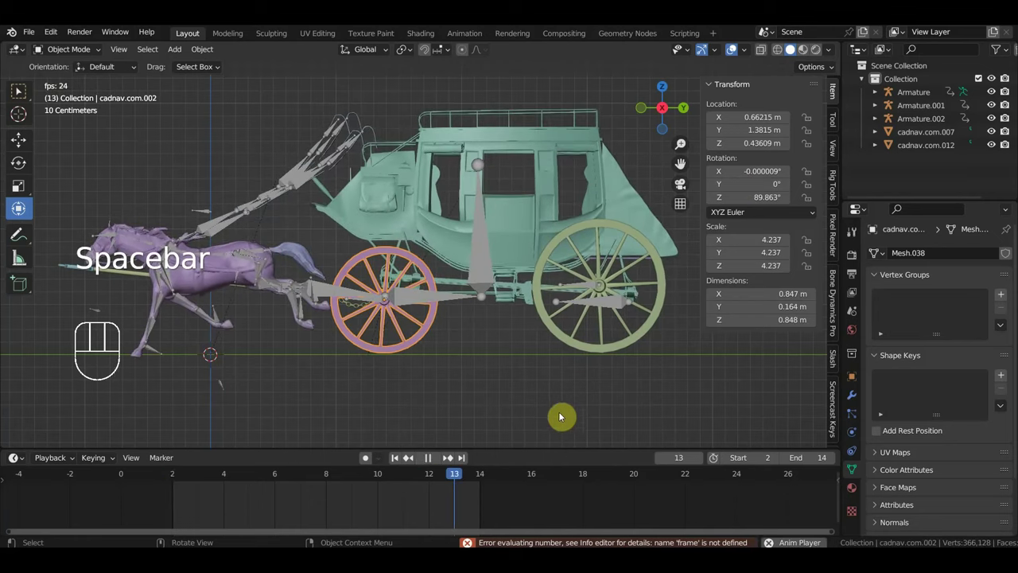
pyautogui.press('space')
# Step: Enter a #frame driver expression in the wheel's Rotation Y and play back to watch it spin
pyautogui.click(431, 330)
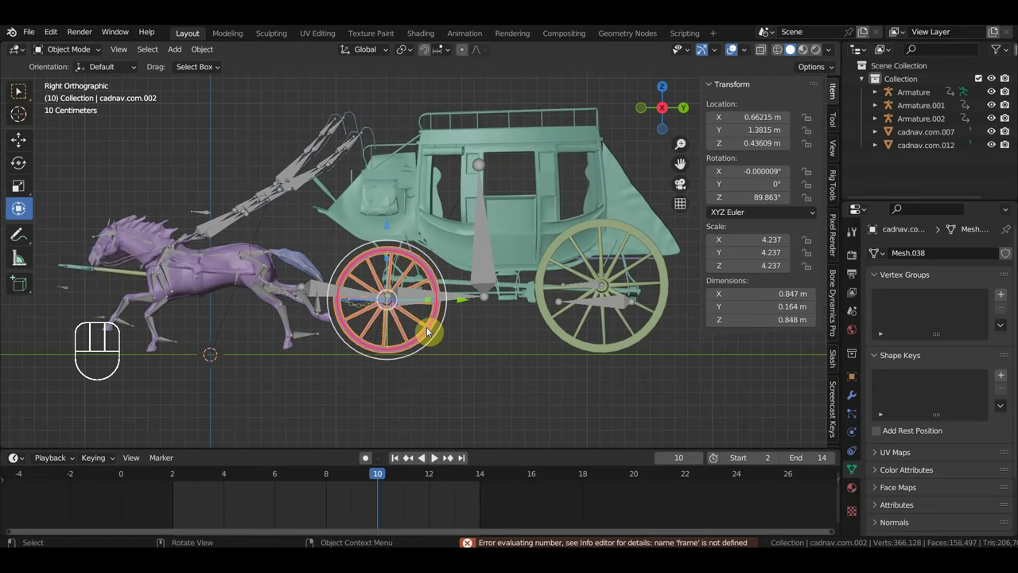
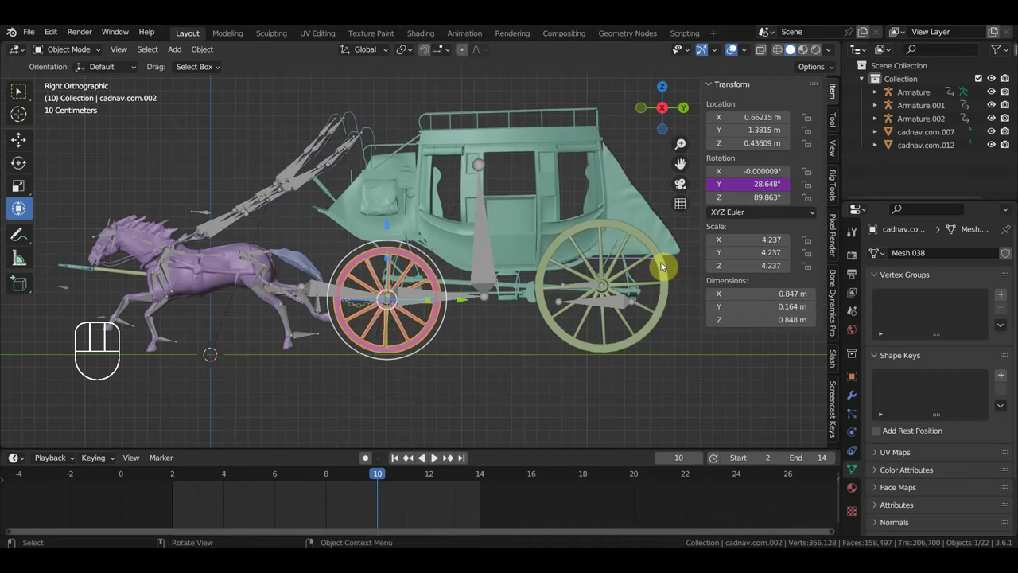
pyautogui.press('space')
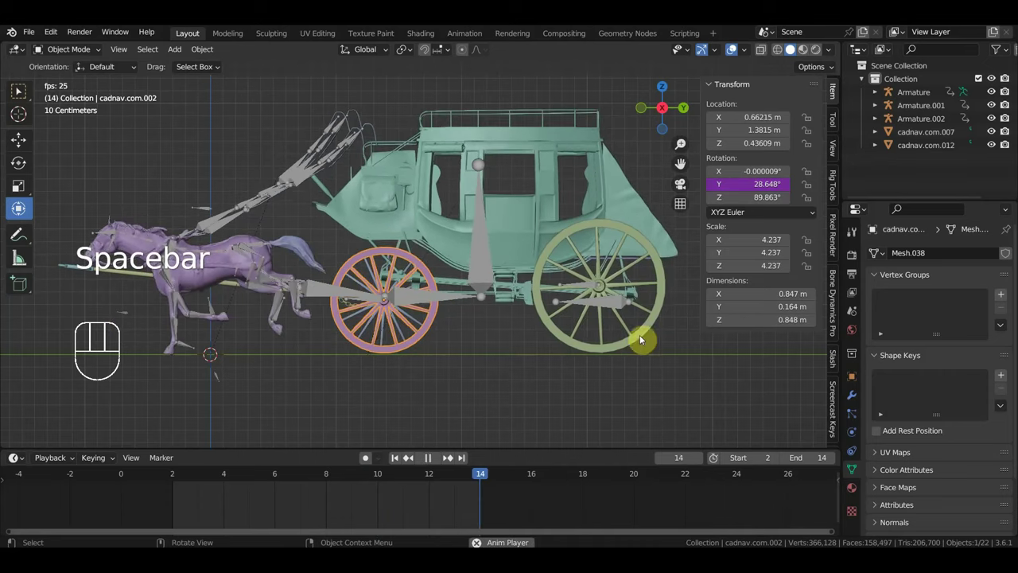
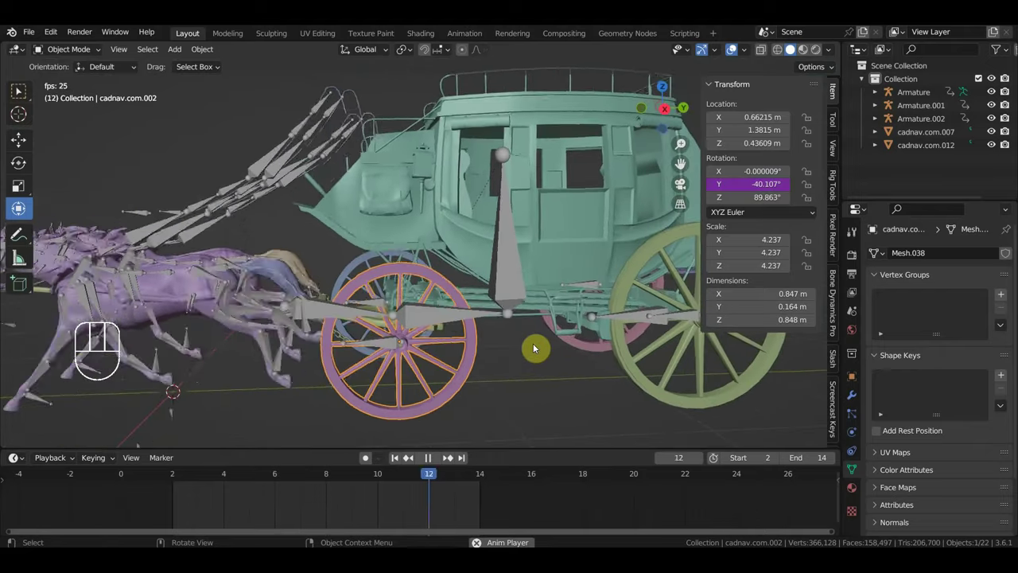
pyautogui.press('KP_3')
pyautogui.press('space')
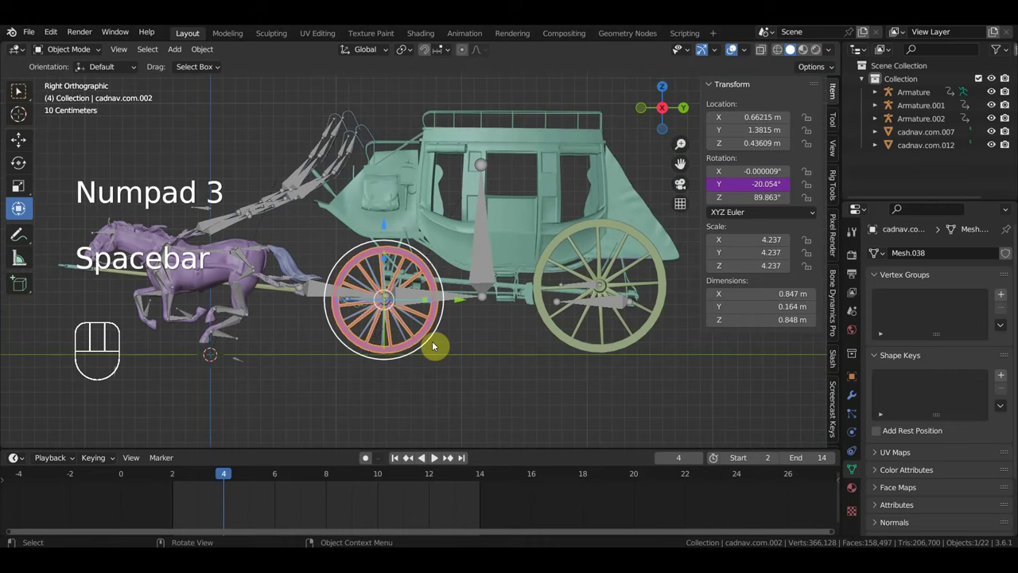
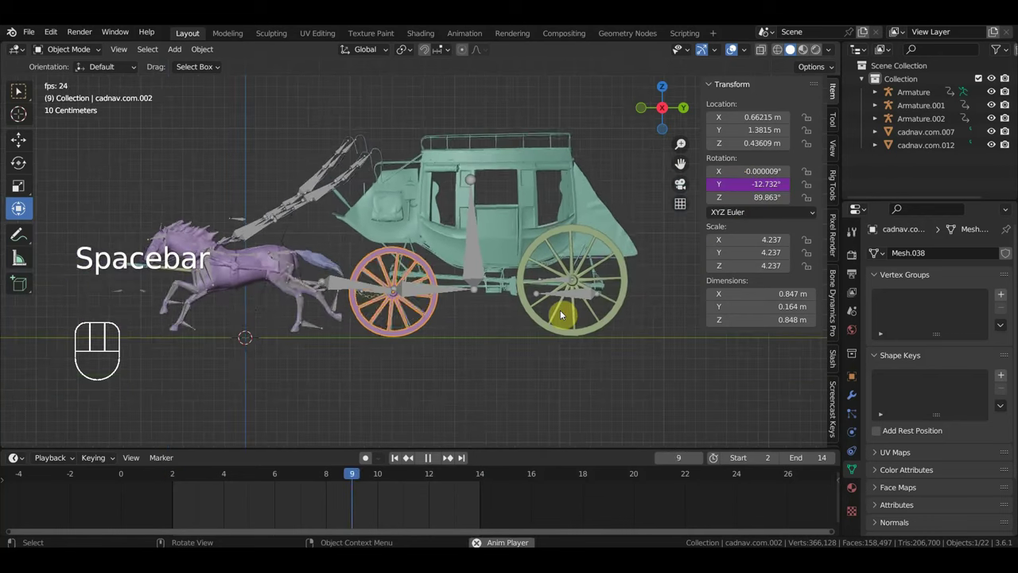
pyautogui.press('space')
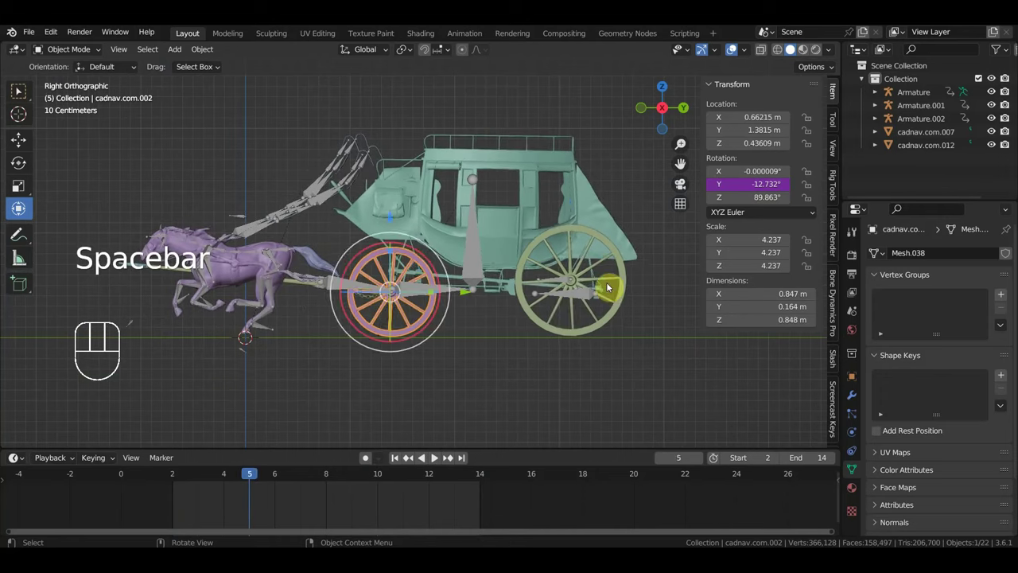
# Step: Select the larger wheel and add a Copy Rotation constraint in its Object Constraint Properties
pyautogui.moveTo(611, 290); pyautogui.dragTo(574, 301)
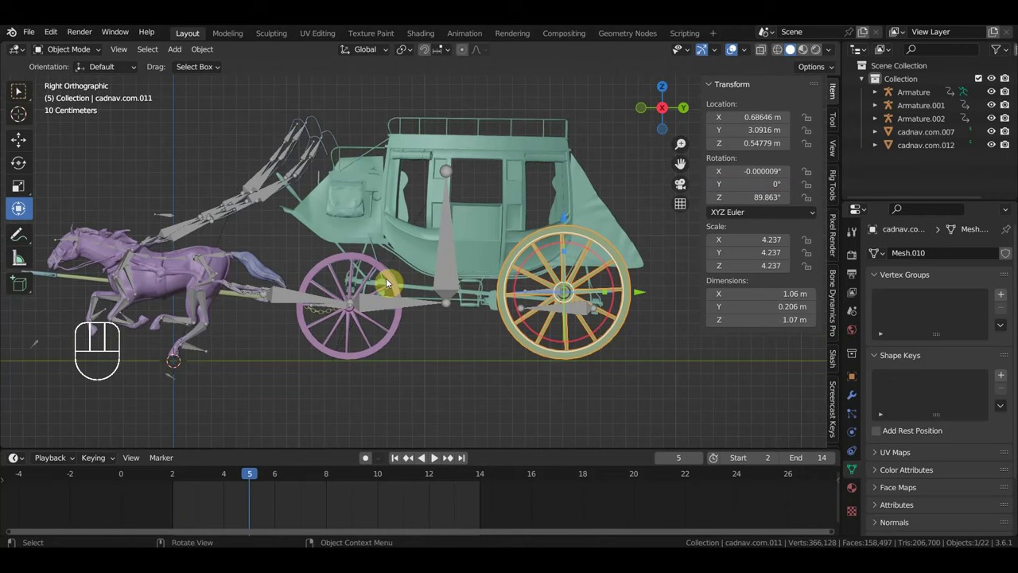
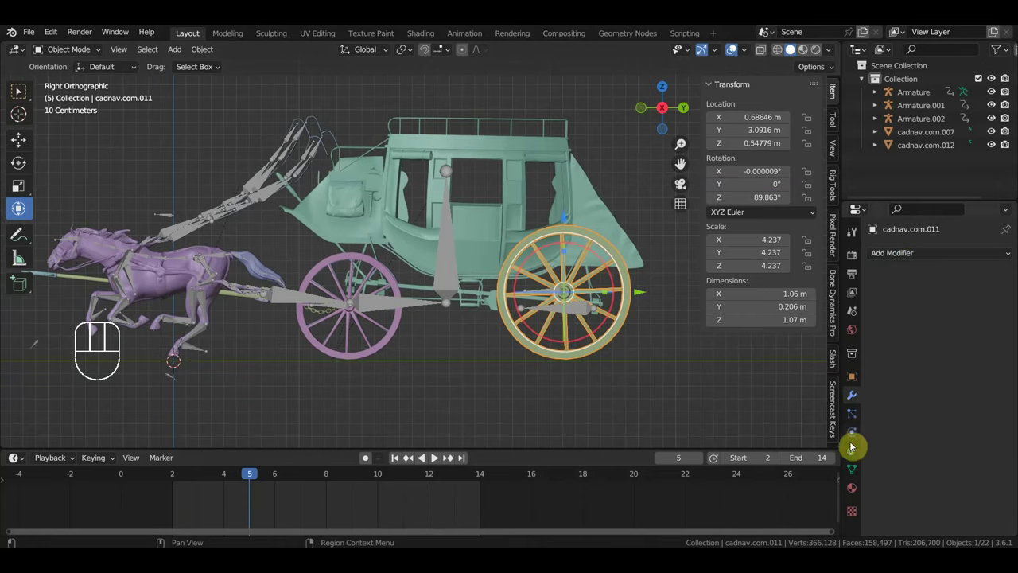
pyautogui.click(857, 441)
pyautogui.click(857, 454)
pyautogui.moveTo(952, 258); pyautogui.dragTo(816, 306)
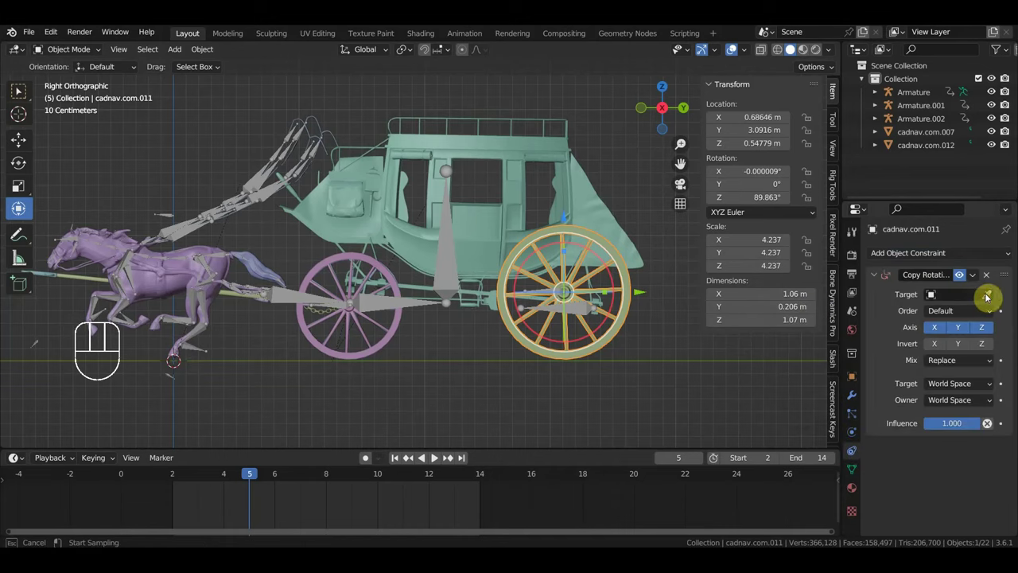
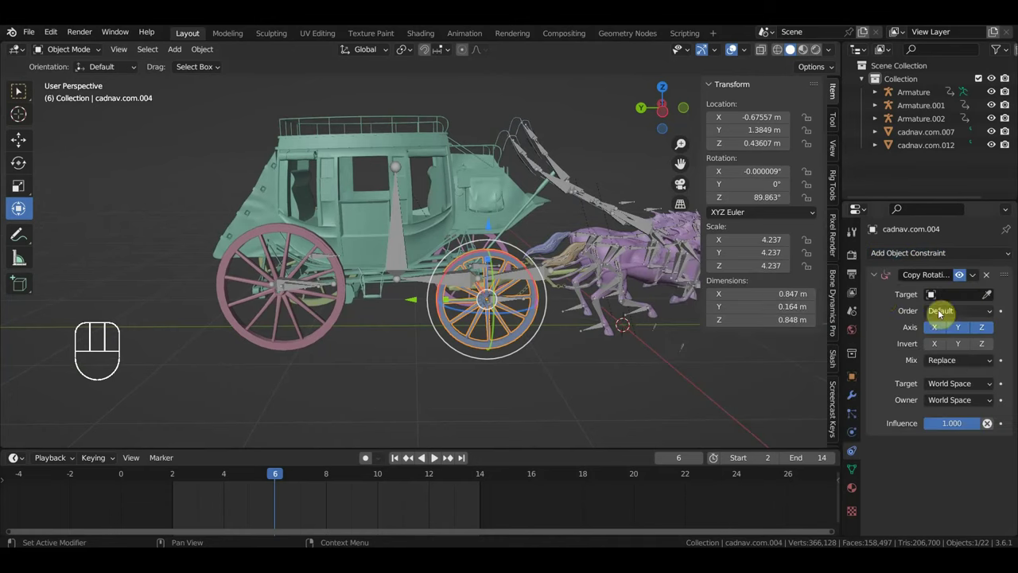
# Step: Pick the driven wheel as the constraint target and play back to check the wheels turn together
pyautogui.click(988, 297)
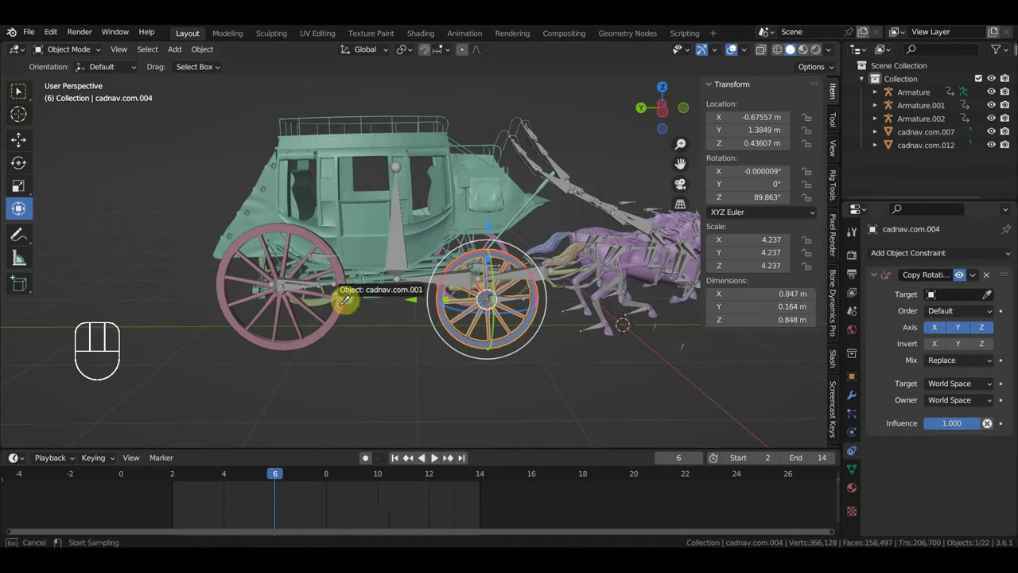
pyautogui.press('space')
pyautogui.moveTo(534, 349); pyautogui.dragTo(308, 342)
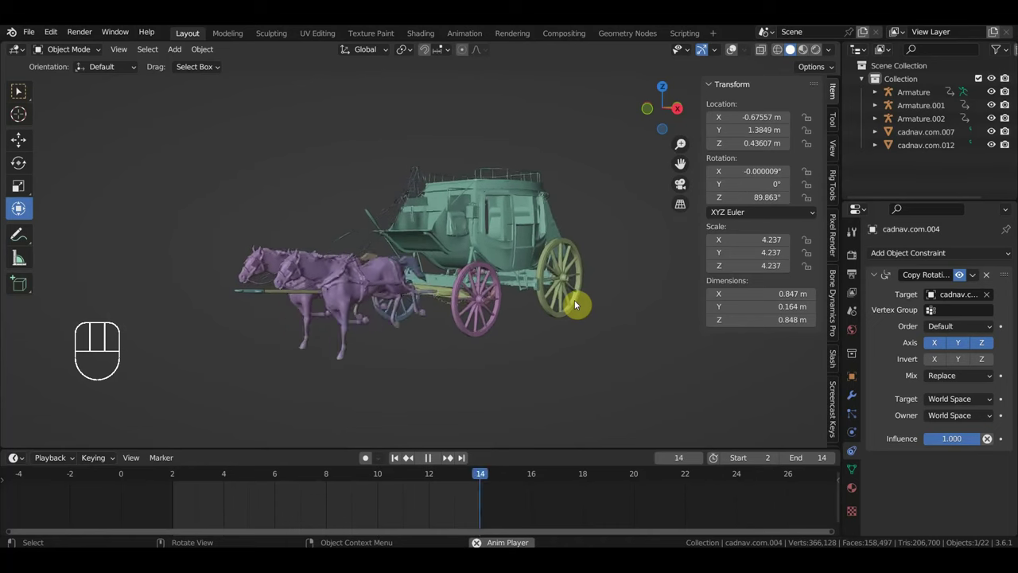
pyautogui.press('space')
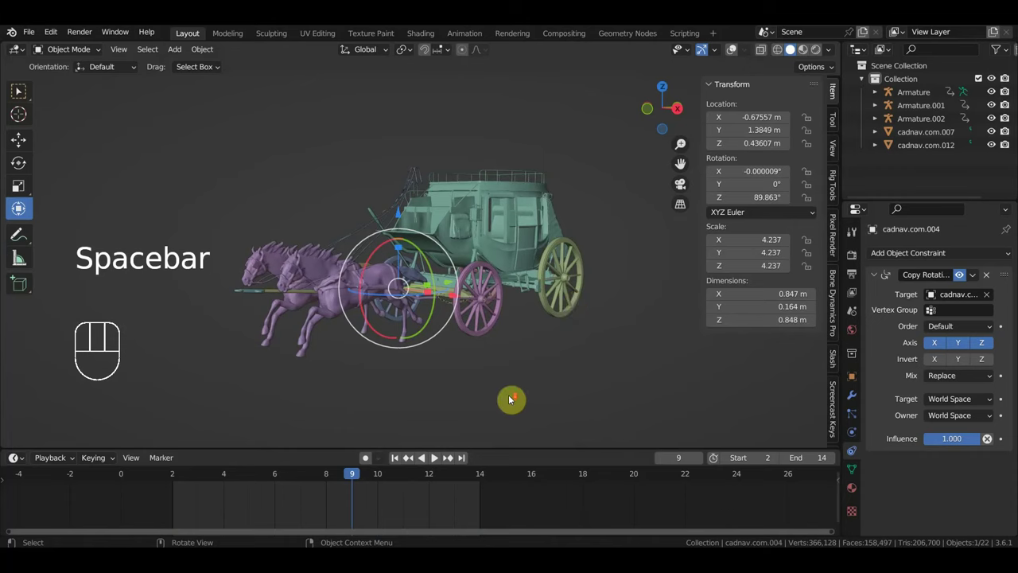
pyautogui.moveTo(533, 356); pyautogui.dragTo(515, 359)
pyautogui.press('KP_3')
pyautogui.moveTo(519, 360); pyautogui.dragTo(236, 193)
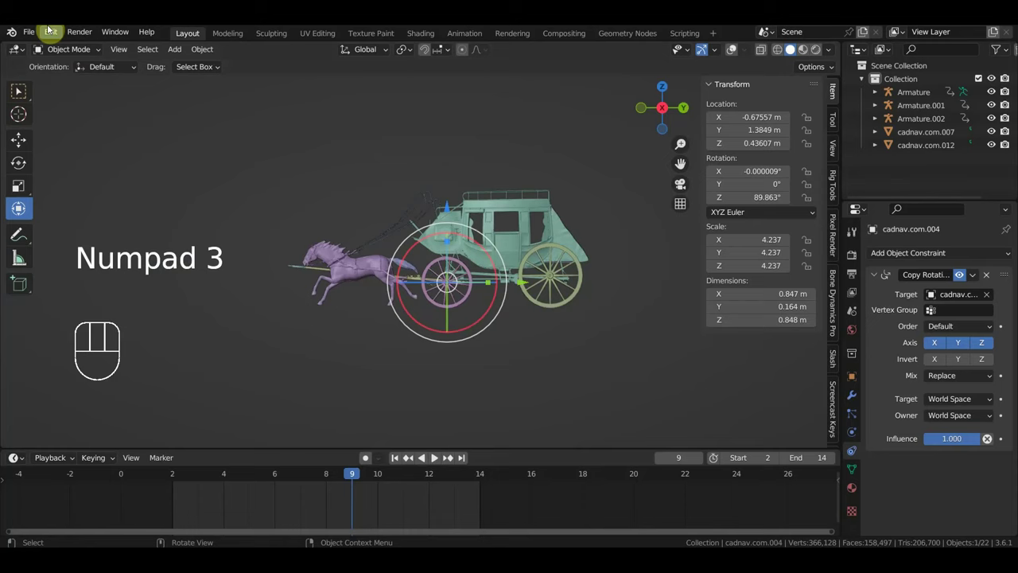
pyautogui.moveTo(34, 44); pyautogui.dragTo(61, 121)
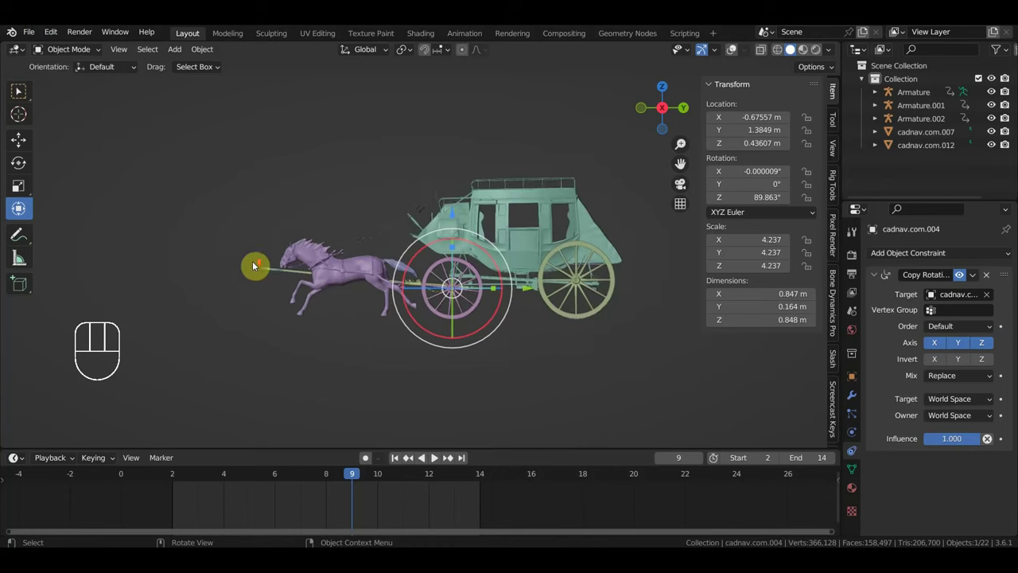
pyautogui.moveTo(303, 269); pyautogui.dragTo(251, 262)
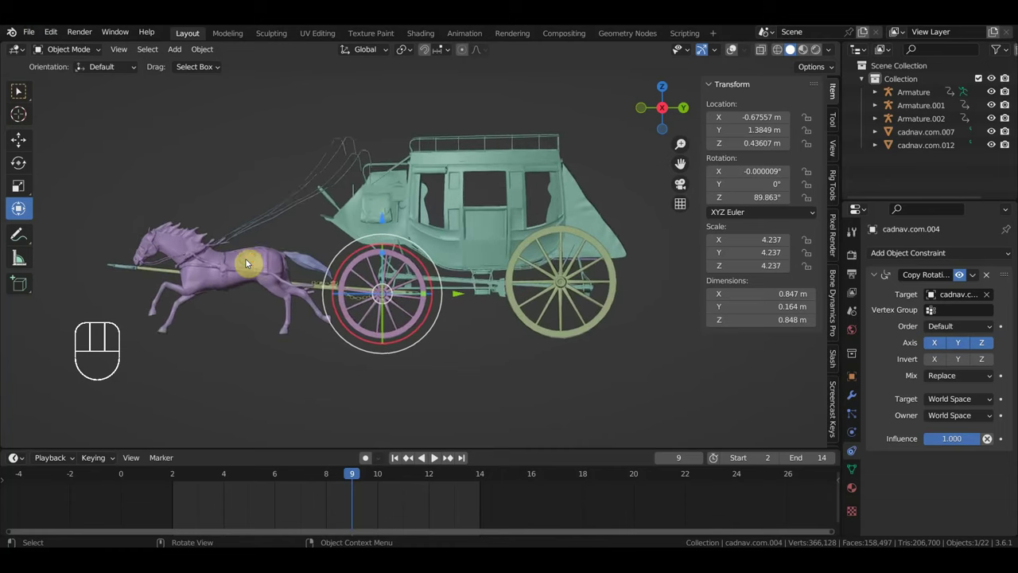
pyautogui.moveTo(264, 262); pyautogui.dragTo(276, 271)
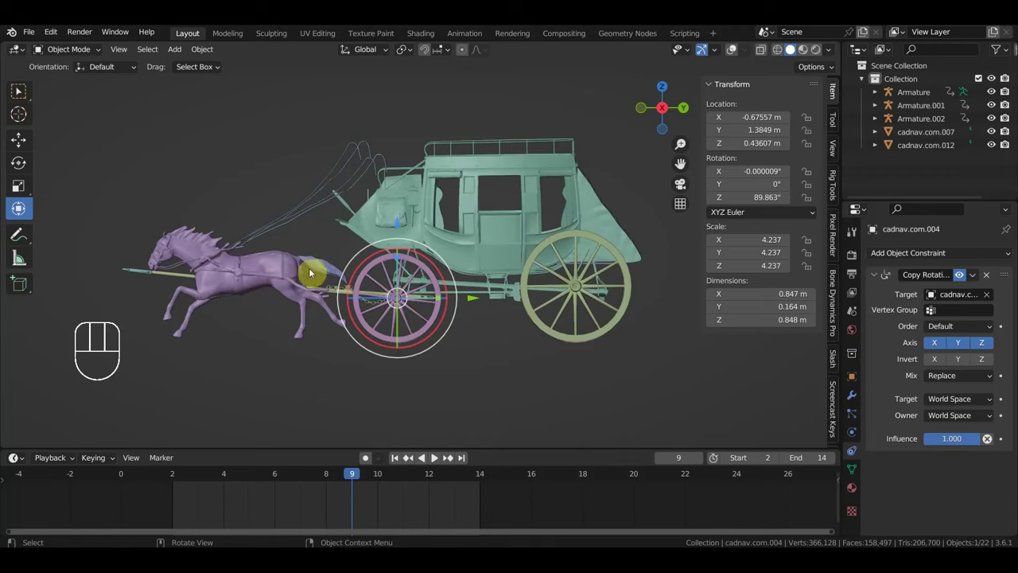
pyautogui.moveTo(415, 285); pyautogui.dragTo(438, 288)
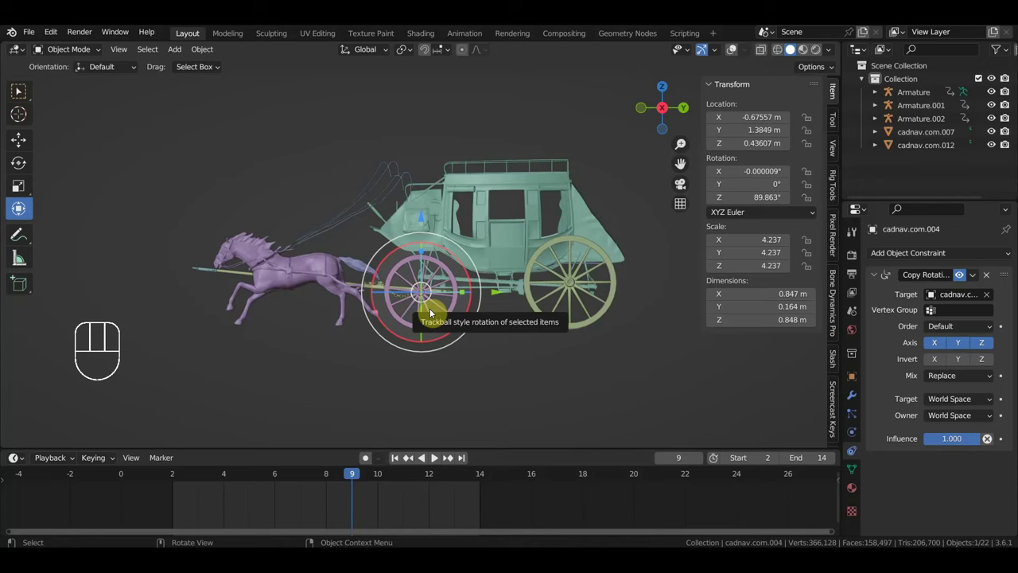
pyautogui.moveTo(490, 342); pyautogui.dragTo(526, 371)
pyautogui.moveTo(485, 321); pyautogui.dragTo(459, 305)
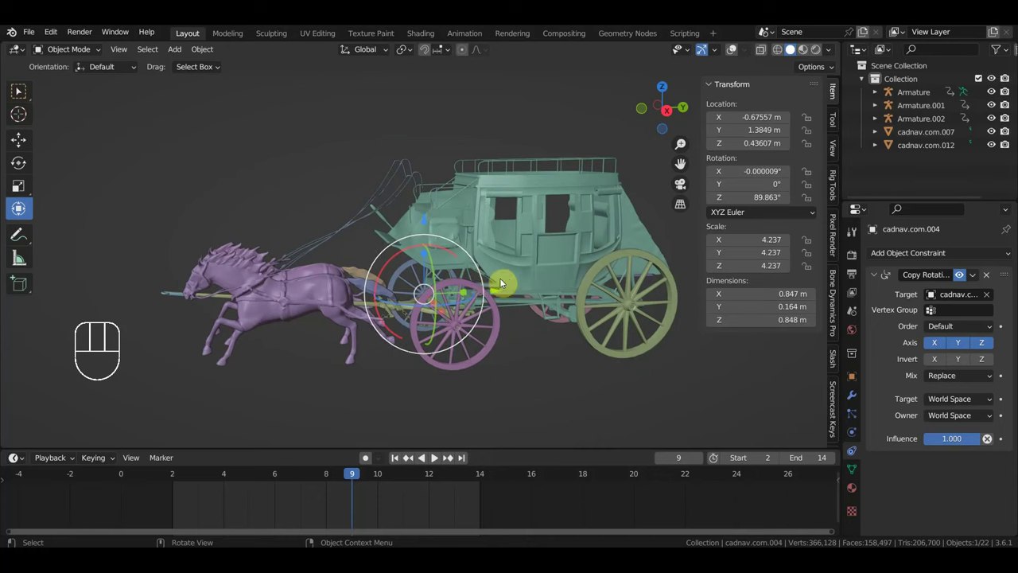
pyautogui.press('KP_7')
pyautogui.moveTo(542, 294); pyautogui.dragTo(473, 221)
pyautogui.middleClick(511, 216)
pyautogui.middleClick(475, 199)
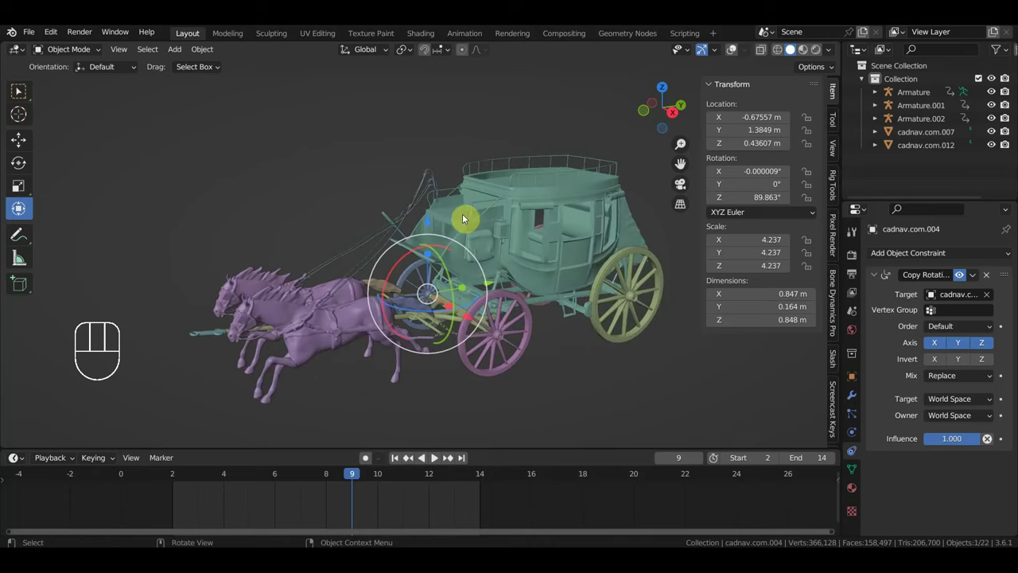
pyautogui.middleClick(474, 234)
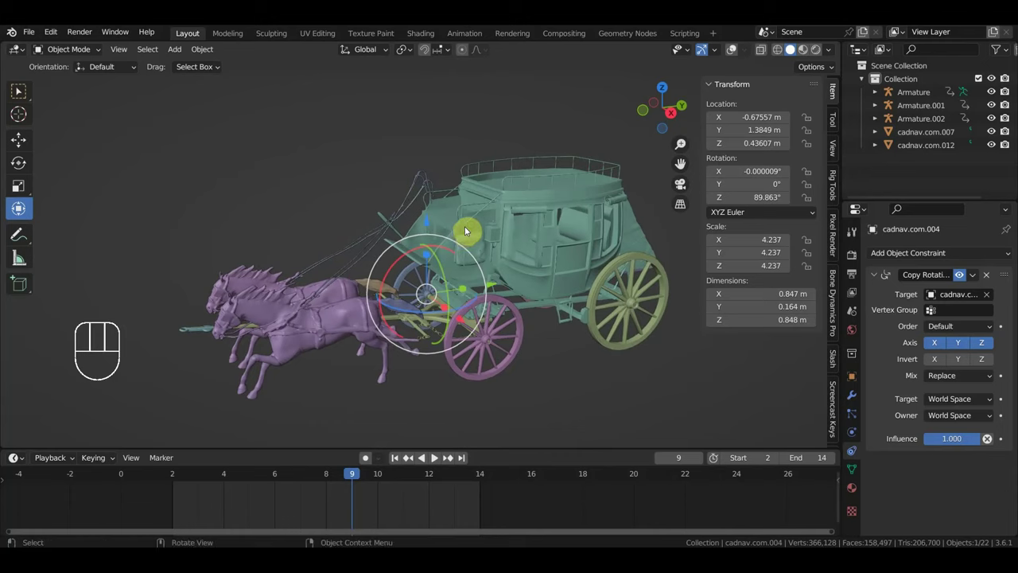
pyautogui.moveTo(477, 229); pyautogui.dragTo(467, 224)
pyautogui.moveTo(484, 255); pyautogui.dragTo(488, 264)
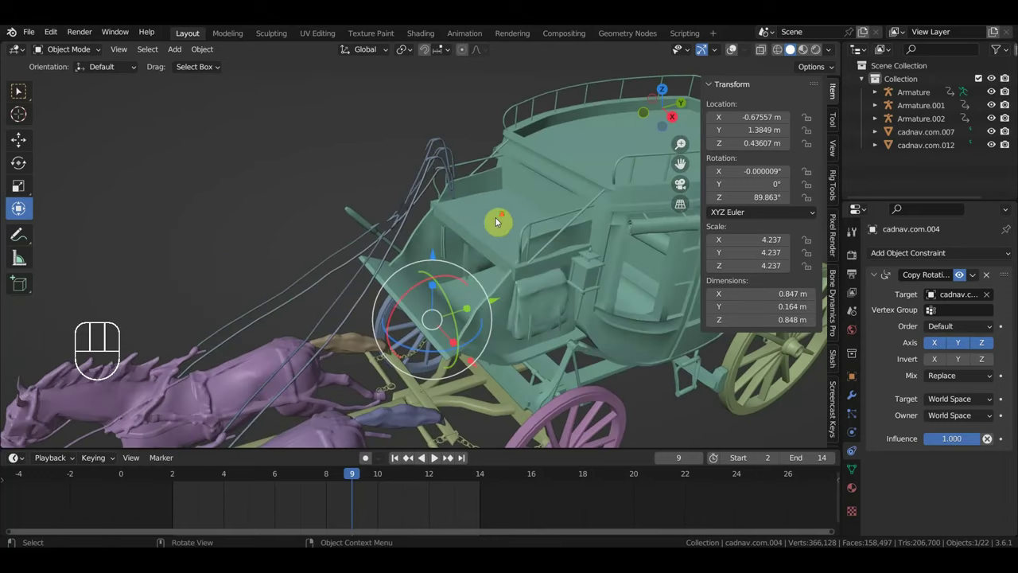
pyautogui.moveTo(501, 224); pyautogui.dragTo(495, 204)
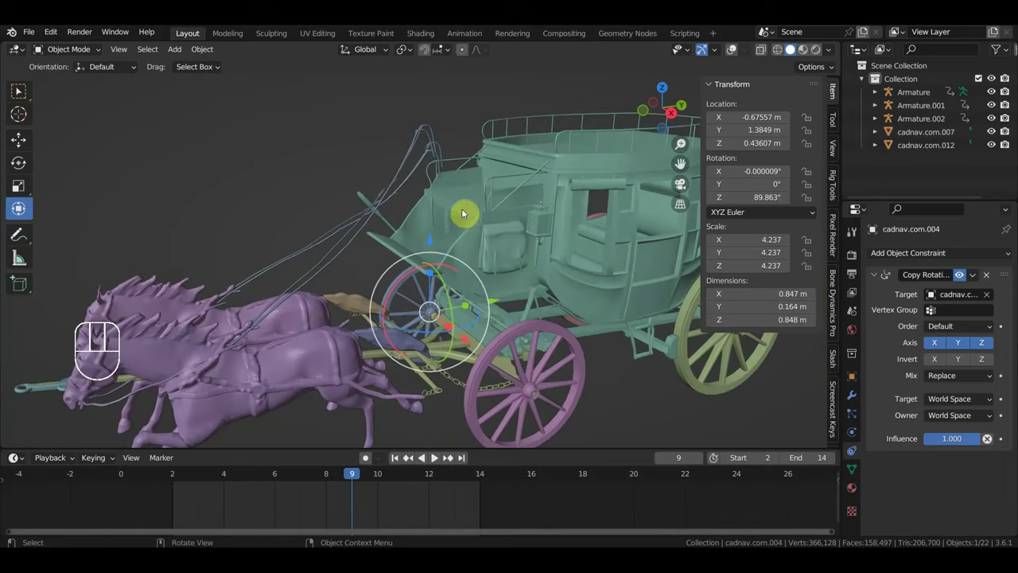
pyautogui.moveTo(447, 233); pyautogui.dragTo(433, 220)
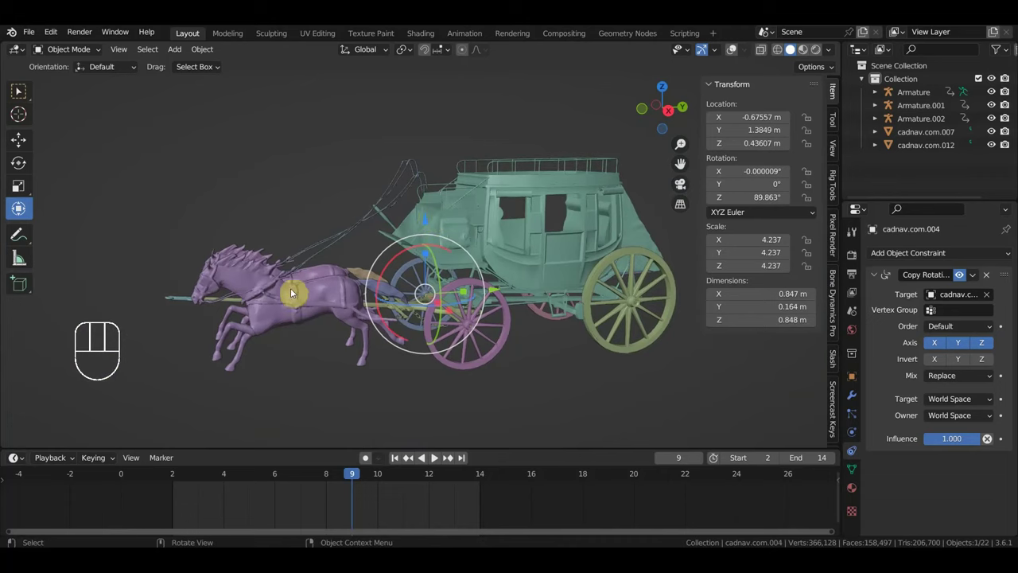
pyautogui.moveTo(331, 292); pyautogui.dragTo(326, 290)
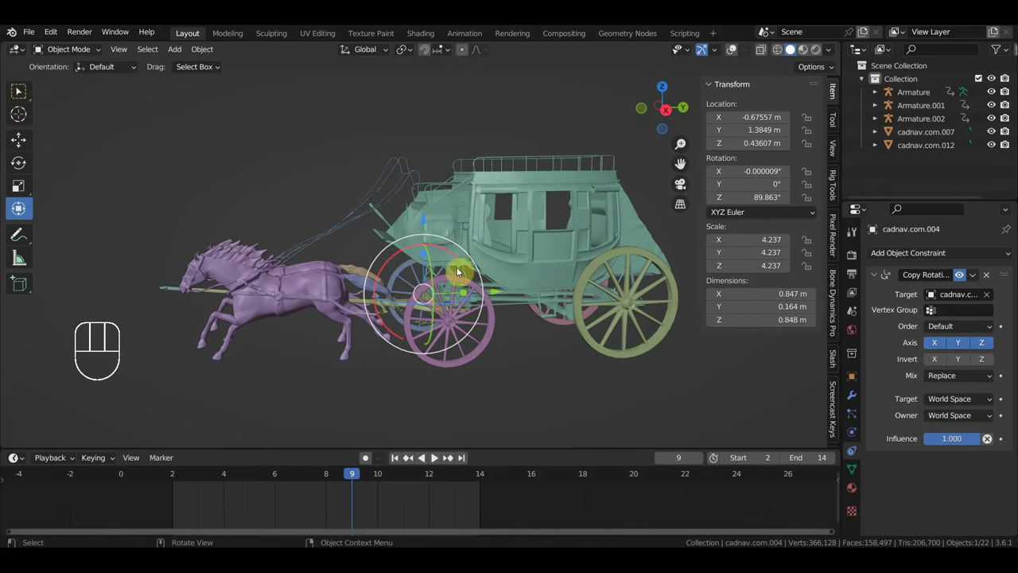
pyautogui.middleClick(506, 250)
pyautogui.moveTo(503, 258); pyautogui.dragTo(532, 254)
pyautogui.moveTo(526, 255); pyautogui.dragTo(517, 255)
pyautogui.moveTo(520, 256); pyautogui.dragTo(501, 258)
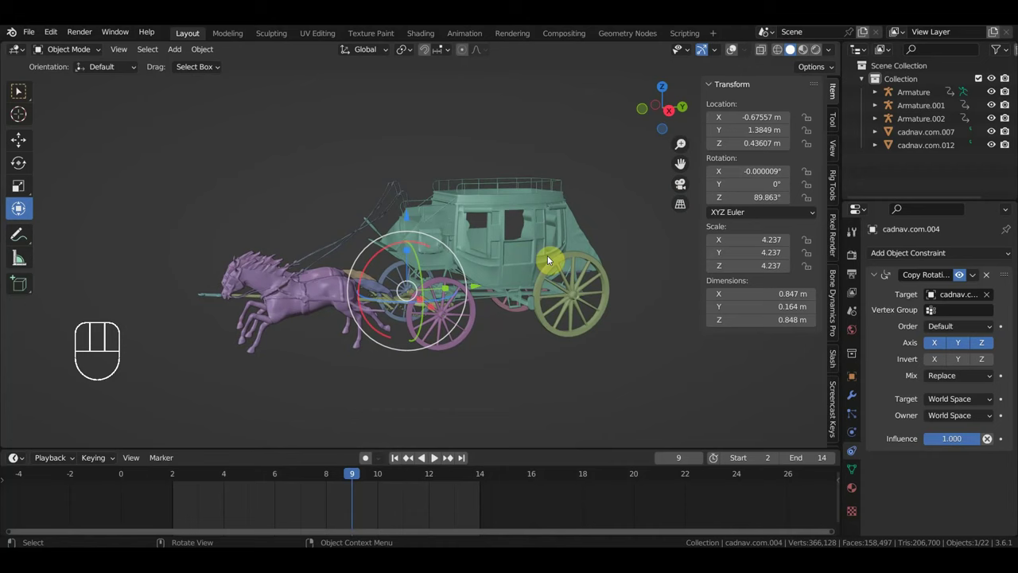
# Step: Select the carriage and look straight down on the scene from top view
pyautogui.click(512, 246)
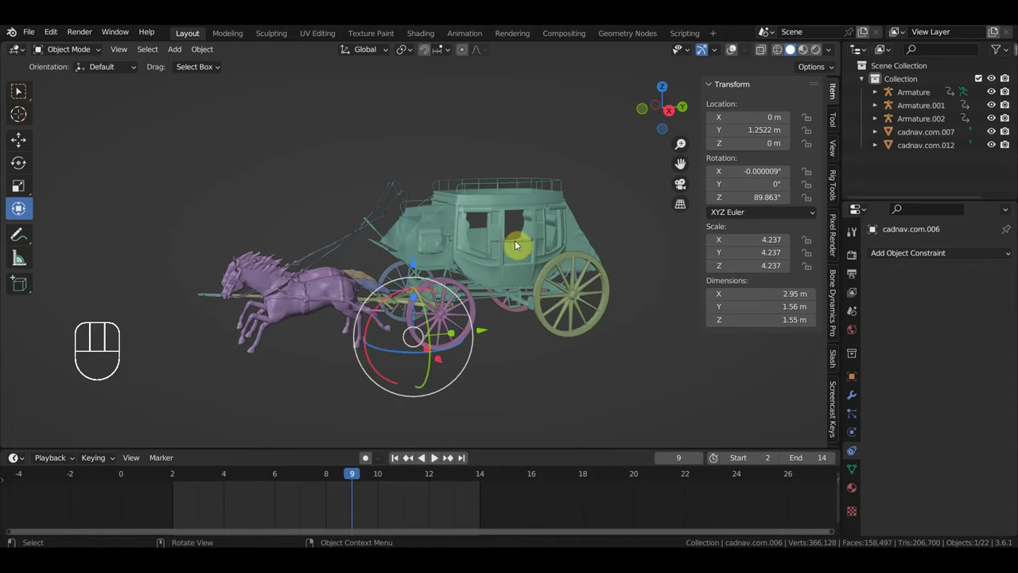
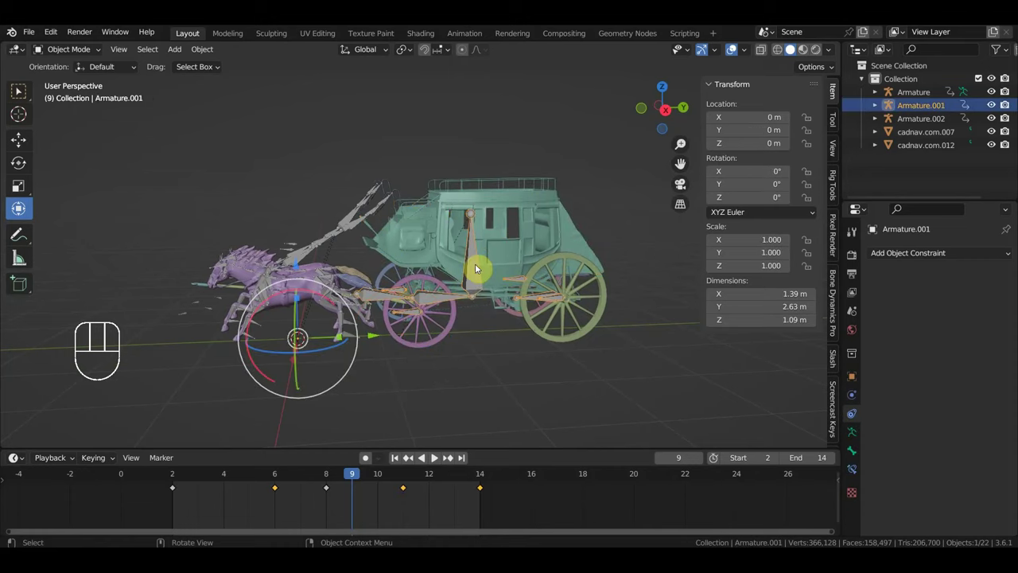
pyautogui.press('KP_7')
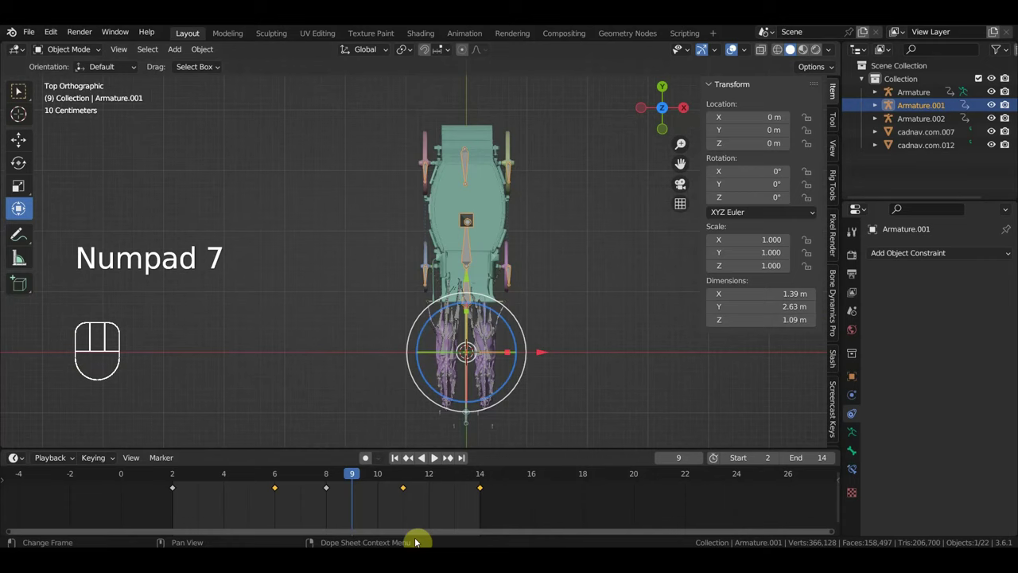
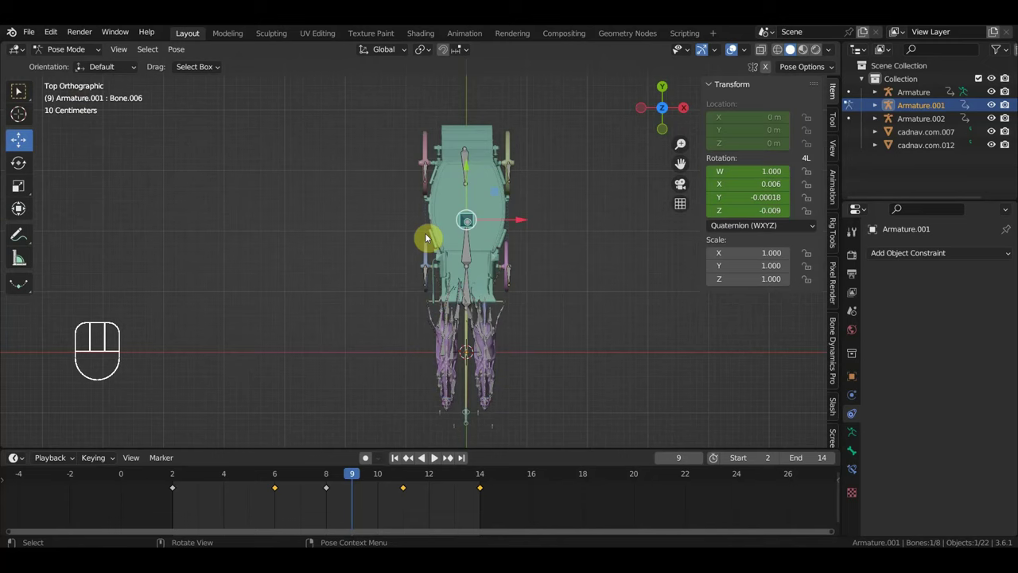
# Step: Rotate Bone.001 of the horse rig into a slightly turned pose and key its rotation
pyautogui.click(476, 247)
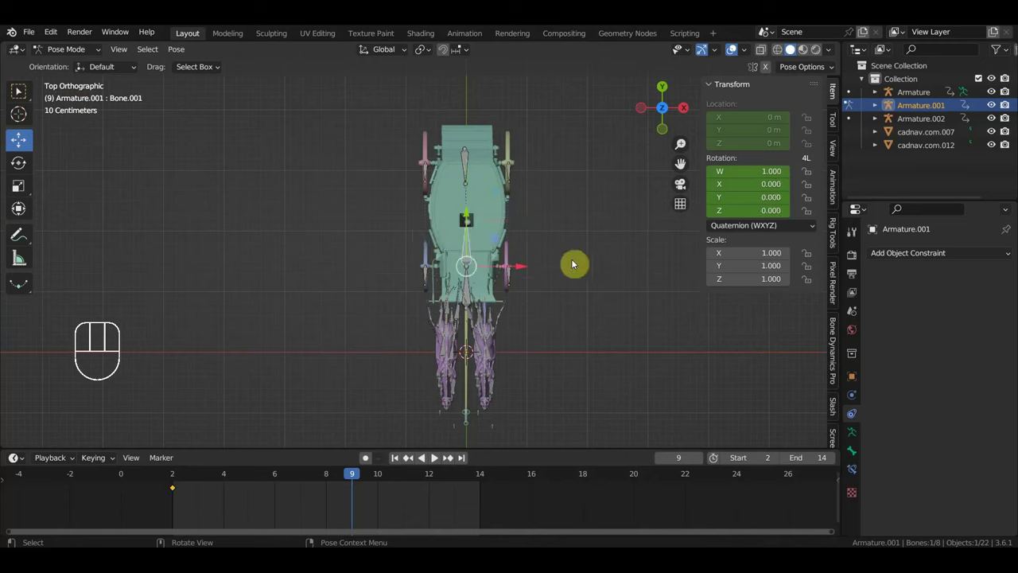
pyautogui.press('r')
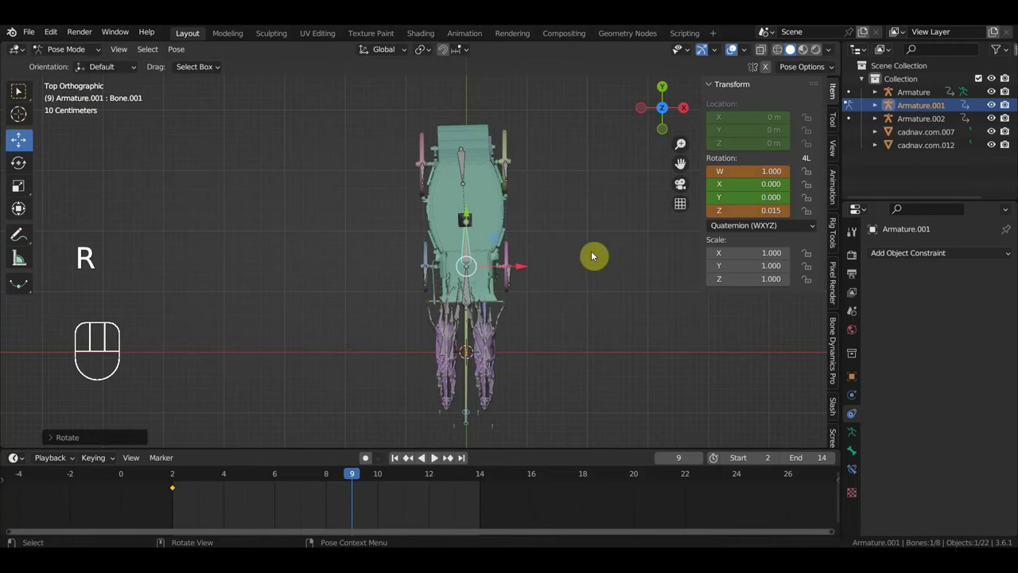
pyautogui.moveTo(599, 246); pyautogui.dragTo(585, 147)
pyautogui.middleClick(590, 197)
pyautogui.press('r')
pyautogui.moveTo(572, 250); pyautogui.dragTo(529, 251)
pyautogui.press('i')
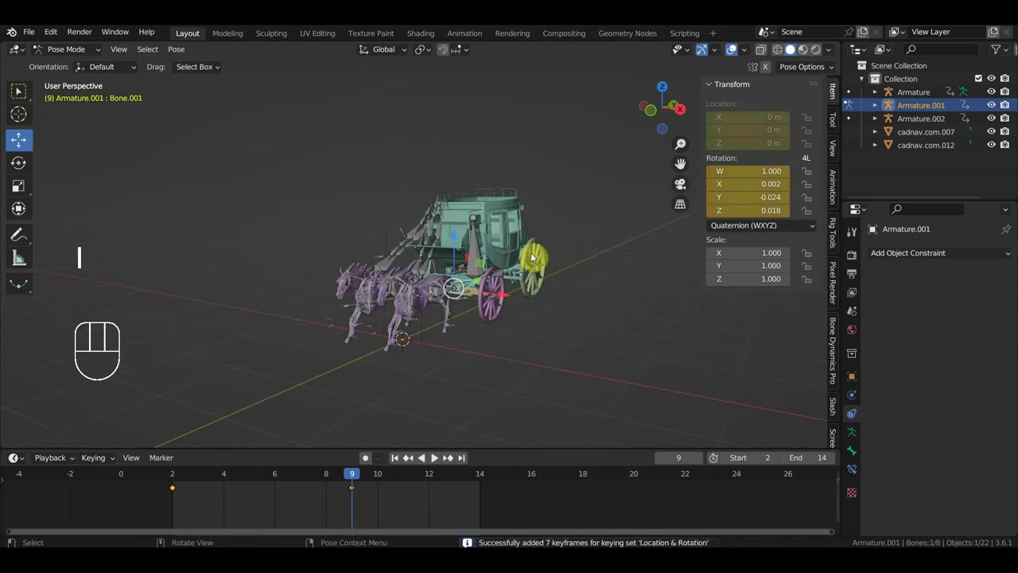
# Step: Play the animation while orbiting the team, then shift the new keyframe from frame 9 to frame 6
pyautogui.moveTo(534, 270); pyautogui.dragTo(574, 342)
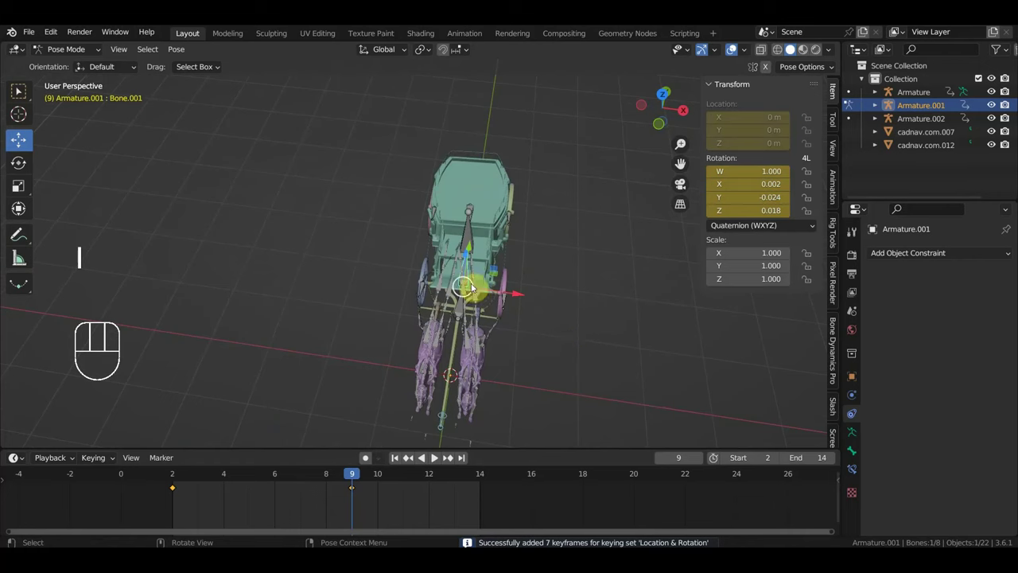
pyautogui.press('space')
pyautogui.moveTo(579, 321); pyautogui.dragTo(530, 291)
pyautogui.press('space')
pyautogui.moveTo(551, 299); pyautogui.dragTo(613, 315)
pyautogui.press('space')
pyautogui.moveTo(600, 317); pyautogui.dragTo(600, 349)
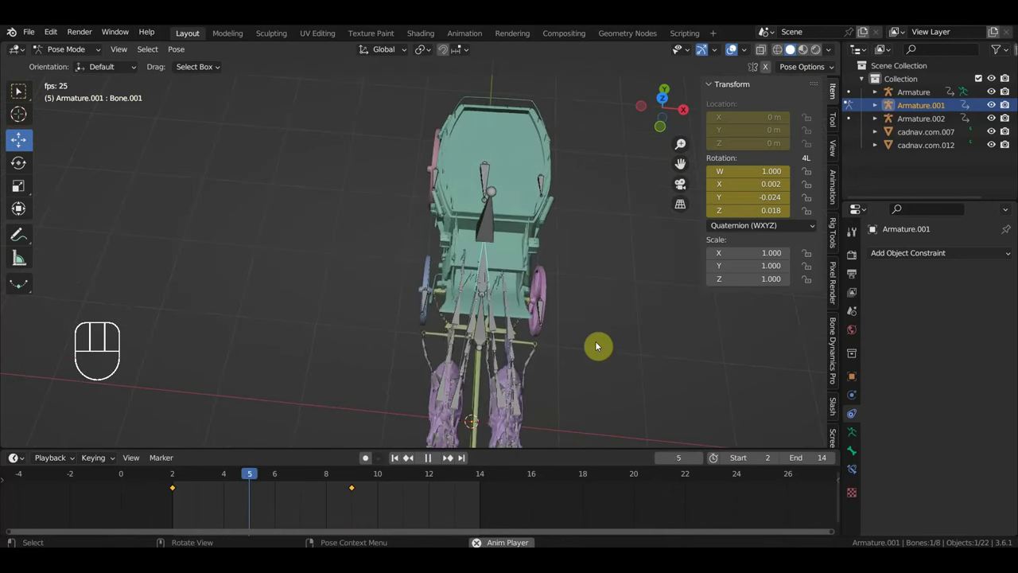
pyautogui.moveTo(599, 347); pyautogui.dragTo(411, 263)
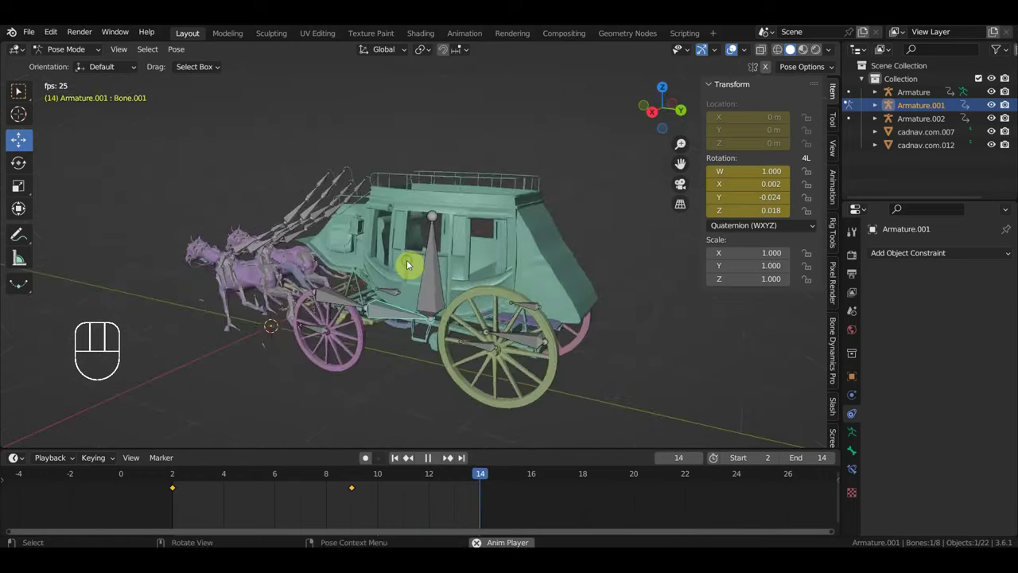
pyautogui.moveTo(451, 288); pyautogui.dragTo(366, 277)
pyautogui.press('space')
pyautogui.moveTo(375, 513); pyautogui.dragTo(345, 486)
pyautogui.press('g')
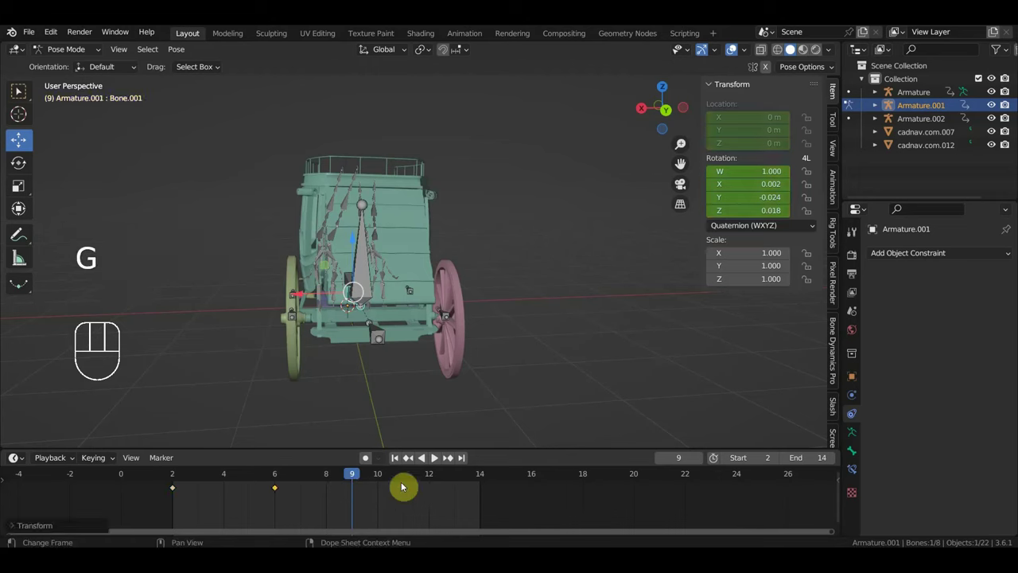
# Step: Go to frame 11, select Bone.001 and line the horse rig up in top view
pyautogui.click(430, 482)
pyautogui.middleClick(410, 359)
pyautogui.click(413, 485)
pyautogui.moveTo(472, 393); pyautogui.dragTo(651, 383)
pyautogui.moveTo(586, 341); pyautogui.dragTo(660, 350)
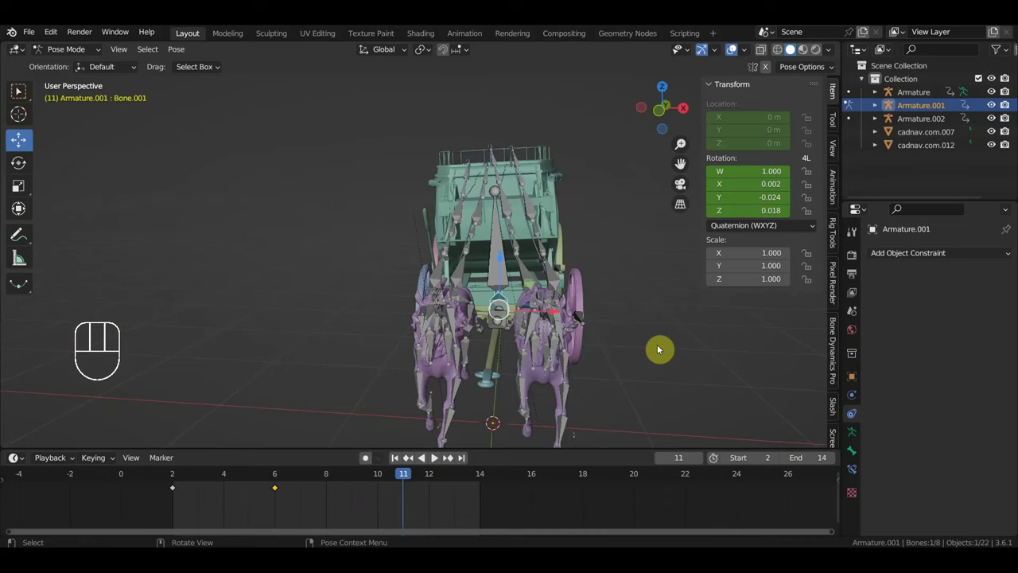
pyautogui.press('KP_7')
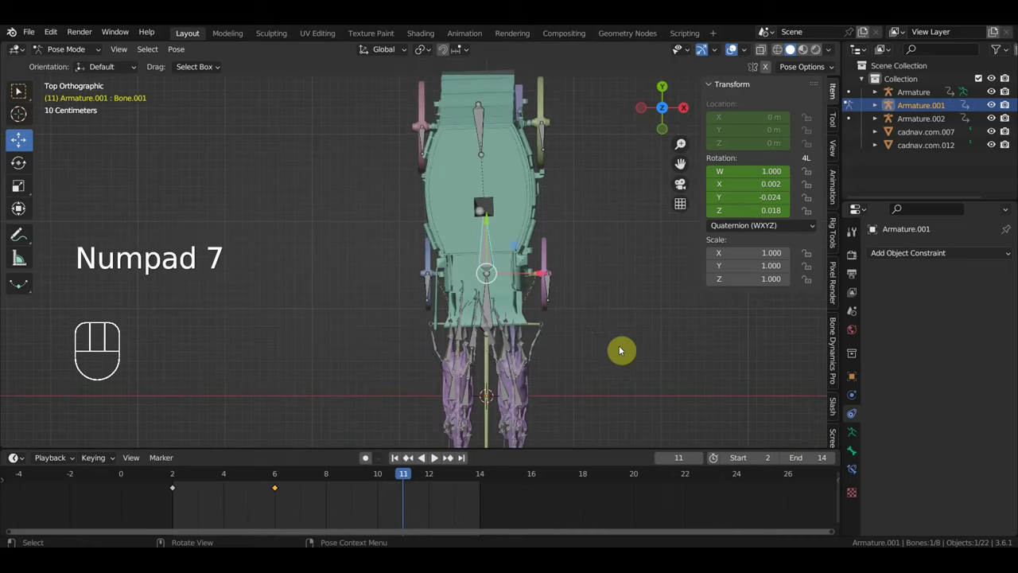
# Step: Rotate Bone.001 slightly in top and front views, key it at frame 11 and play back the sway
pyautogui.press('r')
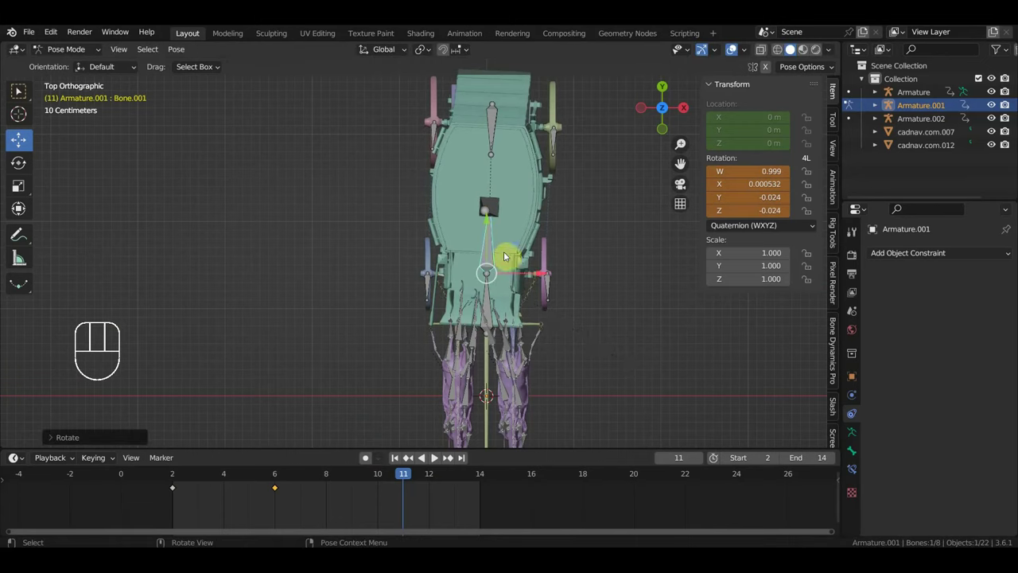
pyautogui.press('KP_1')
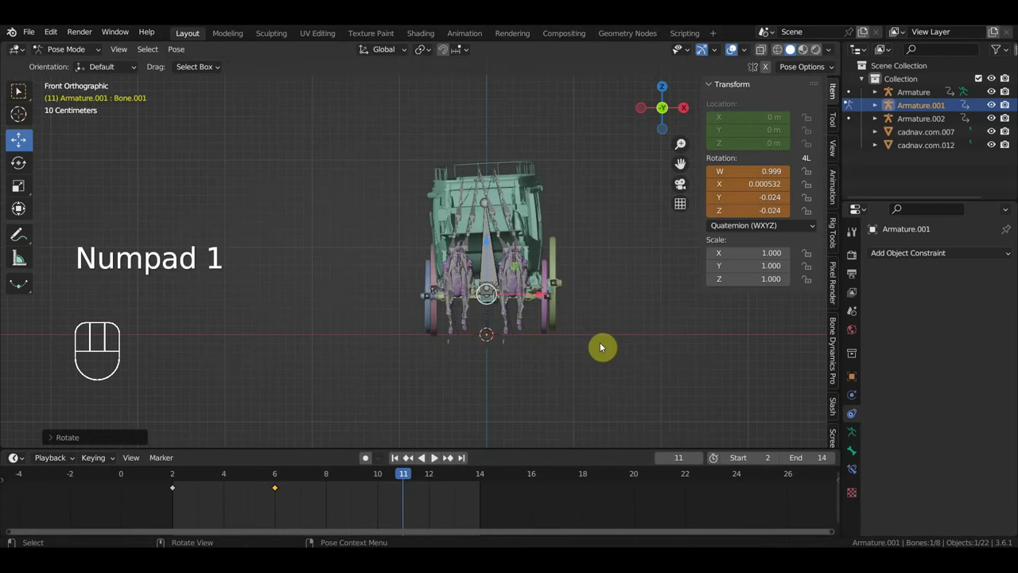
pyautogui.press('r')
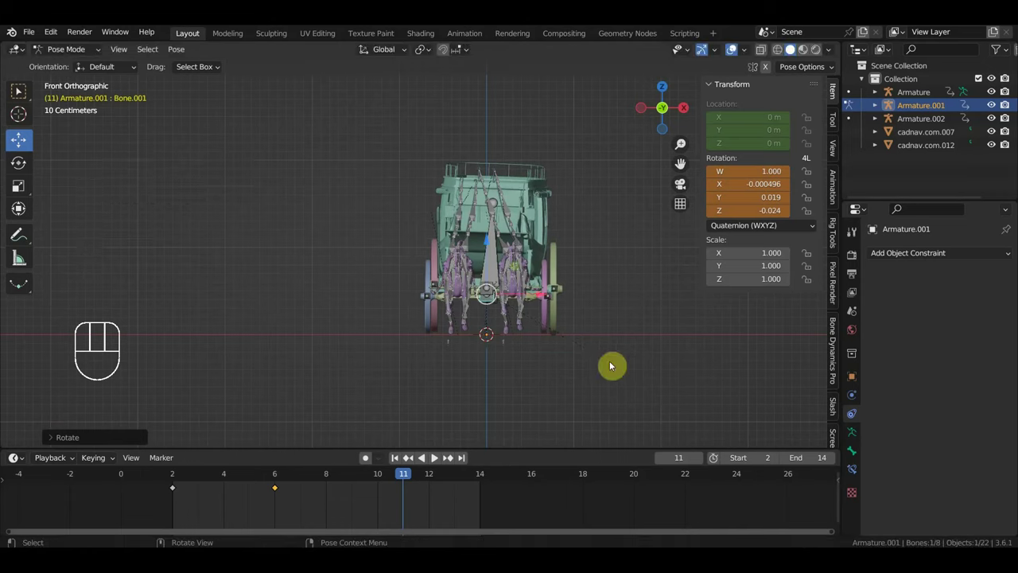
pyautogui.press('i')
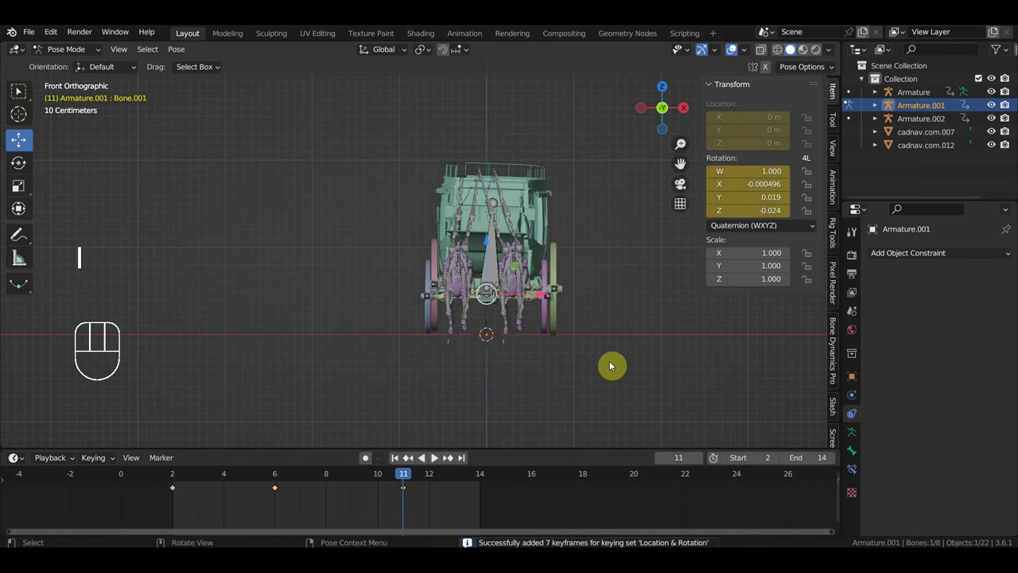
pyautogui.press('space')
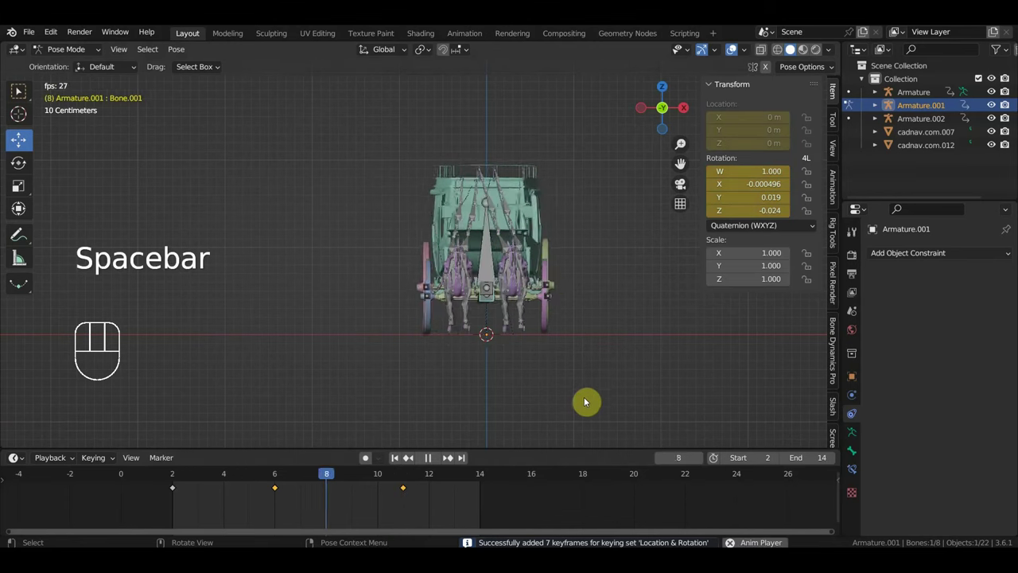
pyautogui.moveTo(566, 416); pyautogui.dragTo(566, 73)
pyautogui.moveTo(556, 234); pyautogui.dragTo(551, 251)
# Step: Stop the animation playback after orbiting around the coach
pyautogui.moveTo(546, 265); pyautogui.dragTo(344, 193)
pyautogui.moveTo(357, 197); pyautogui.dragTo(483, 196)
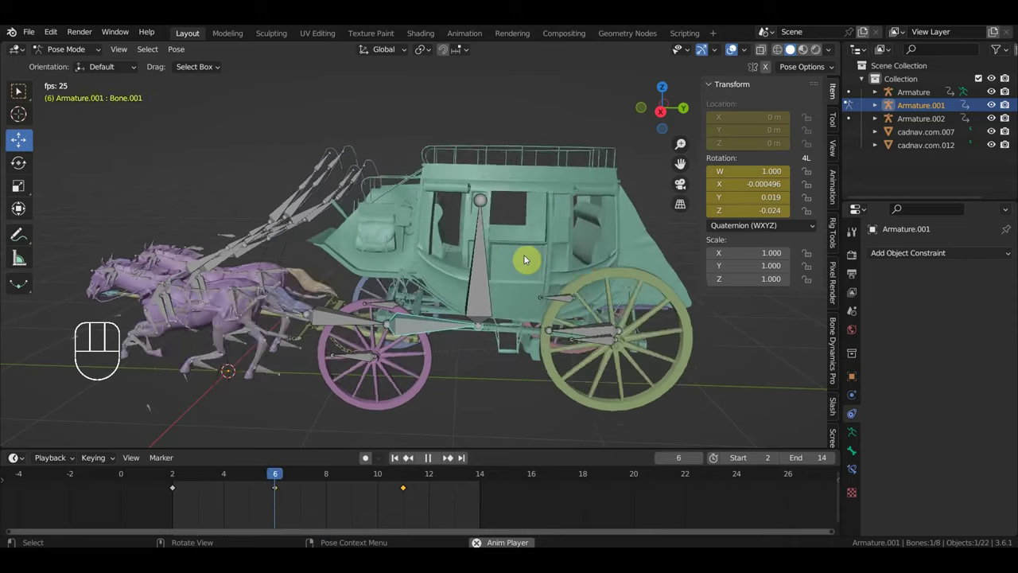
pyautogui.moveTo(562, 267); pyautogui.dragTo(598, 263)
pyautogui.press('space')
# Step: Delete Bone.001's later rotation keyframes, keeping only the first, and check the coach
pyautogui.moveTo(454, 517); pyautogui.dragTo(268, 481)
pyautogui.press('Delete')
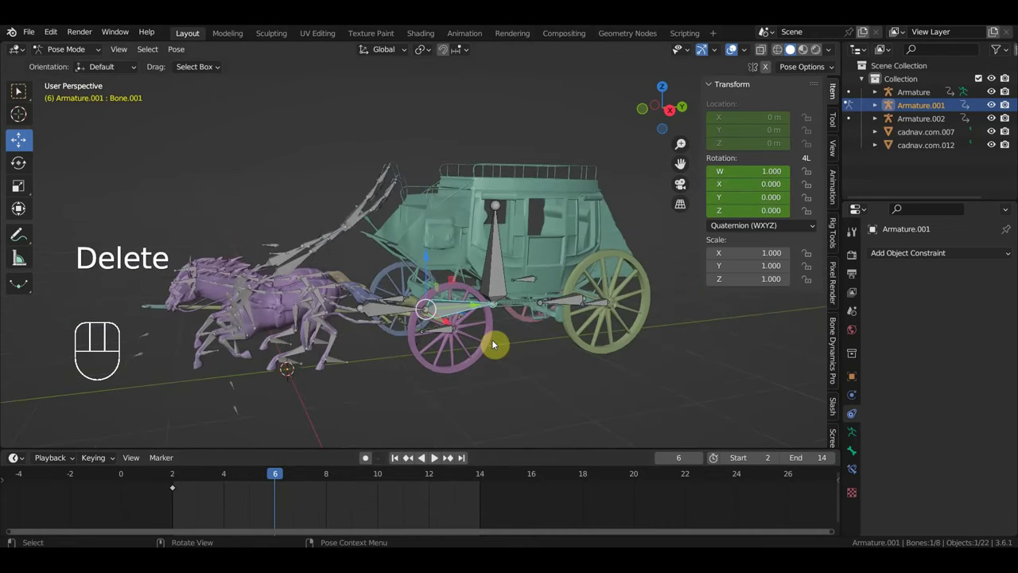
pyautogui.moveTo(345, 213); pyautogui.dragTo(359, 210)
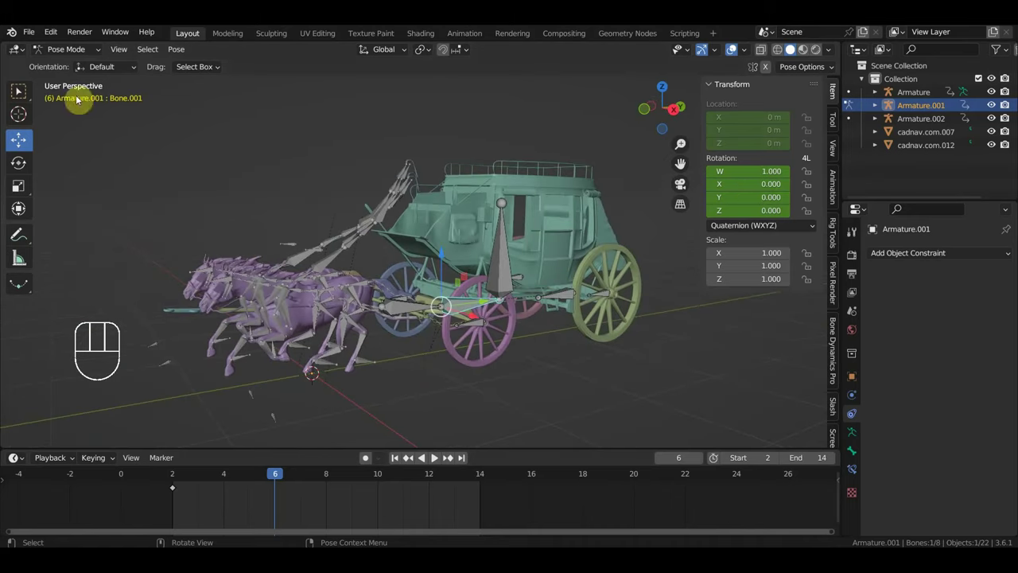
pyautogui.moveTo(32, 35); pyautogui.dragTo(260, 333)
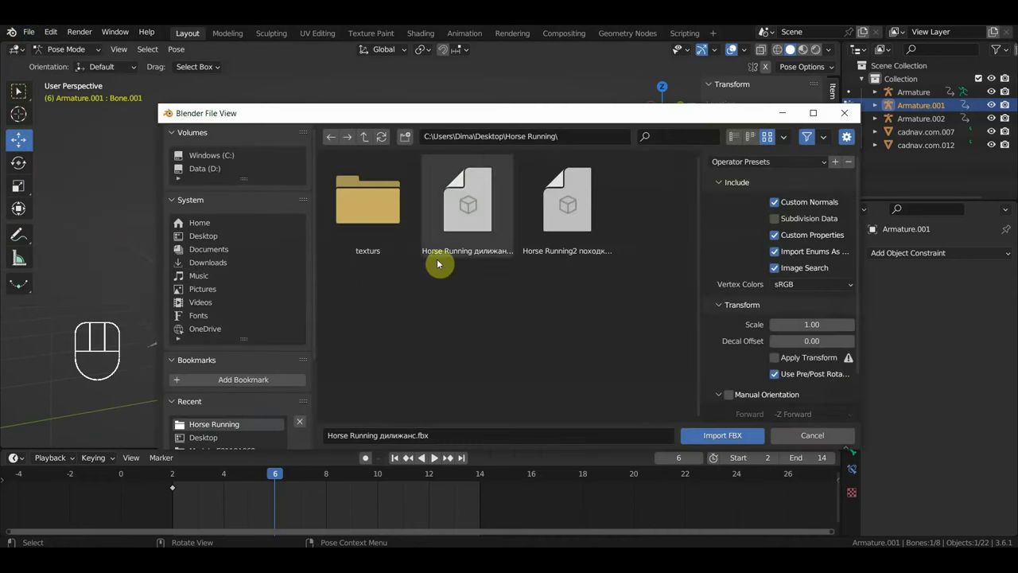
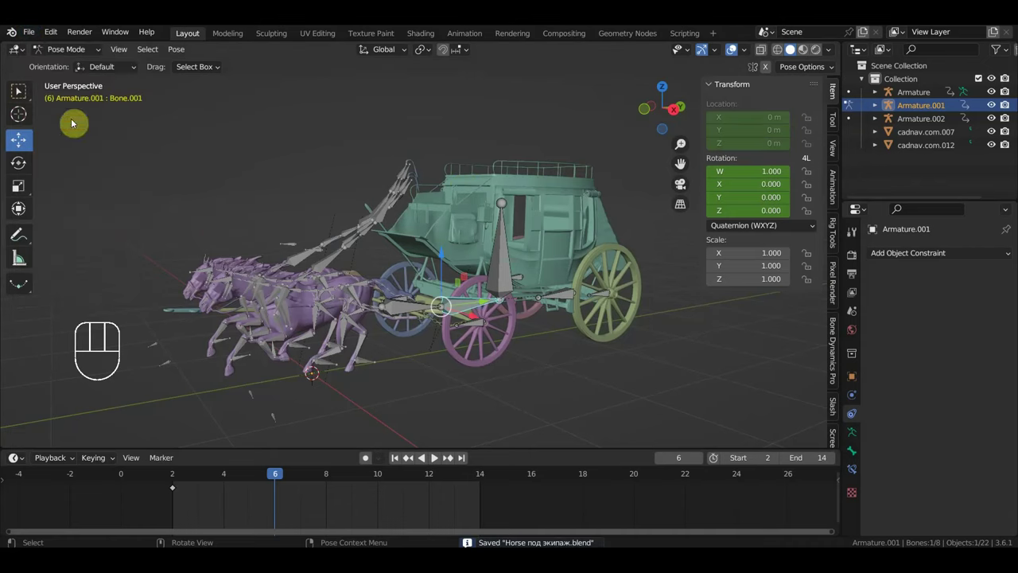
# Step: Save the stagecoach file and load the cowboy driver .blend scene
pyautogui.moveTo(35, 35); pyautogui.dragTo(60, 66)
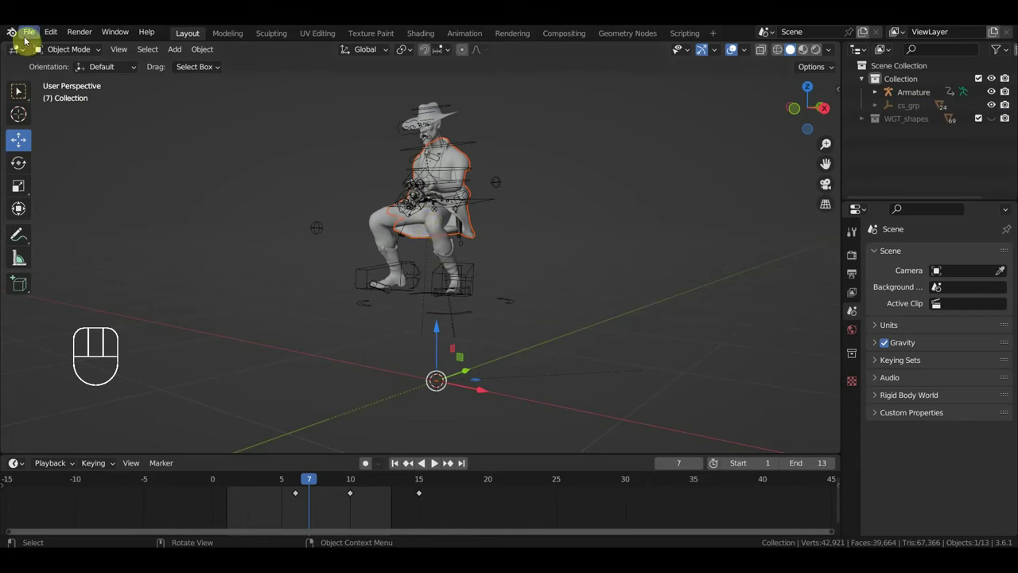
# Step: Reopen the stagecoach .blend and browse to the cowboy file's Collection folder for appending
pyautogui.moveTo(35, 37); pyautogui.dragTo(194, 90)
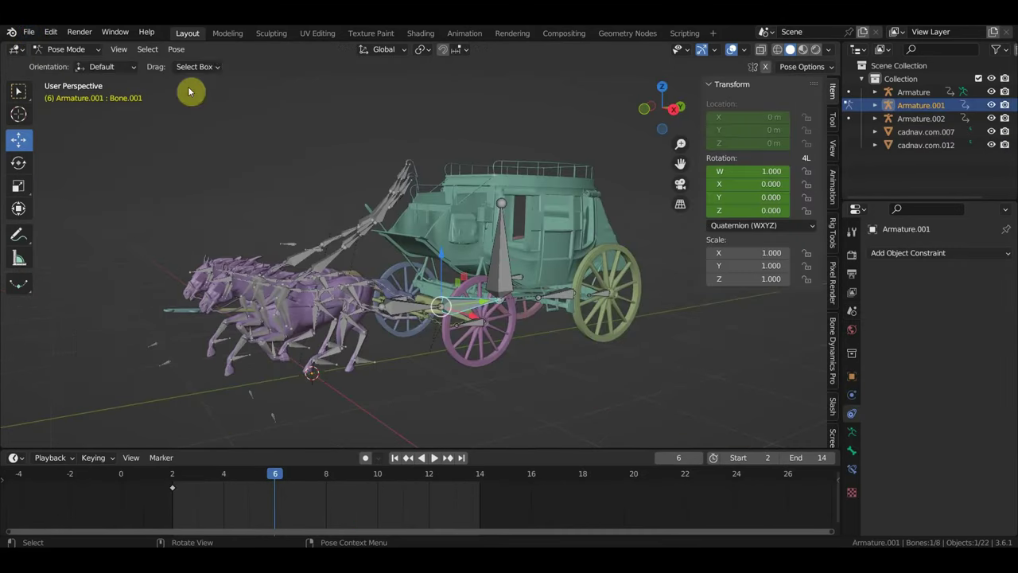
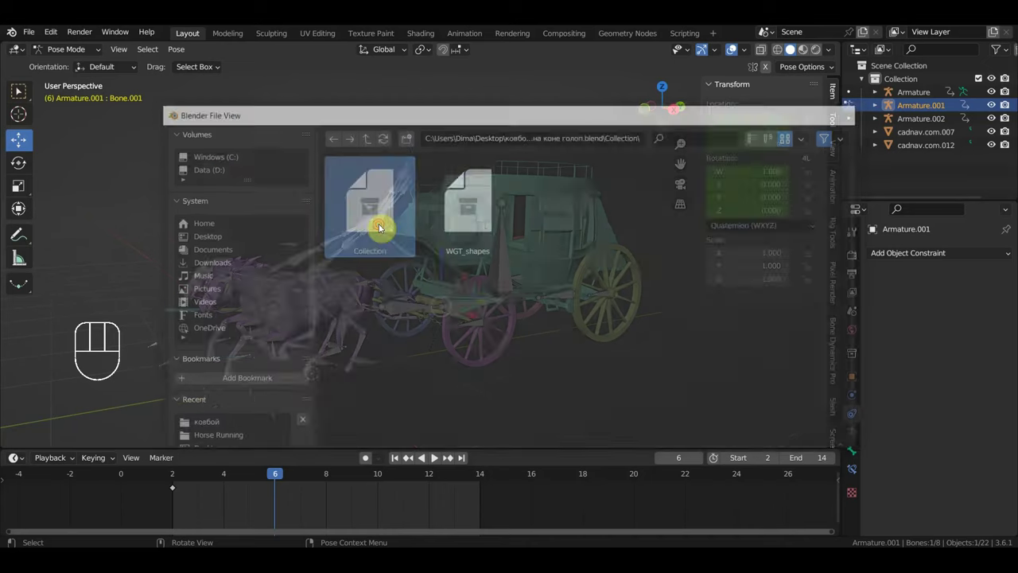
# Step: Append the cowboy collection and move him onto the driver's seat in side view
pyautogui.moveTo(445, 344); pyautogui.dragTo(409, 335)
pyautogui.press('KP_3')
pyautogui.press('g')
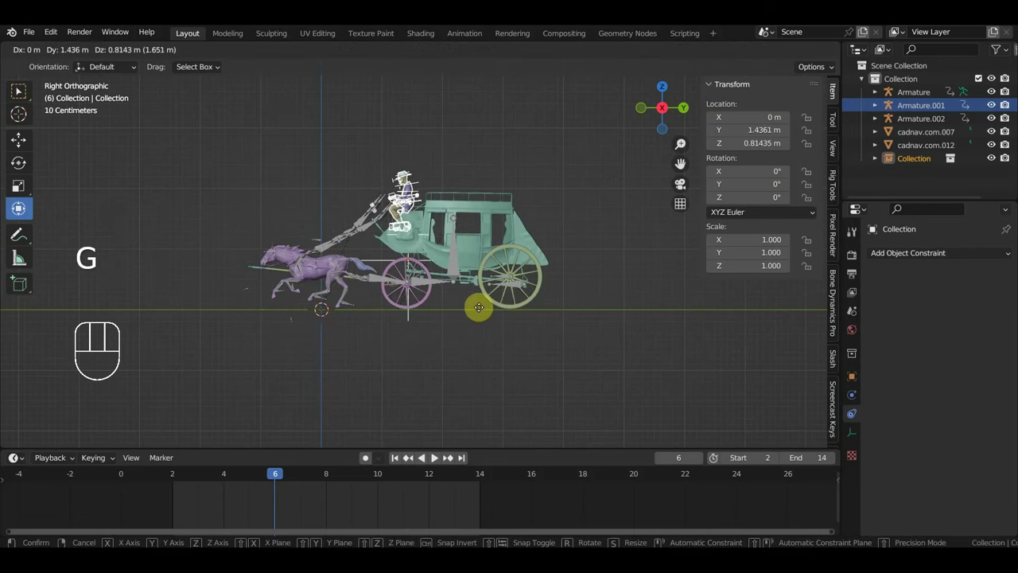
pyautogui.moveTo(467, 323); pyautogui.dragTo(514, 345)
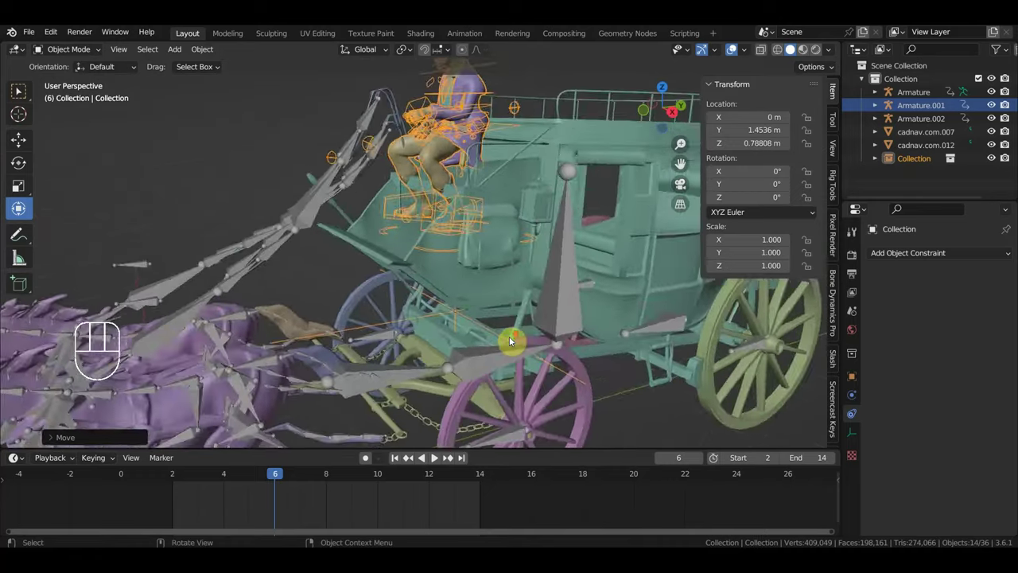
pyautogui.moveTo(521, 335); pyautogui.dragTo(517, 332)
pyautogui.middleClick(512, 331)
pyautogui.moveTo(510, 330); pyautogui.dragTo(441, 336)
# Step: Scale the coach rig Armature.001 together with the cowboy to 1.138 and inspect the fit
pyautogui.moveTo(516, 306); pyautogui.dragTo(513, 301)
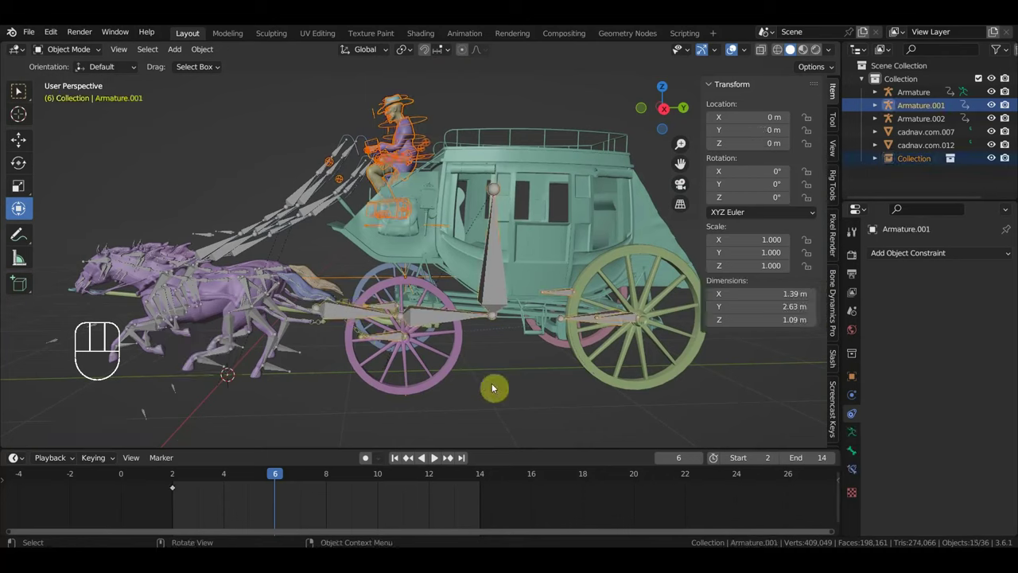
pyautogui.press('s')
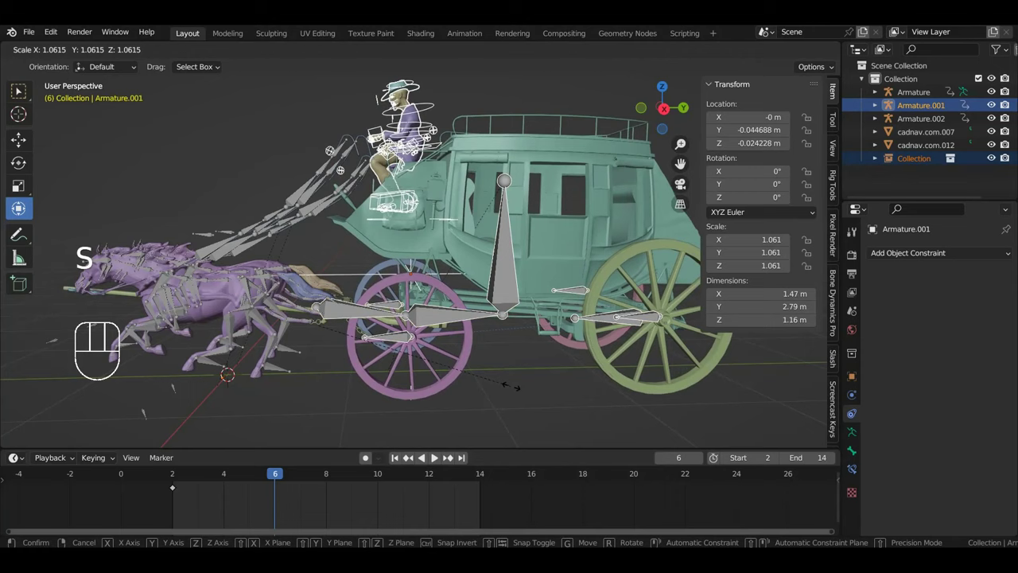
pyautogui.press('KP_7')
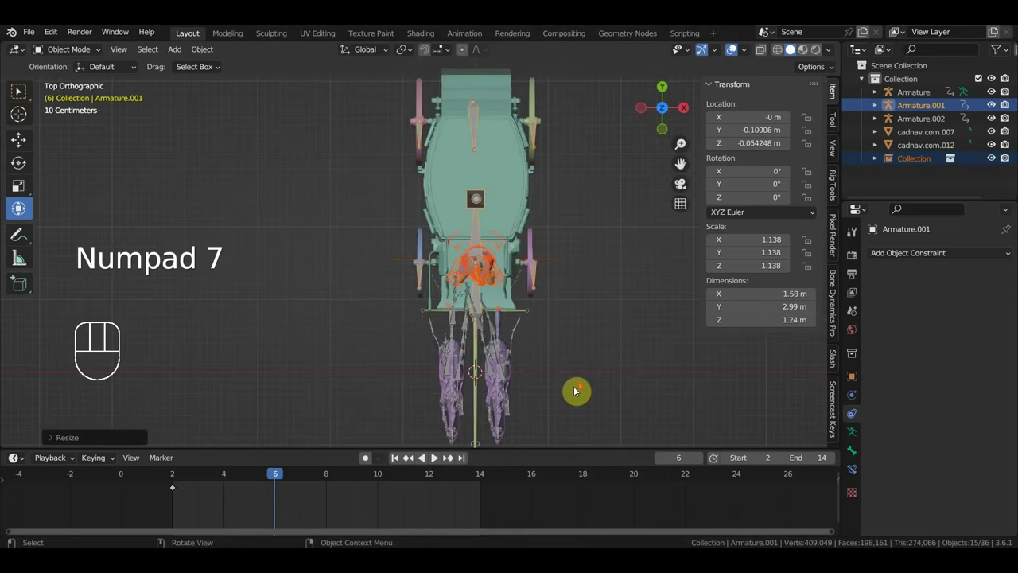
pyautogui.moveTo(544, 381); pyautogui.dragTo(509, 336)
pyautogui.press('KP_3')
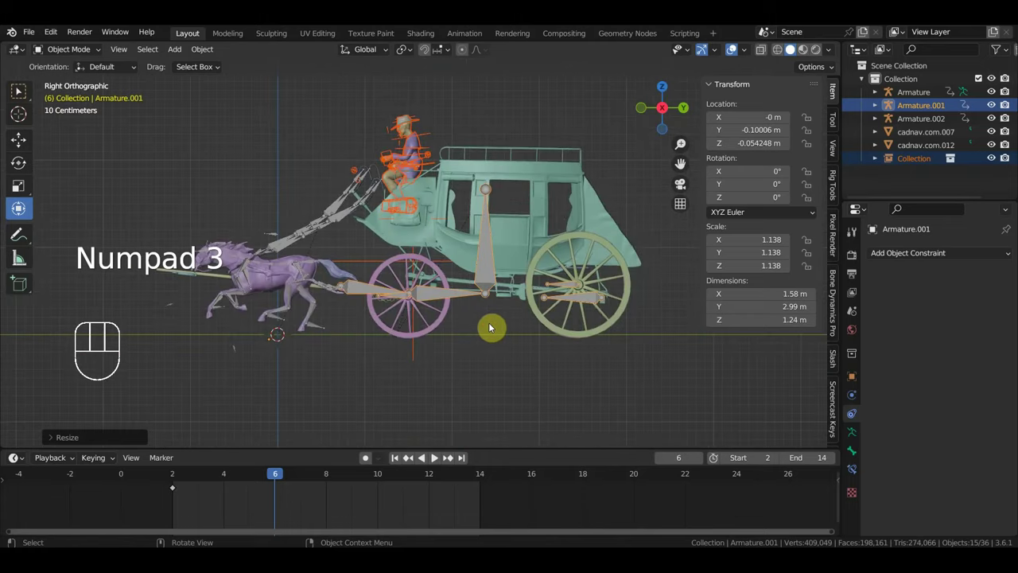
pyautogui.moveTo(463, 294); pyautogui.dragTo(510, 281)
pyautogui.moveTo(442, 246); pyautogui.dragTo(439, 258)
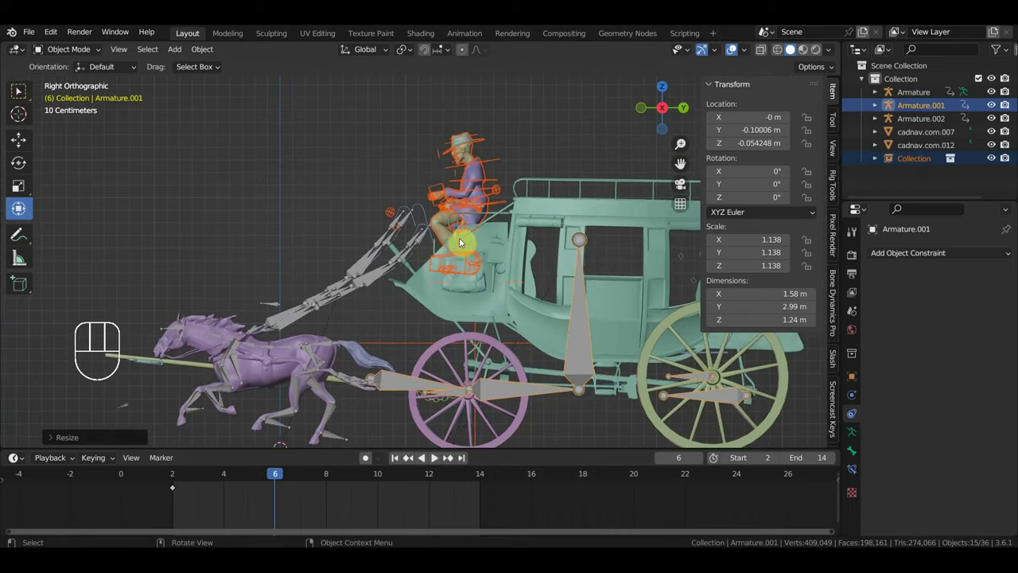
pyautogui.moveTo(480, 285); pyautogui.dragTo(483, 293)
pyautogui.moveTo(489, 267); pyautogui.dragTo(497, 236)
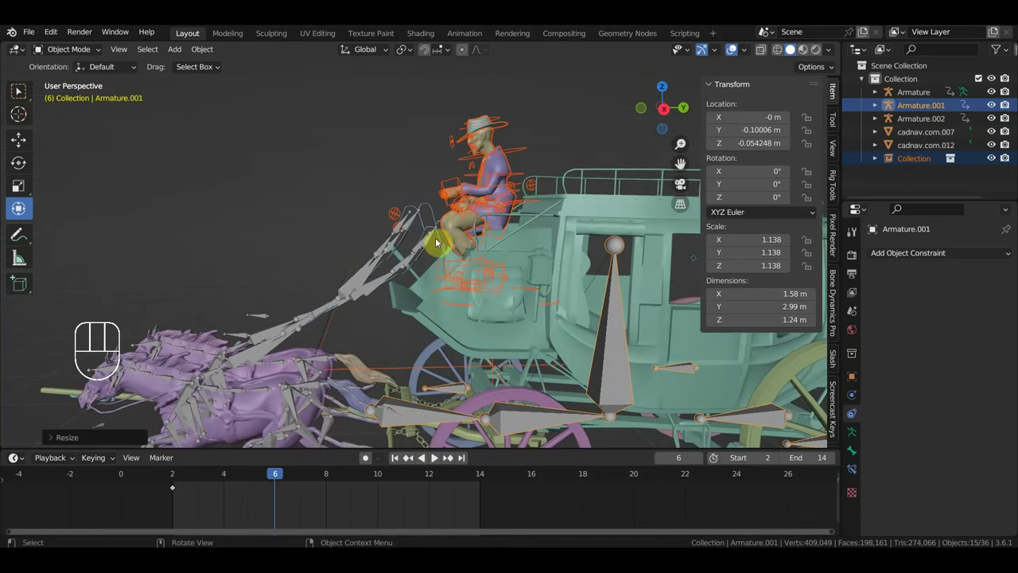
pyautogui.moveTo(435, 233); pyautogui.dragTo(434, 242)
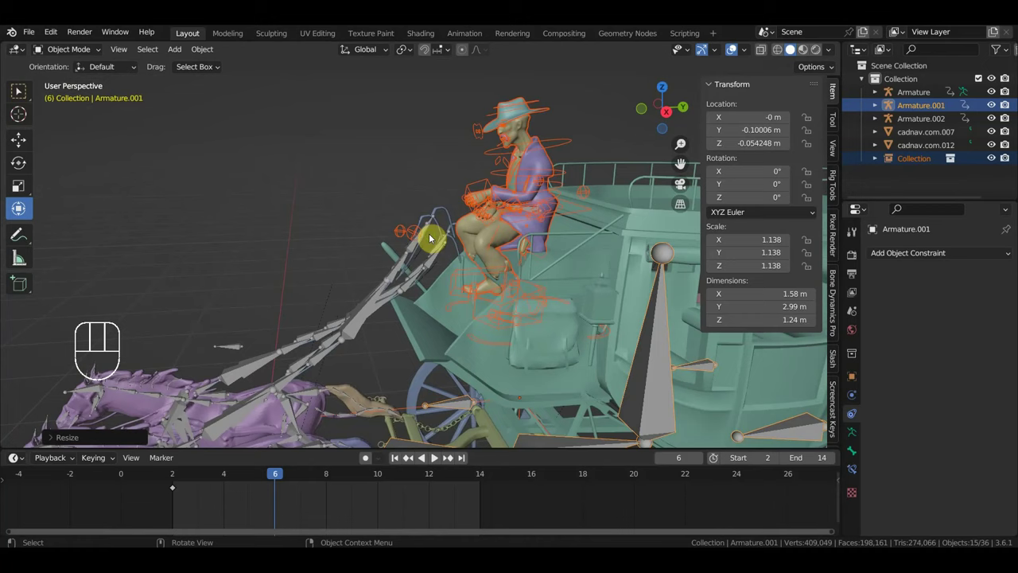
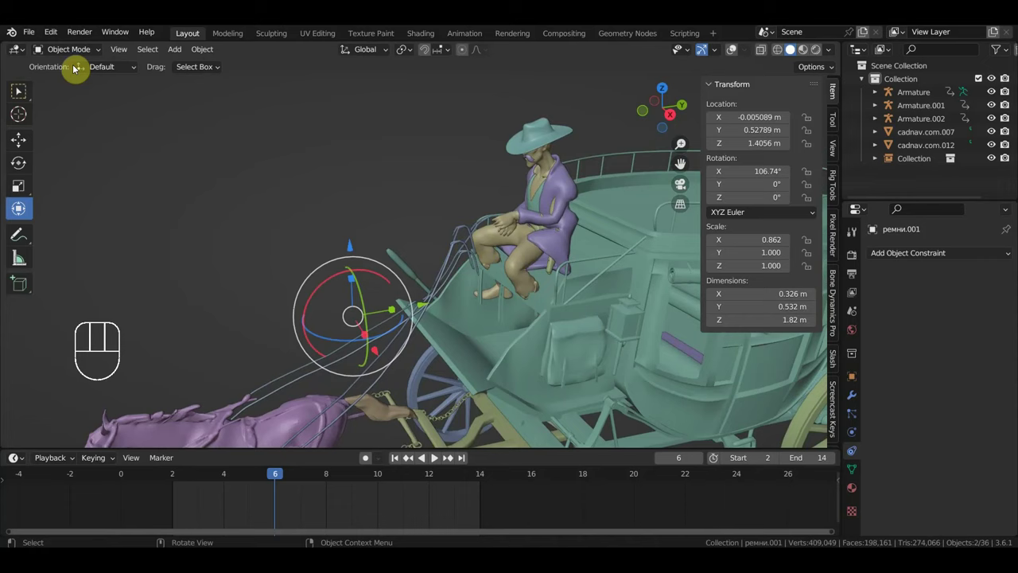
# Step: Select the reins object ремни and inspect it in the cowboy's hands from several angles
pyautogui.moveTo(428, 195); pyautogui.dragTo(418, 184)
pyautogui.moveTo(405, 172); pyautogui.dragTo(412, 181)
pyautogui.moveTo(412, 182); pyautogui.dragTo(485, 209)
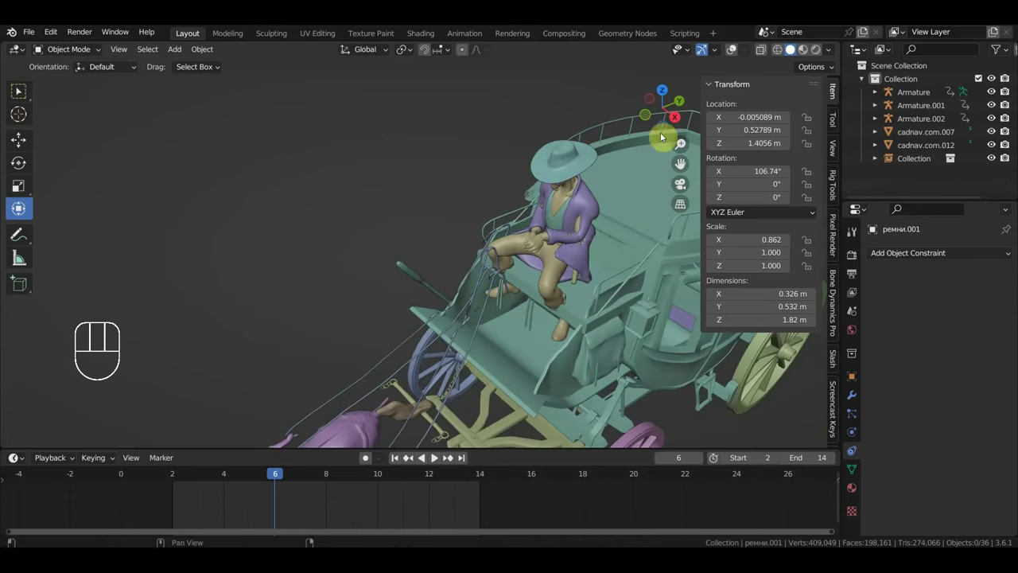
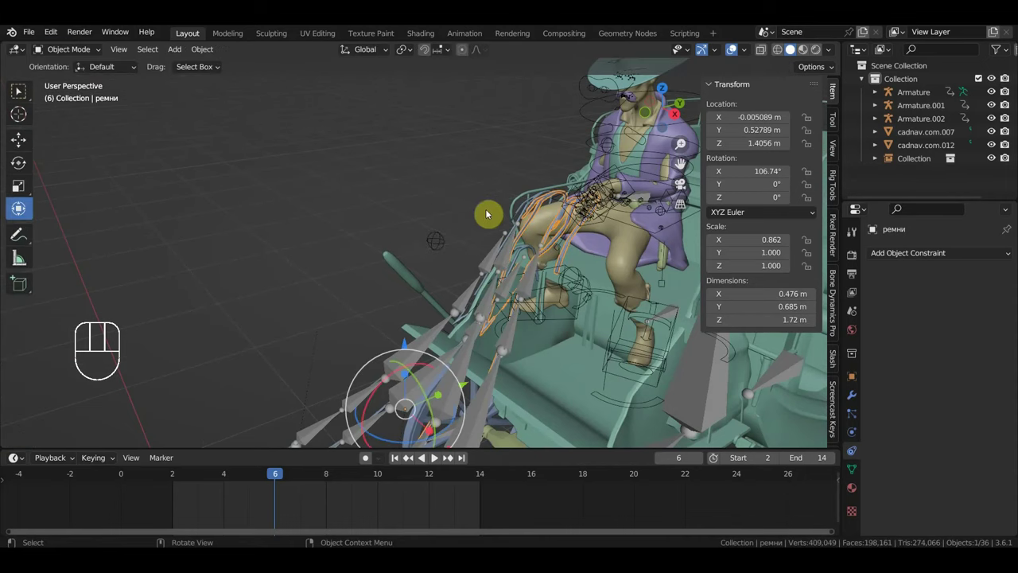
pyautogui.click(539, 218)
pyautogui.moveTo(544, 220); pyautogui.dragTo(564, 239)
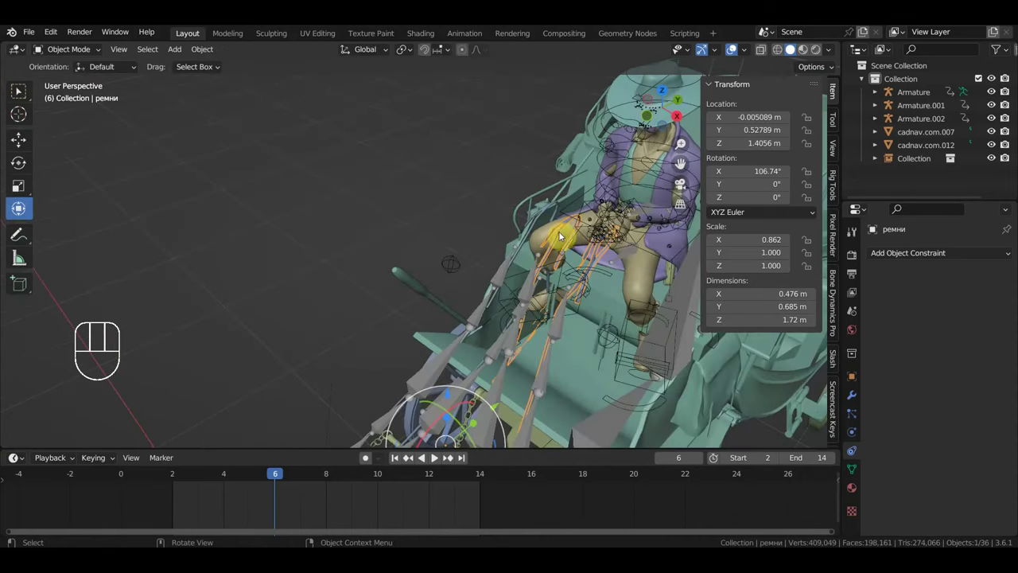
pyautogui.moveTo(568, 233); pyautogui.dragTo(590, 245)
pyautogui.moveTo(585, 241); pyautogui.dragTo(585, 220)
pyautogui.middleClick(564, 218)
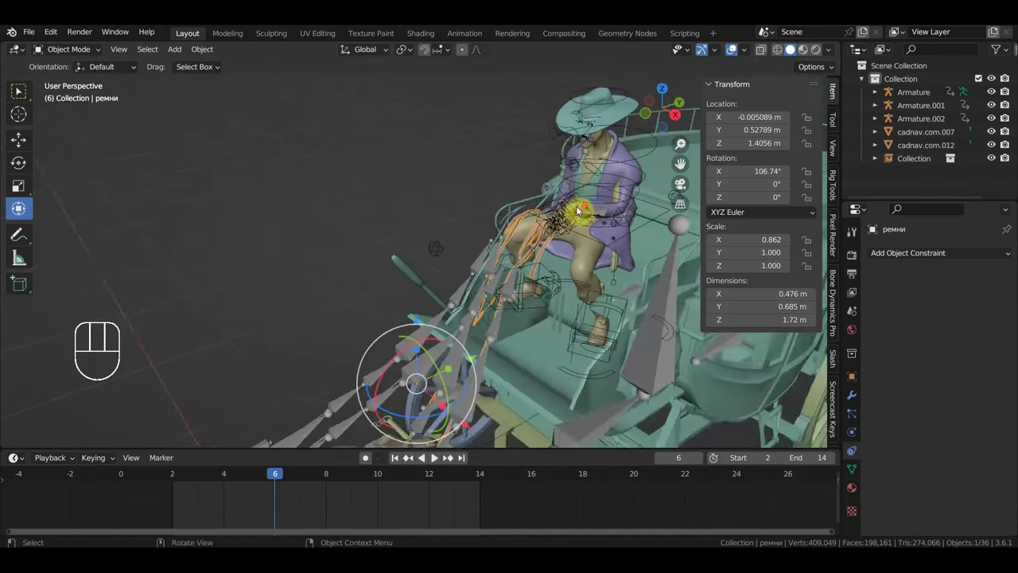
pyautogui.moveTo(554, 217); pyautogui.dragTo(546, 210)
pyautogui.middleClick(540, 217)
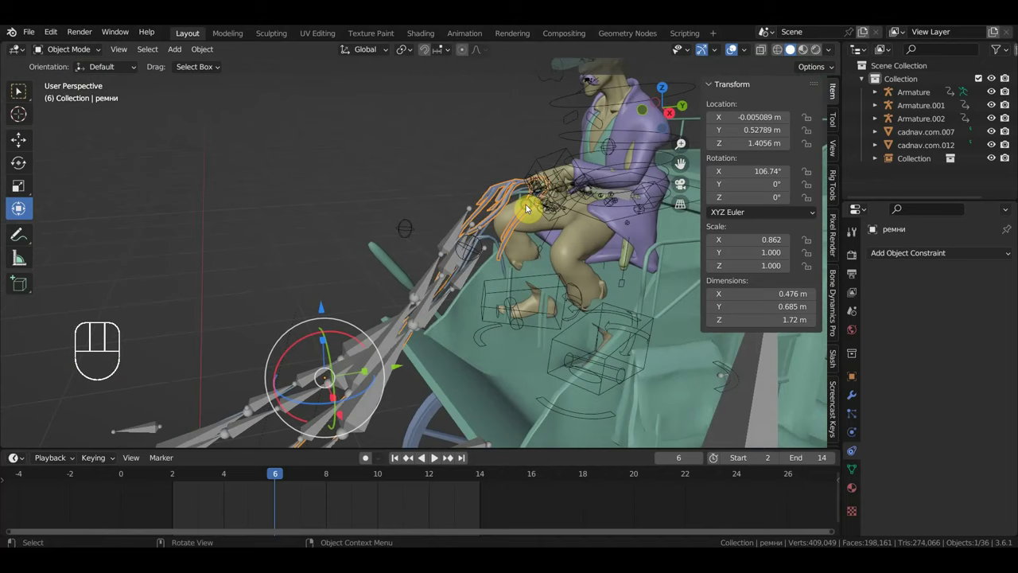
pyautogui.moveTo(529, 213); pyautogui.dragTo(523, 211)
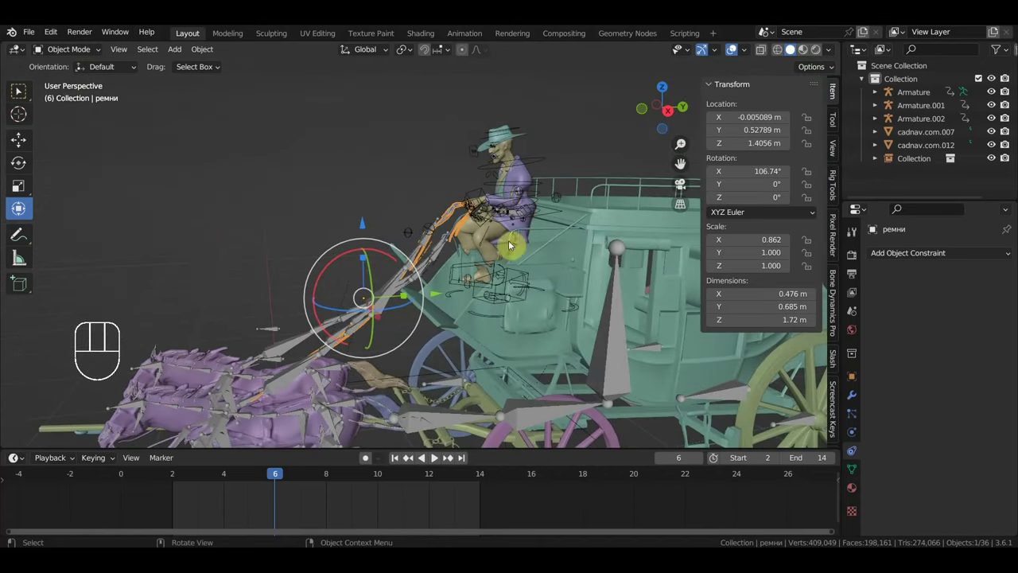
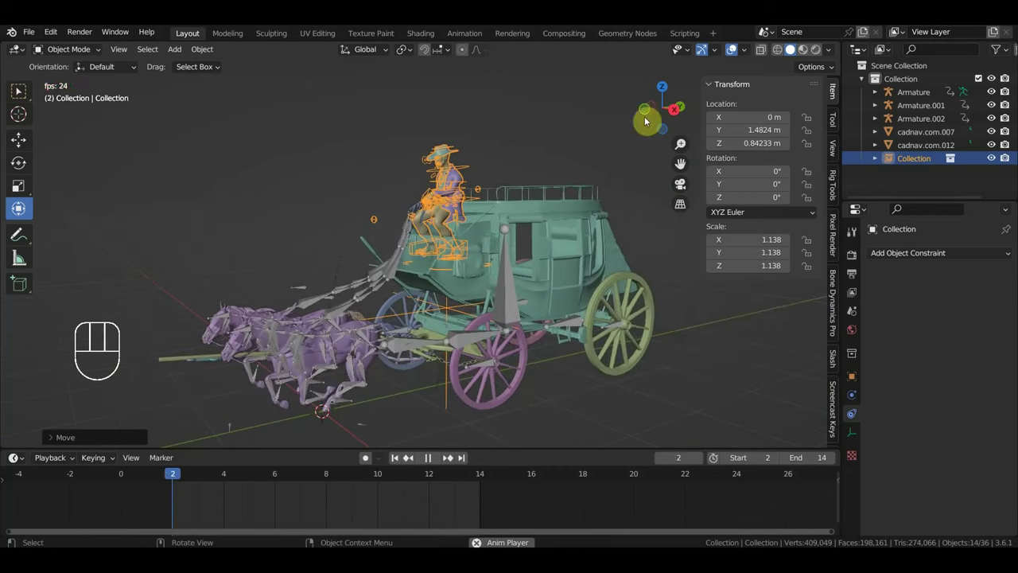
pyautogui.click(739, 63)
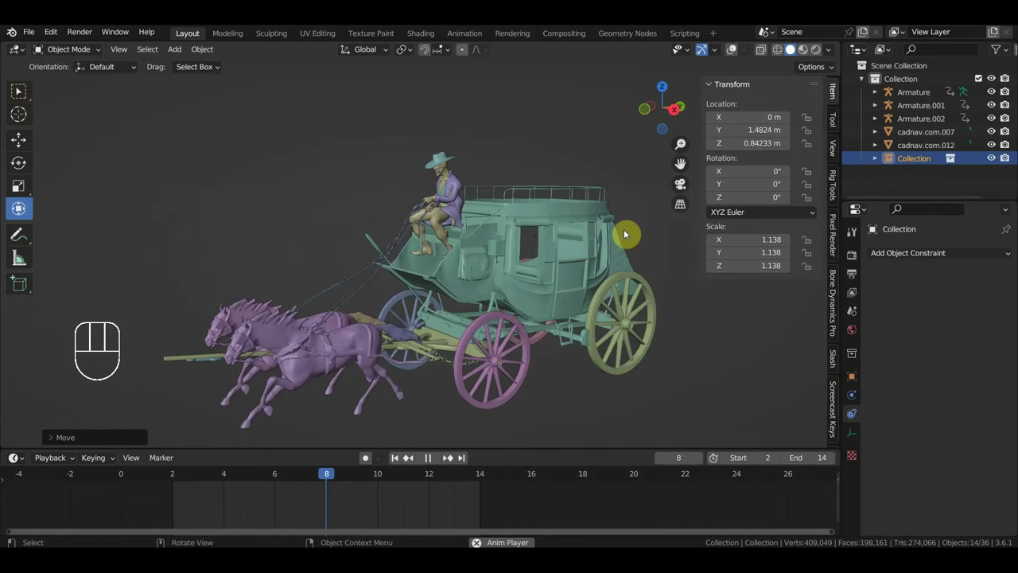
pyautogui.press('space')
pyautogui.middleClick(516, 244)
pyautogui.click(704, 75)
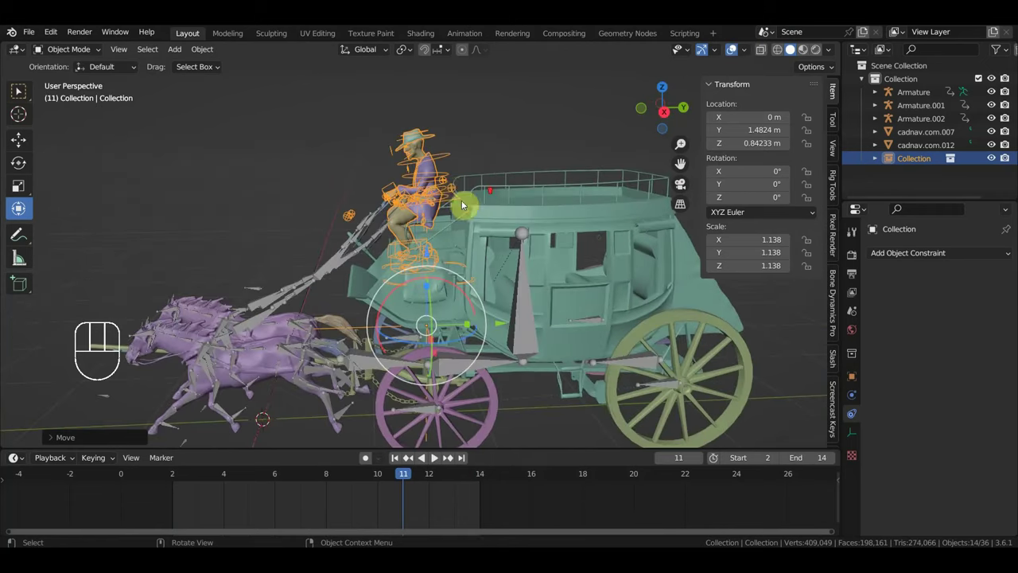
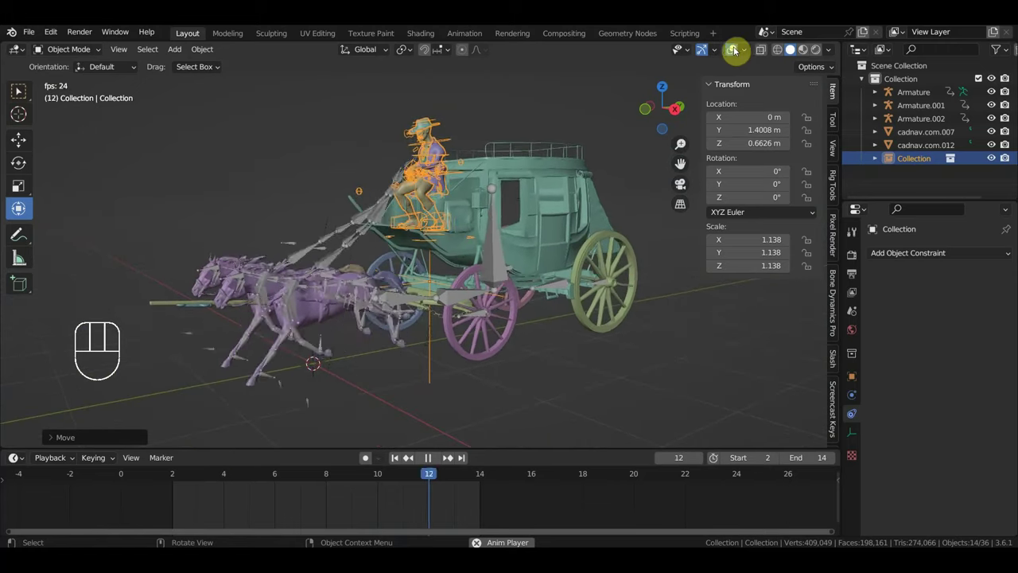
# Step: Stop playback and view the coach and horses from top, side and angled views
pyautogui.moveTo(589, 318); pyautogui.dragTo(618, 325)
pyautogui.moveTo(643, 329); pyautogui.dragTo(693, 329)
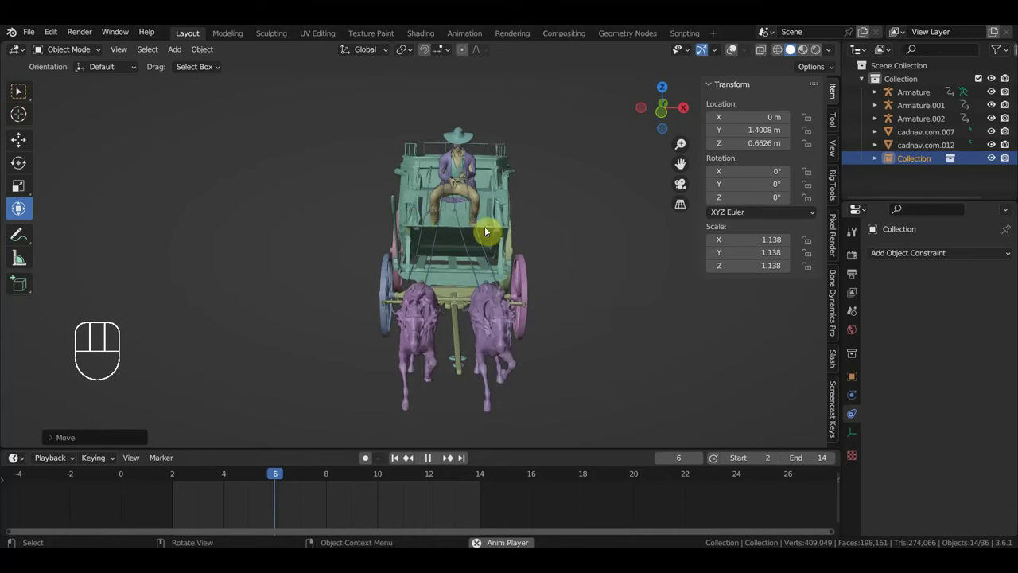
pyautogui.moveTo(623, 366); pyautogui.dragTo(611, 346)
pyautogui.moveTo(610, 371); pyautogui.dragTo(556, 381)
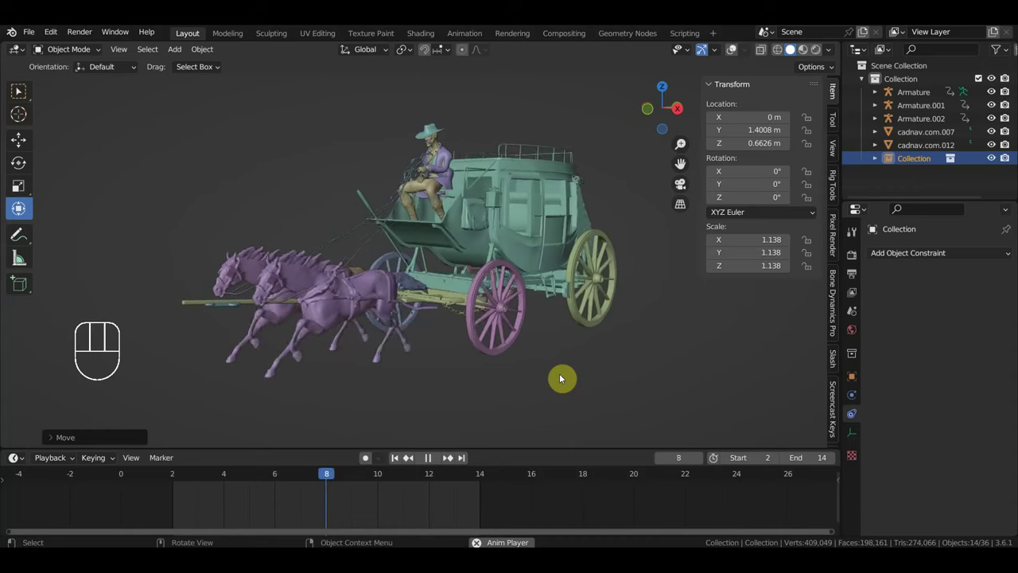
pyautogui.press('space')
pyautogui.moveTo(596, 363); pyautogui.dragTo(562, 369)
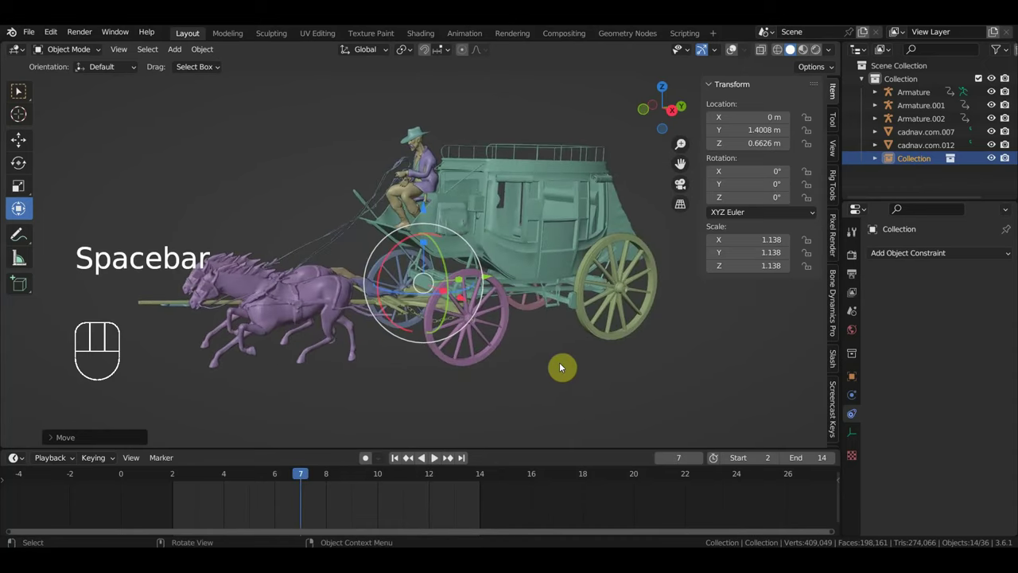
pyautogui.press('KP_7')
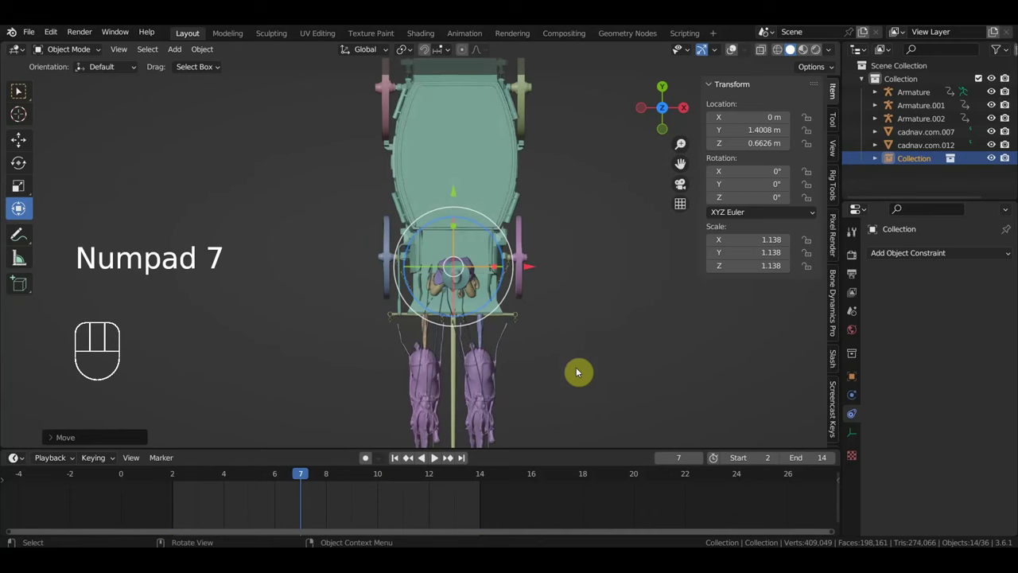
pyautogui.press('KP_3')
pyautogui.moveTo(528, 361); pyautogui.dragTo(616, 368)
pyautogui.middleClick(599, 368)
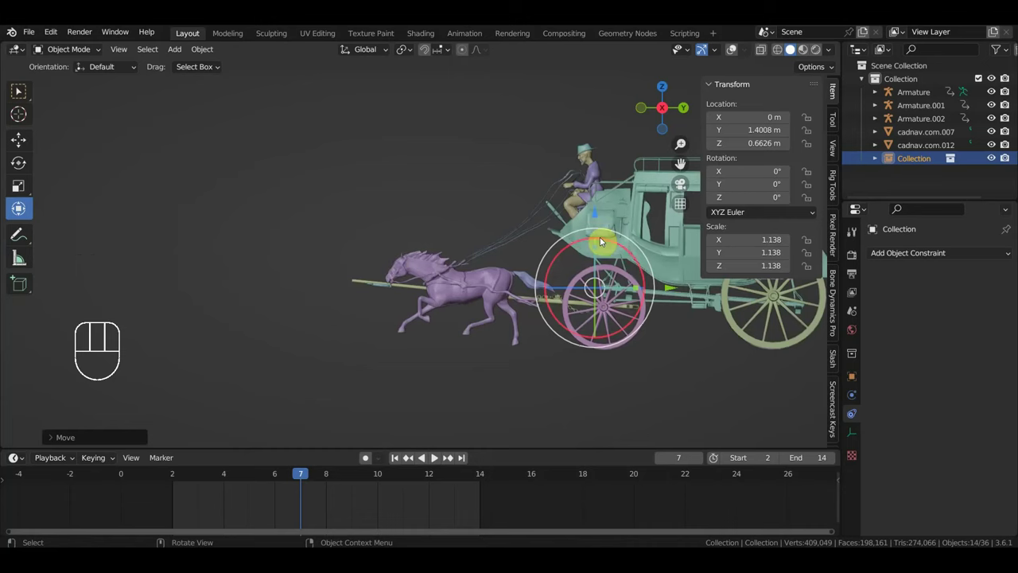
# Step: Hide the sidebar and select the horse-team Armature to show its keyframes
pyautogui.press('n')
pyautogui.moveTo(490, 325); pyautogui.dragTo(496, 341)
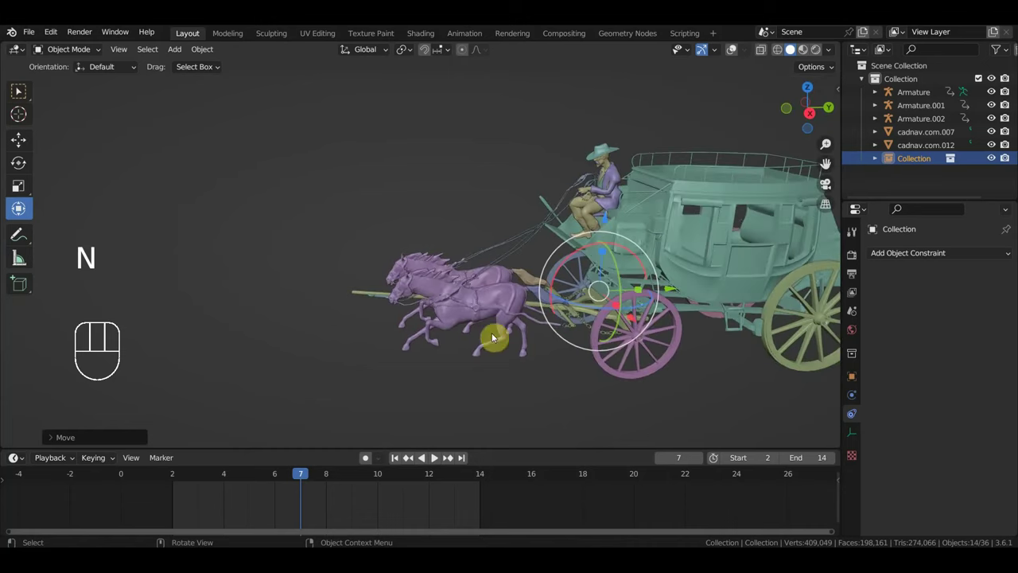
pyautogui.click(743, 54)
pyautogui.moveTo(477, 315); pyautogui.dragTo(418, 301)
pyautogui.click(451, 318)
pyautogui.moveTo(464, 327); pyautogui.dragTo(479, 346)
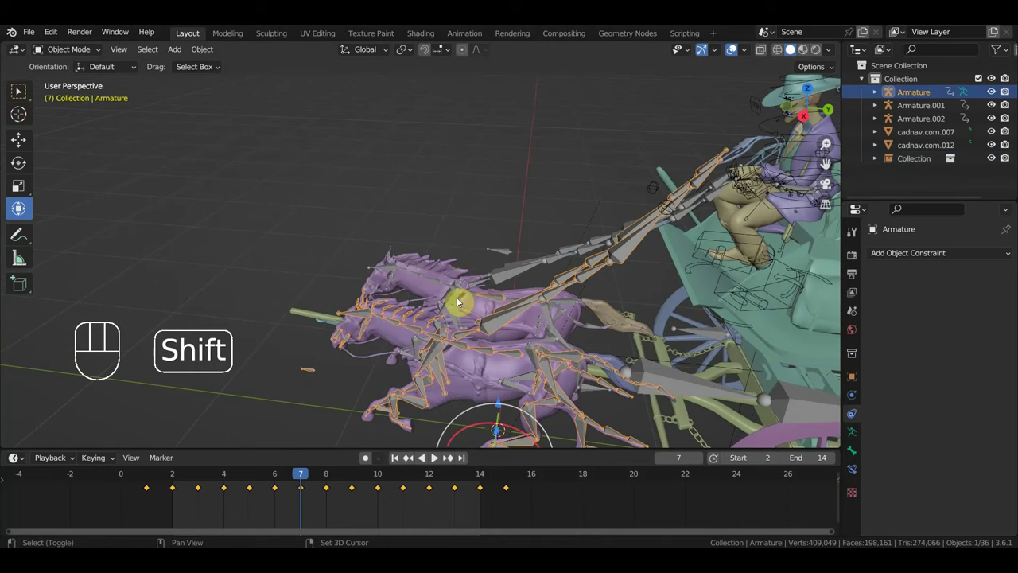
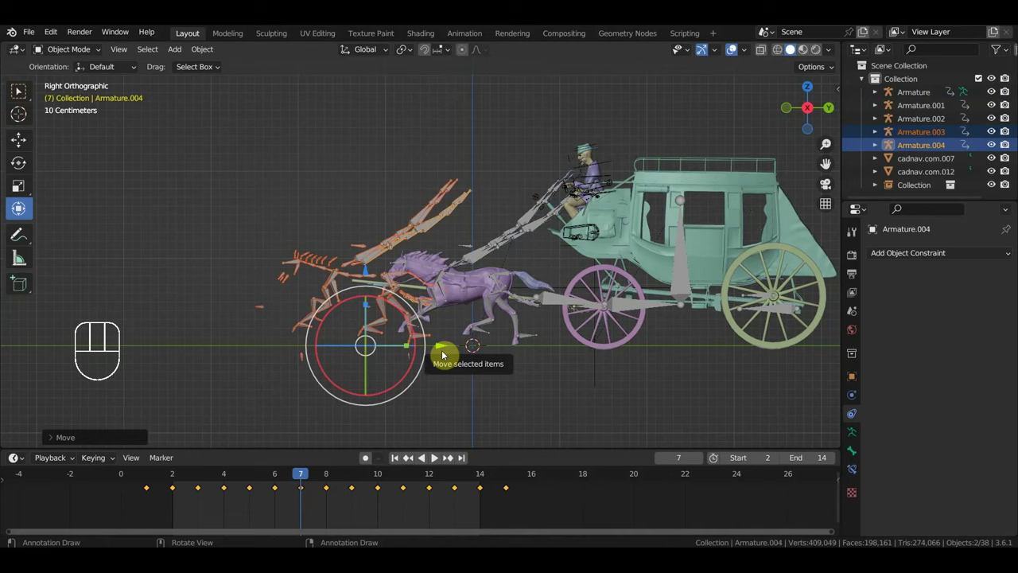
# Step: Delete the two unneeded objects, duplicate the horse rig beside the first and start circle-selecting its bones
pyautogui.press('Delete')
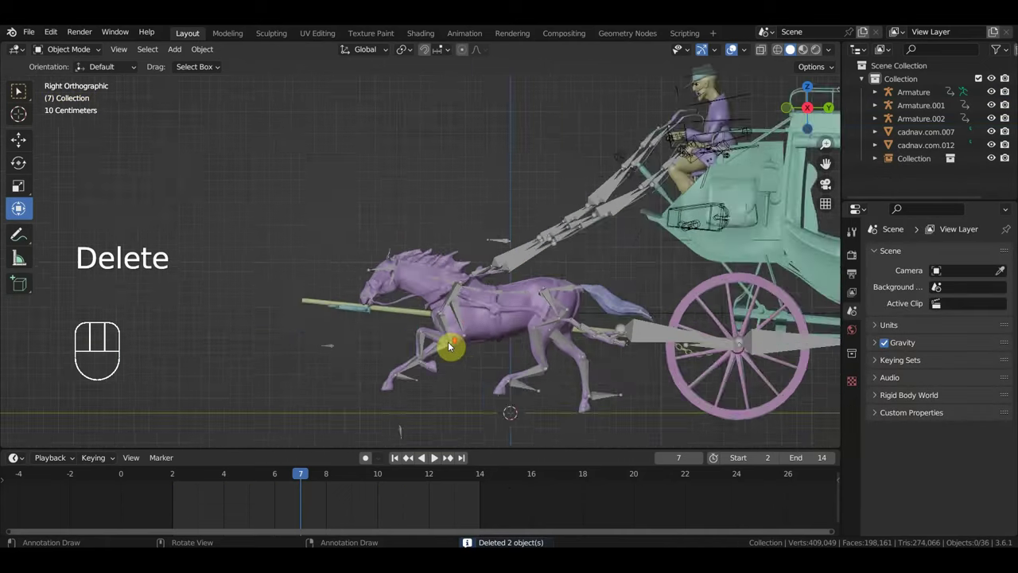
pyautogui.click(502, 363)
pyautogui.click(505, 310)
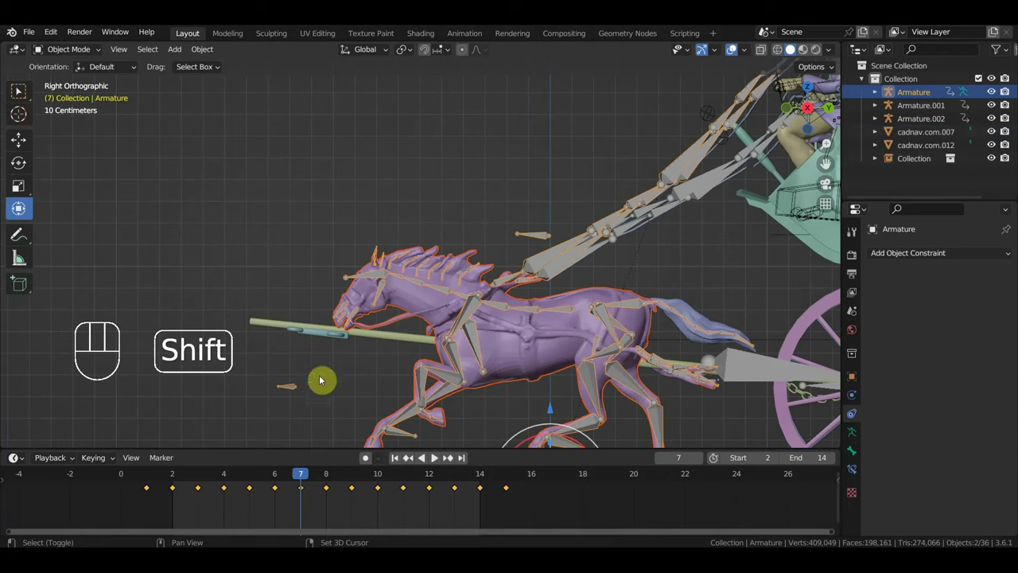
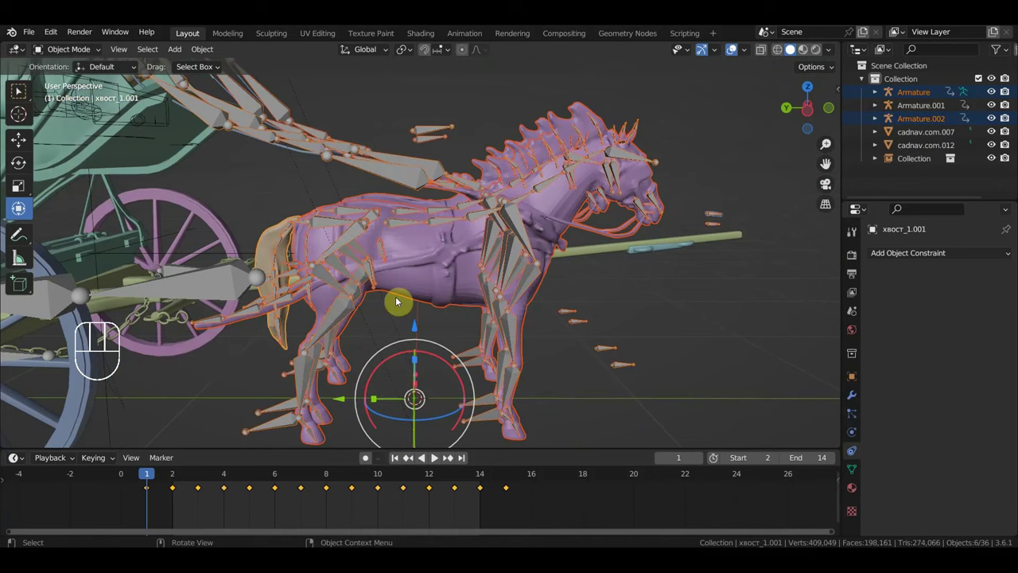
pyautogui.press('KP_3')
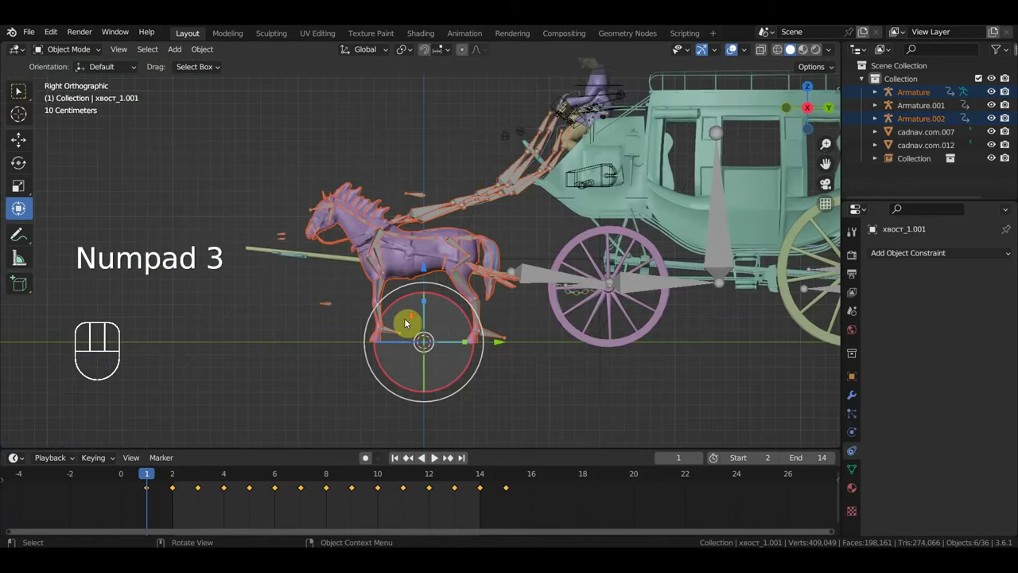
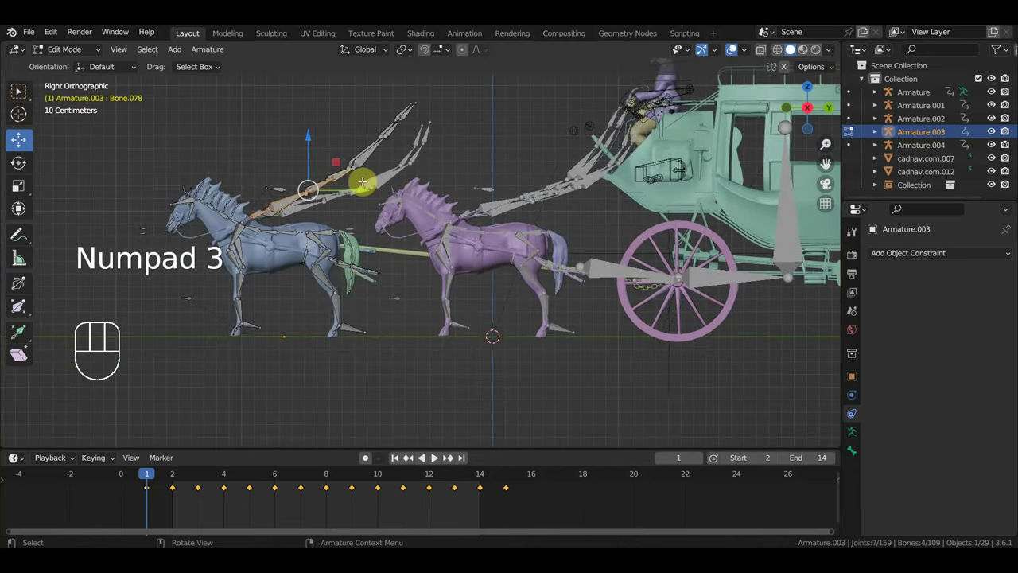
pyautogui.press('c')
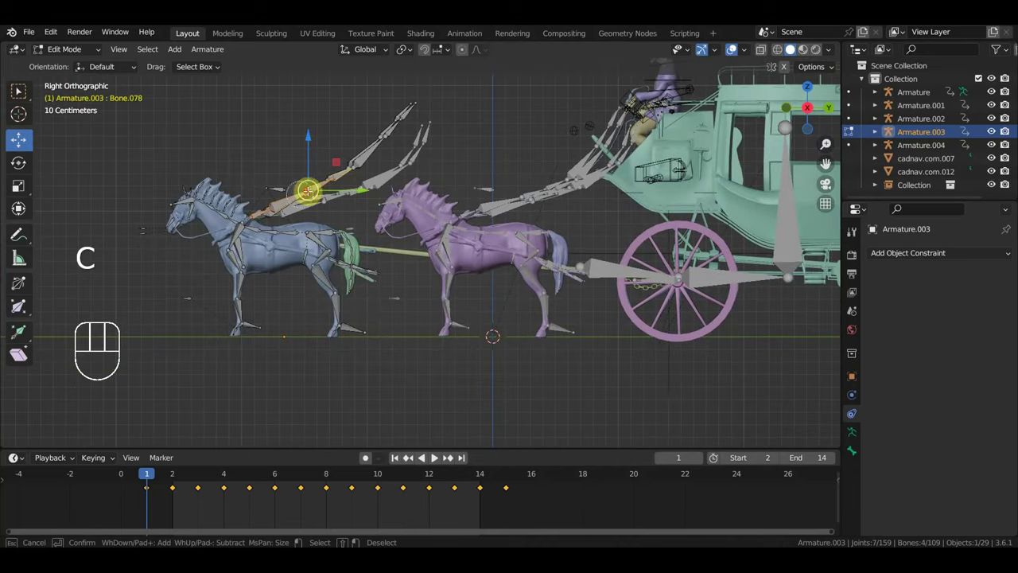
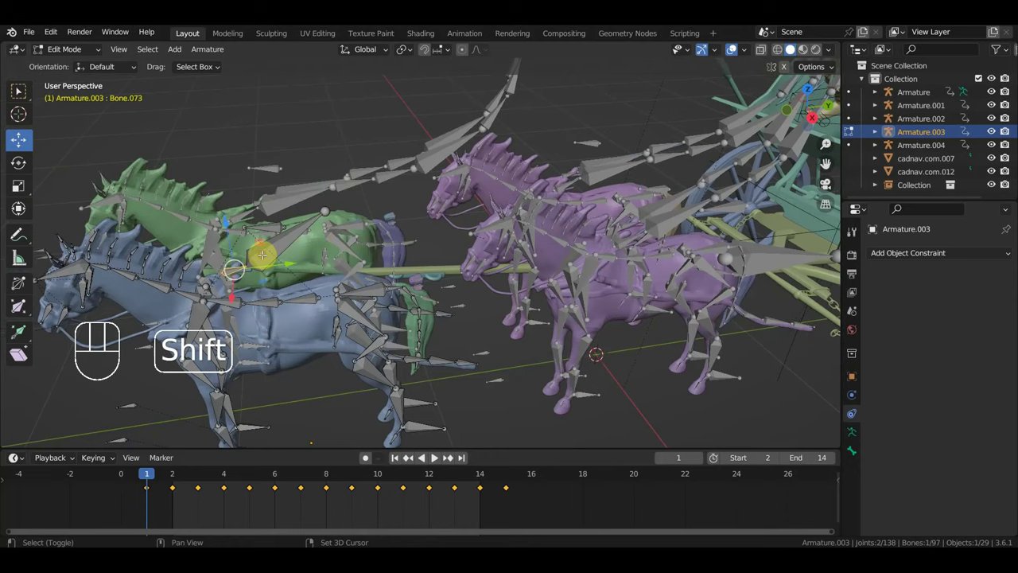
# Step: Delete the twelve selected bones from Armature.003, leaving 97
pyautogui.press('Delete')
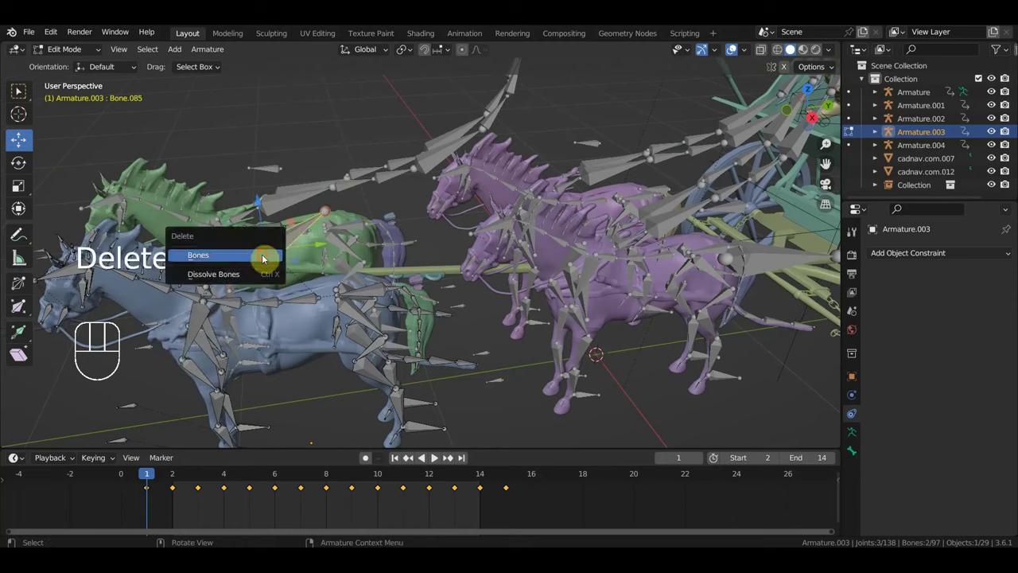
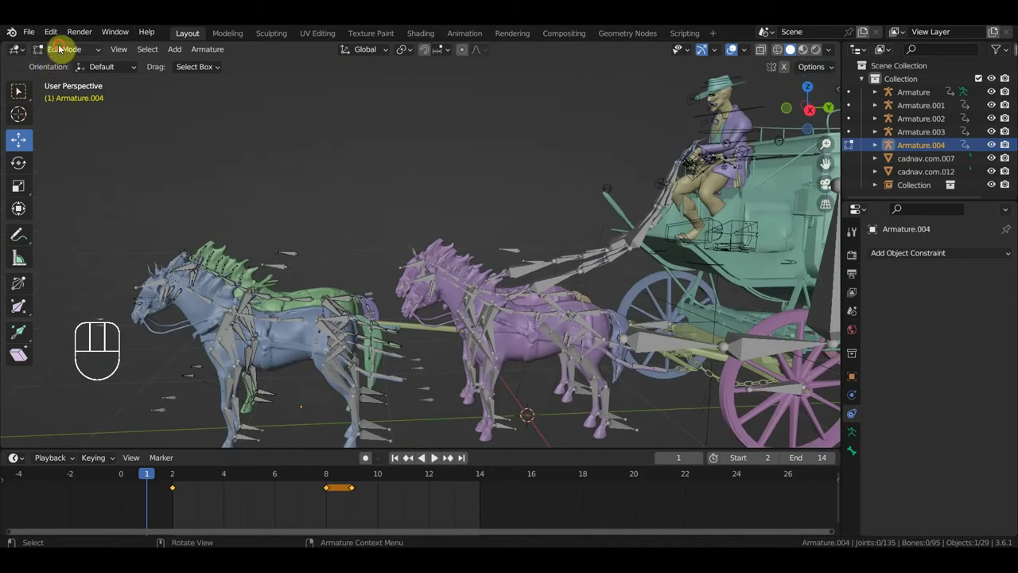
# Step: Return to Object Mode and play the two-horse team animation briefly
pyautogui.moveTo(64, 48); pyautogui.dragTo(210, 127)
pyautogui.press('space')
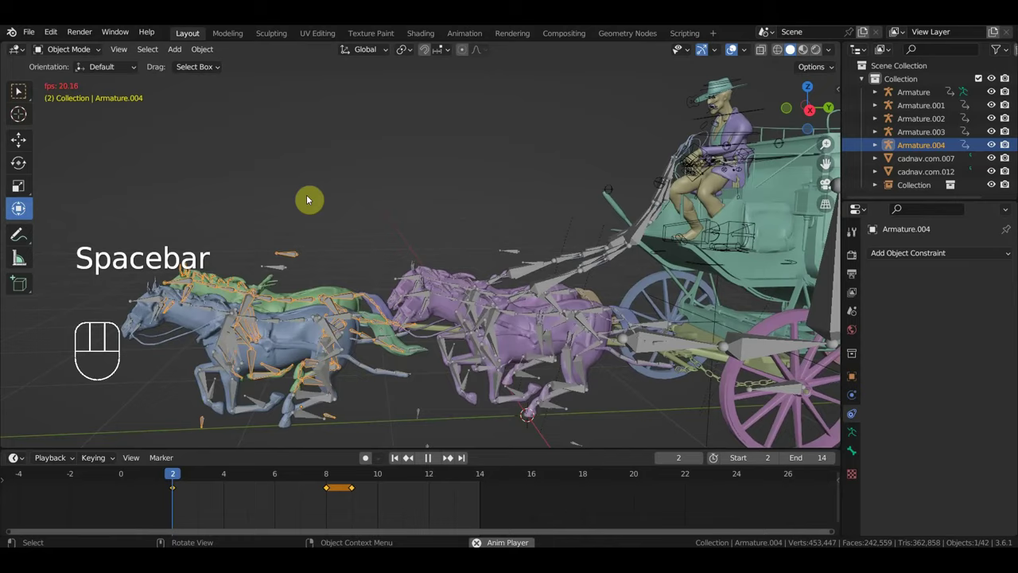
pyautogui.moveTo(347, 222); pyautogui.dragTo(327, 185)
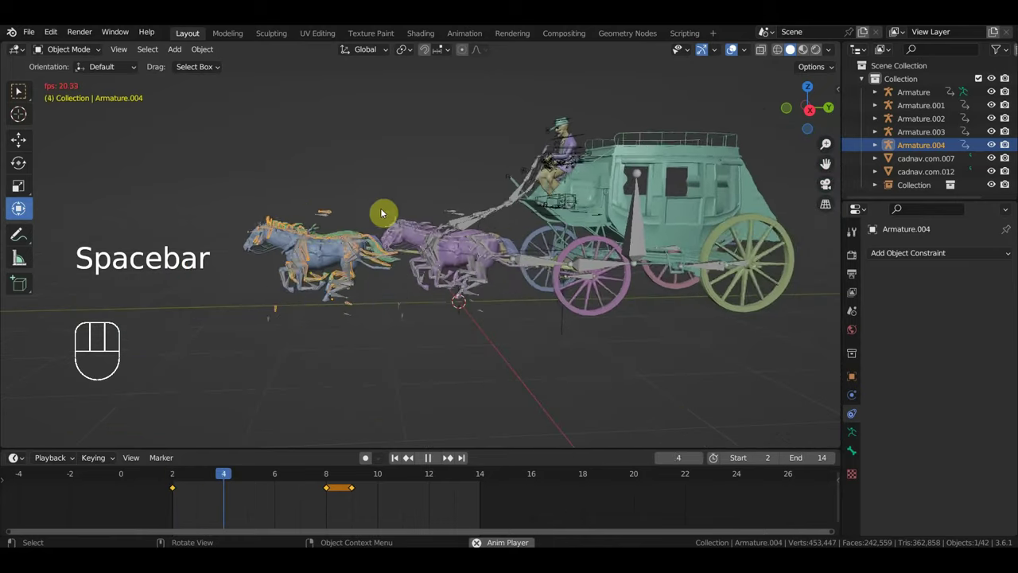
pyautogui.press('space')
pyautogui.moveTo(402, 244); pyautogui.dragTo(414, 234)
# Step: Inspect the horse team from the side and select both duplicated horse rigs
pyautogui.click(730, 48)
pyautogui.click(738, 52)
pyautogui.middleClick(503, 186)
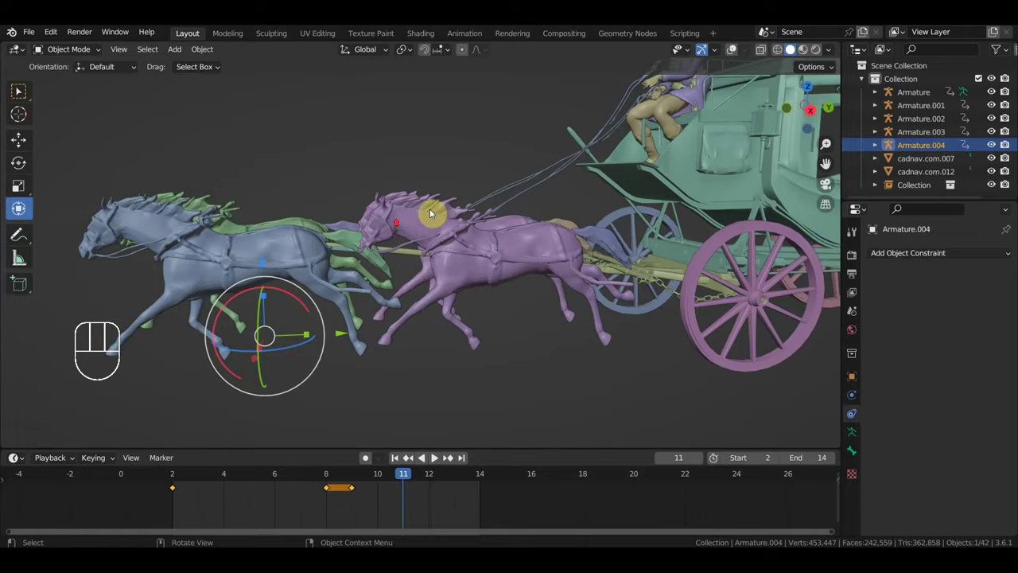
pyautogui.moveTo(401, 235); pyautogui.dragTo(411, 231)
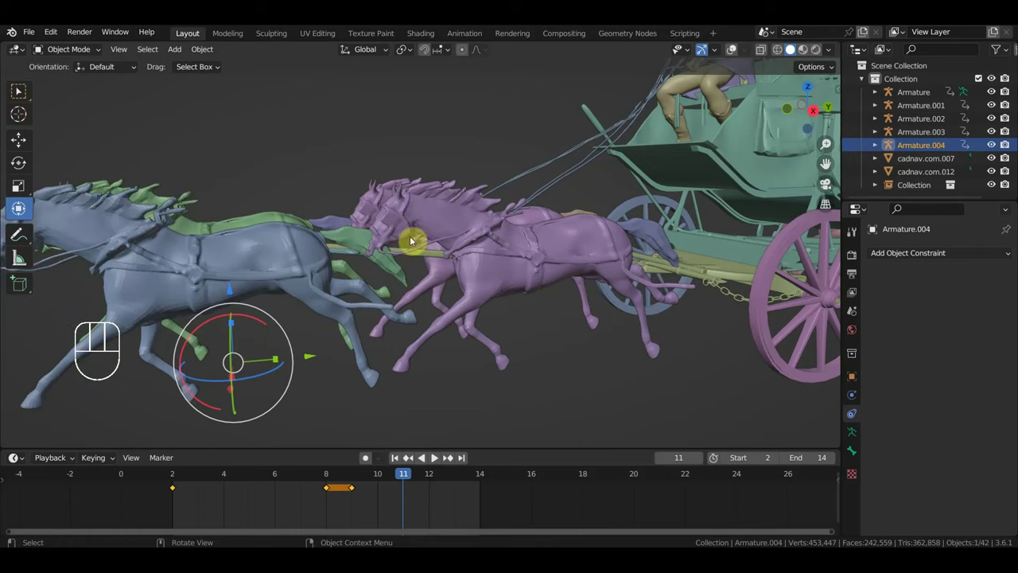
pyautogui.press('KP_3')
pyautogui.moveTo(416, 250); pyautogui.dragTo(457, 270)
pyautogui.click(709, 55)
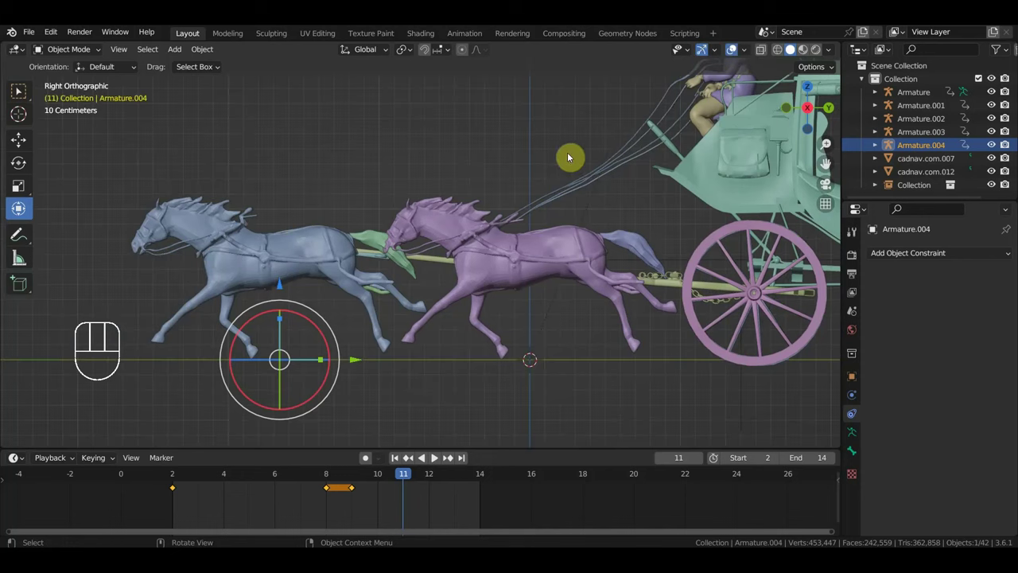
pyautogui.moveTo(592, 120); pyautogui.dragTo(596, 124)
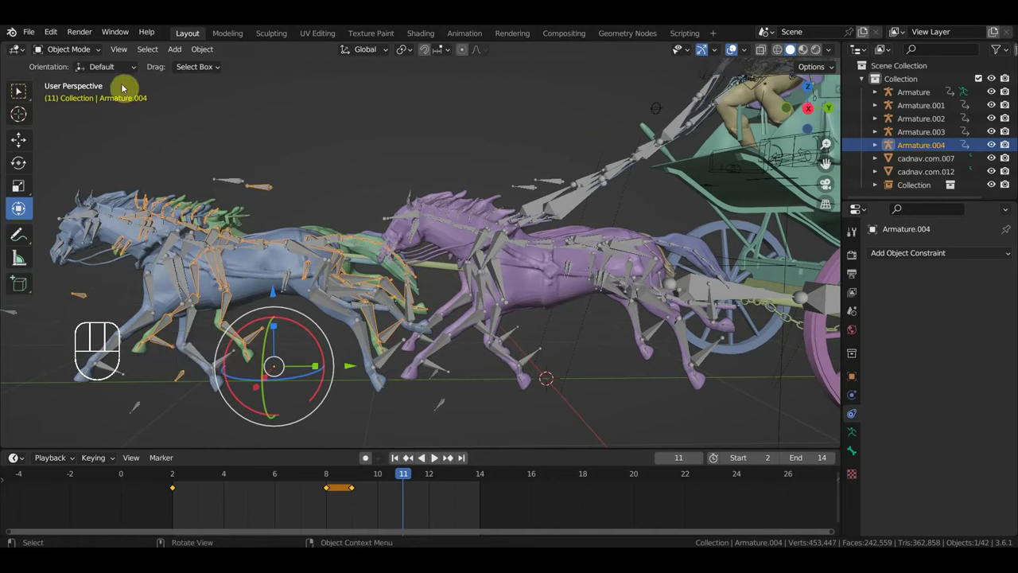
pyautogui.moveTo(237, 189); pyautogui.dragTo(255, 195)
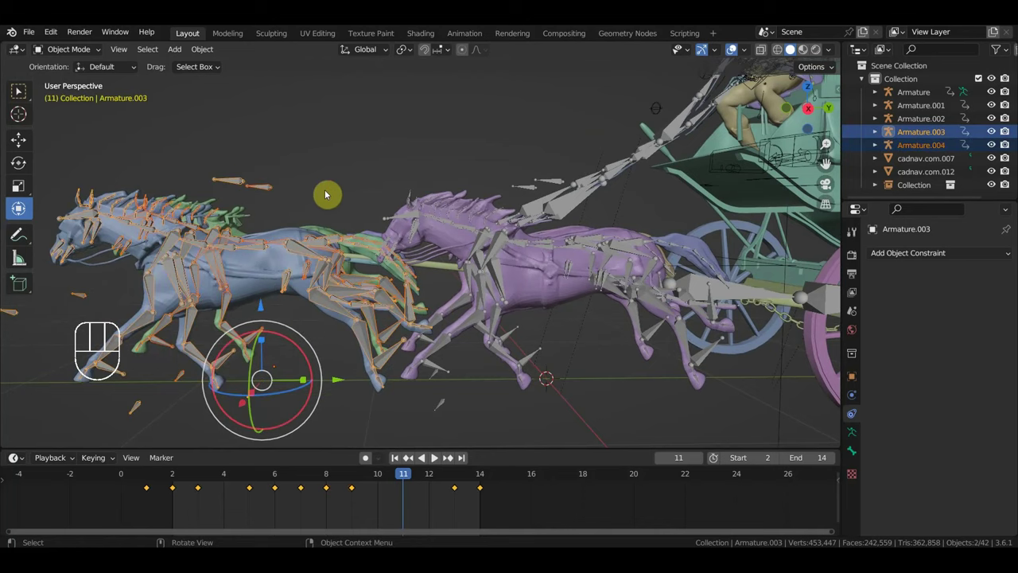
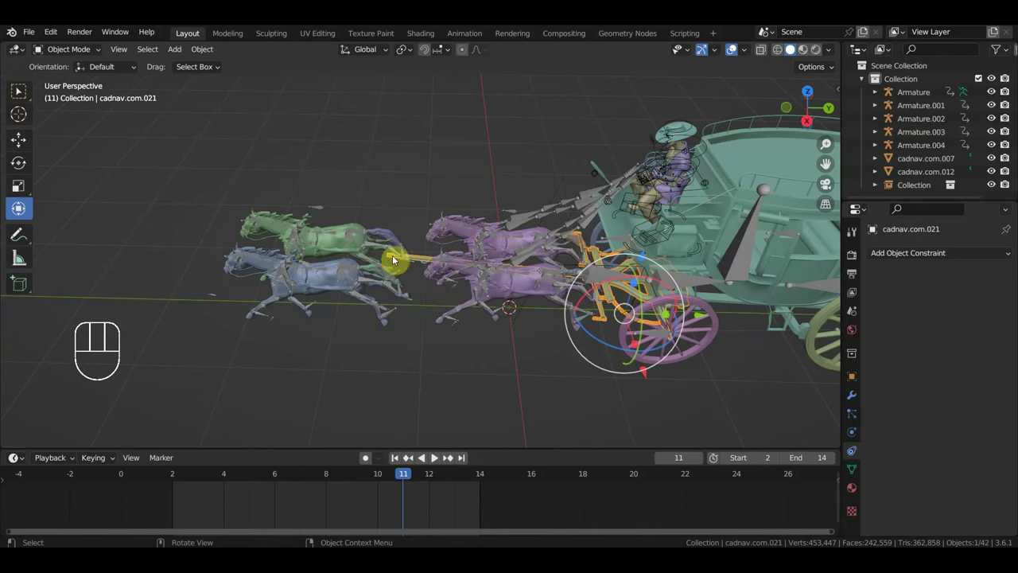
# Step: Rotate the fitting cadnav.com.021 near the front wheels and play the animation to check
pyautogui.moveTo(432, 282); pyautogui.dragTo(449, 228)
pyautogui.press('space')
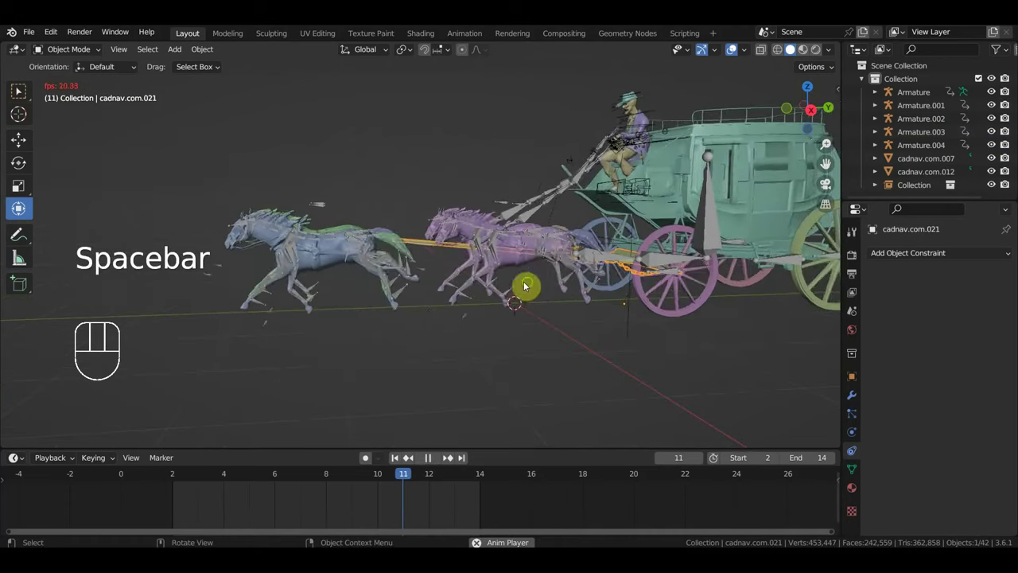
pyautogui.moveTo(537, 290); pyautogui.dragTo(522, 299)
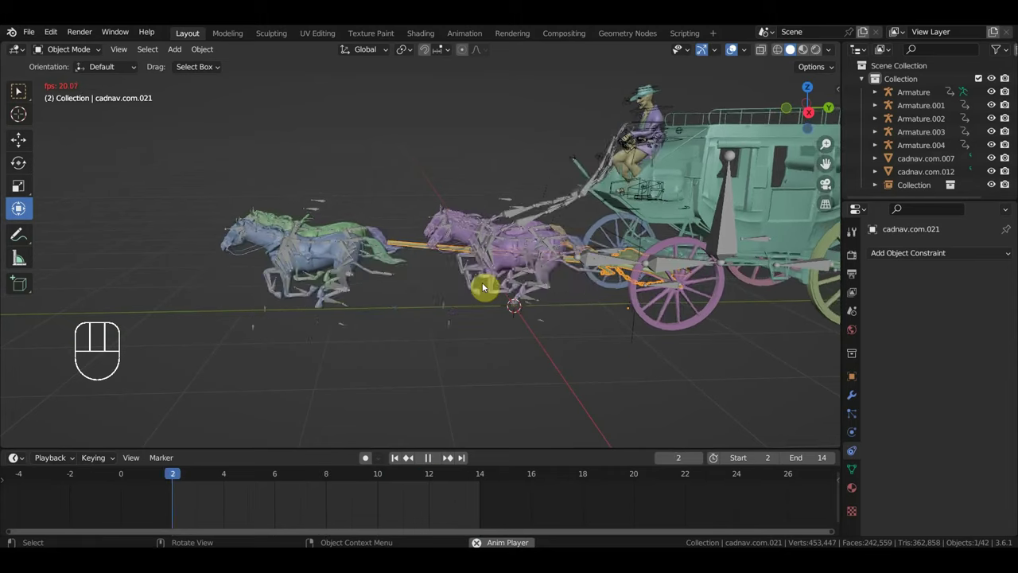
pyautogui.press('space')
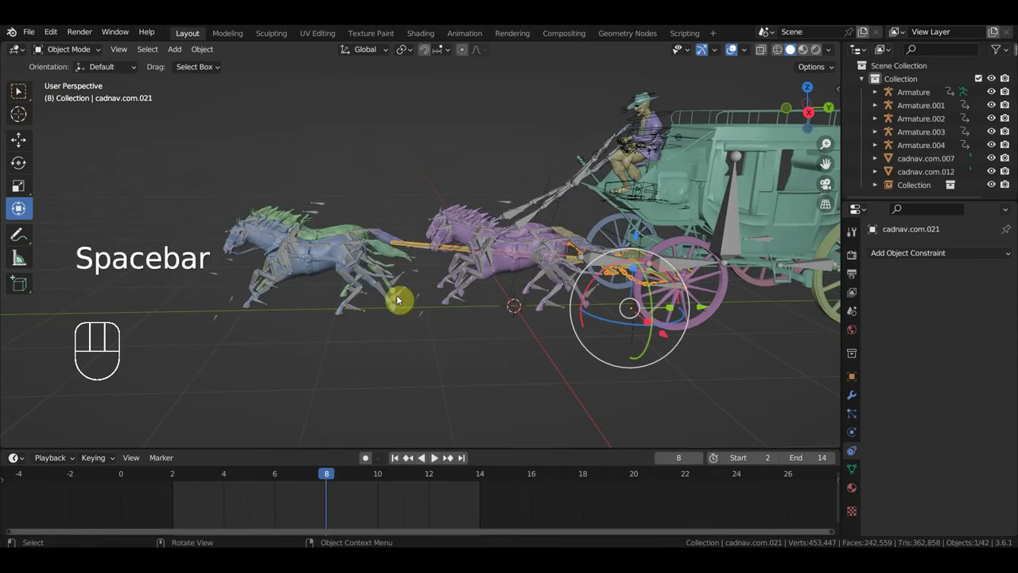
# Step: Undo the rotation twice and replay the animation showing the whole team and coach
pyautogui.press('ctrl+z')
pyautogui.press('ctrl+z')
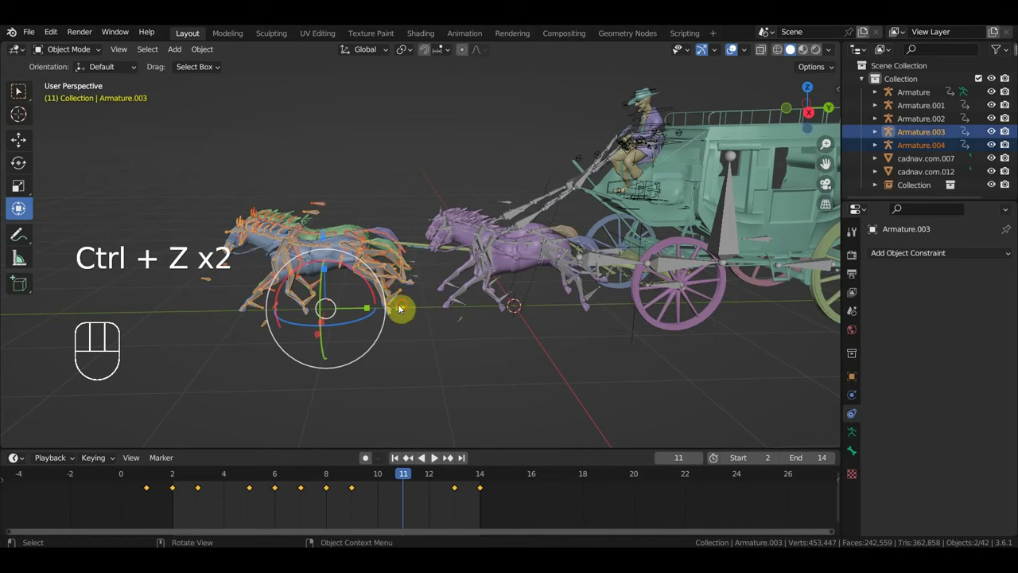
pyautogui.moveTo(407, 310); pyautogui.dragTo(423, 309)
pyautogui.press('space')
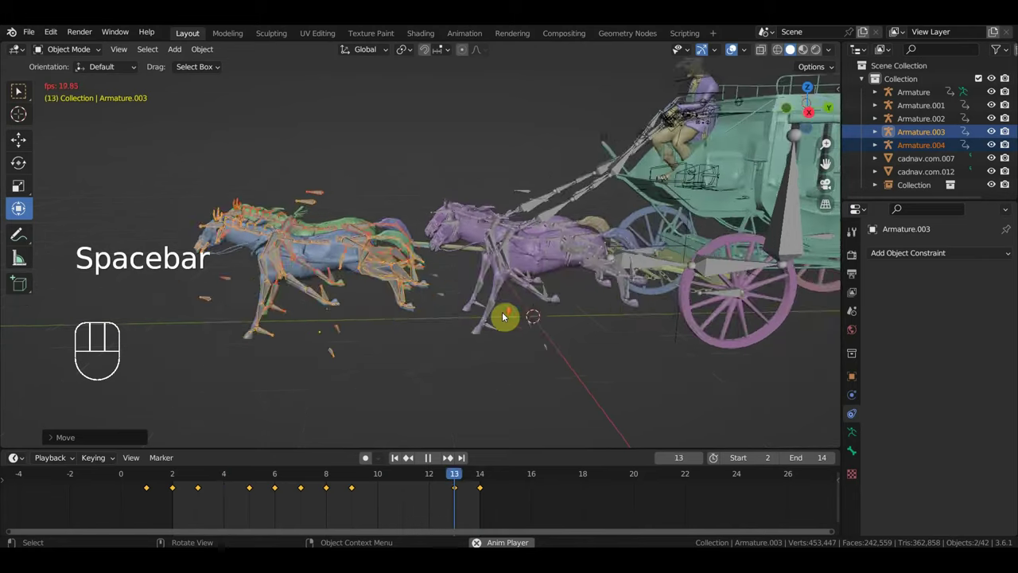
pyautogui.moveTo(526, 314); pyautogui.dragTo(592, 302)
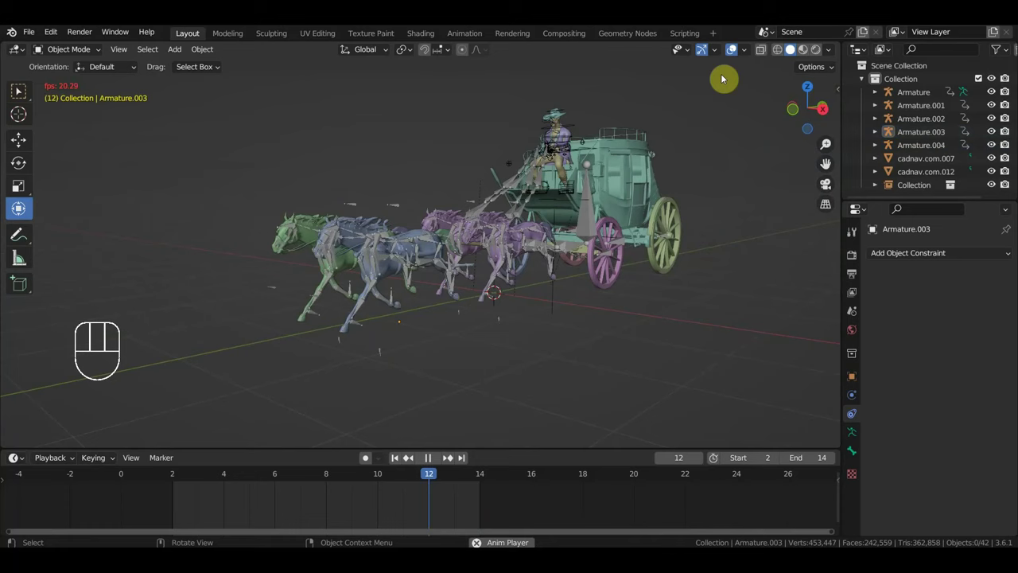
# Step: Orbit around the moving coach during playback and zoom in on the driver and roof
pyautogui.moveTo(737, 63); pyautogui.dragTo(749, 122)
pyautogui.moveTo(741, 211); pyautogui.dragTo(731, 205)
pyautogui.moveTo(753, 246); pyautogui.dragTo(697, 253)
pyautogui.moveTo(706, 255); pyautogui.dragTo(727, 257)
pyautogui.moveTo(719, 258); pyautogui.dragTo(697, 269)
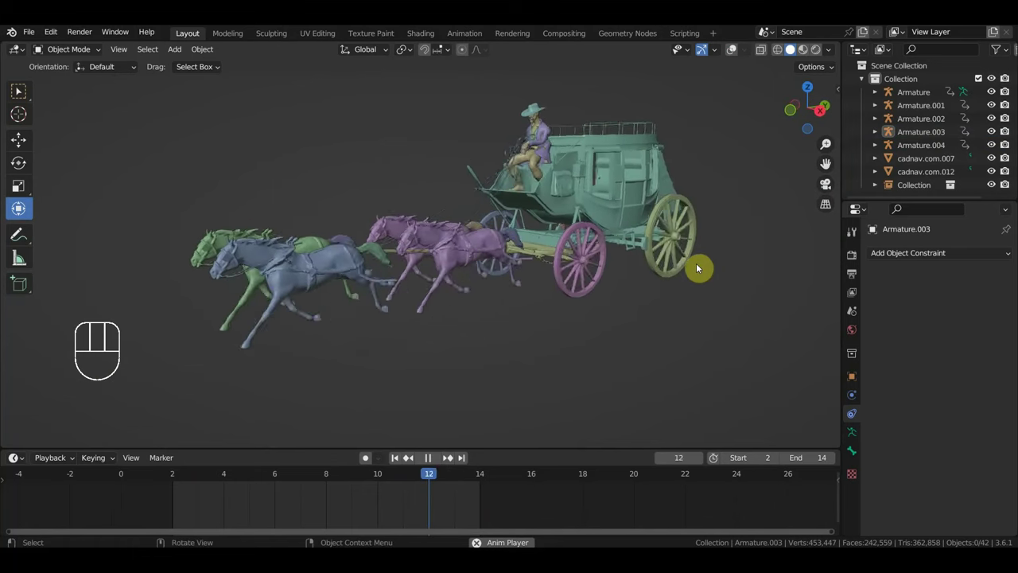
pyautogui.middleClick(727, 264)
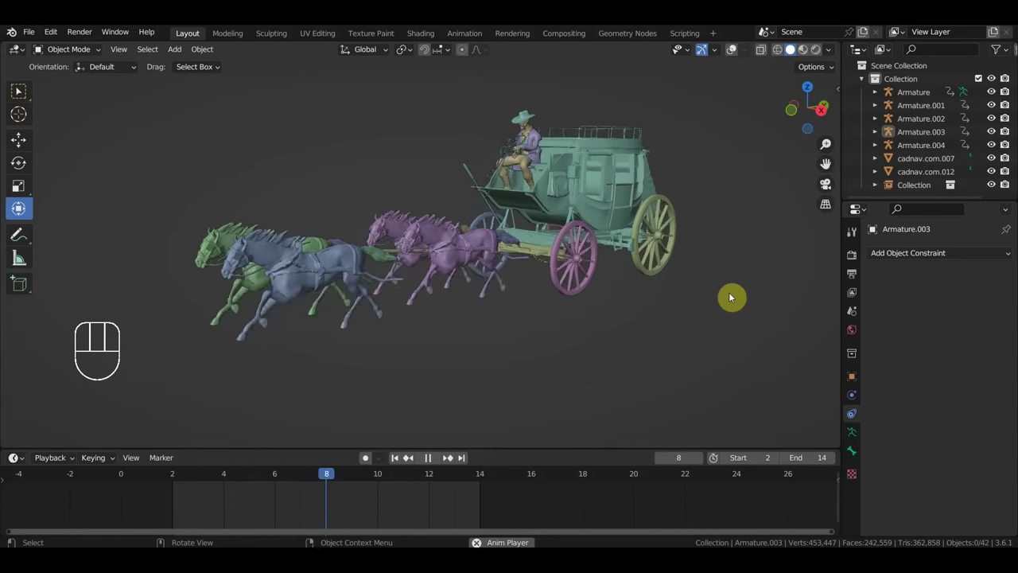
pyautogui.press('space')
pyautogui.middleClick(784, 278)
pyautogui.moveTo(639, 316); pyautogui.dragTo(549, 357)
pyautogui.moveTo(600, 314); pyautogui.dragTo(728, 234)
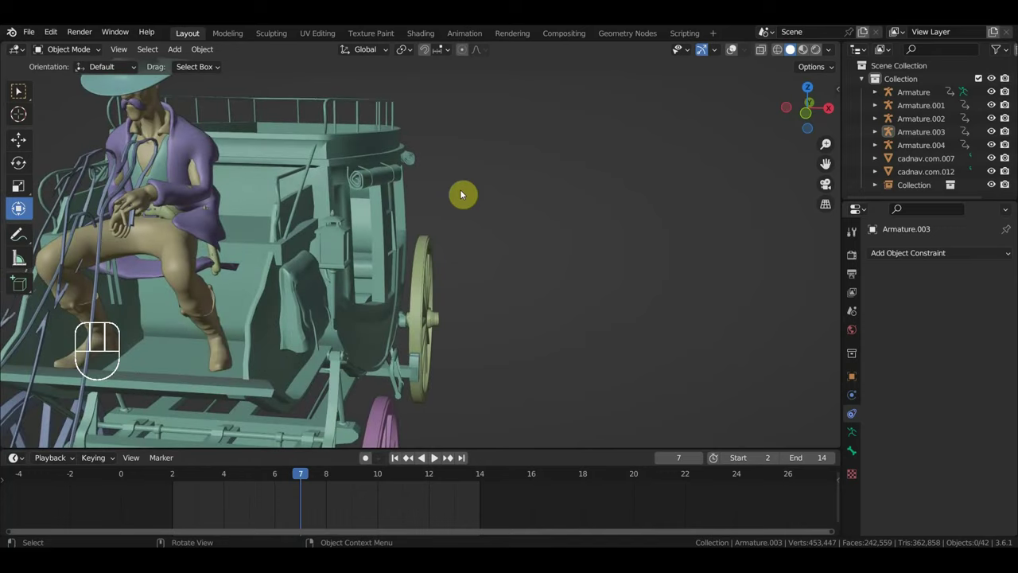
pyautogui.press('space')
pyautogui.moveTo(490, 184); pyautogui.dragTo(527, 189)
pyautogui.moveTo(517, 189); pyautogui.dragTo(509, 182)
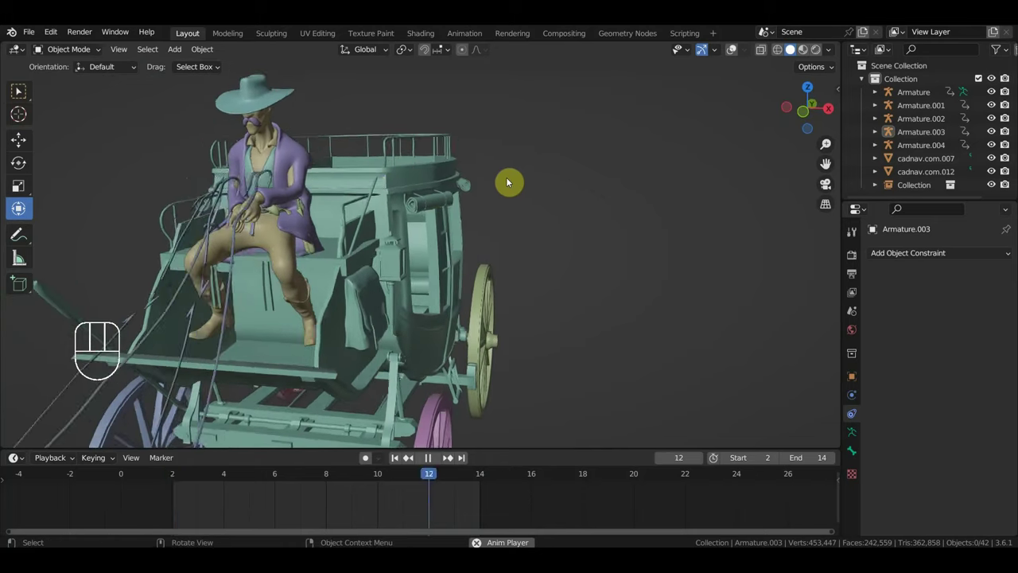
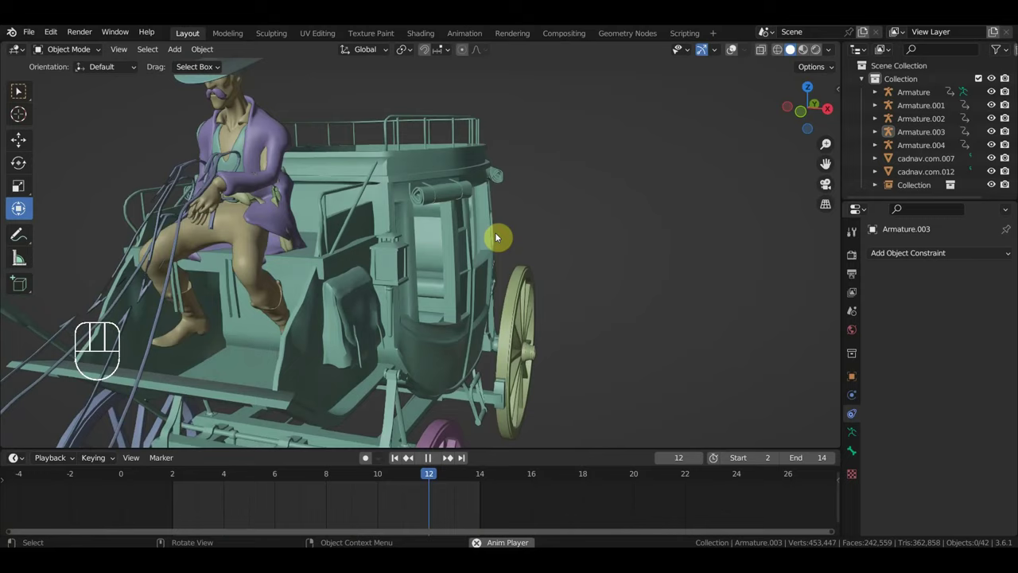
# Step: Inspect the rear wheel and back of the coach while toggling playback
pyautogui.press('space')
pyautogui.moveTo(610, 221); pyautogui.dragTo(313, 222)
pyautogui.press('space')
pyautogui.moveTo(382, 223); pyautogui.dragTo(484, 231)
pyautogui.moveTo(531, 206); pyautogui.dragTo(542, 181)
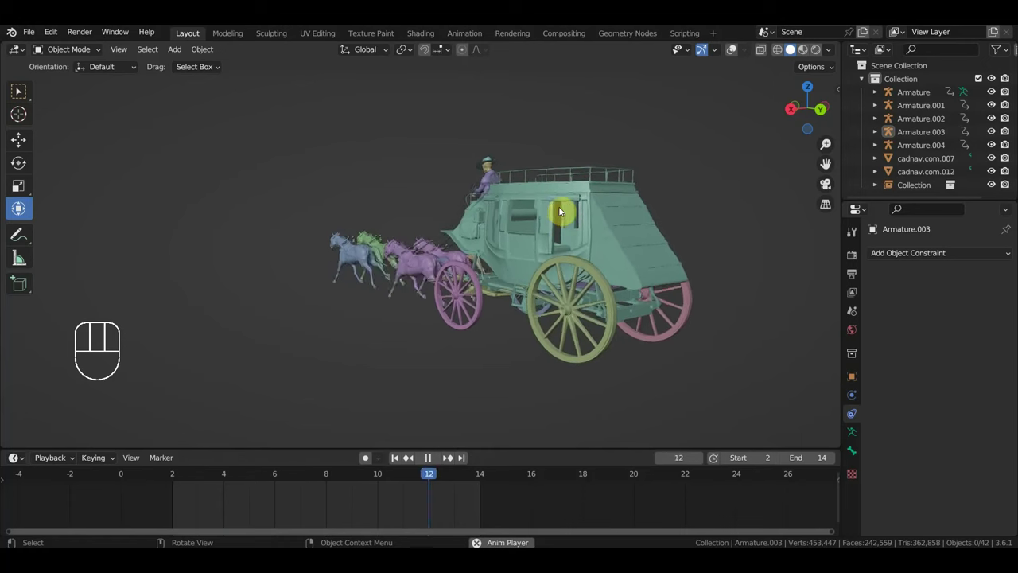
pyautogui.press('space')
# Step: Pull the view back to frame the whole stagecoach and horse team, then save the file
pyautogui.moveTo(501, 281); pyautogui.dragTo(632, 283)
pyautogui.moveTo(555, 292); pyautogui.dragTo(725, 295)
pyautogui.middleClick(731, 293)
pyautogui.moveTo(733, 297); pyautogui.dragTo(710, 291)
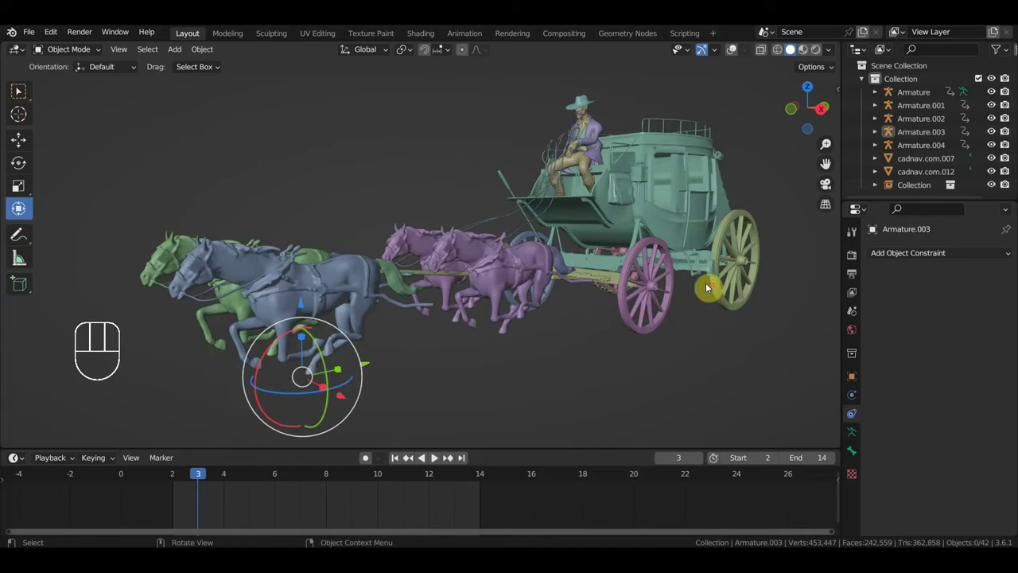
pyautogui.moveTo(712, 291); pyautogui.dragTo(689, 285)
pyautogui.moveTo(31, 34); pyautogui.dragTo(52, 119)
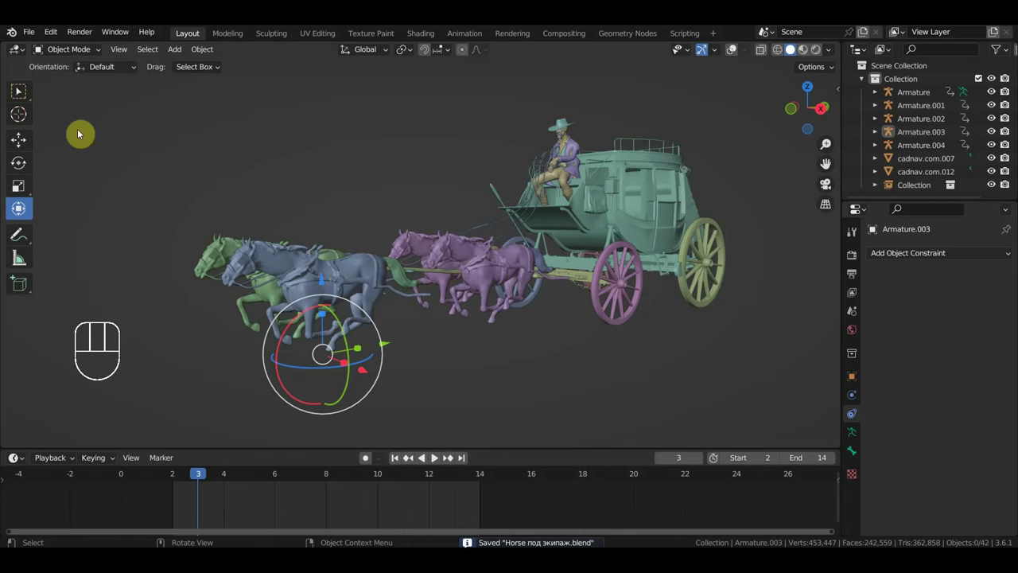
# Step: Select the horse team armature Armature.003 and shift its keyframes later in time
pyautogui.click(31, 97)
pyautogui.middleClick(20, 94)
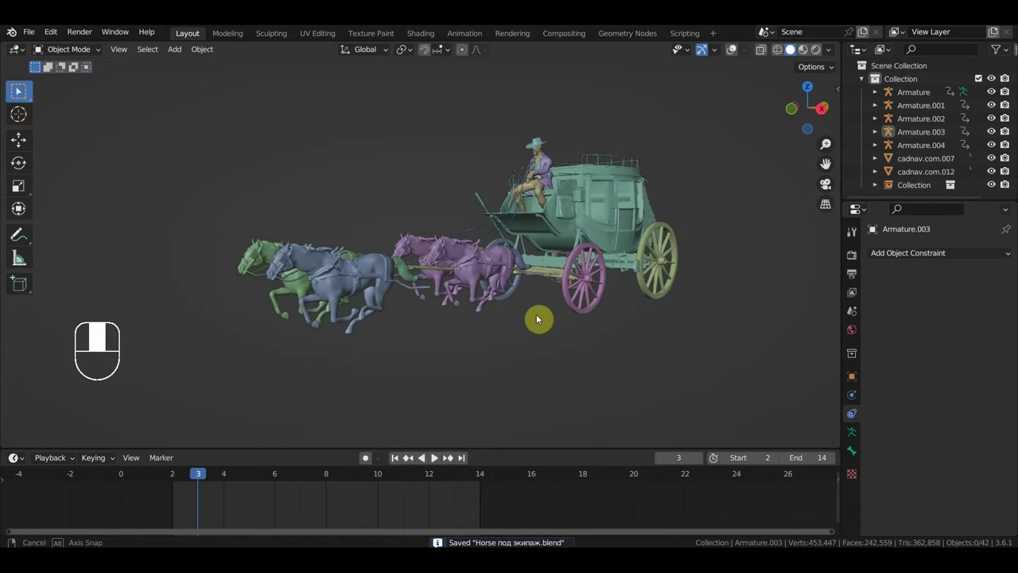
pyautogui.middleClick(20, 94)
pyautogui.click(21, 95)
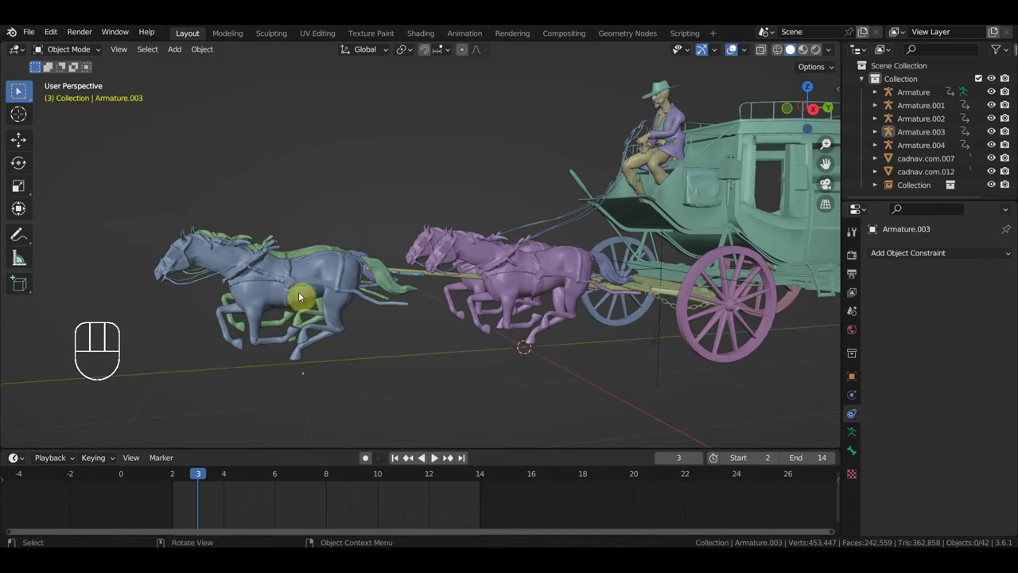
pyautogui.middleClick(21, 95)
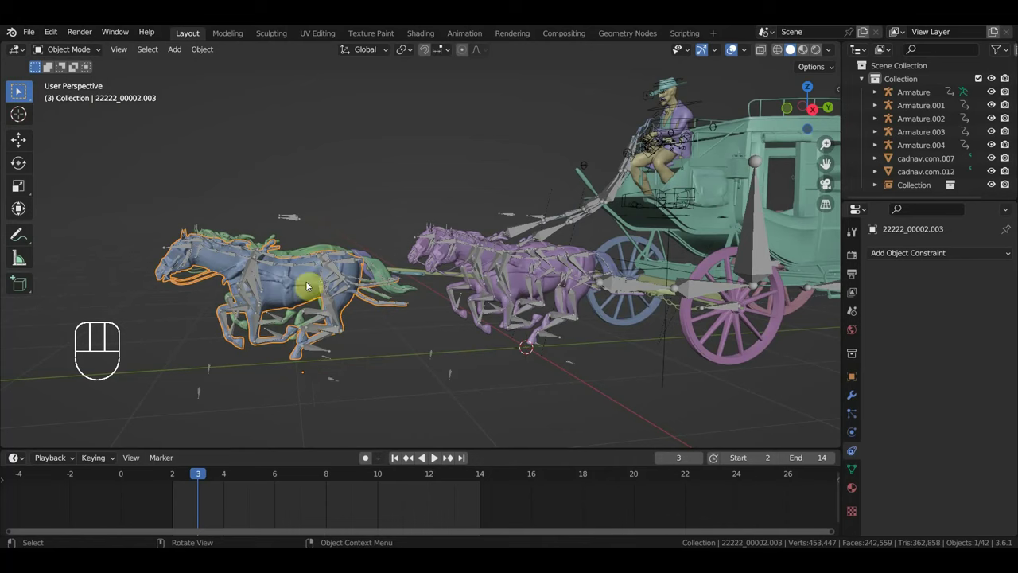
pyautogui.click(21, 95)
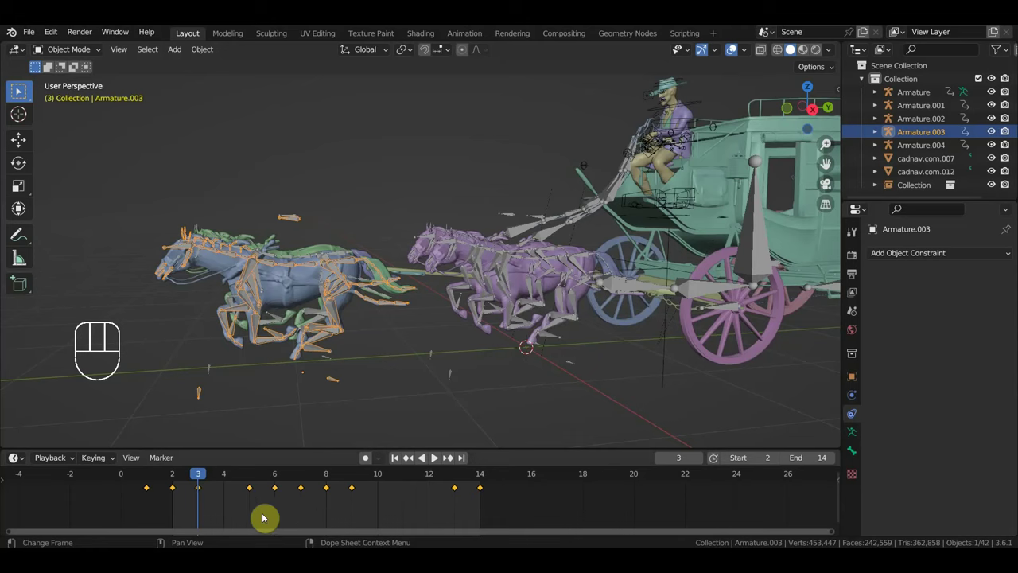
pyautogui.press('g')
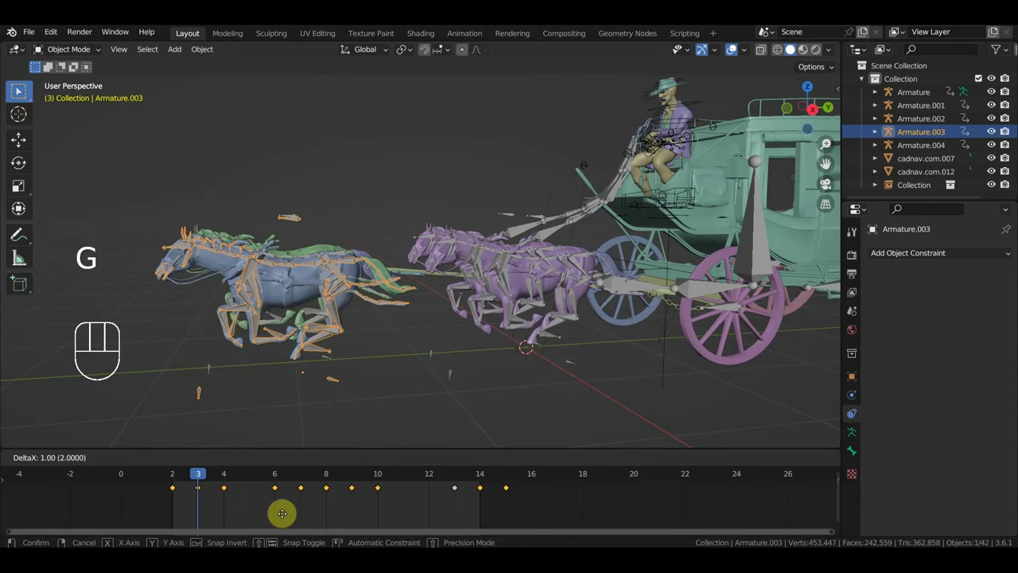
# Step: Preview the gallop, stop at frame 13 and view the hitch from the side
pyautogui.press('space')
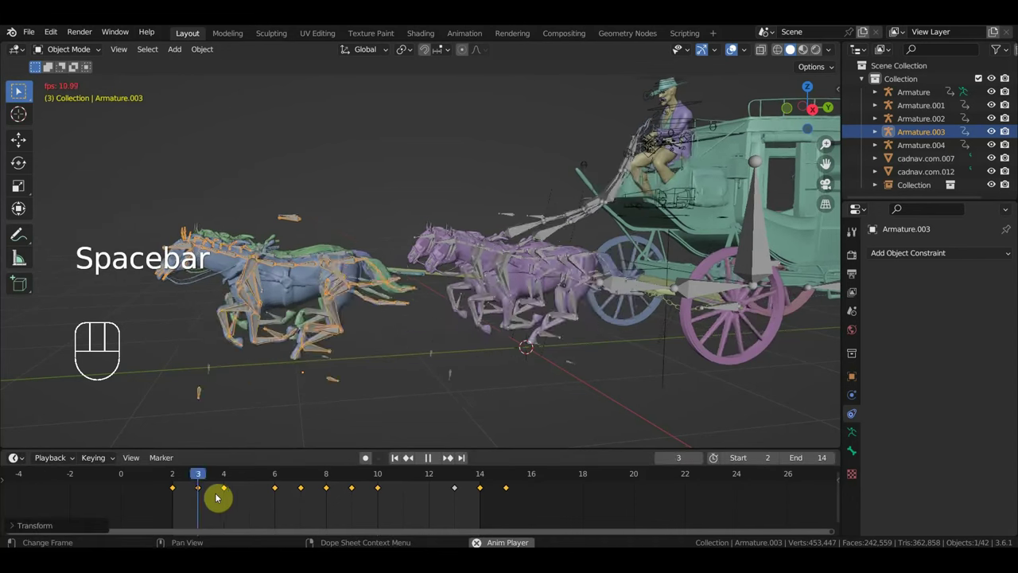
pyautogui.middleClick(21, 95)
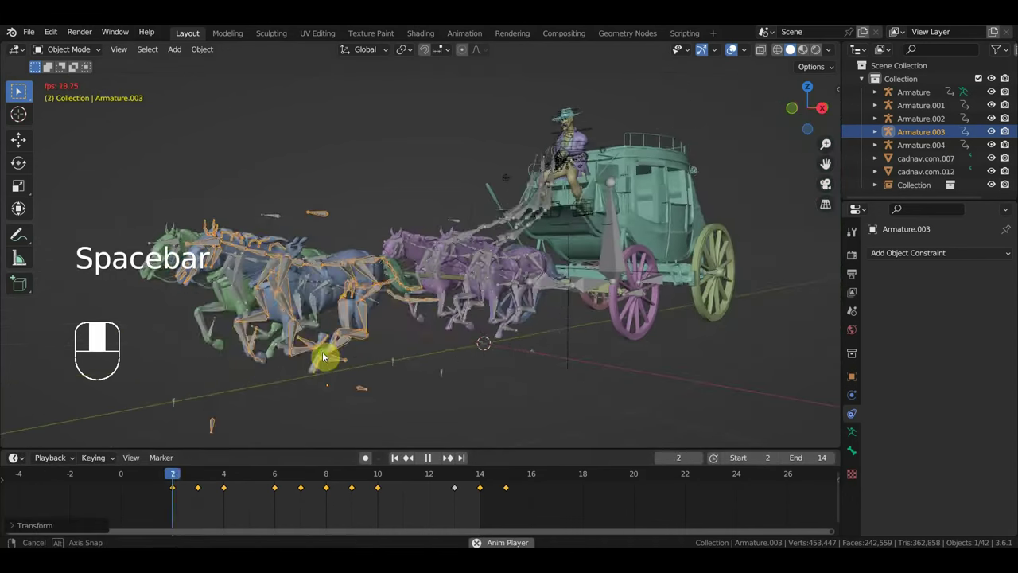
pyautogui.middleClick(20, 95)
pyautogui.click(20, 95)
pyautogui.press('space')
pyautogui.click(21, 95)
pyautogui.moveTo(21, 95); pyautogui.dragTo(273, 426)
pyautogui.click(21, 95)
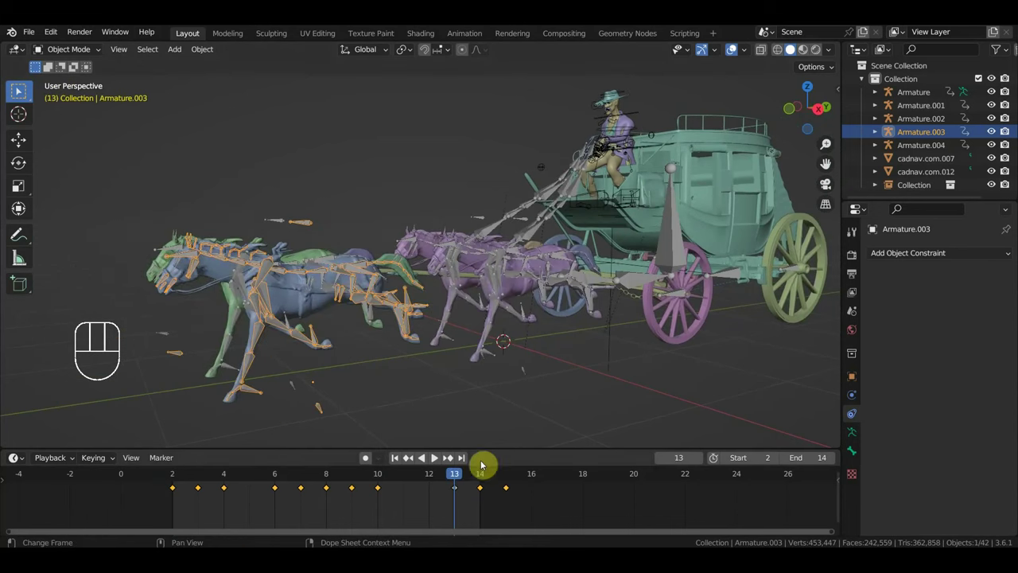
pyautogui.moveTo(458, 430); pyautogui.dragTo(20, 95)
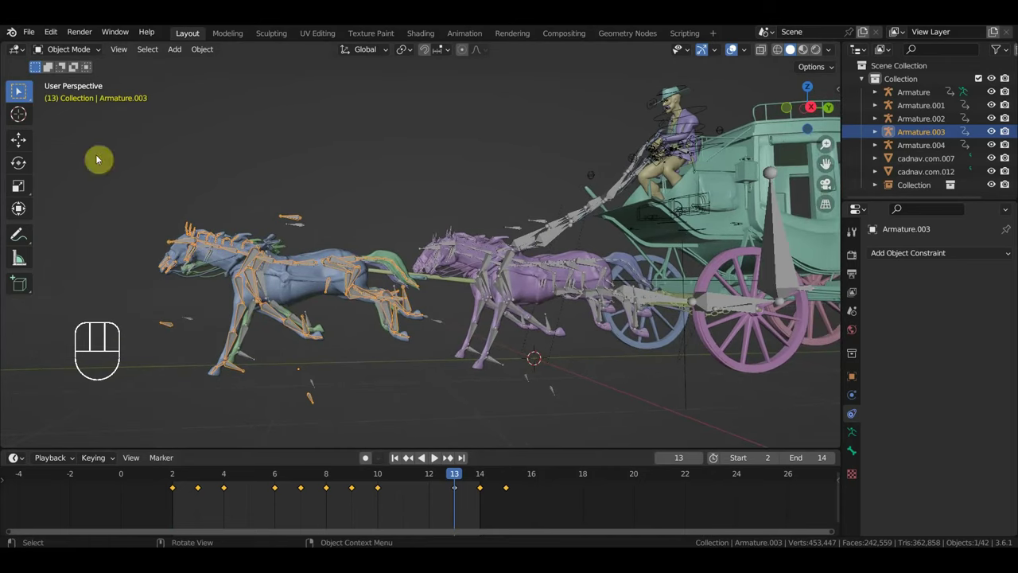
# Step: In Pose Mode select all bones, extend the animation to frame 16 and play the gallop back
pyautogui.moveTo(64, 52); pyautogui.dragTo(98, 107)
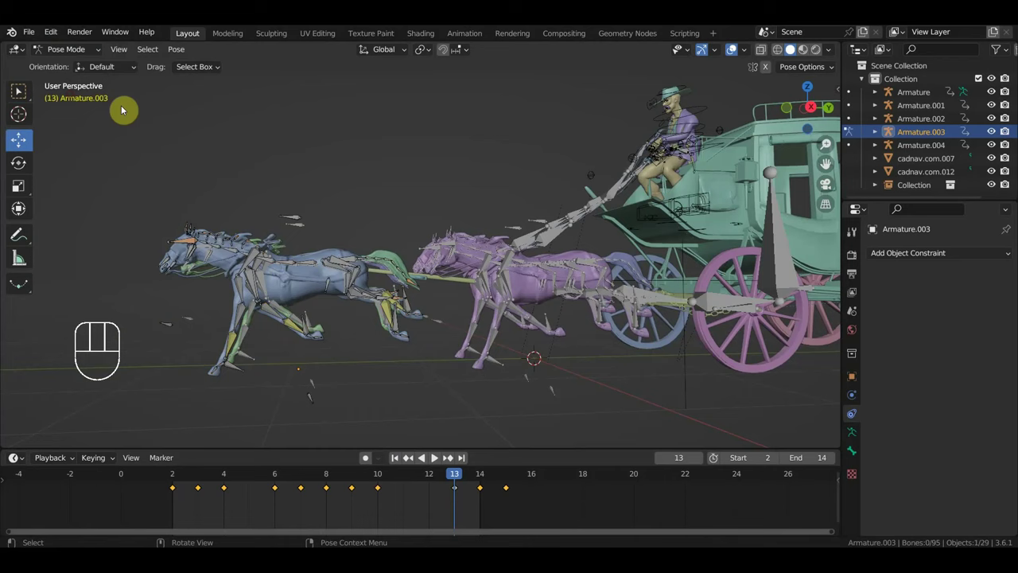
pyautogui.press('a')
pyautogui.press('g')
pyautogui.press('space')
pyautogui.moveTo(431, 412); pyautogui.dragTo(527, 414)
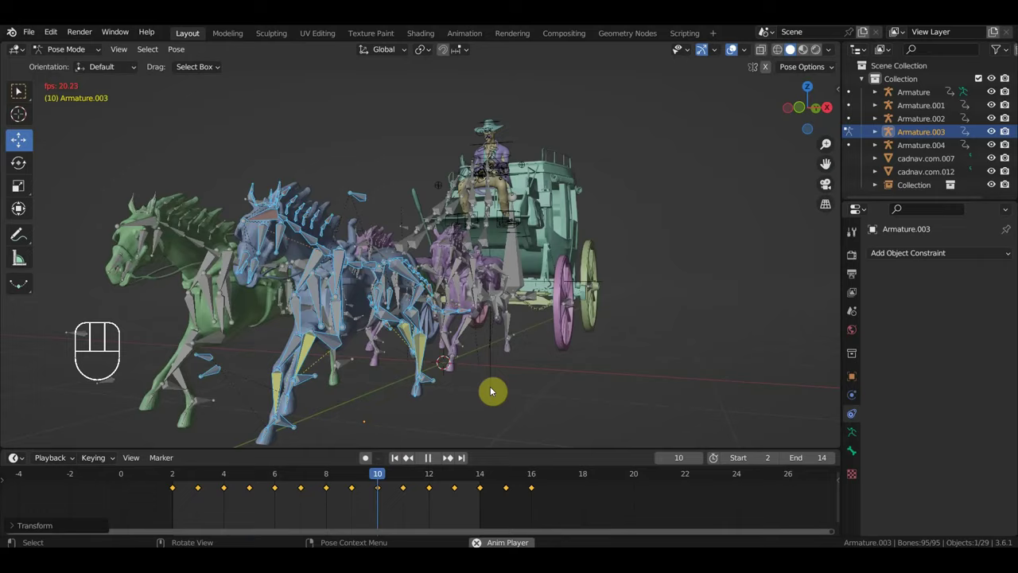
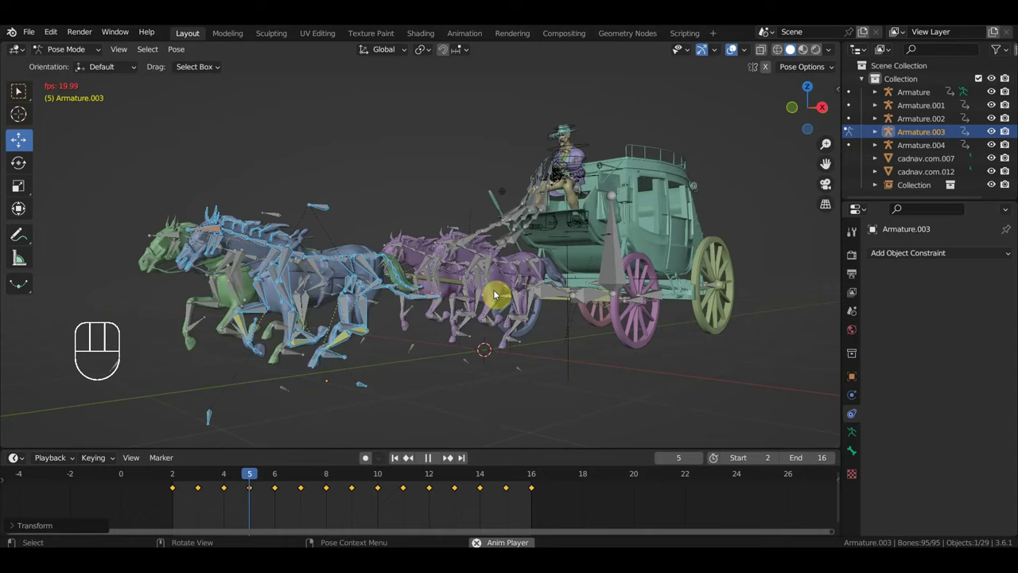
pyautogui.moveTo(510, 336); pyautogui.dragTo(534, 339)
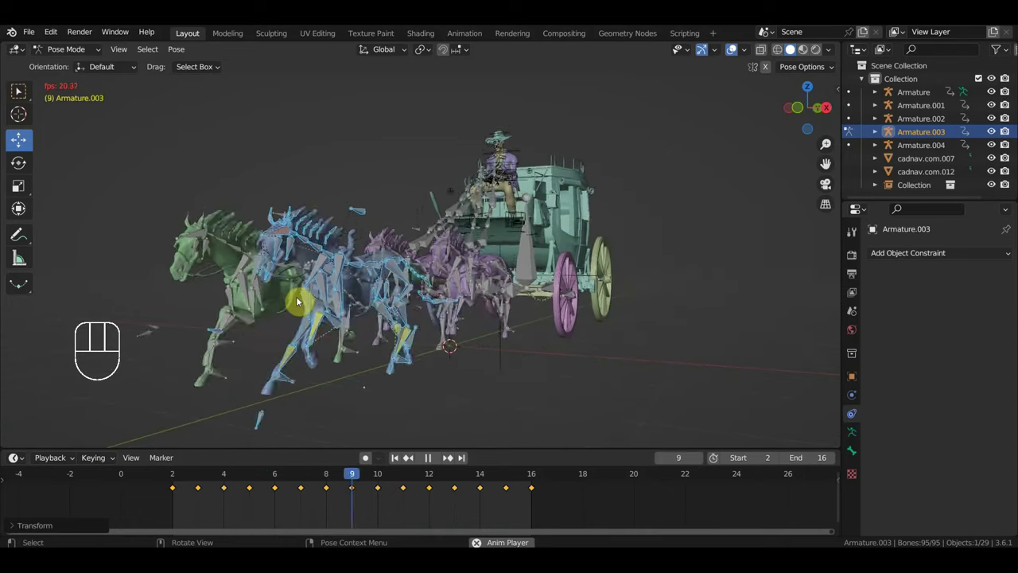
pyautogui.press('space')
pyautogui.moveTo(381, 329); pyautogui.dragTo(366, 329)
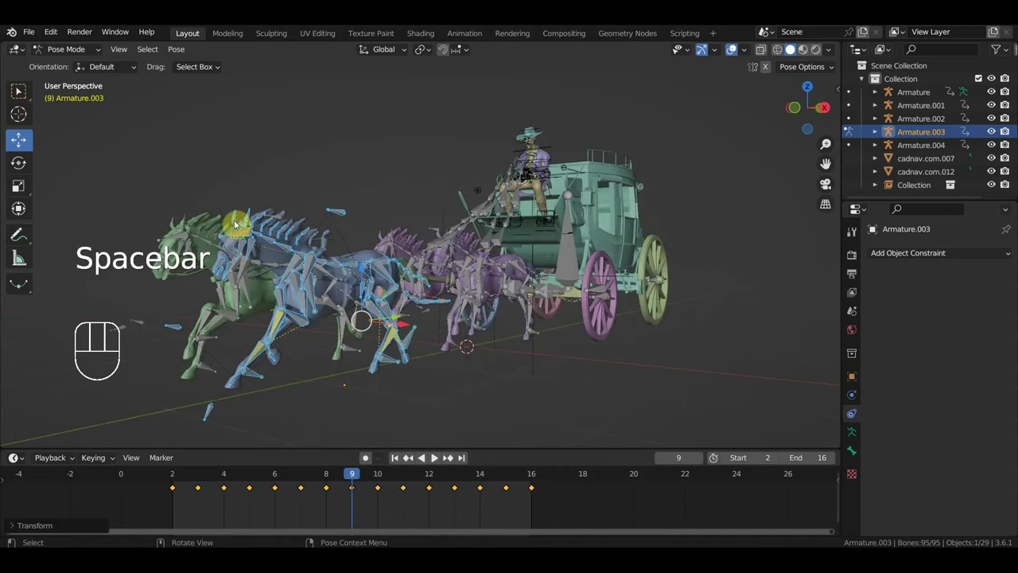
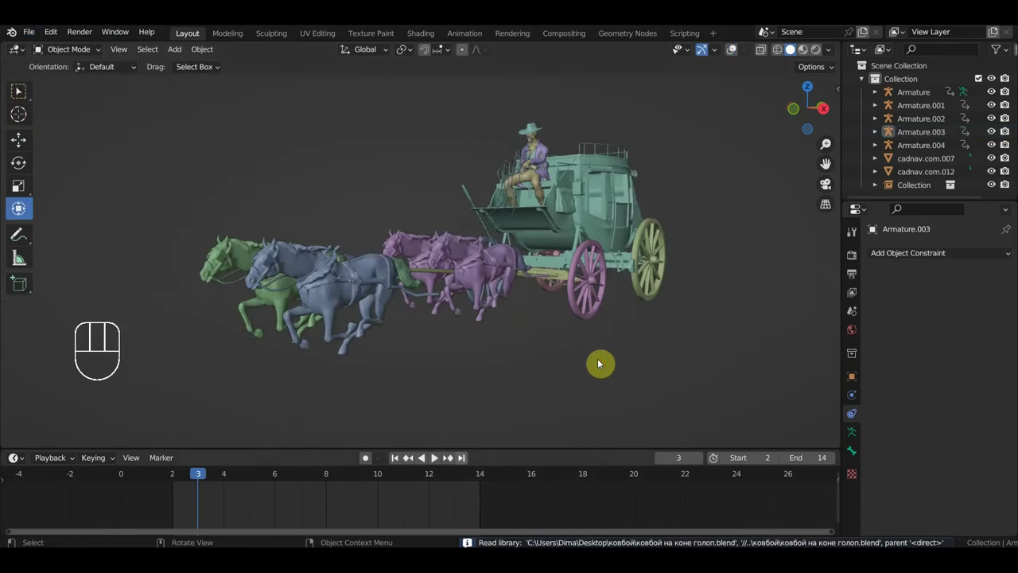
pyautogui.moveTo(218, 477); pyautogui.dragTo(340, 527)
pyautogui.moveTo(605, 393); pyautogui.dragTo(512, 394)
pyautogui.moveTo(514, 394); pyautogui.dragTo(584, 396)
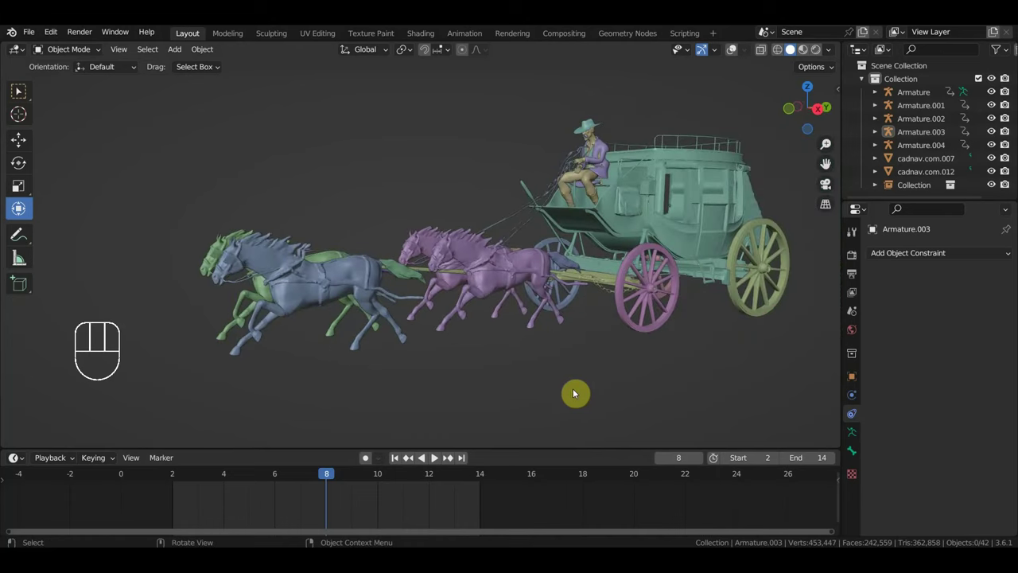
pyautogui.moveTo(557, 395); pyautogui.dragTo(527, 439)
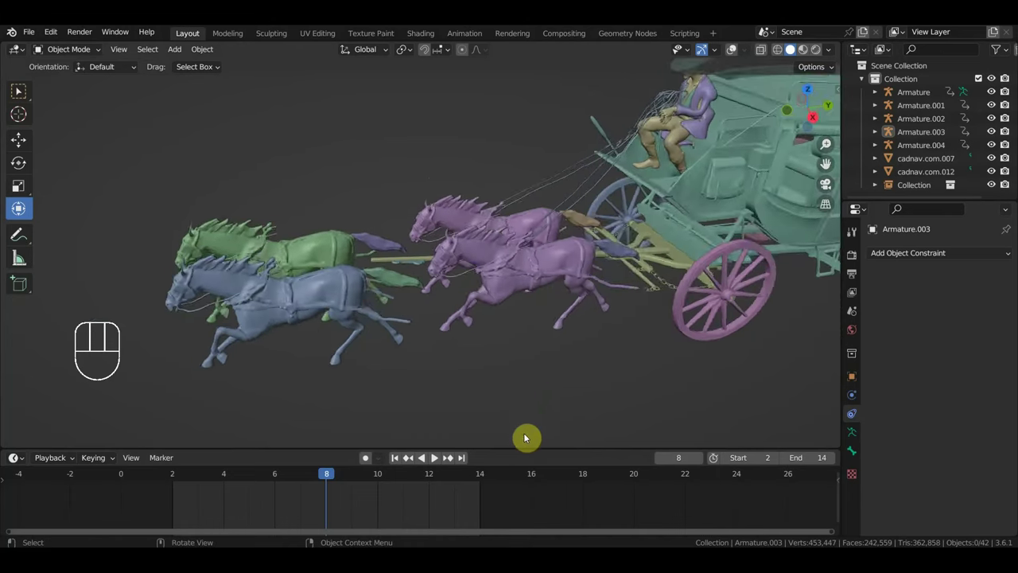
pyautogui.middleClick(402, 361)
pyautogui.click(395, 360)
pyautogui.moveTo(447, 370); pyautogui.dragTo(437, 353)
pyautogui.middleClick(286, 393)
pyautogui.moveTo(304, 350); pyautogui.dragTo(293, 372)
pyautogui.moveTo(338, 307); pyautogui.dragTo(389, 278)
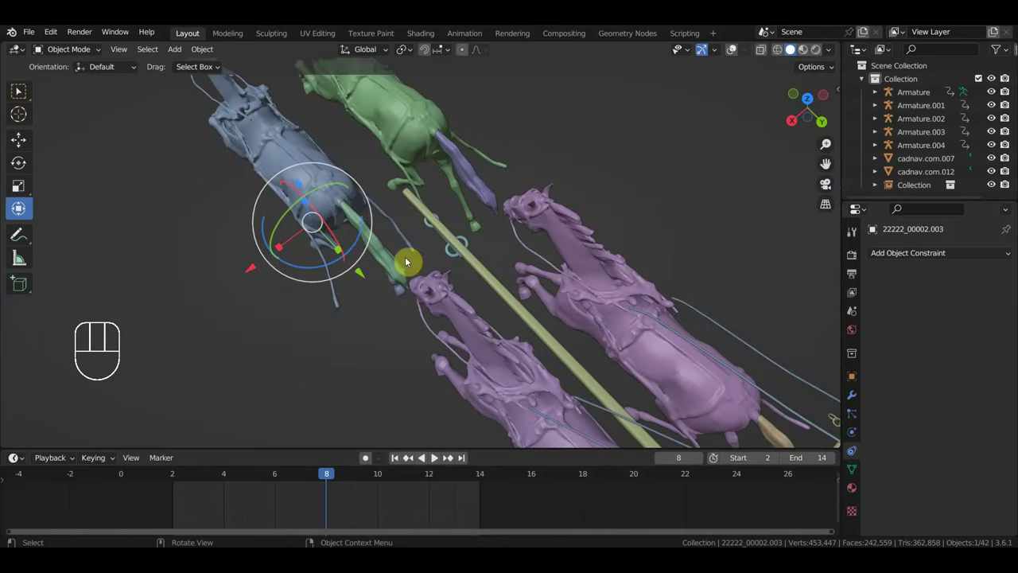